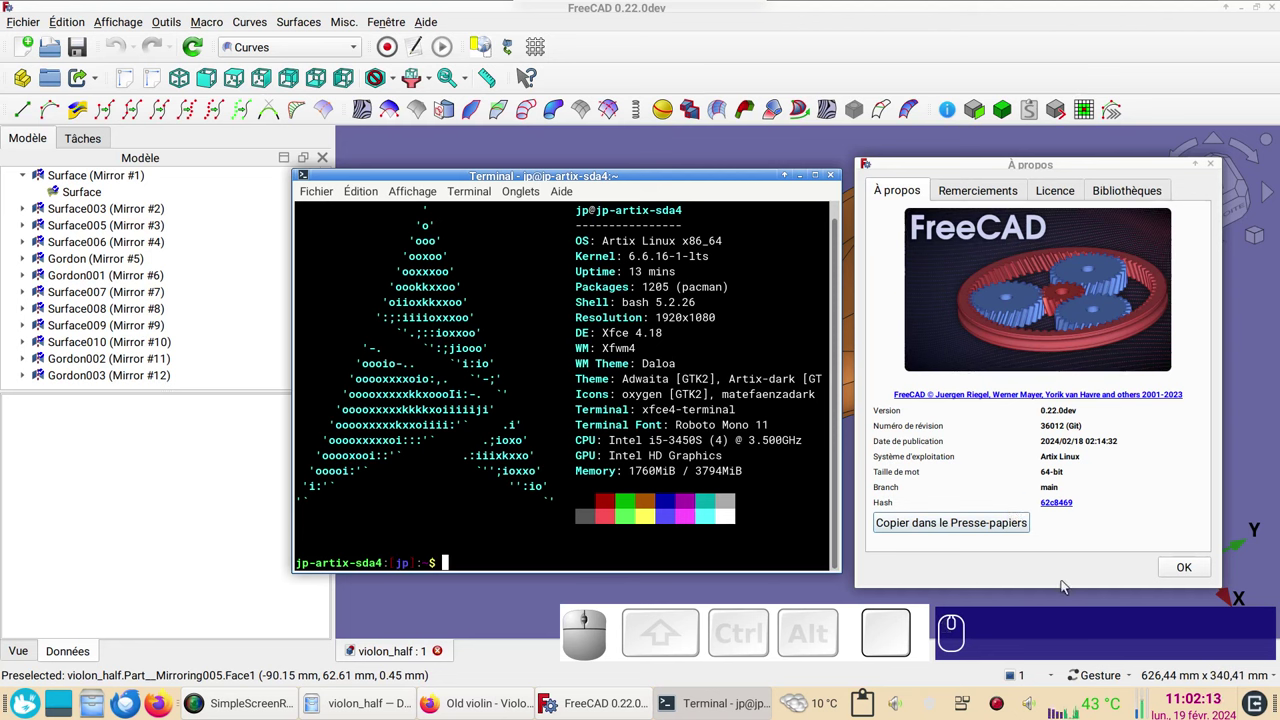
- Close the terminal and About windows and orbit the violon_half arched top
{"action": "left_click", "coordinate": [1190, 569]}
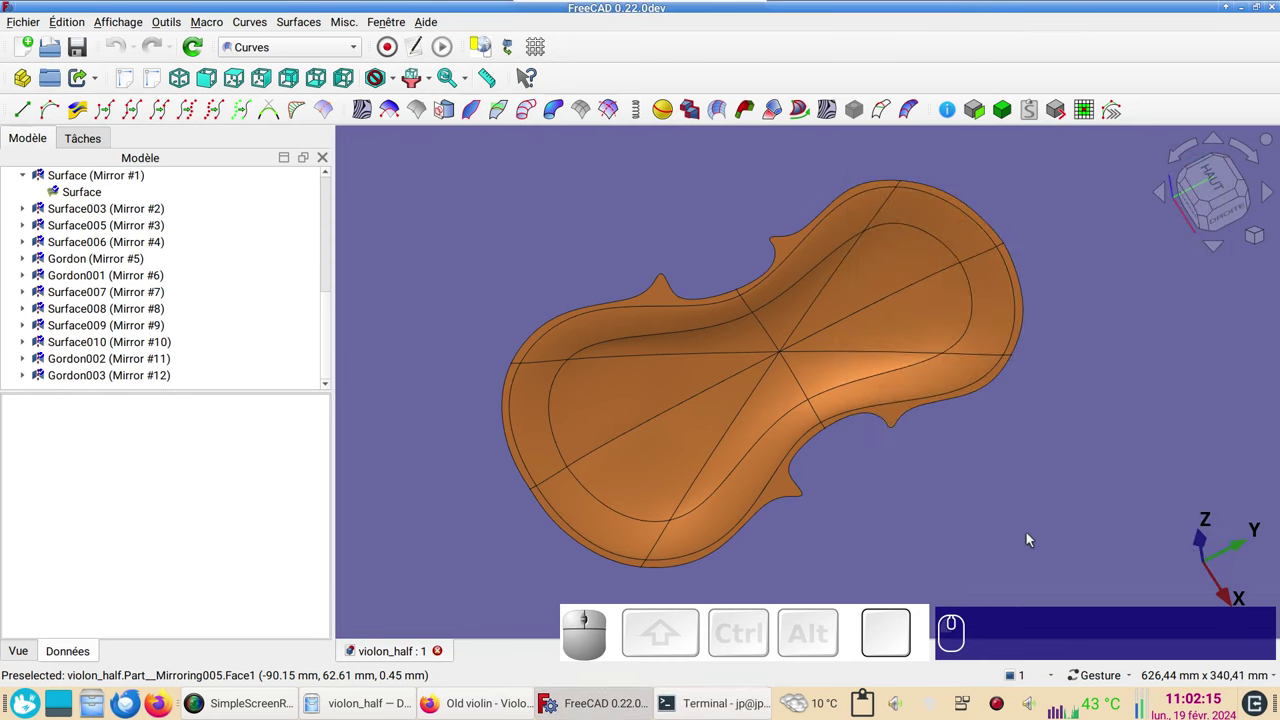
{"action": "left_click_drag", "start_coordinate": [841, 537], "coordinate": [914, 463]}
{"action": "left_click_drag", "start_coordinate": [1096, 389], "coordinate": [1046, 467]}
{"action": "left_click", "coordinate": [1026, 504]}
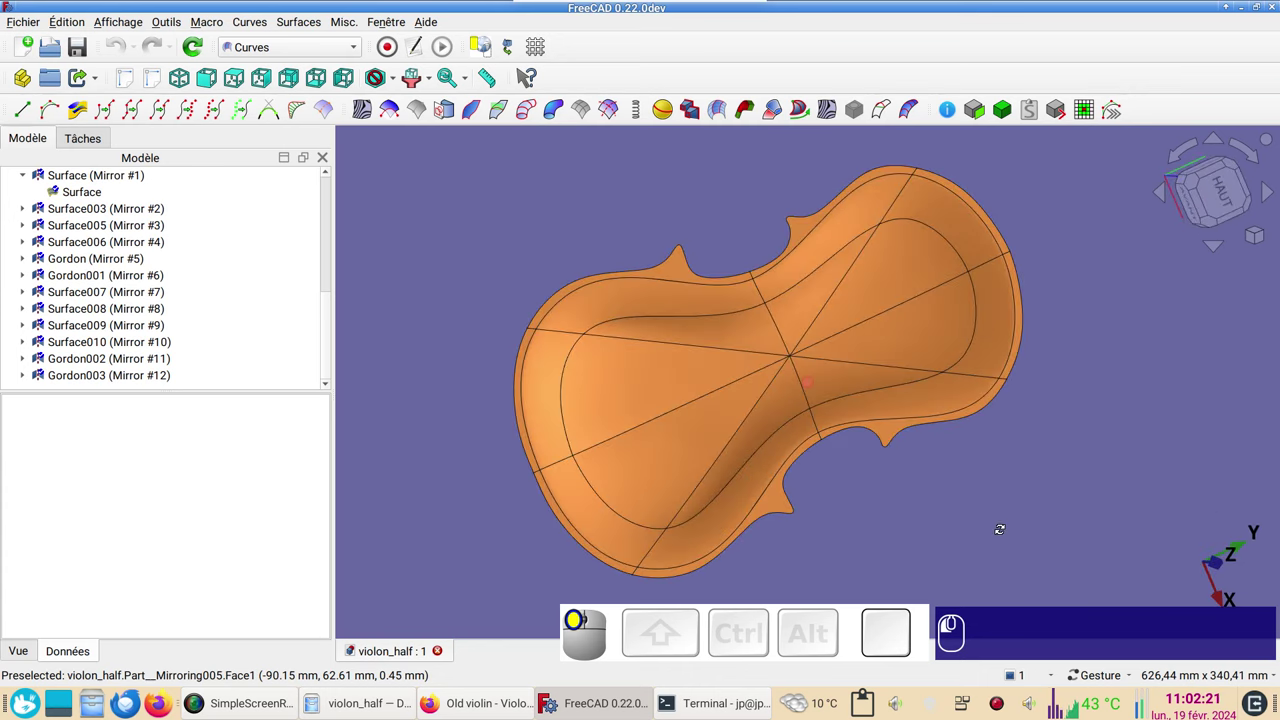
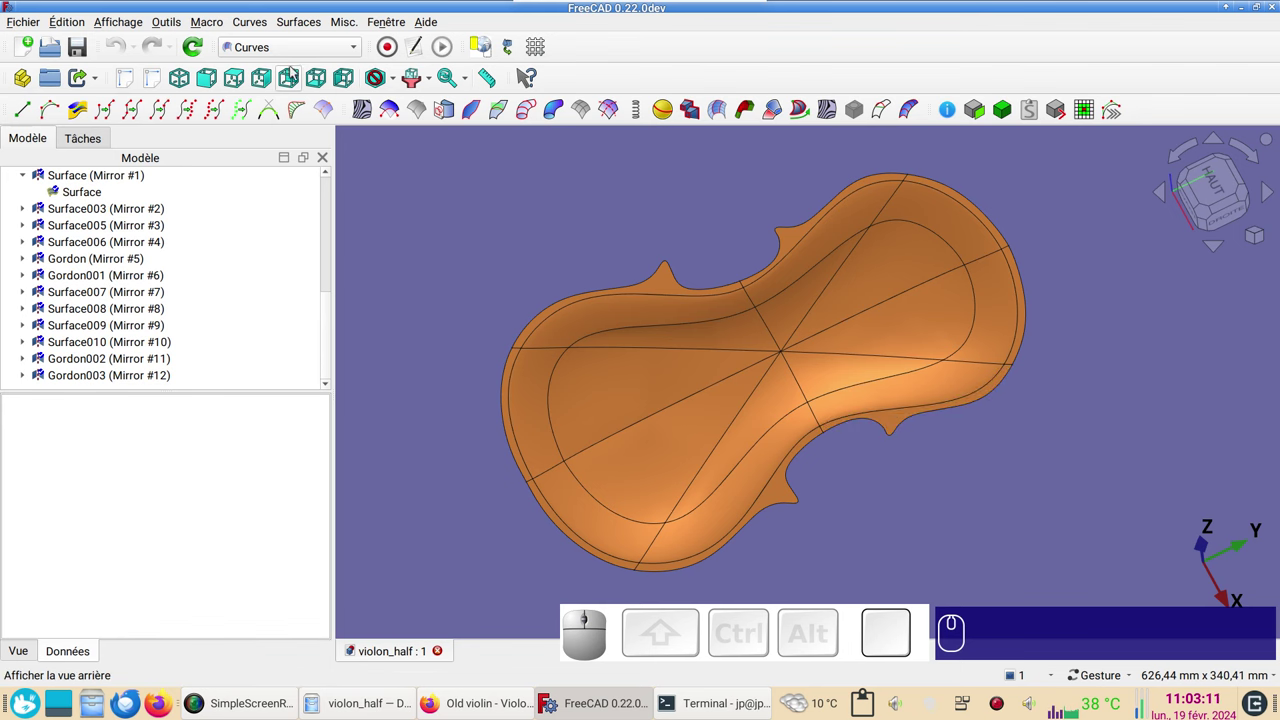
{"action": "left_click", "coordinate": [311, 55]}
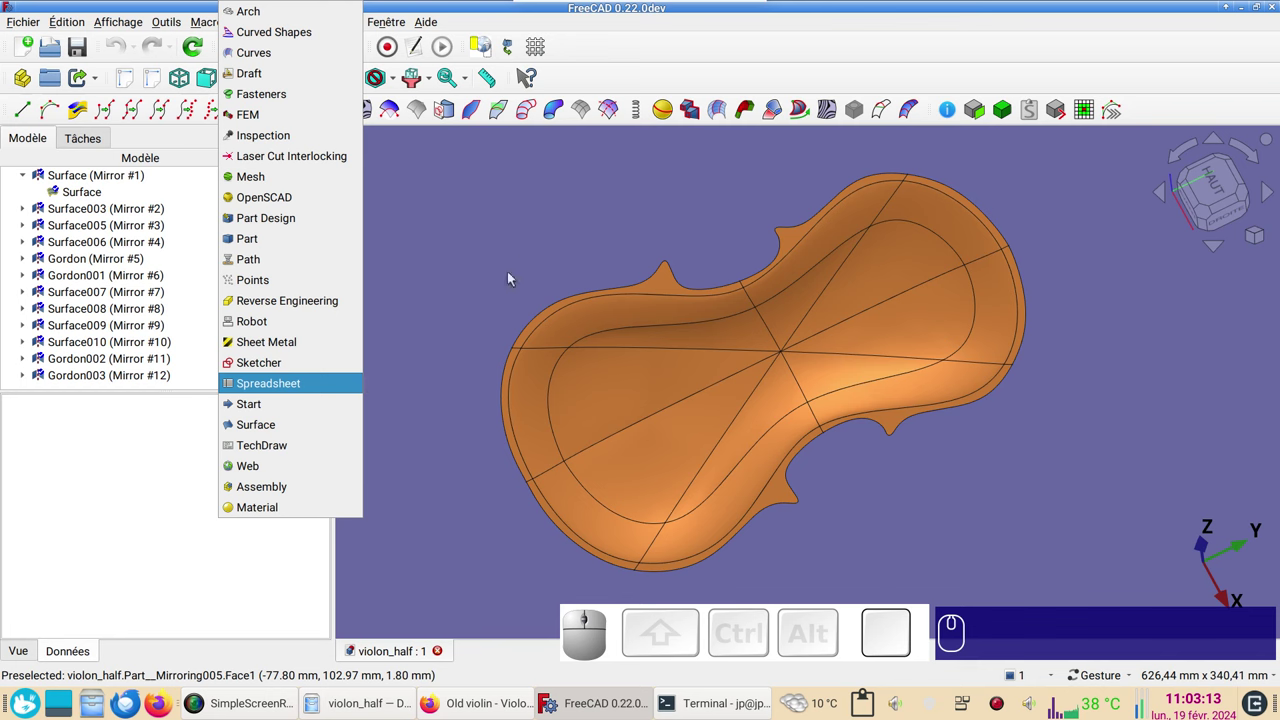
{"action": "left_click", "coordinate": [519, 261]}
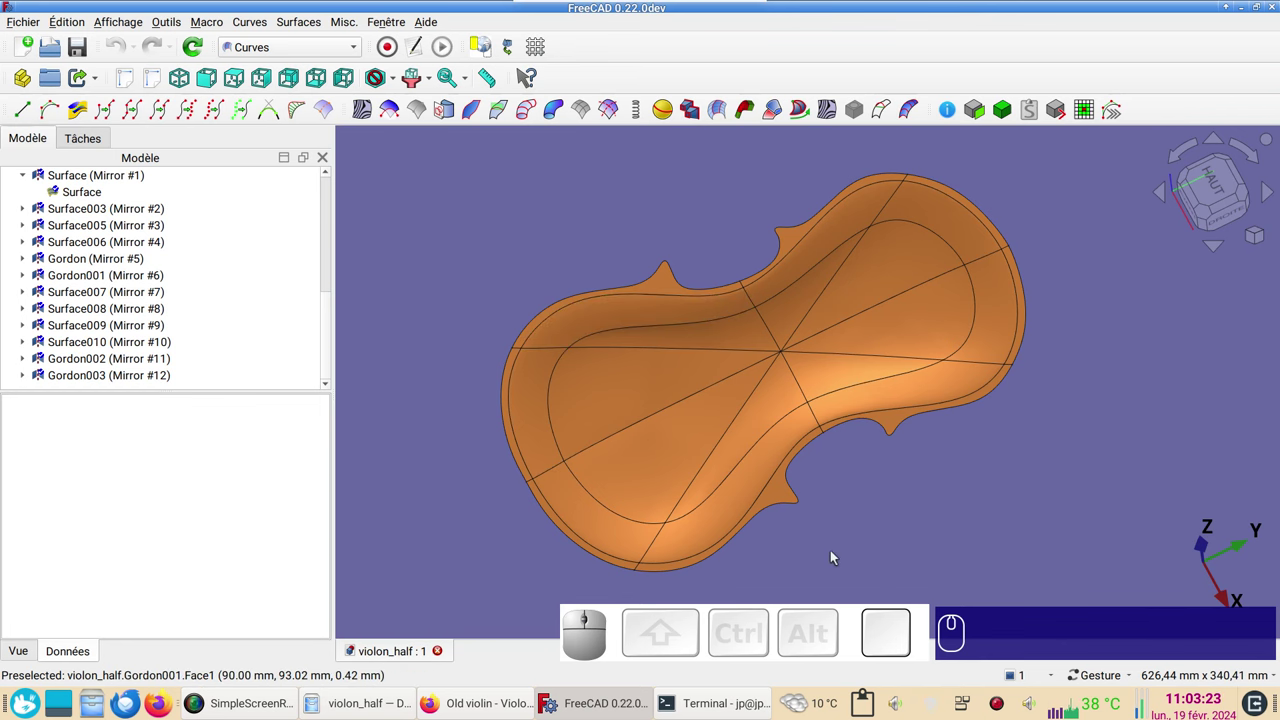
{"action": "left_click_drag", "start_coordinate": [830, 553], "coordinate": [885, 531]}
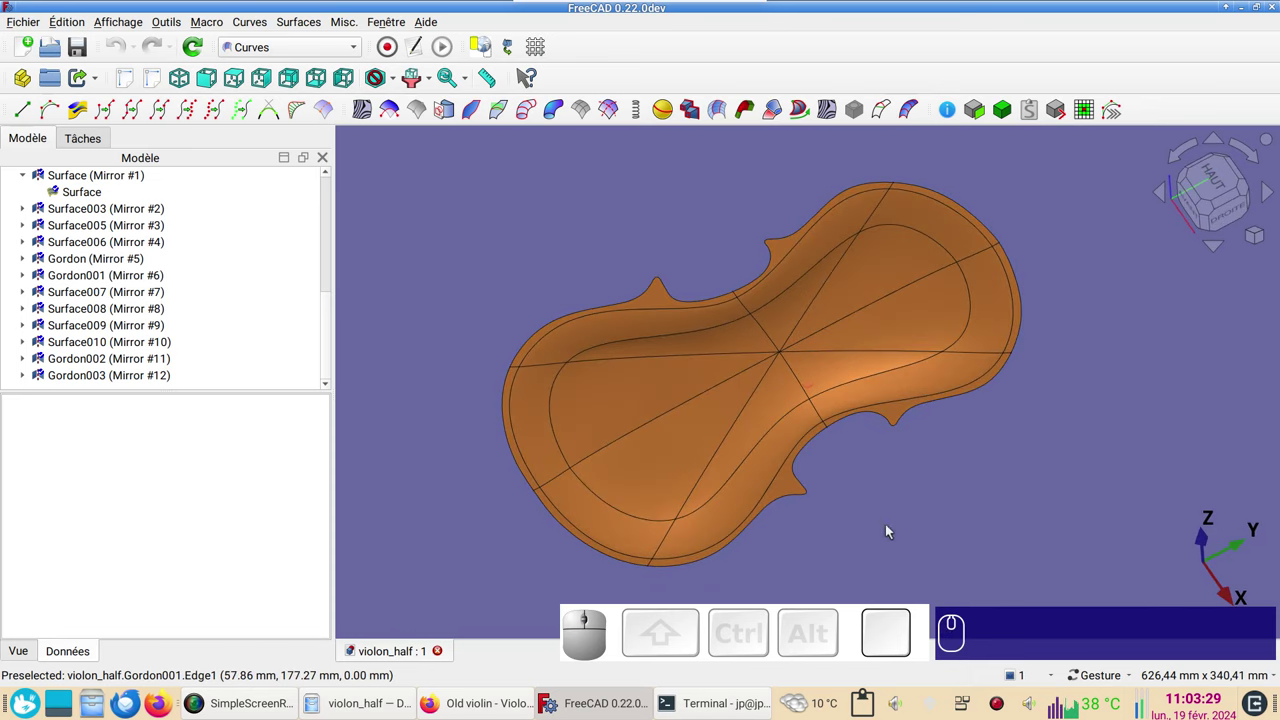
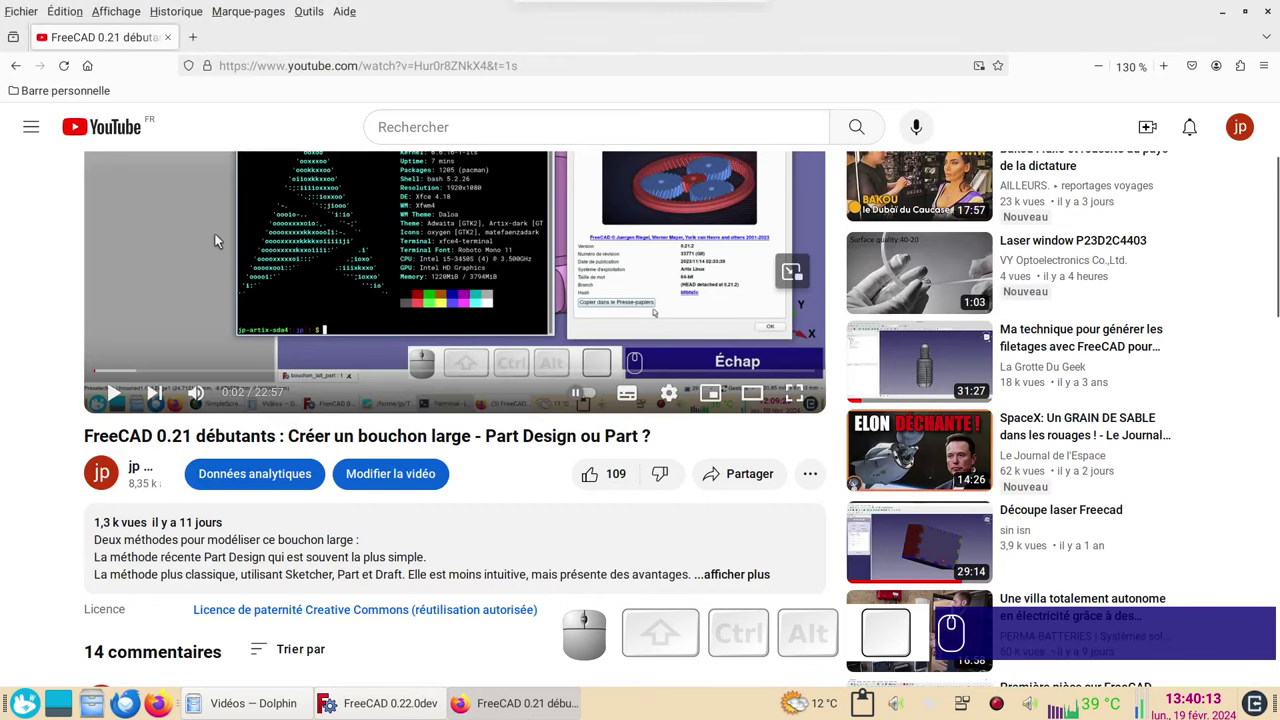
- Scroll back to the YouTube player and show the playback-speed options
{"action": "scroll", "scroll_direction": "up", "scroll_amount": 3}
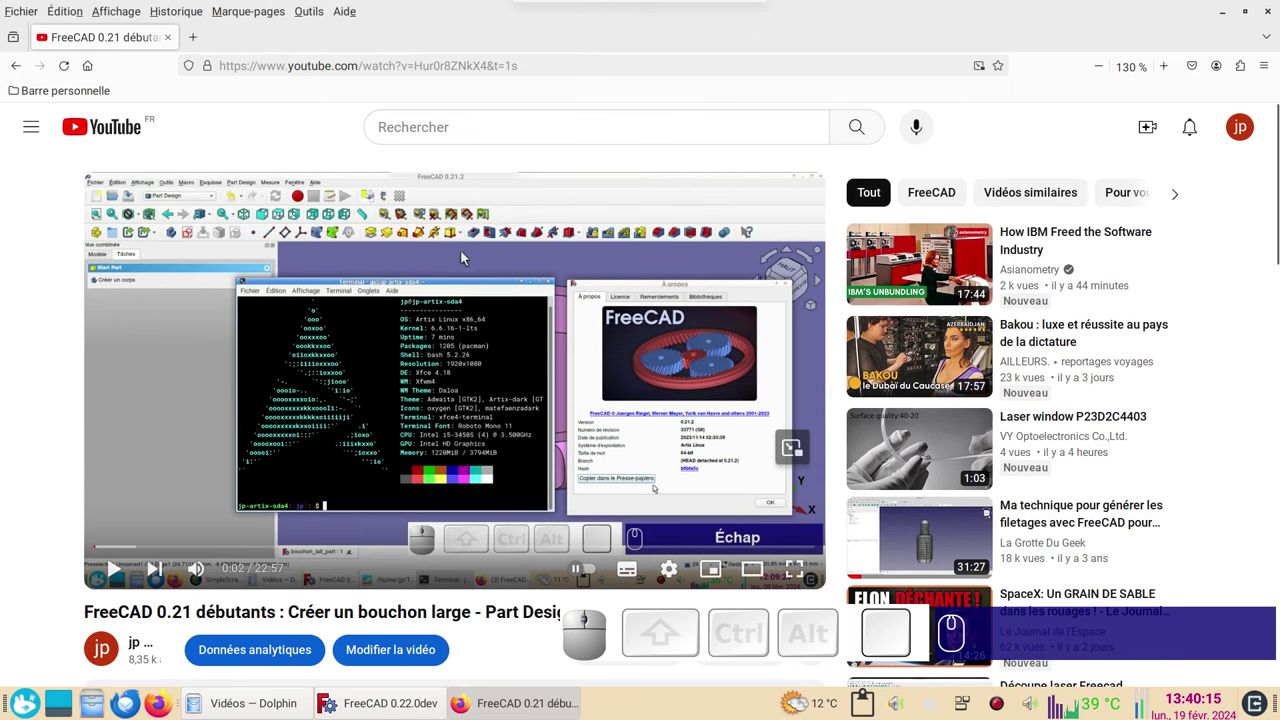
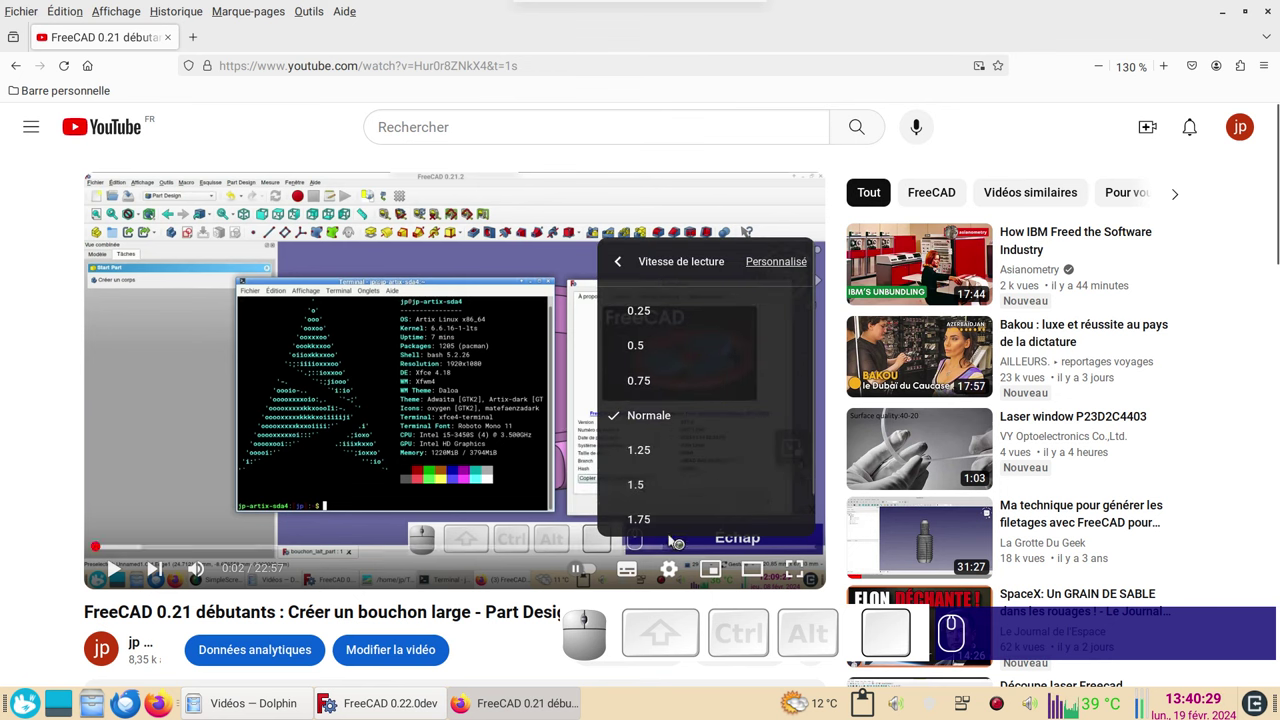
{"action": "scroll", "scroll_direction": "down", "scroll_amount": 3}
{"action": "left_click", "coordinate": [320, 127]}
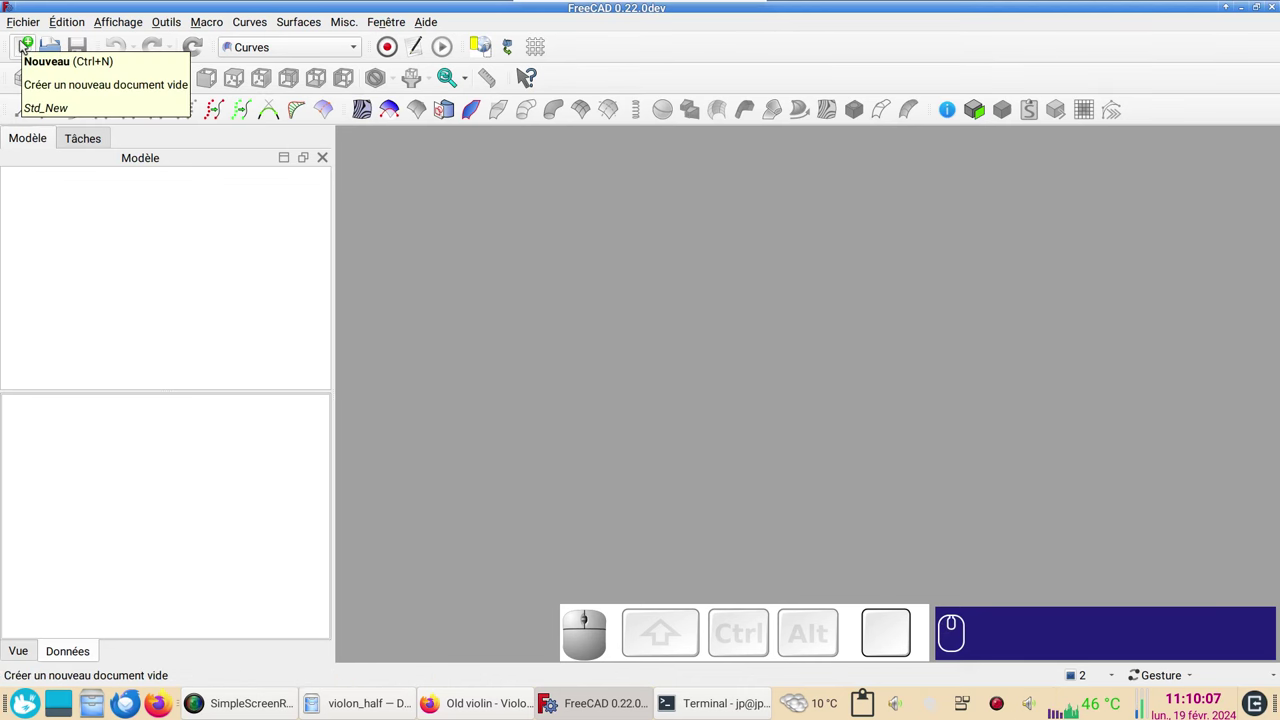
- Create a new document and import Violon_schéma_intérieur.jpg as an image plane
{"action": "left_click", "coordinate": [26, 47]}
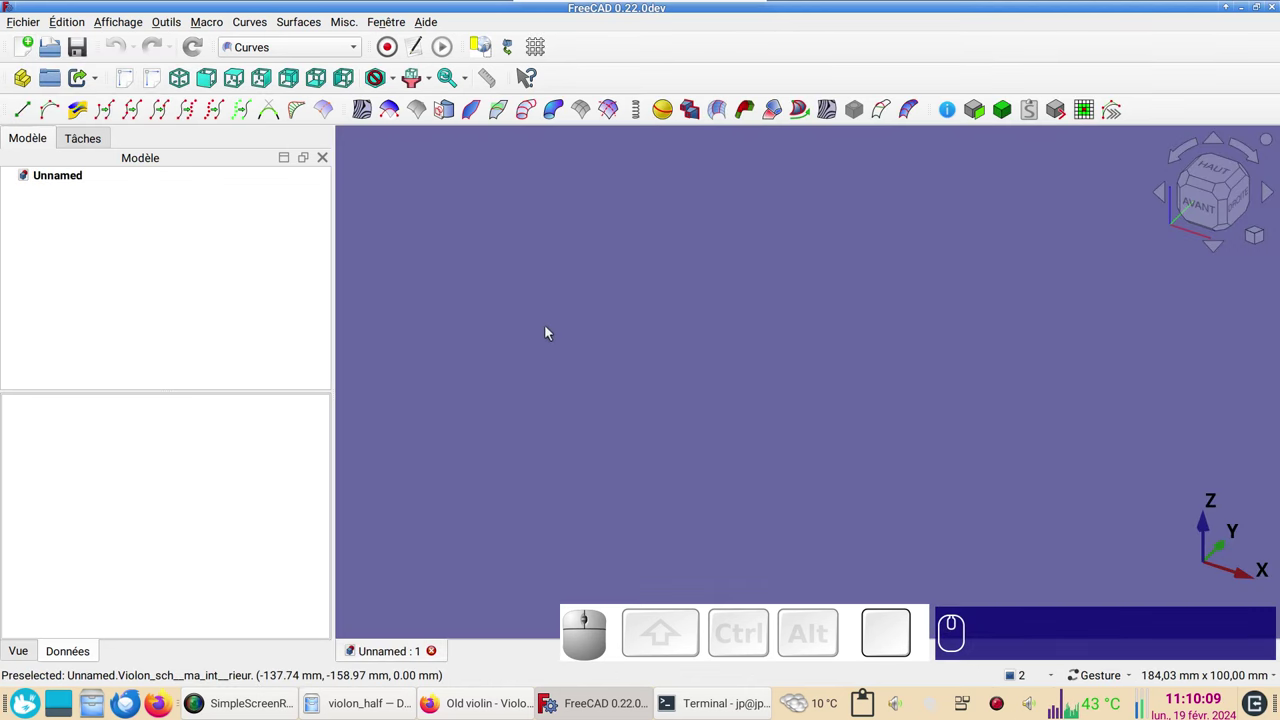
{"action": "left_click", "coordinate": [27, 21]}
{"action": "left_click", "coordinate": [86, 254]}
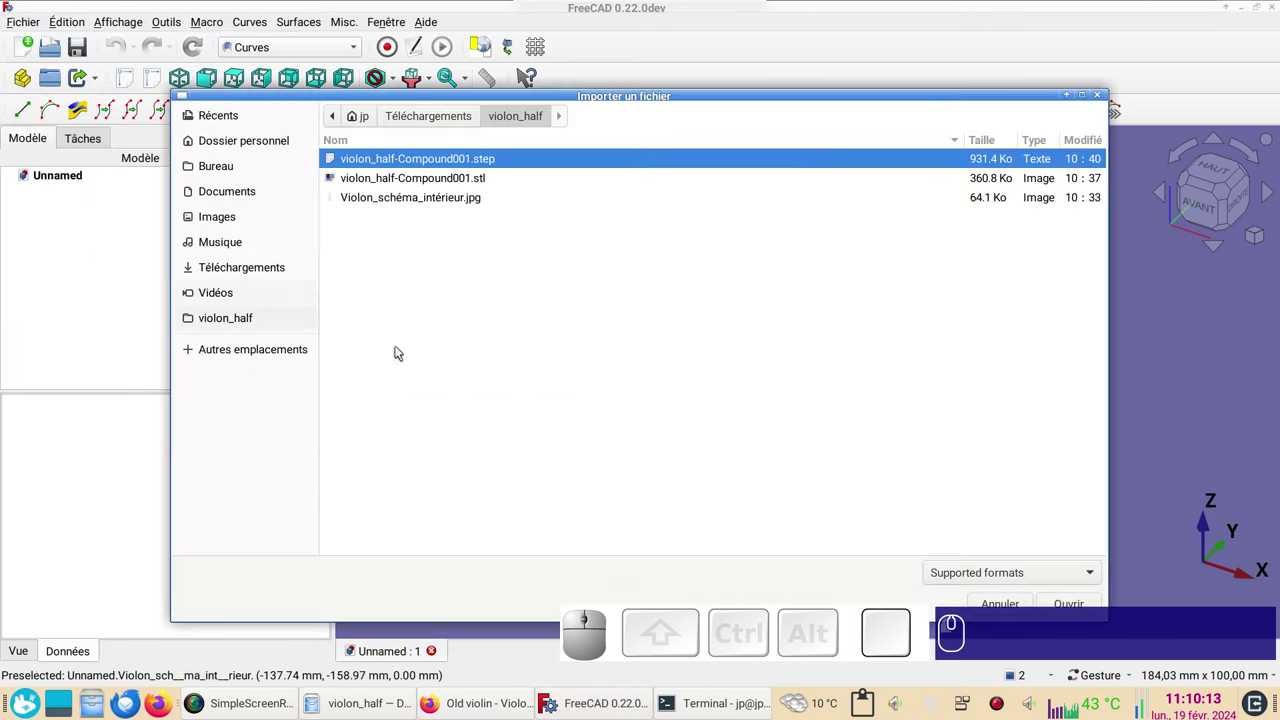
{"action": "left_click", "coordinate": [481, 200]}
{"action": "left_click", "coordinate": [1060, 610]}
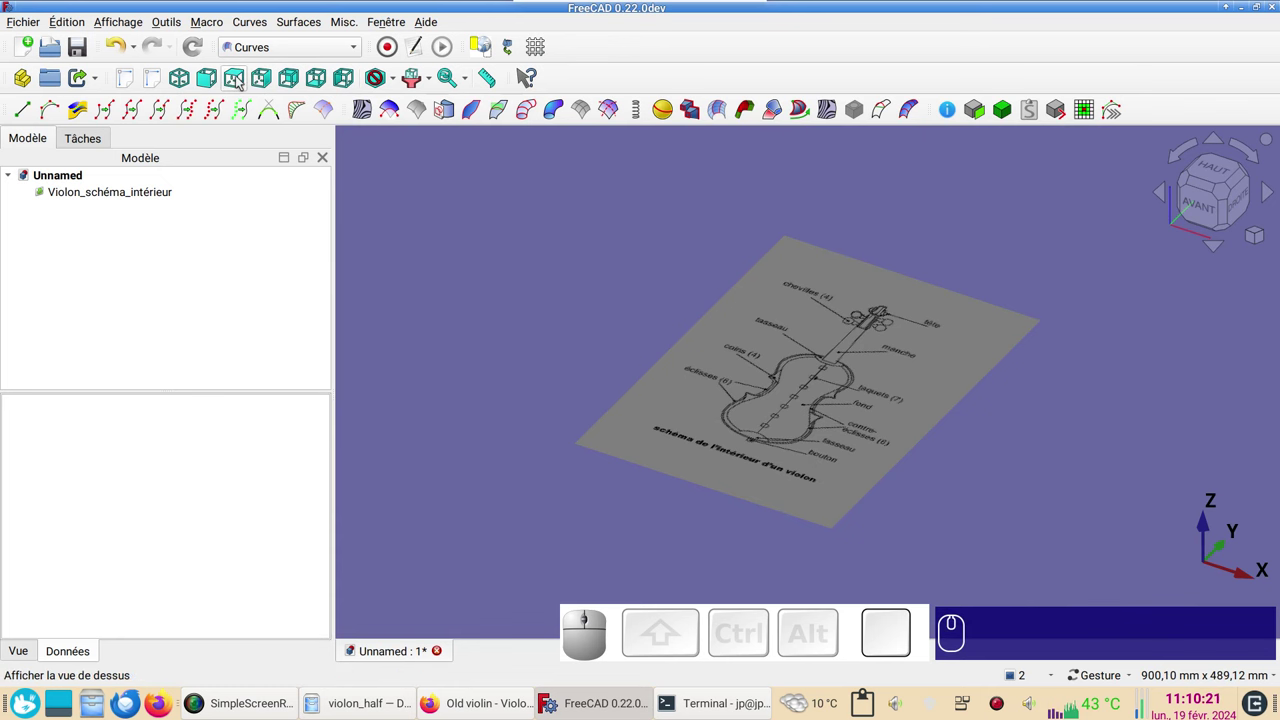
- View the diagram from the top, fit it, and bring up the image plane's Change image actions
{"action": "key", "text": "KP_2"}
{"action": "scroll", "scroll_direction": "up", "scroll_amount": 3}
{"action": "scroll", "scroll_direction": "down", "scroll_amount": 3}
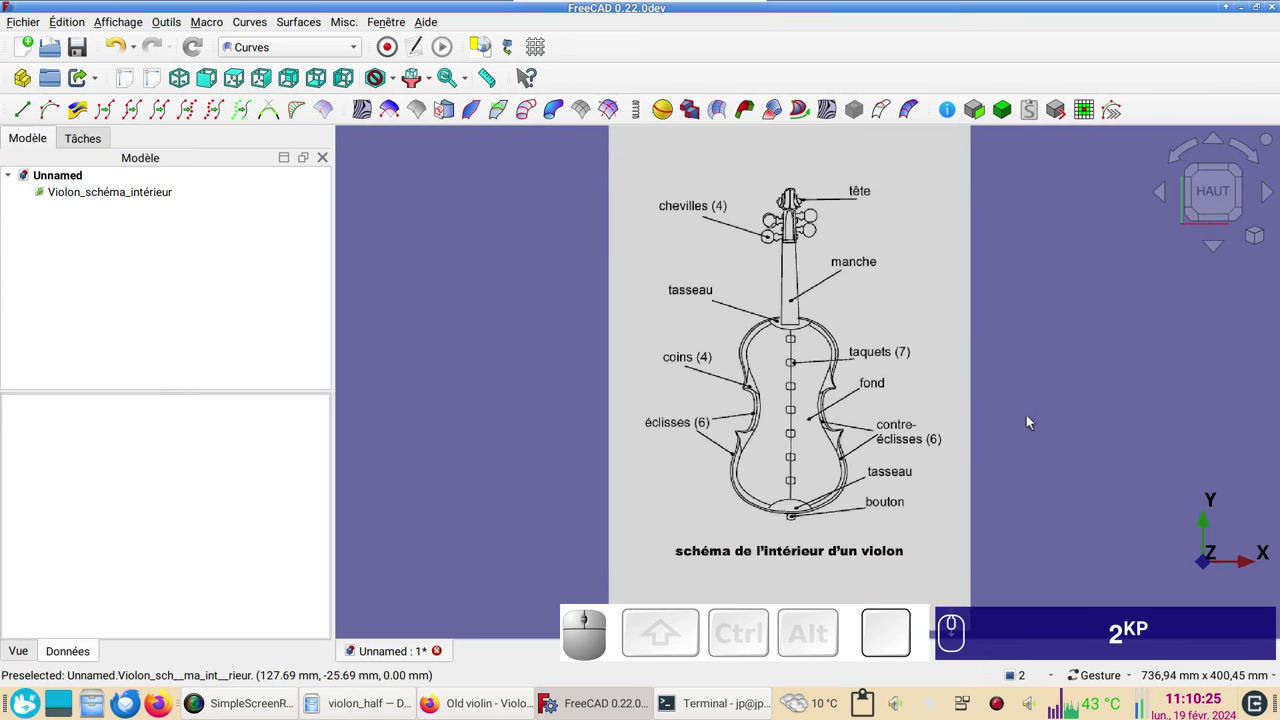
{"action": "scroll", "scroll_direction": "down", "scroll_amount": 3}
{"action": "scroll", "scroll_direction": "up", "scroll_amount": 3}
{"action": "left_click_drag", "start_coordinate": [1130, 478], "coordinate": [1067, 473]}
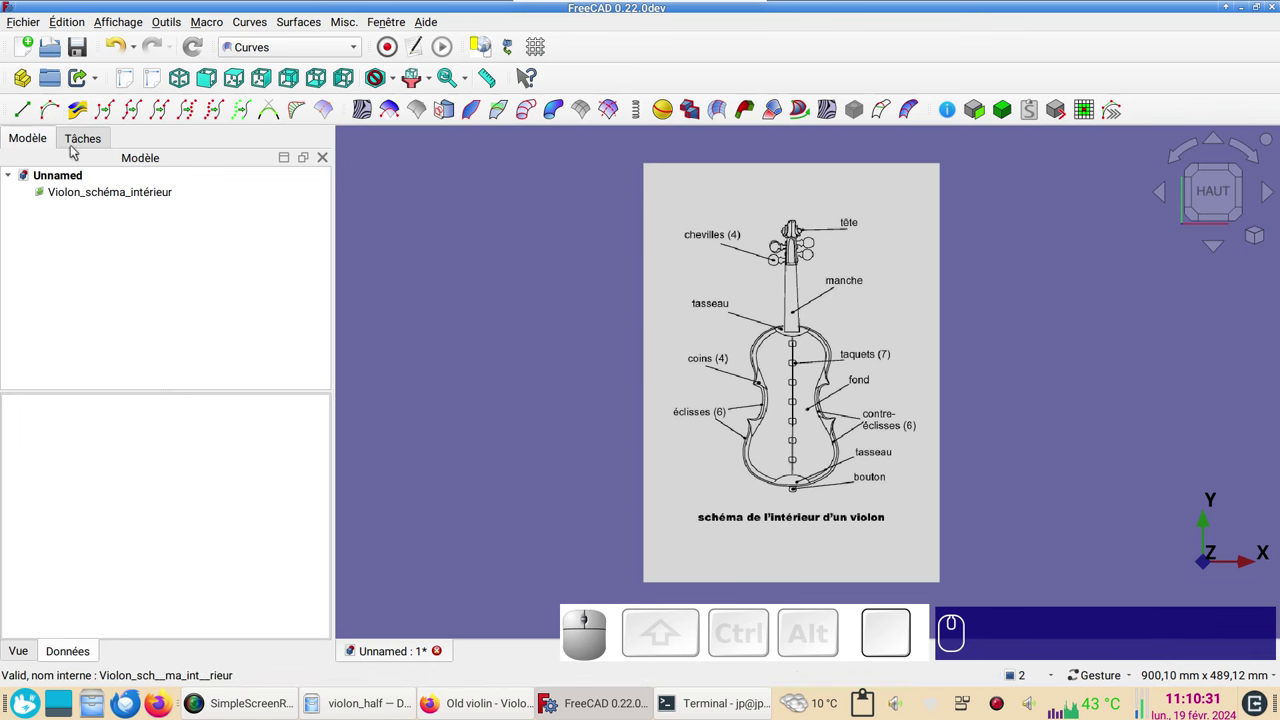
{"action": "right_click", "coordinate": [101, 192]}
- Start image calibration and zoom in on the violin body centre line
{"action": "left_click", "coordinate": [161, 24]}
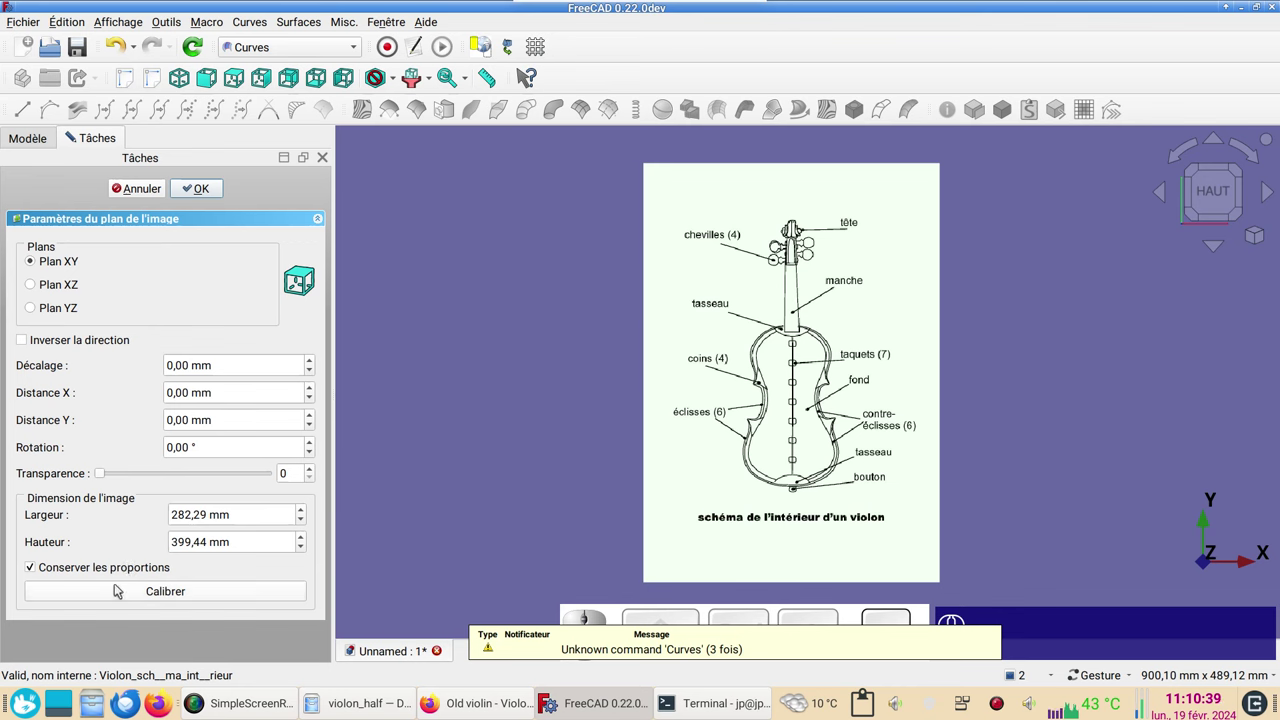
{"action": "left_click", "coordinate": [165, 599]}
{"action": "scroll", "scroll_direction": "up", "scroll_amount": 3}
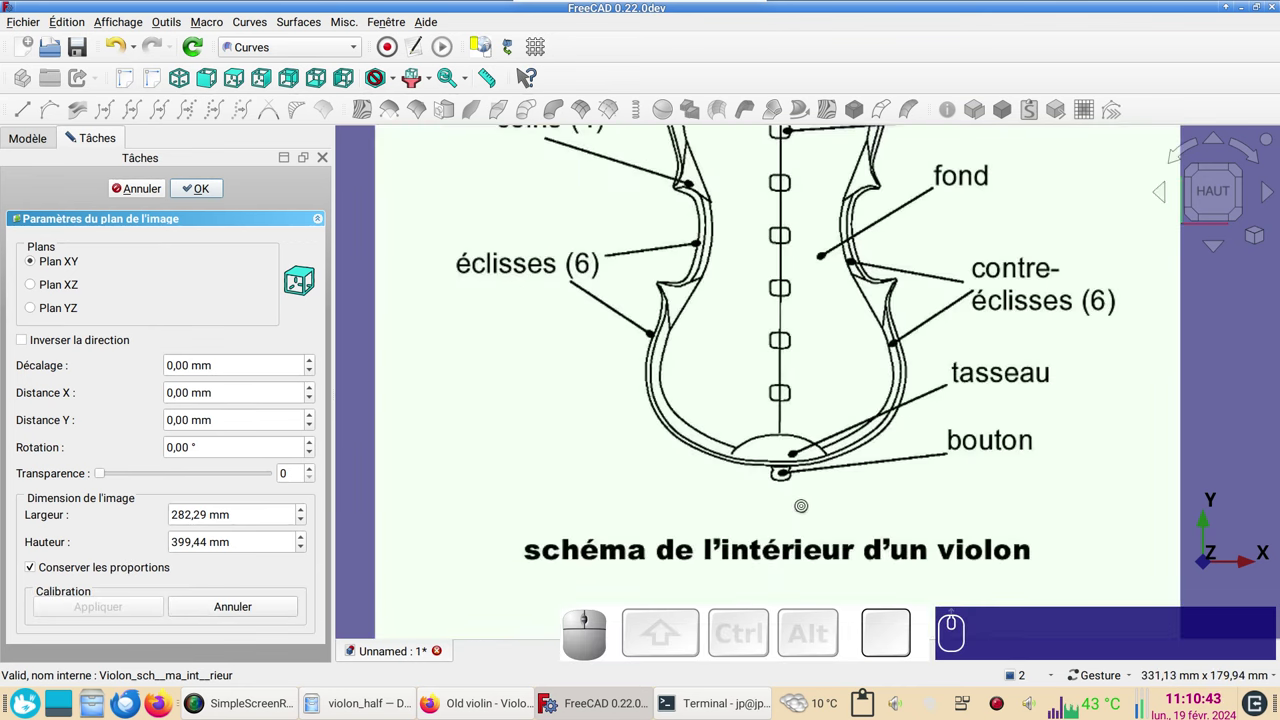
{"action": "scroll", "scroll_direction": "up", "scroll_amount": 3}
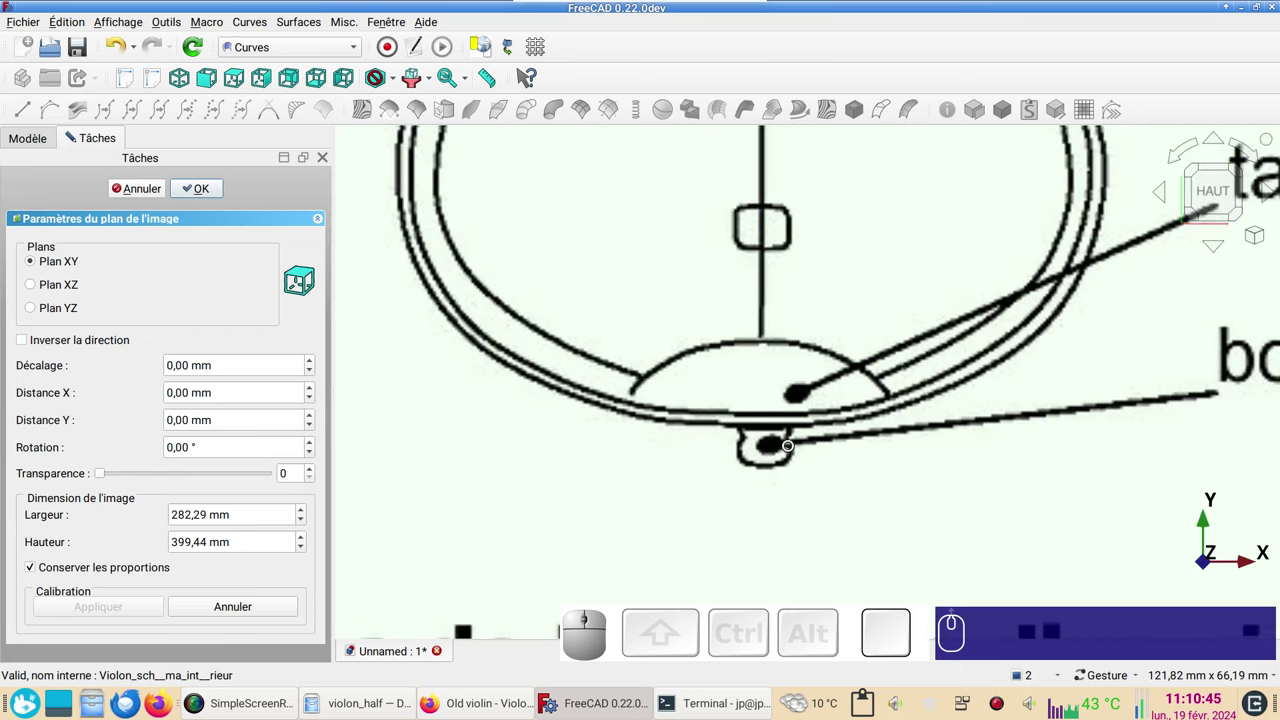
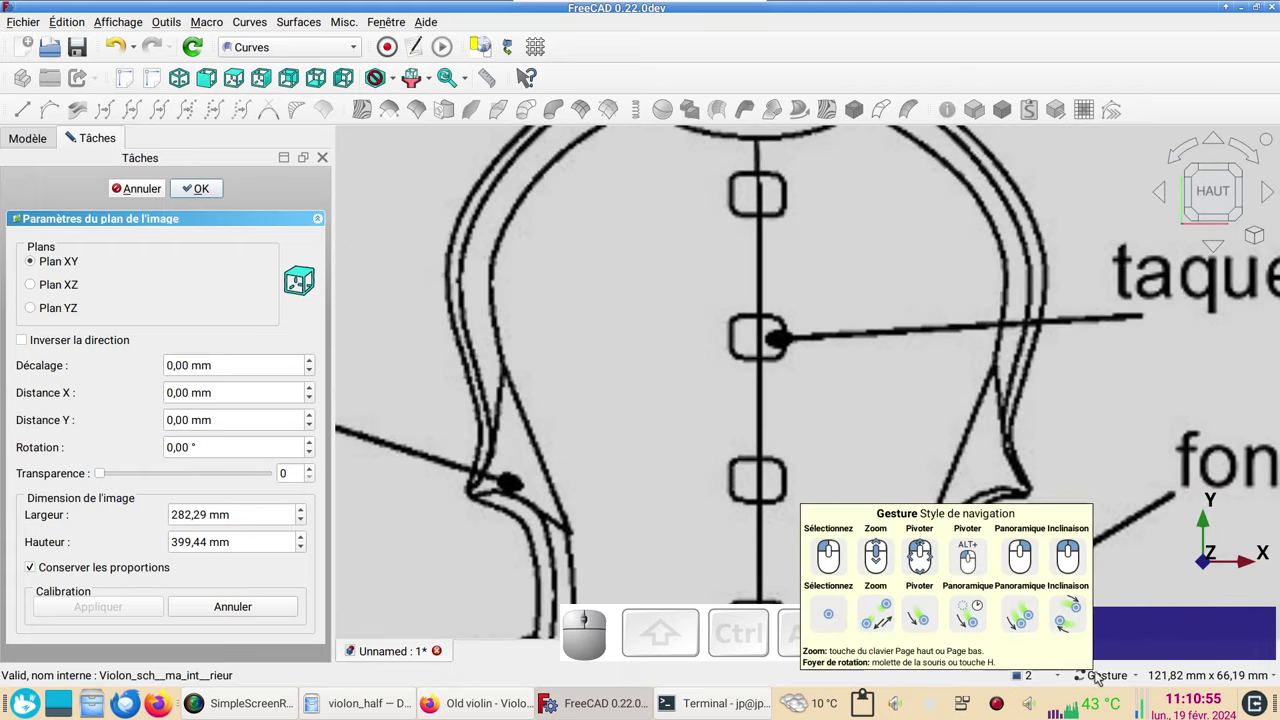
{"action": "left_click_drag", "start_coordinate": [851, 276], "coordinate": [863, 455]}
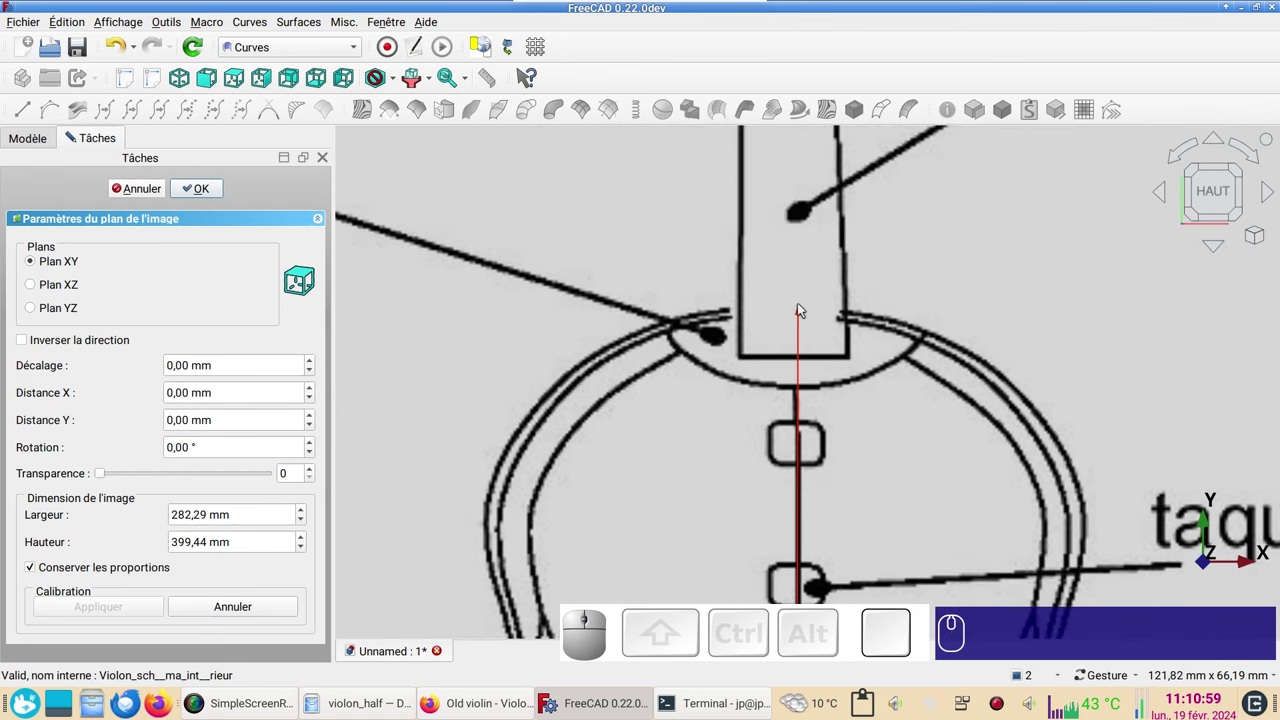
- Draw the calibration line along the body centre axis, measuring 154,15 mm
{"action": "left_click", "coordinate": [802, 311]}
{"action": "scroll", "scroll_direction": "down", "scroll_amount": 3}
{"action": "left_click_drag", "start_coordinate": [930, 442], "coordinate": [852, 264]}
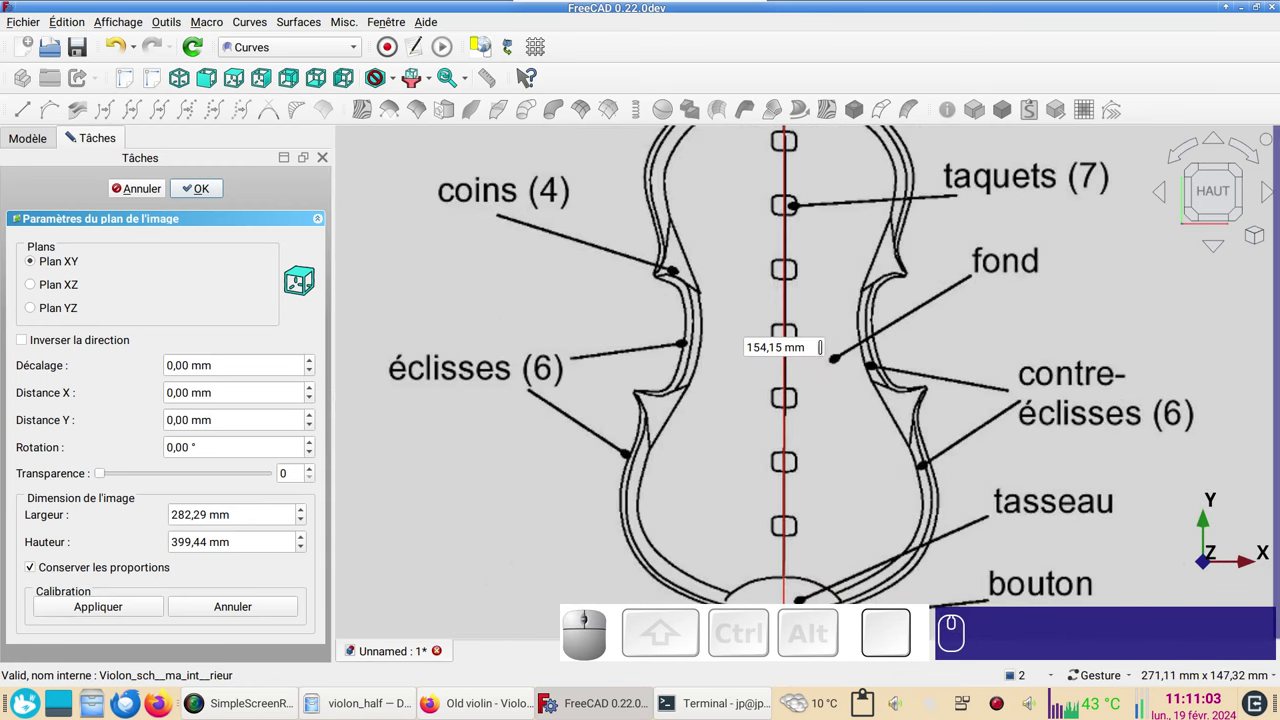
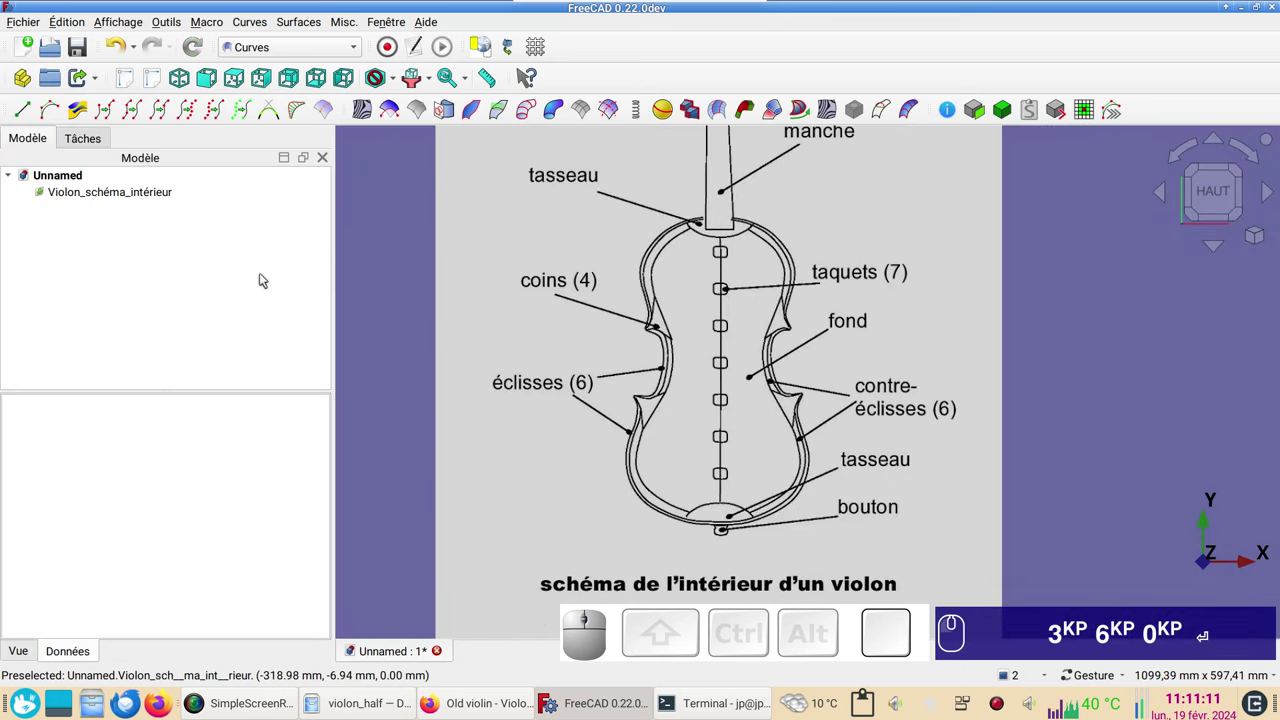
- Set the image plane's Placement z position to -1 mm
{"action": "left_click", "coordinate": [113, 198]}
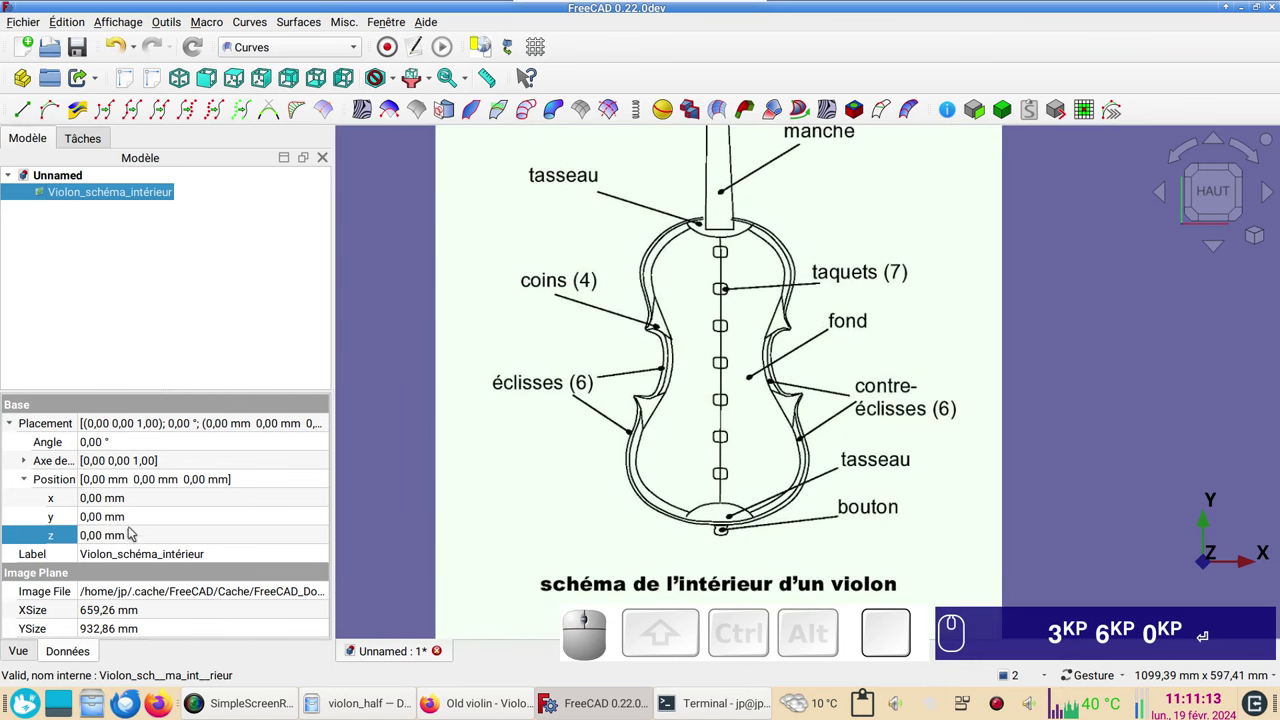
{"action": "left_click", "coordinate": [135, 541]}
{"action": "scroll", "scroll_direction": "down", "scroll_amount": 3}
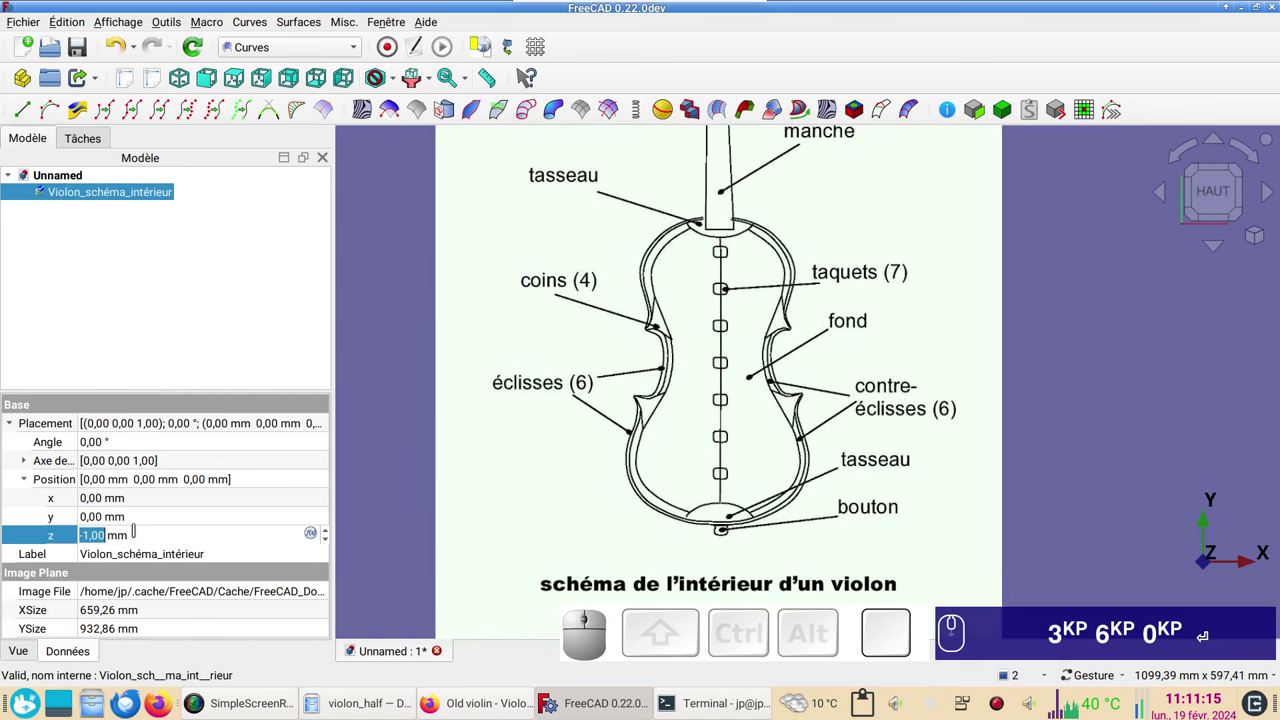
{"action": "left_click", "coordinate": [414, 448]}
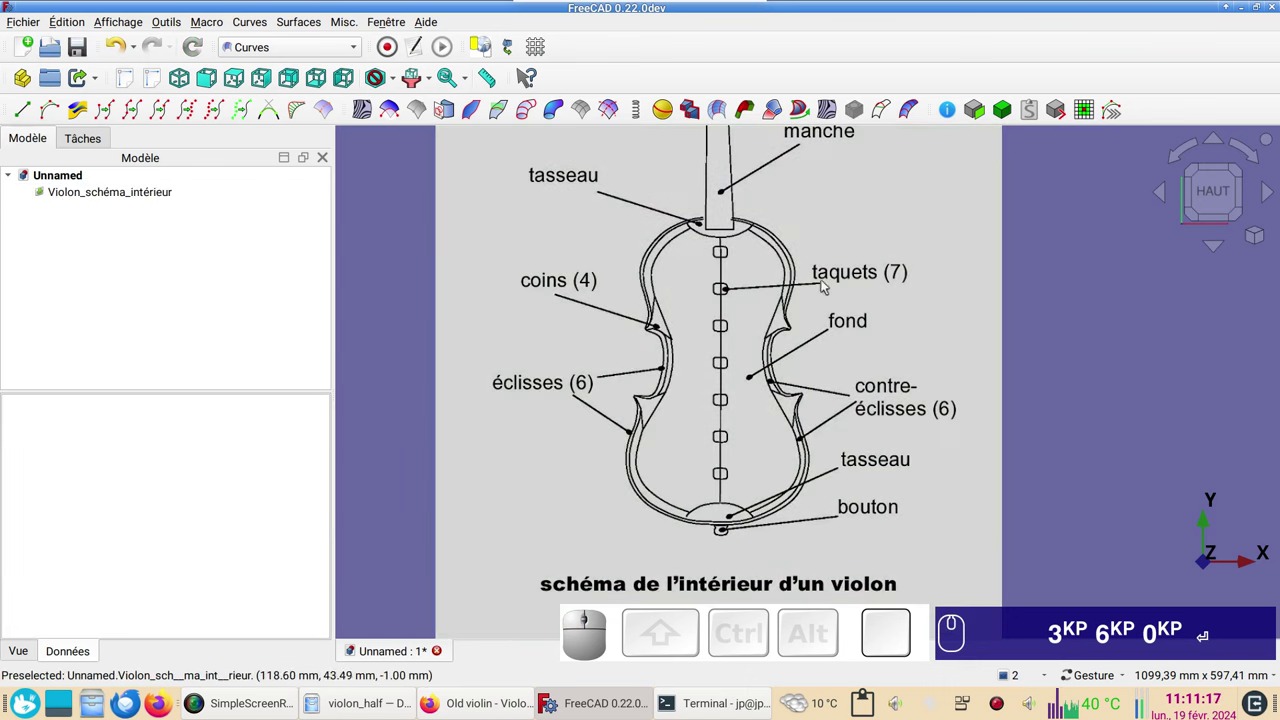
{"action": "scroll", "scroll_direction": "down", "scroll_amount": 3}
{"action": "right_click", "coordinate": [1032, 395]}
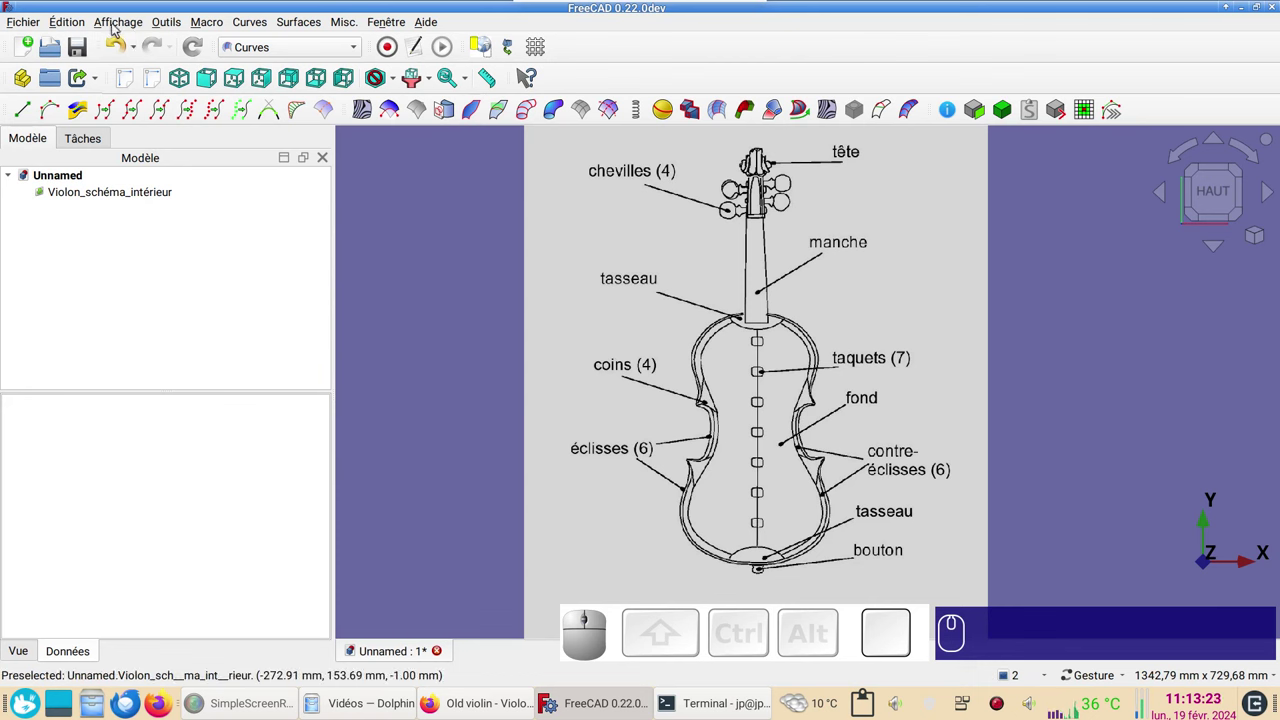
- Show the origin coordinate axes from Affichage and tilt the view over the diagram
{"action": "left_click", "coordinate": [118, 30]}
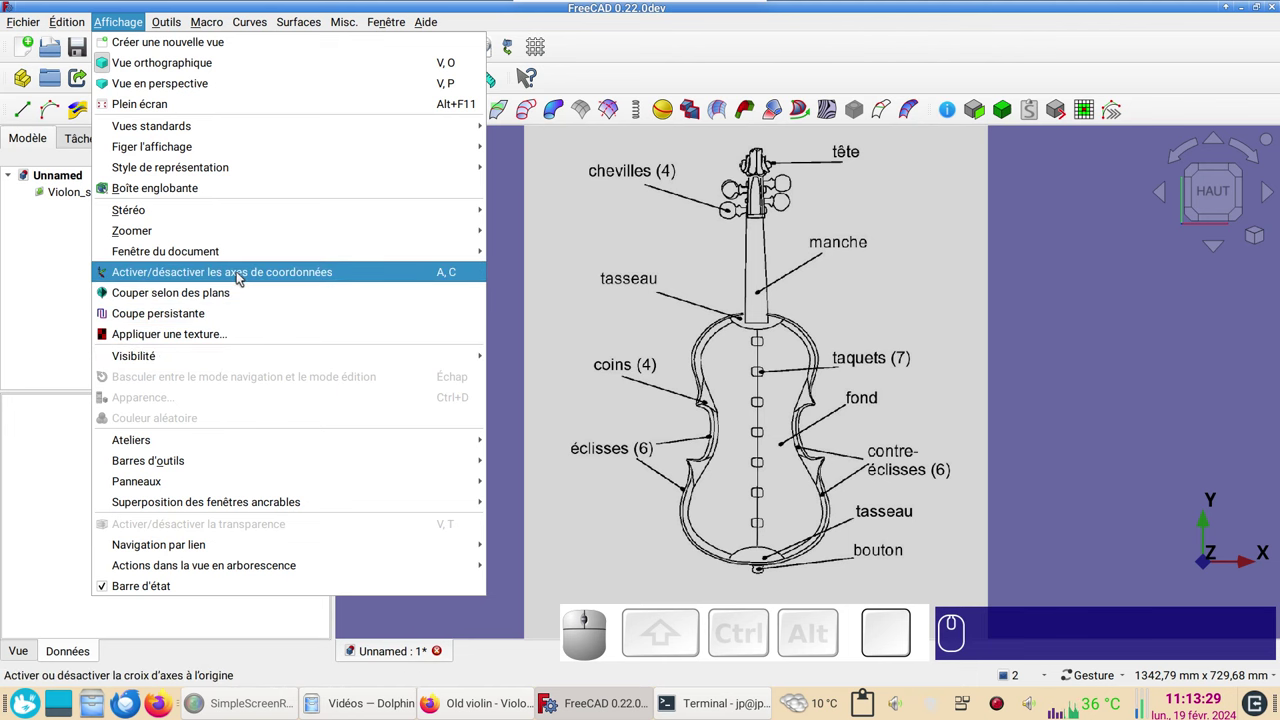
{"action": "left_click", "coordinate": [246, 279]}
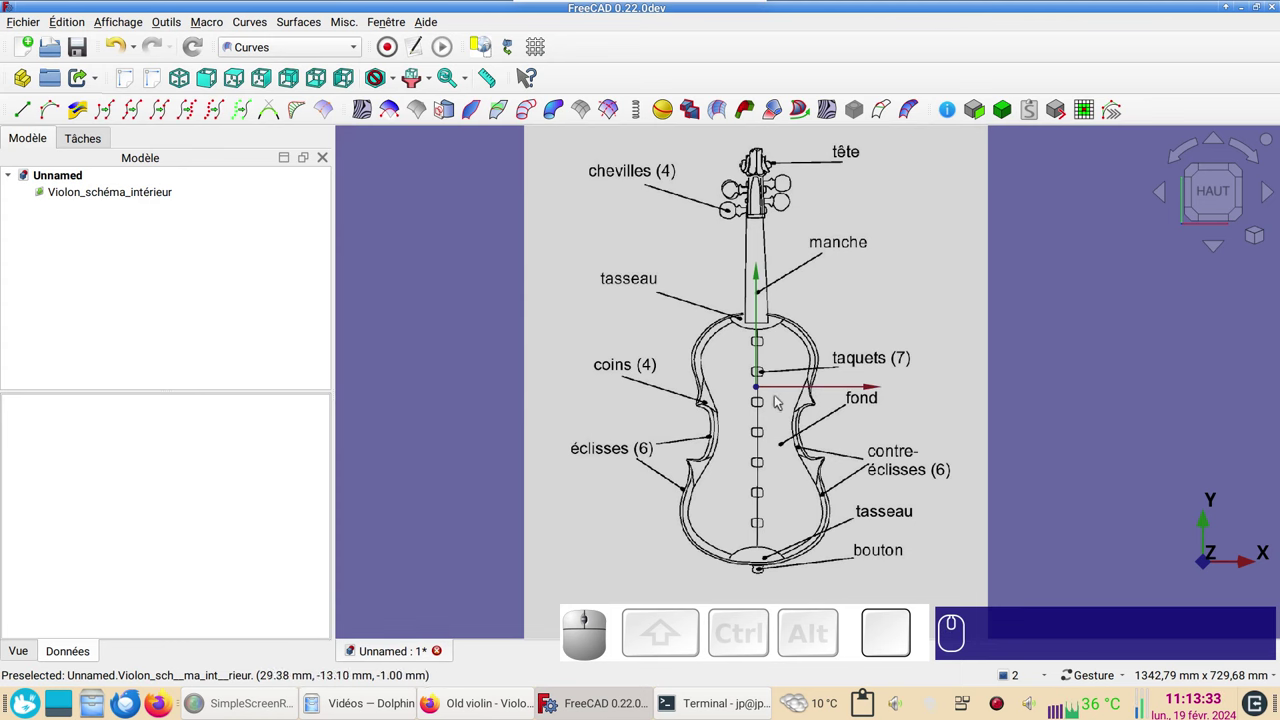
{"action": "left_click_drag", "start_coordinate": [838, 499], "coordinate": [815, 505]}
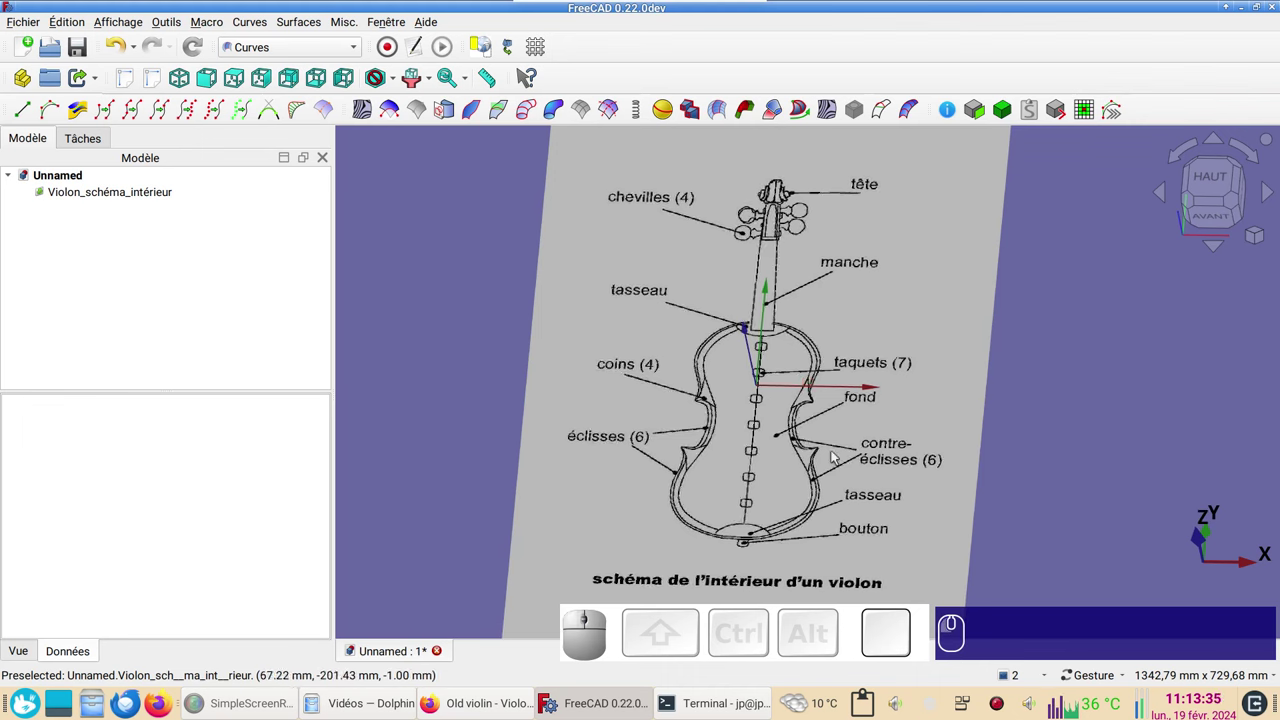
{"action": "right_click", "coordinate": [157, 199]}
- Transform the image along Y so the body bottom sits on the origin, position -1, 253, -1 mm
{"action": "left_click", "coordinate": [234, 41]}
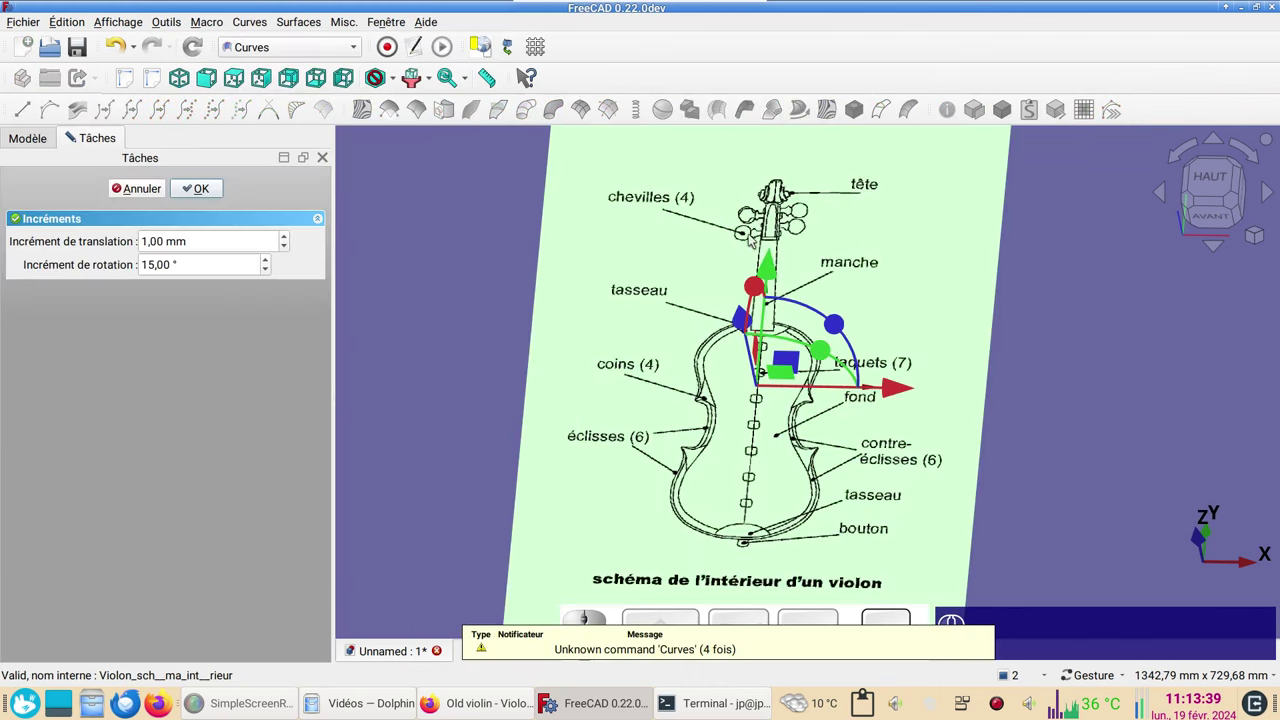
{"action": "left_click_drag", "start_coordinate": [777, 270], "coordinate": [1160, 110]}
{"action": "left_click", "coordinate": [1223, 192]}
{"action": "scroll", "scroll_direction": "up", "scroll_amount": 3}
{"action": "right_click", "coordinate": [1024, 342]}
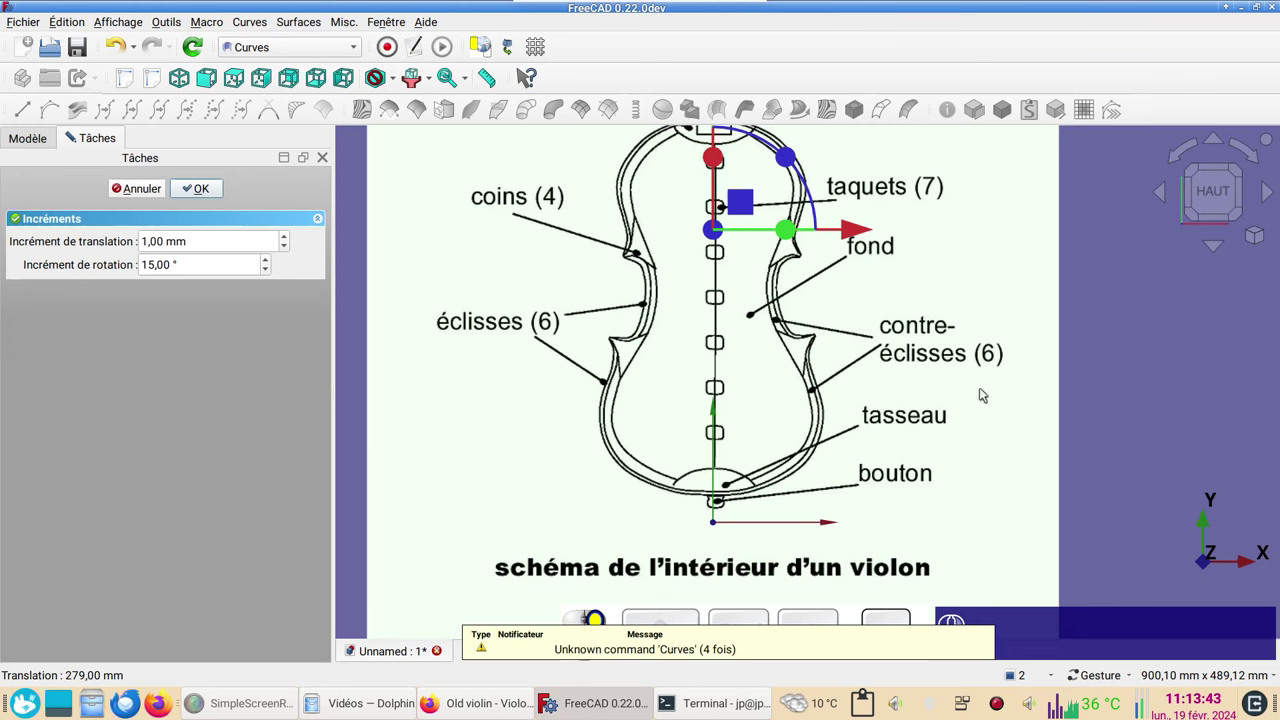
{"action": "right_click", "coordinate": [957, 229]}
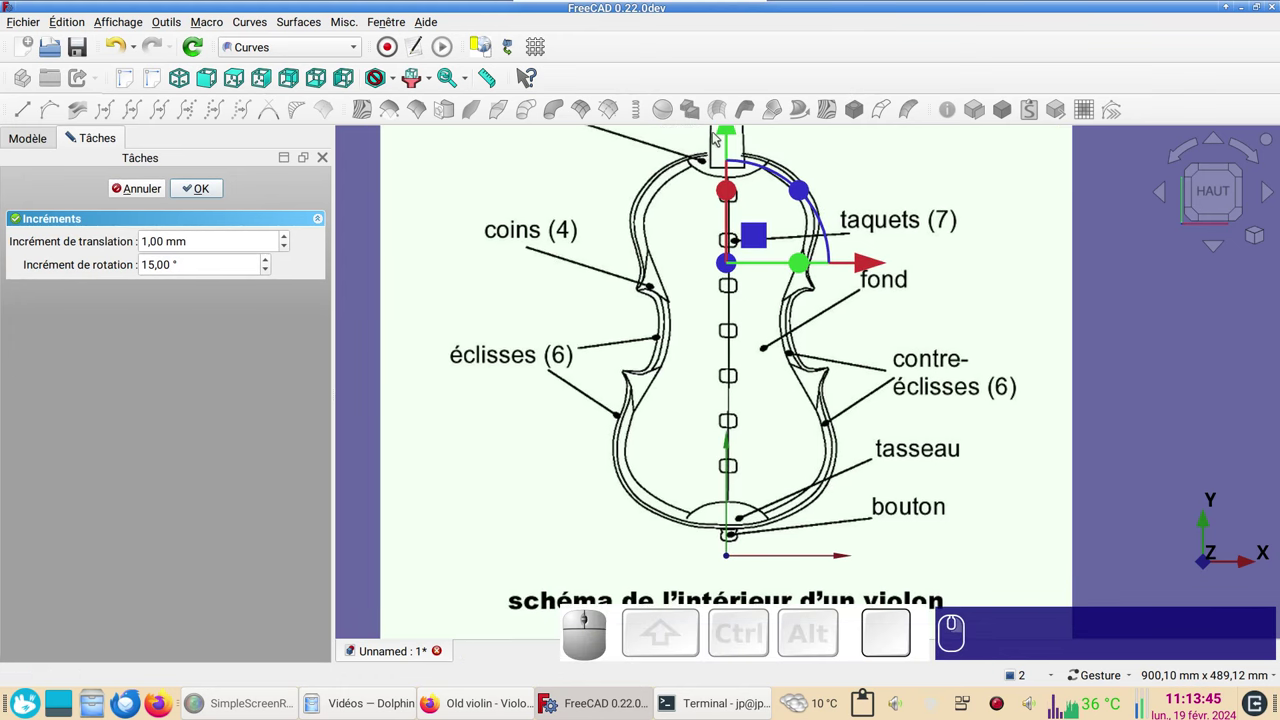
{"action": "left_click_drag", "start_coordinate": [732, 138], "coordinate": [737, 161]}
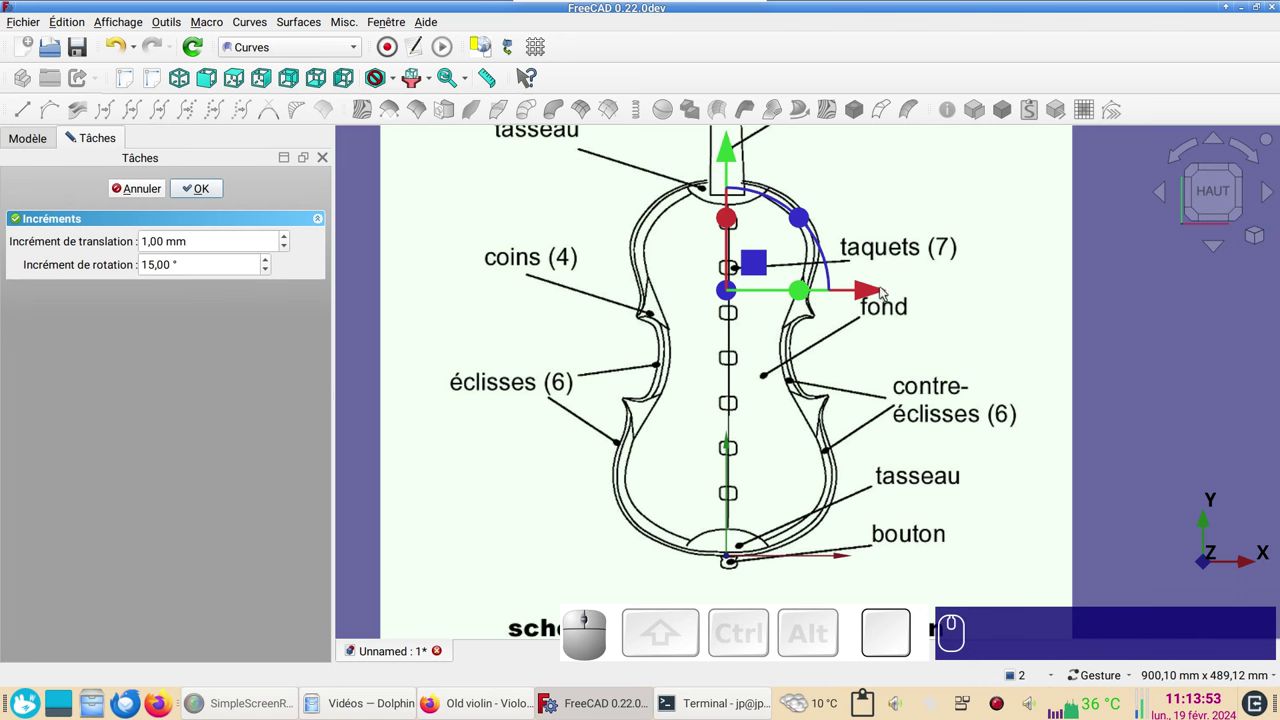
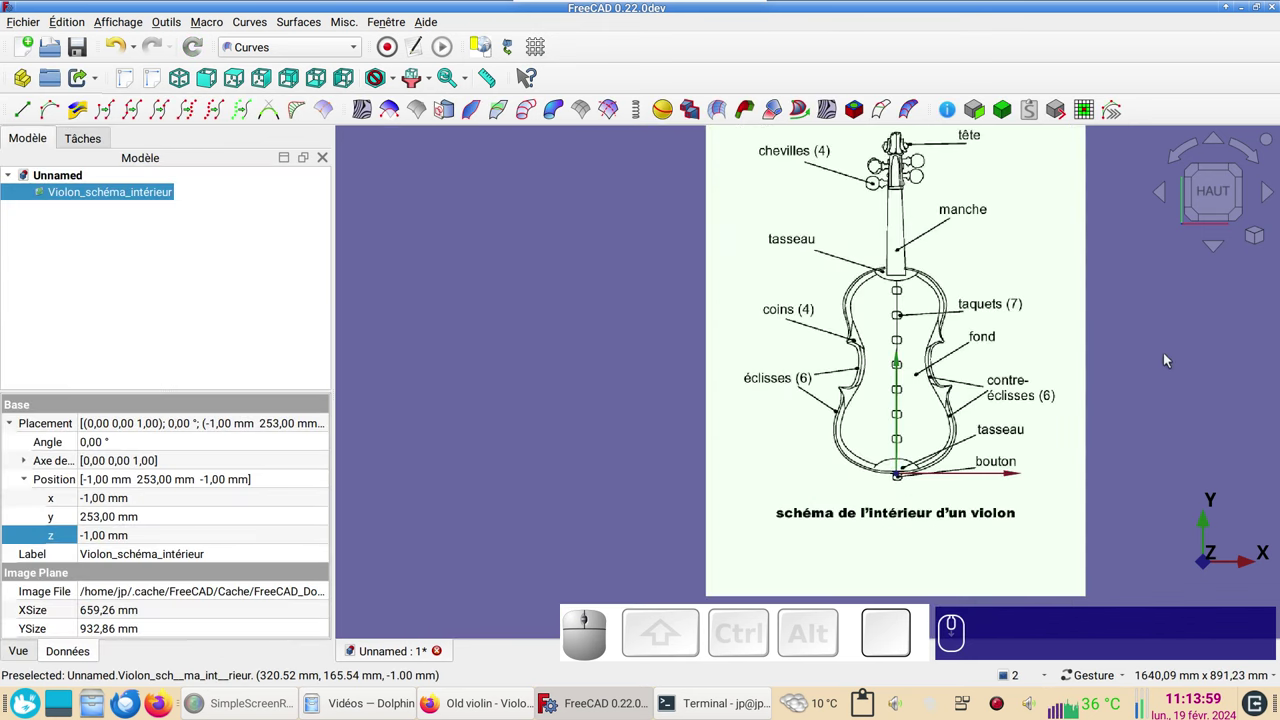
{"action": "right_click", "coordinate": [1165, 358]}
{"action": "left_click", "coordinate": [325, 56]}
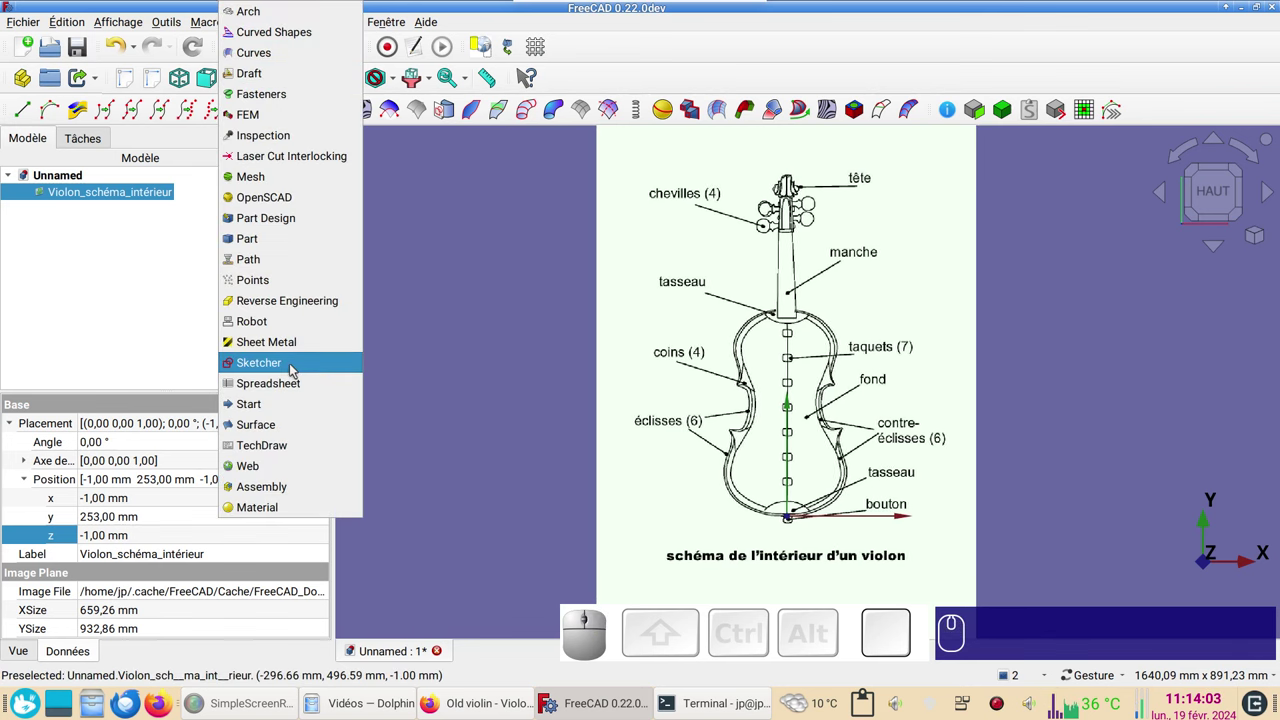
- Switch to the Sketcher workbench and start a new sketch, reaching the plane choice
{"action": "left_click", "coordinate": [296, 371]}
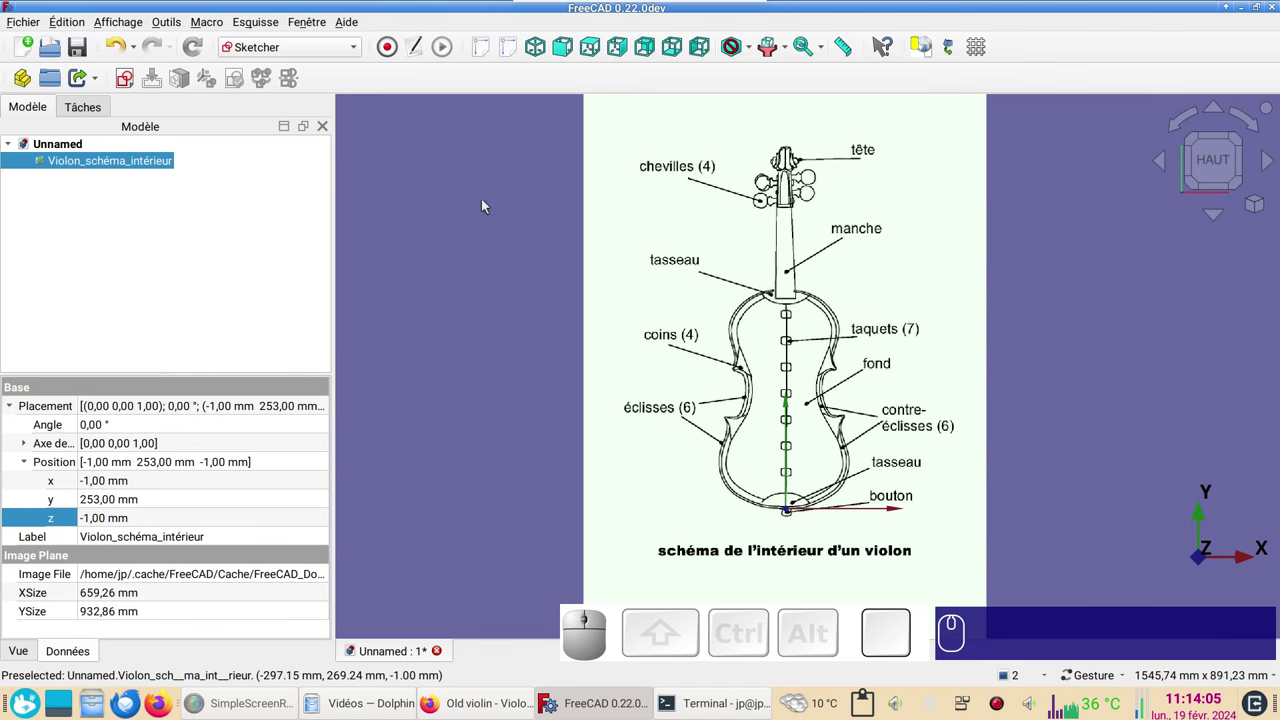
{"action": "left_click", "coordinate": [412, 206]}
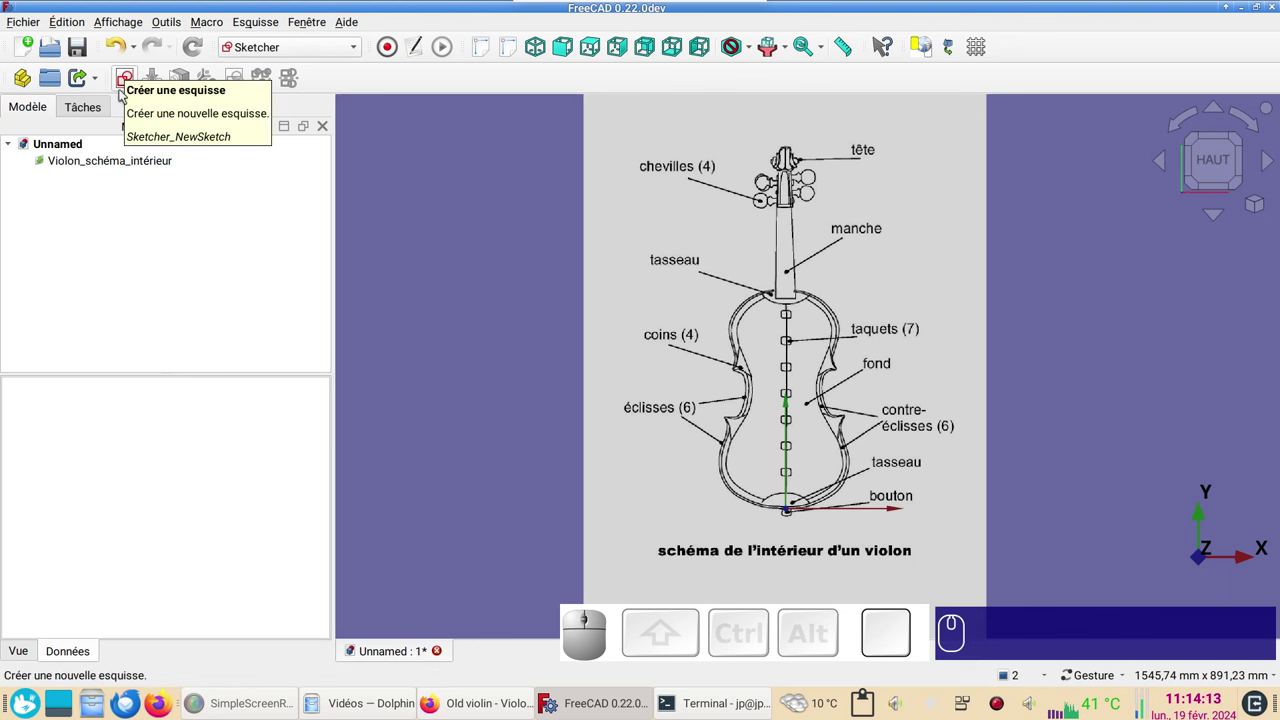
{"action": "left_click", "coordinate": [130, 78]}
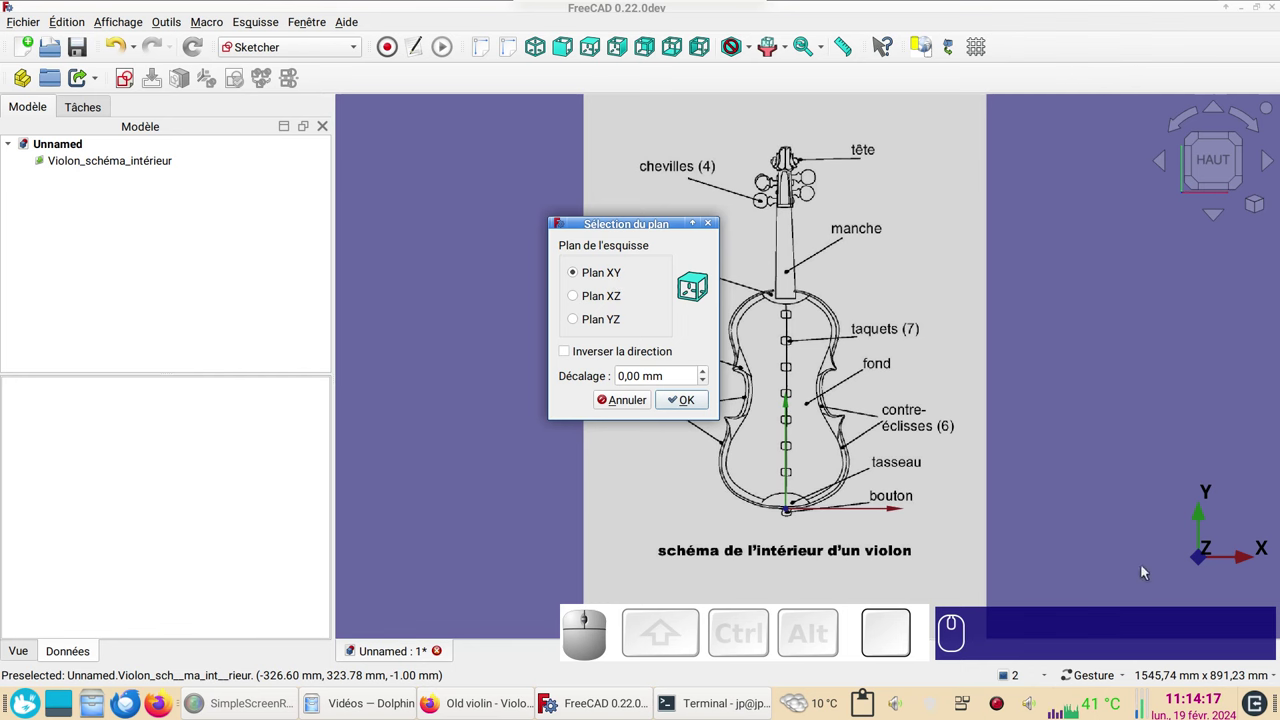
- Create the sketch on Plan XY and centre the view on the lower violin body
{"action": "left_click", "coordinate": [693, 404]}
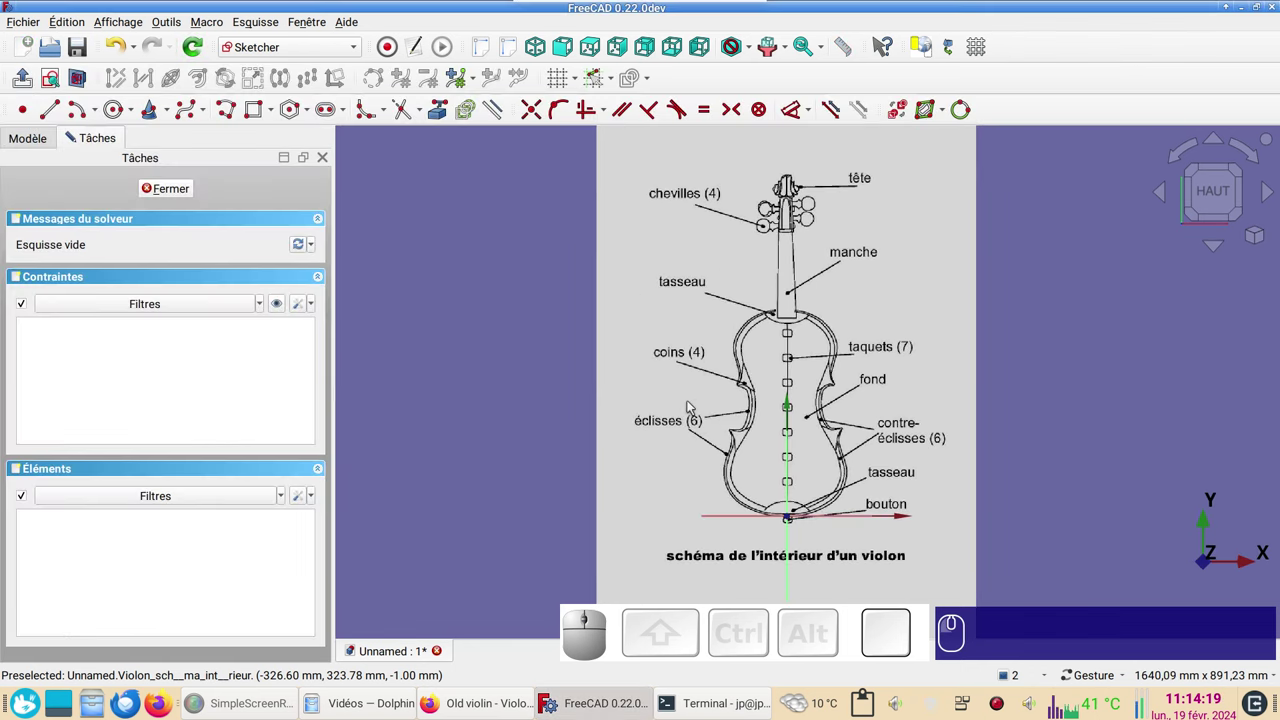
{"action": "scroll", "scroll_direction": "up", "scroll_amount": 3}
{"action": "left_click_drag", "start_coordinate": [787, 449], "coordinate": [746, 368]}
{"action": "scroll", "scroll_direction": "up", "scroll_amount": 3}
{"action": "left_click_drag", "start_coordinate": [794, 311], "coordinate": [683, 303]}
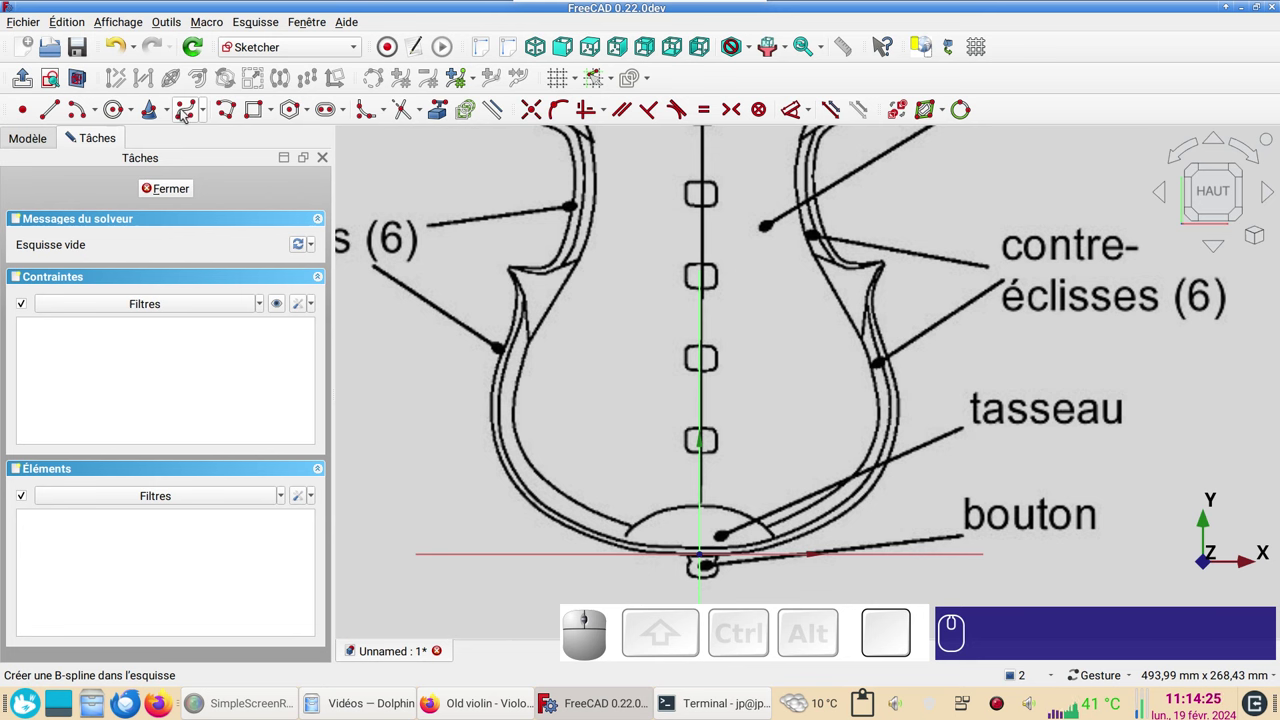
- Start the B-spline by control points tool
{"action": "left_click", "coordinate": [208, 113]}
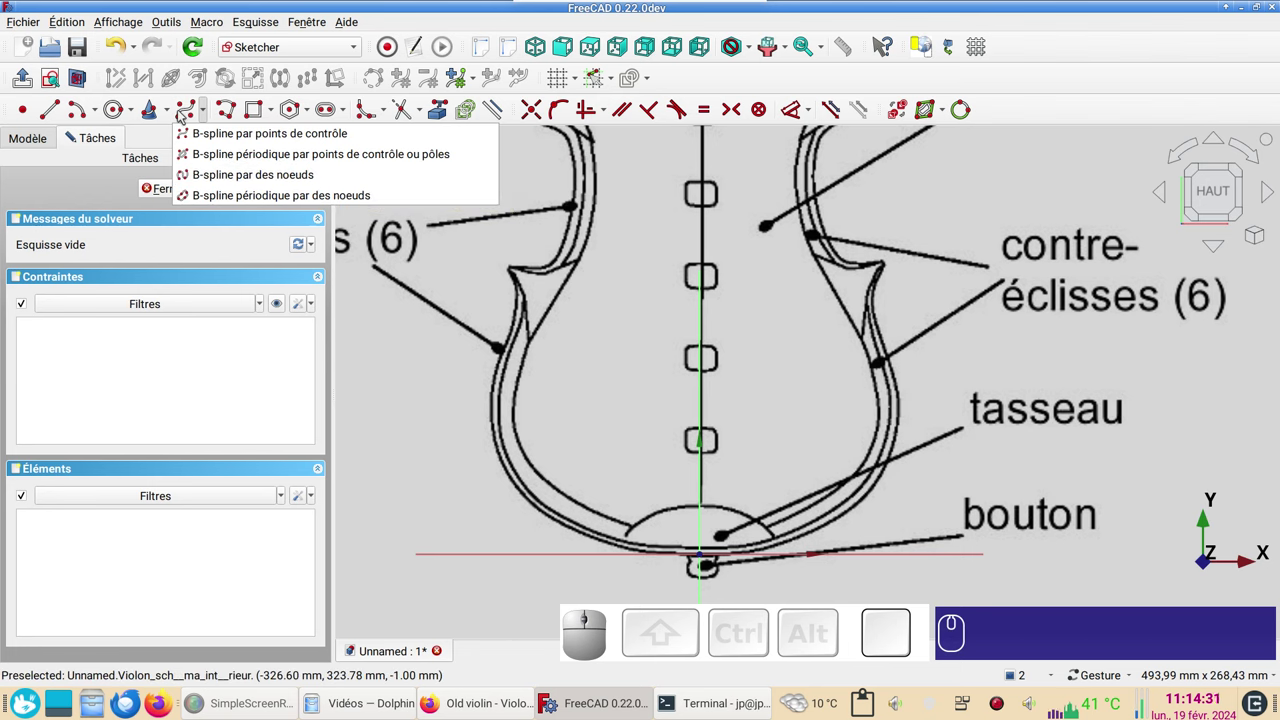
{"action": "left_click", "coordinate": [184, 117]}
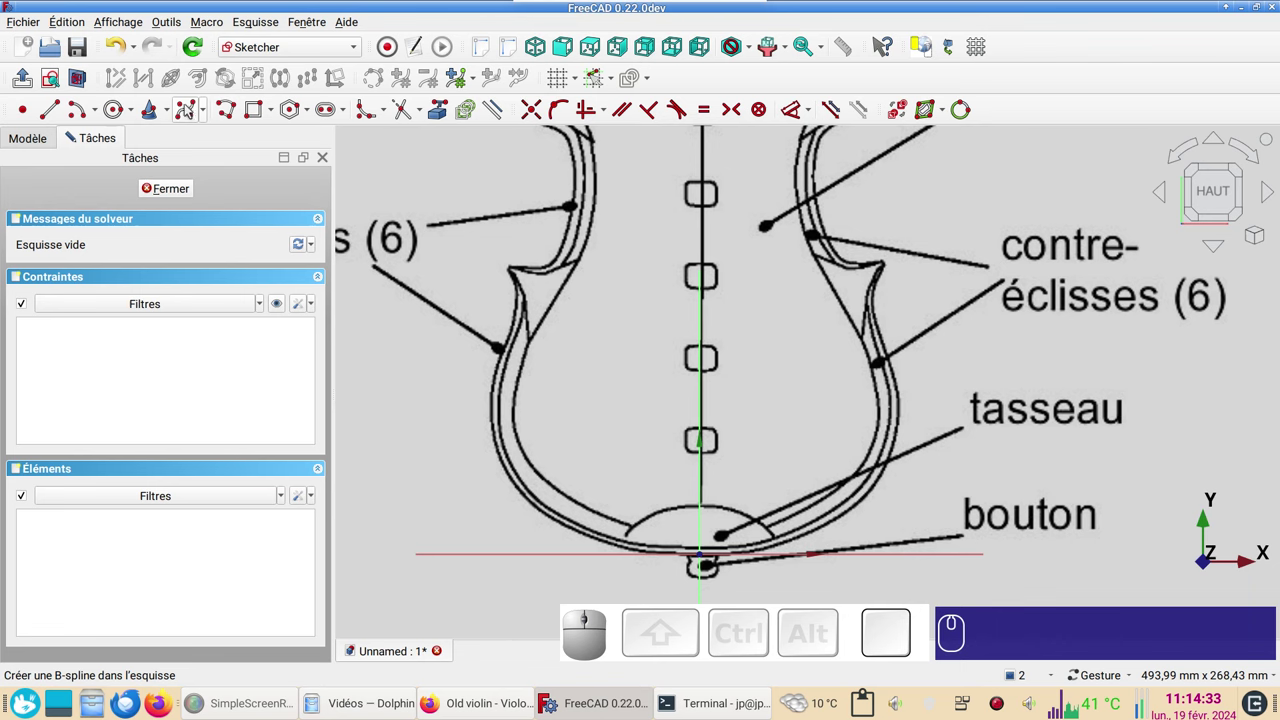
{"action": "left_click", "coordinate": [191, 111]}
- Finish the B-spline's control points up to the neck and constrain its top end onto the centre line
{"action": "scroll", "scroll_direction": "up", "scroll_amount": 3}
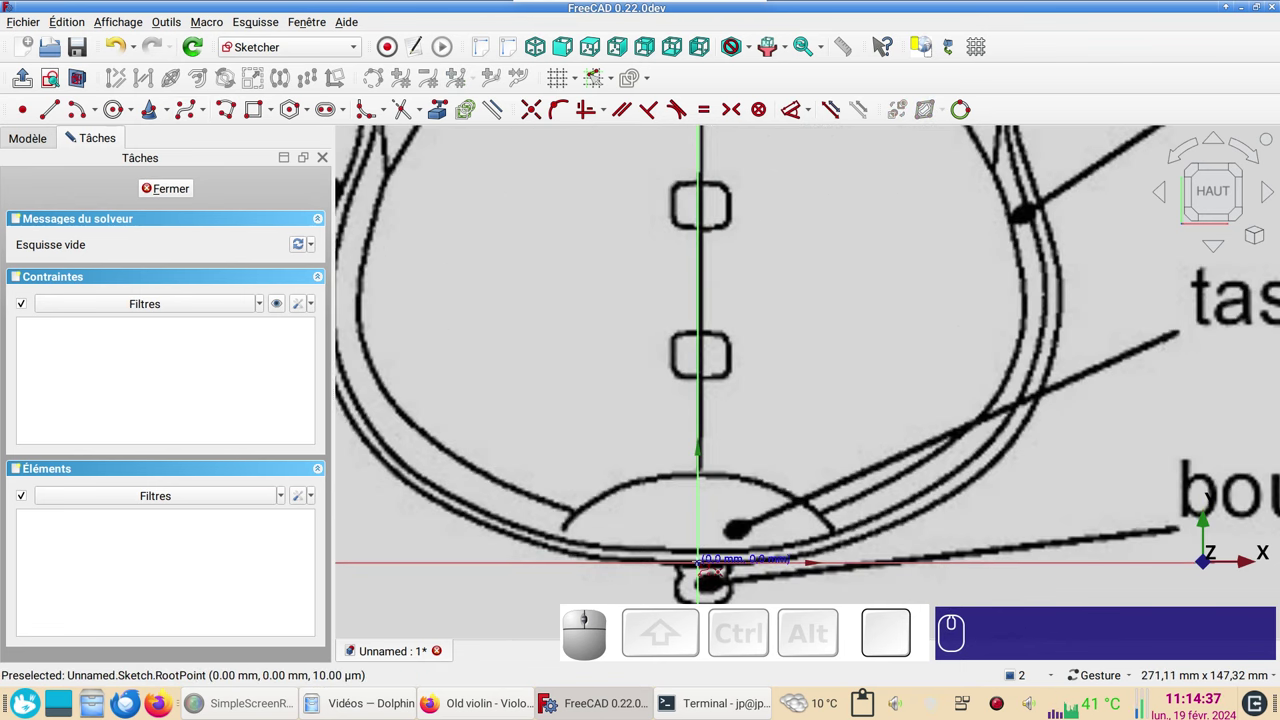
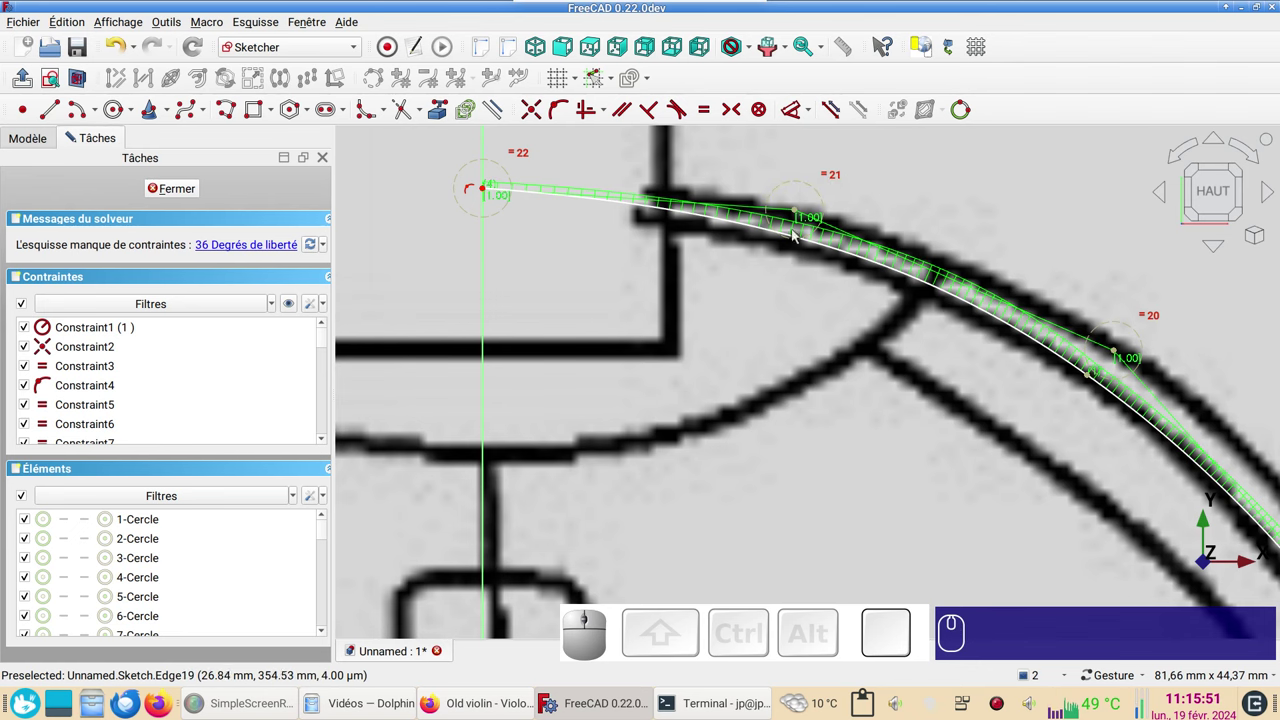
{"action": "scroll", "scroll_direction": "down", "scroll_amount": 3}
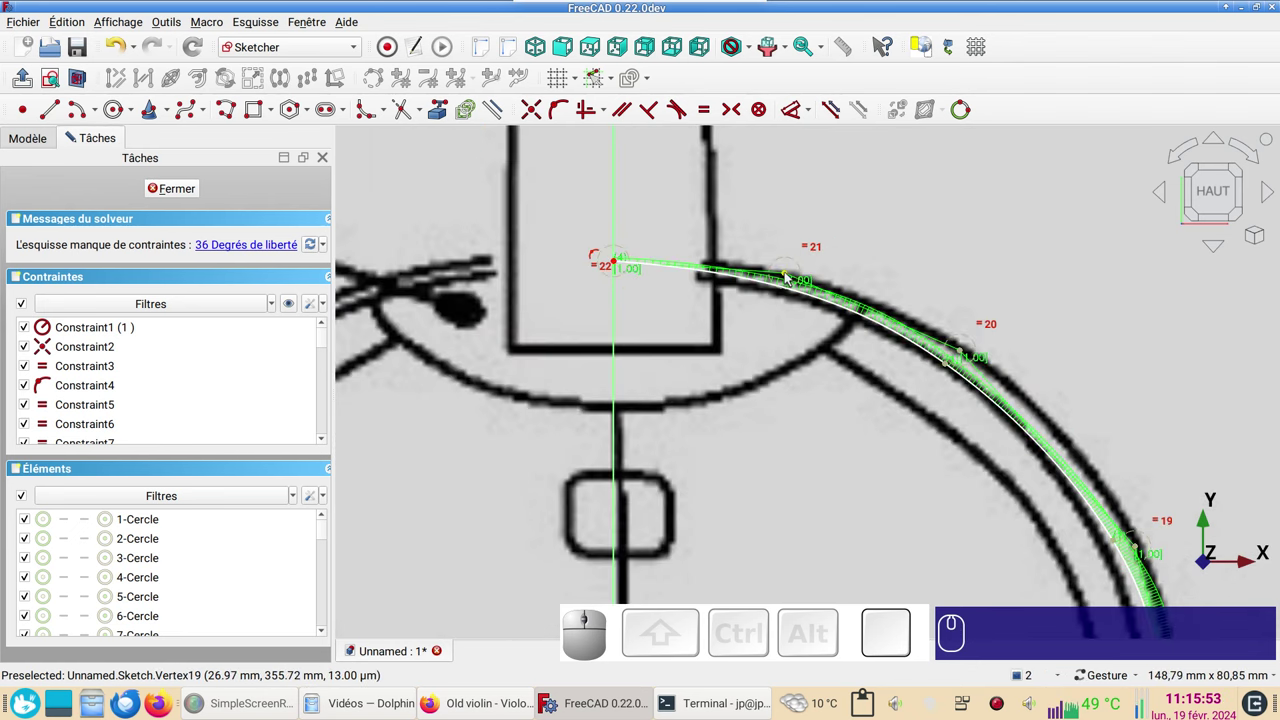
{"action": "left_click", "coordinate": [789, 280]}
{"action": "left_click", "coordinate": [618, 262]}
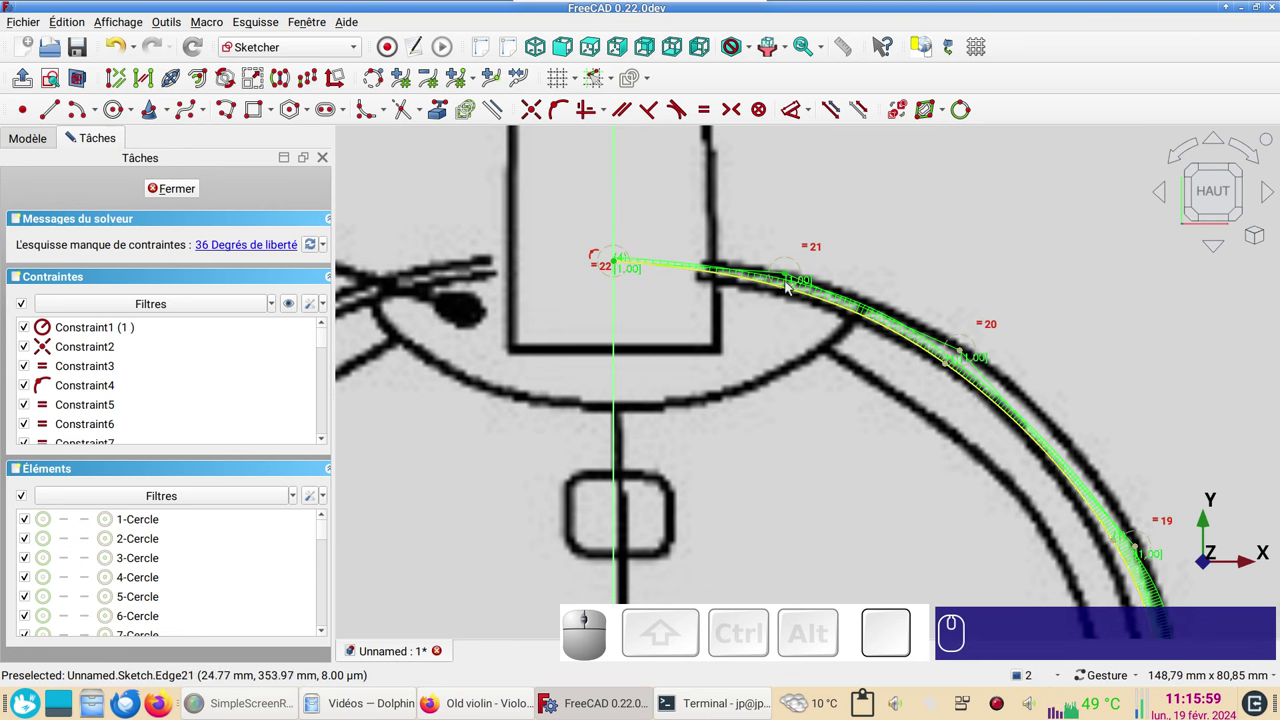
{"action": "key", "text": "h"}
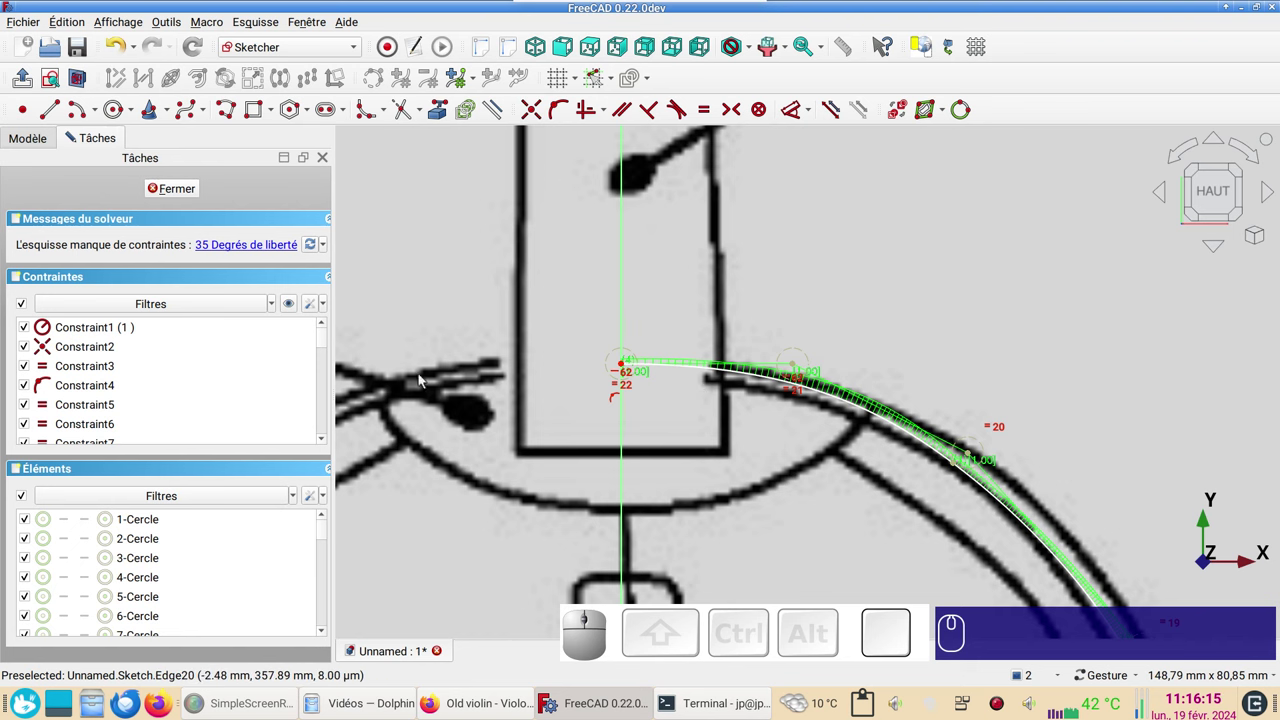
- Drag the shoulder and upper-bout poles so the curve follows the rib outline
{"action": "scroll", "scroll_direction": "down", "scroll_amount": 3}
{"action": "left_click_drag", "start_coordinate": [705, 492], "coordinate": [710, 462]}
{"action": "left_click_drag", "start_coordinate": [744, 424], "coordinate": [822, 476]}
{"action": "left_click_drag", "start_coordinate": [909, 493], "coordinate": [840, 463]}
{"action": "left_click_drag", "start_coordinate": [790, 465], "coordinate": [806, 445]}
{"action": "scroll", "scroll_direction": "up", "scroll_amount": 3}
- Fit the curve down the outer rib line and into the upper C-bout edge
{"action": "left_click_drag", "start_coordinate": [775, 456], "coordinate": [872, 473]}
{"action": "left_click_drag", "start_coordinate": [901, 495], "coordinate": [965, 308]}
{"action": "right_click", "coordinate": [945, 337]}
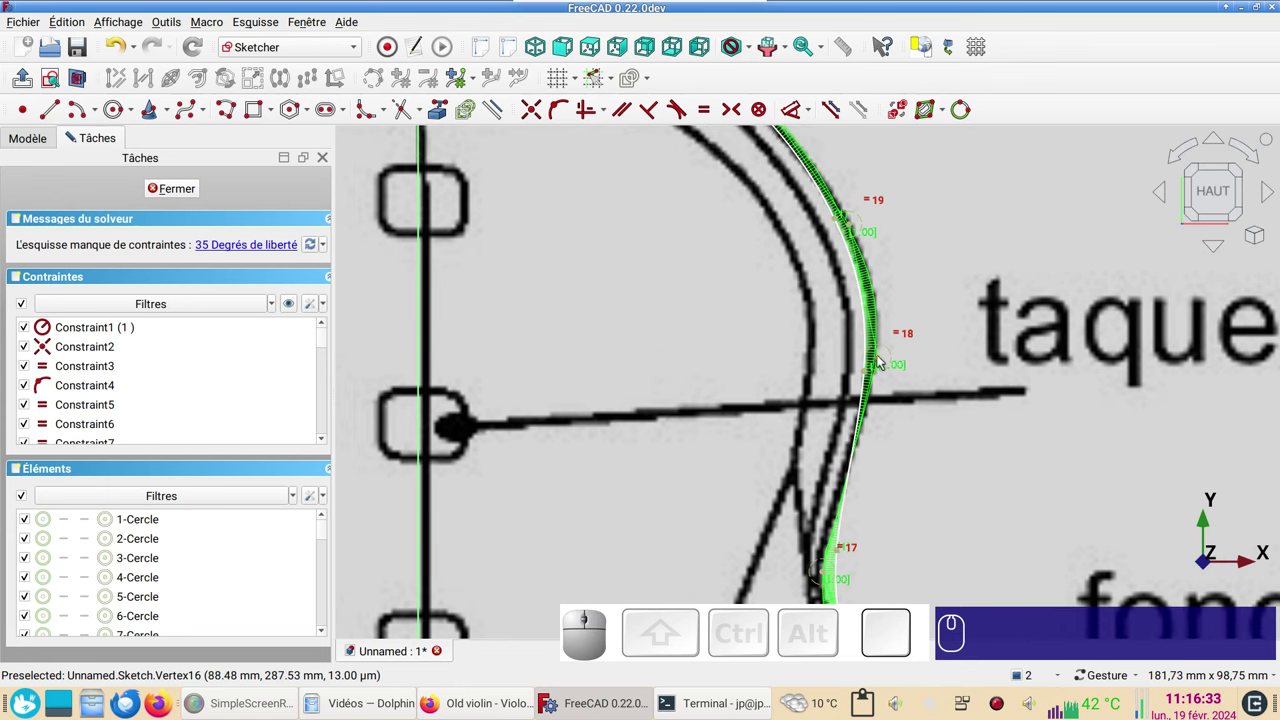
{"action": "left_click_drag", "start_coordinate": [883, 360], "coordinate": [832, 232]}
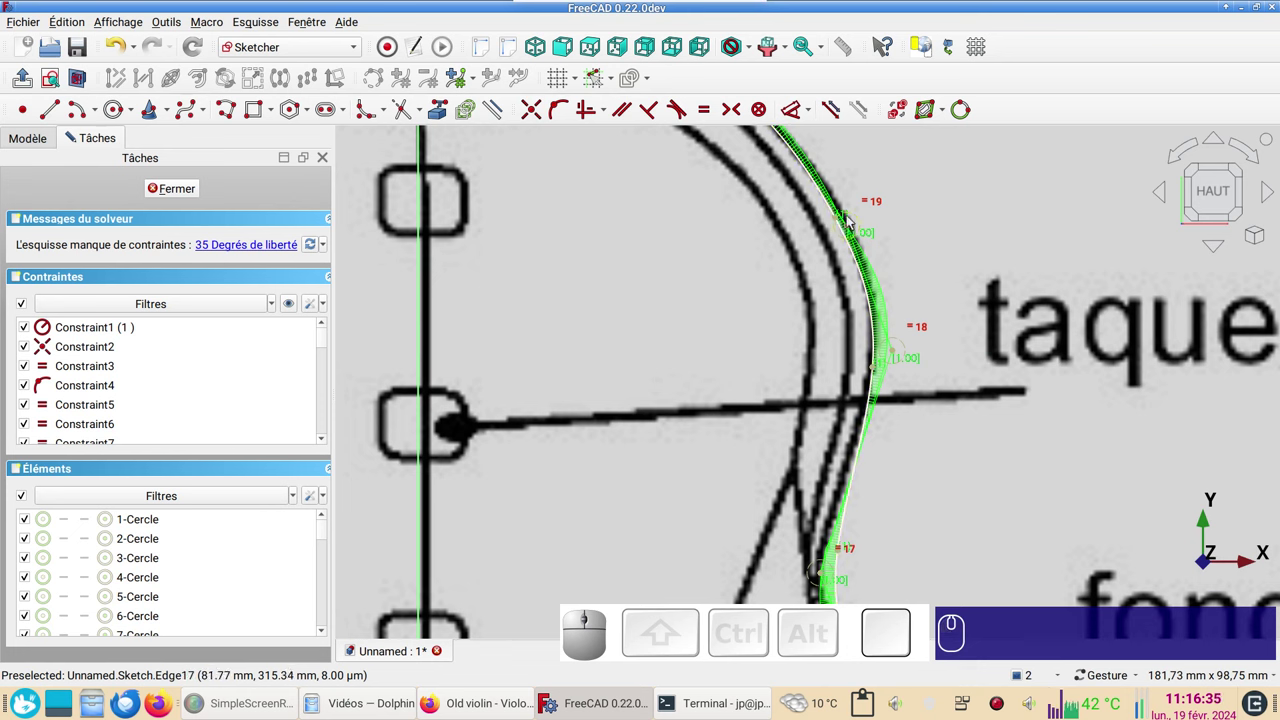
{"action": "left_click", "coordinate": [858, 232]}
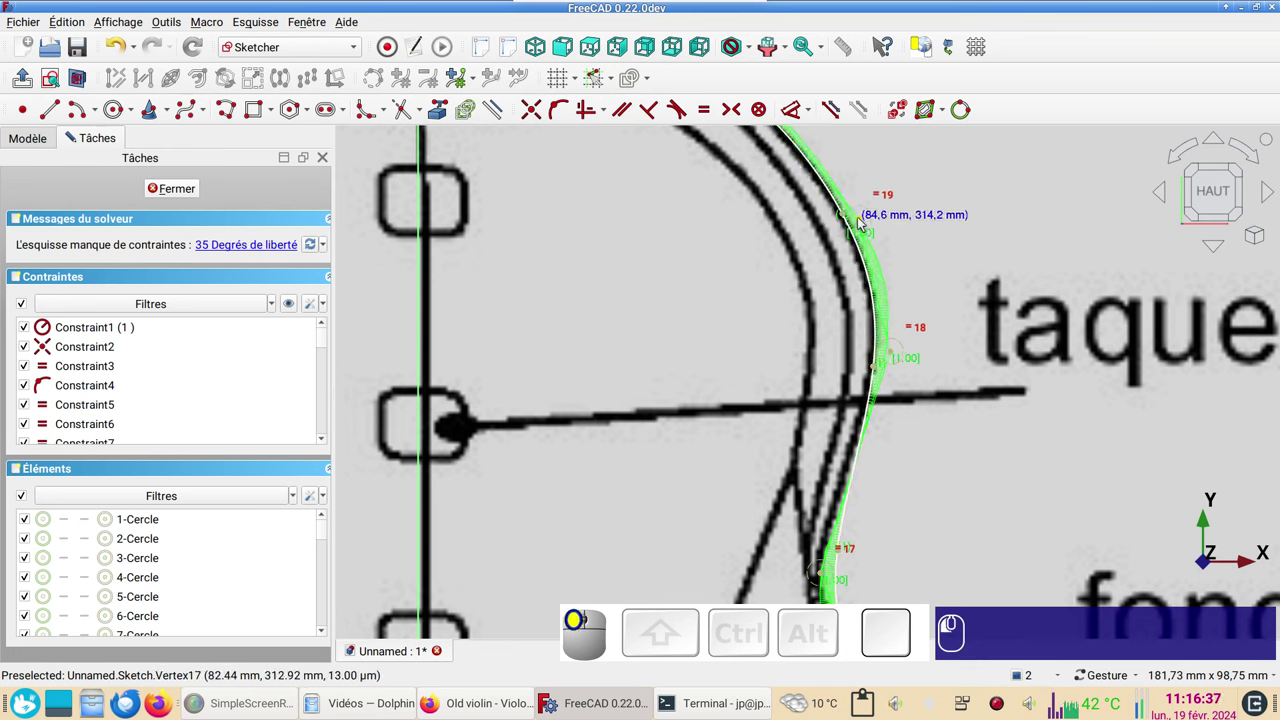
- Pull the poles around the upper and lower C-bout so the spline hugs the rib line
{"action": "right_click", "coordinate": [990, 540]}
{"action": "left_click_drag", "start_coordinate": [786, 414], "coordinate": [772, 469]}
{"action": "left_click_drag", "start_coordinate": [823, 560], "coordinate": [881, 447]}
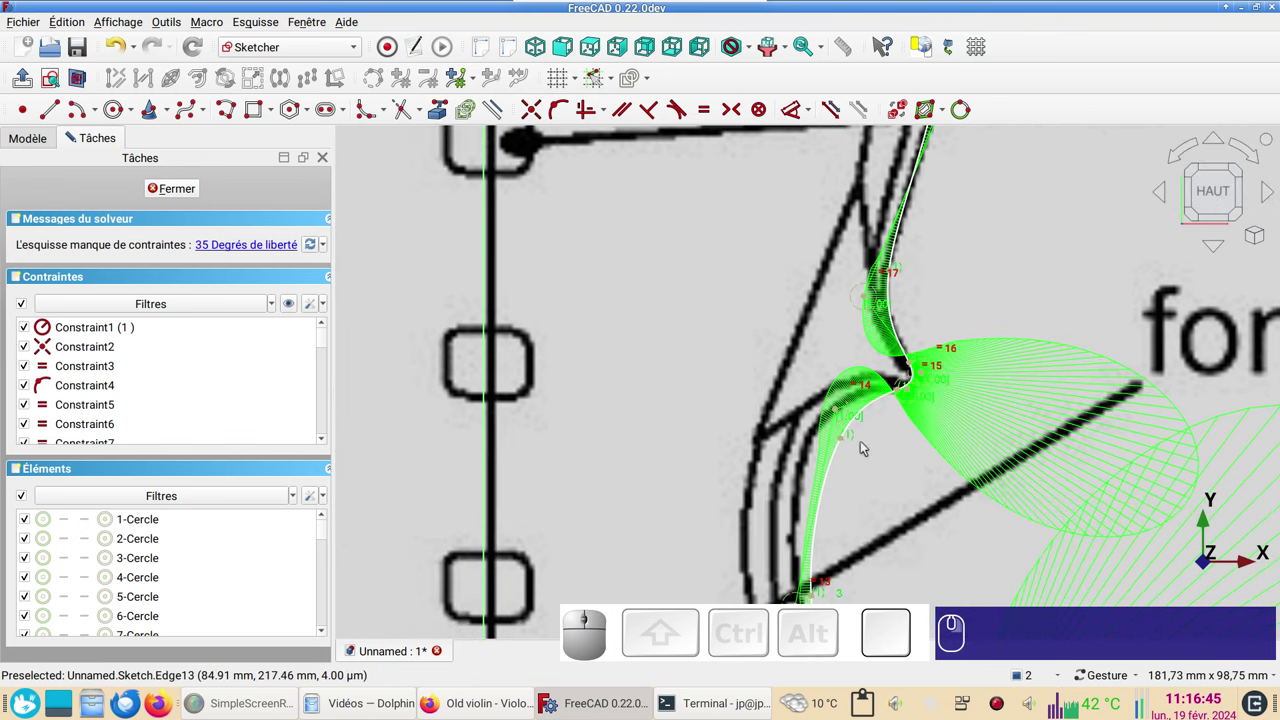
{"action": "left_click_drag", "start_coordinate": [837, 414], "coordinate": [905, 421]}
{"action": "left_click_drag", "start_coordinate": [886, 500], "coordinate": [908, 396]}
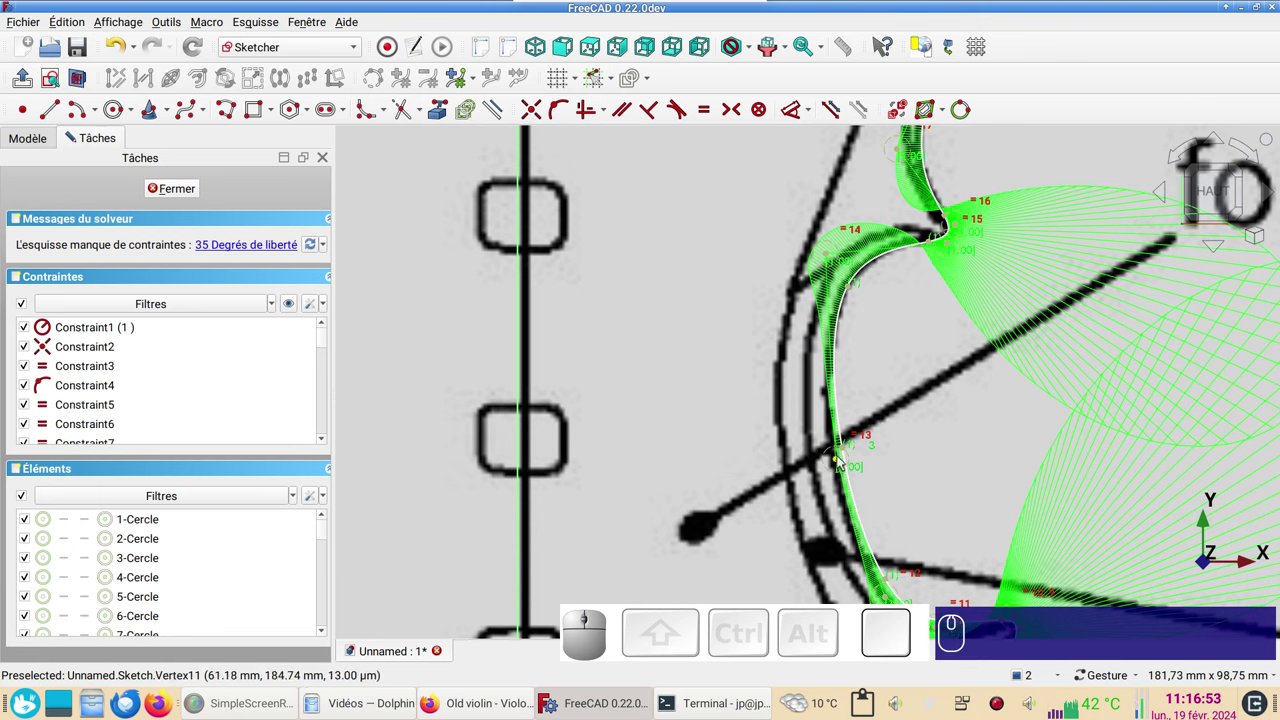
{"action": "left_click_drag", "start_coordinate": [844, 465], "coordinate": [842, 334]}
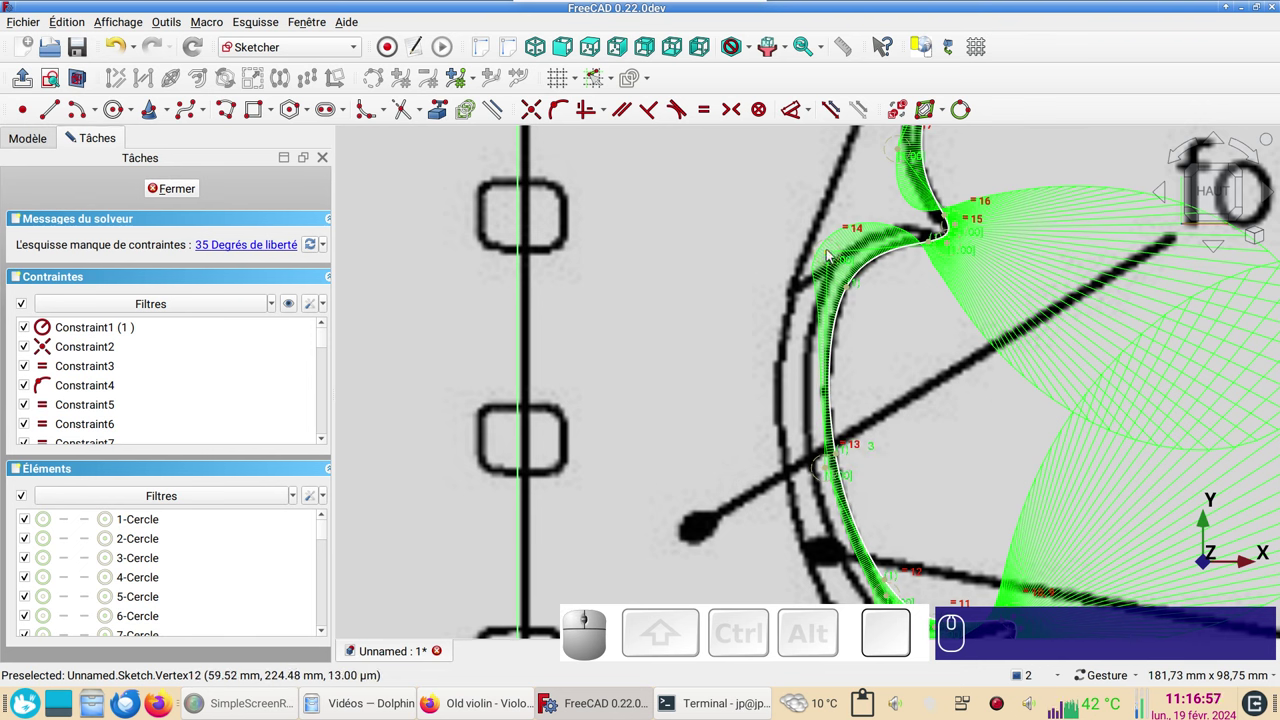
- Reshape the lower C-bout corner and bring up the B-spline display options
{"action": "left_click", "coordinate": [834, 256]}
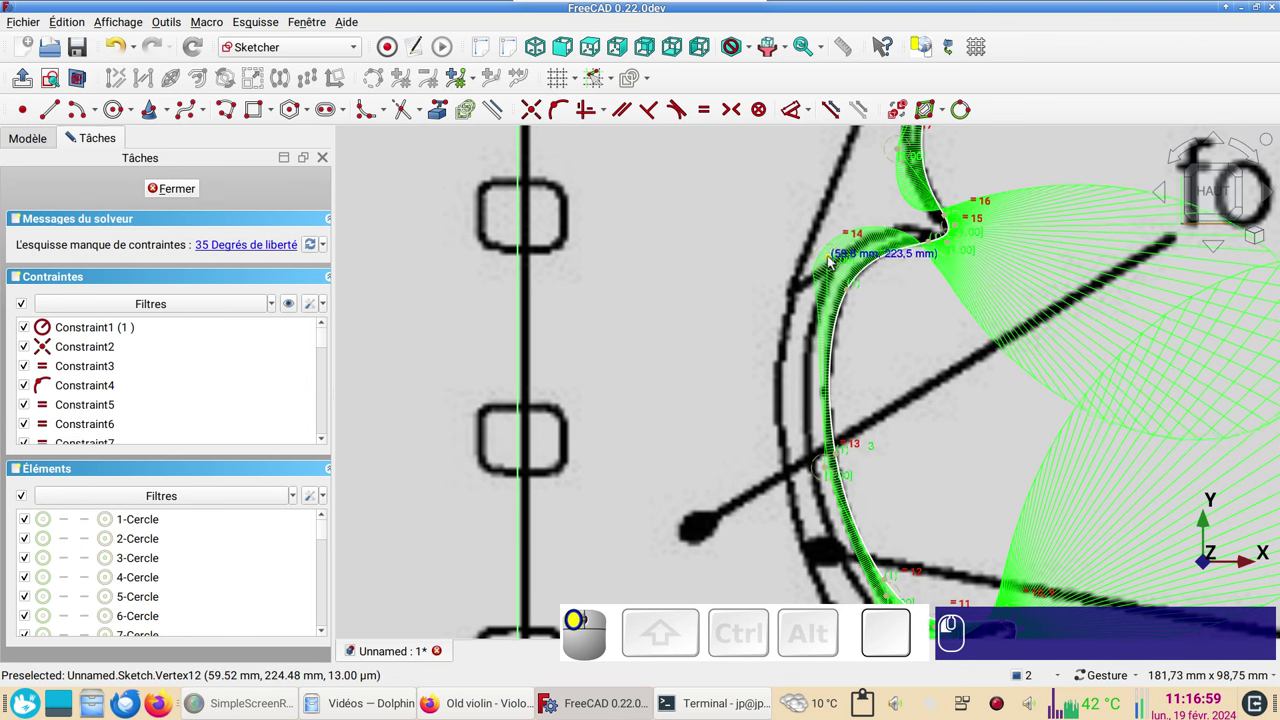
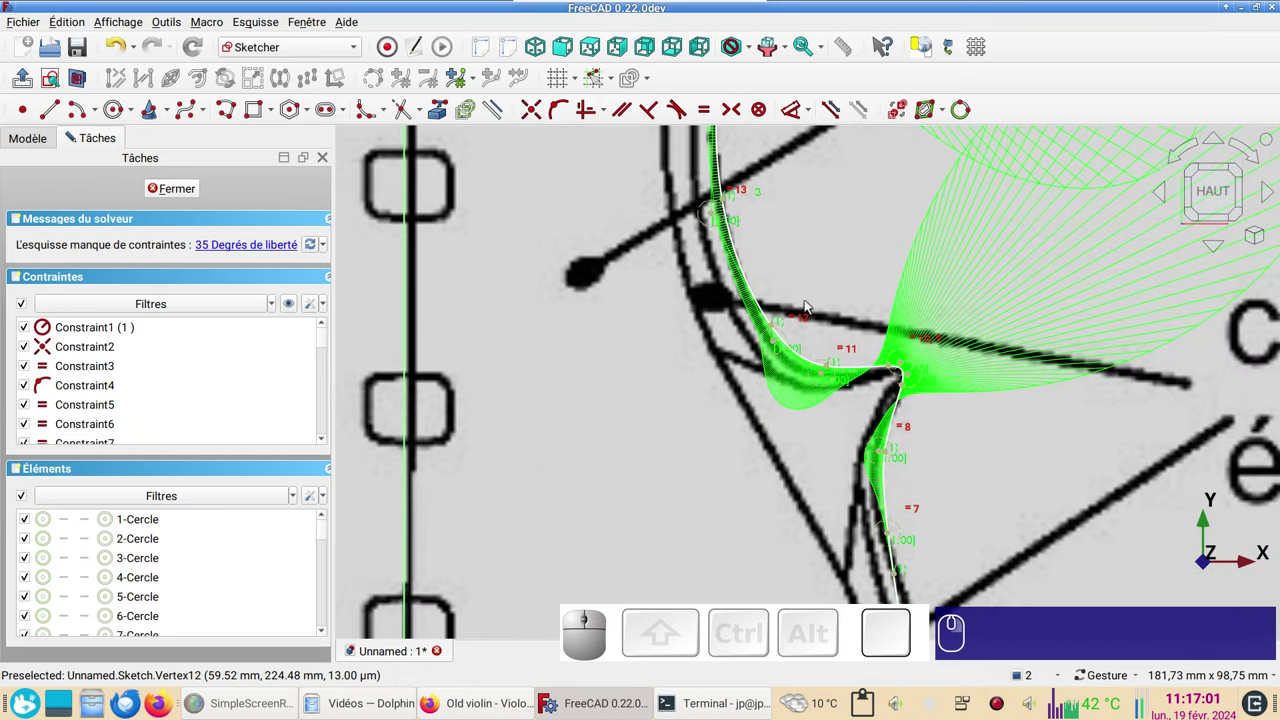
{"action": "left_click_drag", "start_coordinate": [777, 342], "coordinate": [819, 377]}
{"action": "left_click", "coordinate": [830, 378]}
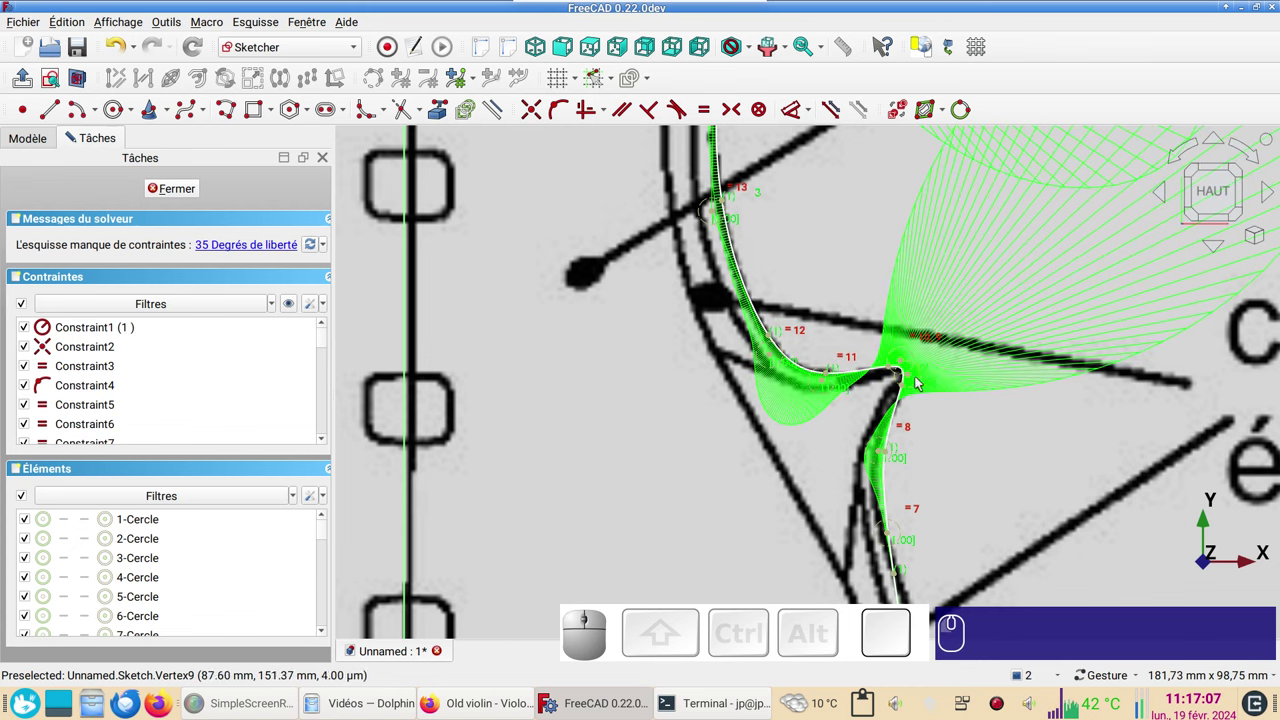
{"action": "left_click", "coordinate": [889, 371]}
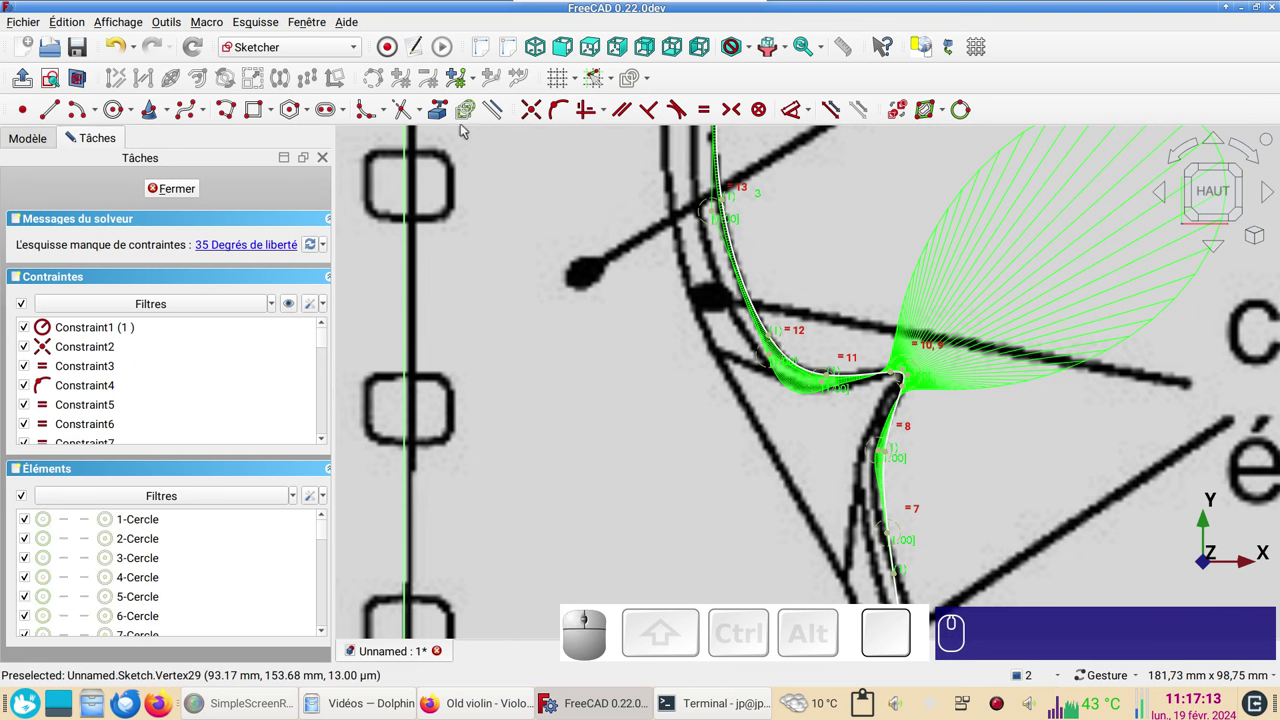
{"action": "left_click", "coordinate": [945, 114]}
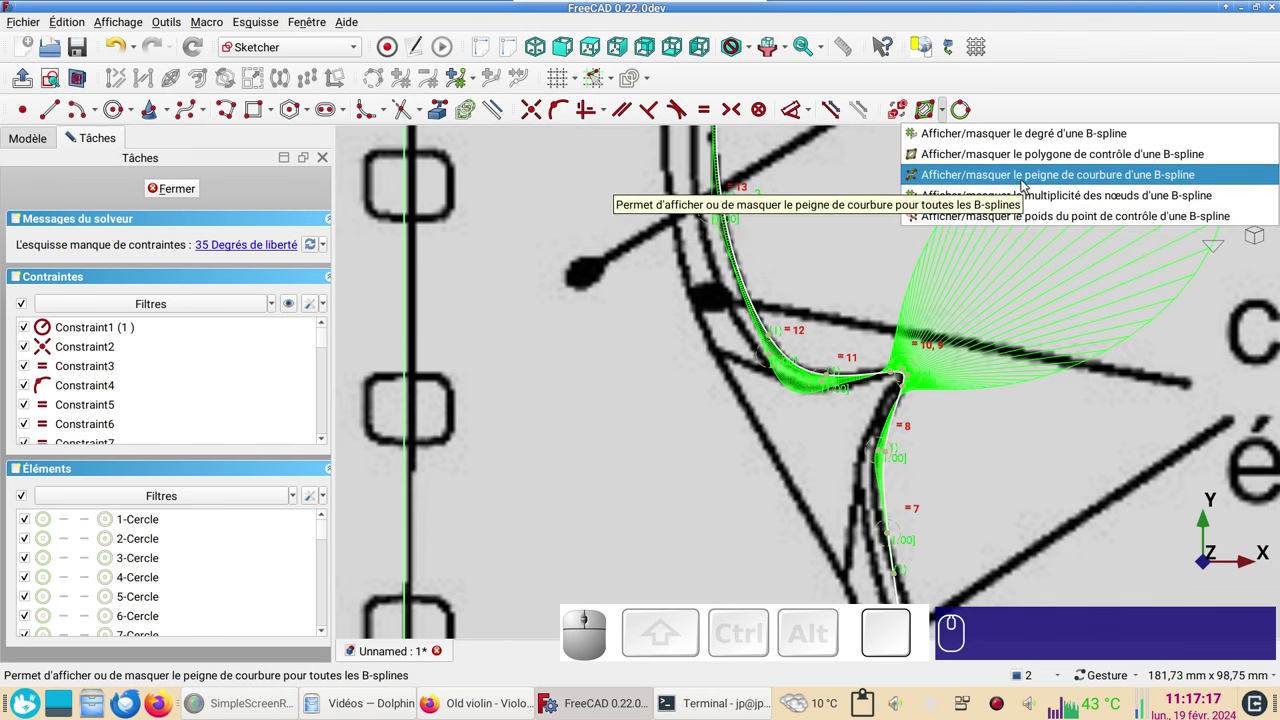
- Hide the curvature combs and fit the spline along the lower bout rib line
{"action": "left_click", "coordinate": [1027, 184]}
{"action": "right_click", "coordinate": [1001, 411]}
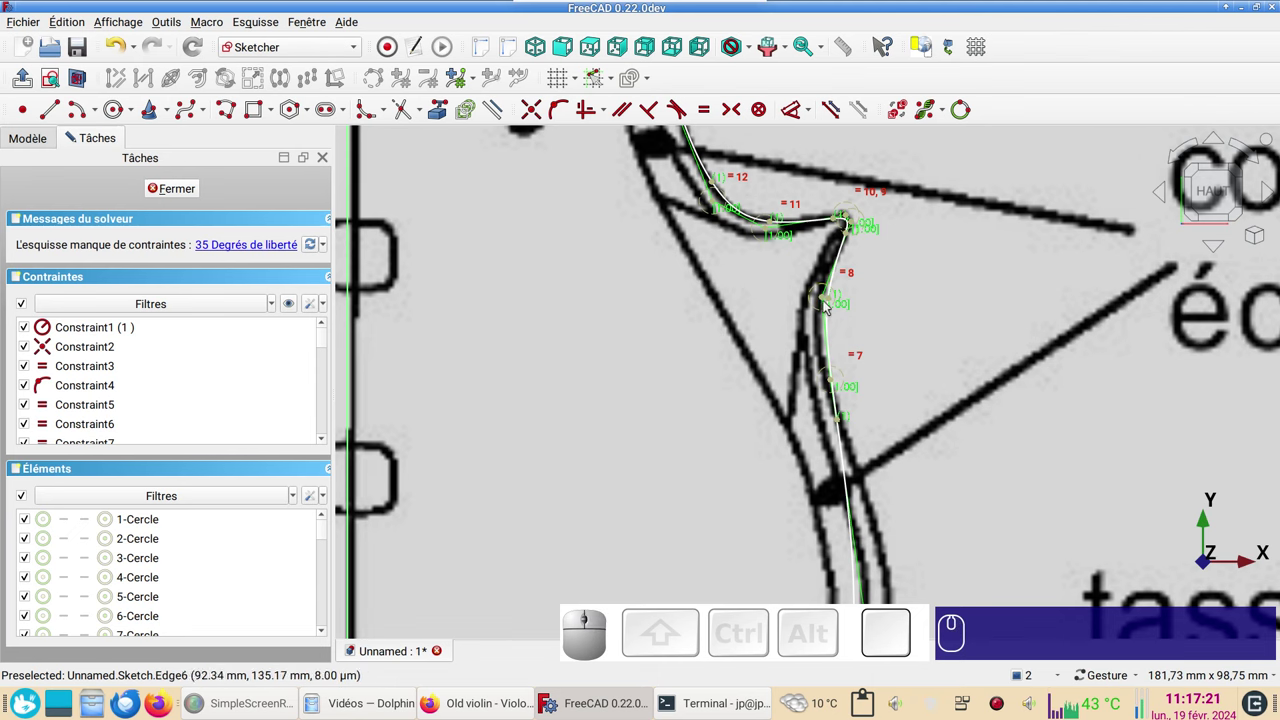
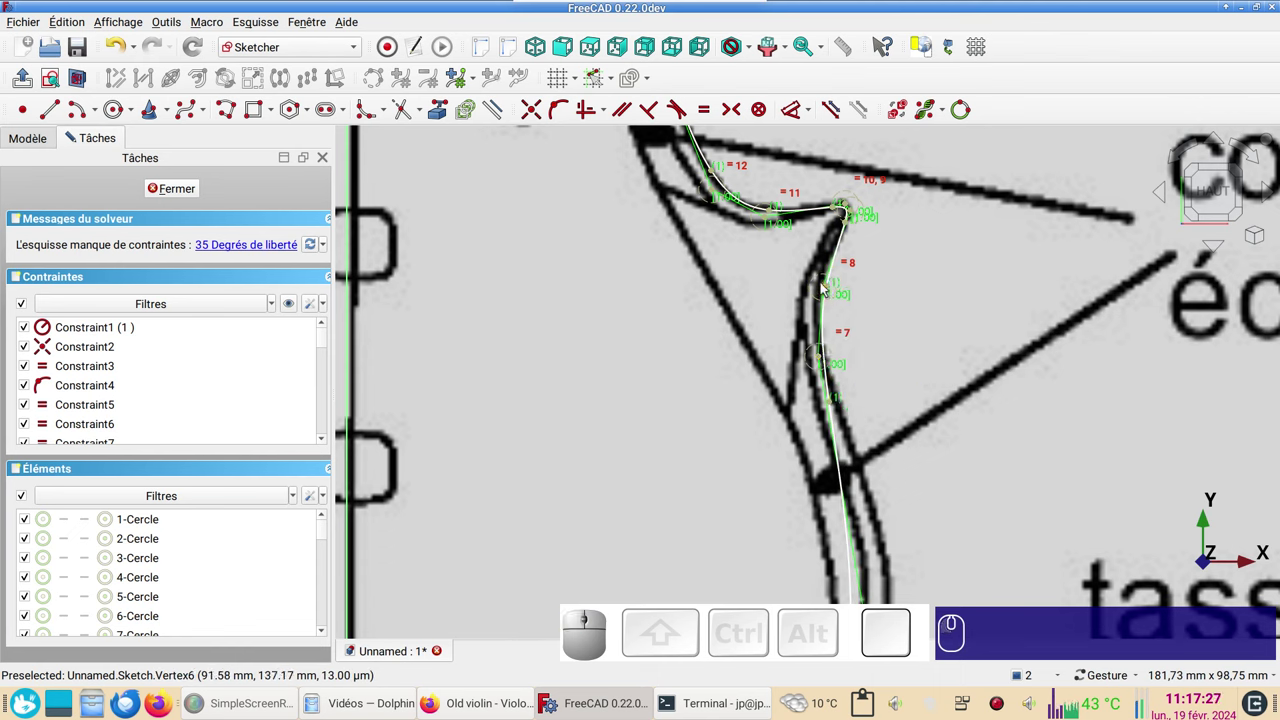
{"action": "left_click_drag", "start_coordinate": [829, 289], "coordinate": [814, 285]}
{"action": "left_click", "coordinate": [824, 292]}
{"action": "left_click_drag", "start_coordinate": [1005, 448], "coordinate": [801, 248]}
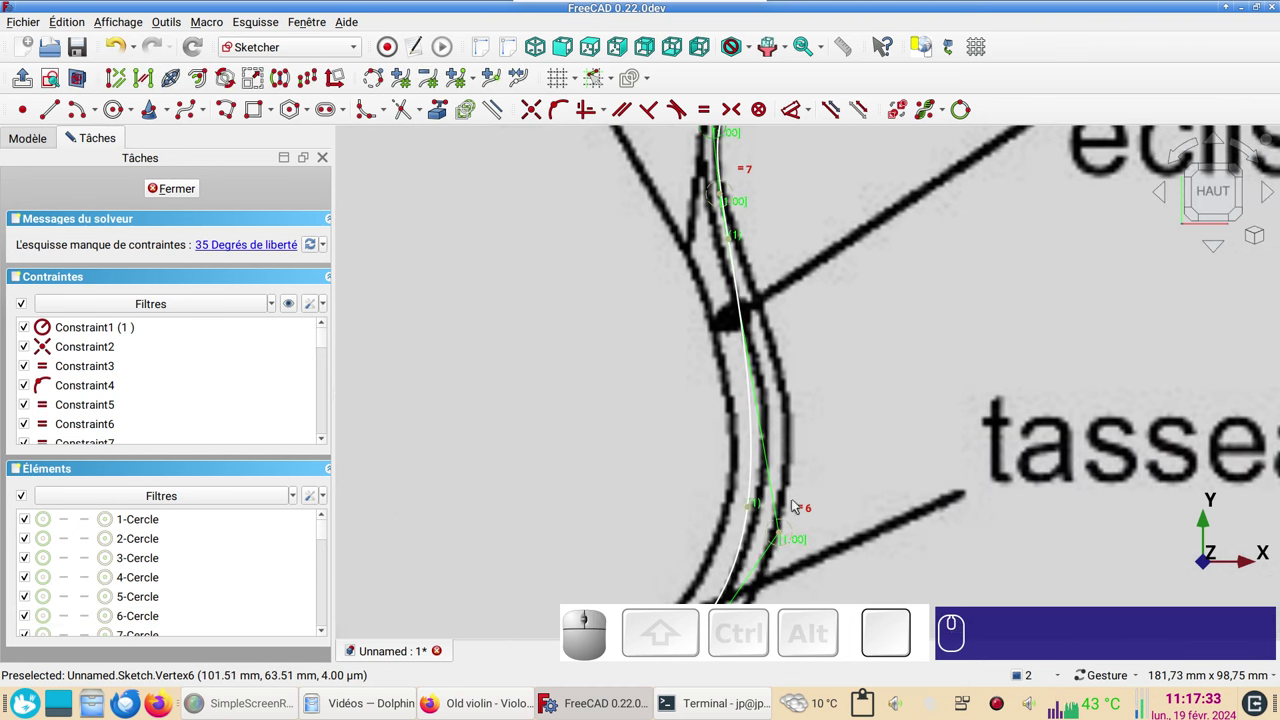
{"action": "left_click_drag", "start_coordinate": [785, 537], "coordinate": [900, 487]}
{"action": "left_click_drag", "start_coordinate": [929, 518], "coordinate": [859, 382]}
- Adjust the bottom poles and constrain the curve's lower end onto the centre line at the button
{"action": "left_click_drag", "start_coordinate": [751, 446], "coordinate": [814, 502]}
{"action": "left_click_drag", "start_coordinate": [944, 500], "coordinate": [1099, 477]}
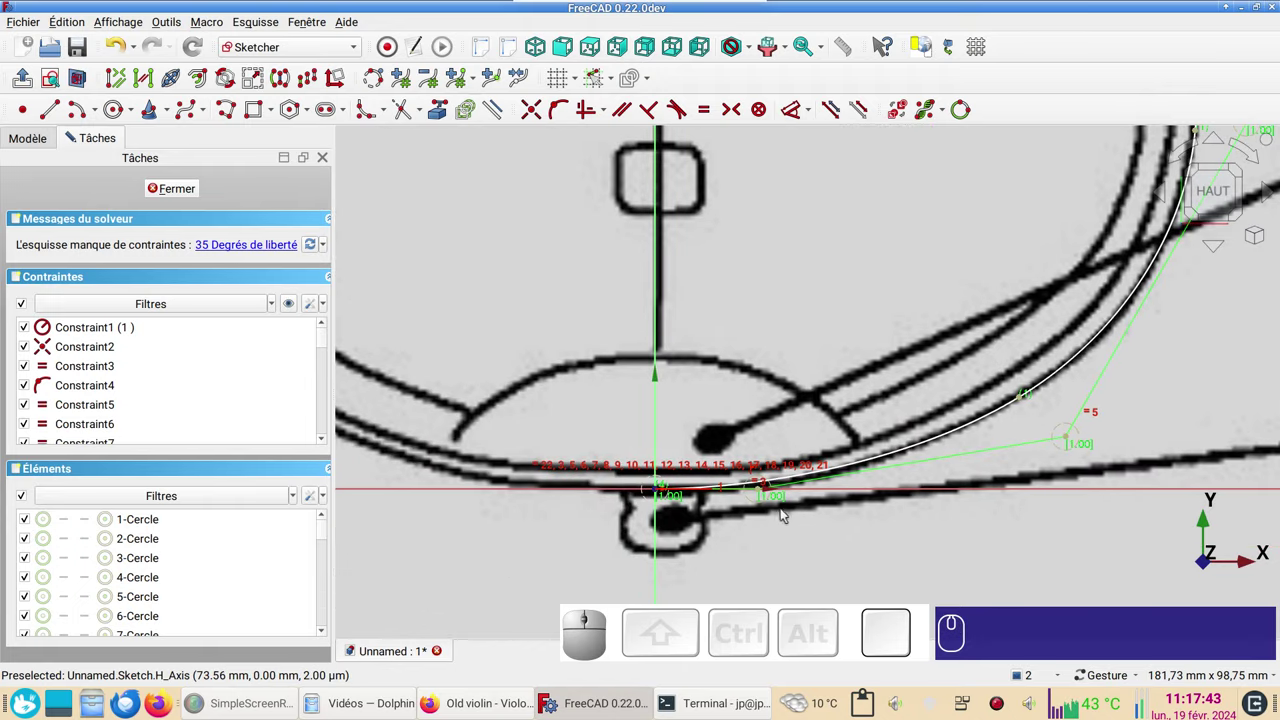
{"action": "left_click", "coordinate": [766, 494]}
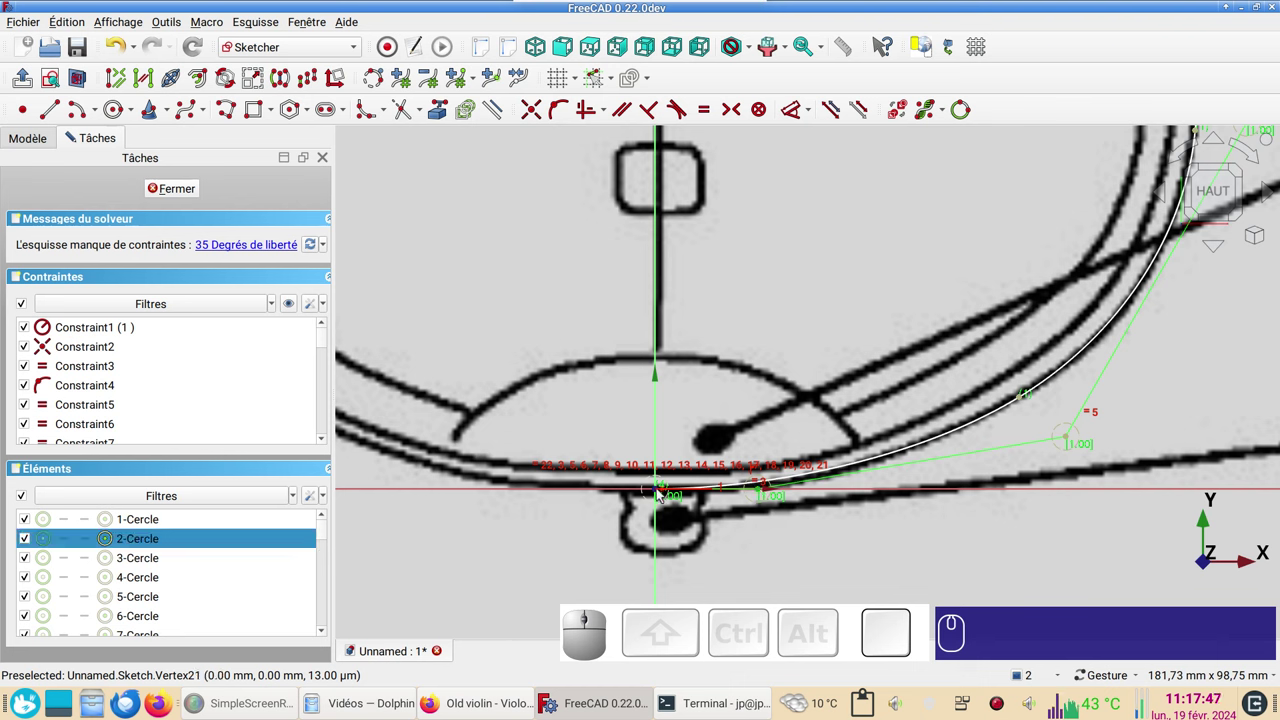
{"action": "left_click", "coordinate": [664, 494]}
{"action": "key", "text": "h"}
{"action": "left_click", "coordinate": [768, 341]}
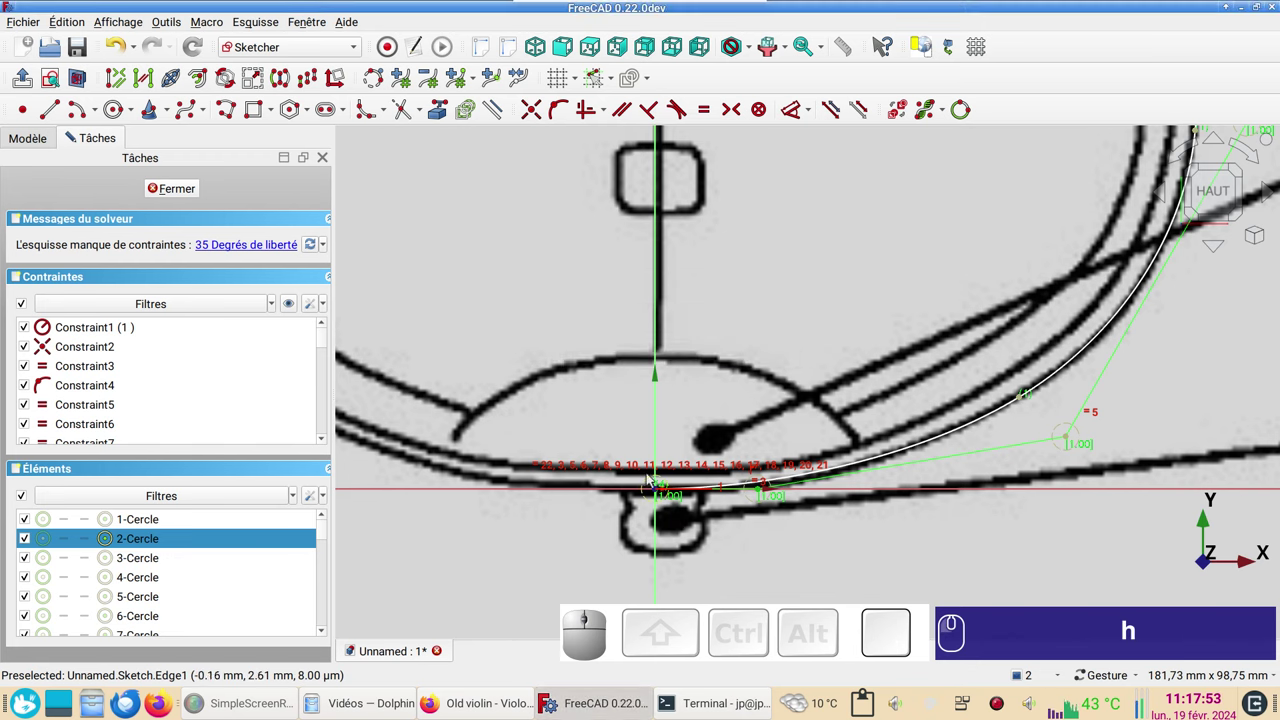
{"action": "scroll", "scroll_direction": "up", "scroll_amount": 3}
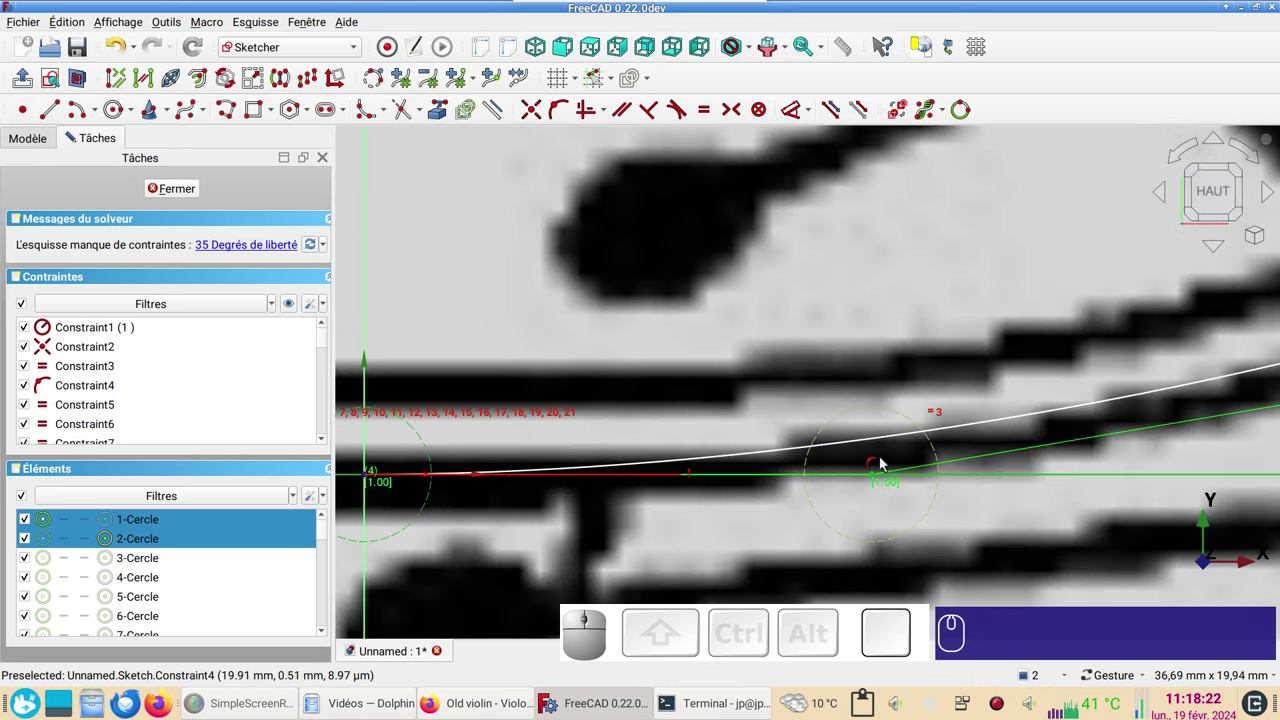
{"action": "scroll", "scroll_direction": "down", "scroll_amount": 3}
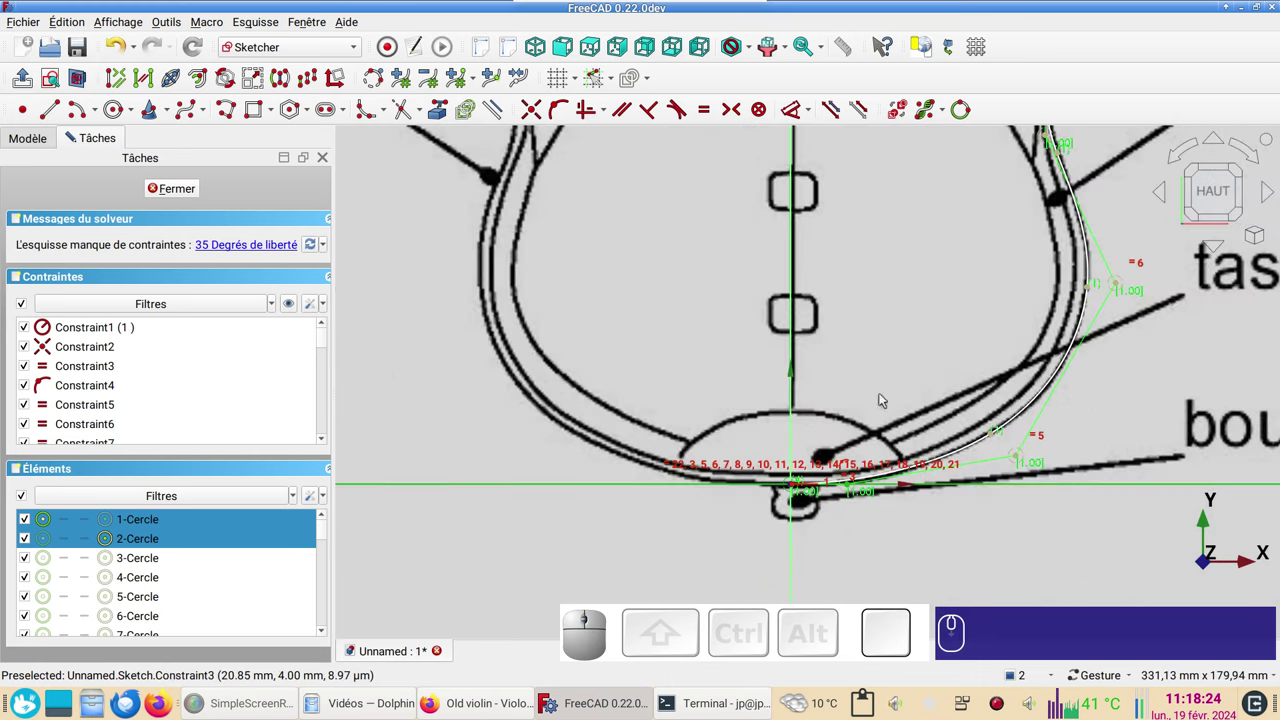
- Zoom out to the whole outline and close the first sketch
{"action": "scroll", "scroll_direction": "down", "scroll_amount": 3}
{"action": "left_click_drag", "start_coordinate": [862, 281], "coordinate": [458, 284]}
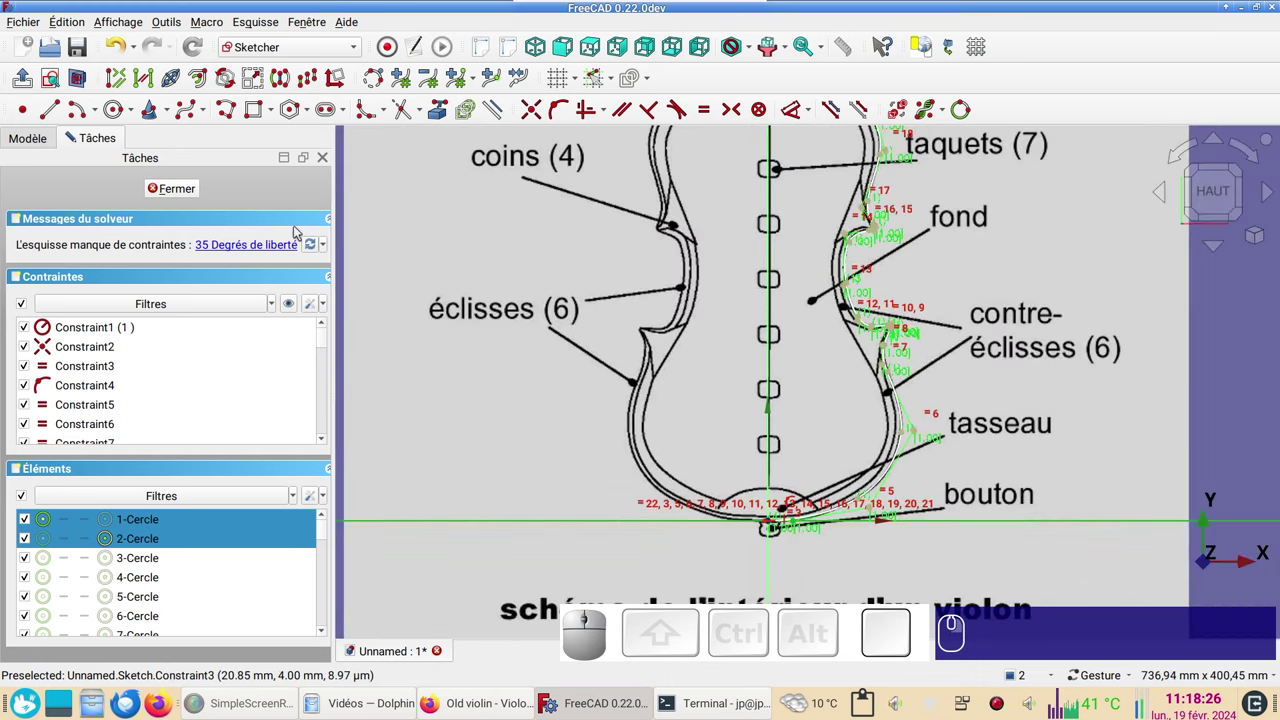
{"action": "scroll", "scroll_direction": "down", "scroll_amount": 3}
{"action": "left_click_drag", "start_coordinate": [1002, 302], "coordinate": [890, 255]}
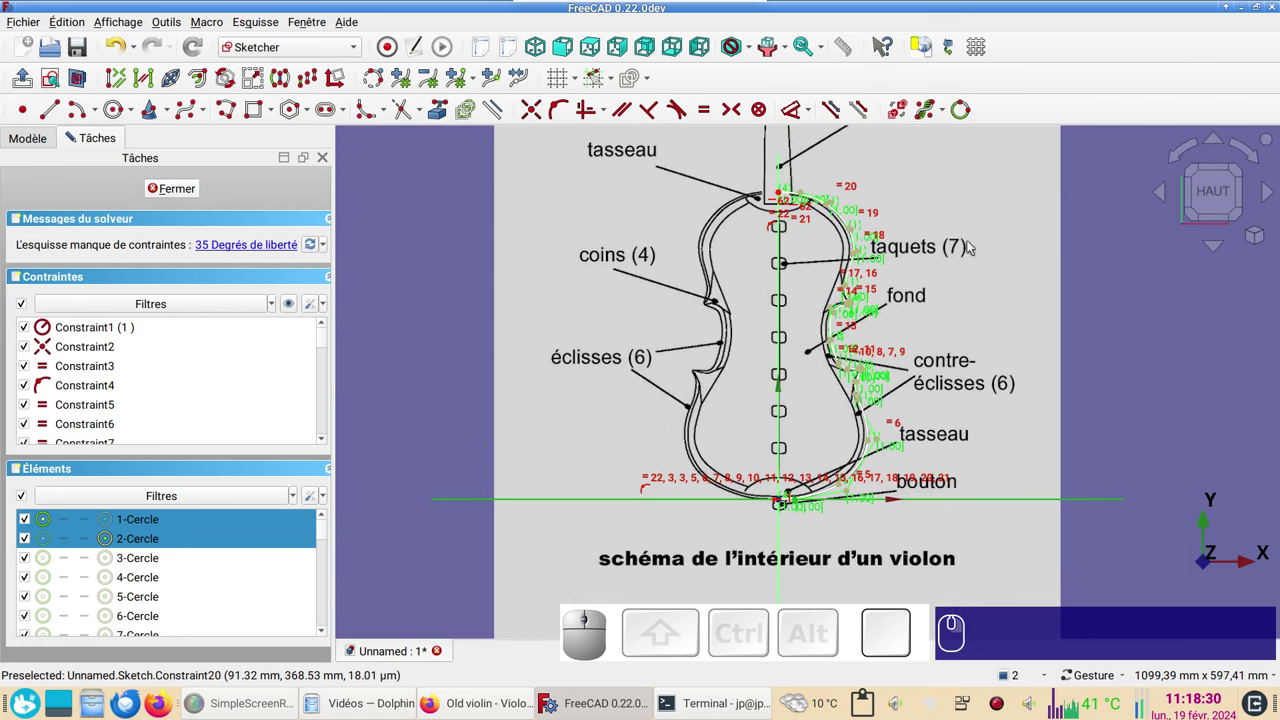
{"action": "left_click", "coordinate": [186, 192]}
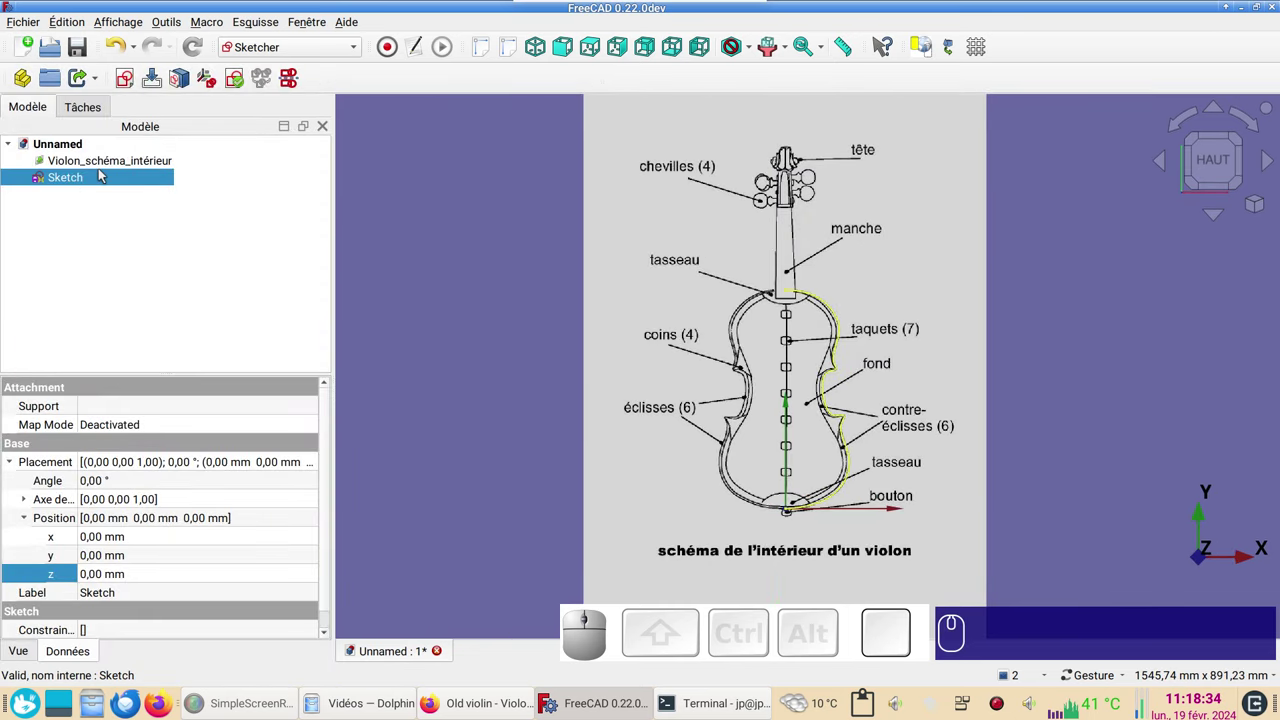
- Set the Violon_schéma_intérieur image to 70 transparency via its Apparence panel
{"action": "right_click", "coordinate": [108, 165]}
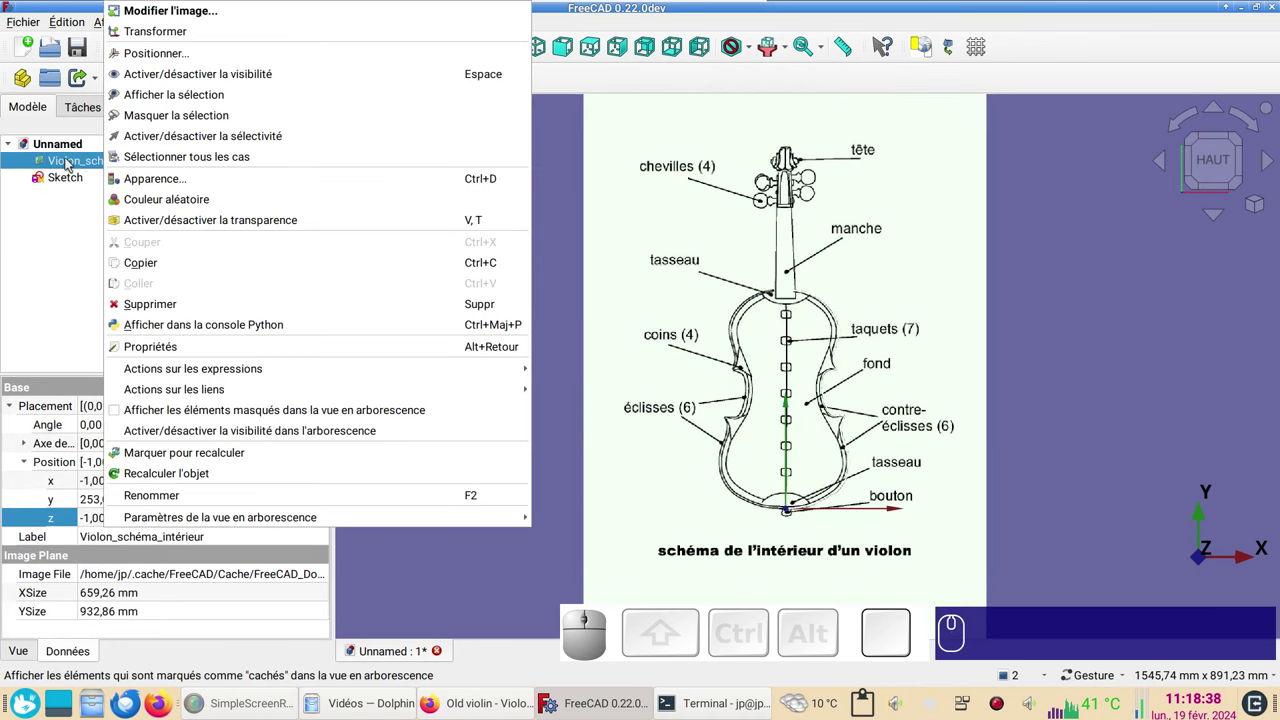
{"action": "left_click", "coordinate": [71, 161]}
{"action": "key", "text": "ctrl+d"}
{"action": "key", "text": "ctrl+d"}
{"action": "left_click", "coordinate": [208, 484]}
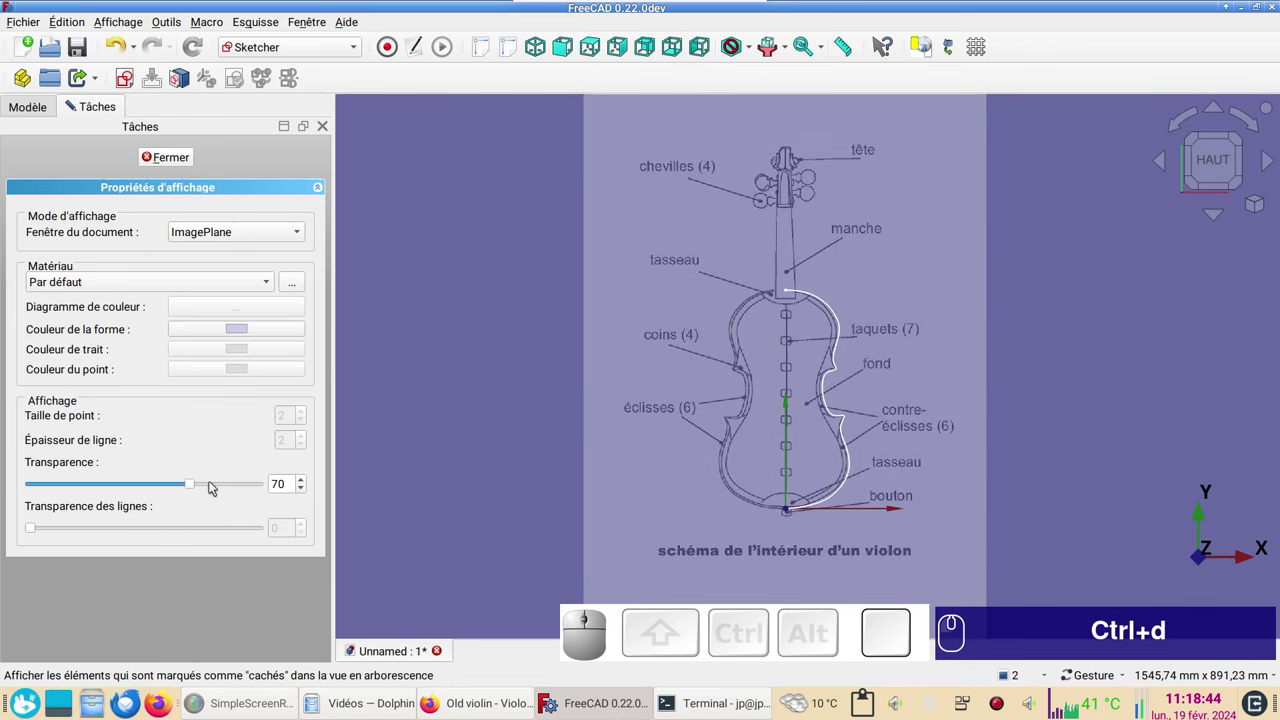
{"action": "left_click", "coordinate": [193, 169]}
{"action": "scroll", "scroll_direction": "up", "scroll_amount": 3}
{"action": "scroll", "scroll_direction": "up", "scroll_amount": 3}
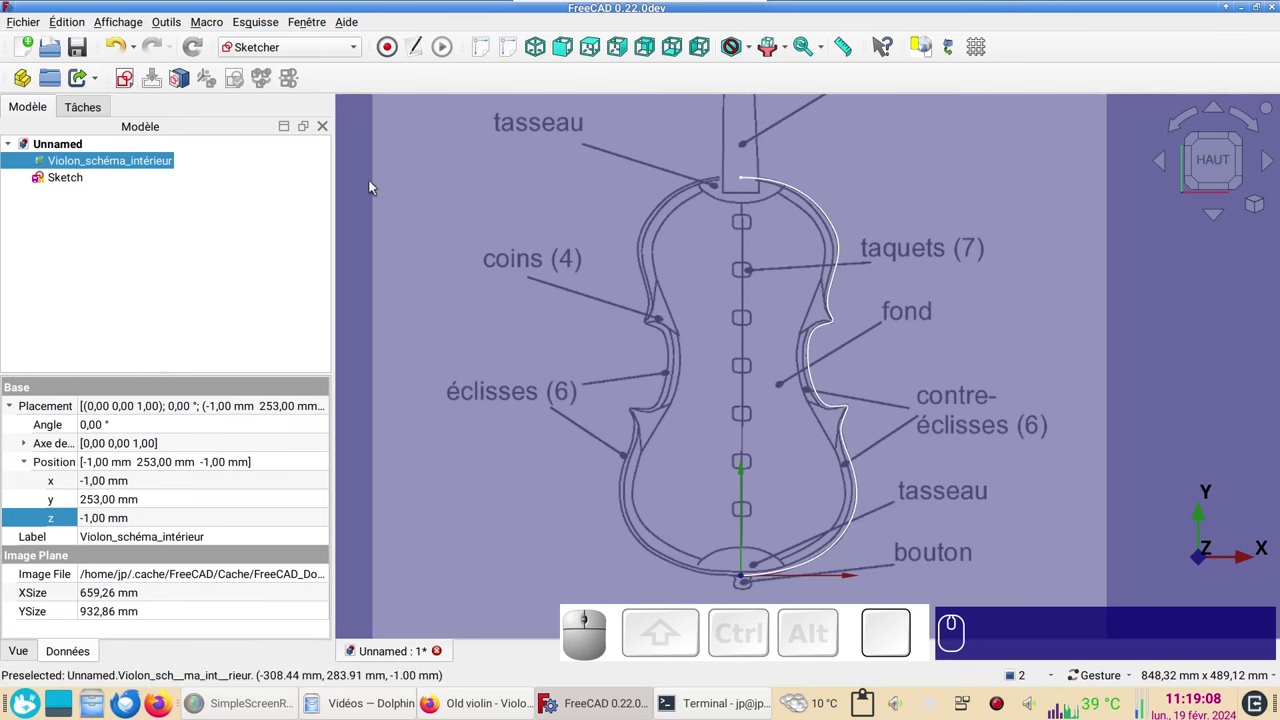
- Deselect the image and start creating a second sketch on the XY plane
{"action": "left_click", "coordinate": [362, 183]}
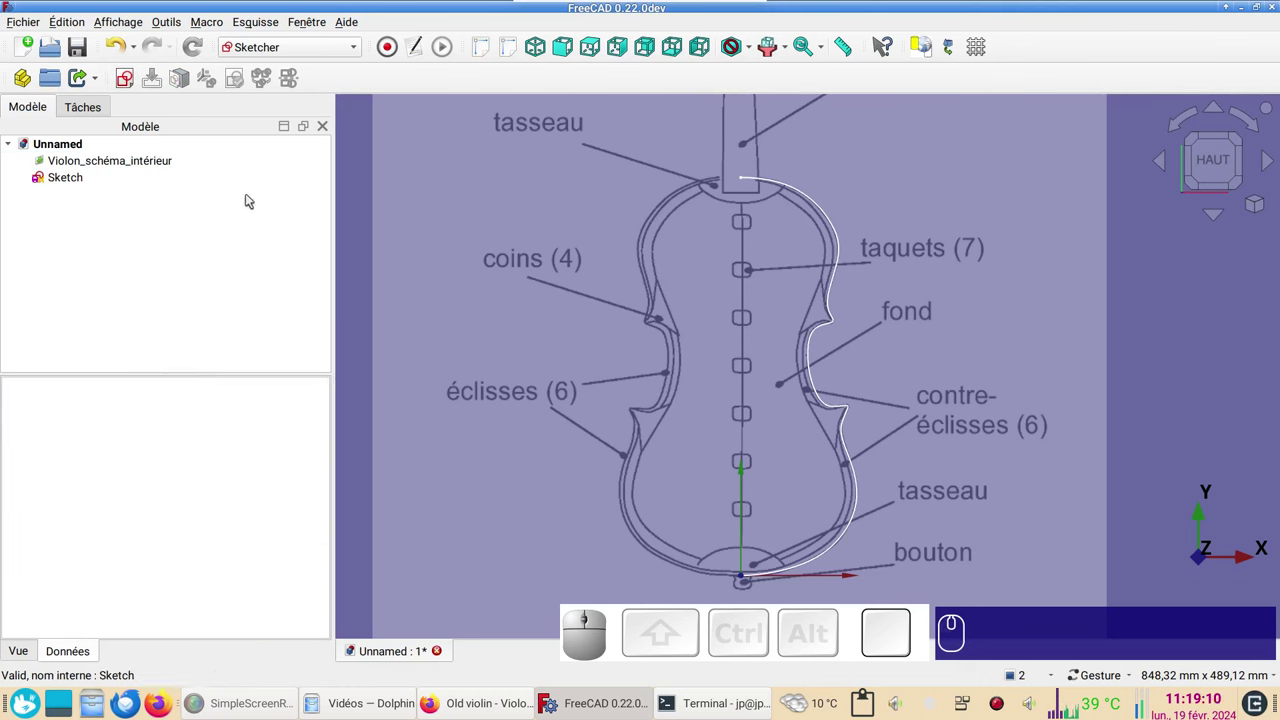
{"action": "left_click", "coordinate": [264, 197]}
{"action": "left_click", "coordinate": [131, 86]}
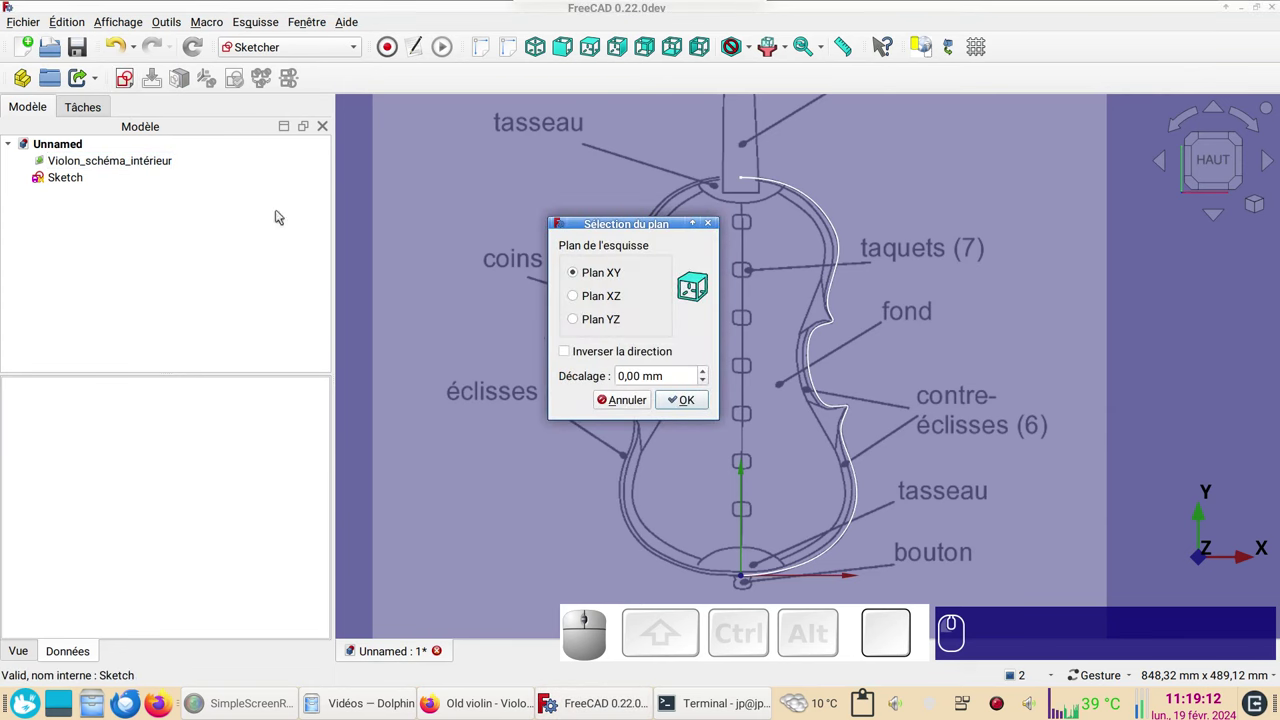
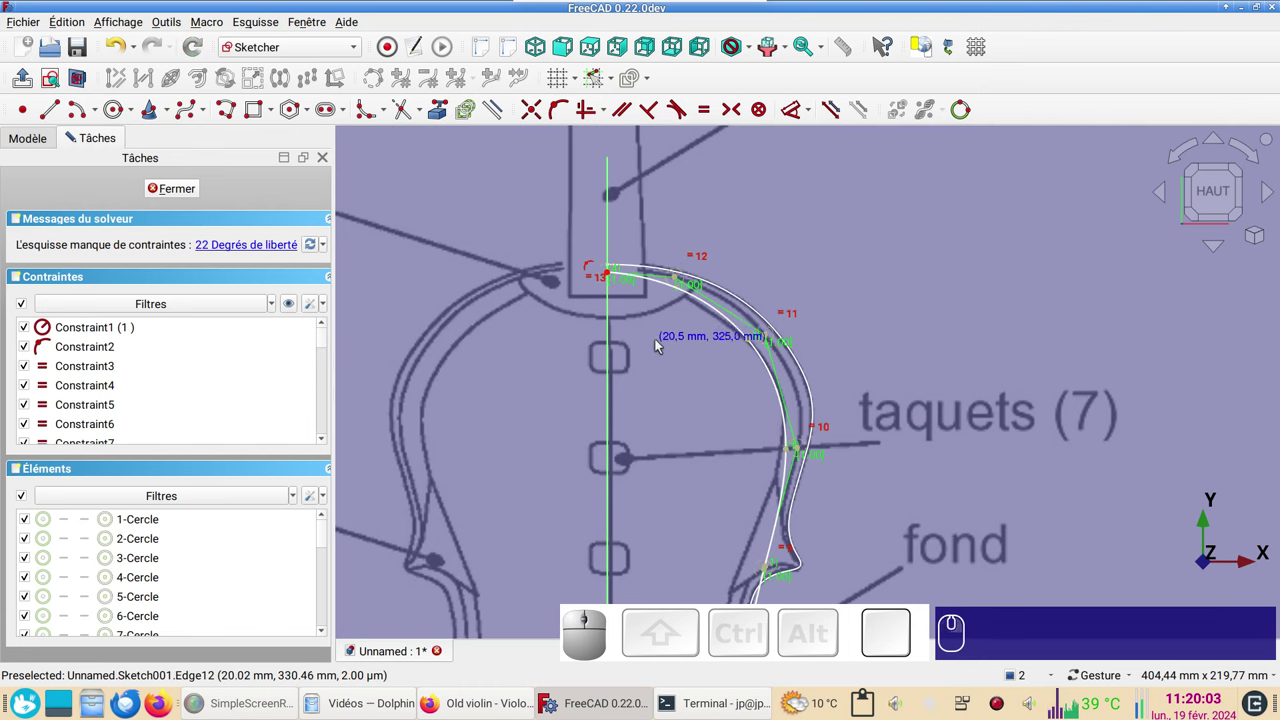
- End the spline and make its top control edge horizontal at the neck
{"action": "right_click", "coordinate": [660, 343]}
{"action": "left_click", "coordinate": [679, 286]}
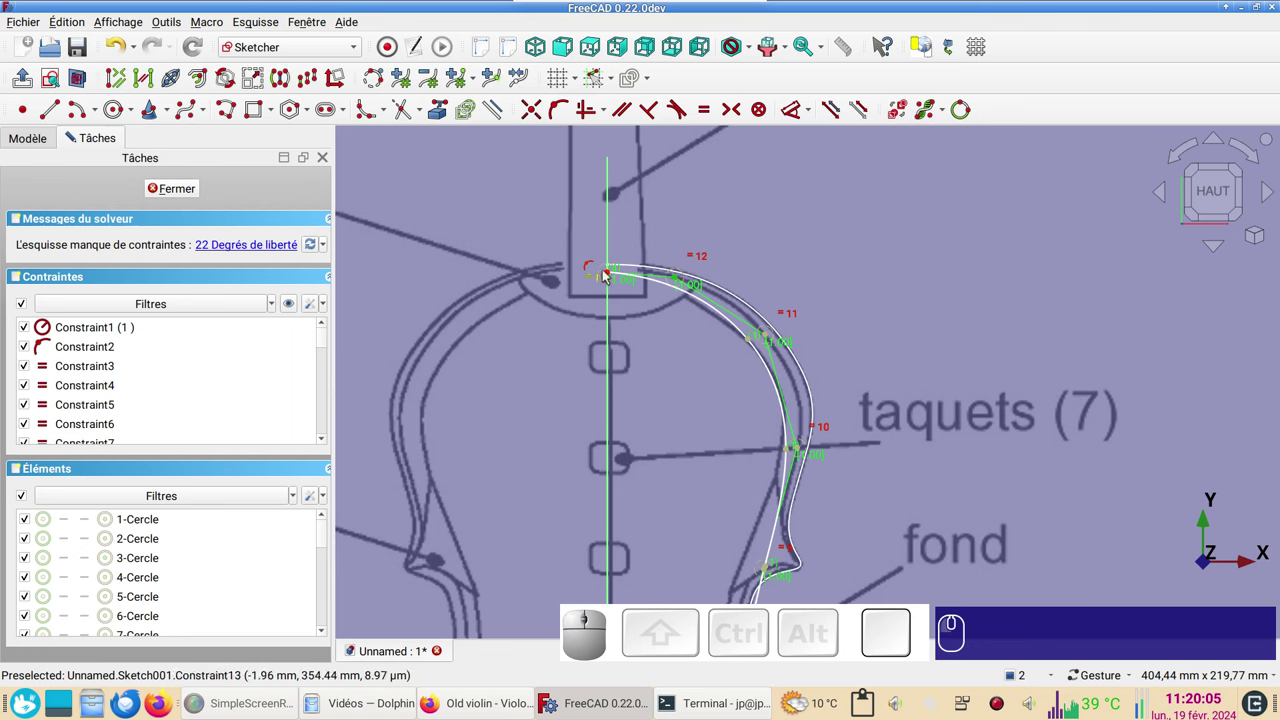
{"action": "left_click", "coordinate": [611, 278]}
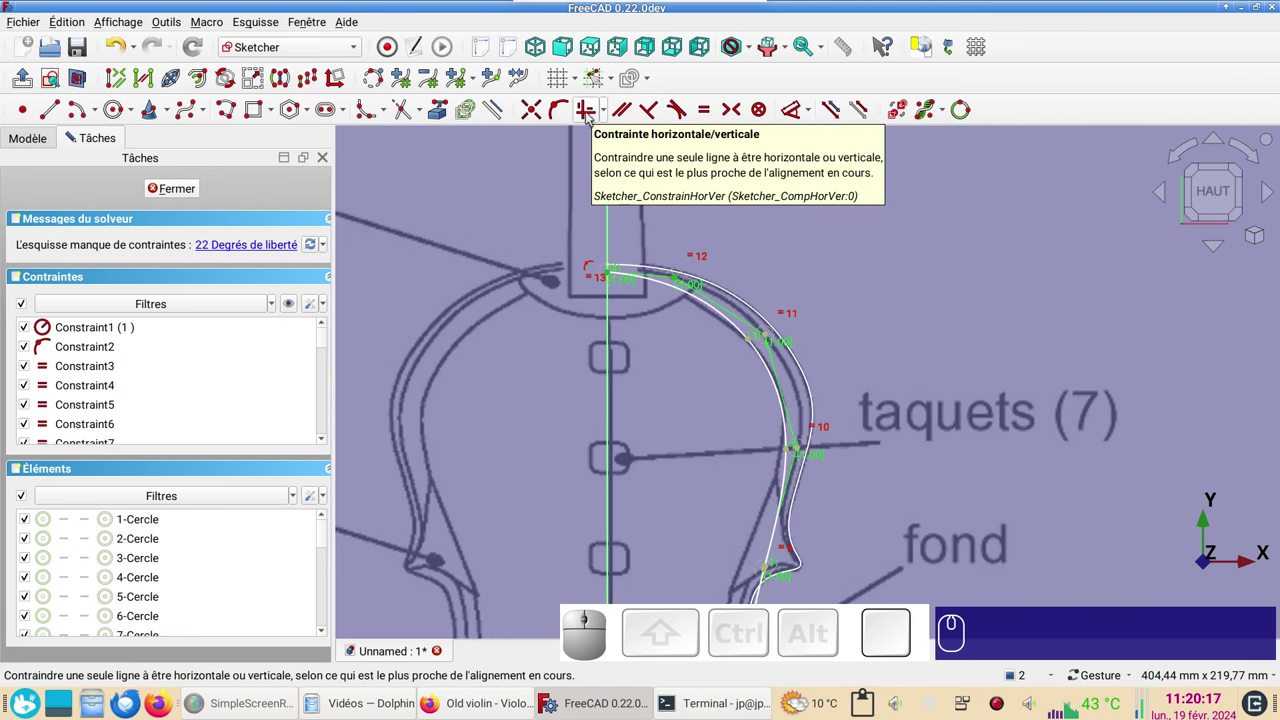
{"action": "left_click", "coordinate": [595, 118]}
{"action": "scroll", "scroll_direction": "up", "scroll_amount": 3}
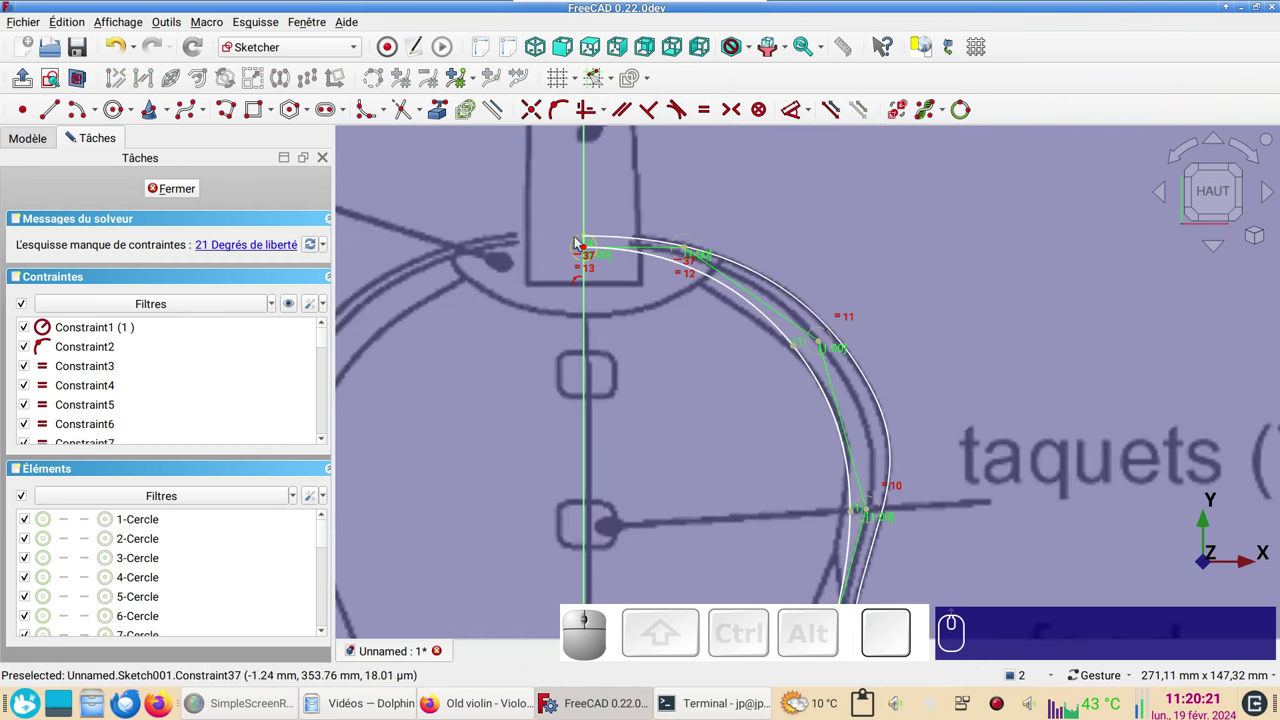
{"action": "left_click_drag", "start_coordinate": [593, 252], "coordinate": [656, 313]}
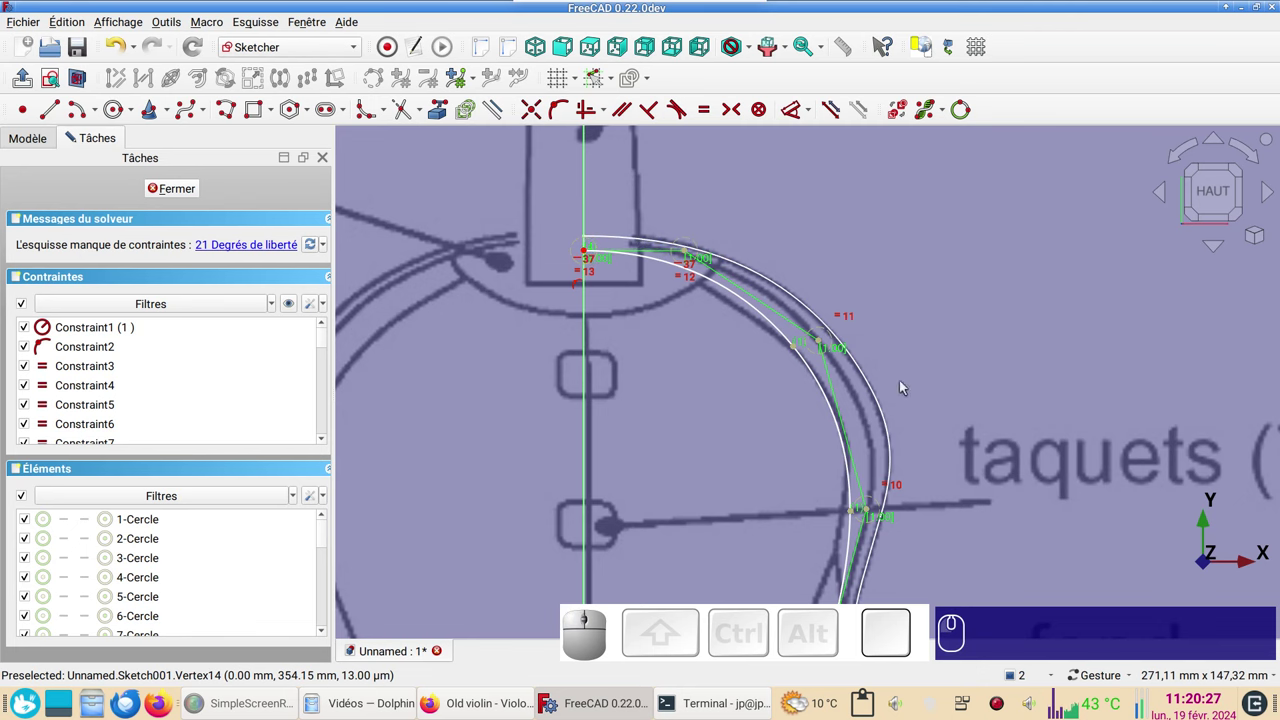
- Drag poles from the upper bout through the waist to the lower bout to match the outline
{"action": "left_click_drag", "start_coordinate": [992, 355], "coordinate": [864, 306]}
{"action": "left_click_drag", "start_coordinate": [811, 288], "coordinate": [692, 204]}
{"action": "left_click", "coordinate": [673, 196]}
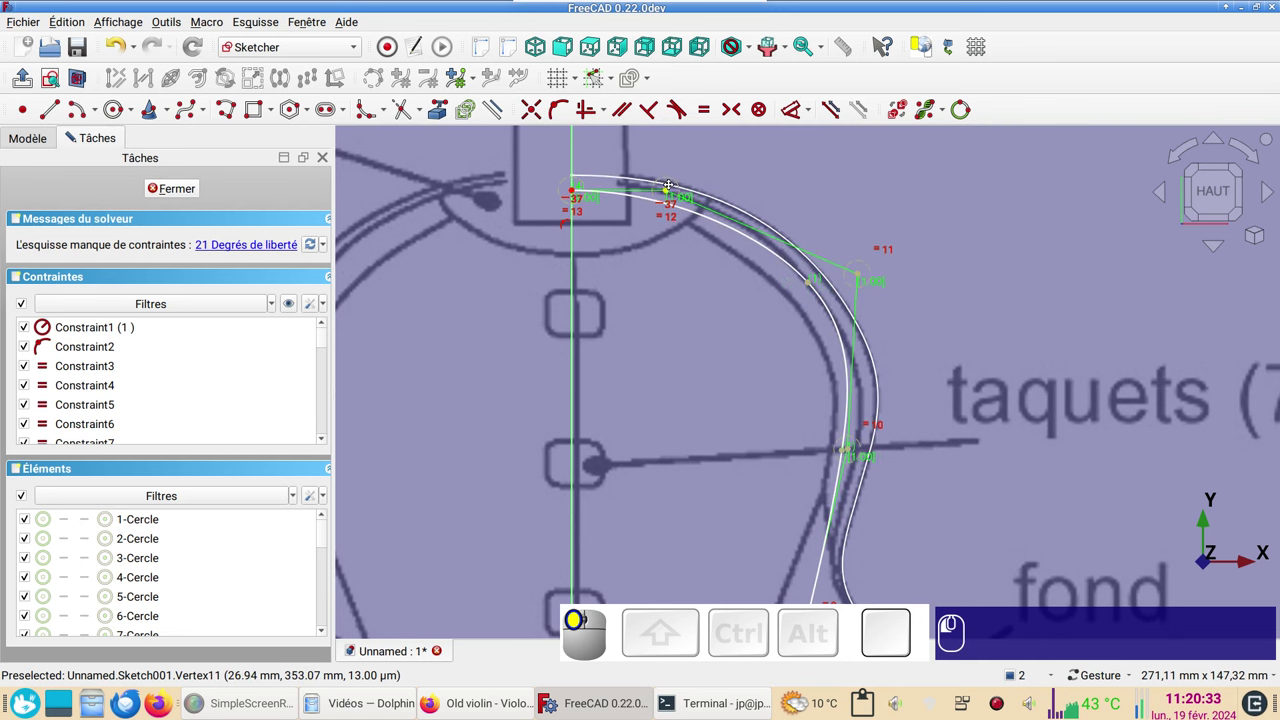
{"action": "left_click_drag", "start_coordinate": [579, 193], "coordinate": [763, 256]}
{"action": "left_click_drag", "start_coordinate": [866, 280], "coordinate": [823, 394]}
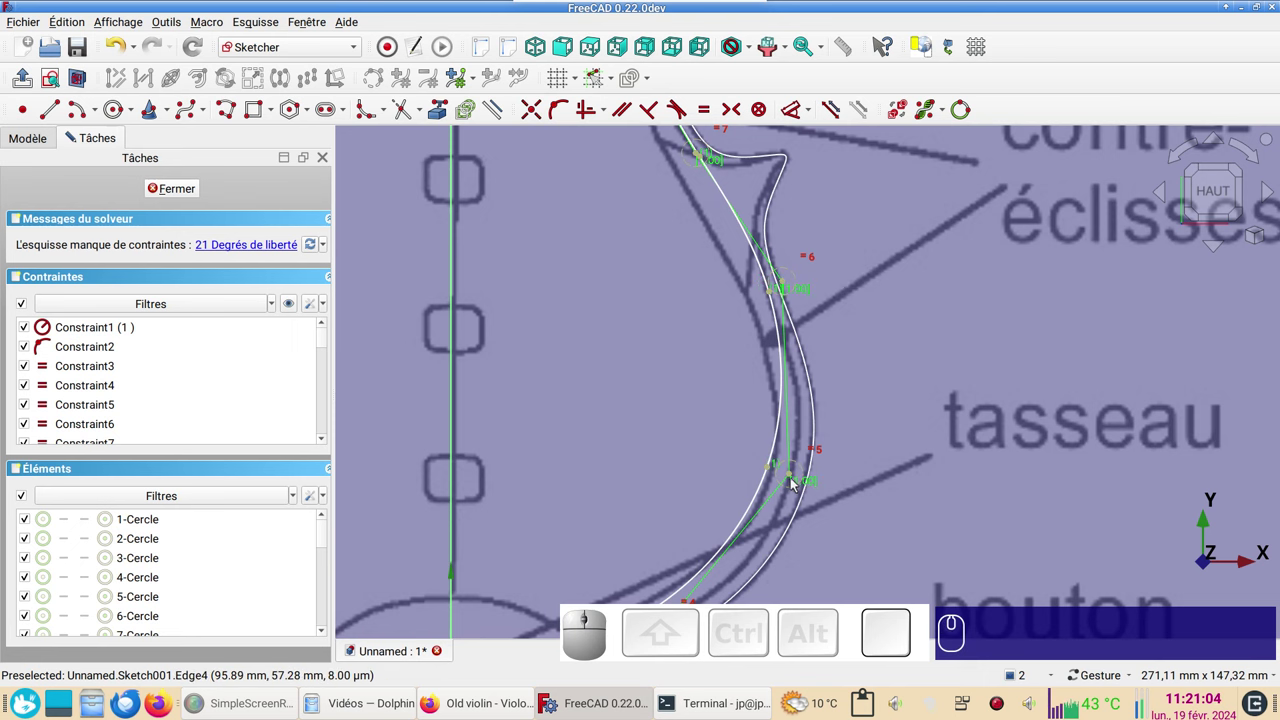
{"action": "left_click_drag", "start_coordinate": [798, 481], "coordinate": [874, 500]}
{"action": "left_click_drag", "start_coordinate": [902, 555], "coordinate": [978, 392]}
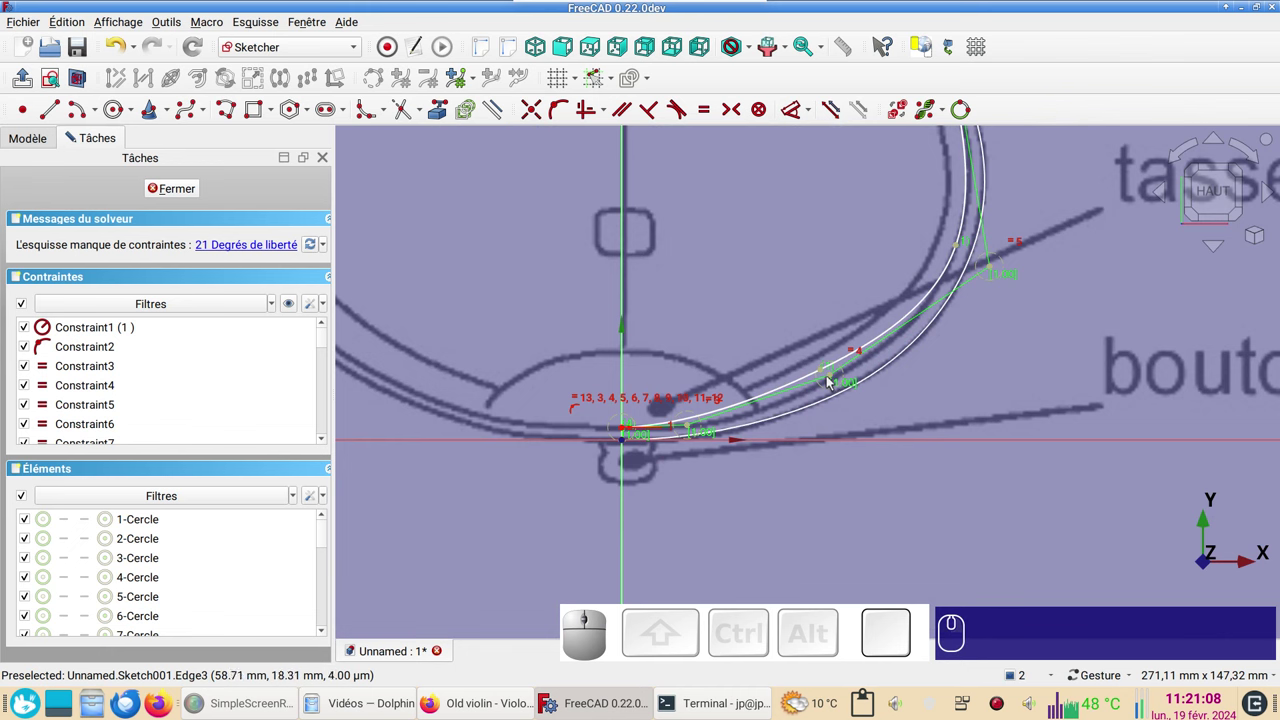
{"action": "left_click_drag", "start_coordinate": [838, 375], "coordinate": [780, 438]}
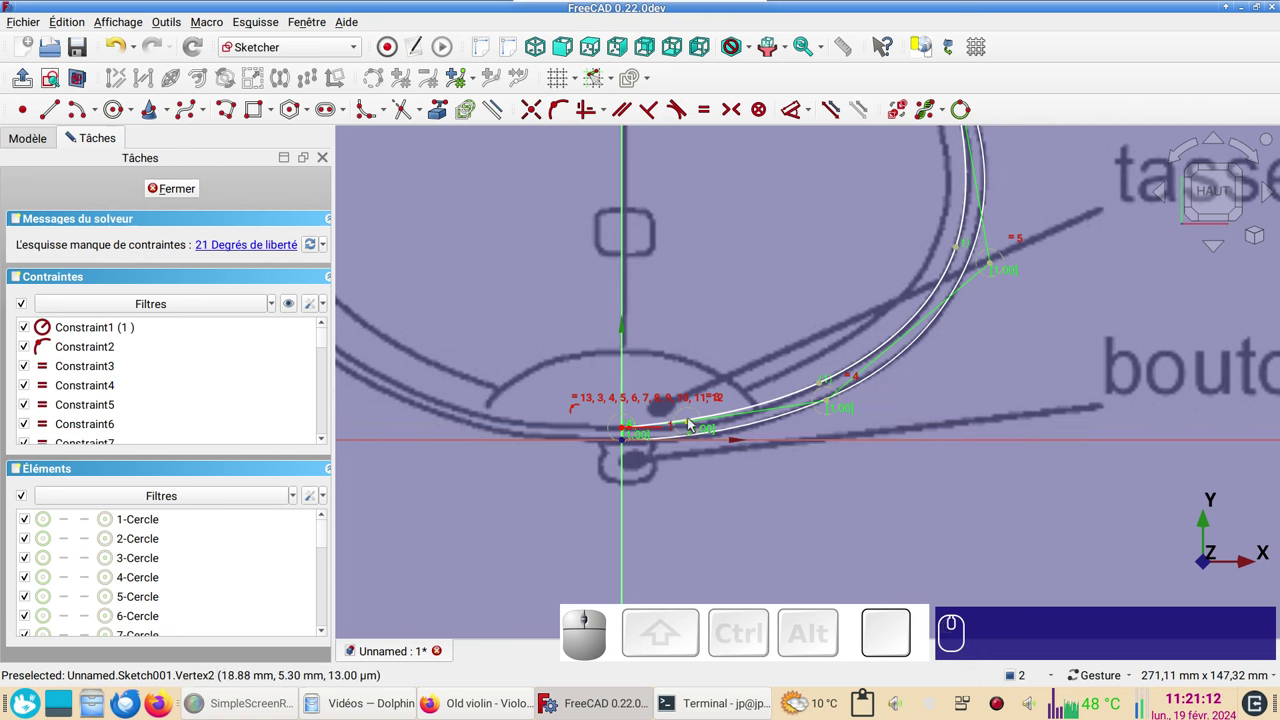
{"action": "left_click_drag", "start_coordinate": [693, 429], "coordinate": [691, 447]}
- Constrain the bottom pole onto the vertical axis and close the second sketch
{"action": "left_click", "coordinate": [695, 431]}
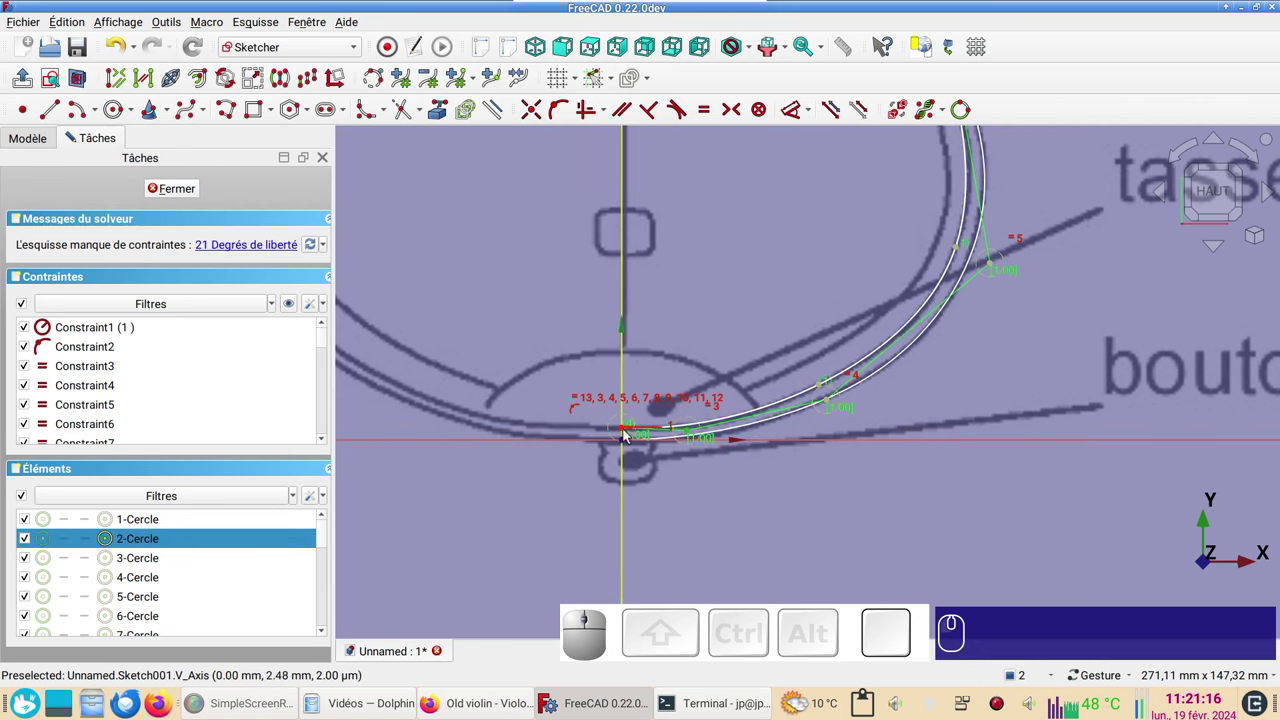
{"action": "left_click", "coordinate": [628, 434]}
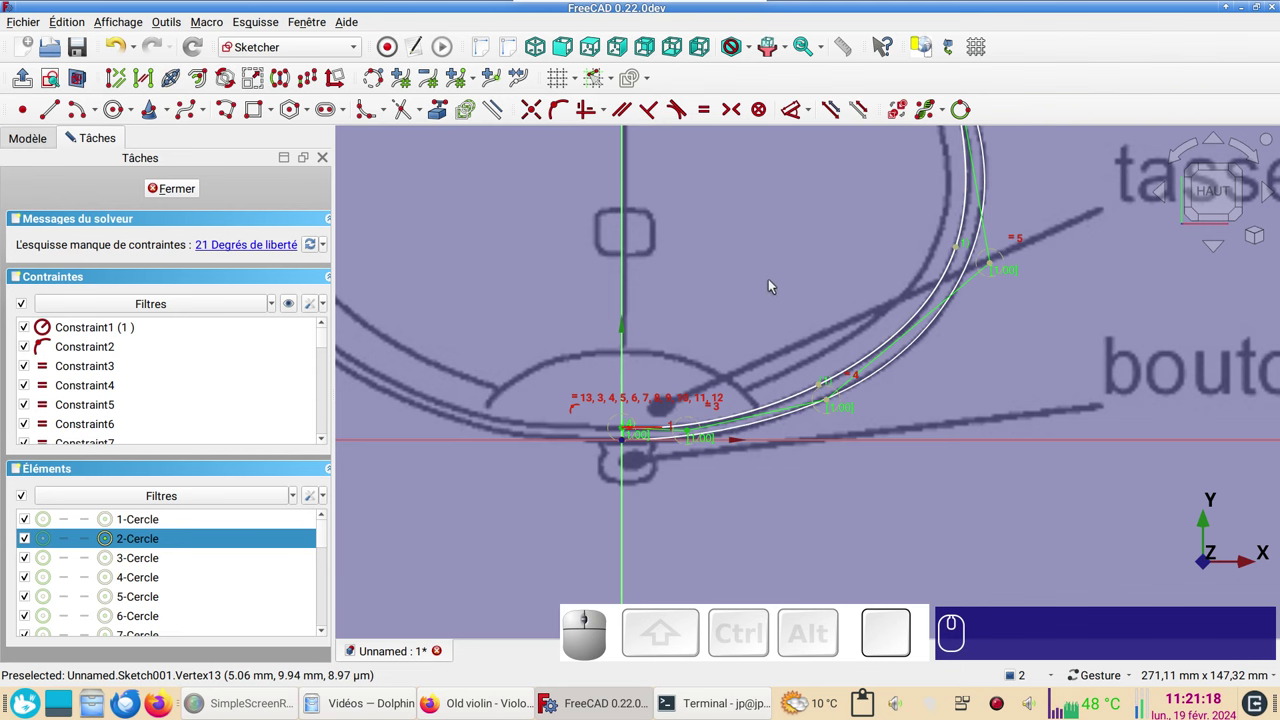
{"action": "key", "text": "h"}
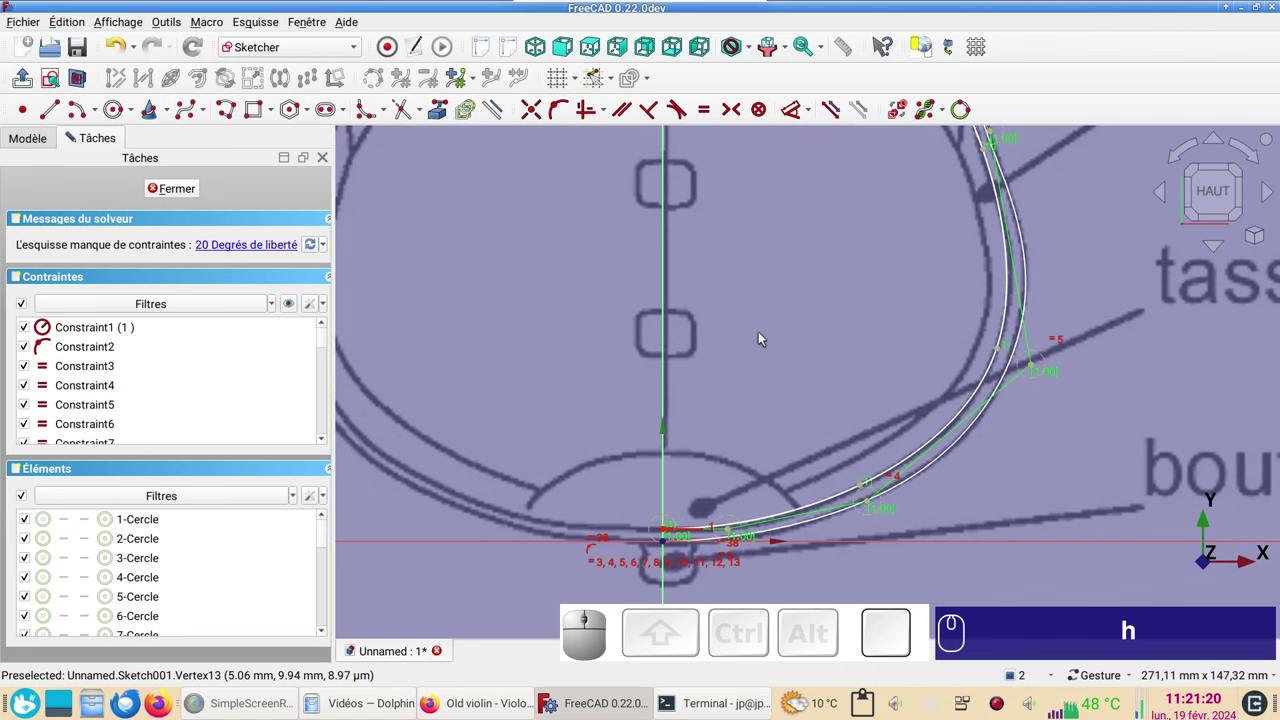
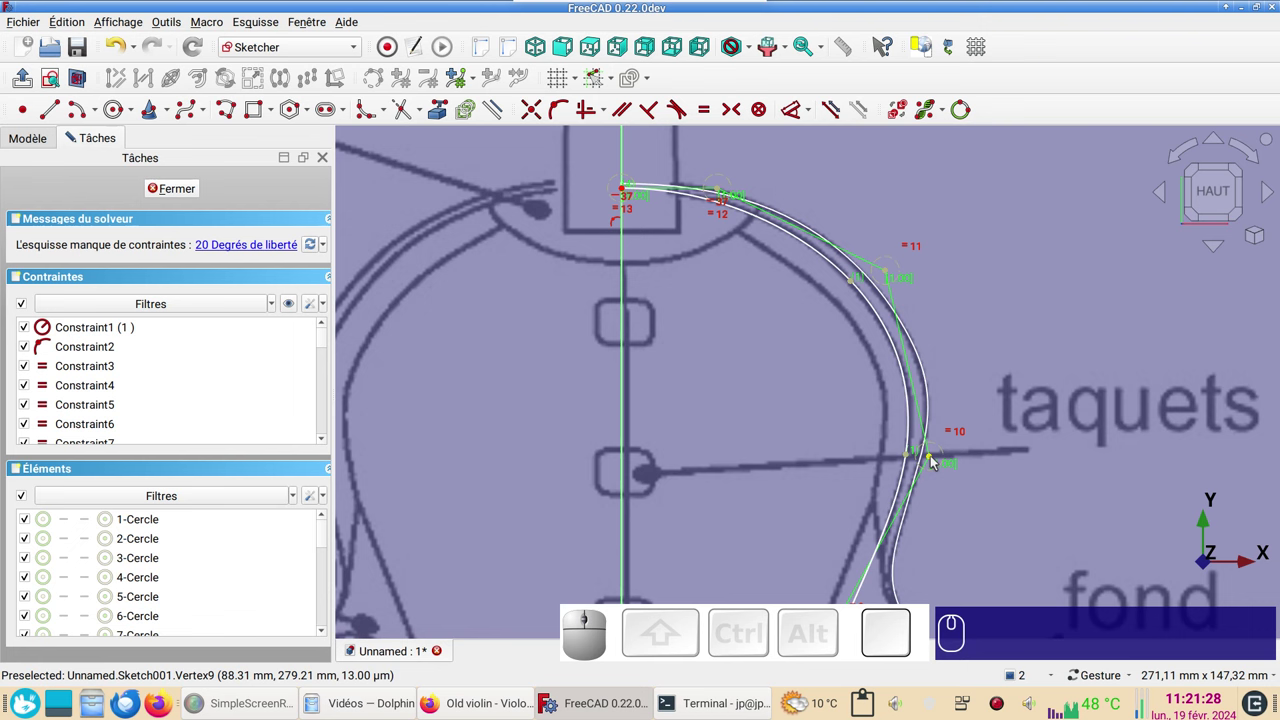
{"action": "left_click", "coordinate": [939, 463]}
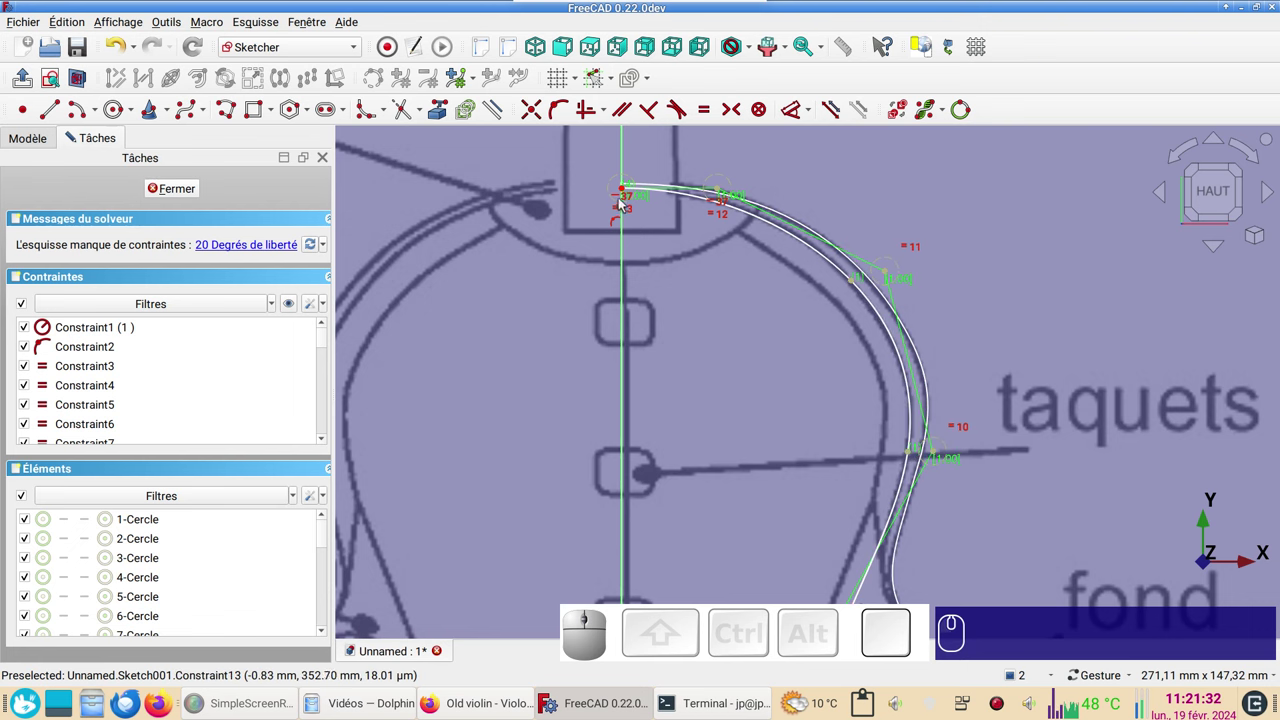
{"action": "left_click", "coordinate": [629, 190]}
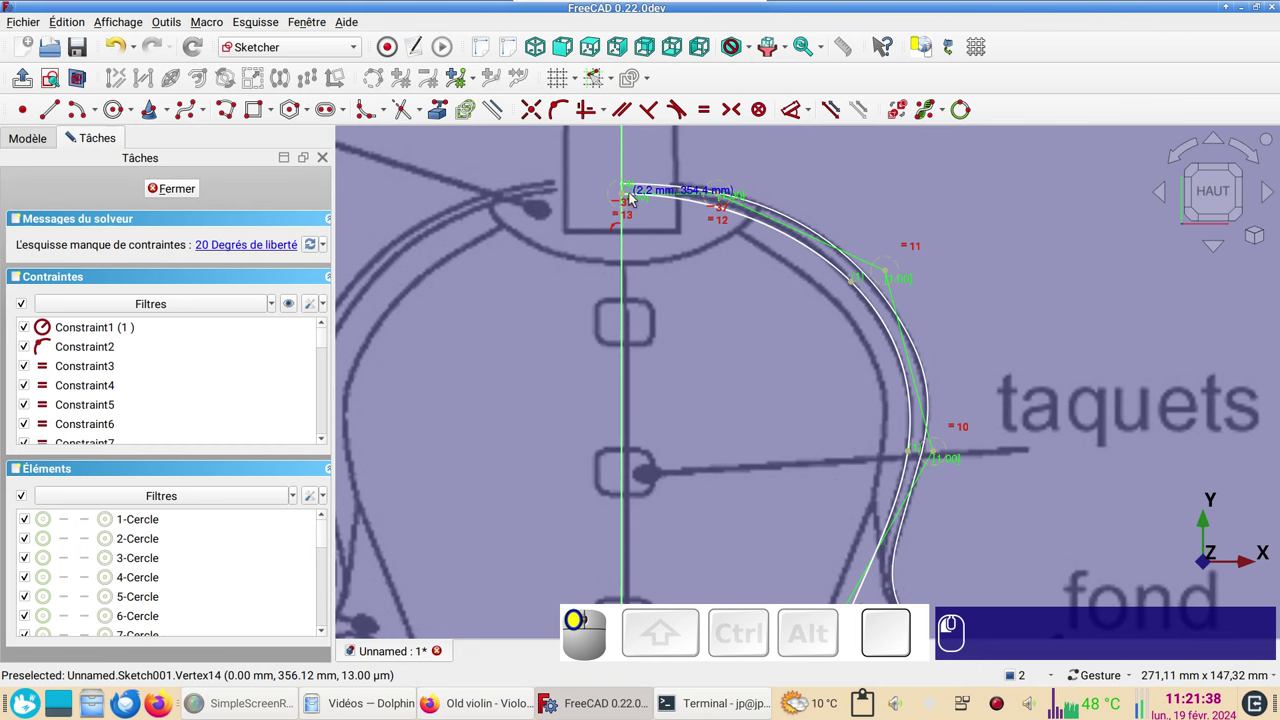
{"action": "left_click", "coordinate": [186, 187]}
{"action": "scroll", "scroll_direction": "down", "scroll_amount": 3}
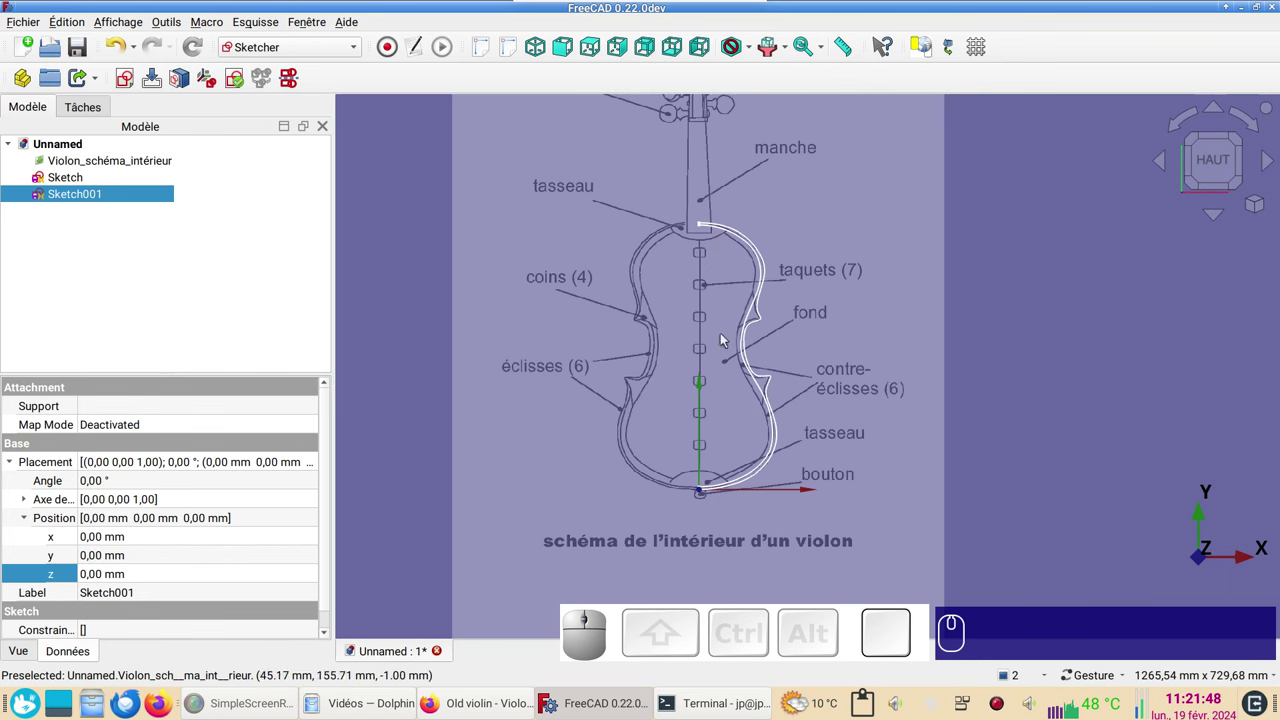
{"action": "left_click_drag", "start_coordinate": [740, 278], "coordinate": [1032, 219]}
{"action": "left_click", "coordinate": [1211, 166]}
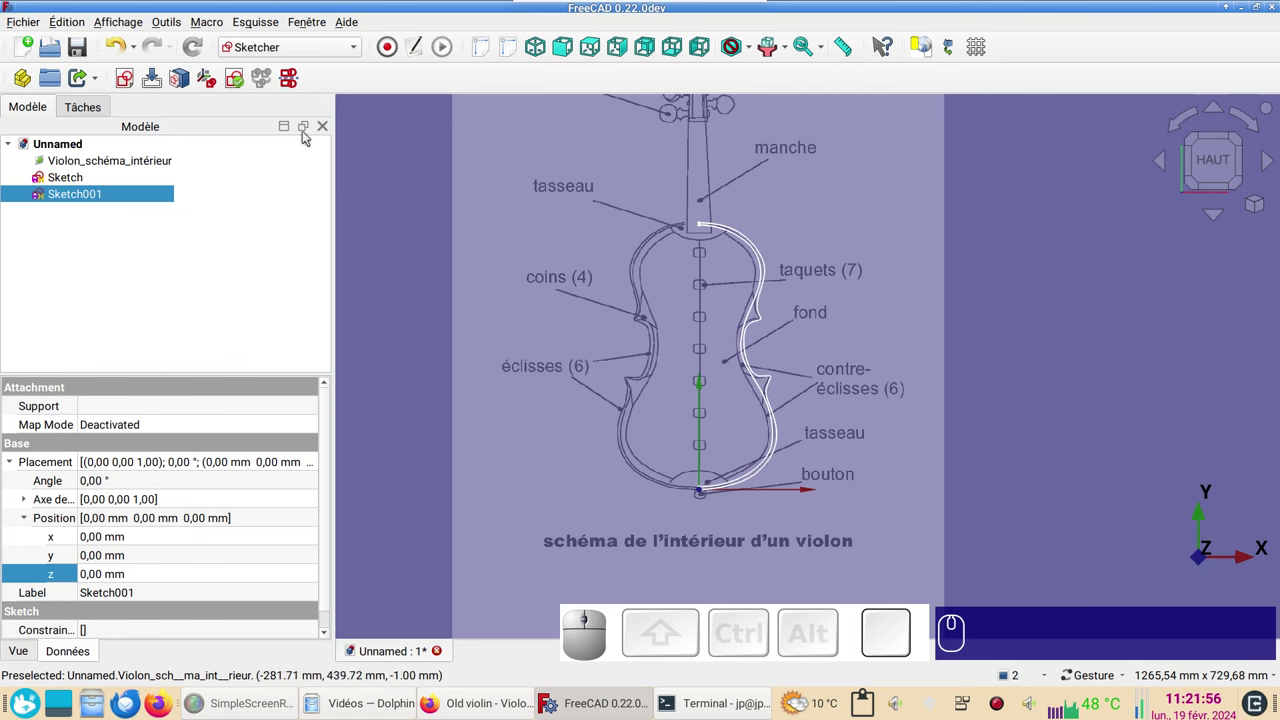
{"action": "left_click", "coordinate": [389, 171]}
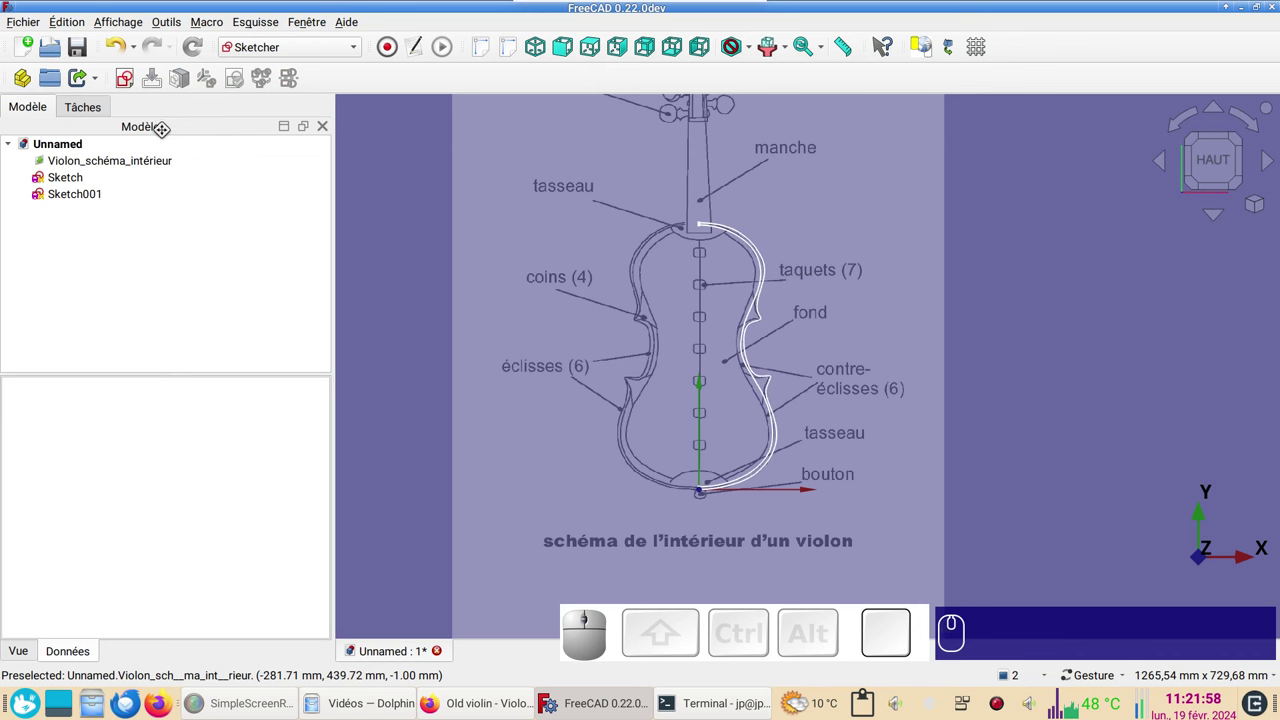
- Create Sketch002 on the XY plane and start shaping its B-spline along the rib line
{"action": "left_click", "coordinate": [130, 93]}
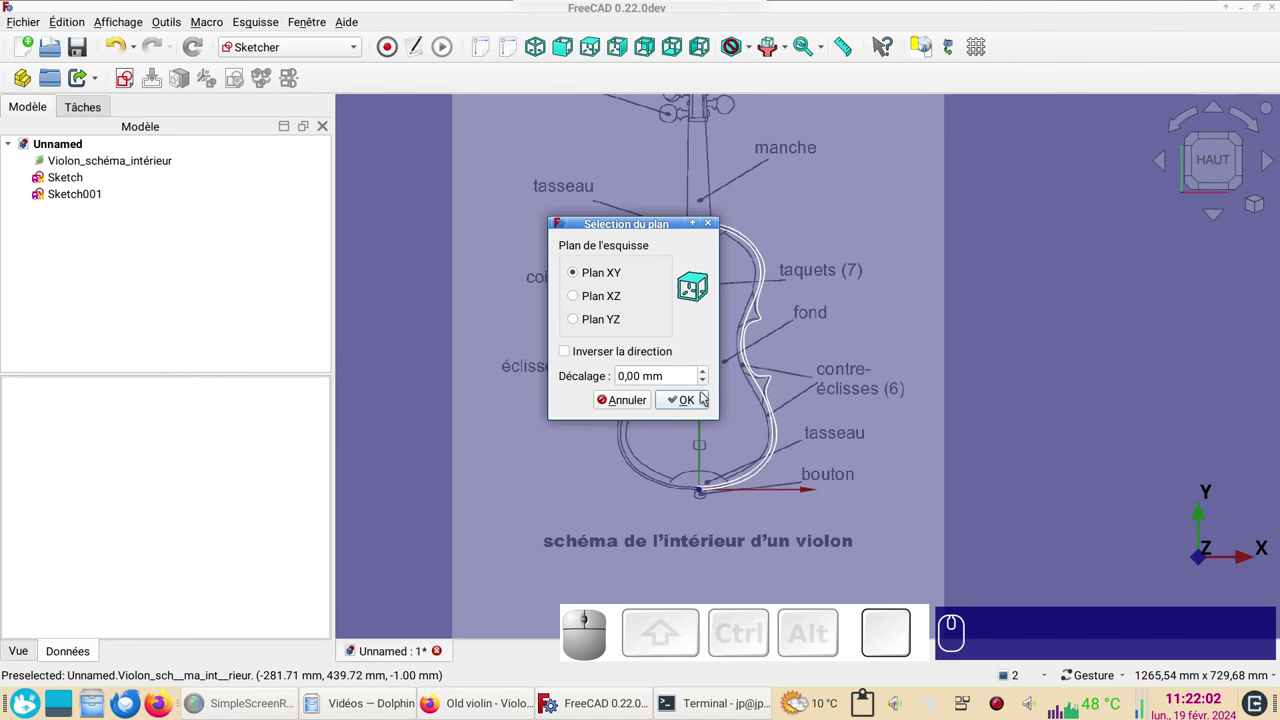
{"action": "left_click", "coordinate": [696, 405]}
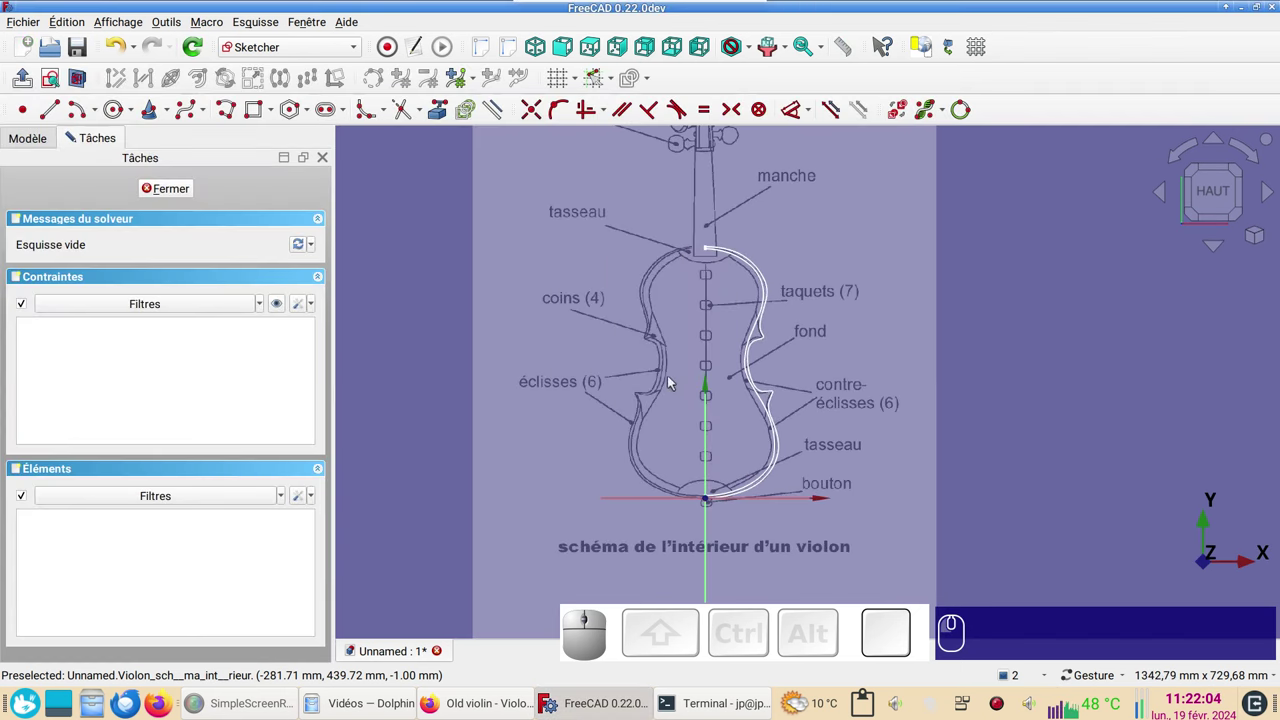
{"action": "left_click", "coordinate": [188, 126]}
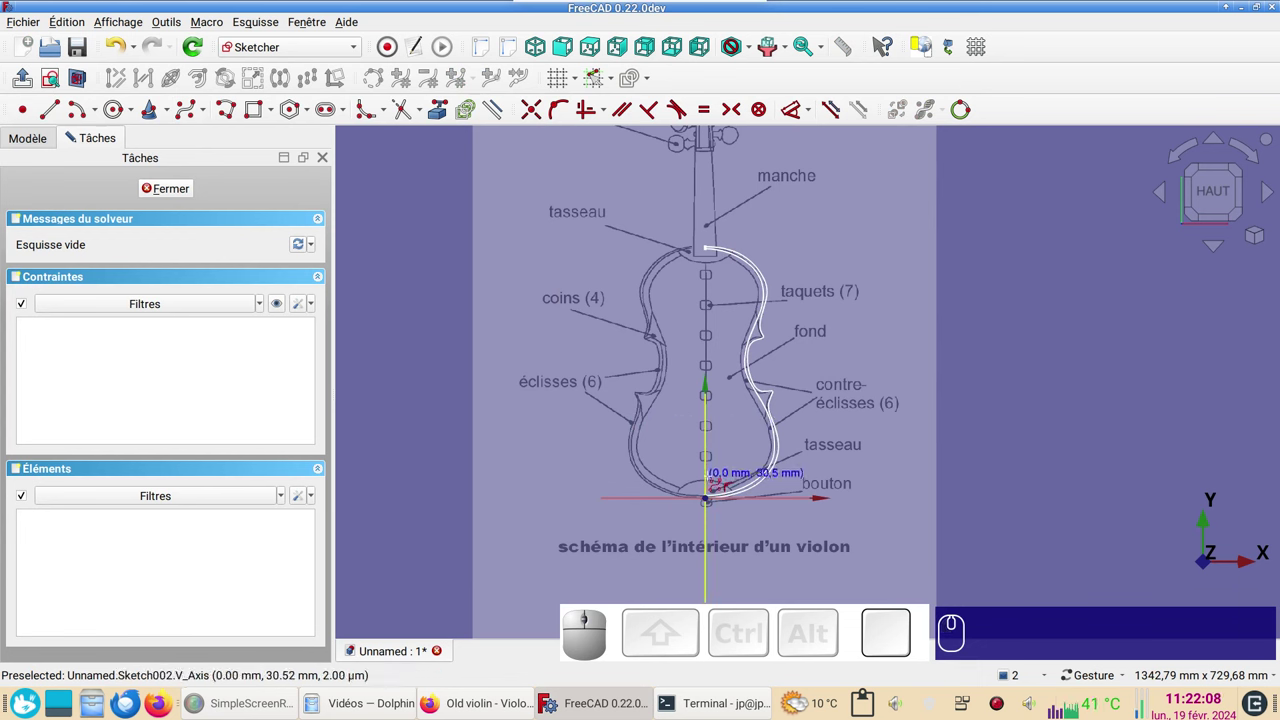
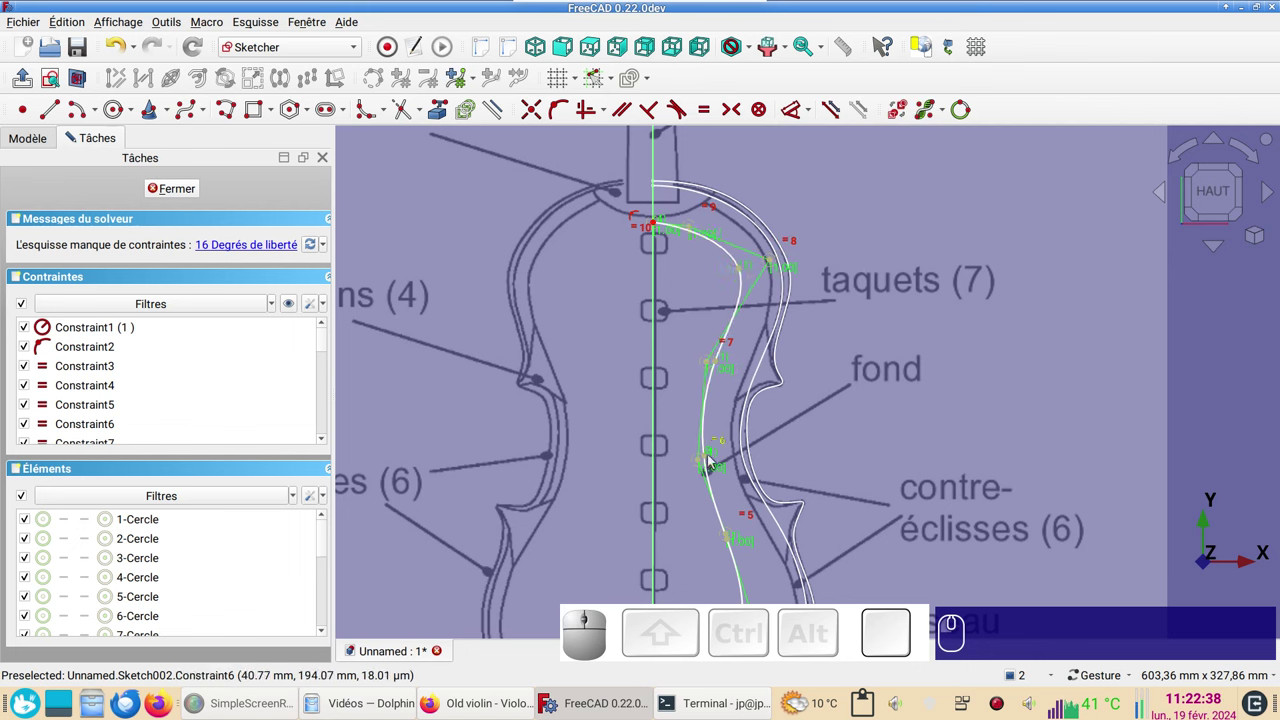
{"action": "left_click_drag", "start_coordinate": [712, 459], "coordinate": [739, 395]}
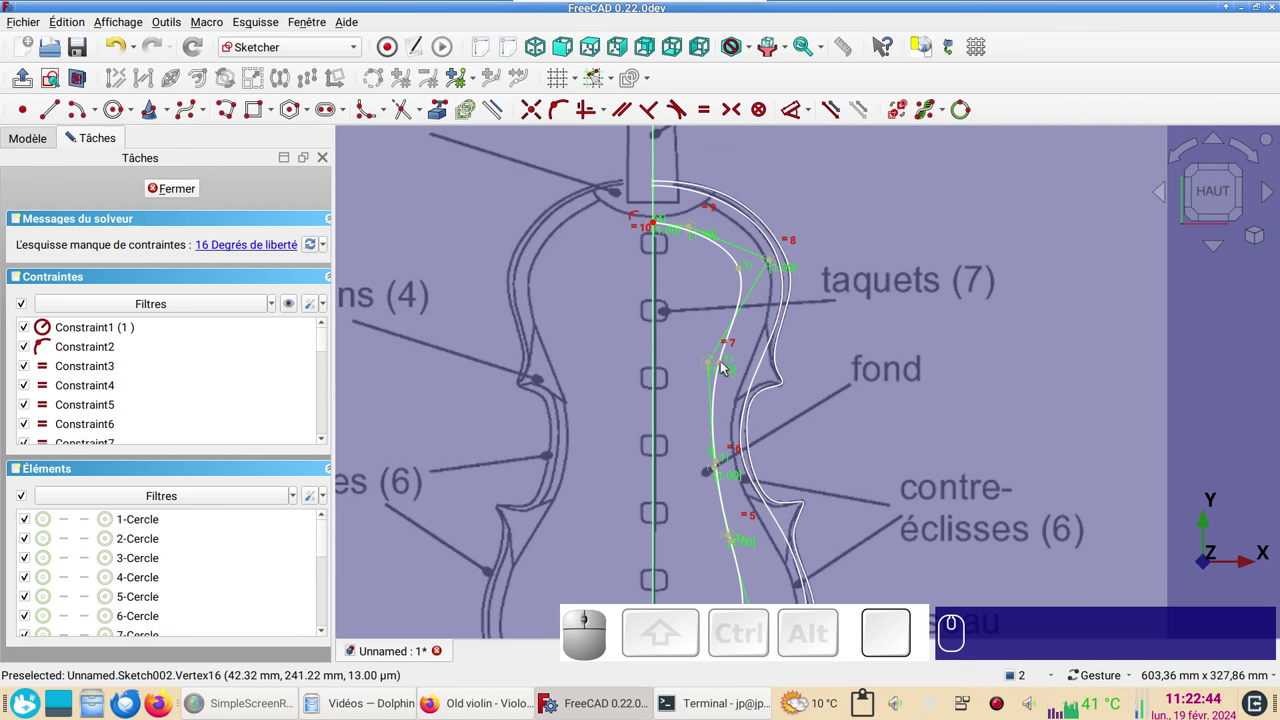
- Attach the curve's top end to the vertical centre axis with a point-on-object constraint
{"action": "left_click", "coordinate": [694, 229]}
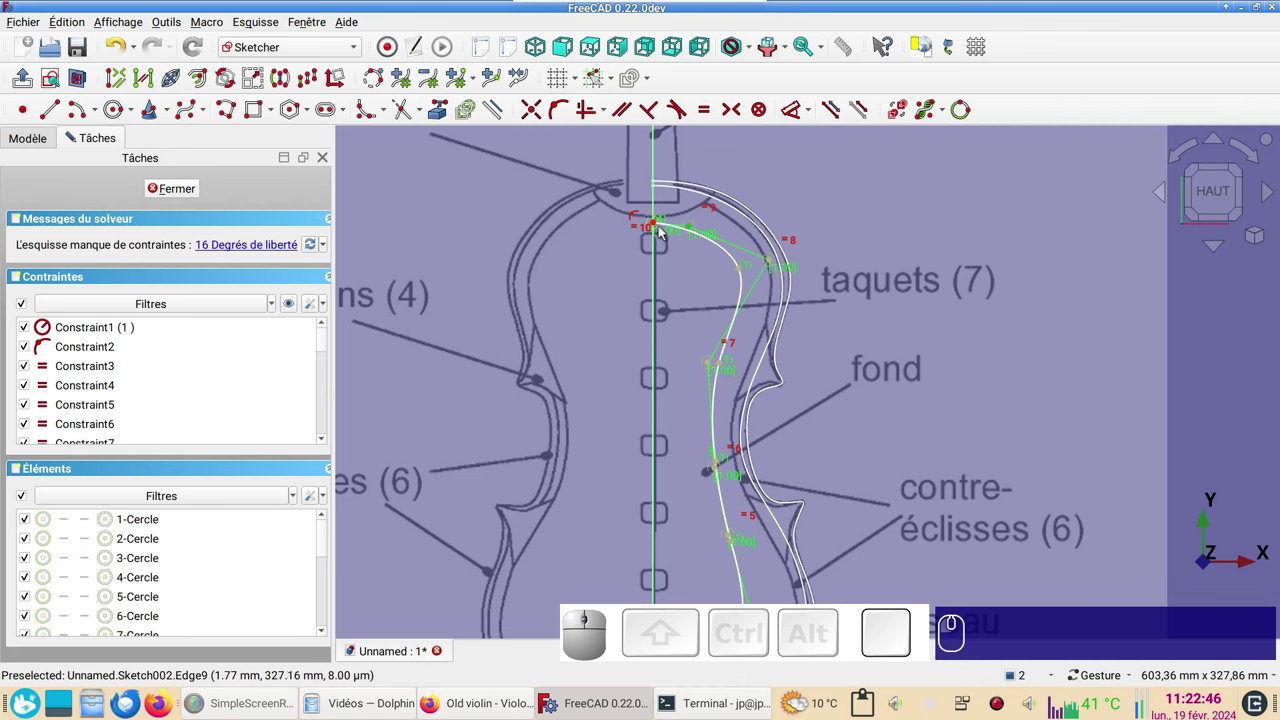
{"action": "left_click", "coordinate": [662, 226]}
{"action": "key", "text": "h"}
{"action": "right_click", "coordinate": [707, 452]}
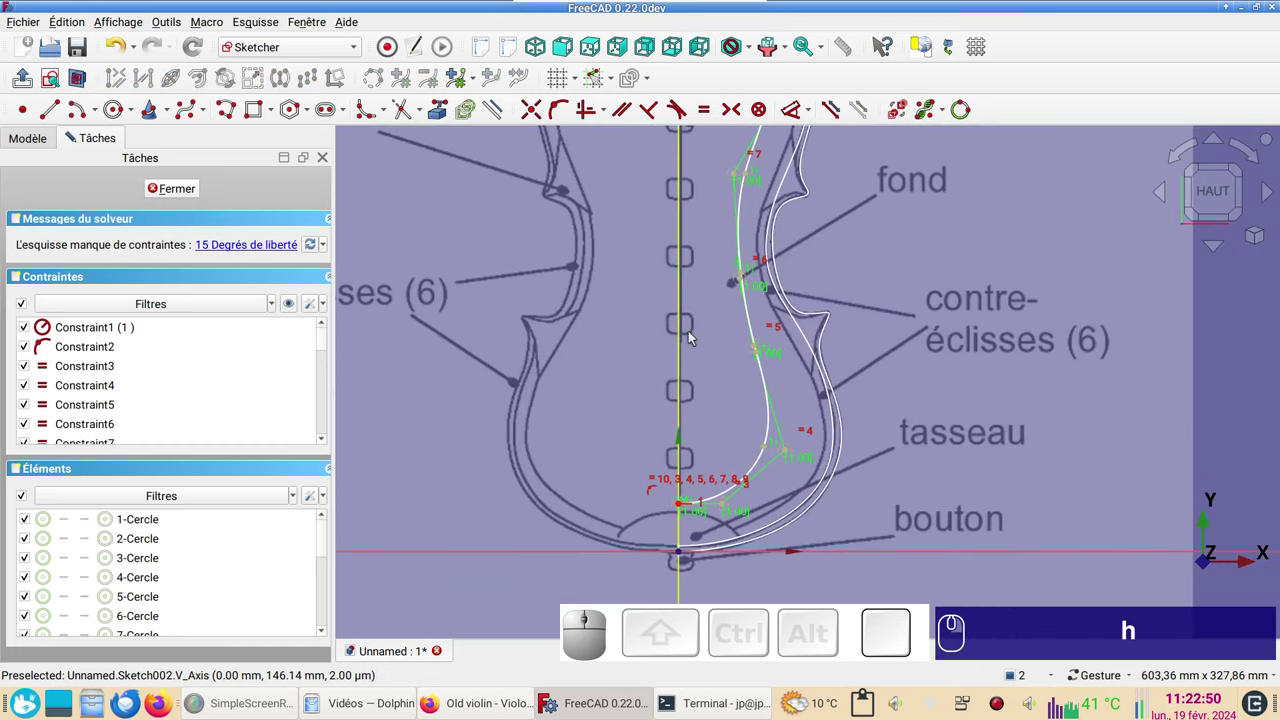
{"action": "left_click_drag", "start_coordinate": [780, 362], "coordinate": [766, 498]}
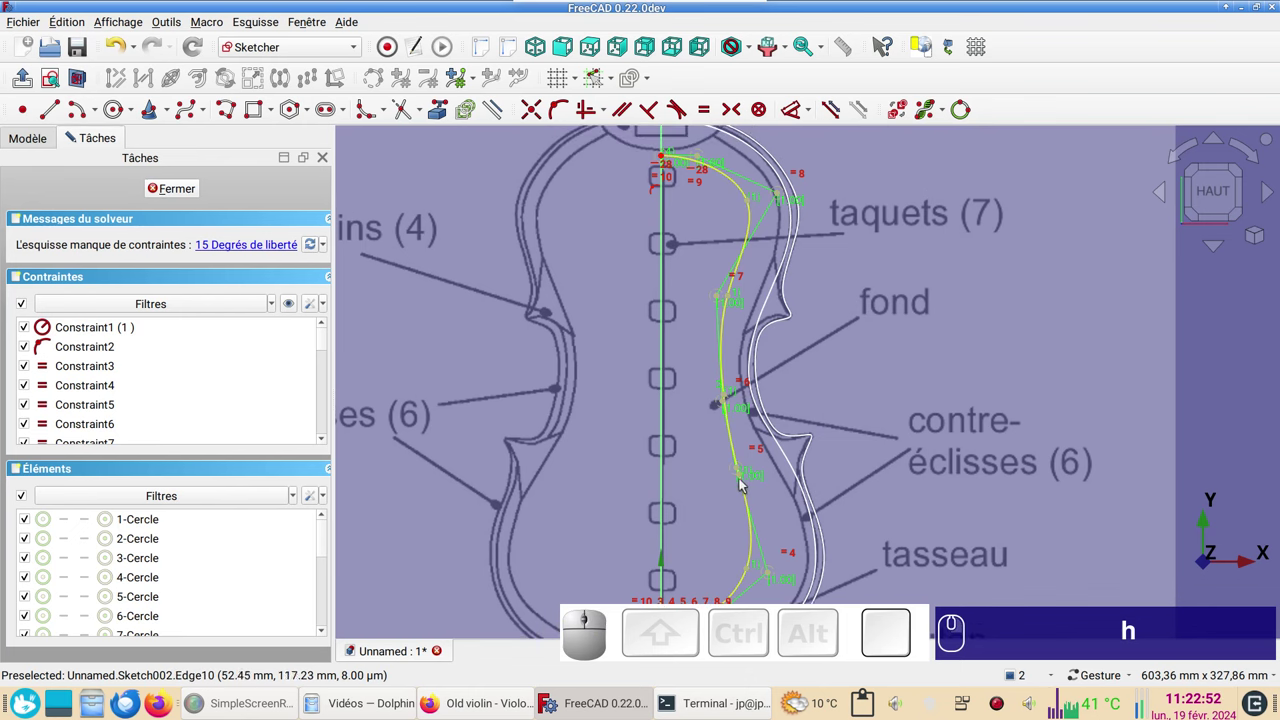
- Move the waist and lower-bout poles onto the contre-éclisses outline
{"action": "left_click_drag", "start_coordinate": [738, 473], "coordinate": [753, 352]}
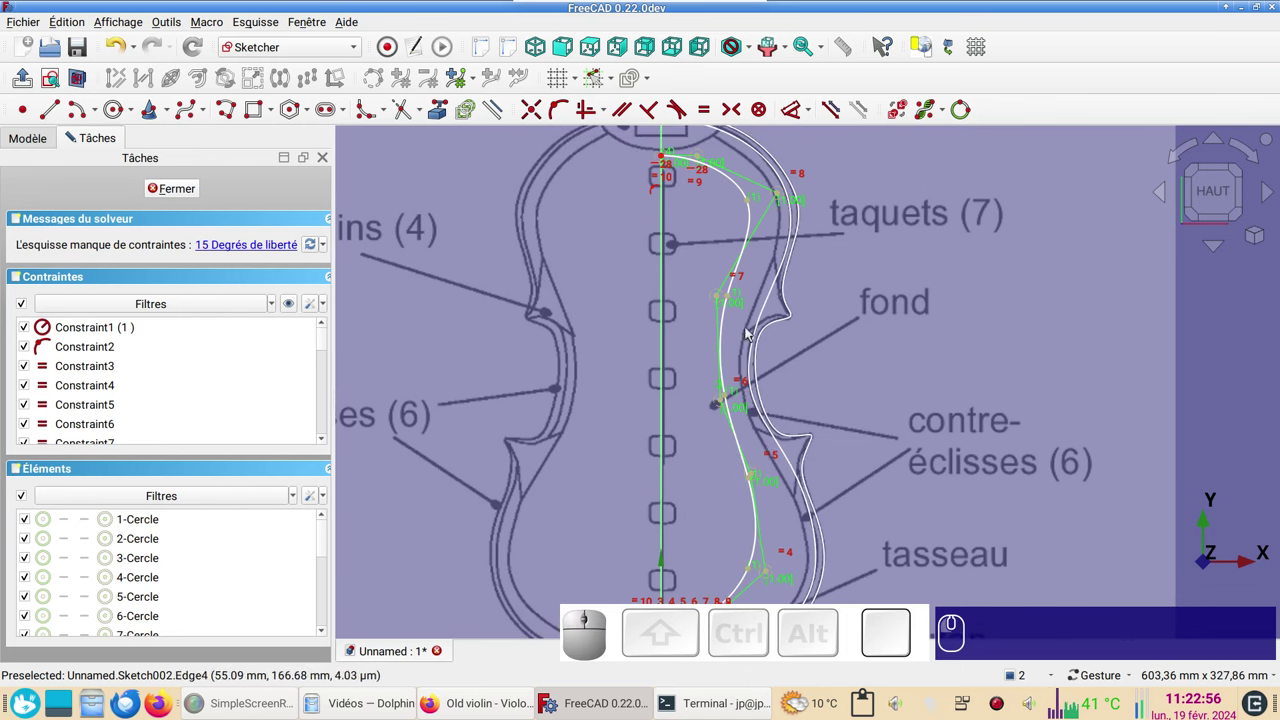
{"action": "left_click_drag", "start_coordinate": [725, 299], "coordinate": [837, 456]}
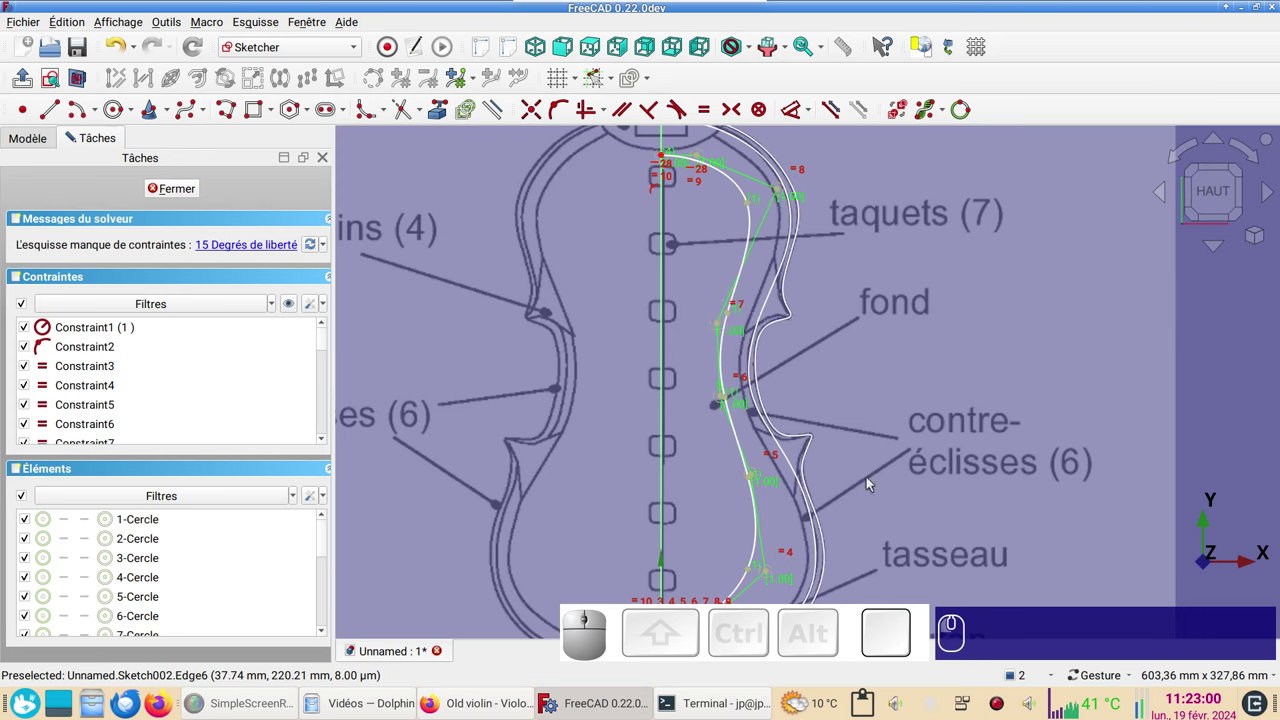
{"action": "left_click_drag", "start_coordinate": [903, 493], "coordinate": [801, 402]}
{"action": "left_click_drag", "start_coordinate": [764, 405], "coordinate": [717, 462]}
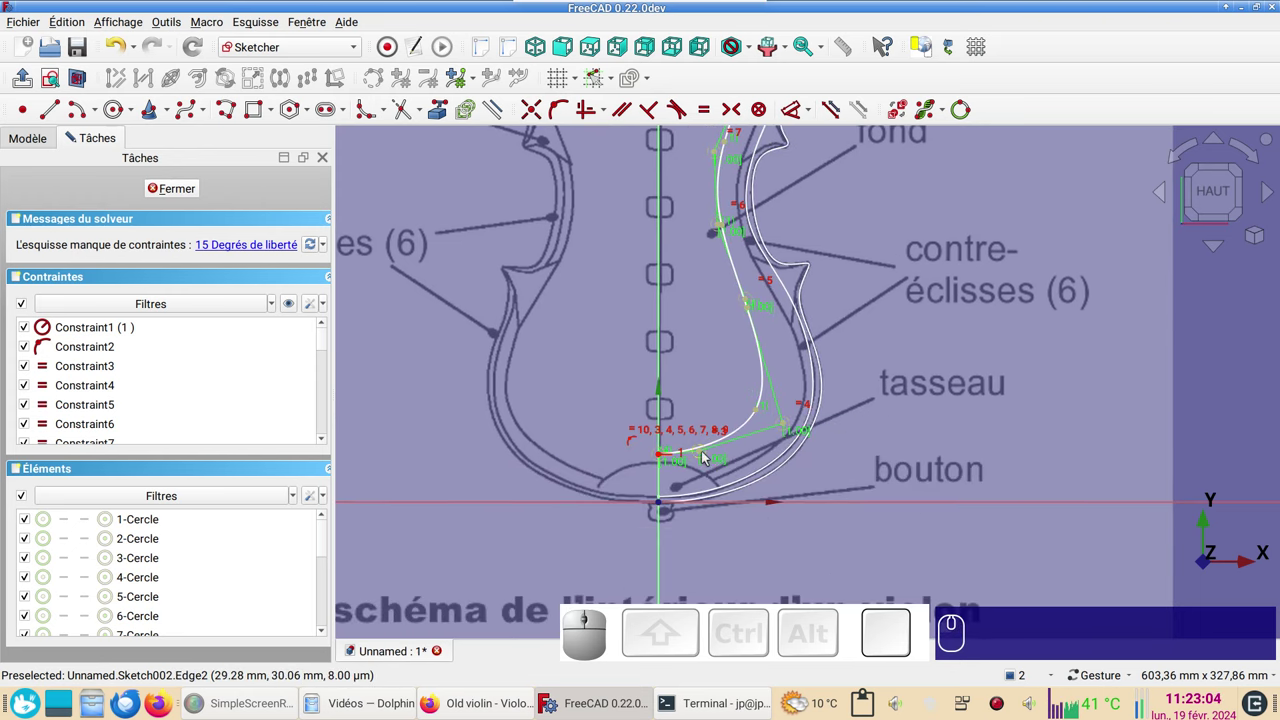
- Attach the curve's bottom end to the vertical centre axis
{"action": "left_click", "coordinate": [702, 456]}
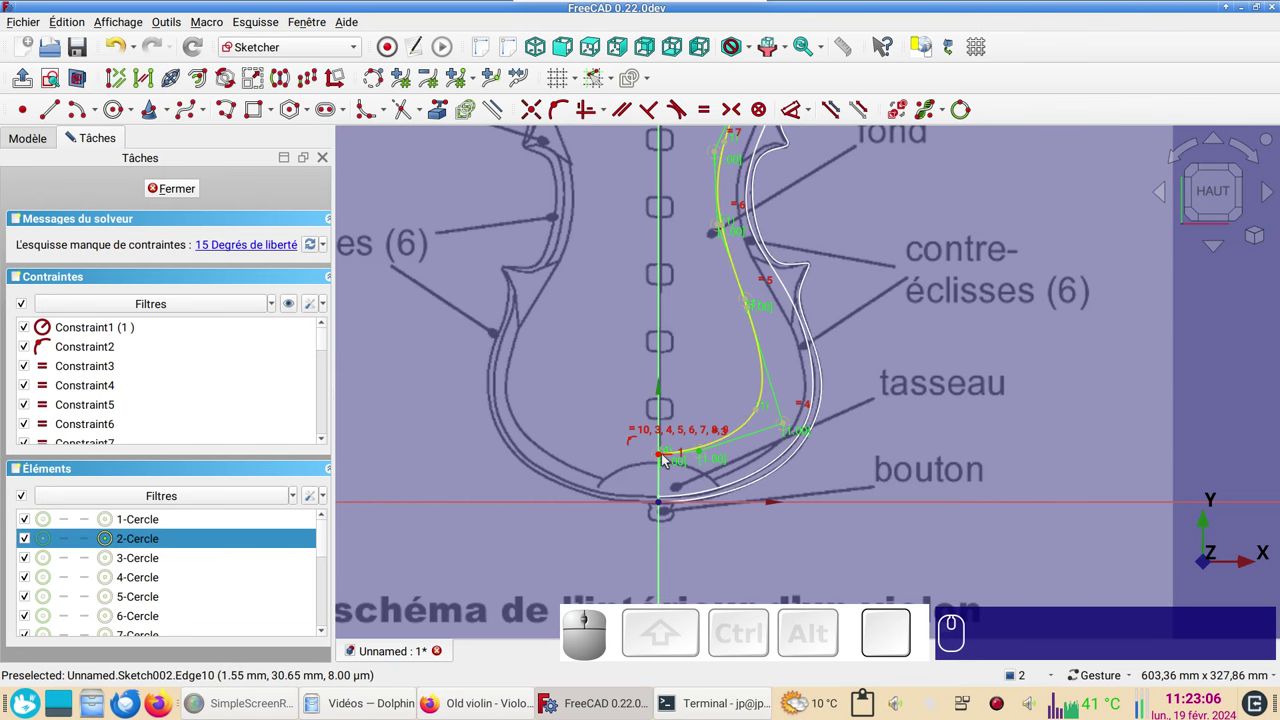
{"action": "left_click", "coordinate": [659, 458]}
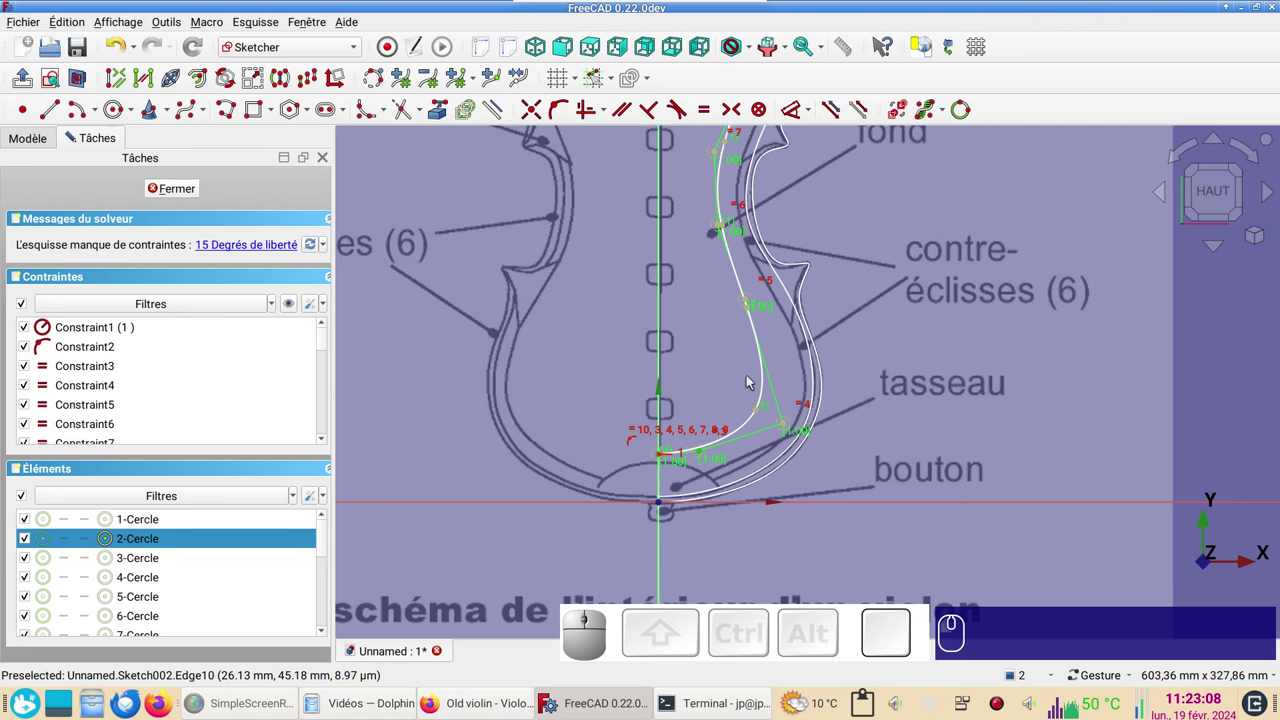
{"action": "key", "text": "h"}
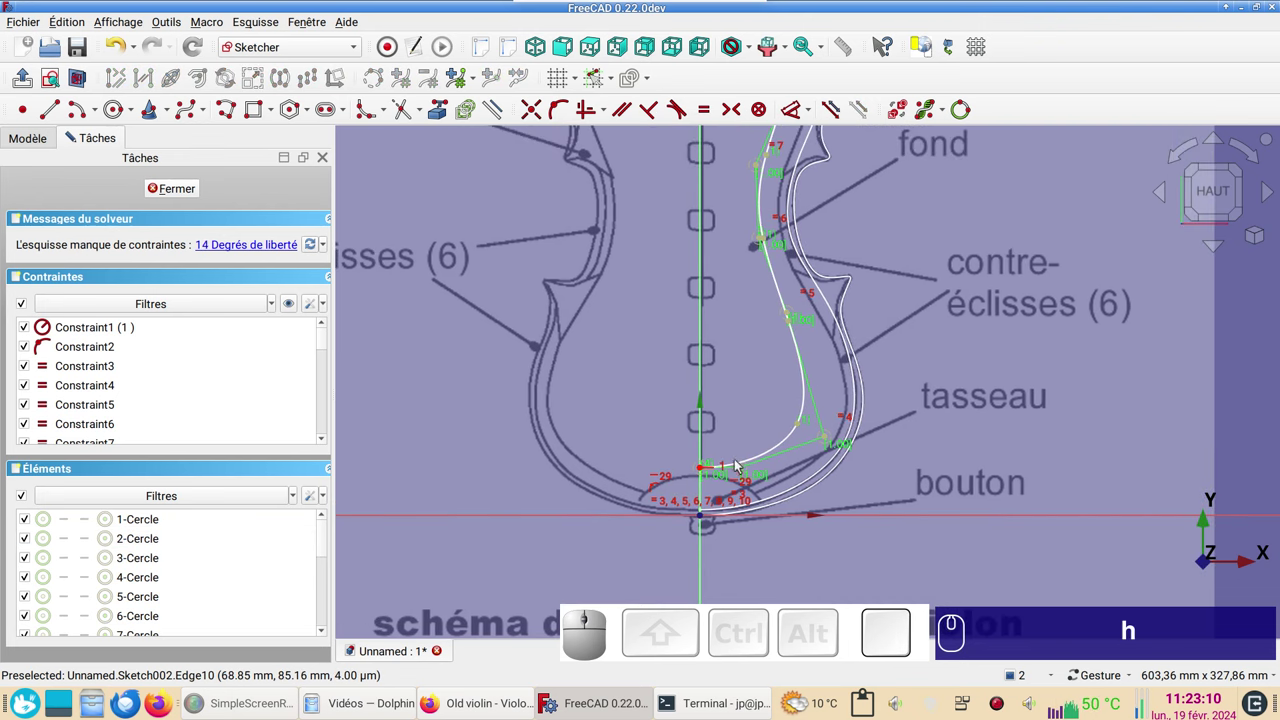
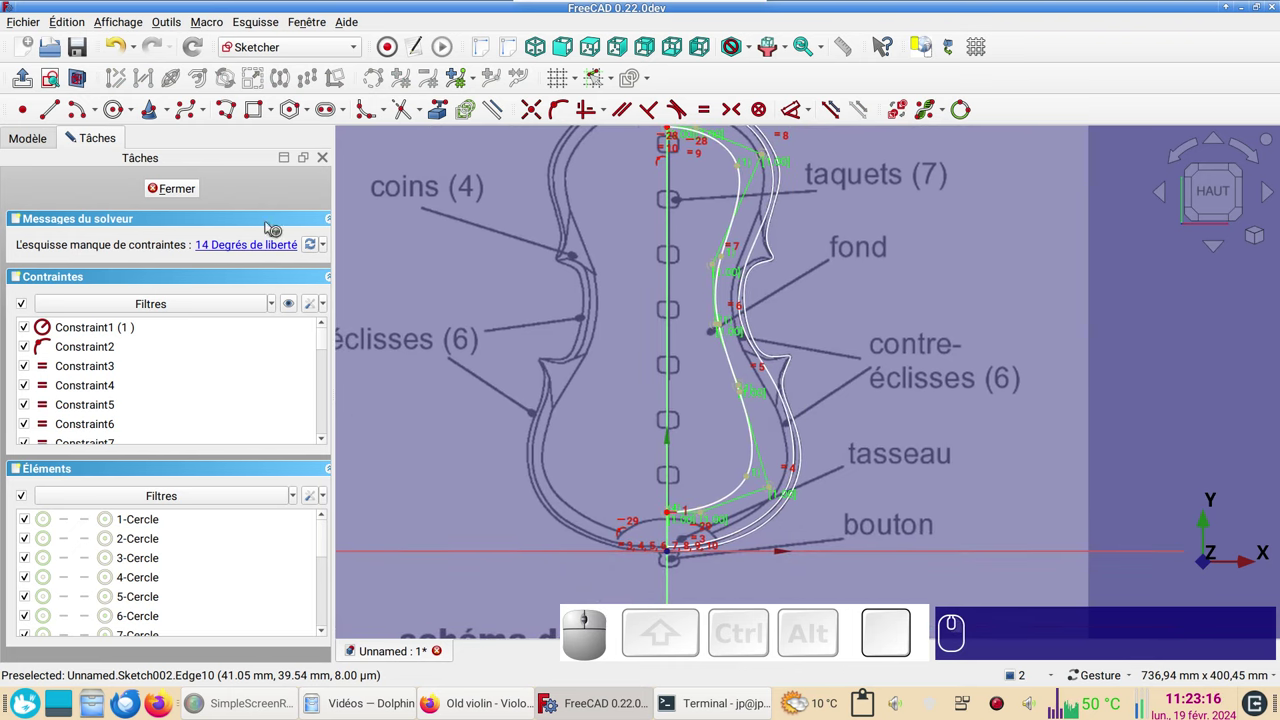
- Close the outline sketch, select Sketch002 and view it edge-on from the right
{"action": "left_click", "coordinate": [185, 194]}
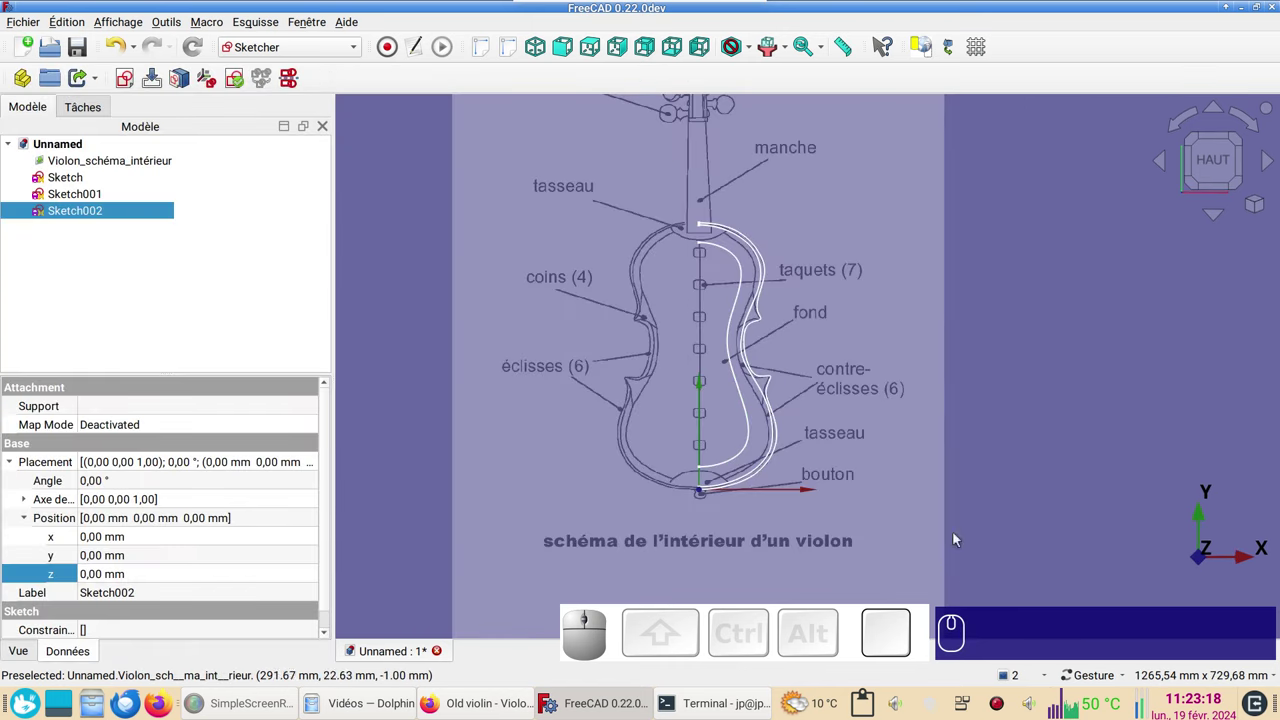
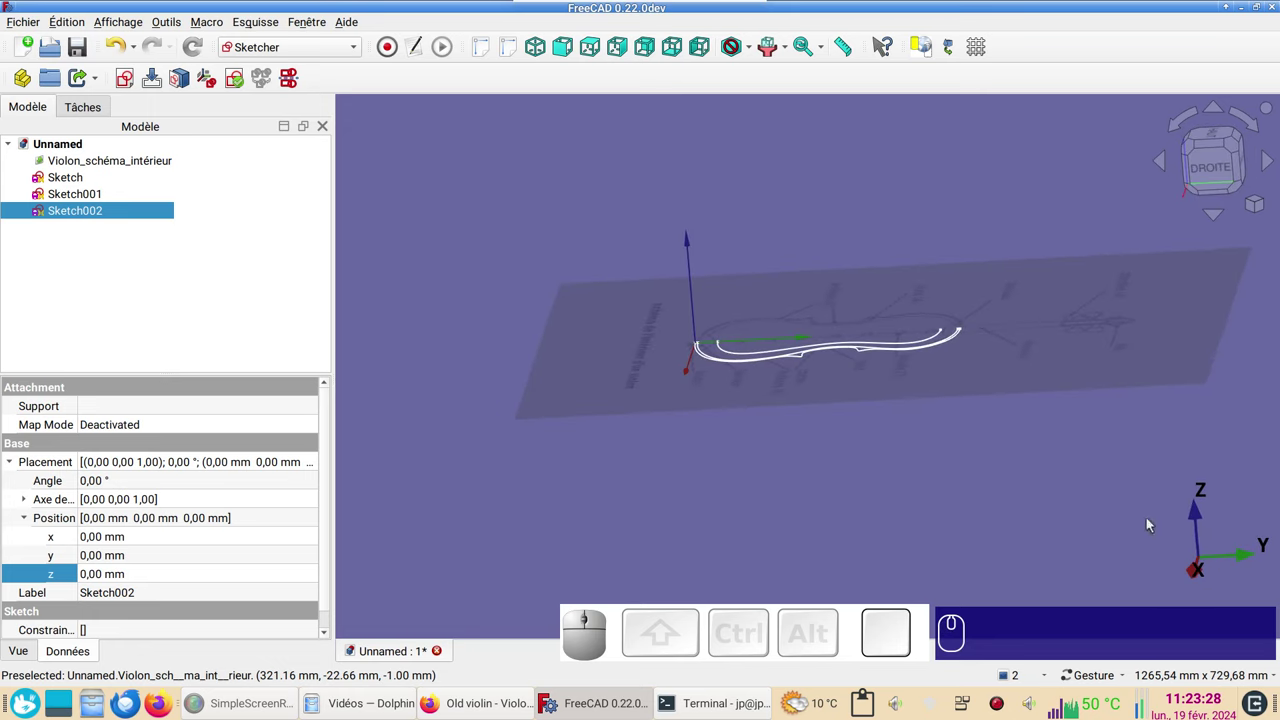
{"action": "right_click", "coordinate": [994, 709]}
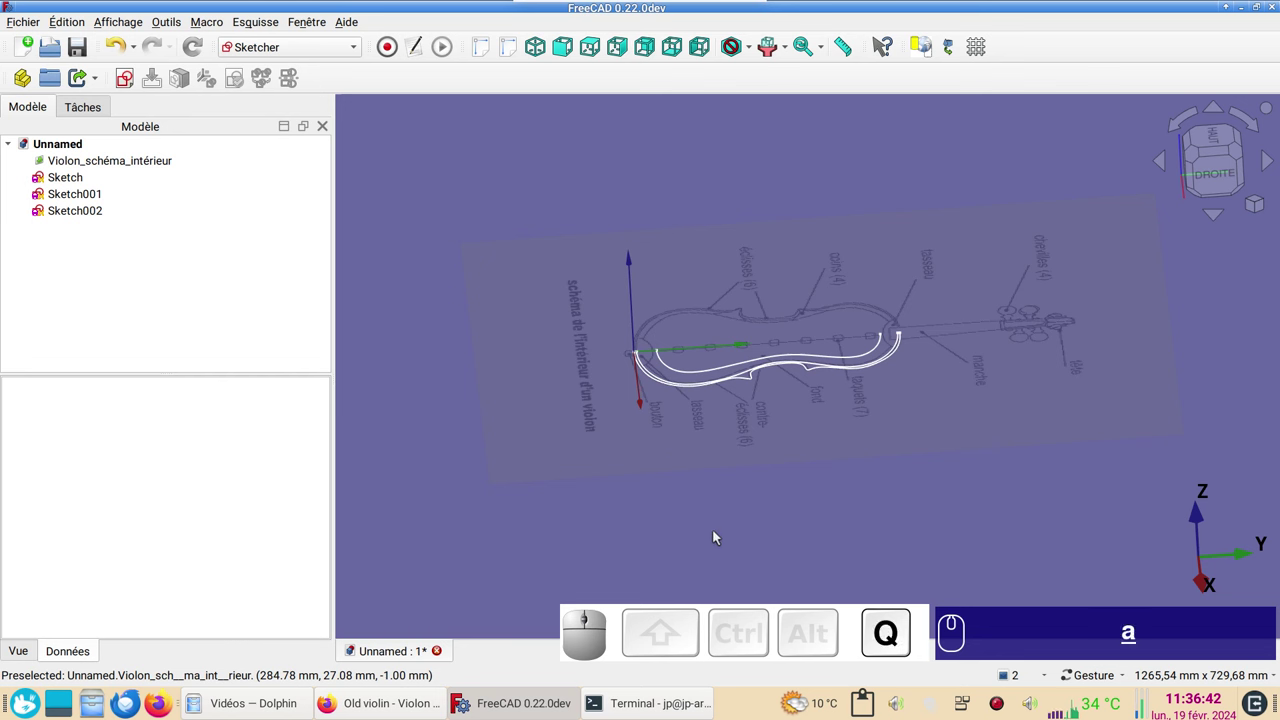
{"action": "type", "text": "c"}
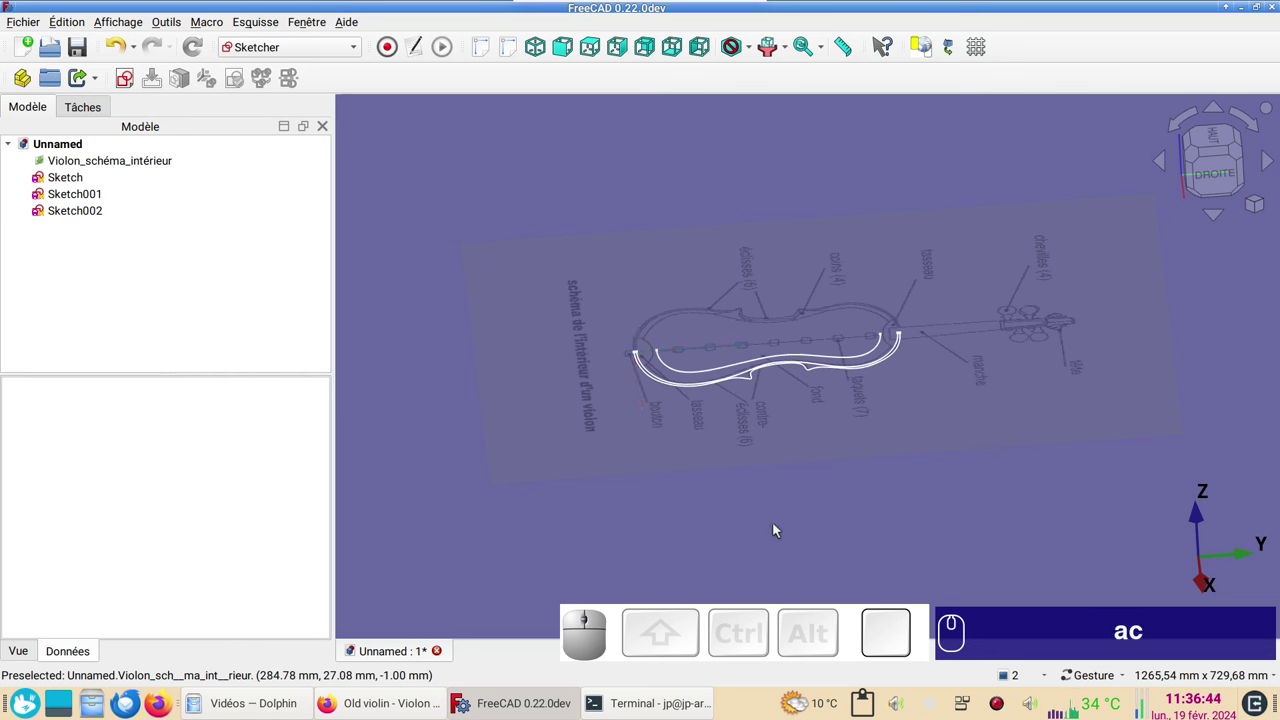
{"action": "left_click", "coordinate": [718, 372]}
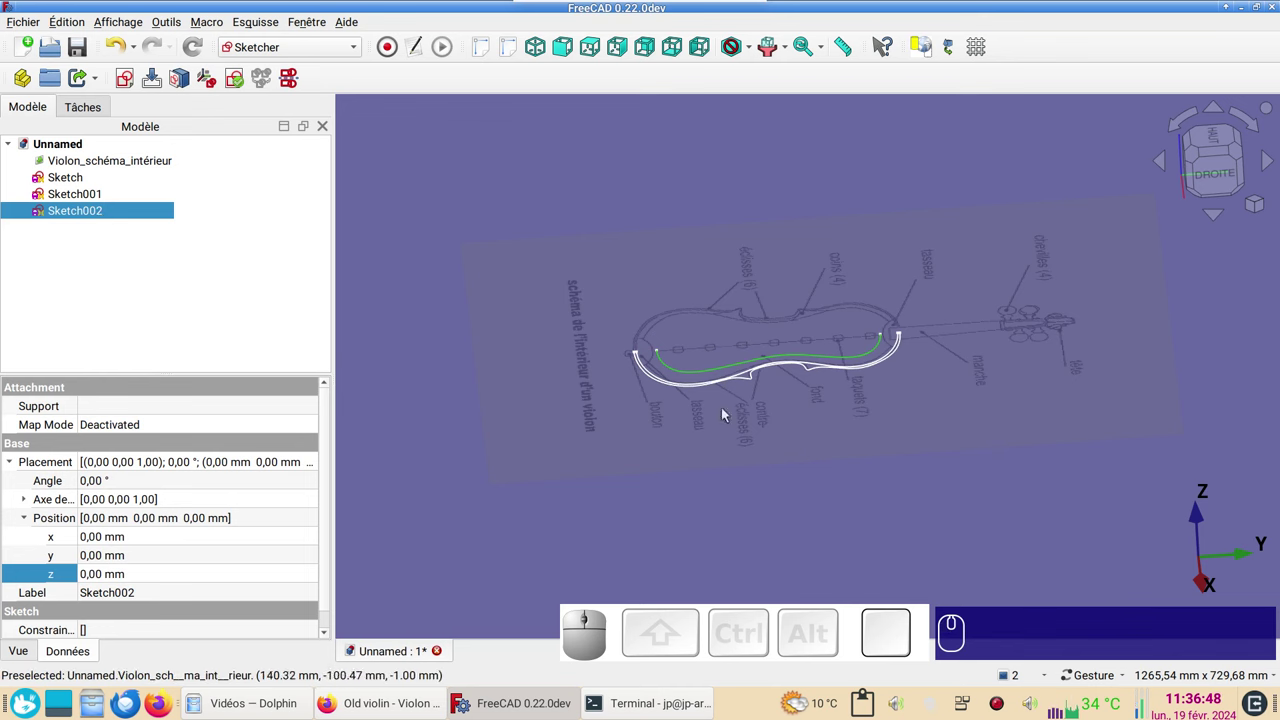
{"action": "left_click", "coordinate": [1210, 181]}
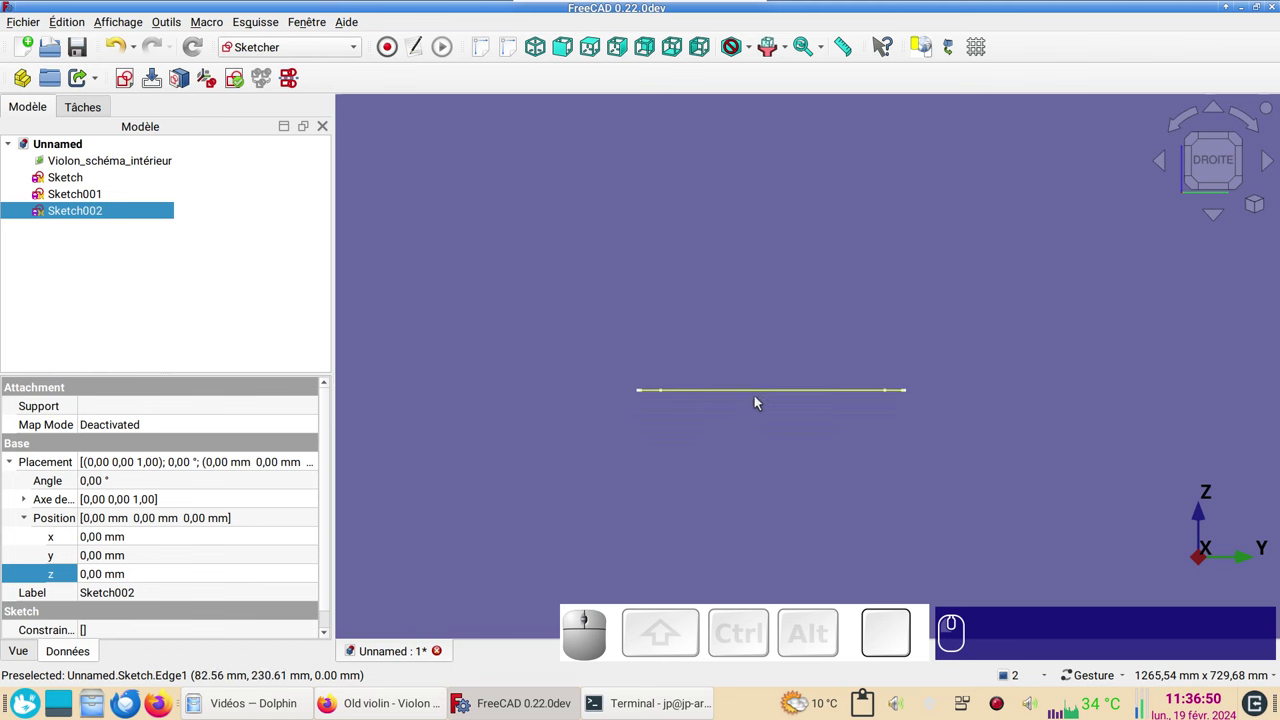
{"action": "scroll", "scroll_direction": "up", "scroll_amount": 3}
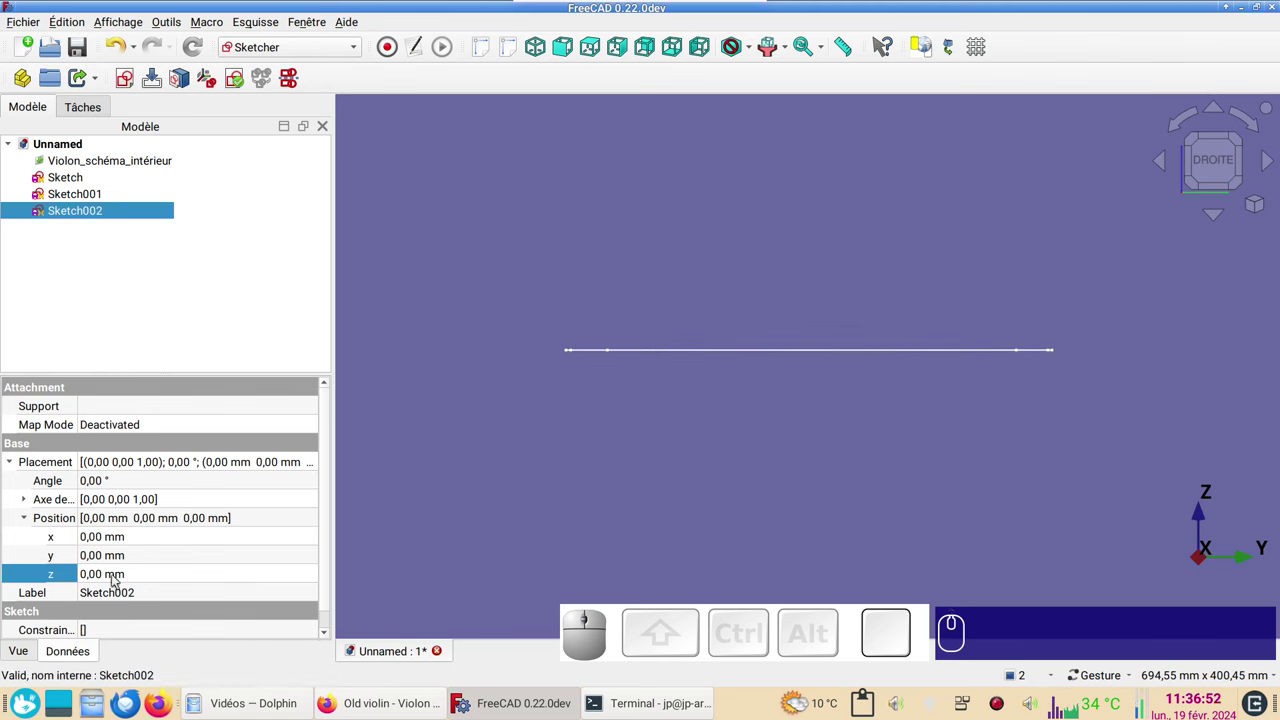
- Raise Sketch002's Placement z to 7 mm and orbit back to a 3D view
{"action": "left_click", "coordinate": [117, 577]}
{"action": "scroll", "scroll_direction": "up", "scroll_amount": 3}
{"action": "scroll", "scroll_direction": "up", "scroll_amount": 3}
{"action": "scroll", "scroll_direction": "down", "scroll_amount": 3}
{"action": "left_click", "coordinate": [556, 546]}
{"action": "left_click_drag", "start_coordinate": [729, 450], "coordinate": [688, 497]}
{"action": "scroll", "scroll_direction": "down", "scroll_amount": 3}
{"action": "left_click", "coordinate": [280, 210]}
{"action": "left_click", "coordinate": [395, 215]}
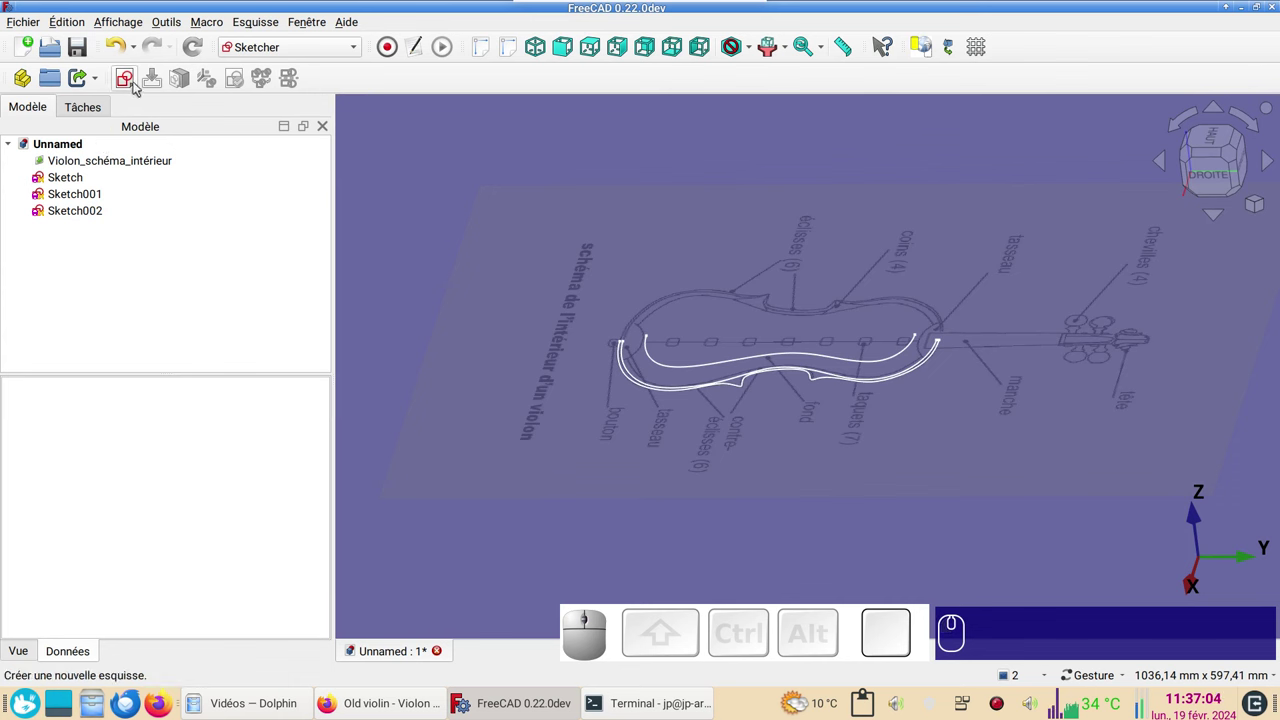
- Create Sketch003 on the XY plane and look down on the drawing from above
{"action": "left_click", "coordinate": [133, 83]}
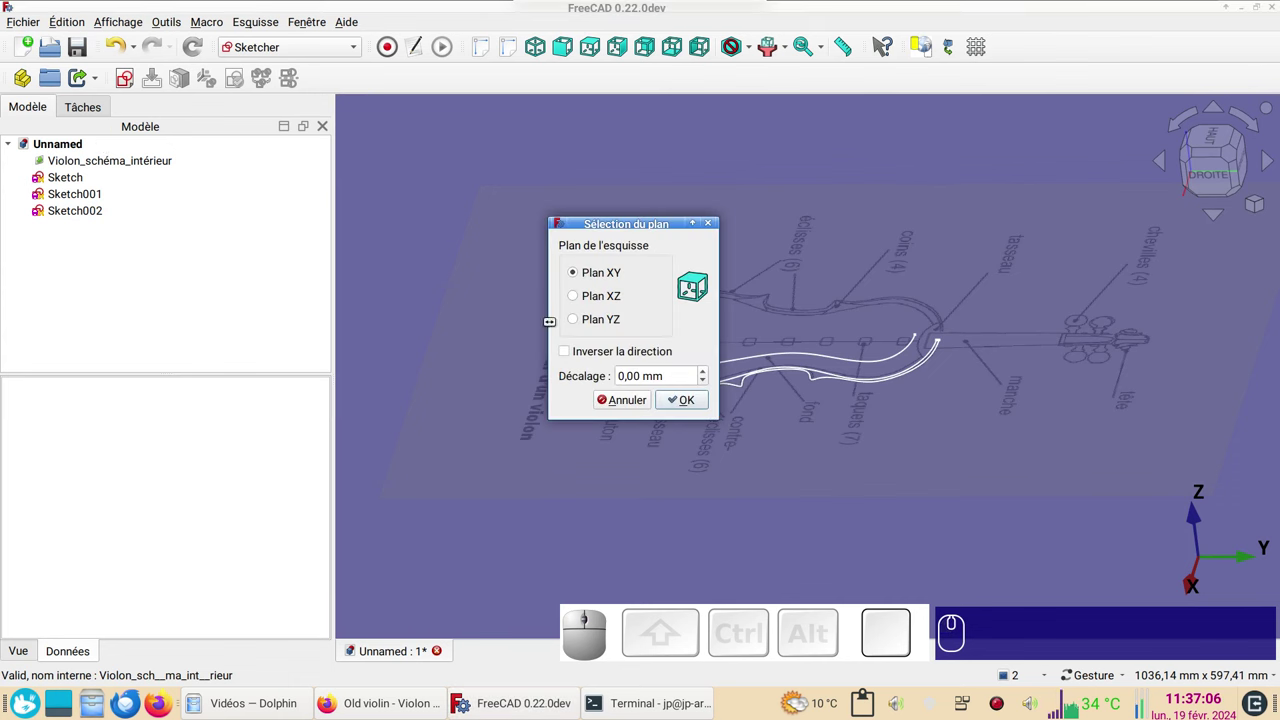
{"action": "left_click", "coordinate": [614, 323]}
{"action": "left_click", "coordinate": [687, 398]}
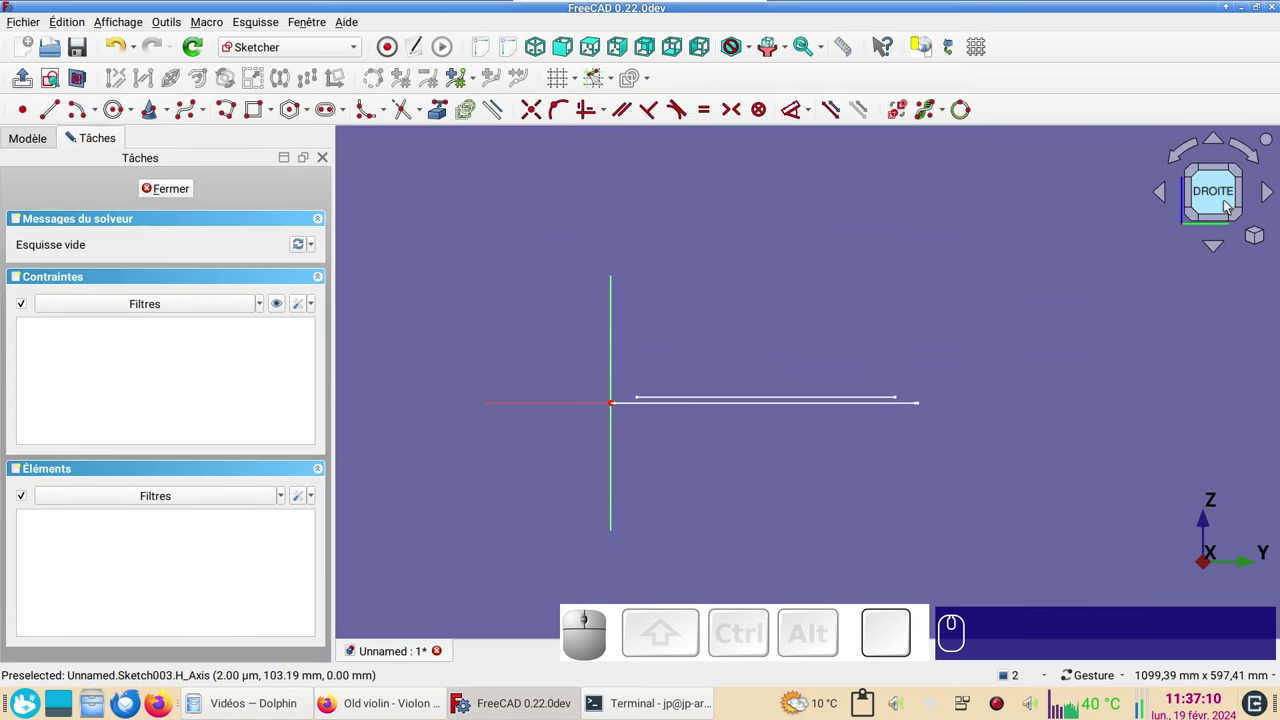
{"action": "scroll", "scroll_direction": "up", "scroll_amount": 3}
{"action": "scroll", "scroll_direction": "down", "scroll_amount": 3}
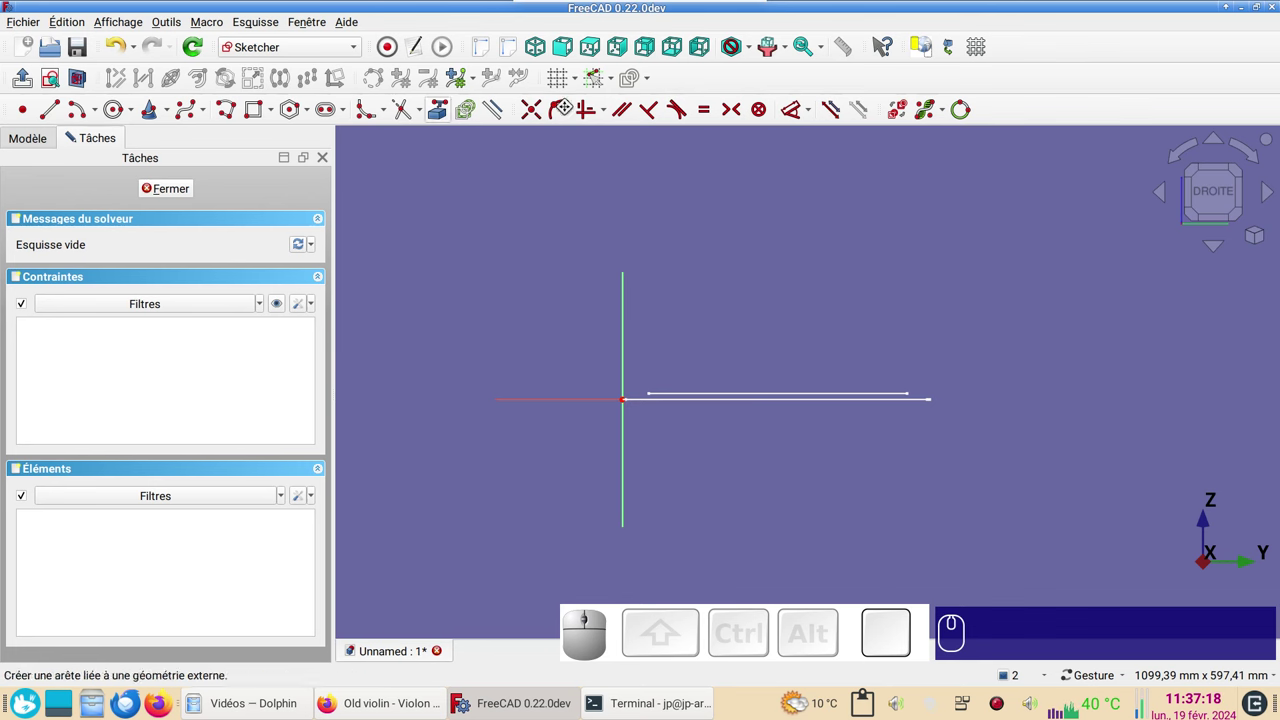
{"action": "key", "text": "KP_2"}
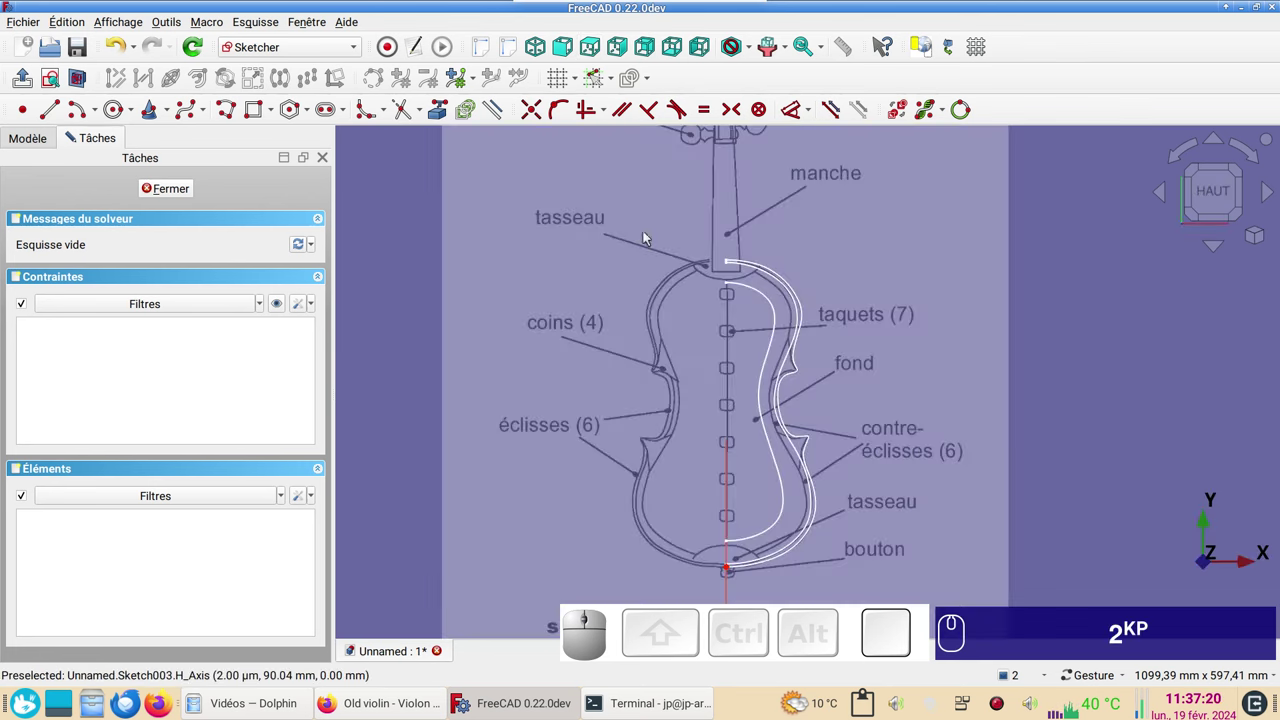
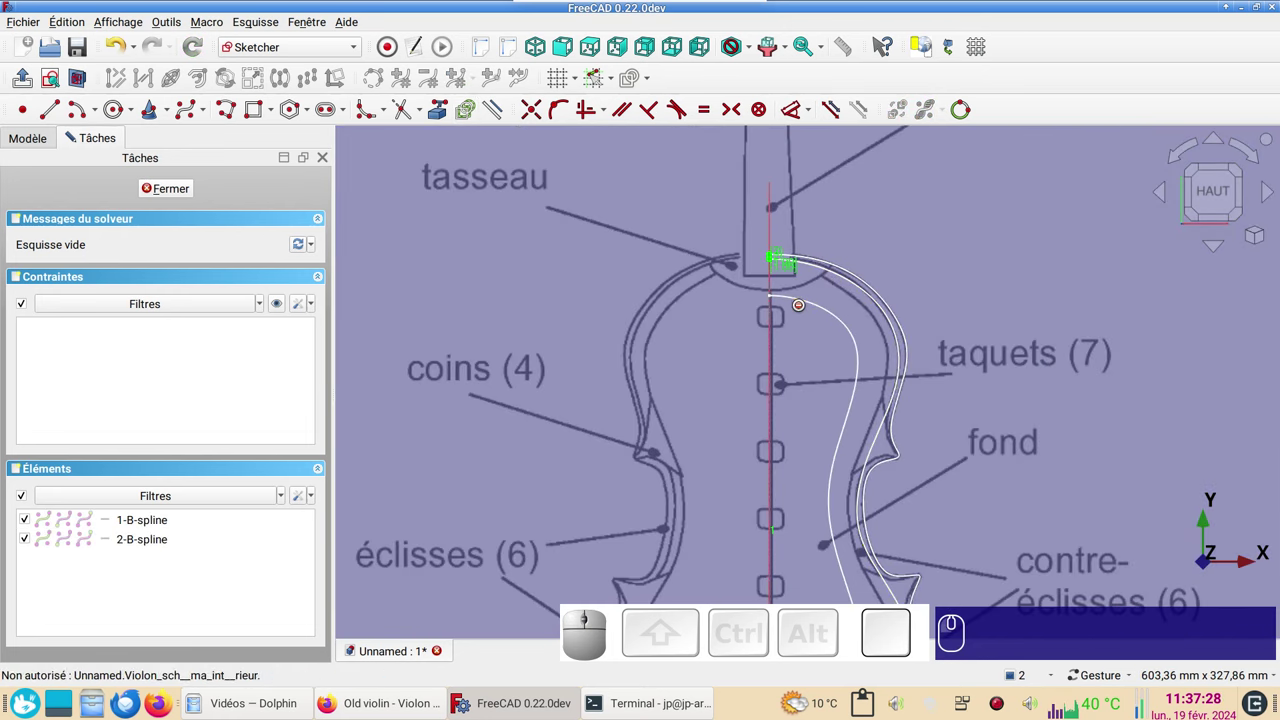
- Link the outline B-splines as external geometry and switch to the right view
{"action": "left_click", "coordinate": [802, 306]}
{"action": "scroll", "scroll_direction": "down", "scroll_amount": 3}
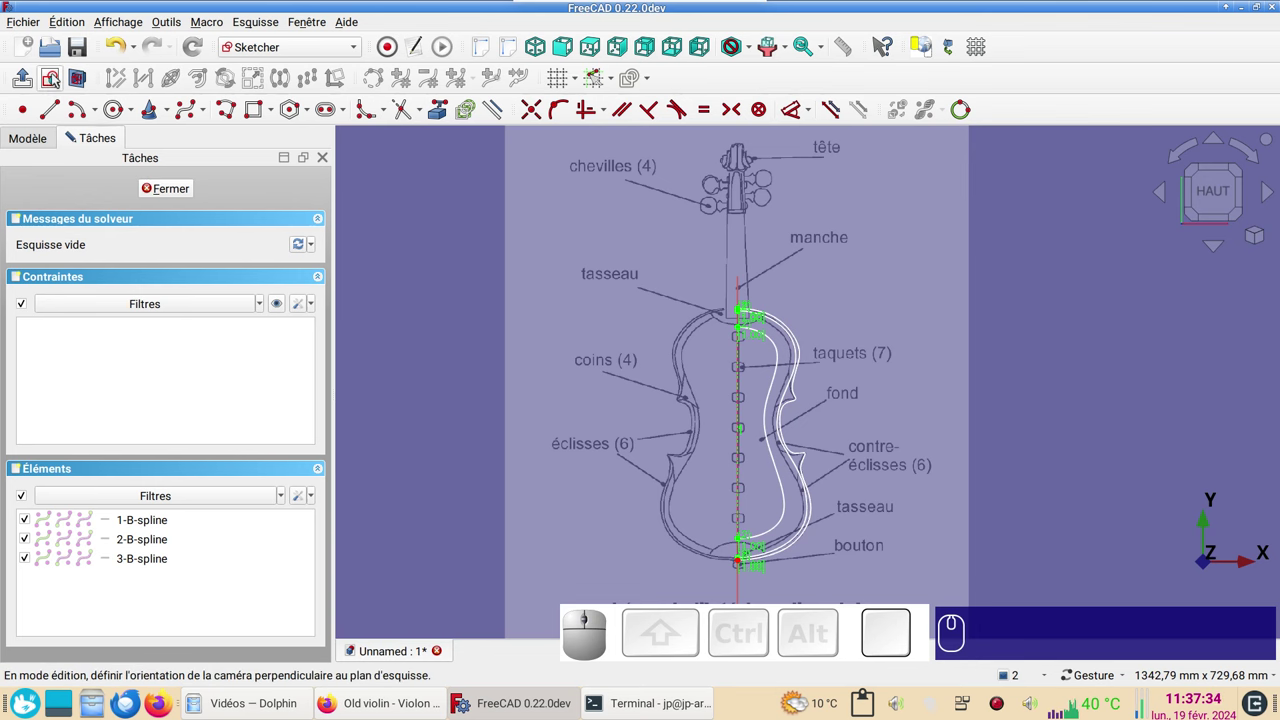
{"action": "left_click", "coordinate": [58, 77]}
{"action": "scroll", "scroll_direction": "up", "scroll_amount": 3}
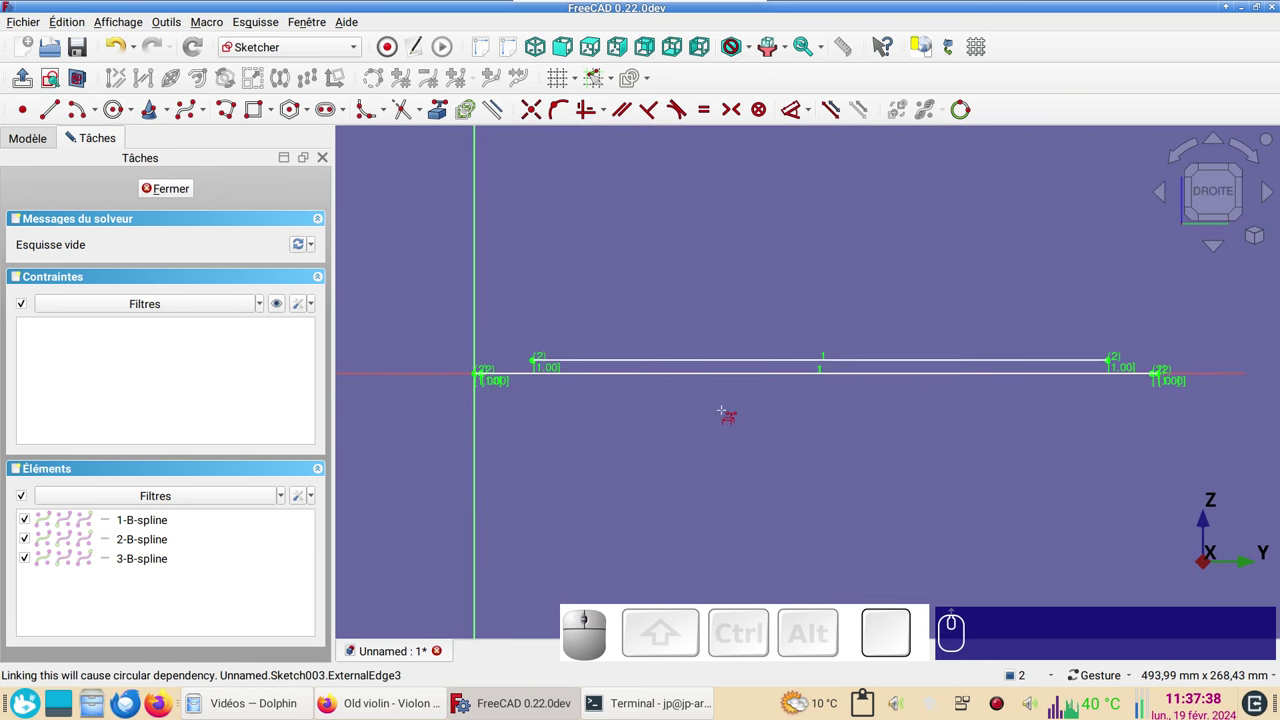
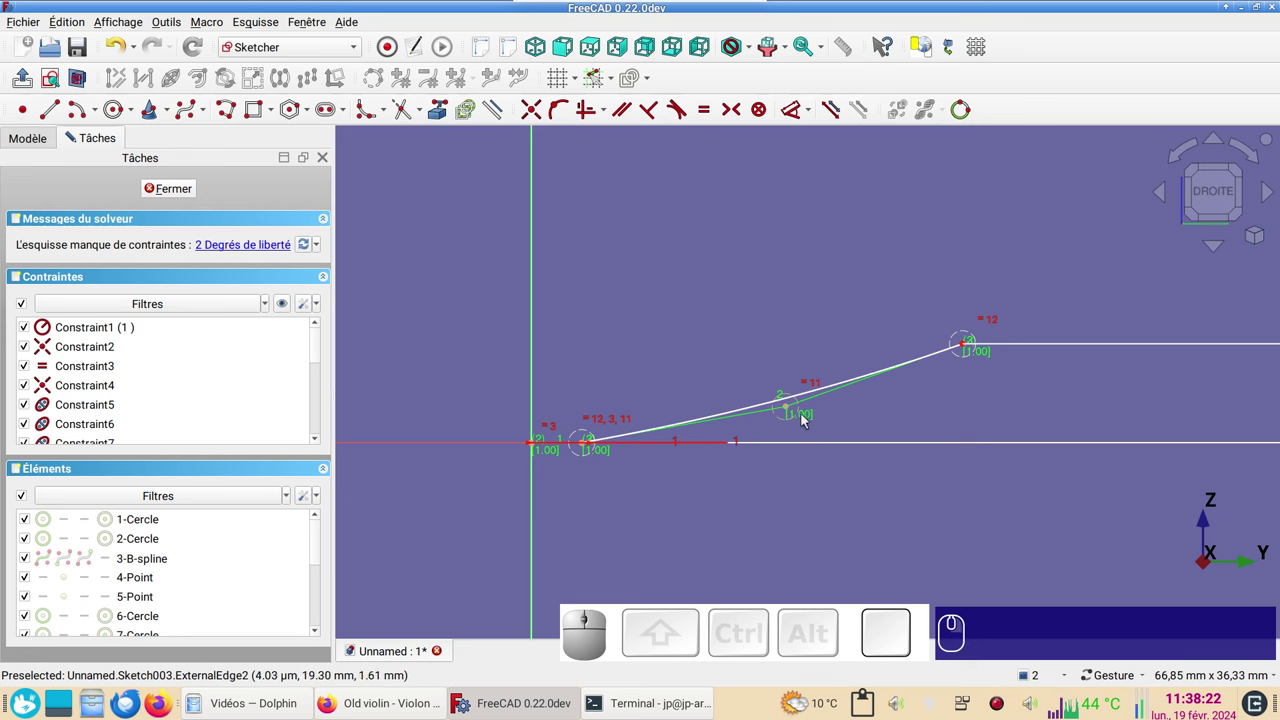
{"action": "left_click", "coordinate": [792, 410]}
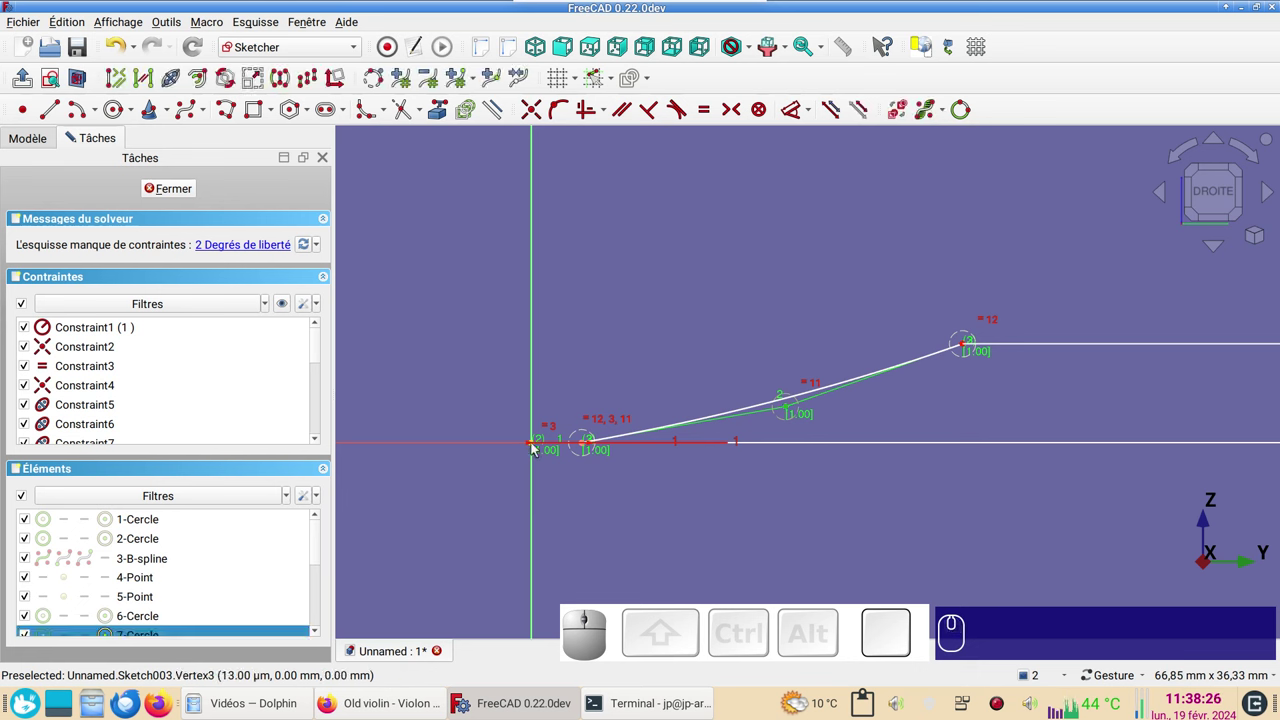
{"action": "left_click", "coordinate": [538, 446]}
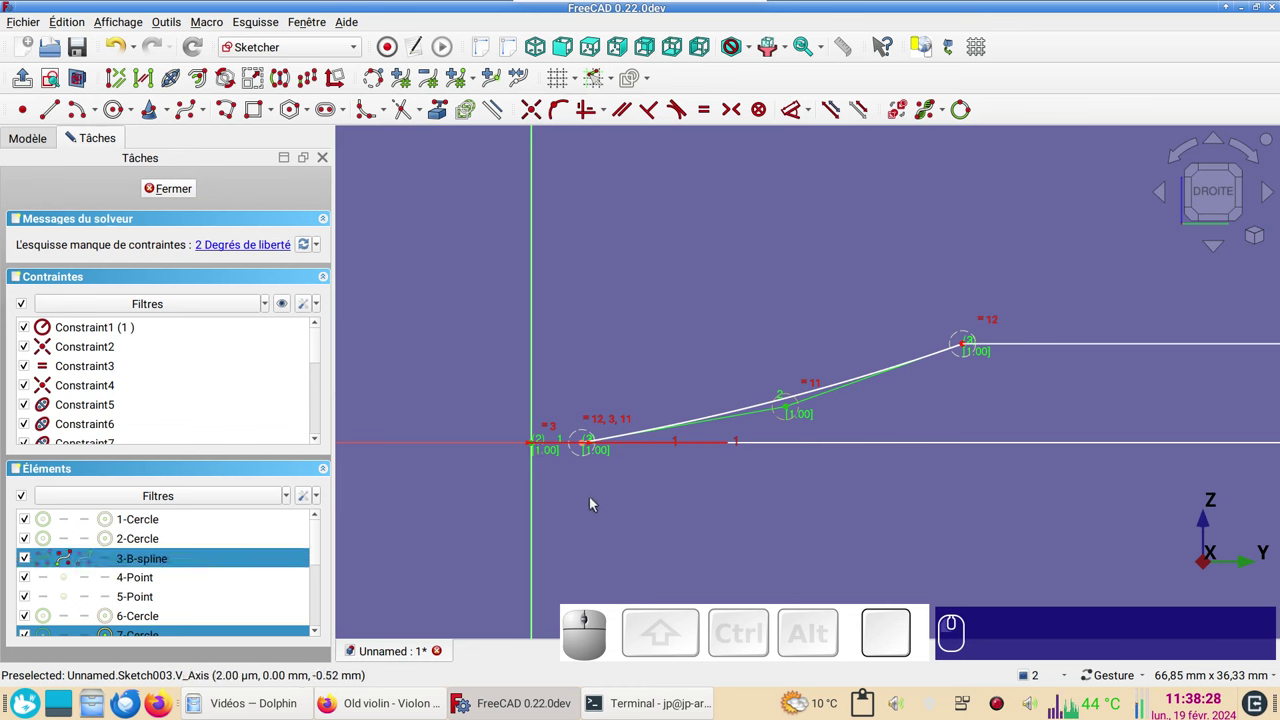
{"action": "left_click", "coordinate": [587, 445]}
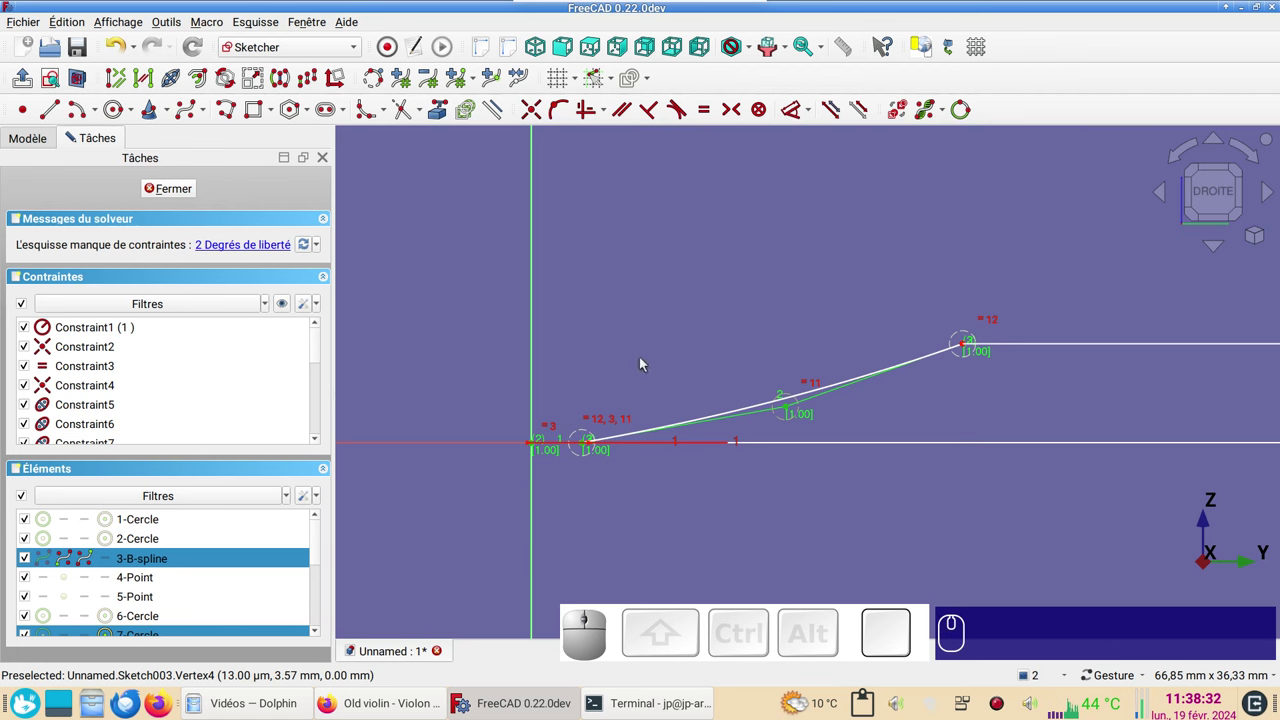
{"action": "key", "text": "s"}
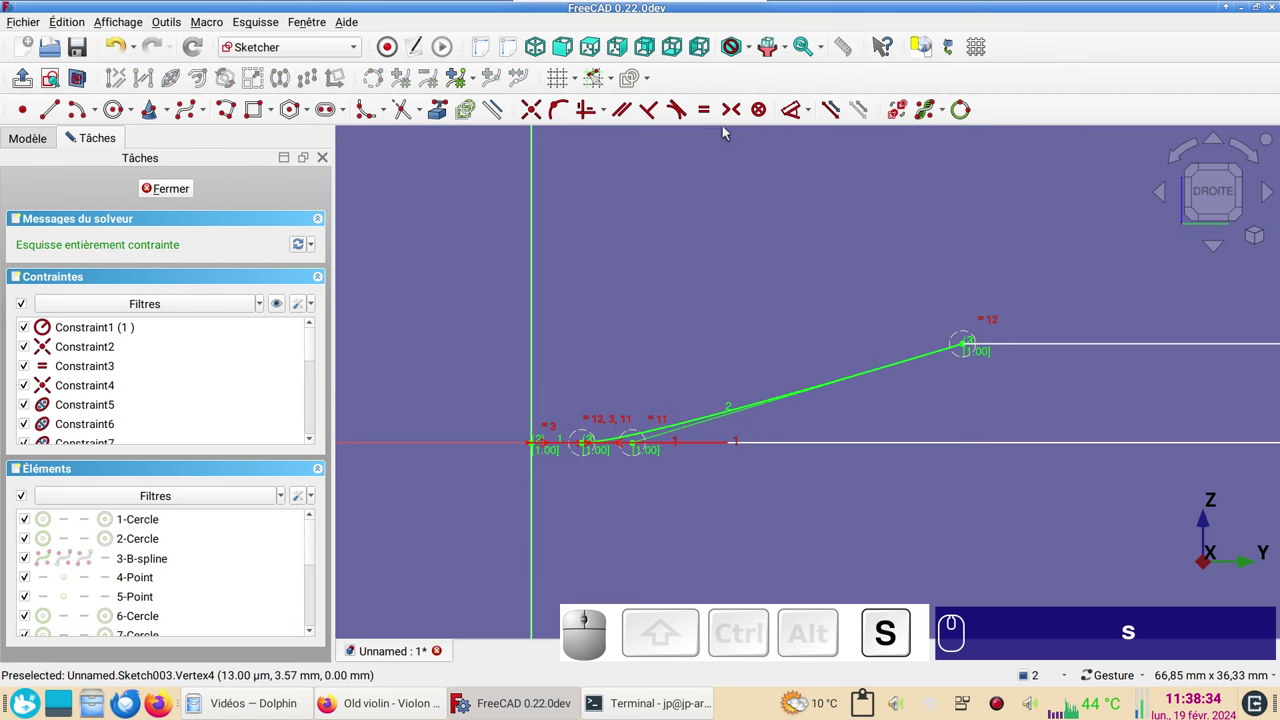
{"action": "scroll", "scroll_direction": "up", "scroll_amount": 3}
{"action": "right_click", "coordinate": [650, 403]}
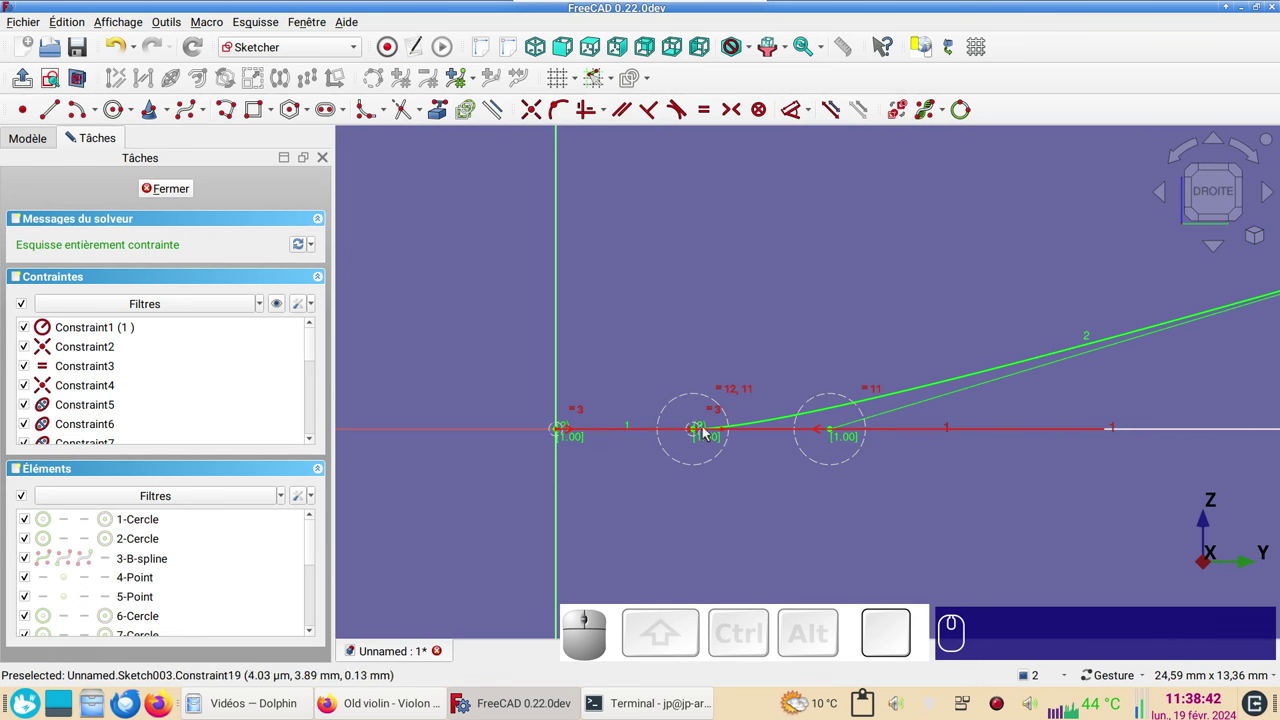
{"action": "scroll", "scroll_direction": "down", "scroll_amount": 3}
{"action": "right_click", "coordinate": [993, 517]}
{"action": "scroll", "scroll_direction": "up", "scroll_amount": 3}
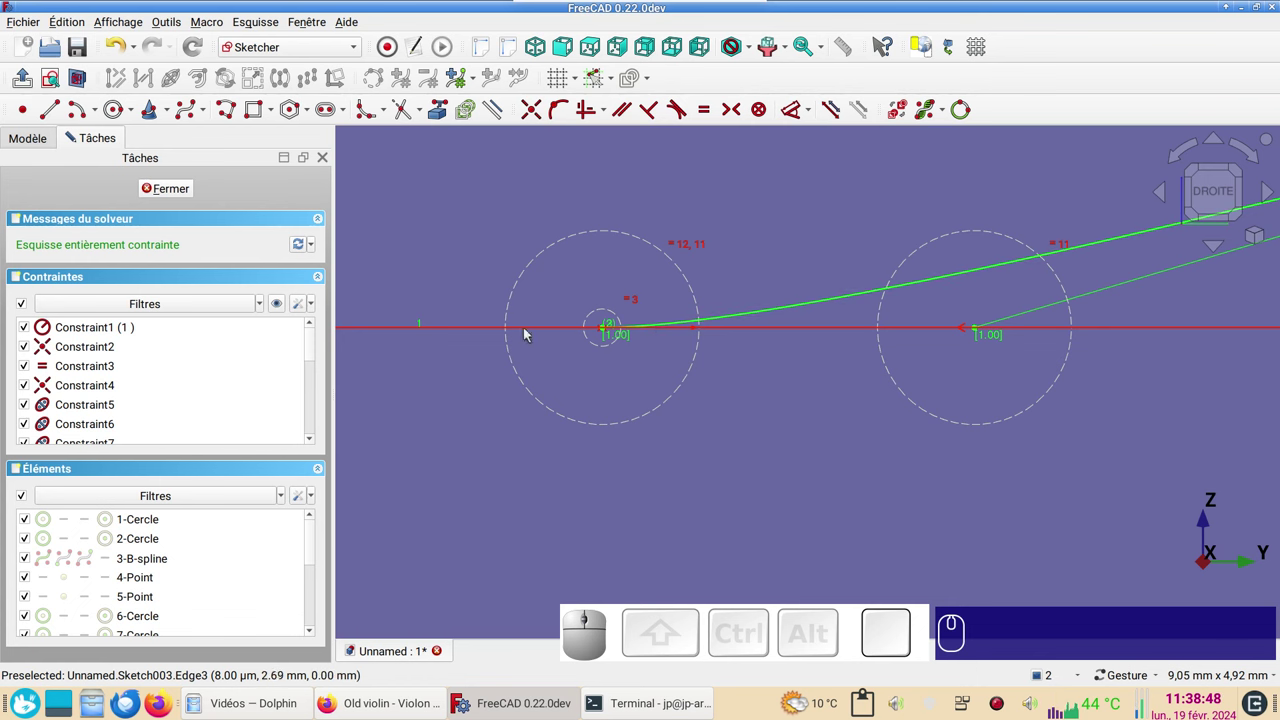
{"action": "scroll", "scroll_direction": "down", "scroll_amount": 3}
{"action": "left_click_drag", "start_coordinate": [987, 488], "coordinate": [774, 485]}
{"action": "scroll", "scroll_direction": "down", "scroll_amount": 3}
{"action": "right_click", "coordinate": [989, 479]}
{"action": "scroll", "scroll_direction": "down", "scroll_amount": 3}
{"action": "scroll", "scroll_direction": "down", "scroll_amount": 3}
{"action": "left_click_drag", "start_coordinate": [1031, 518], "coordinate": [773, 497]}
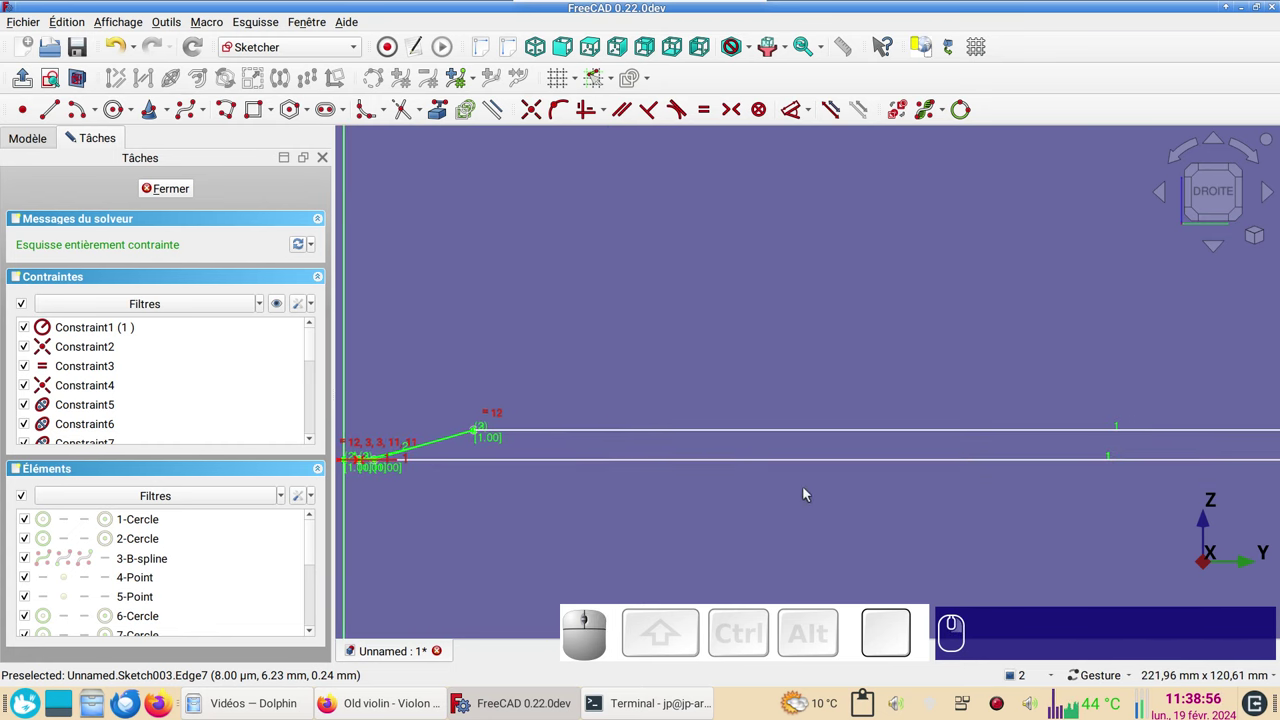
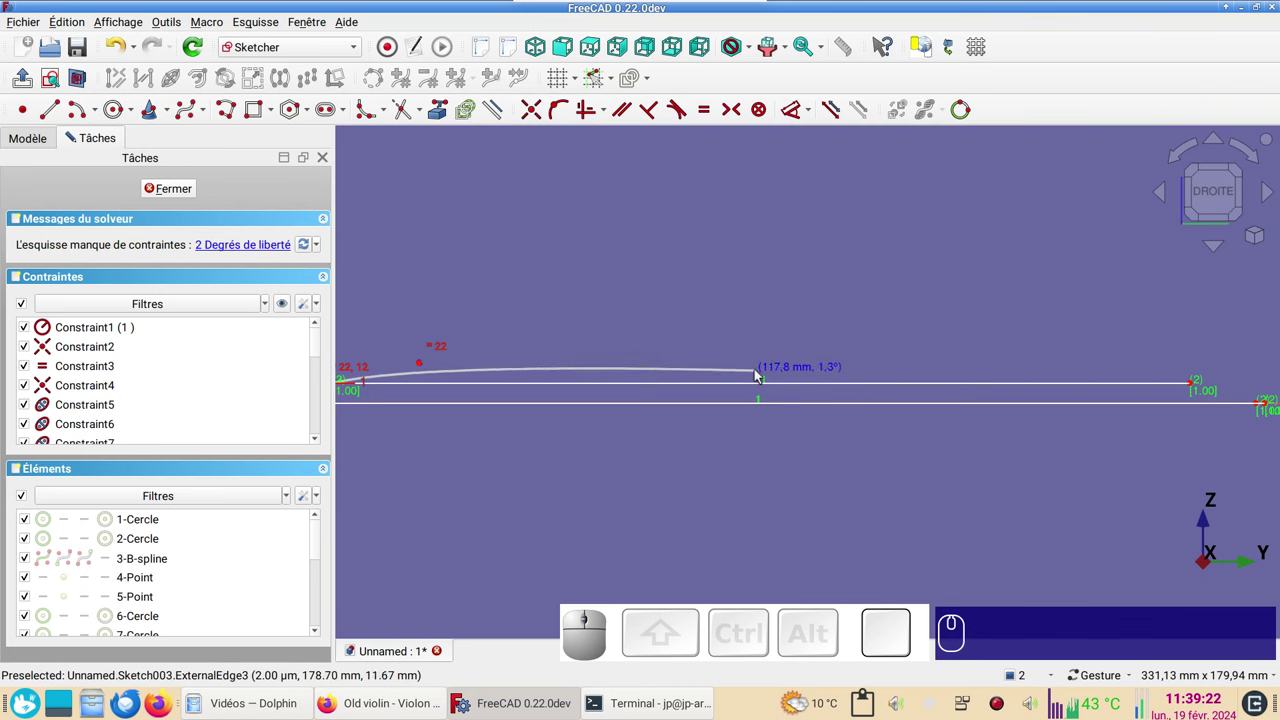
- Place the arch spline's middle pole and add a construction line at its left end
{"action": "left_click", "coordinate": [763, 363]}
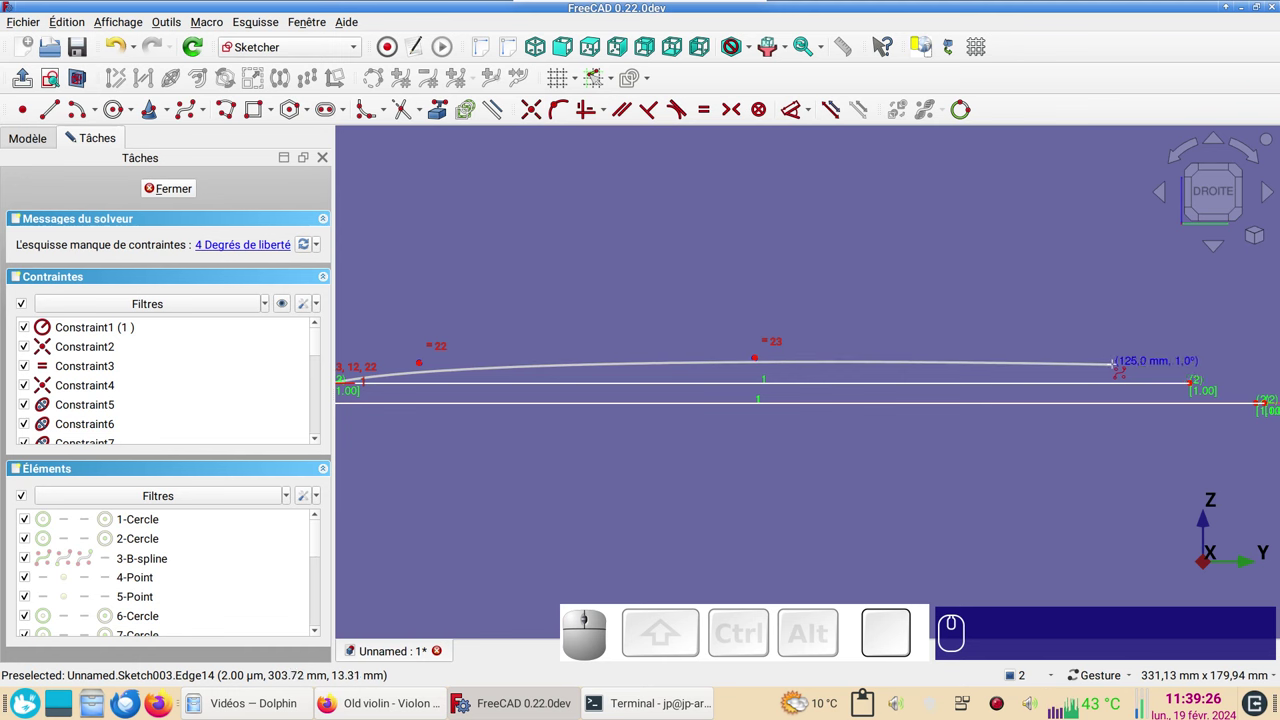
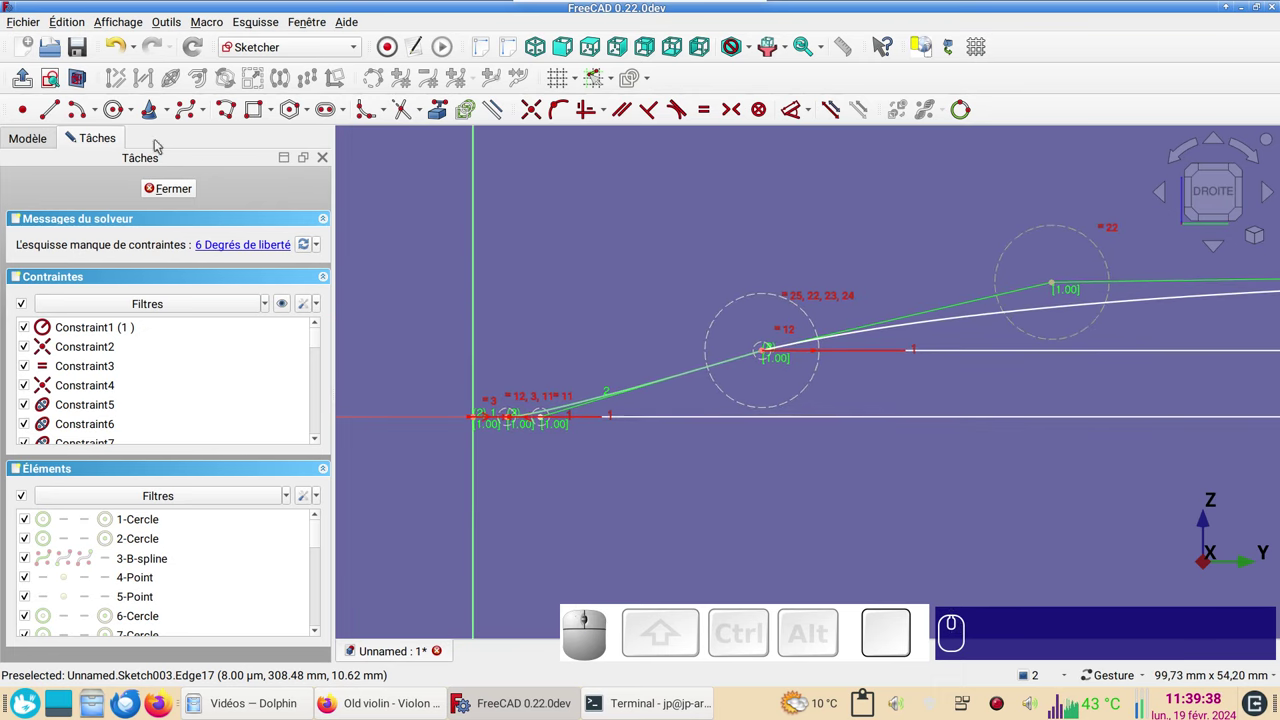
{"action": "left_click", "coordinate": [60, 118]}
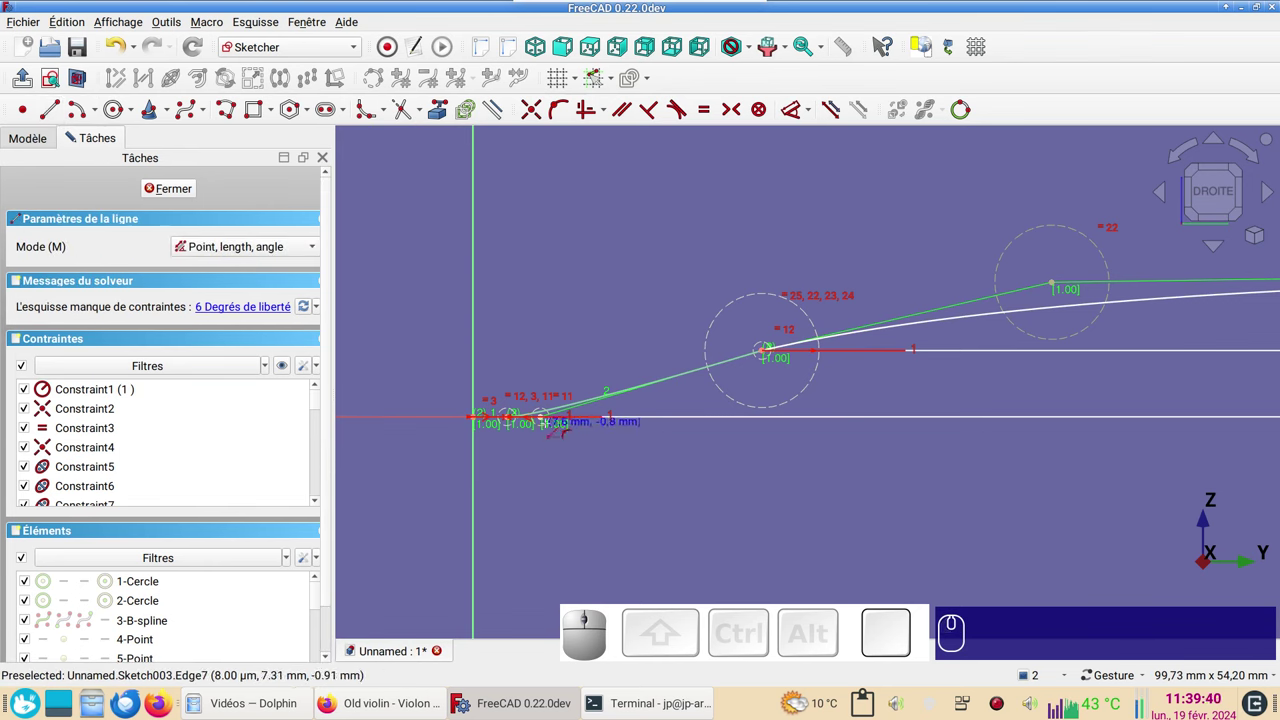
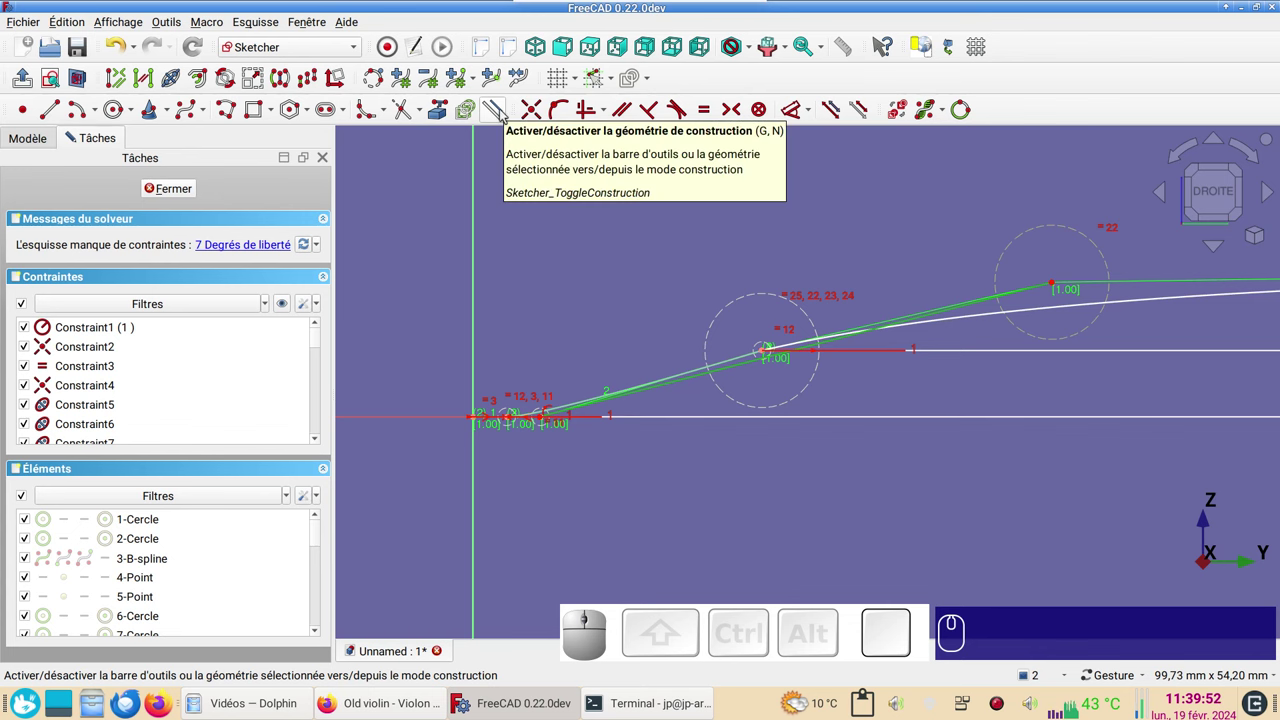
{"action": "left_click", "coordinate": [506, 114]}
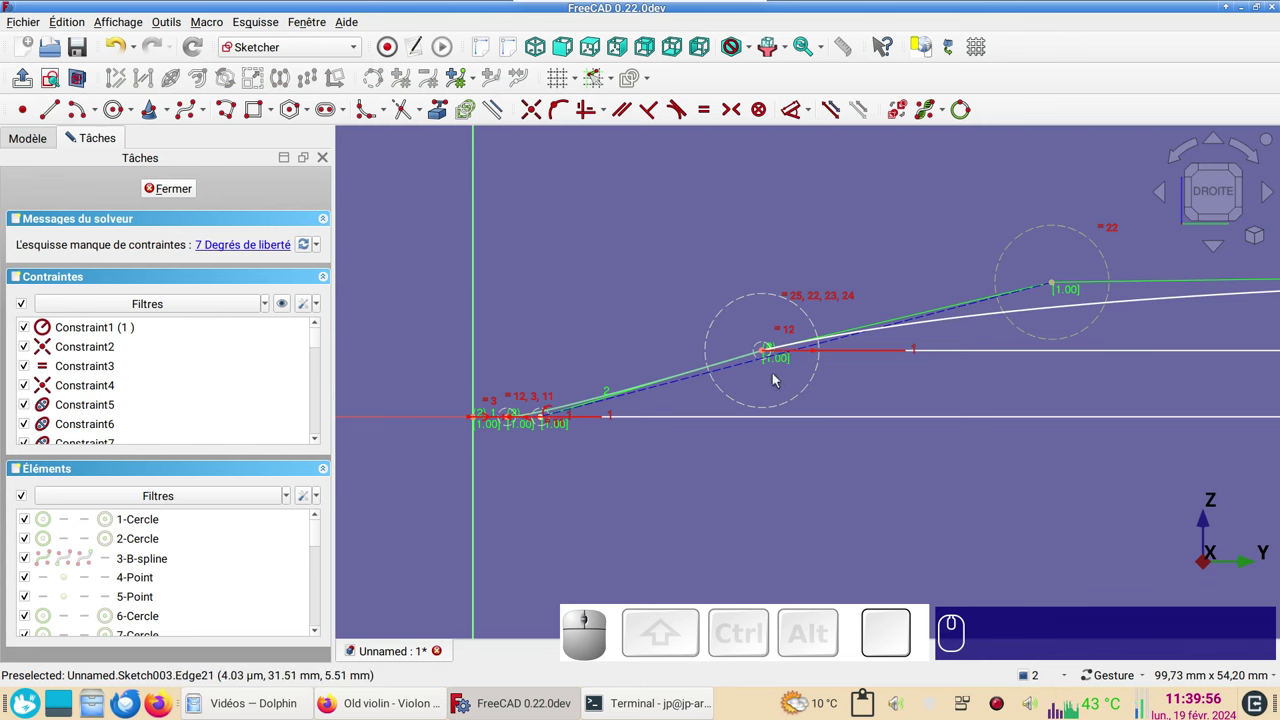
{"action": "scroll", "scroll_direction": "up", "scroll_amount": 3}
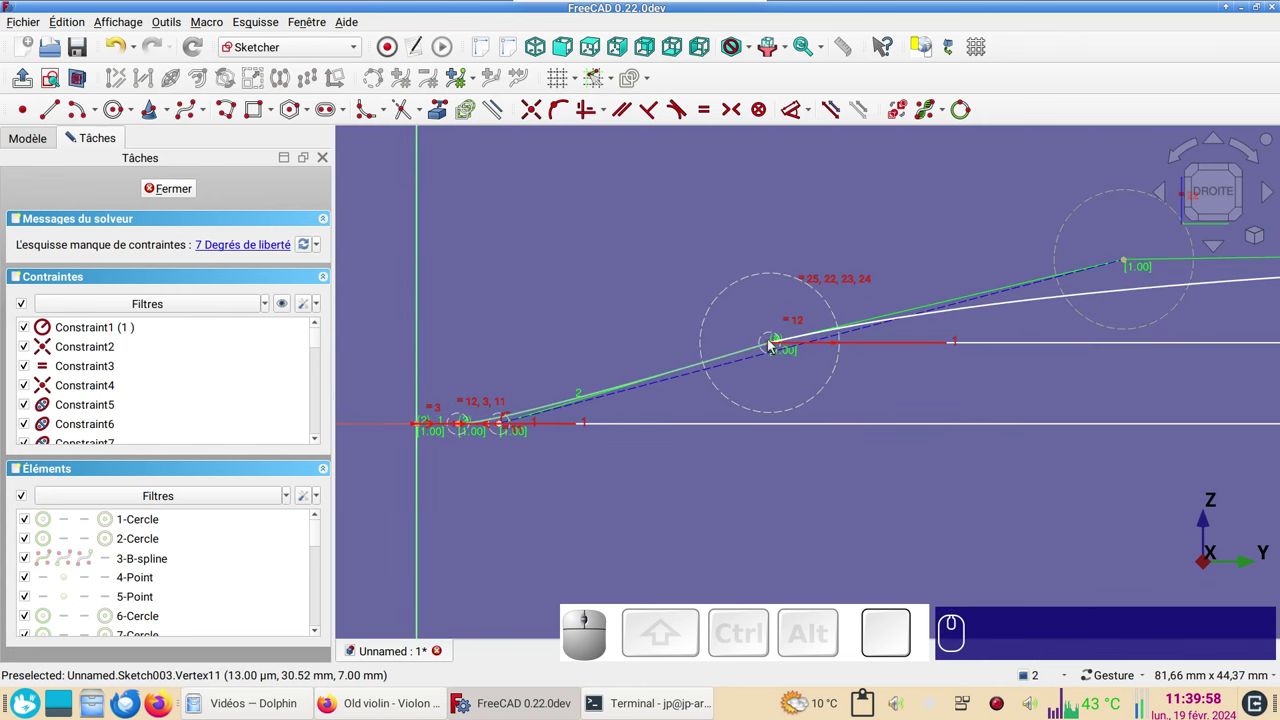
- Make the construction line tangent to the arch and bring the whole arch into view
{"action": "left_click", "coordinate": [764, 362]}
{"action": "left_click", "coordinate": [779, 348]}
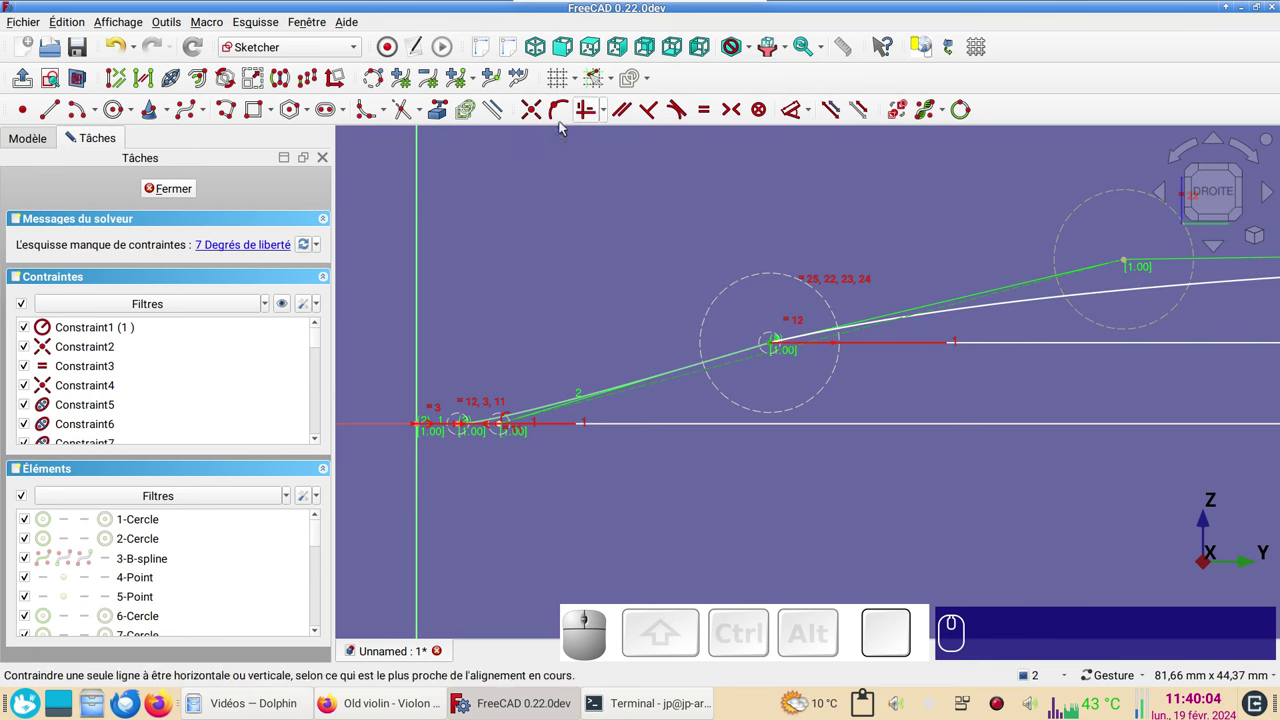
{"action": "key", "text": "o"}
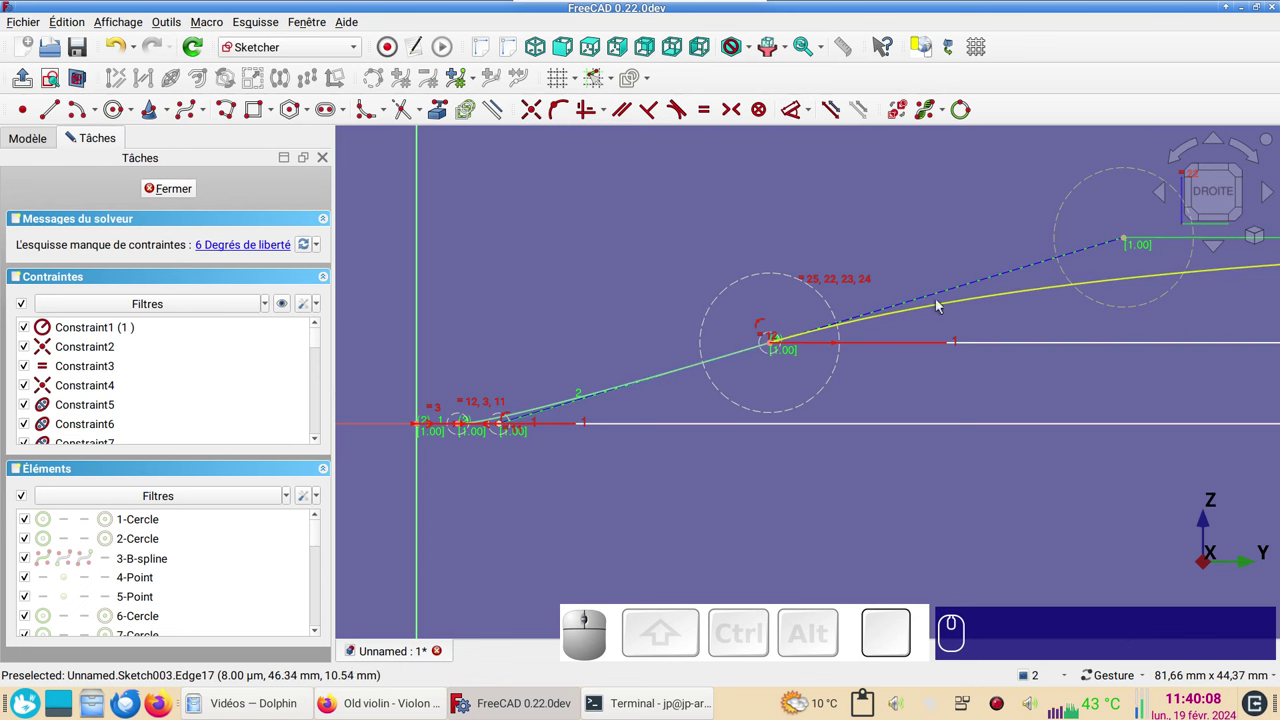
{"action": "scroll", "scroll_direction": "down", "scroll_amount": 3}
{"action": "left_click_drag", "start_coordinate": [1070, 390], "coordinate": [767, 357]}
{"action": "scroll", "scroll_direction": "down", "scroll_amount": 3}
{"action": "left_click_drag", "start_coordinate": [918, 399], "coordinate": [796, 409]}
{"action": "scroll", "scroll_direction": "down", "scroll_amount": 3}
{"action": "left_click_drag", "start_coordinate": [936, 426], "coordinate": [817, 432]}
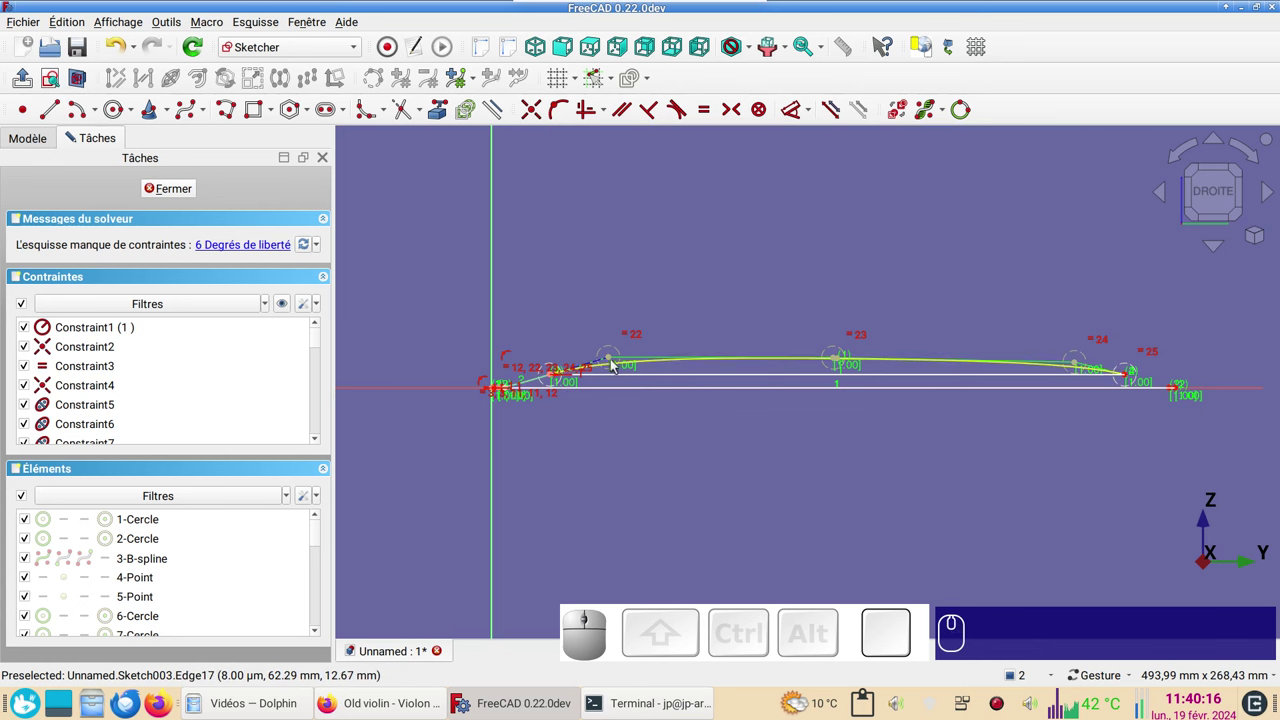
- Select the arch's first, last and middle inner control points
{"action": "left_click", "coordinate": [618, 364]}
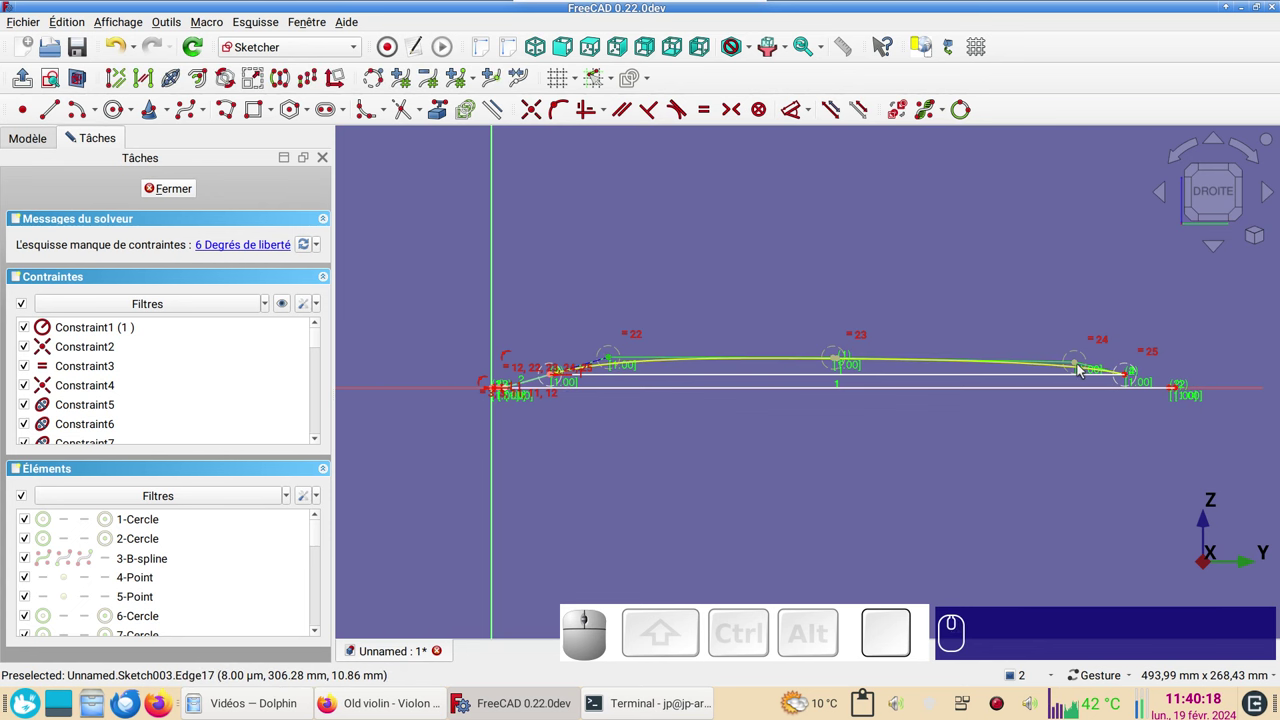
{"action": "left_click", "coordinate": [1081, 366]}
{"action": "scroll", "scroll_direction": "up", "scroll_amount": 3}
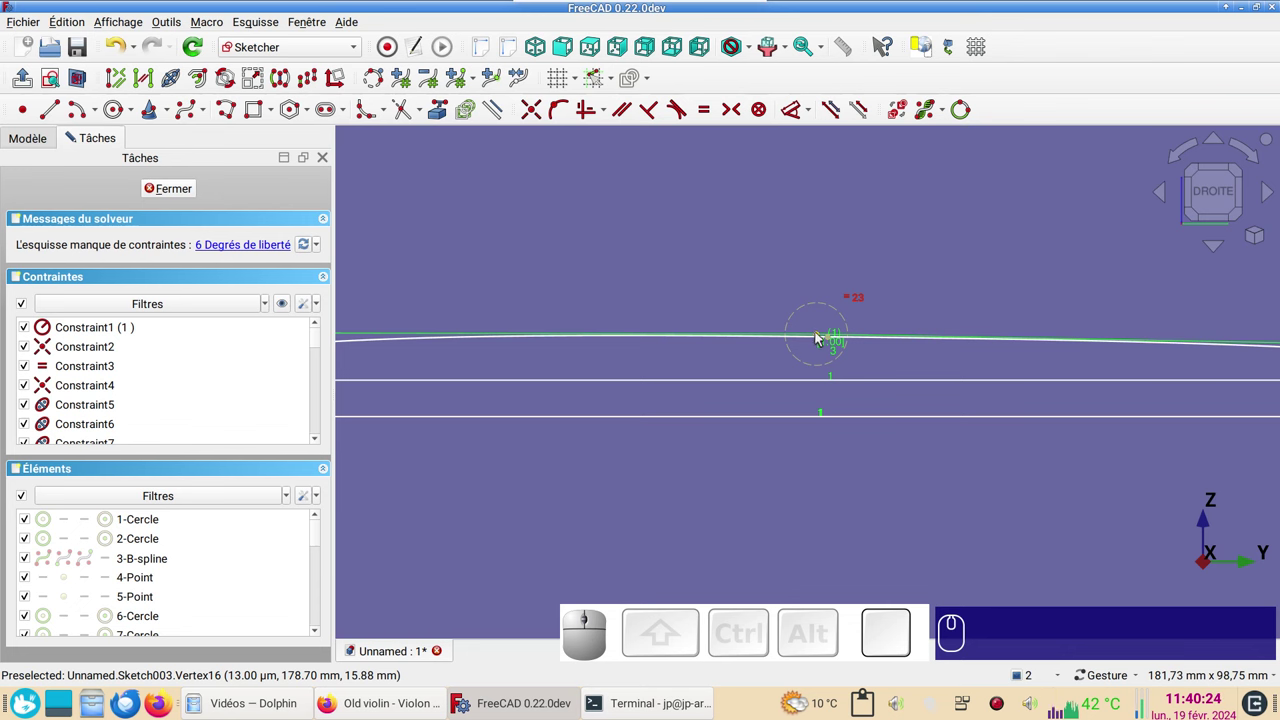
{"action": "left_click", "coordinate": [825, 338]}
{"action": "scroll", "scroll_direction": "down", "scroll_amount": 3}
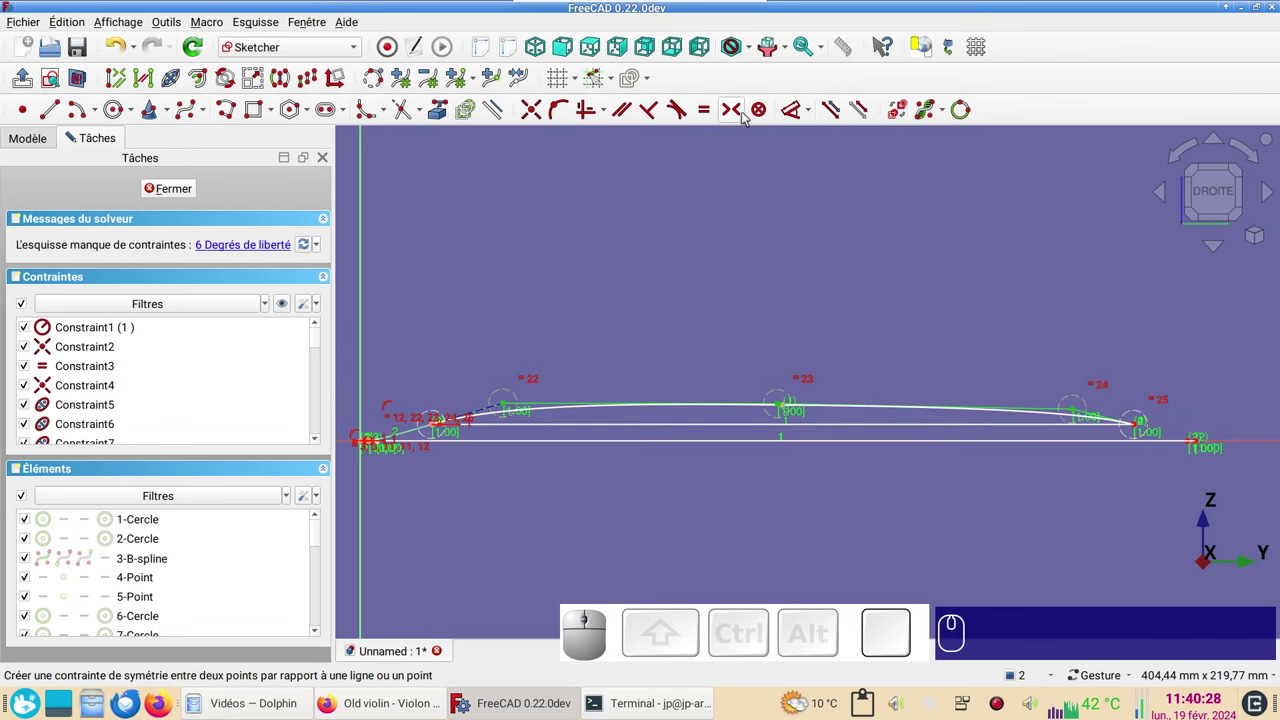
- Make the outer control points symmetric and set the first inner control point 60 mm across
{"action": "key", "text": "s"}
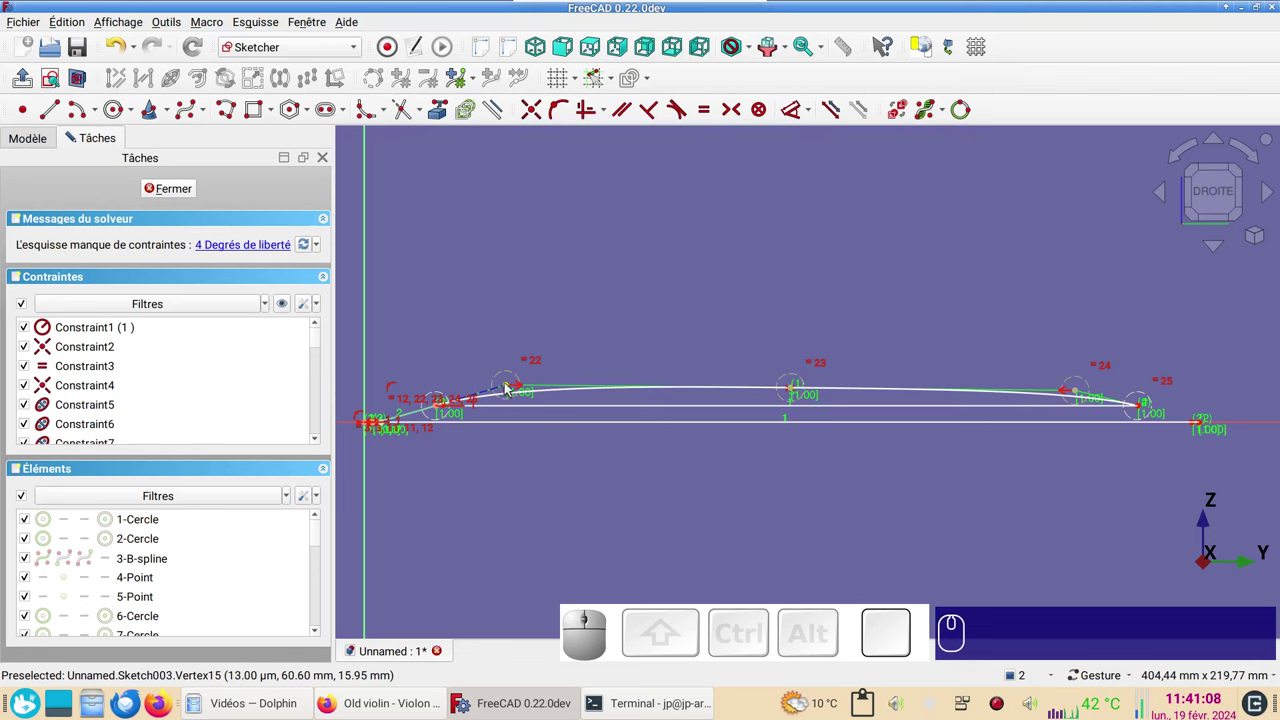
{"action": "left_click", "coordinate": [510, 388]}
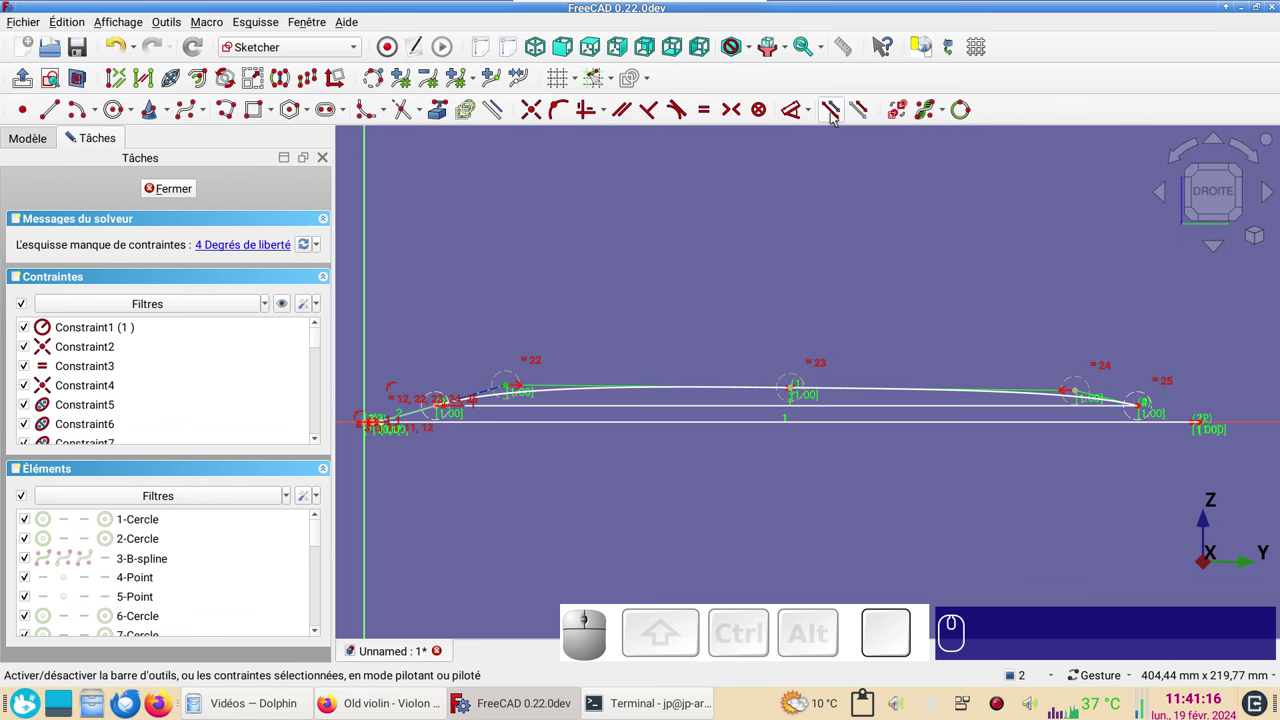
{"action": "key", "text": "l"}
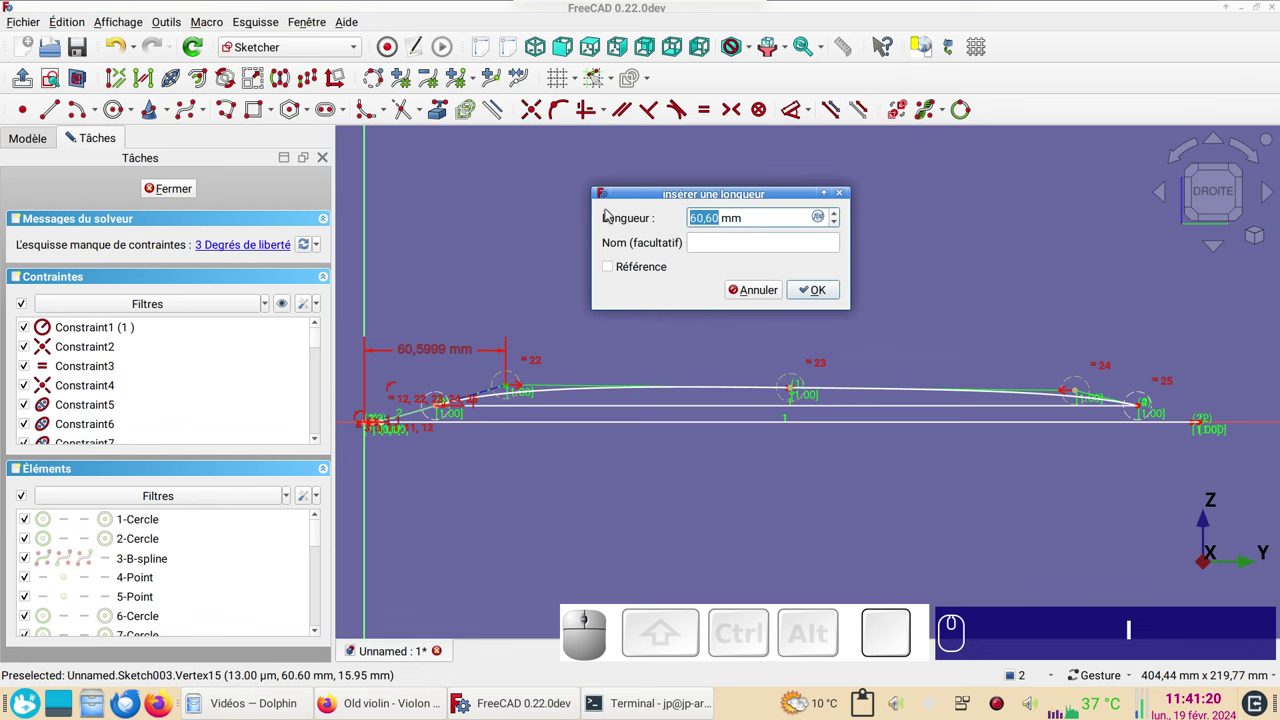
{"action": "key", "text": "KP_6"}
{"action": "key", "text": "KP_0"}
{"action": "key", "text": "KP_Enter"}
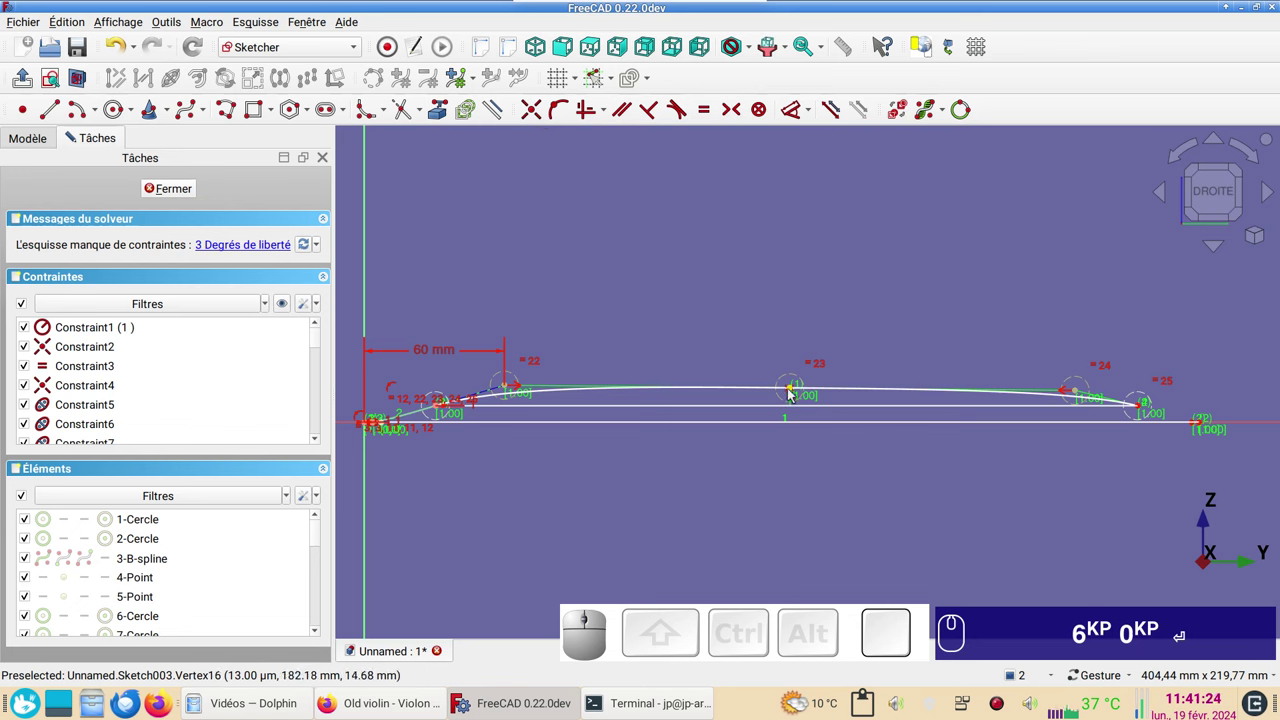
- Make the two inner control circles equal and reshape the arch around its middle
{"action": "left_click_drag", "start_coordinate": [799, 392], "coordinate": [854, 408]}
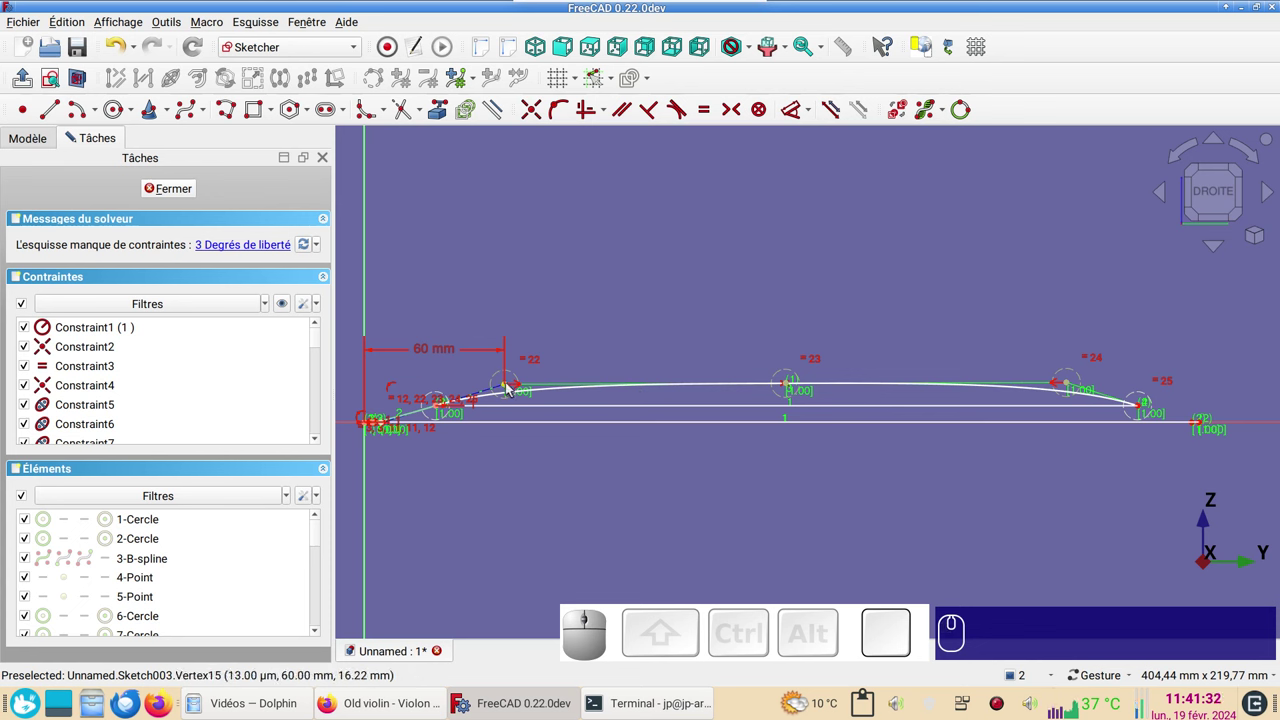
{"action": "left_click", "coordinate": [514, 389]}
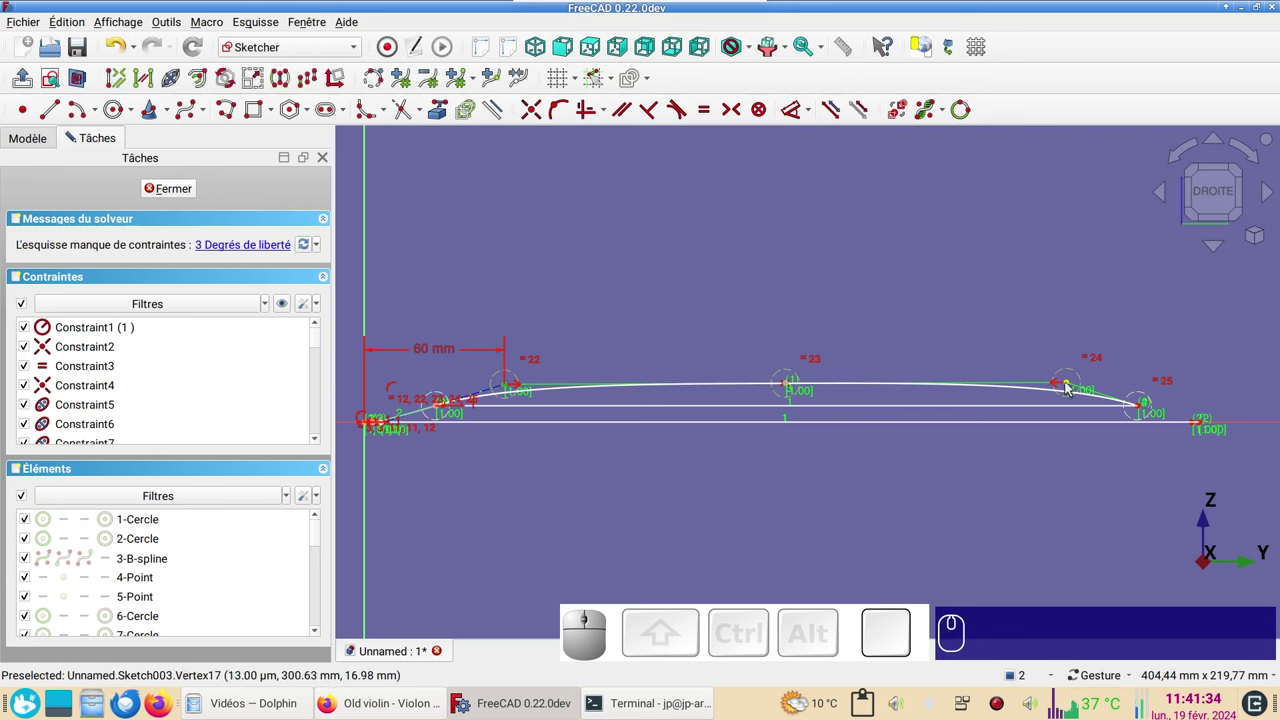
{"action": "left_click", "coordinate": [1070, 386]}
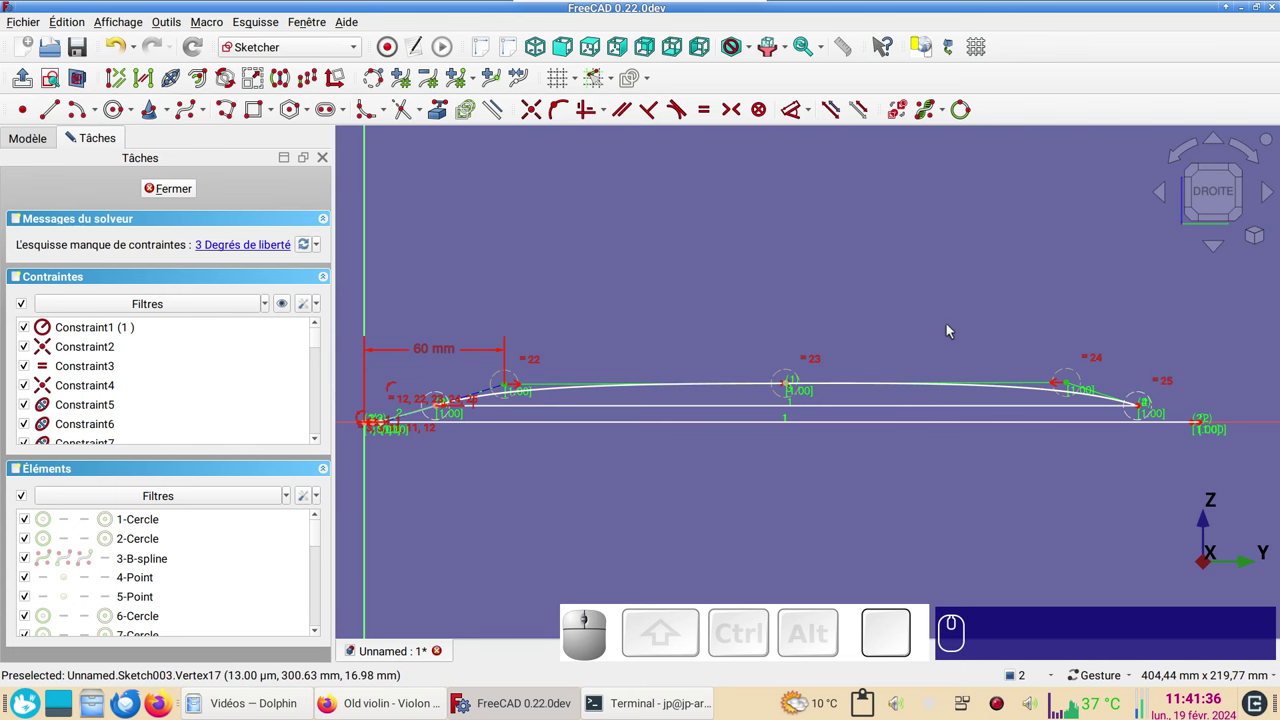
{"action": "key", "text": "h"}
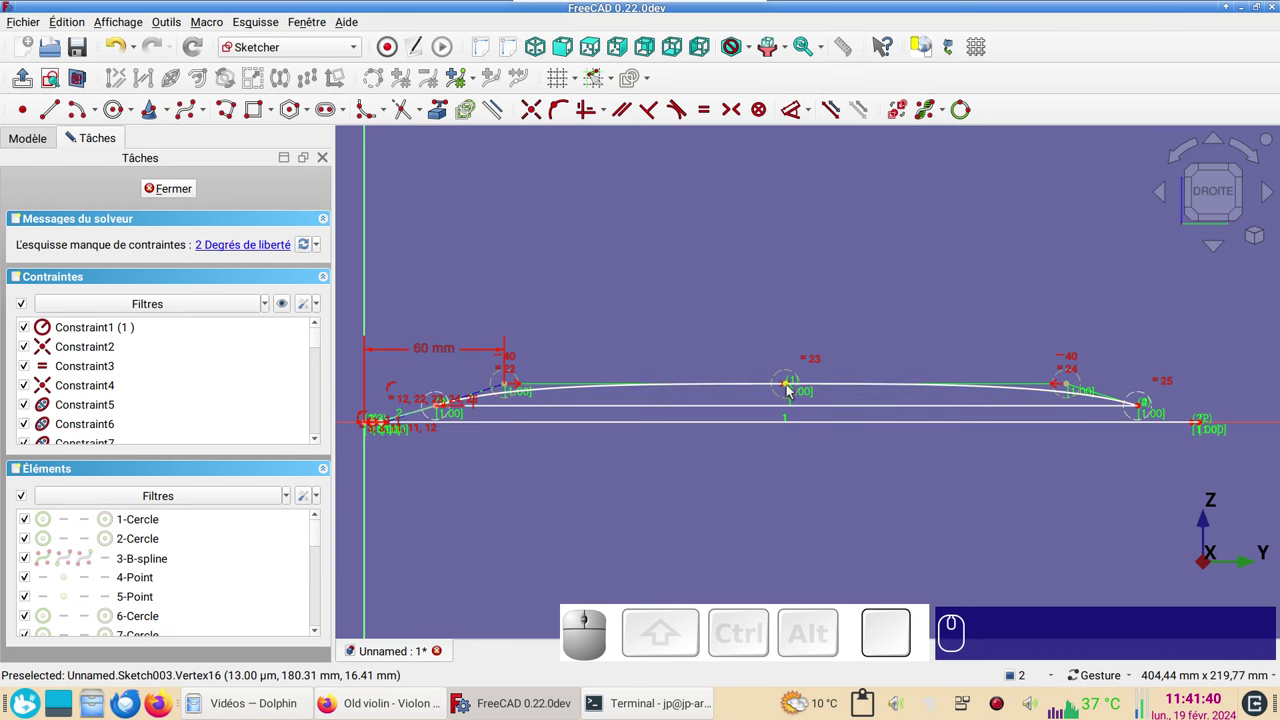
{"action": "left_click_drag", "start_coordinate": [791, 391], "coordinate": [971, 406]}
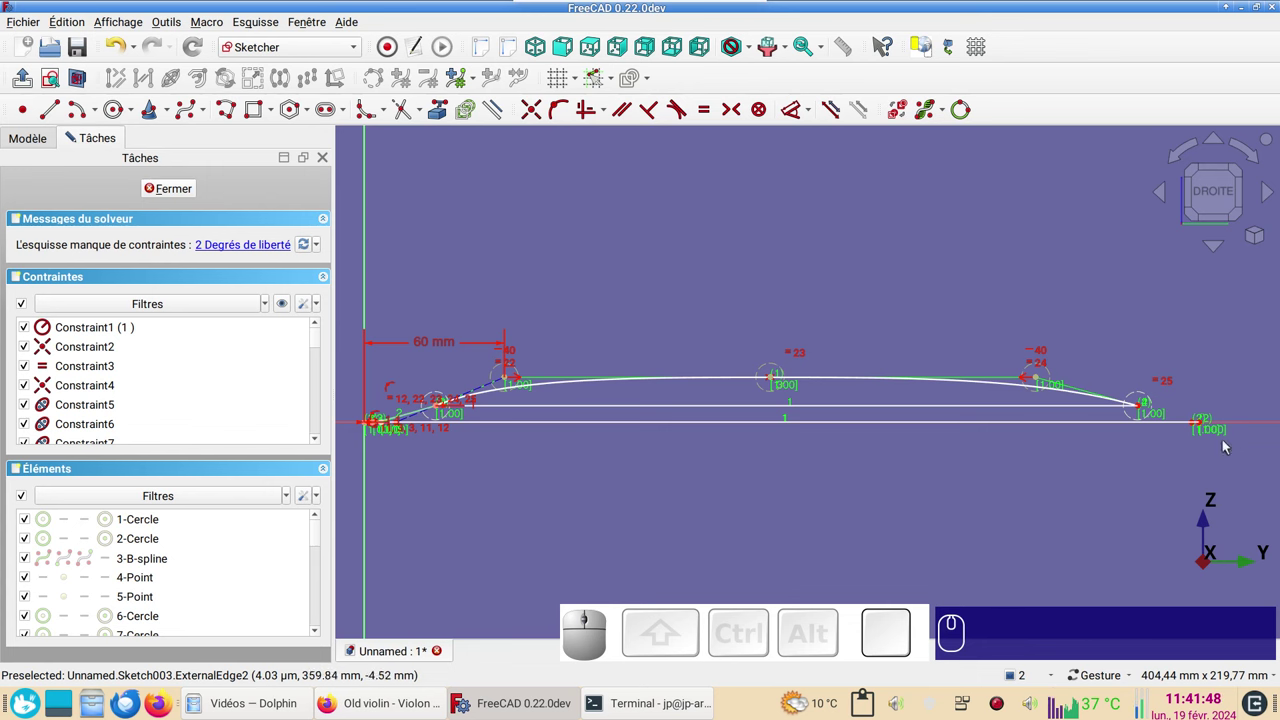
- Turn the right-end line into construction geometry and make it tangent to the arch
{"action": "left_click_drag", "start_coordinate": [1109, 484], "coordinate": [879, 462]}
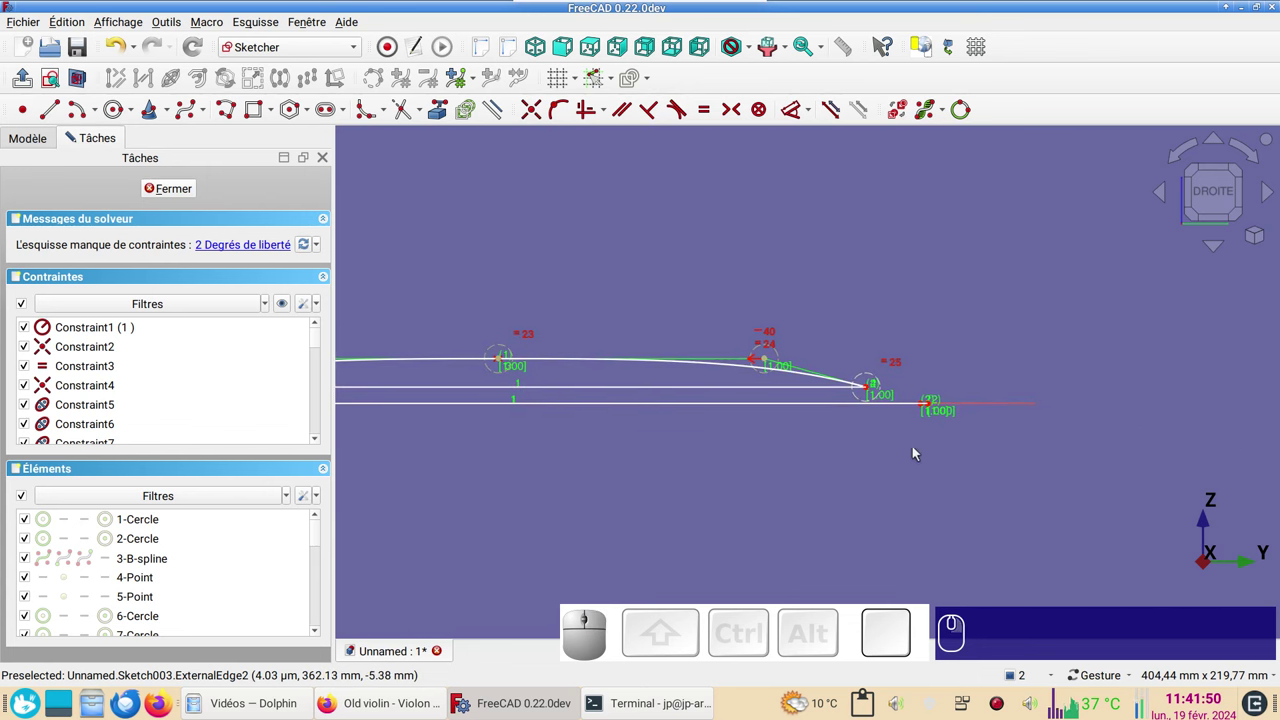
{"action": "scroll", "scroll_direction": "up", "scroll_amount": 3}
{"action": "left_click_drag", "start_coordinate": [905, 438], "coordinate": [914, 456]}
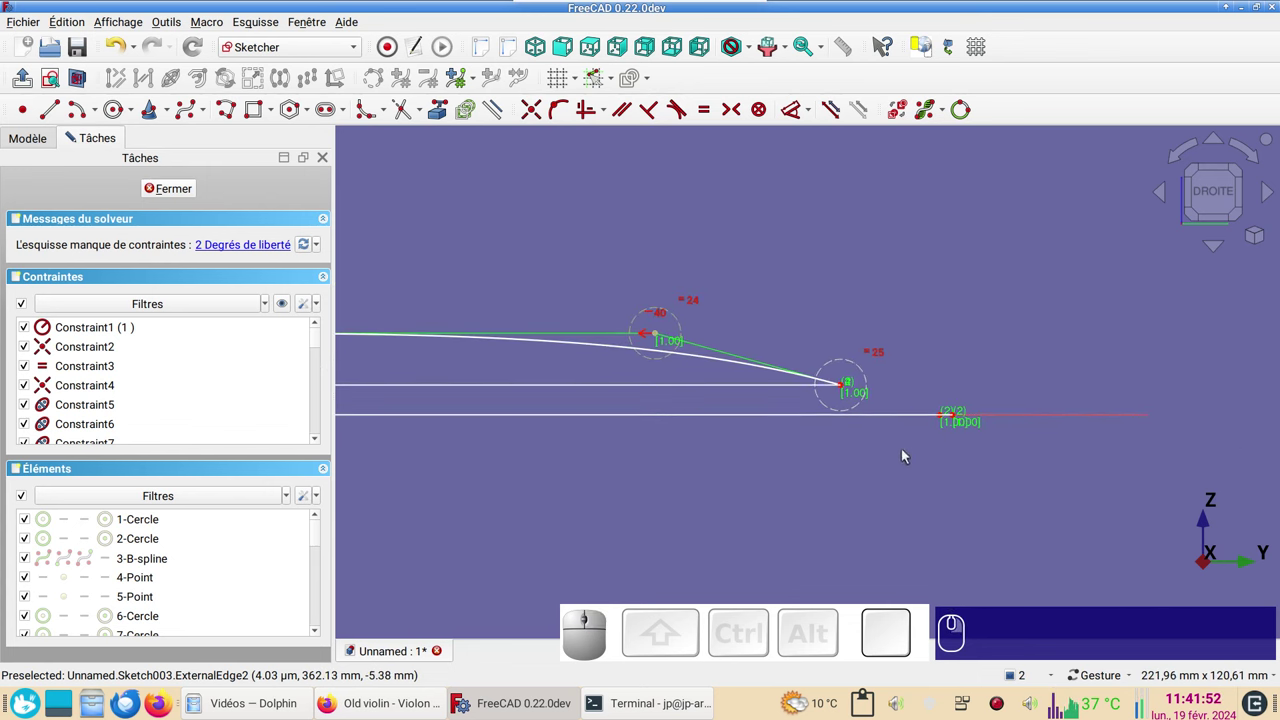
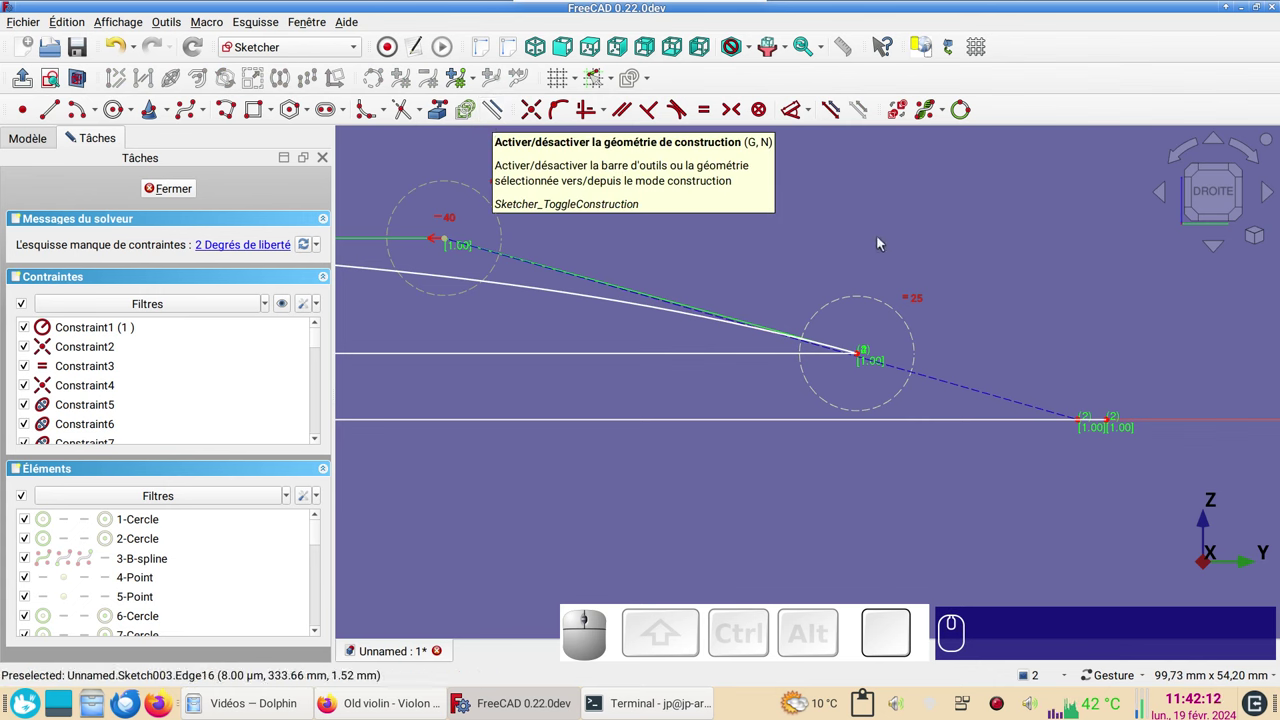
{"action": "left_click", "coordinate": [867, 357]}
{"action": "left_click", "coordinate": [931, 384]}
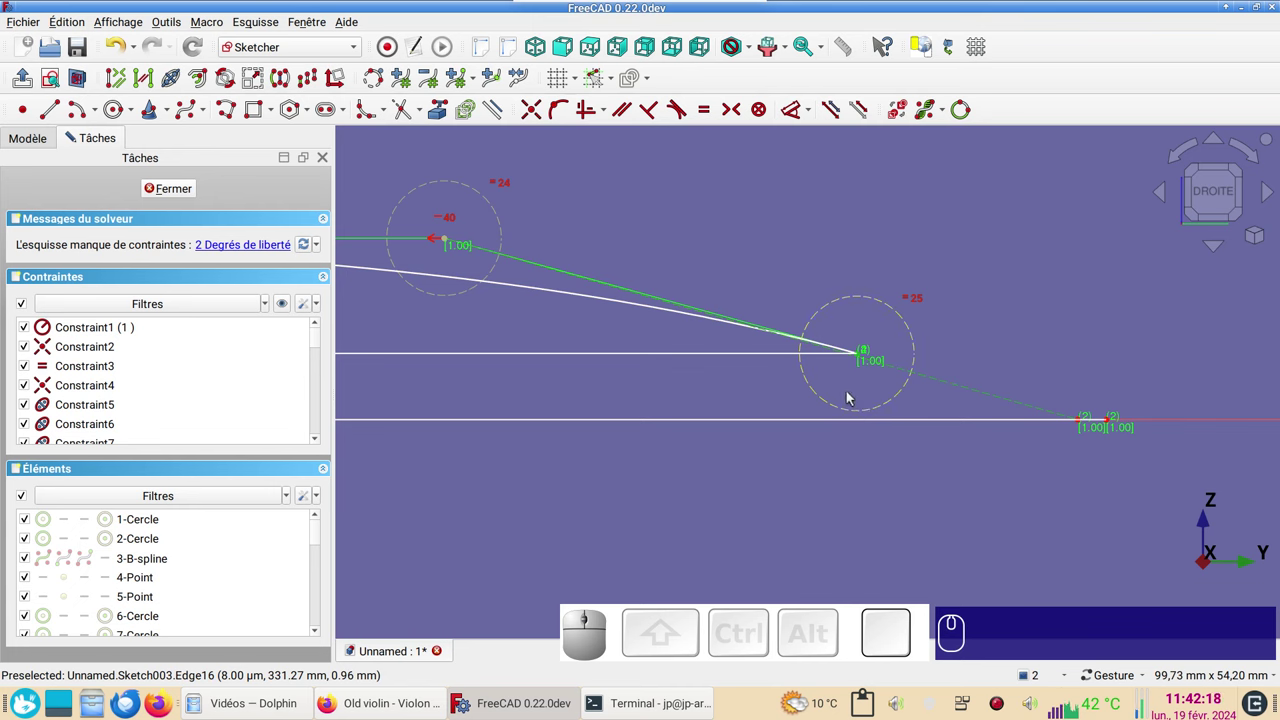
{"action": "key", "text": "o"}
{"action": "scroll", "scroll_direction": "down", "scroll_amount": 3}
{"action": "scroll", "scroll_direction": "down", "scroll_amount": 3}
{"action": "left_click_drag", "start_coordinate": [582, 197], "coordinate": [726, 306]}
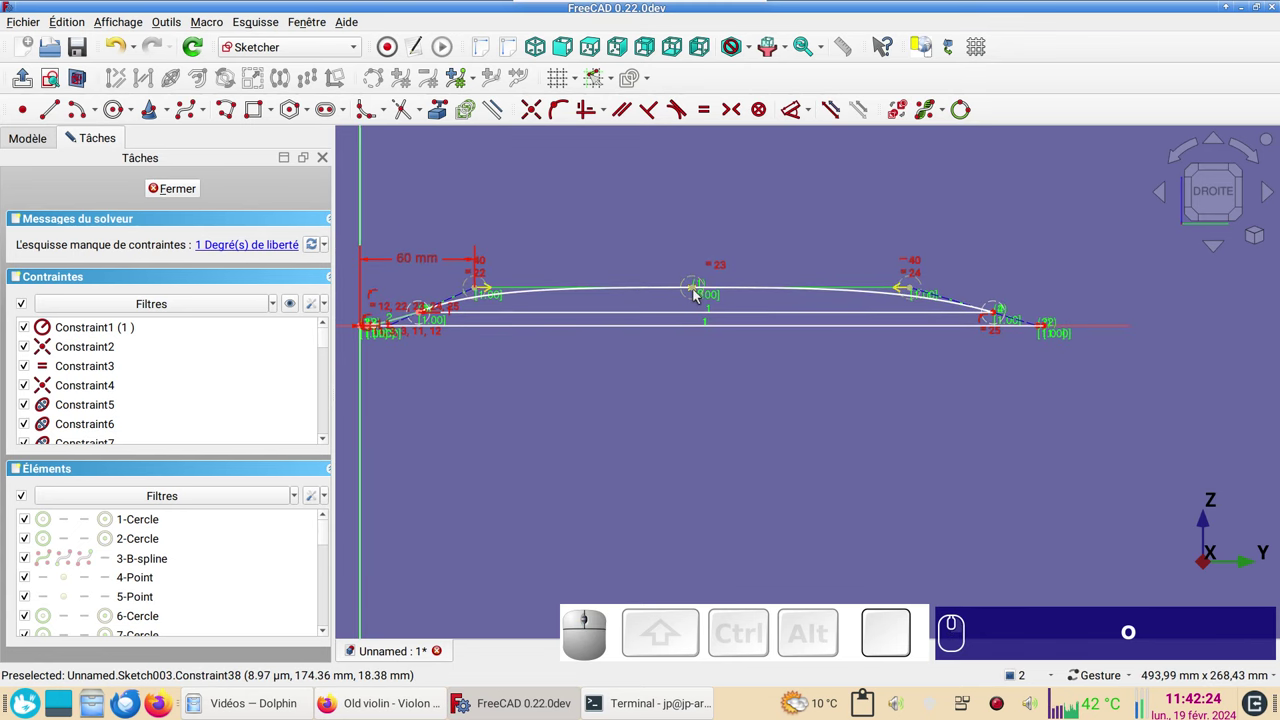
- Set the arch's first inner control point 16 mm high, fully constraining the sketch
{"action": "left_click_drag", "start_coordinate": [702, 290], "coordinate": [648, 276]}
{"action": "left_click", "coordinate": [482, 298]}
{"action": "key", "text": "i"}
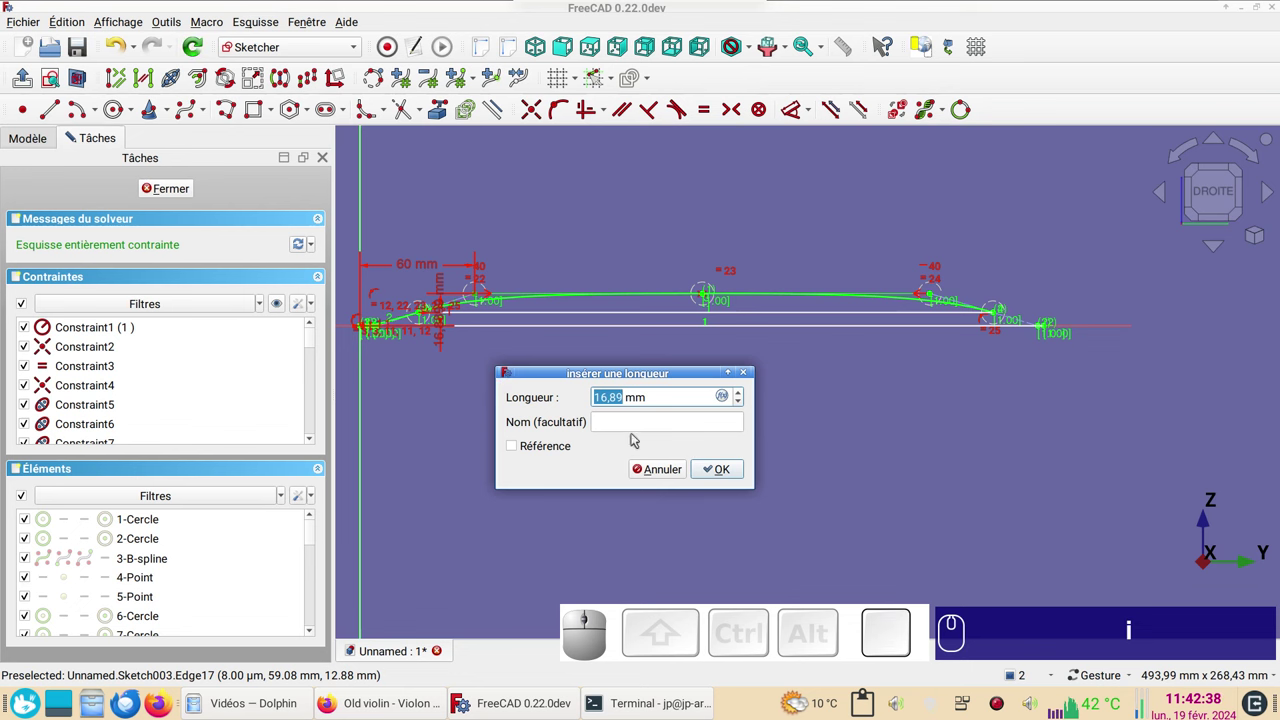
{"action": "key", "text": "KP_1"}
{"action": "key", "text": "KP_6"}
{"action": "key", "text": "KP_Enter"}
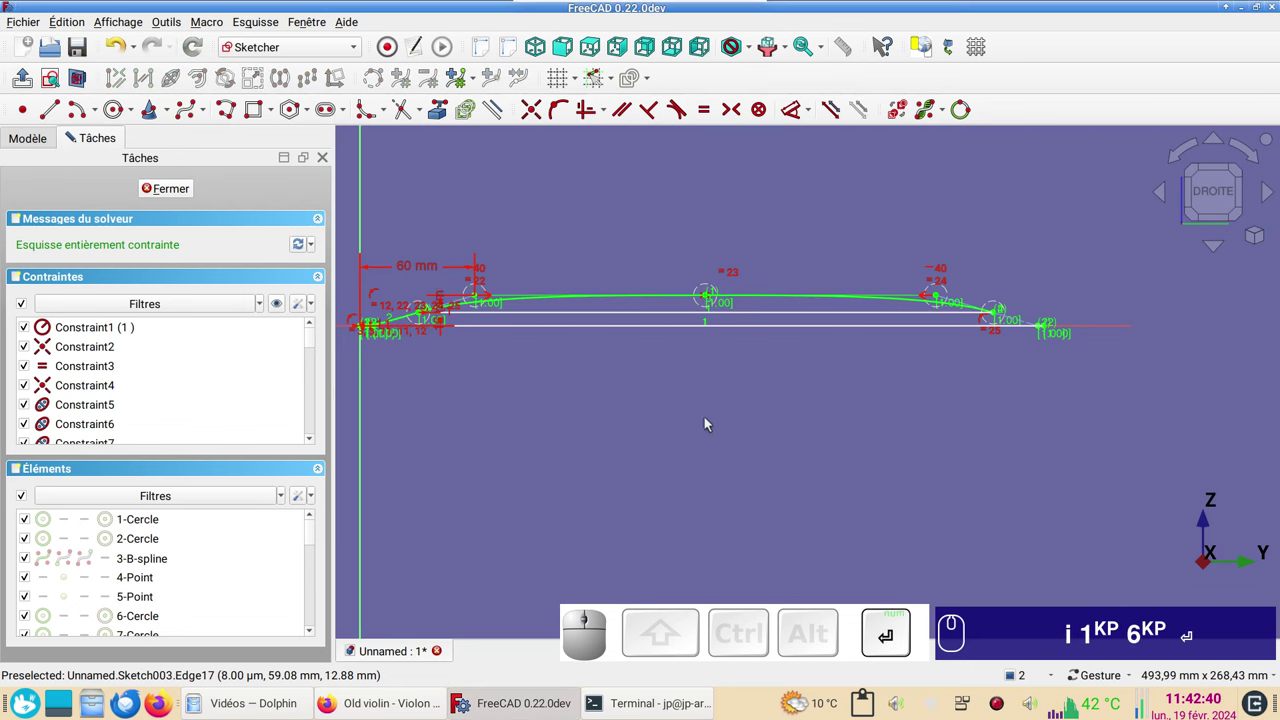
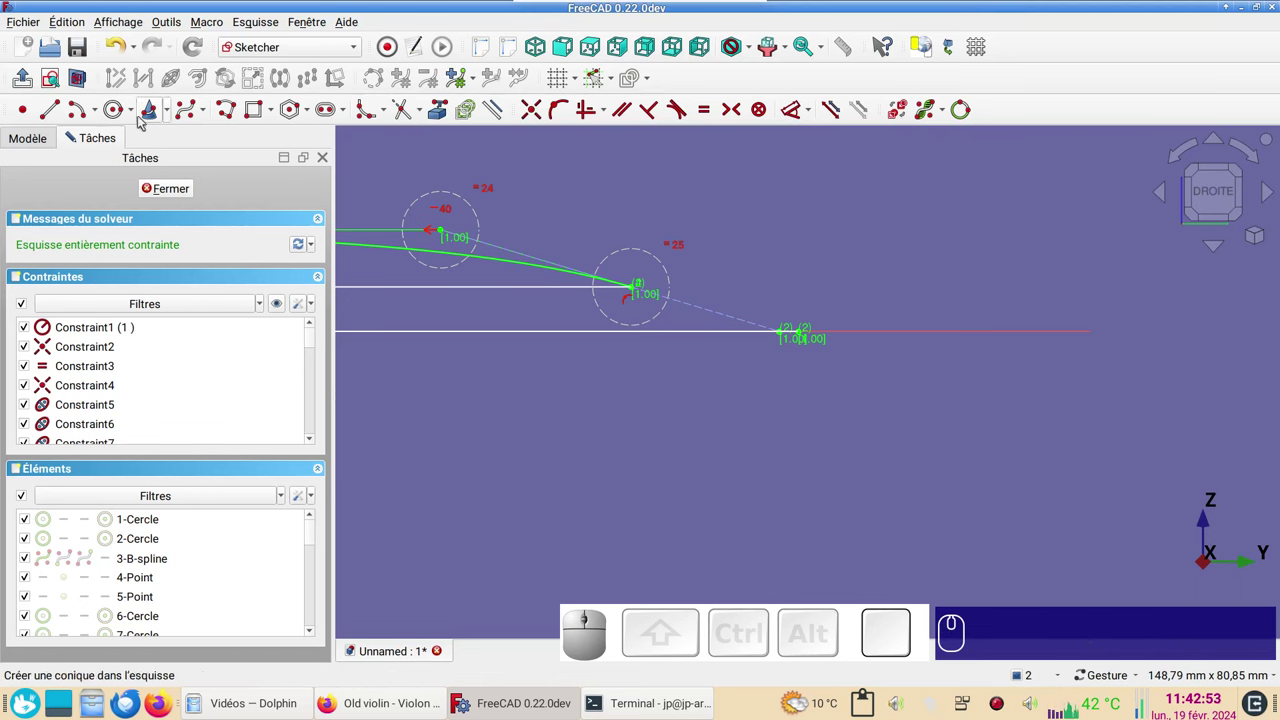
- Constrain the curve's right end point onto the flat baseline, fully constraining Sketch003
{"action": "left_click", "coordinate": [194, 117]}
{"action": "scroll", "scroll_direction": "up", "scroll_amount": 3}
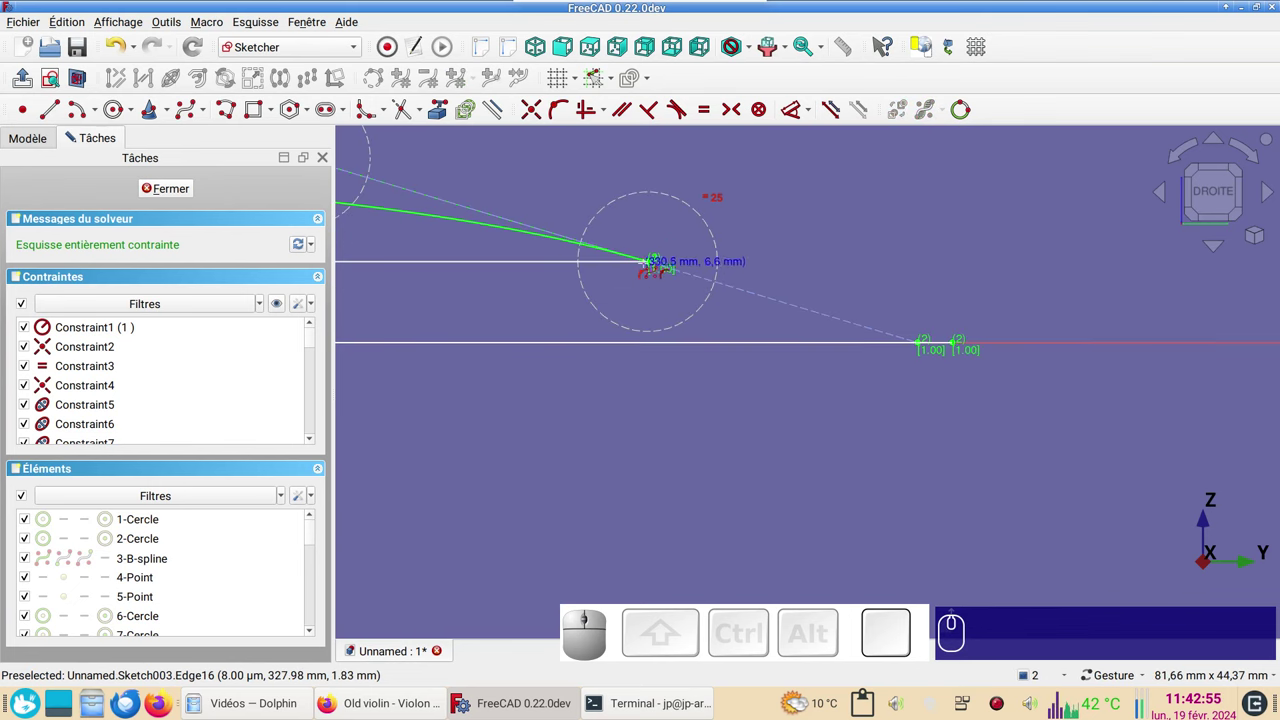
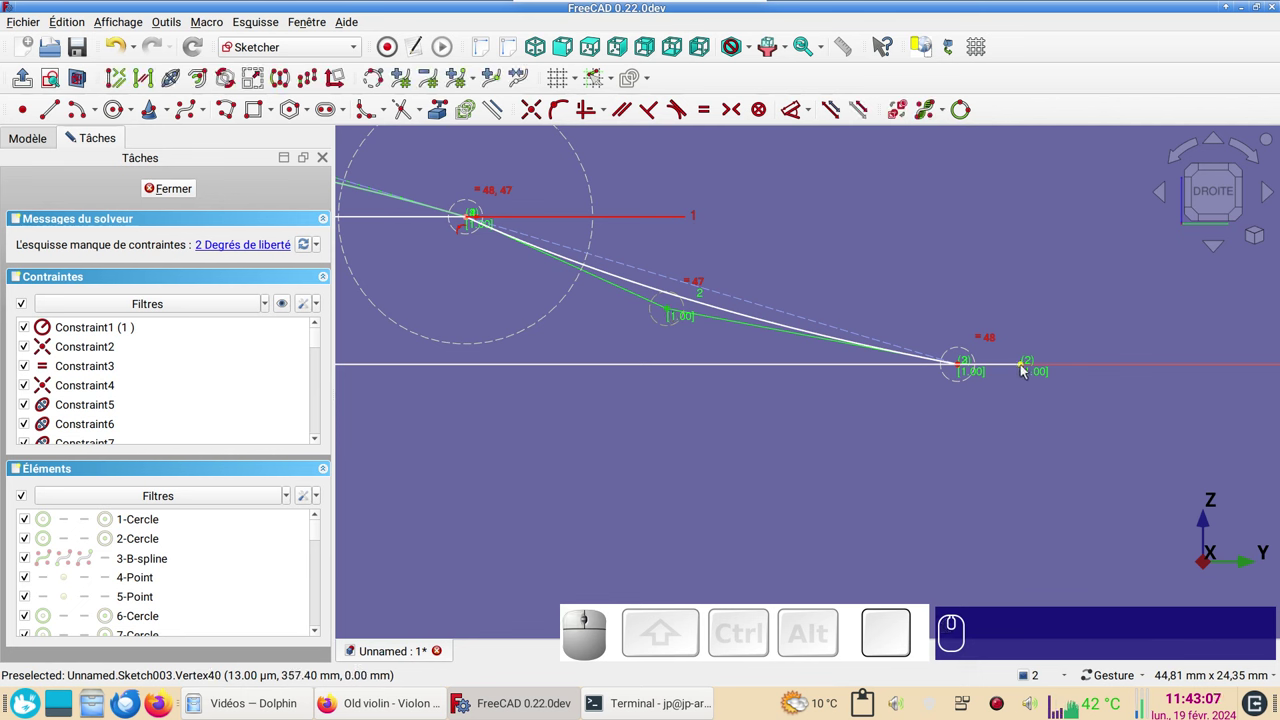
{"action": "left_click", "coordinate": [1029, 371]}
{"action": "left_click", "coordinate": [963, 368]}
{"action": "key", "text": "s"}
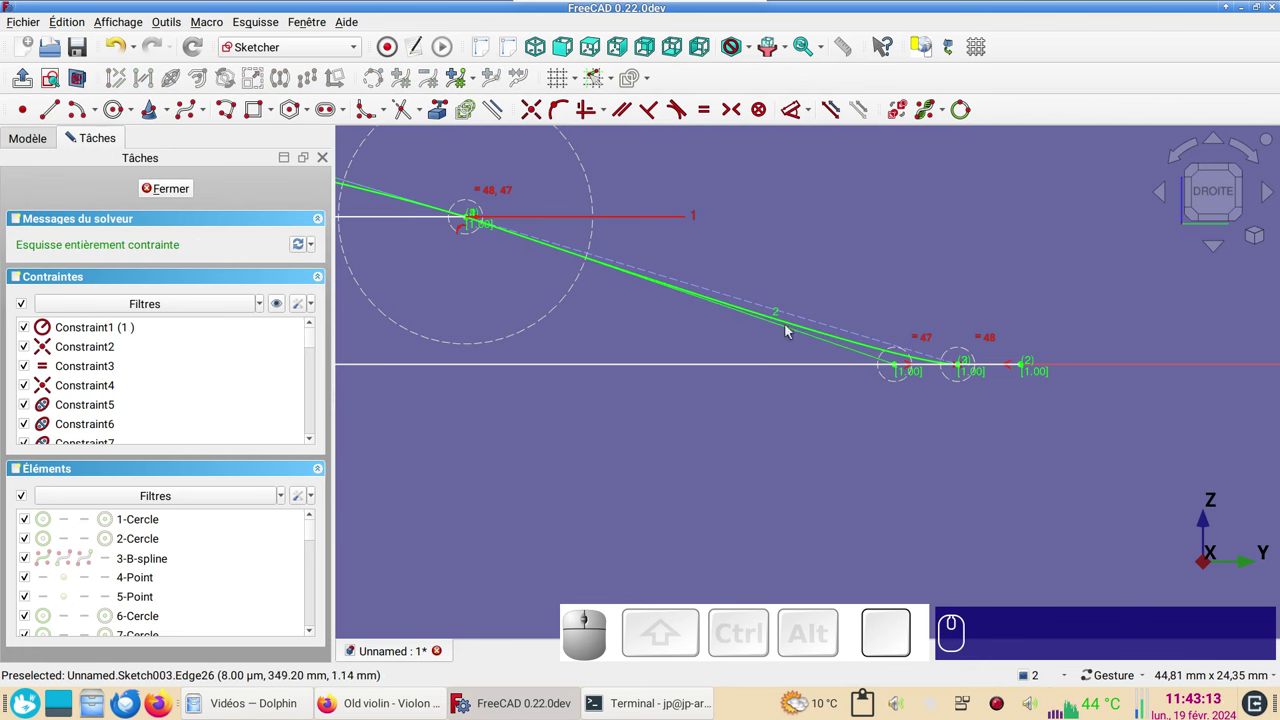
{"action": "scroll", "scroll_direction": "up", "scroll_amount": 3}
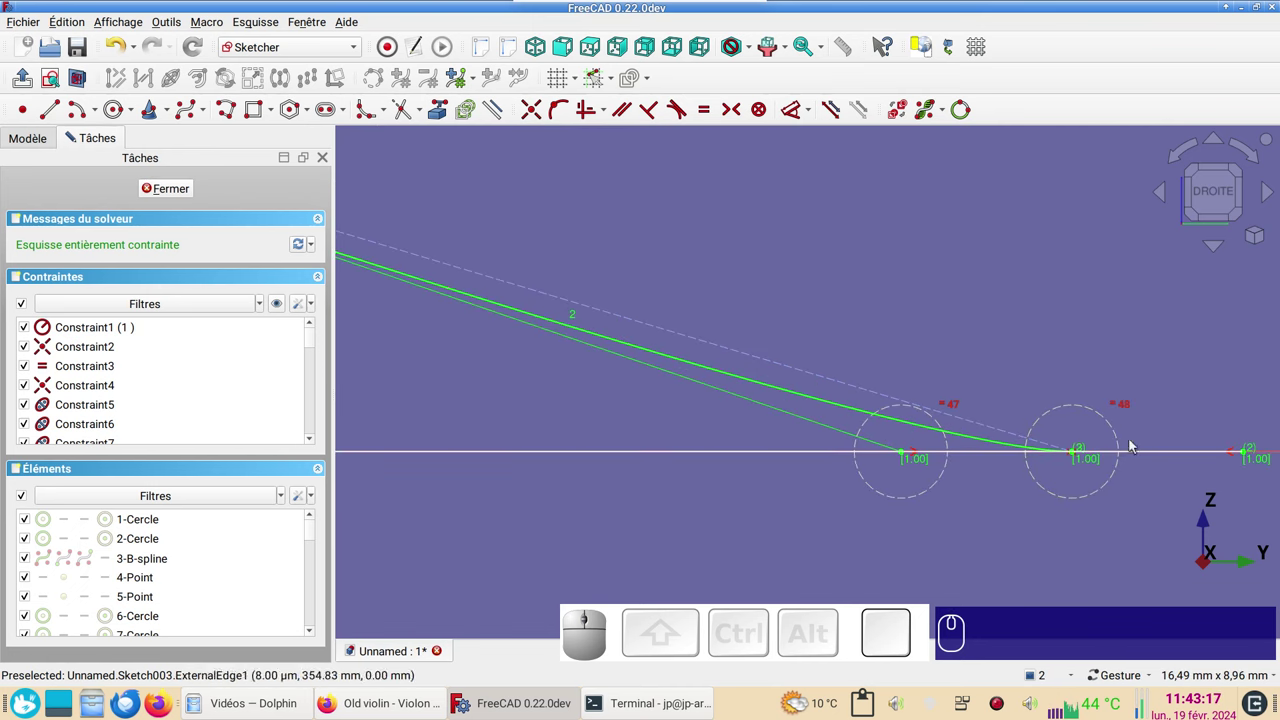
{"action": "scroll", "scroll_direction": "down", "scroll_amount": 3}
{"action": "right_click", "coordinate": [766, 291]}
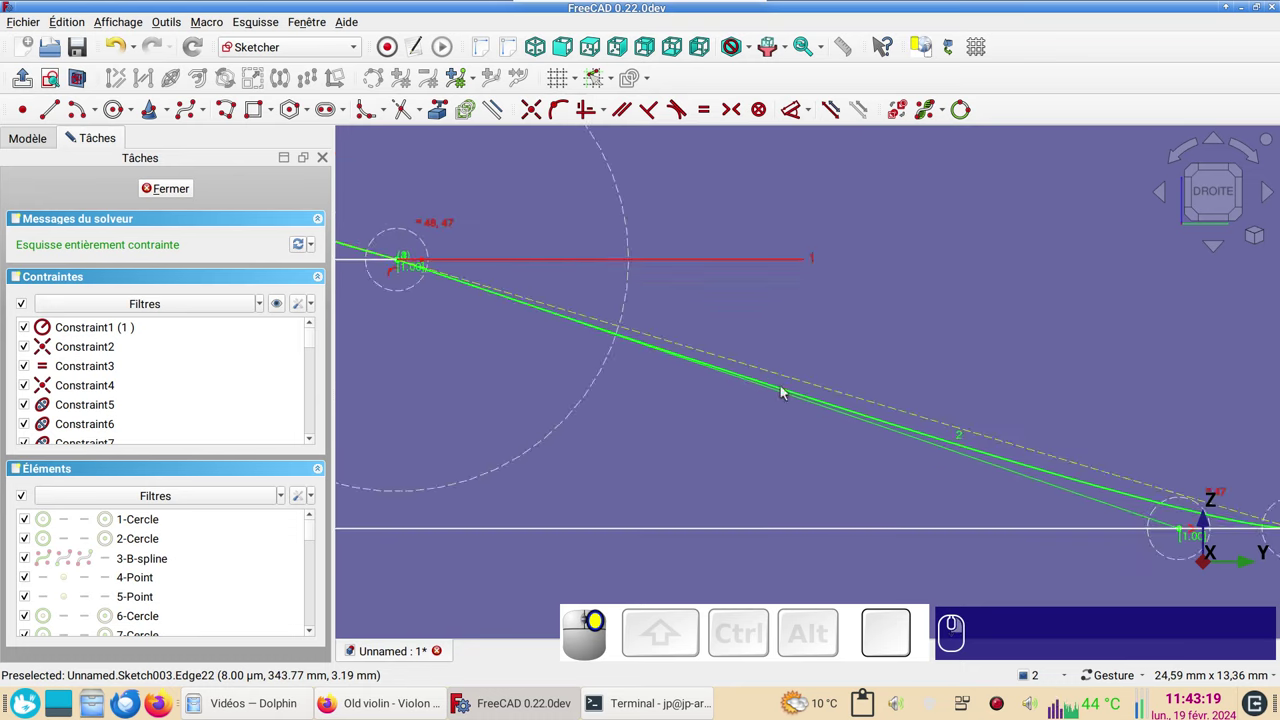
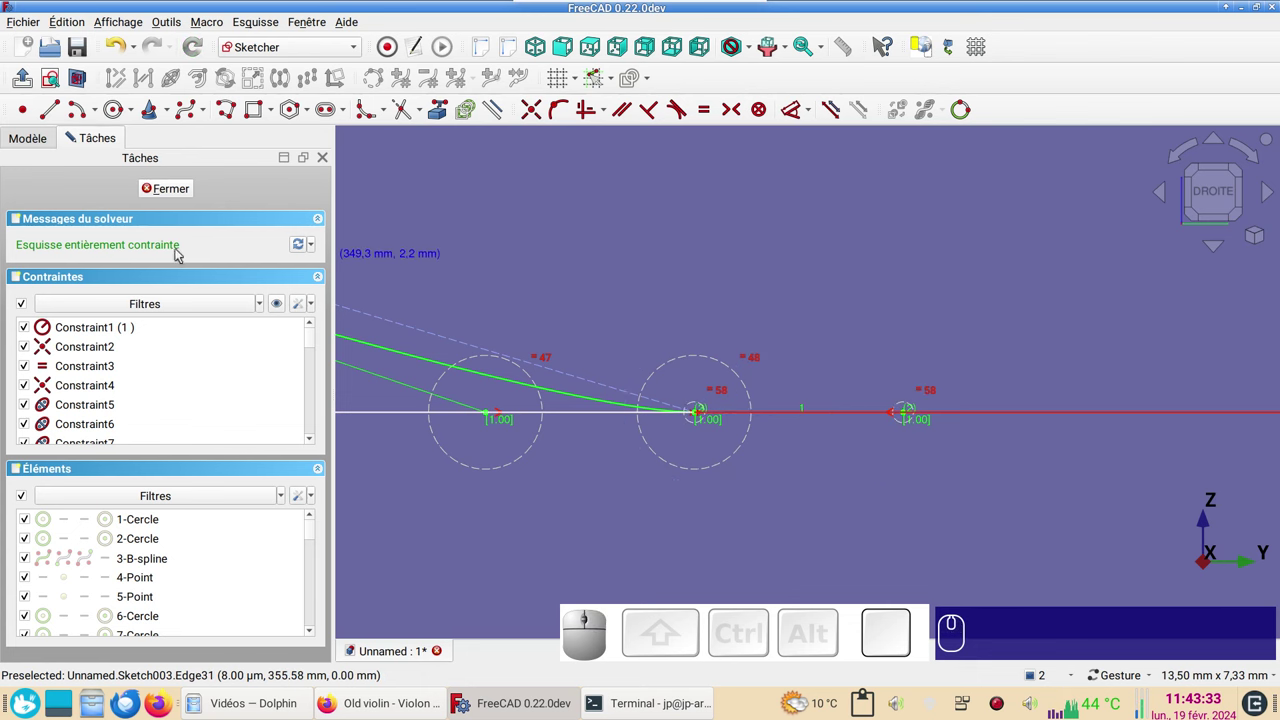
- Close Sketch003, look straight down on the violin body and start a new sketch
{"action": "left_click", "coordinate": [177, 192]}
{"action": "scroll", "scroll_direction": "down", "scroll_amount": 3}
{"action": "left_click_drag", "start_coordinate": [749, 488], "coordinate": [917, 490]}
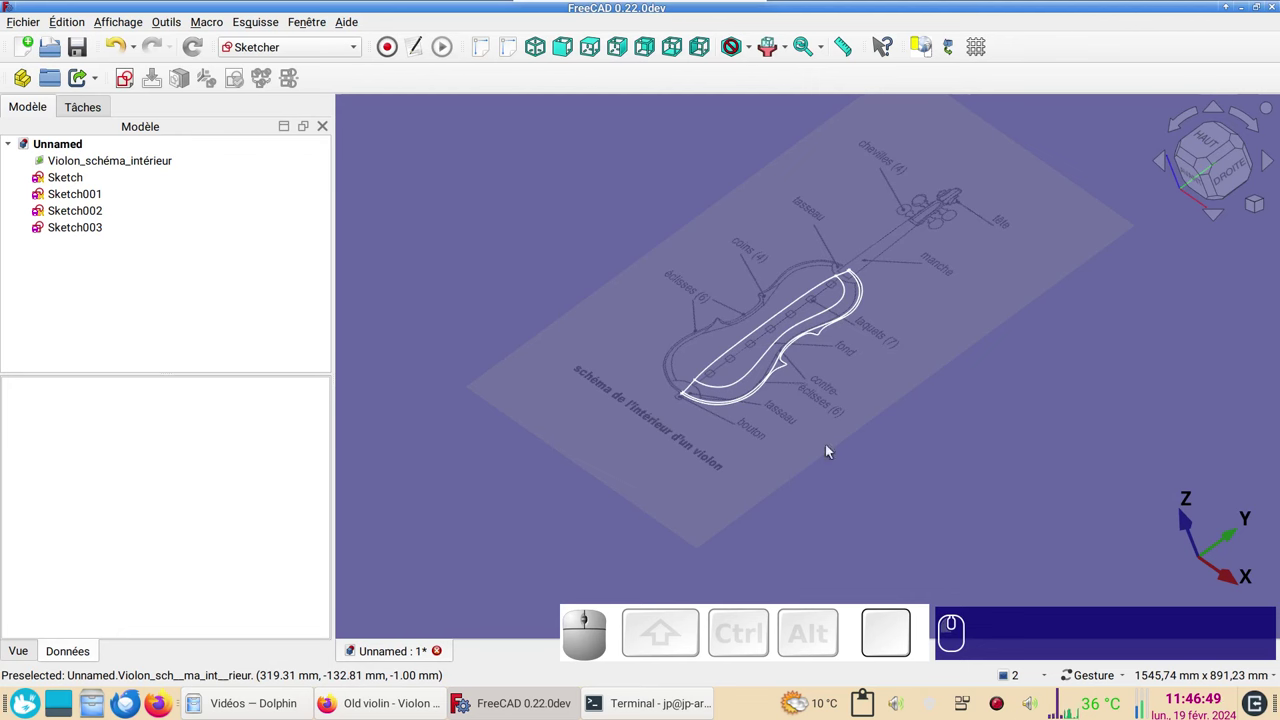
{"action": "left_click_drag", "start_coordinate": [650, 488], "coordinate": [722, 418]}
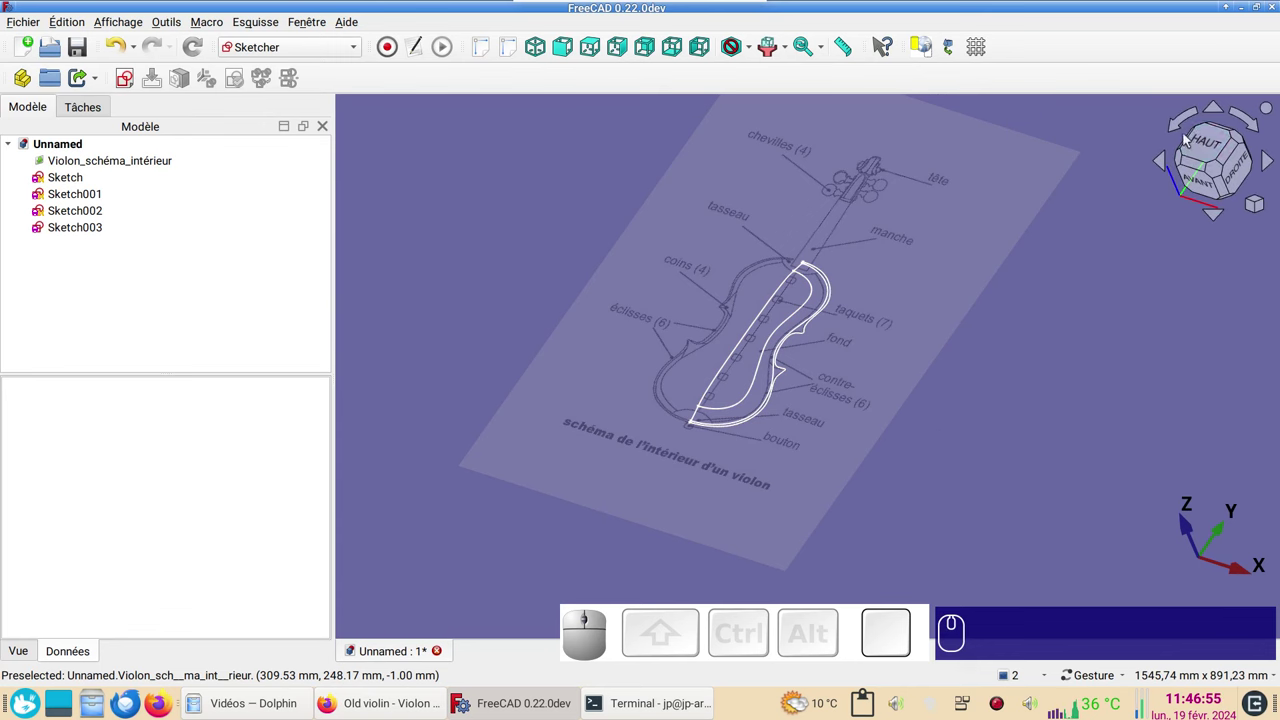
{"action": "left_click", "coordinate": [1207, 143]}
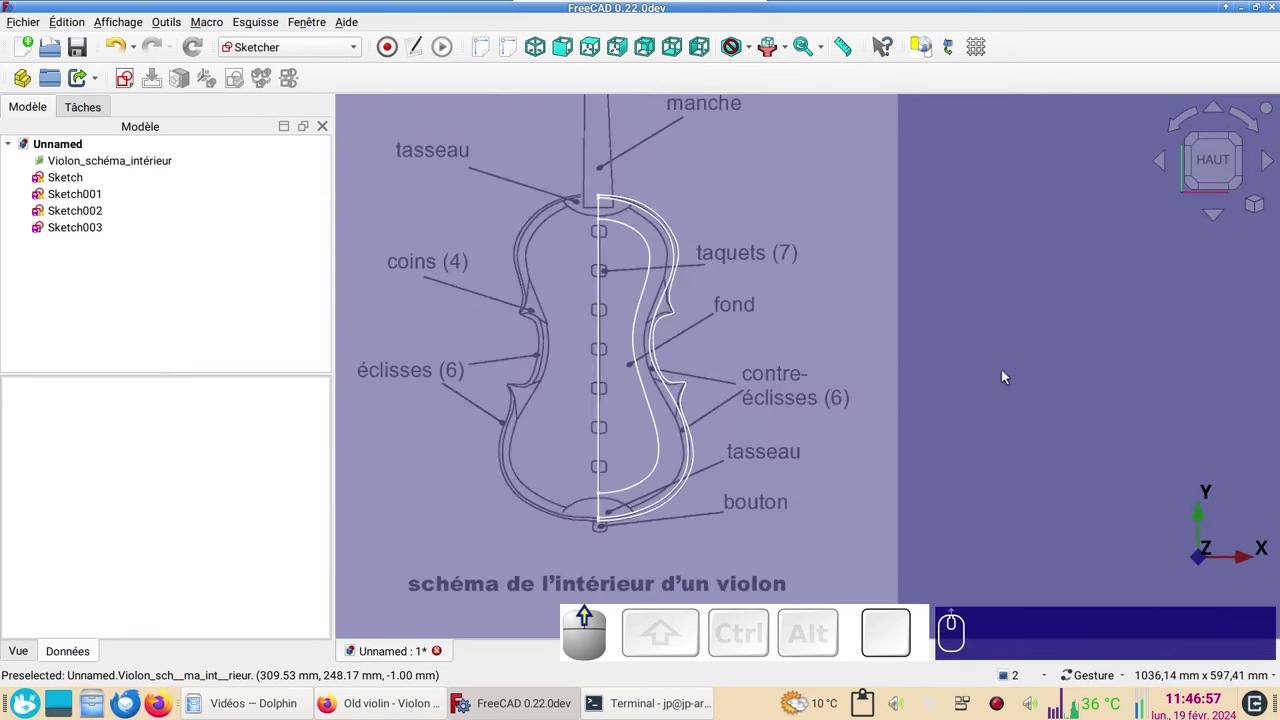
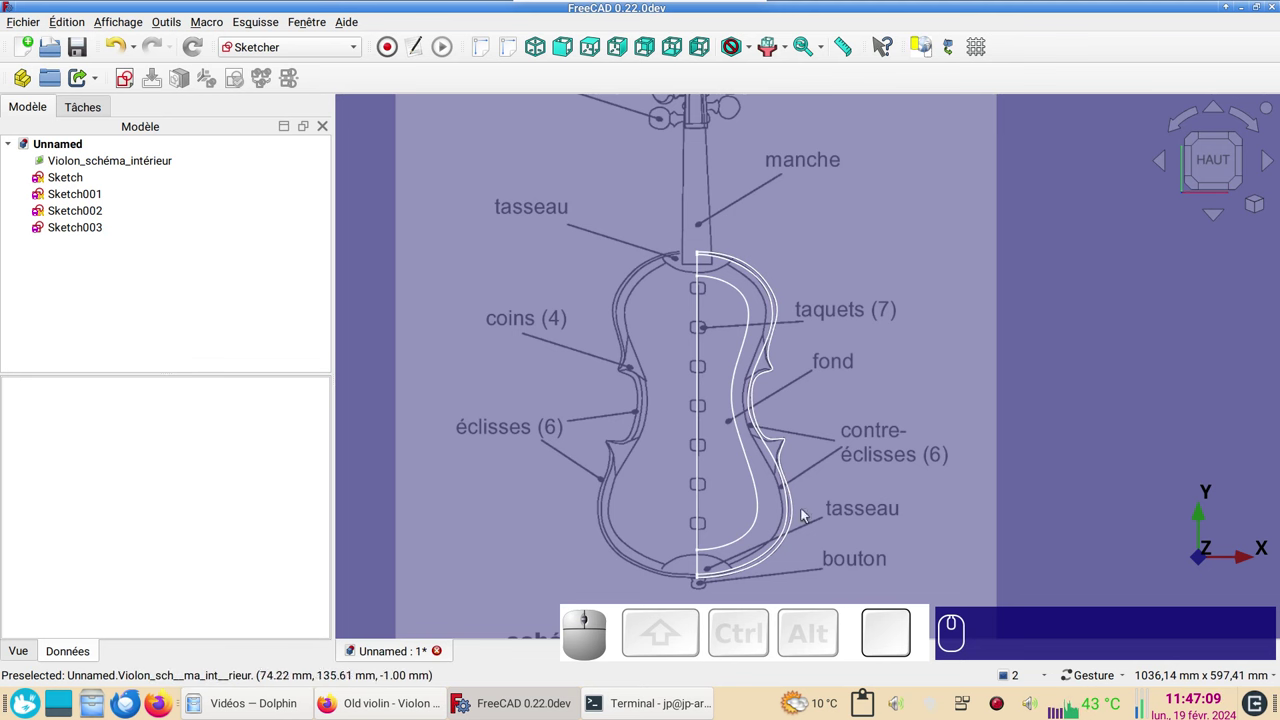
{"action": "left_click_drag", "start_coordinate": [998, 512], "coordinate": [740, 239]}
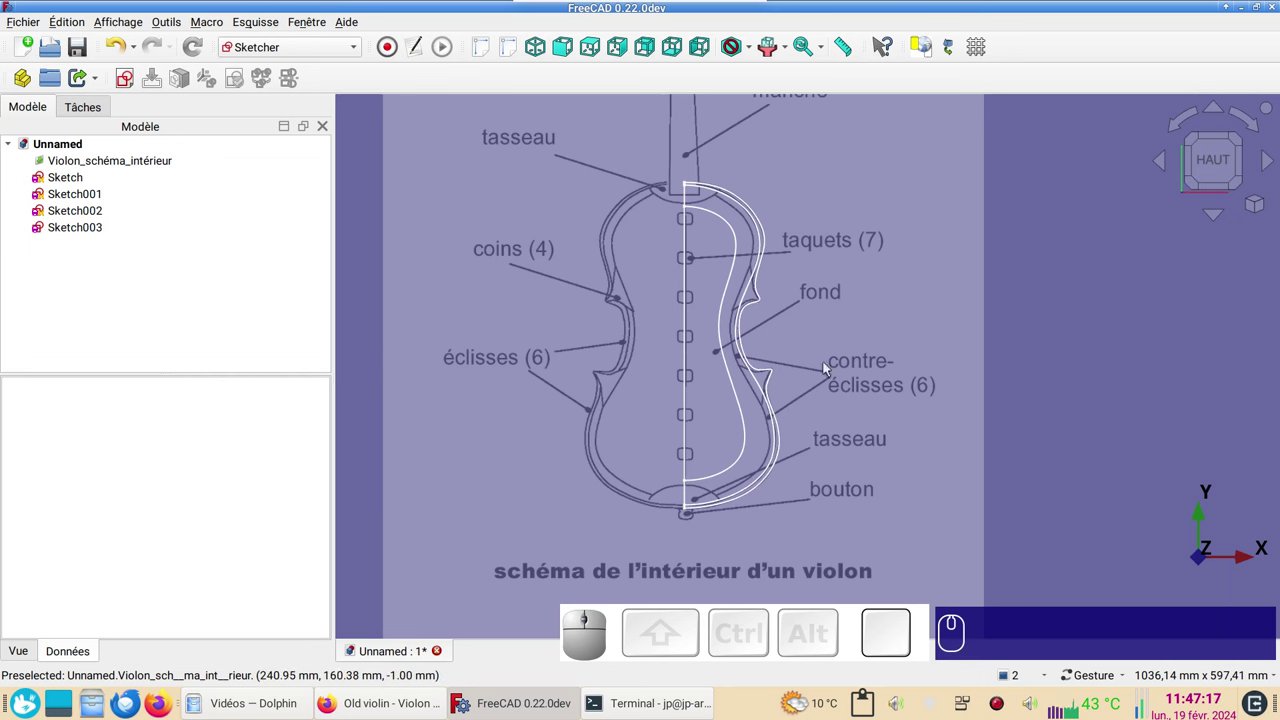
{"action": "left_click", "coordinate": [1099, 287]}
{"action": "left_click", "coordinate": [134, 88]}
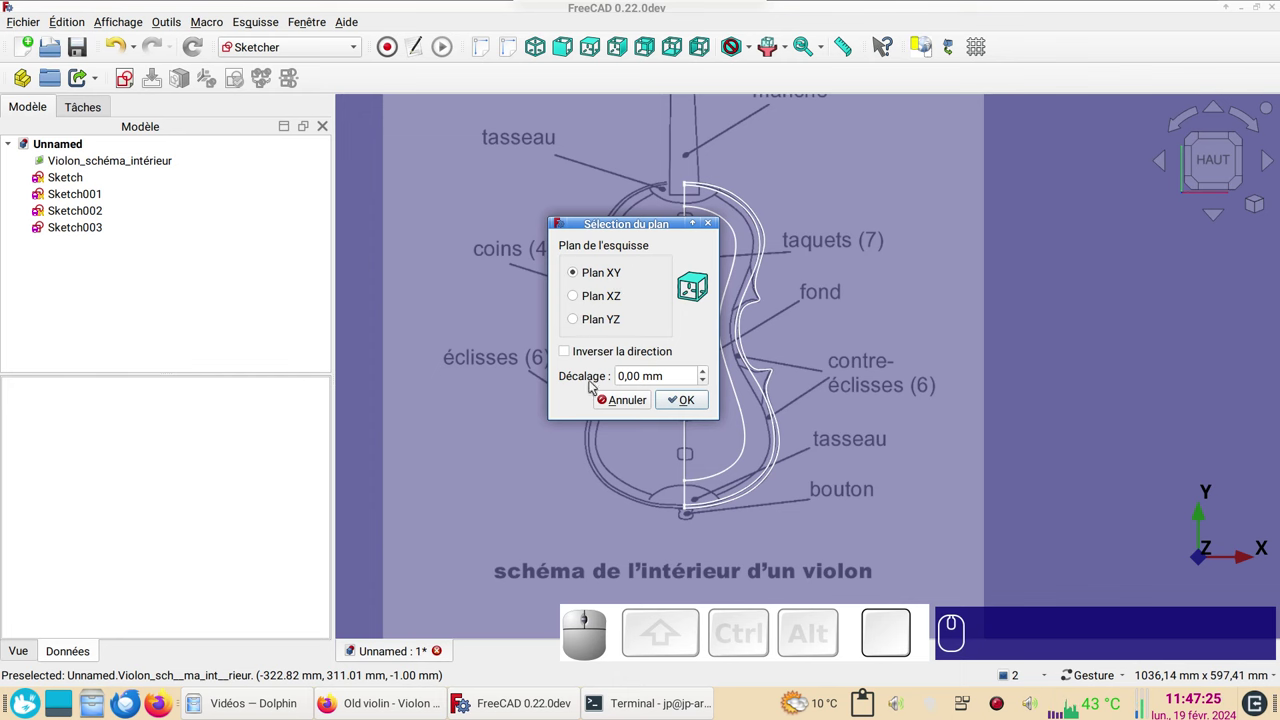
- Place the sketch on the XY plane and draw three guide lines across the violin body
{"action": "left_click", "coordinate": [700, 402]}
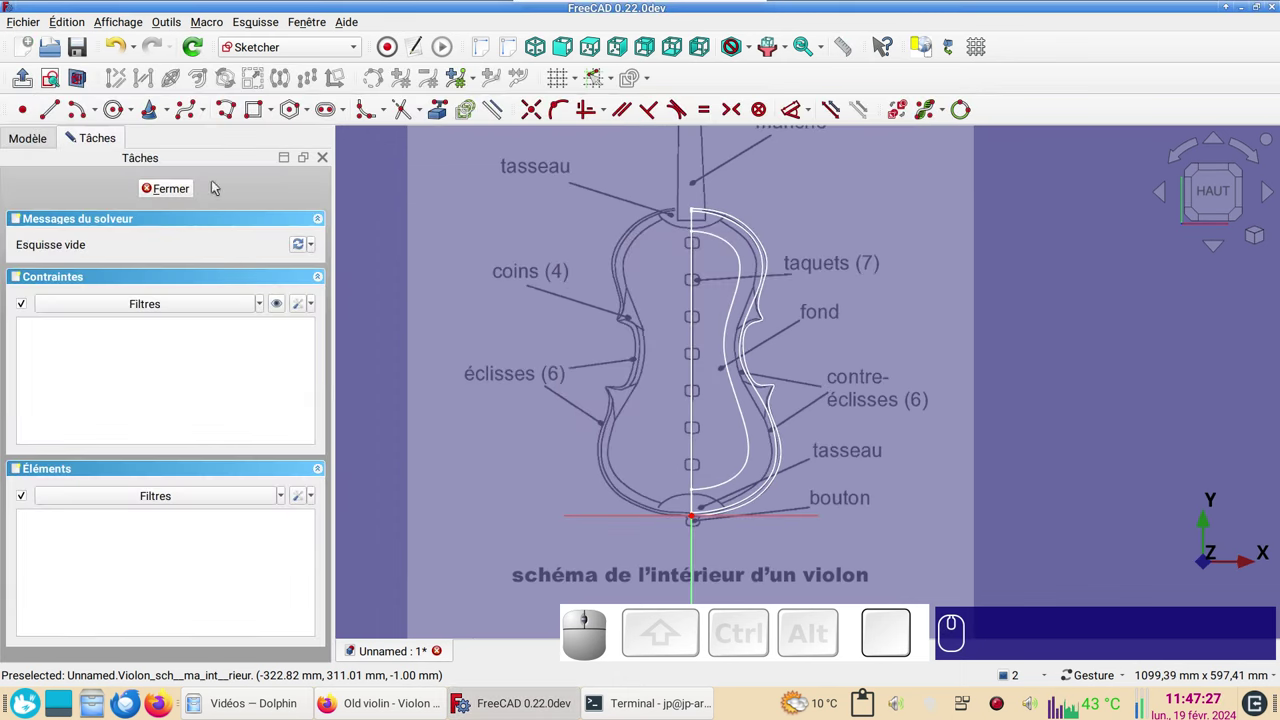
{"action": "left_click", "coordinate": [57, 117]}
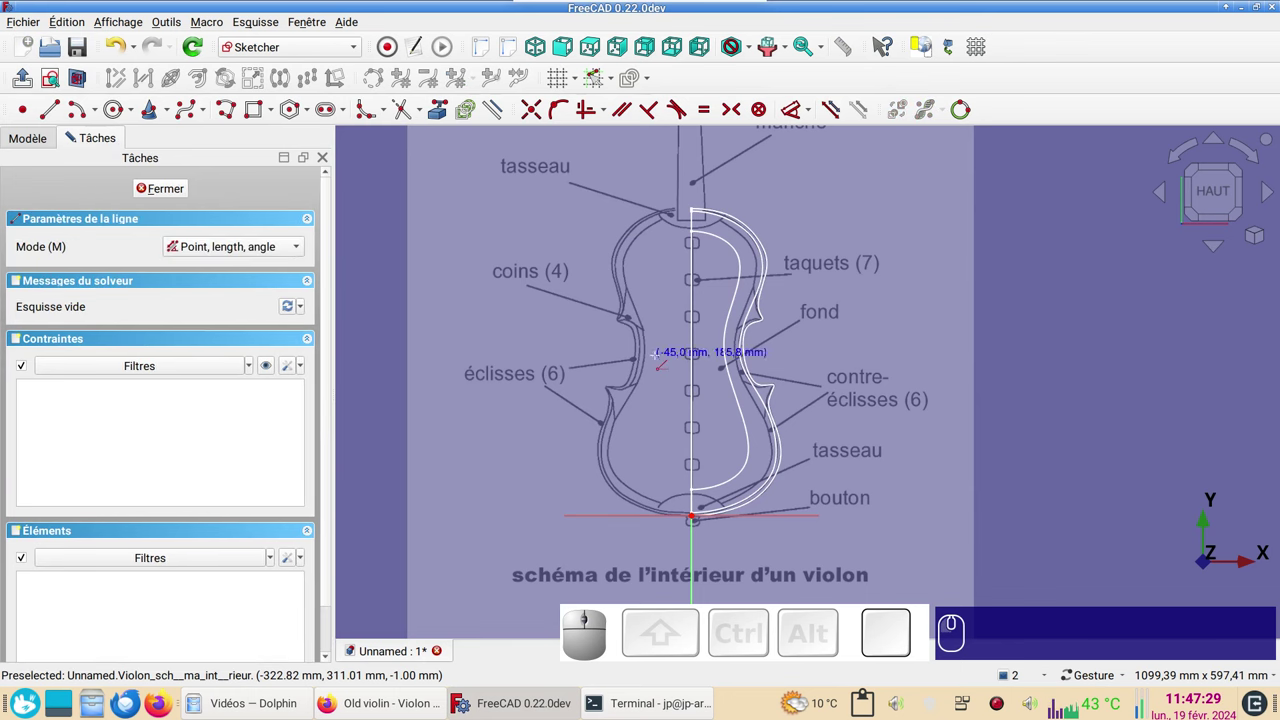
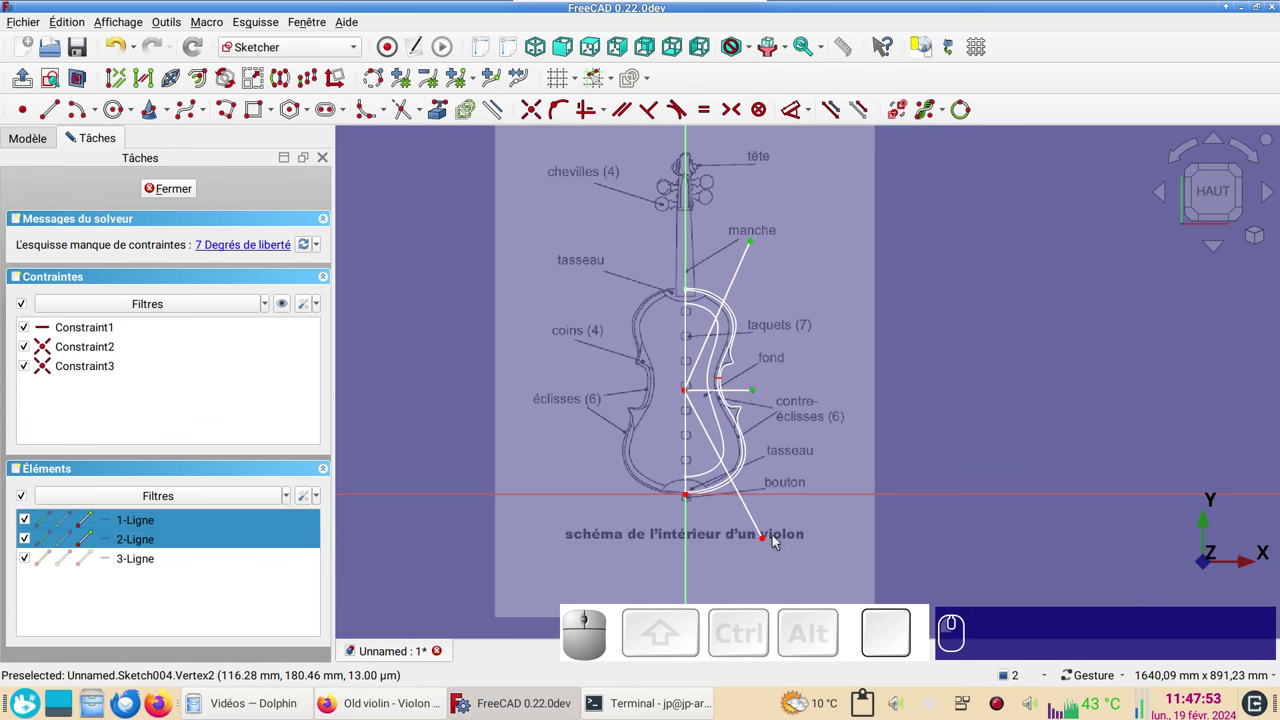
{"action": "left_click", "coordinate": [772, 544]}
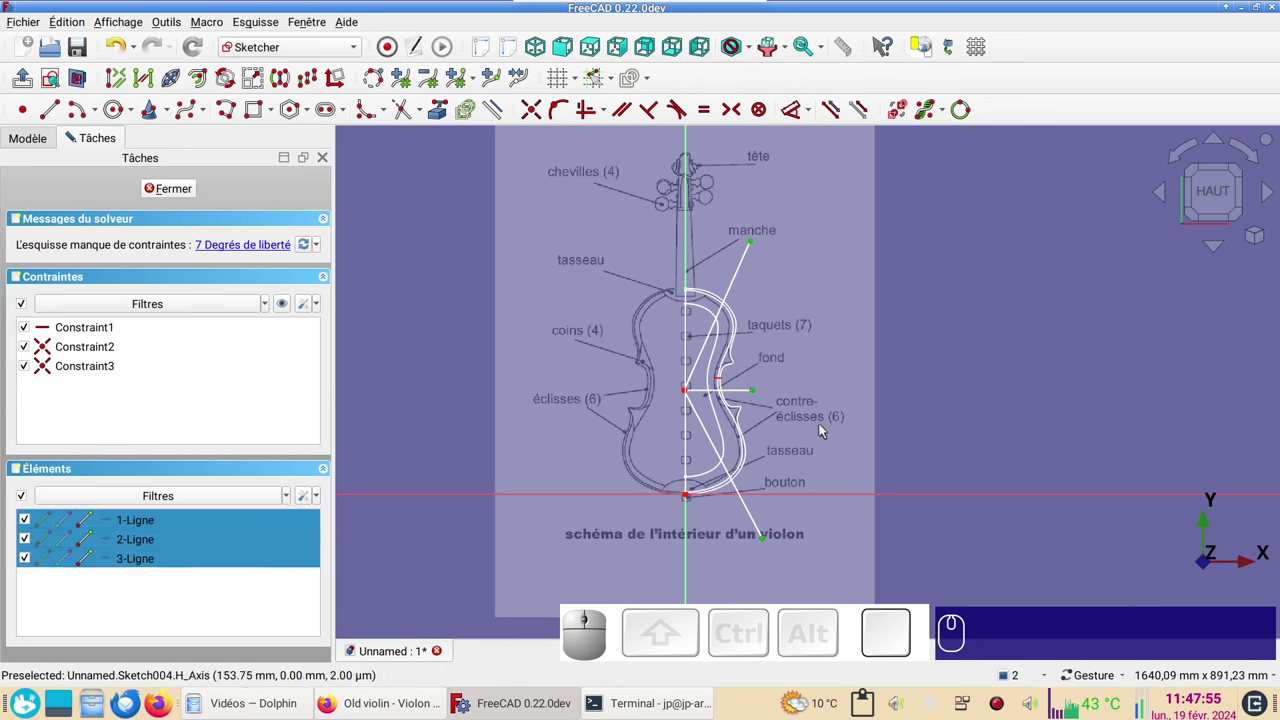
{"action": "key", "text": "v"}
- Set the horizontal line's end point 190 mm high with a vertical distance constraint
{"action": "scroll", "scroll_direction": "up", "scroll_amount": 3}
{"action": "left_click", "coordinate": [684, 390]}
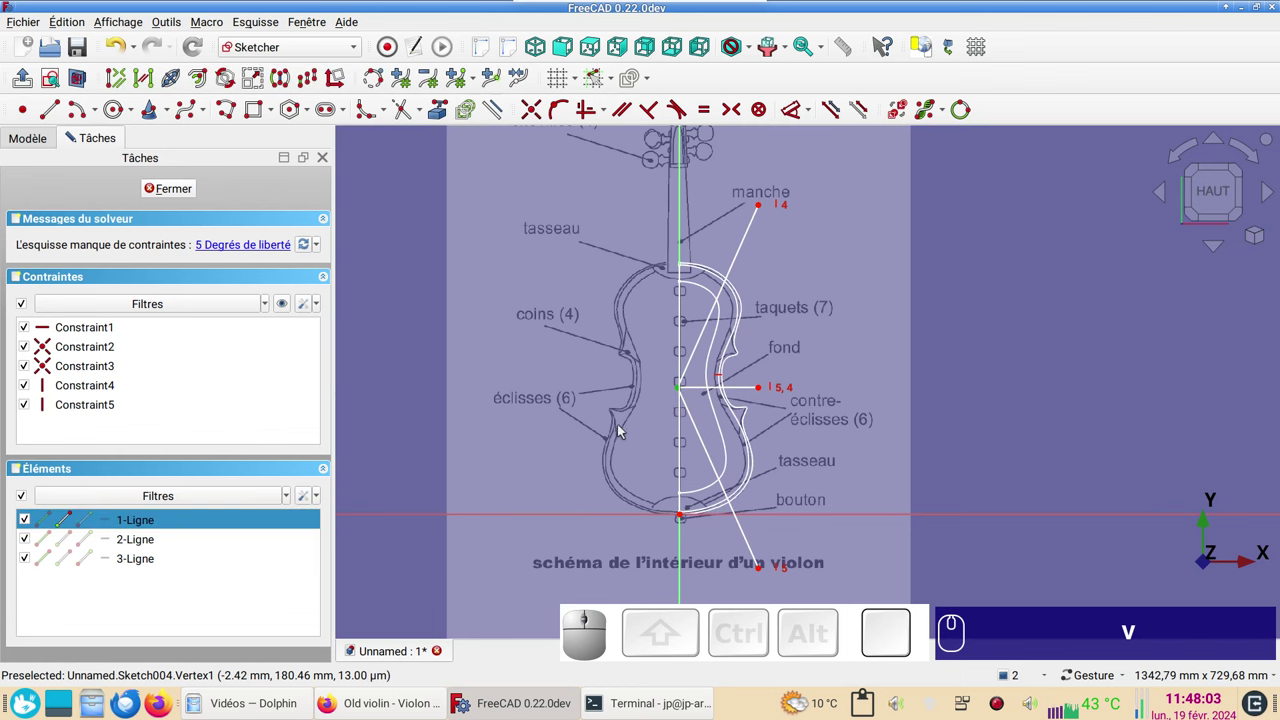
{"action": "key", "text": "i"}
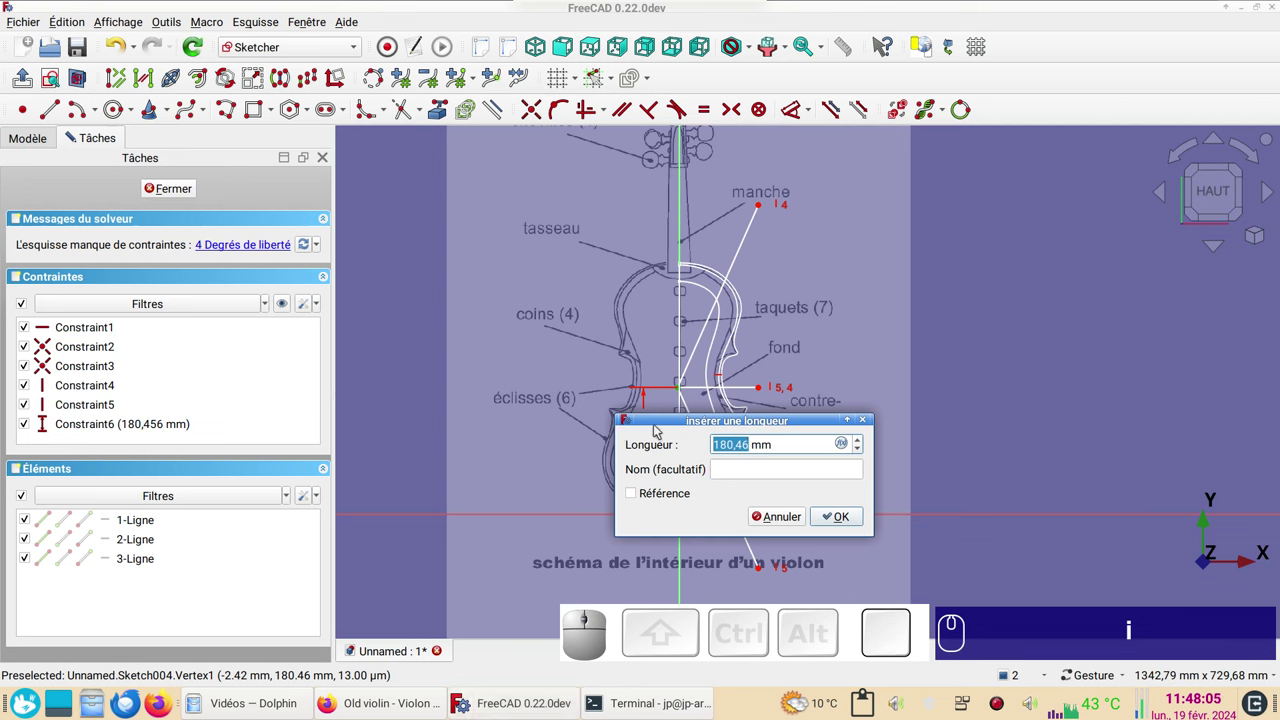
{"action": "key", "text": "KP_1"}
{"action": "key", "text": "KP_9"}
{"action": "key", "text": "KP_0"}
{"action": "key", "text": "KP_Enter"}
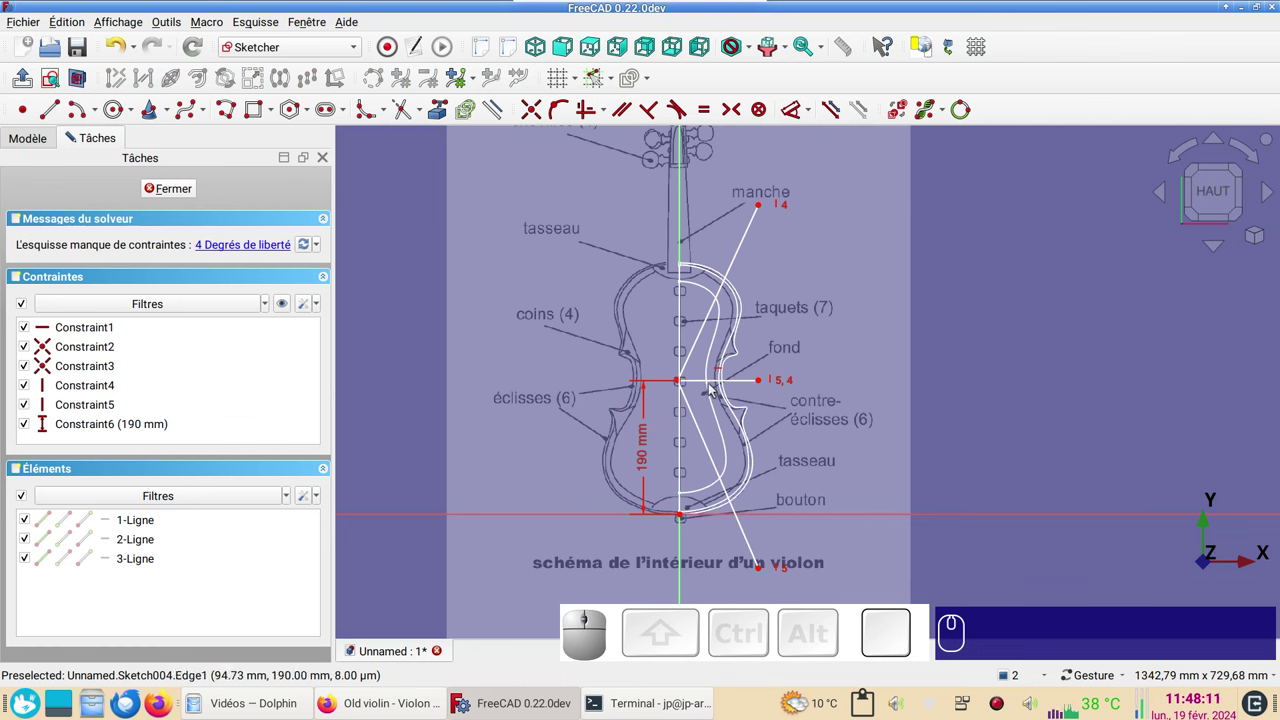
- Make the two diagonal lines equal and set a 24° angle to the vertical axis
{"action": "scroll", "scroll_direction": "up", "scroll_amount": 3}
{"action": "scroll", "scroll_direction": "down", "scroll_amount": 3}
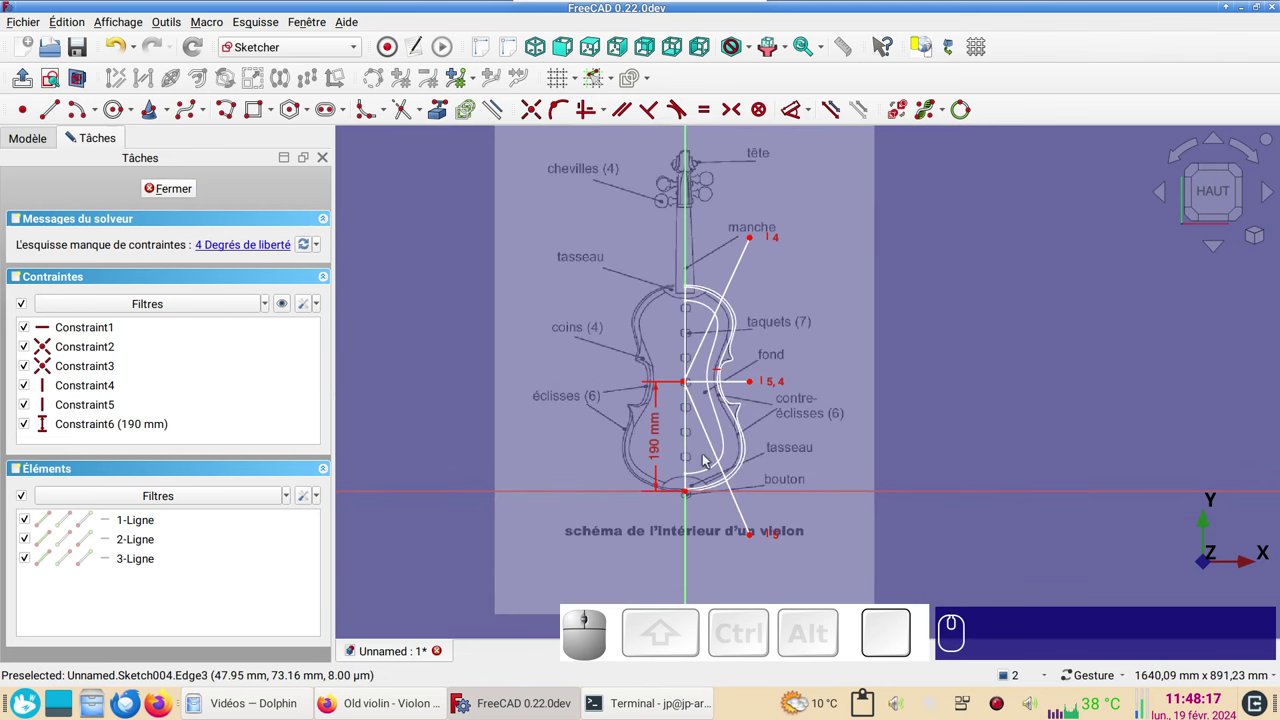
{"action": "left_click", "coordinate": [720, 455]}
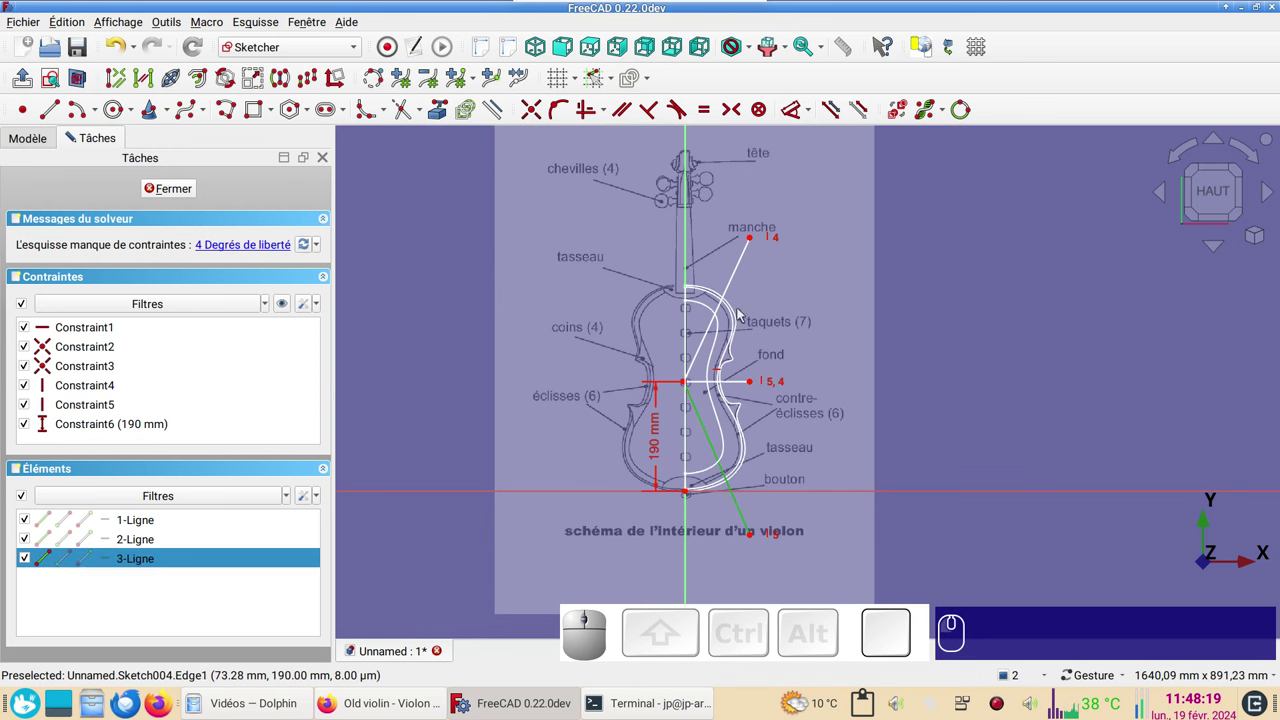
{"action": "left_click", "coordinate": [737, 285]}
{"action": "key", "text": "e"}
{"action": "left_click", "coordinate": [708, 427]}
{"action": "left_click", "coordinate": [691, 527]}
{"action": "left_click", "coordinate": [800, 120]}
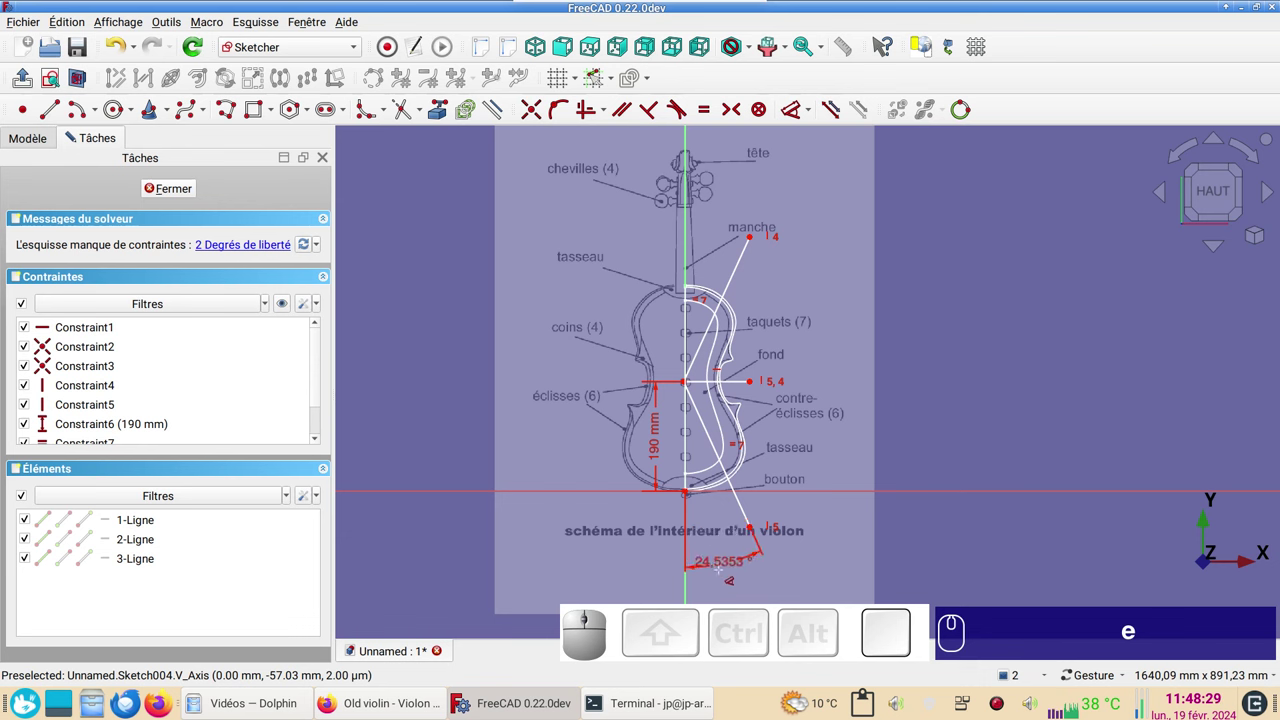
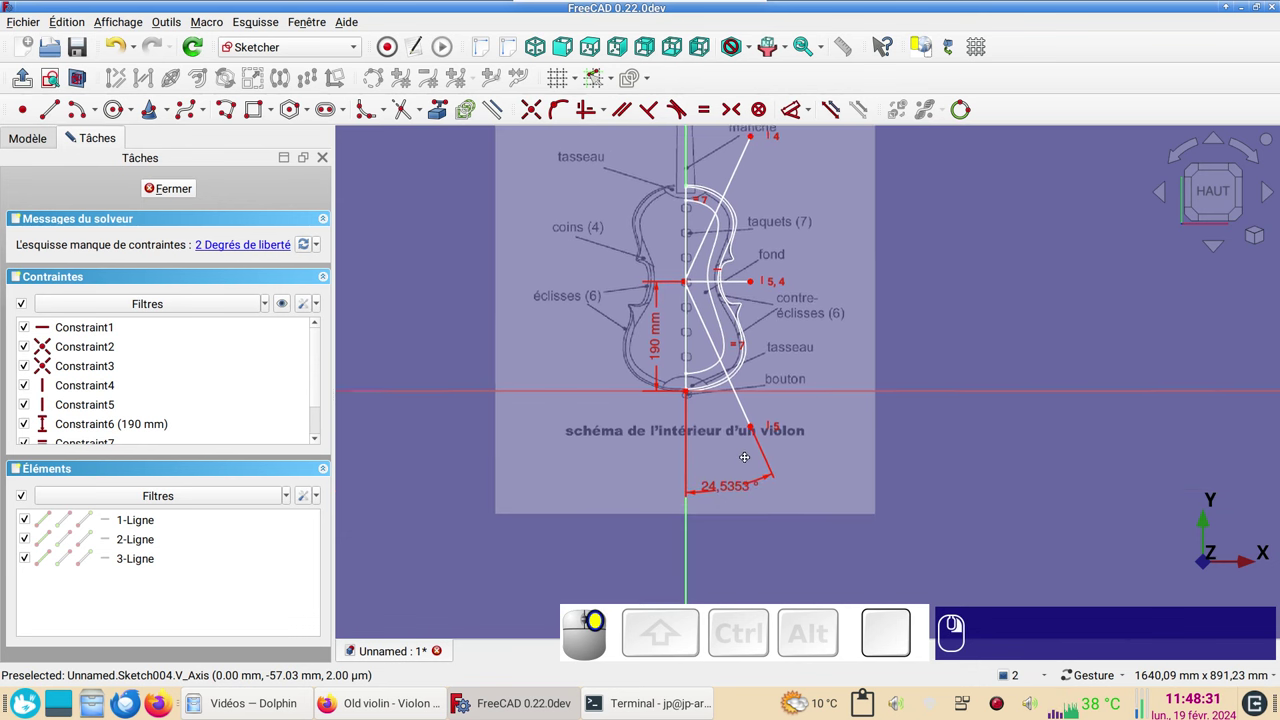
{"action": "left_click", "coordinate": [759, 489]}
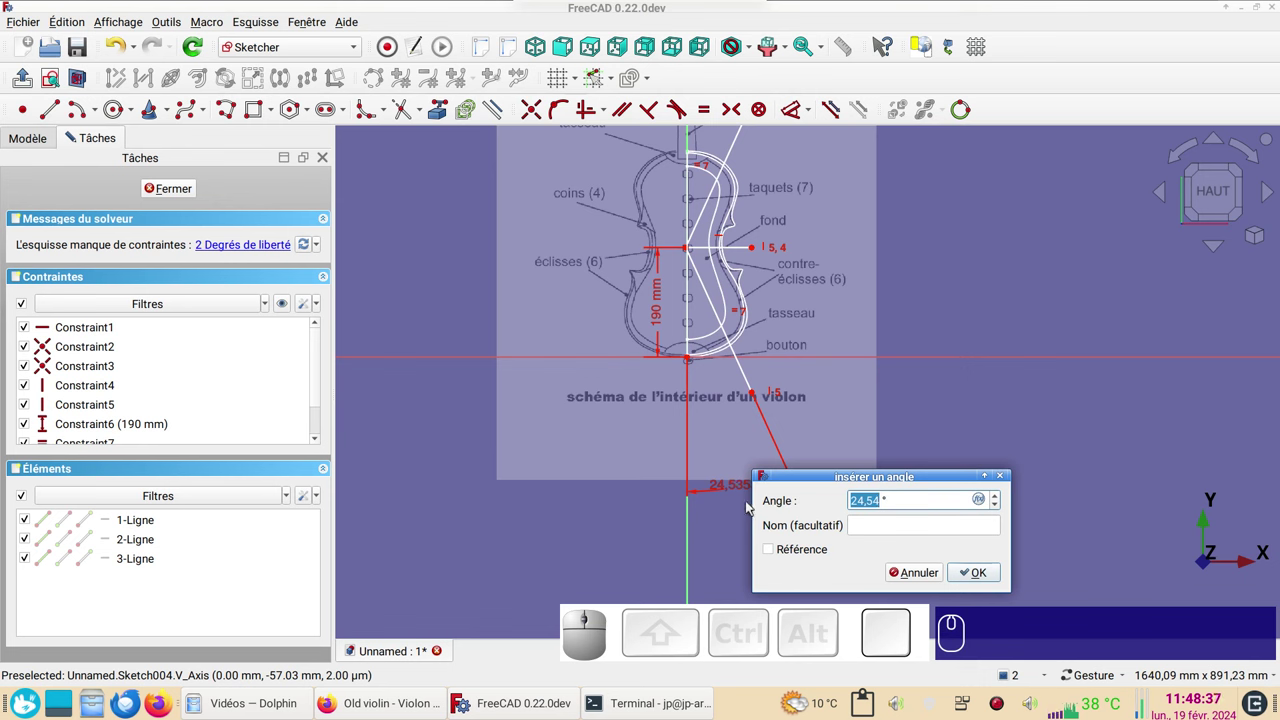
{"action": "key", "text": "KP_2"}
{"action": "key", "text": "KP_4"}
{"action": "key", "text": "KP_Enter"}
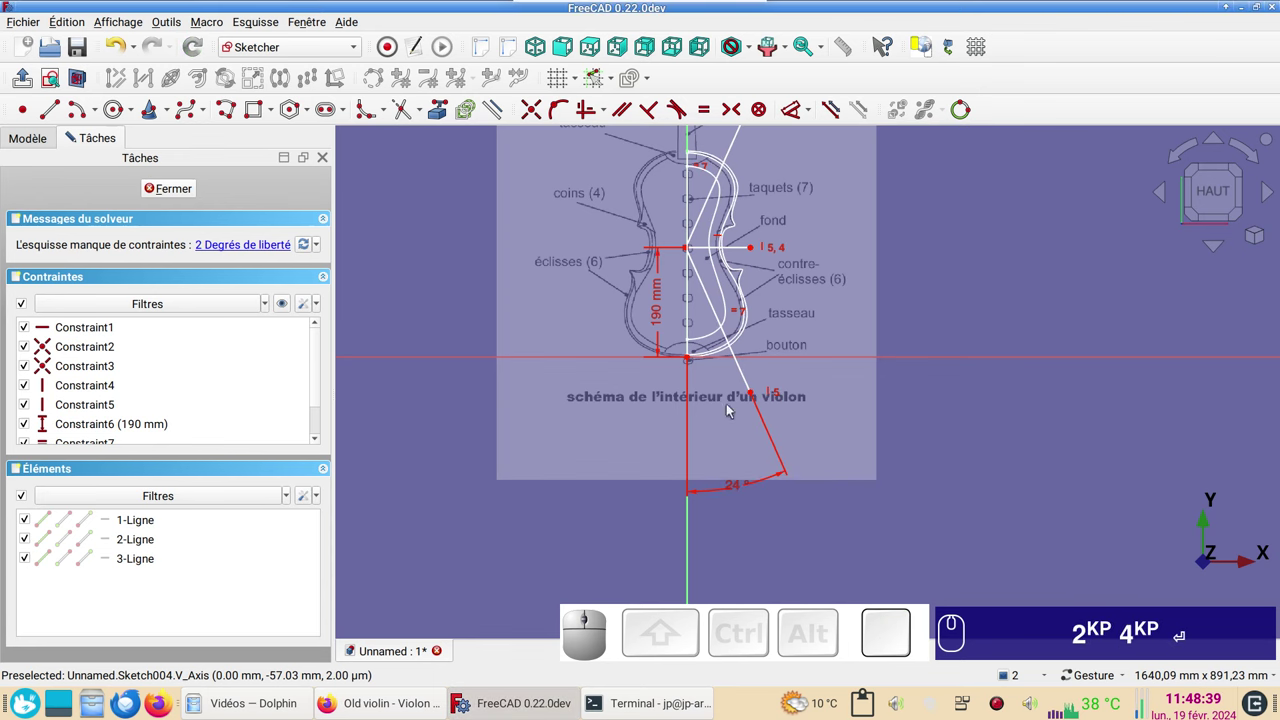
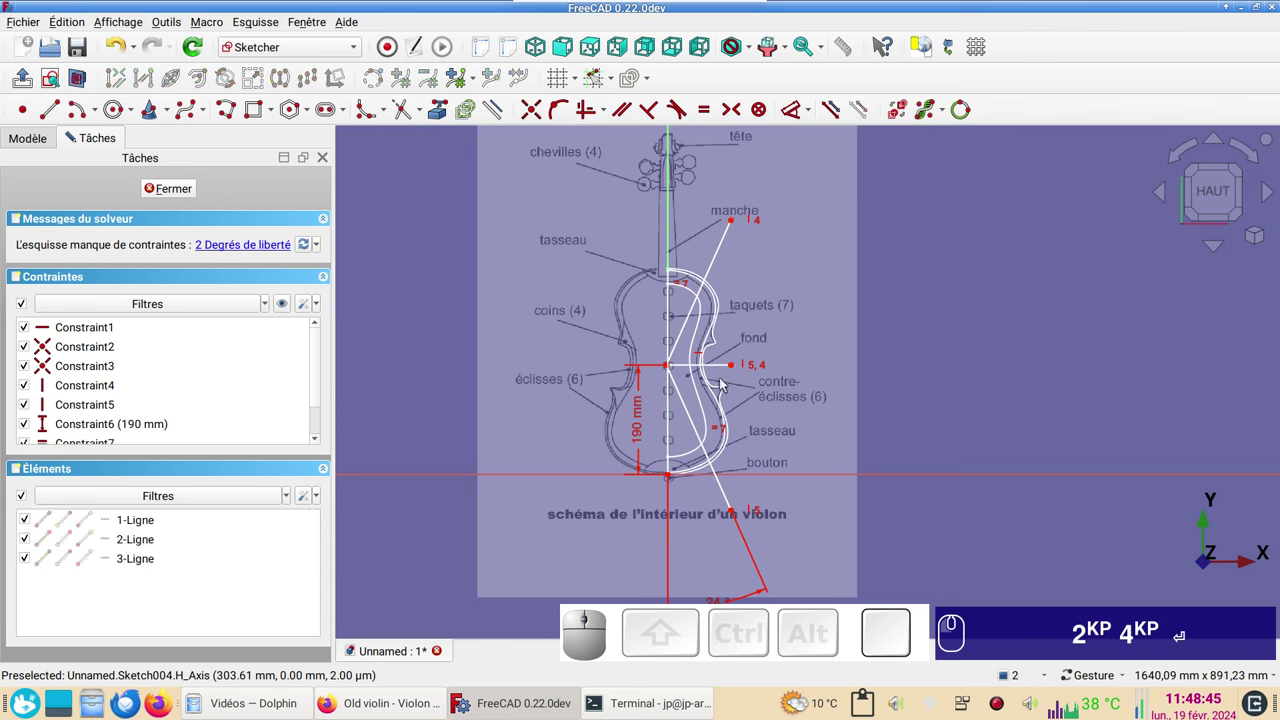
- Set the horizontal line's width to 120 mm and close the fully constrained sketch
{"action": "left_click_drag", "start_coordinate": [738, 372], "coordinate": [713, 373]}
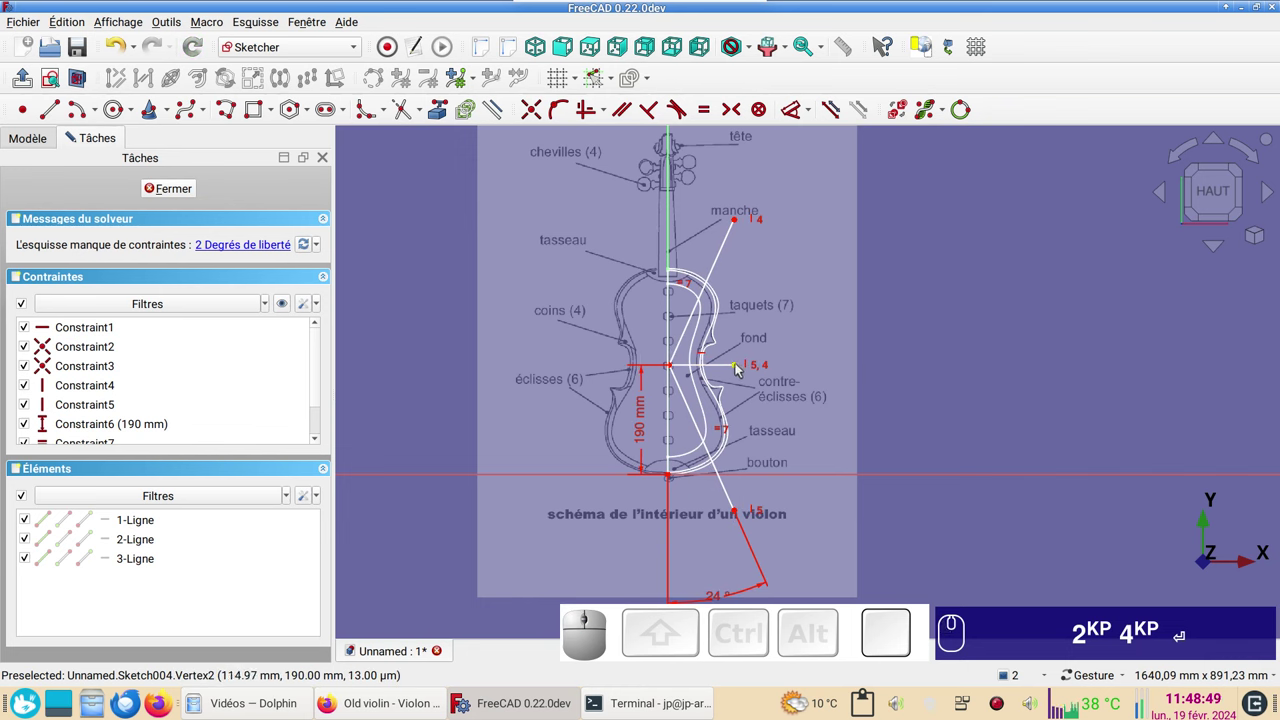
{"action": "left_click_drag", "start_coordinate": [743, 367], "coordinate": [682, 371]}
{"action": "left_click", "coordinate": [703, 372]}
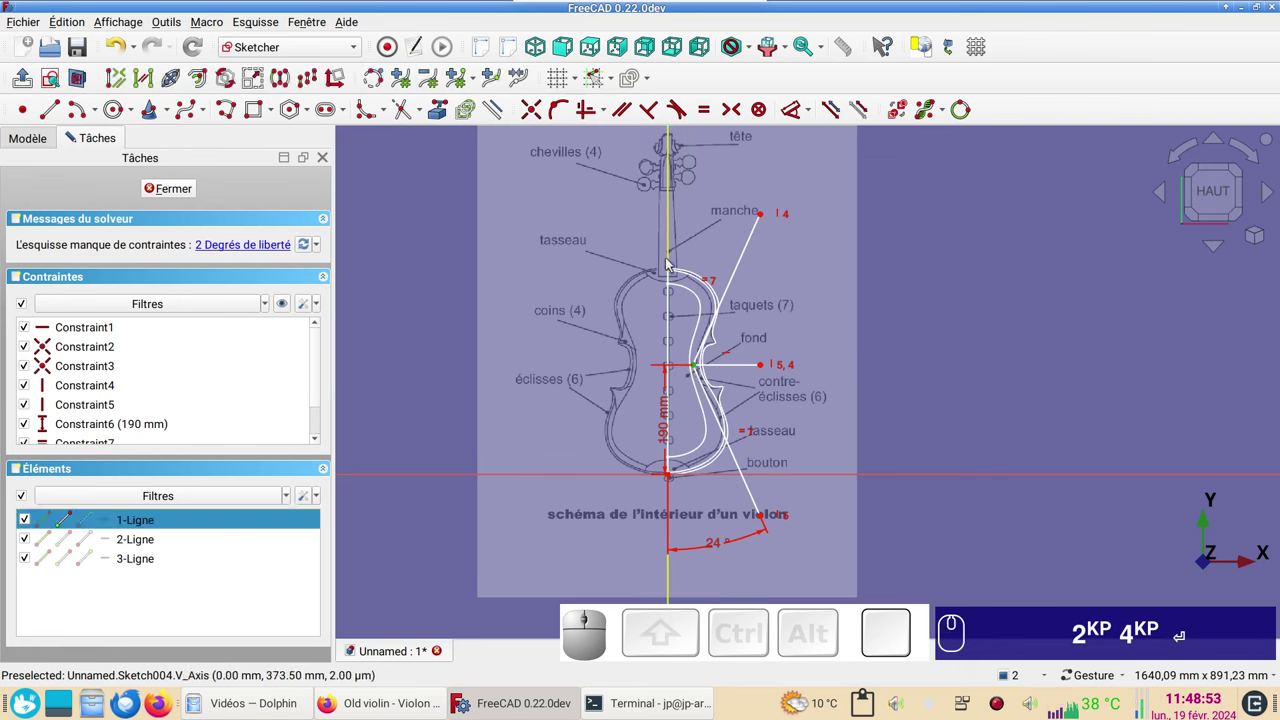
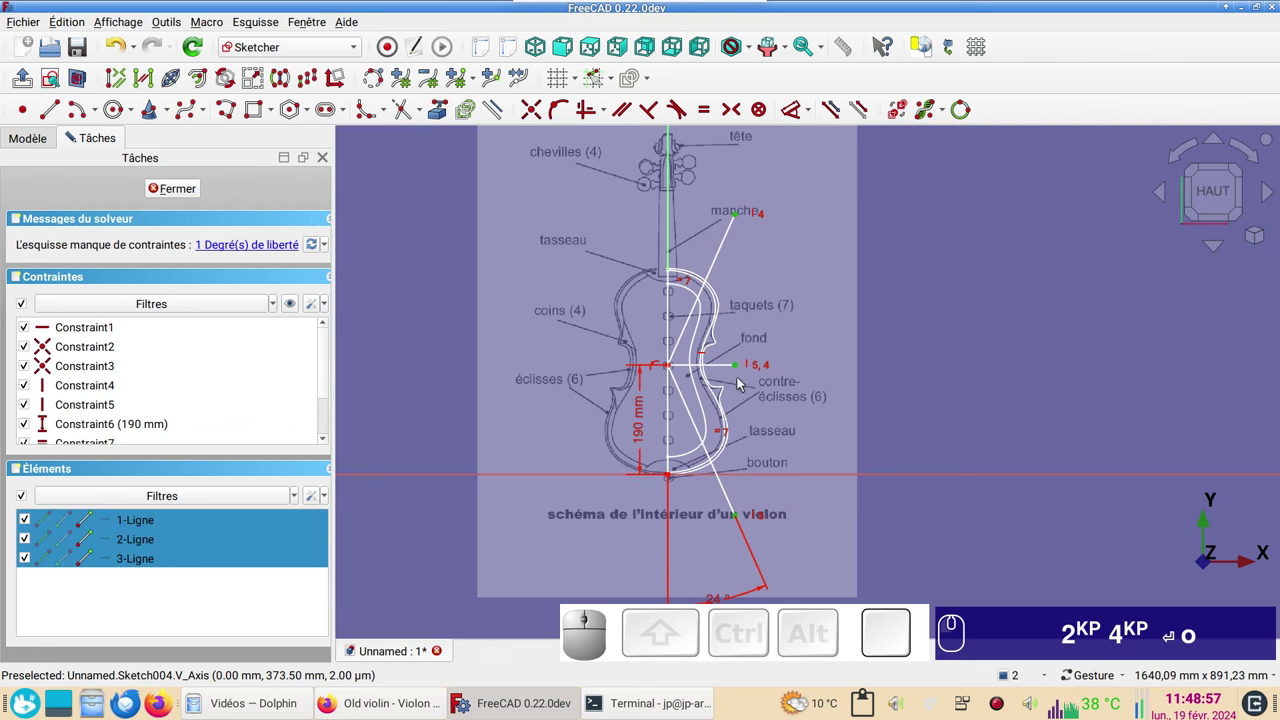
{"action": "left_click_drag", "start_coordinate": [743, 366], "coordinate": [739, 391]}
{"action": "left_click", "coordinate": [747, 370]}
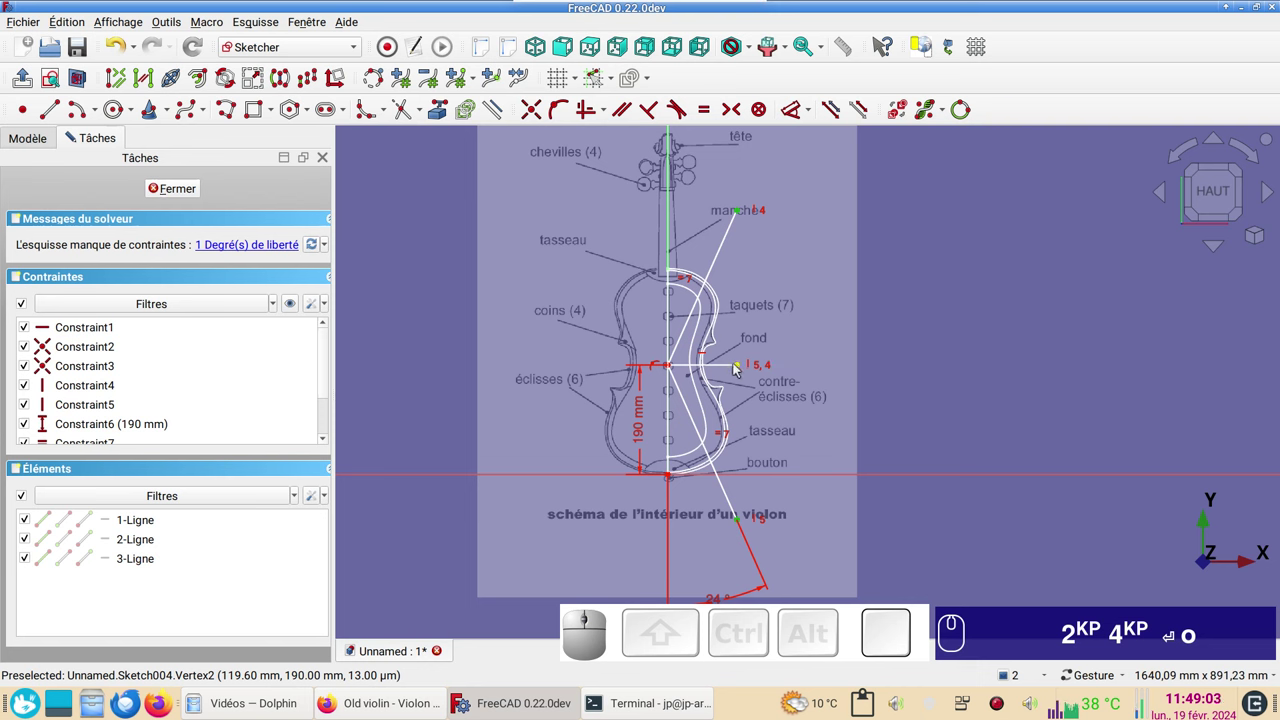
{"action": "left_click", "coordinate": [727, 371]}
{"action": "key", "text": "l"}
{"action": "left_click", "coordinate": [783, 341]}
{"action": "left_click", "coordinate": [868, 336]}
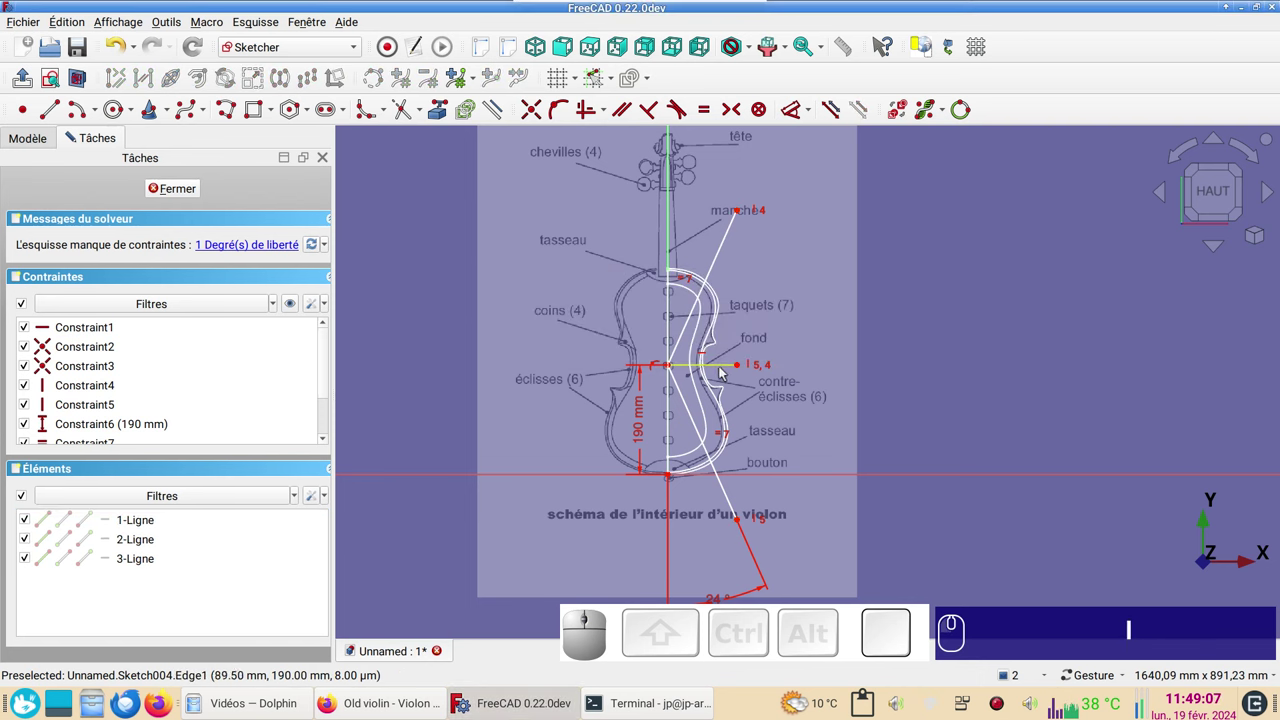
{"action": "left_click", "coordinate": [734, 370]}
{"action": "key", "text": "l"}
{"action": "type", "text": "ll"}
{"action": "key", "text": "KP_1"}
{"action": "key", "text": "KP_2"}
{"action": "key", "text": "KP_0"}
{"action": "key", "text": "KP_Enter"}
{"action": "left_click", "coordinate": [178, 193]}
- Switch to the Part workbench and select Sketch004 as the shape to extrude
{"action": "scroll", "scroll_direction": "down", "scroll_amount": 3}
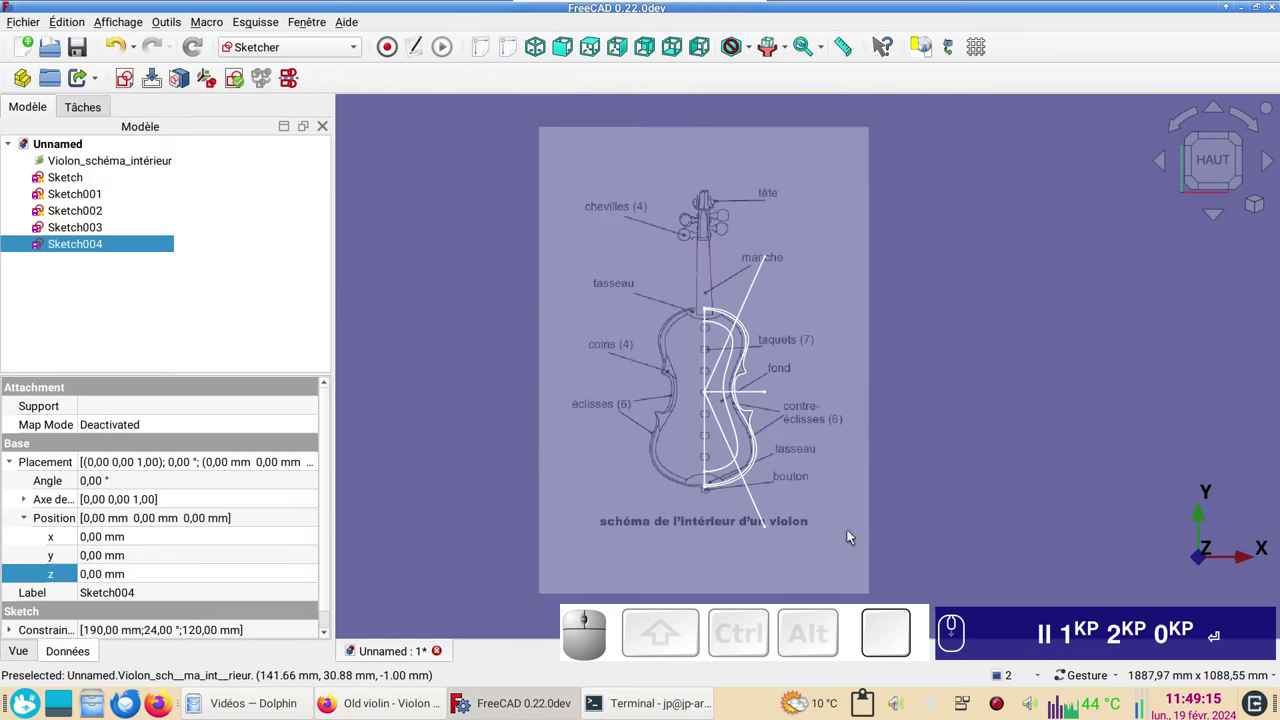
{"action": "left_click_drag", "start_coordinate": [850, 560], "coordinate": [679, 387]}
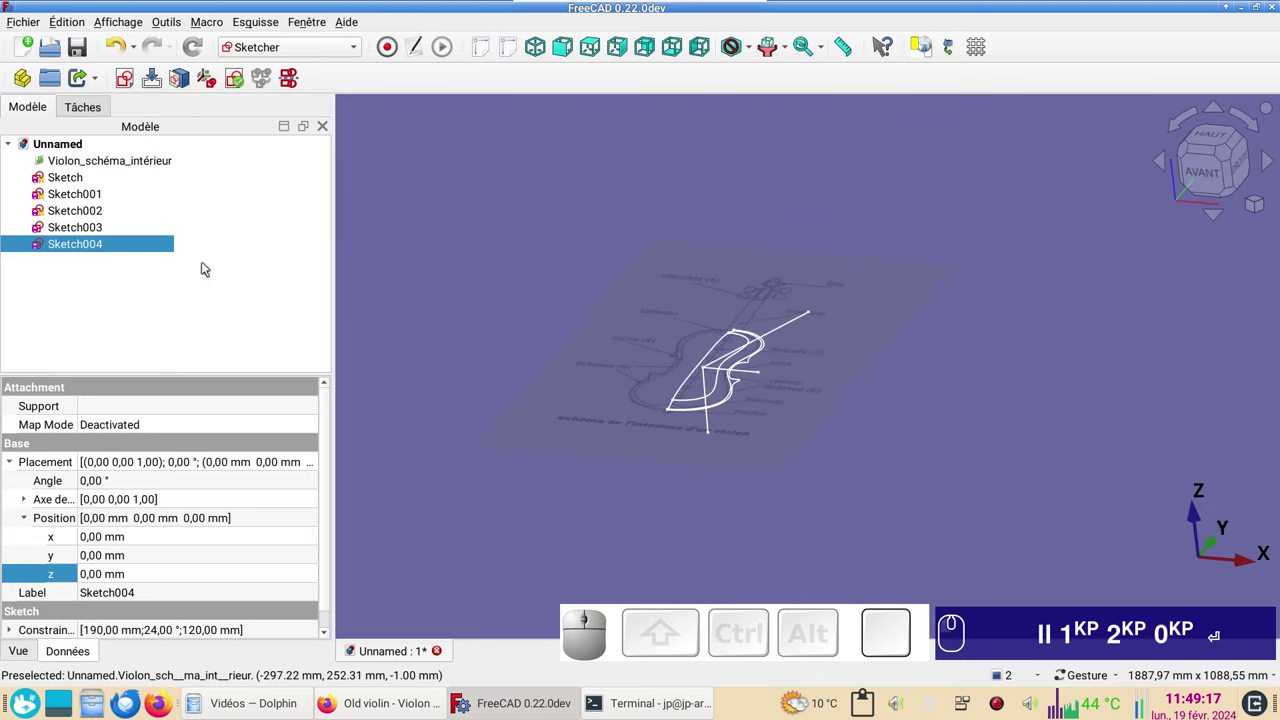
{"action": "left_click", "coordinate": [306, 56]}
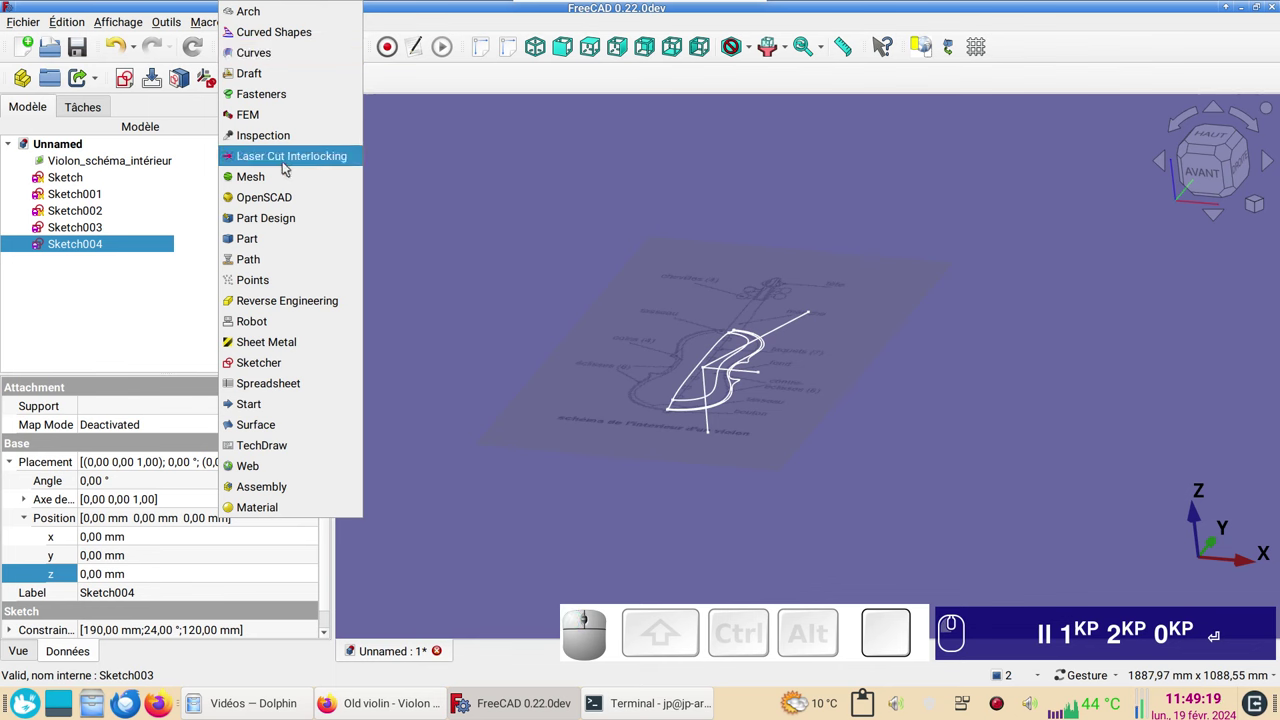
{"action": "left_click", "coordinate": [280, 238]}
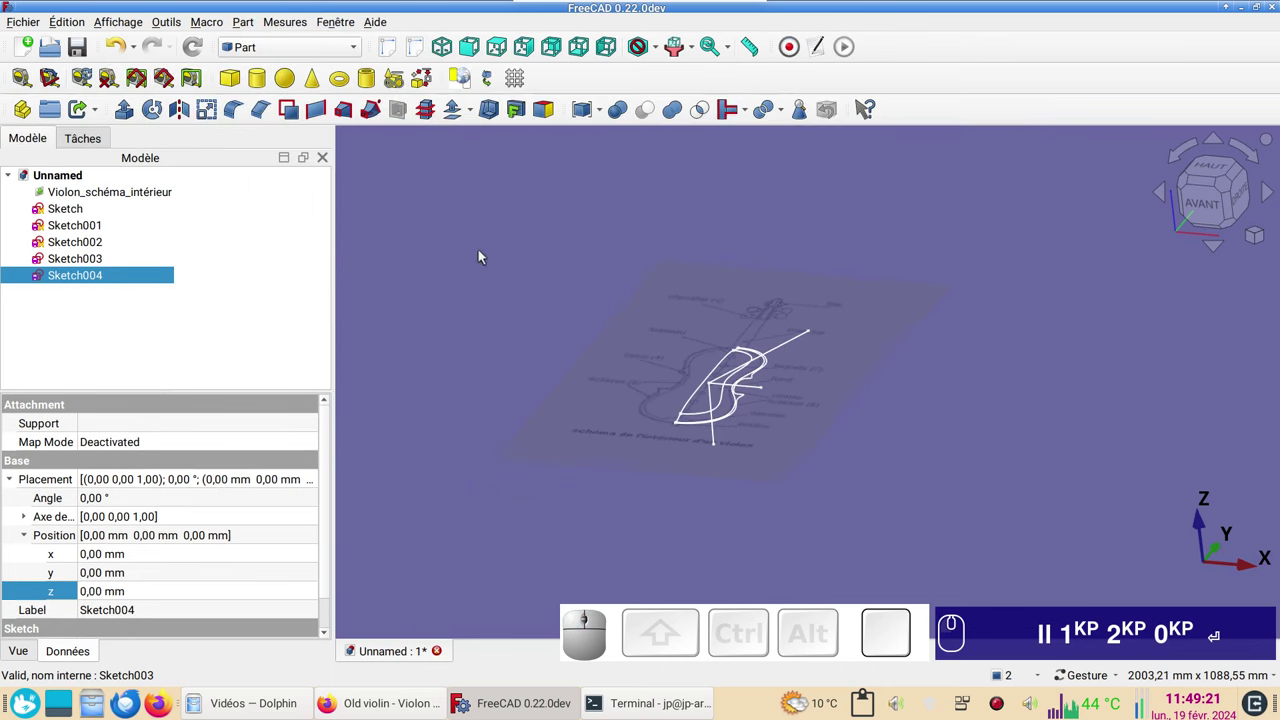
{"action": "scroll", "scroll_direction": "up", "scroll_amount": 3}
{"action": "left_click_drag", "start_coordinate": [545, 336], "coordinate": [413, 278]}
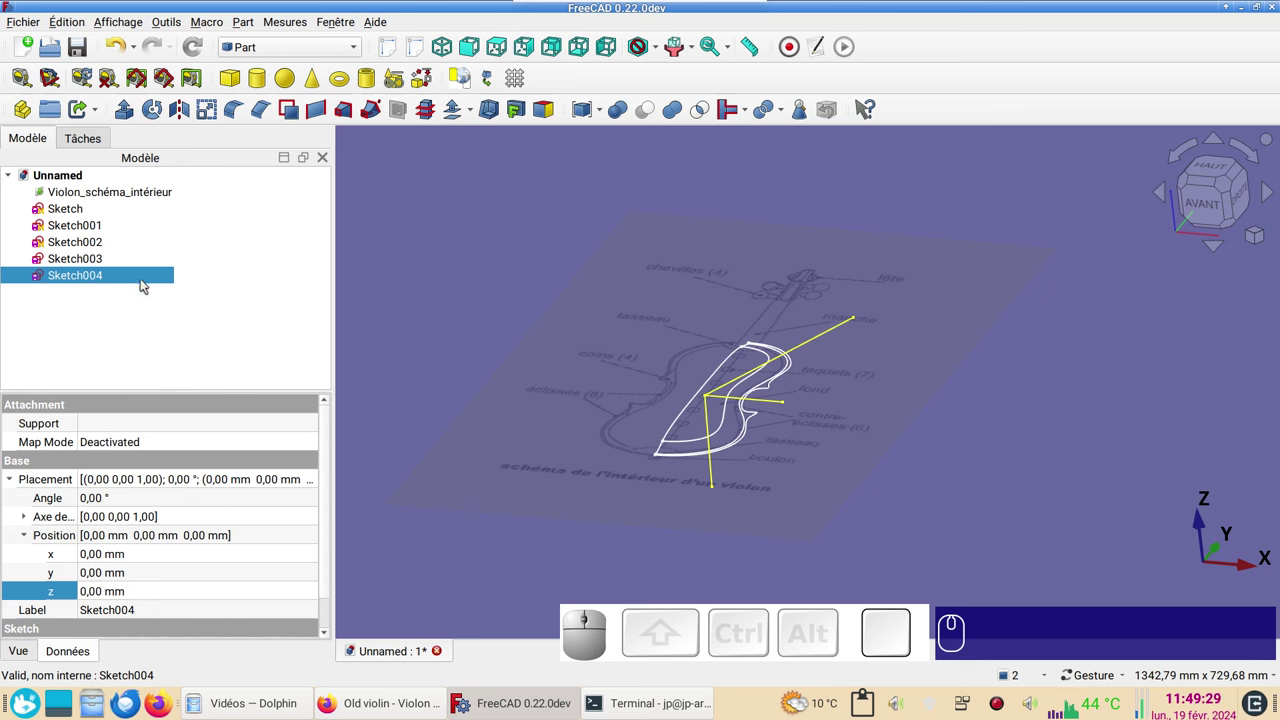
{"action": "left_click", "coordinate": [122, 283]}
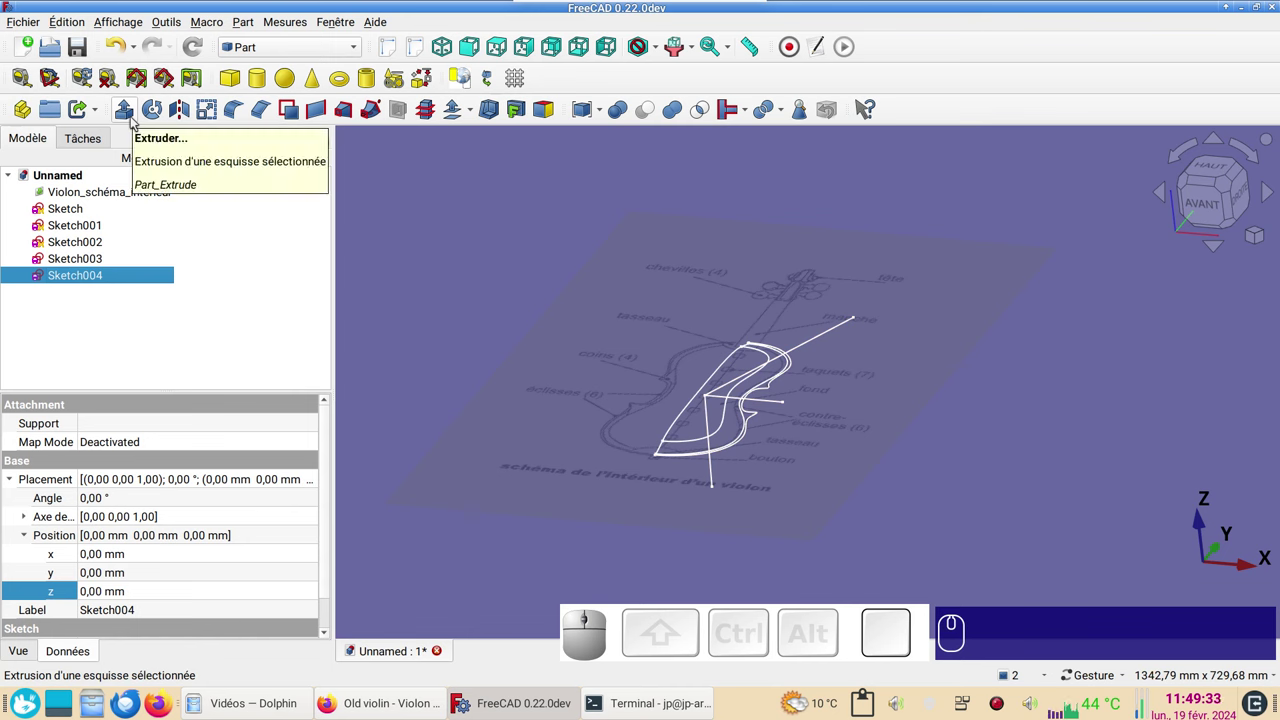
- Start a symmetric 100 mm extrusion of Sketch004 along its normal
{"action": "left_click", "coordinate": [137, 124]}
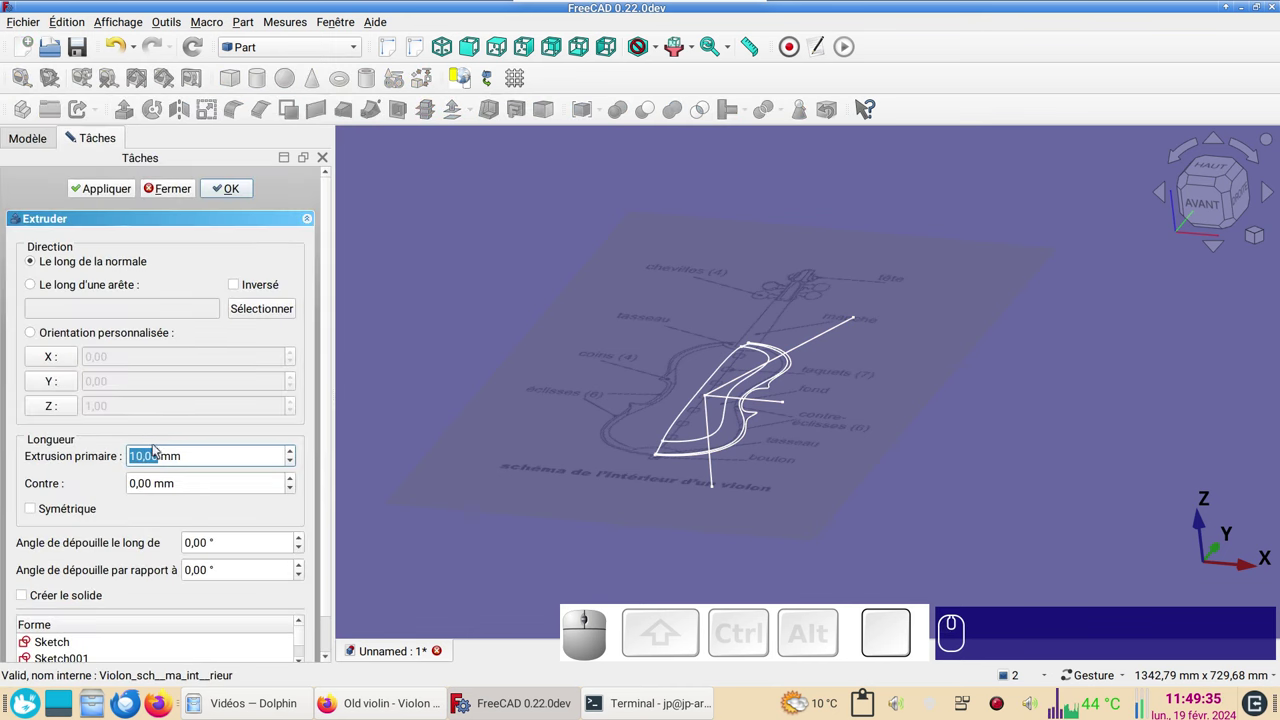
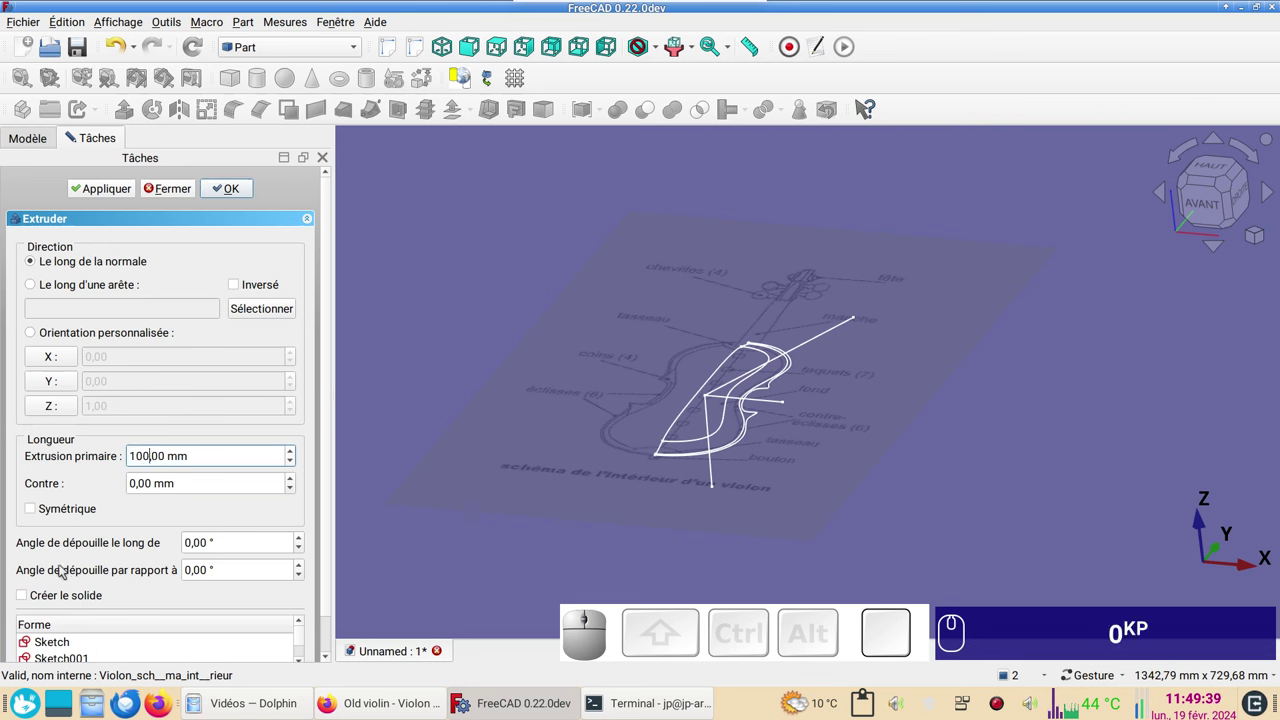
{"action": "left_click", "coordinate": [71, 509]}
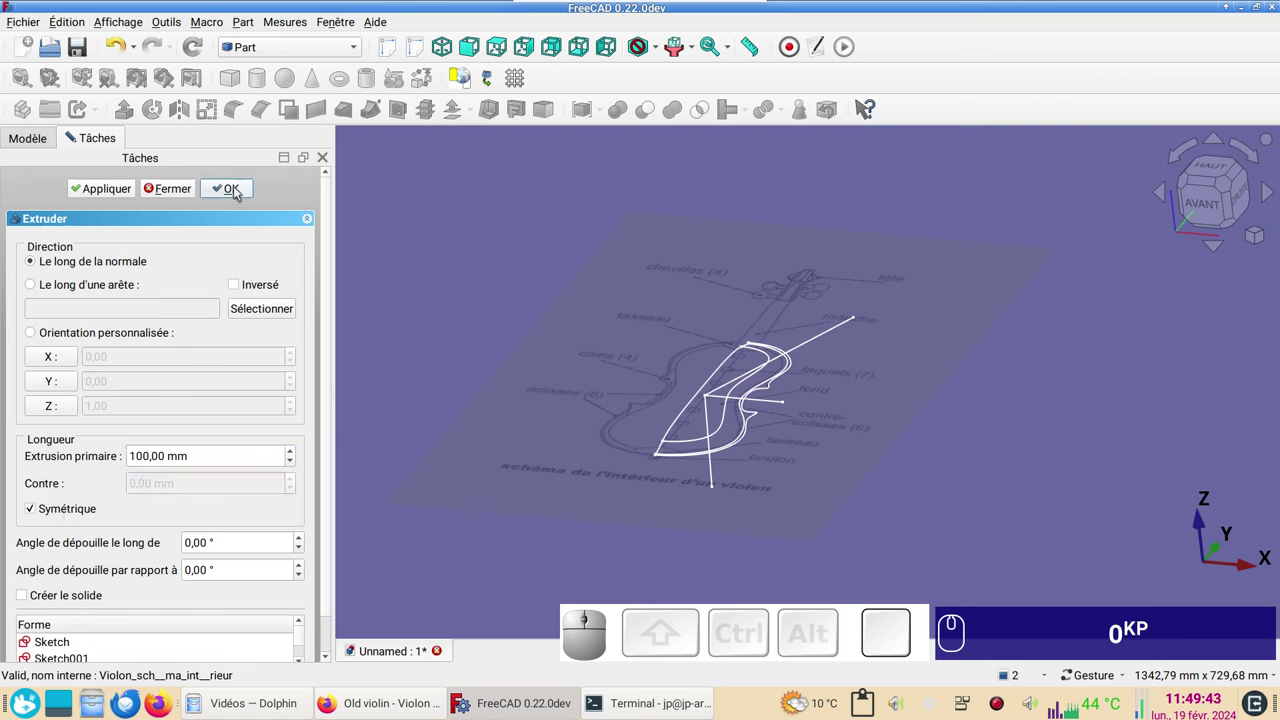
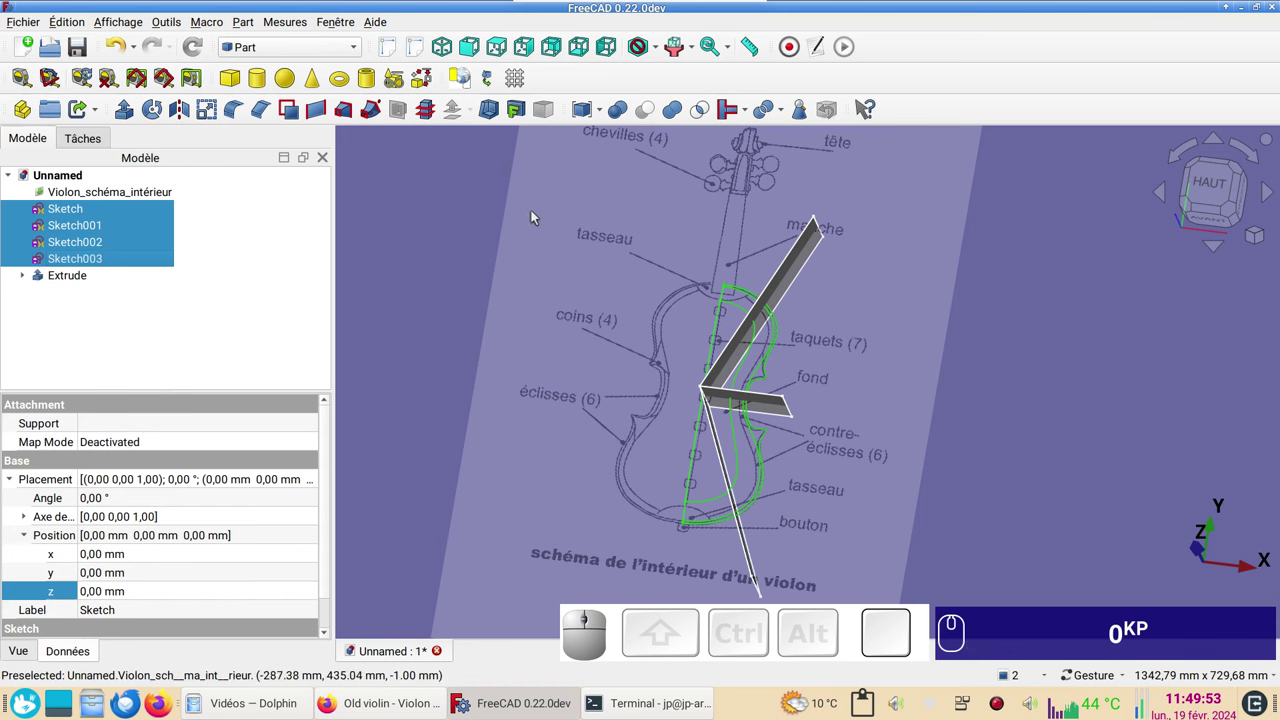
- Combine the four outline sketches into one Compound
{"action": "left_click", "coordinate": [603, 115]}
{"action": "left_click", "coordinate": [602, 127]}
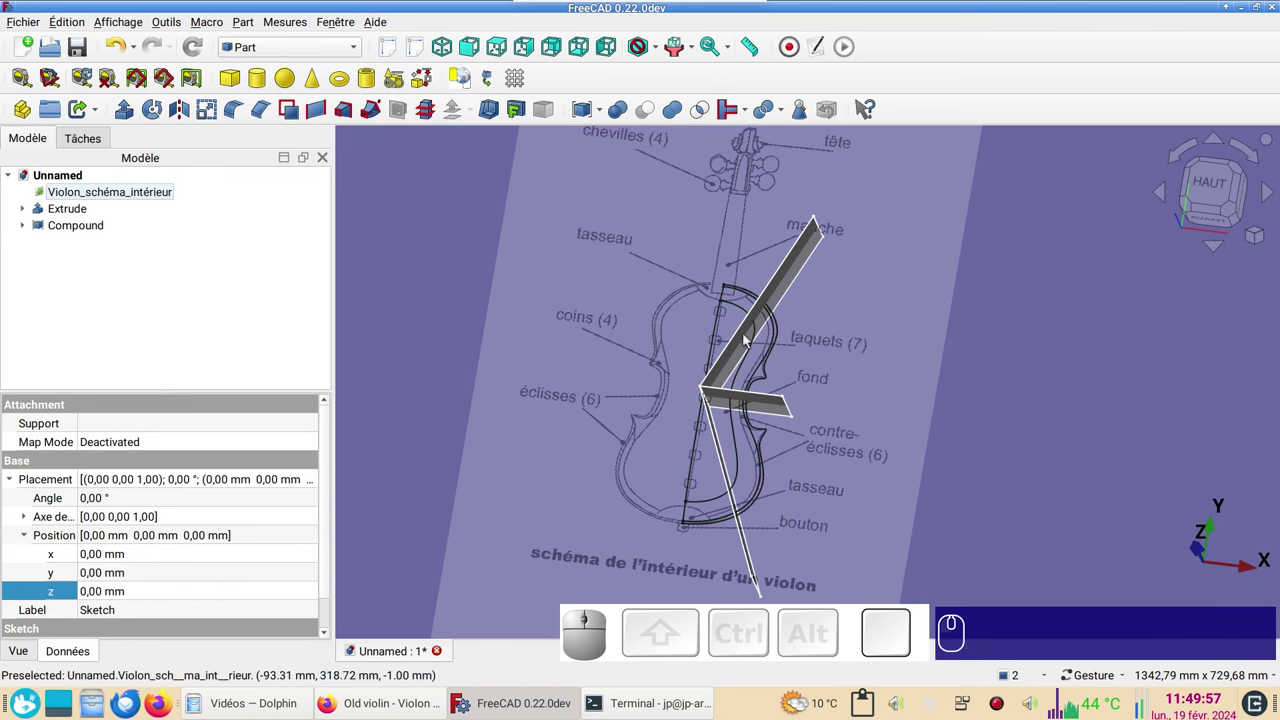
{"action": "left_click_drag", "start_coordinate": [949, 430], "coordinate": [358, 248]}
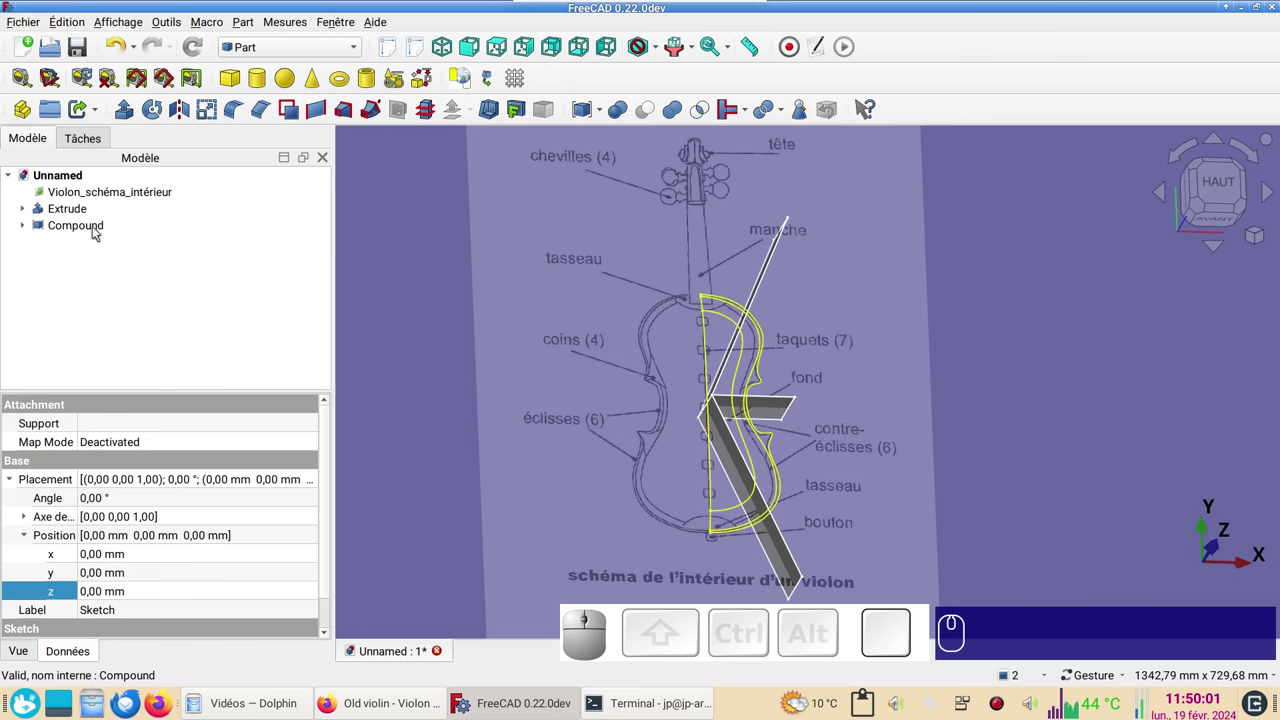
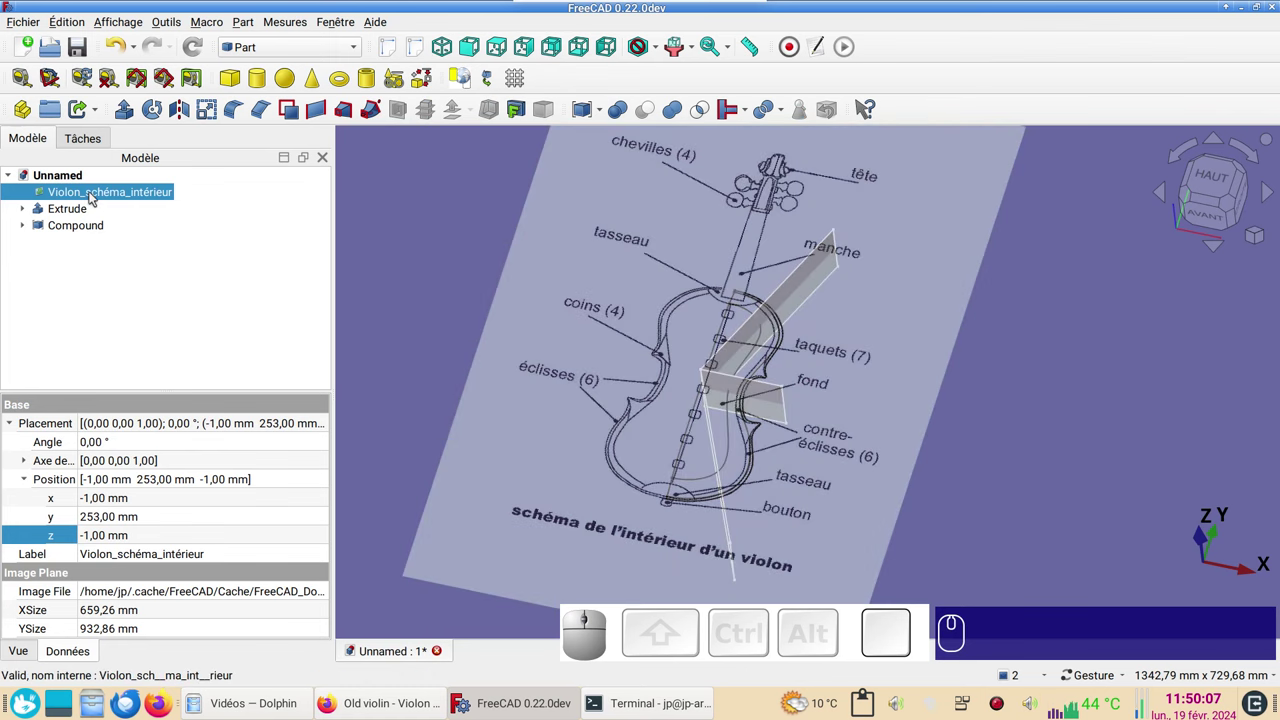
- Hide the violin reference image and select the Compound together with the Extrude surface
{"action": "left_click", "coordinate": [95, 194]}
{"action": "key", "text": "space"}
{"action": "left_click", "coordinate": [66, 230]}
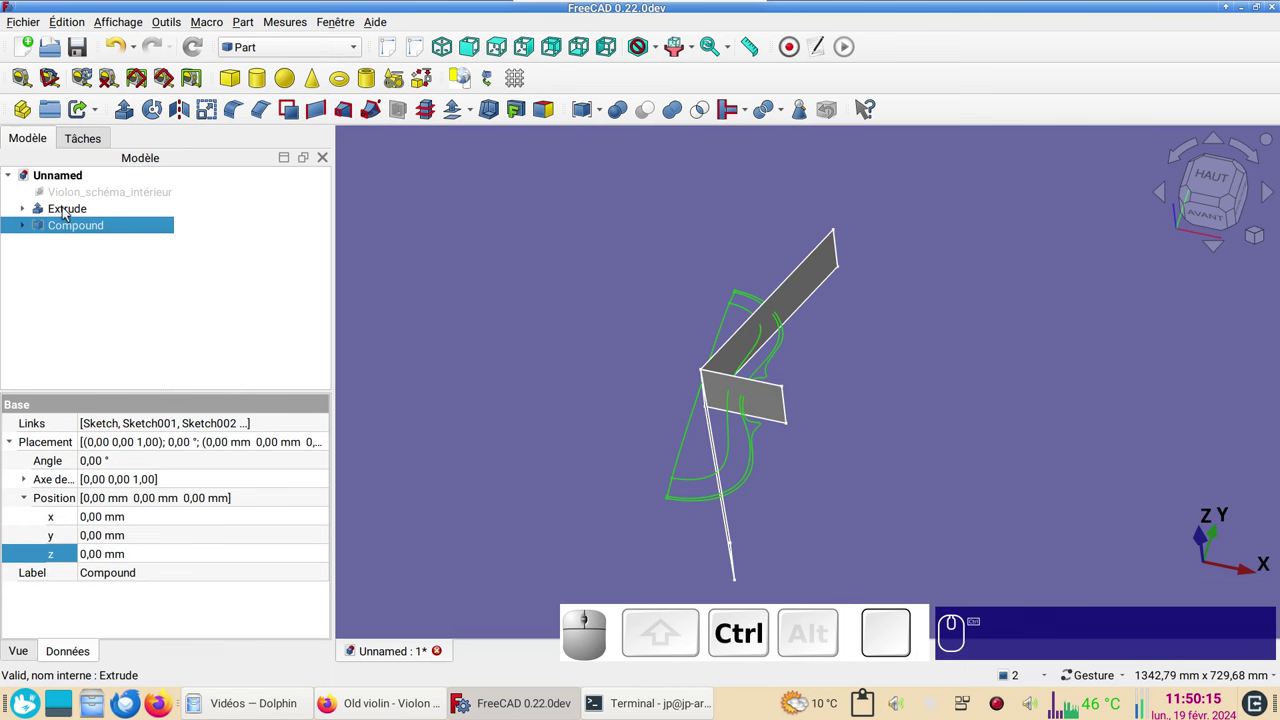
{"action": "left_click", "coordinate": [71, 214]}
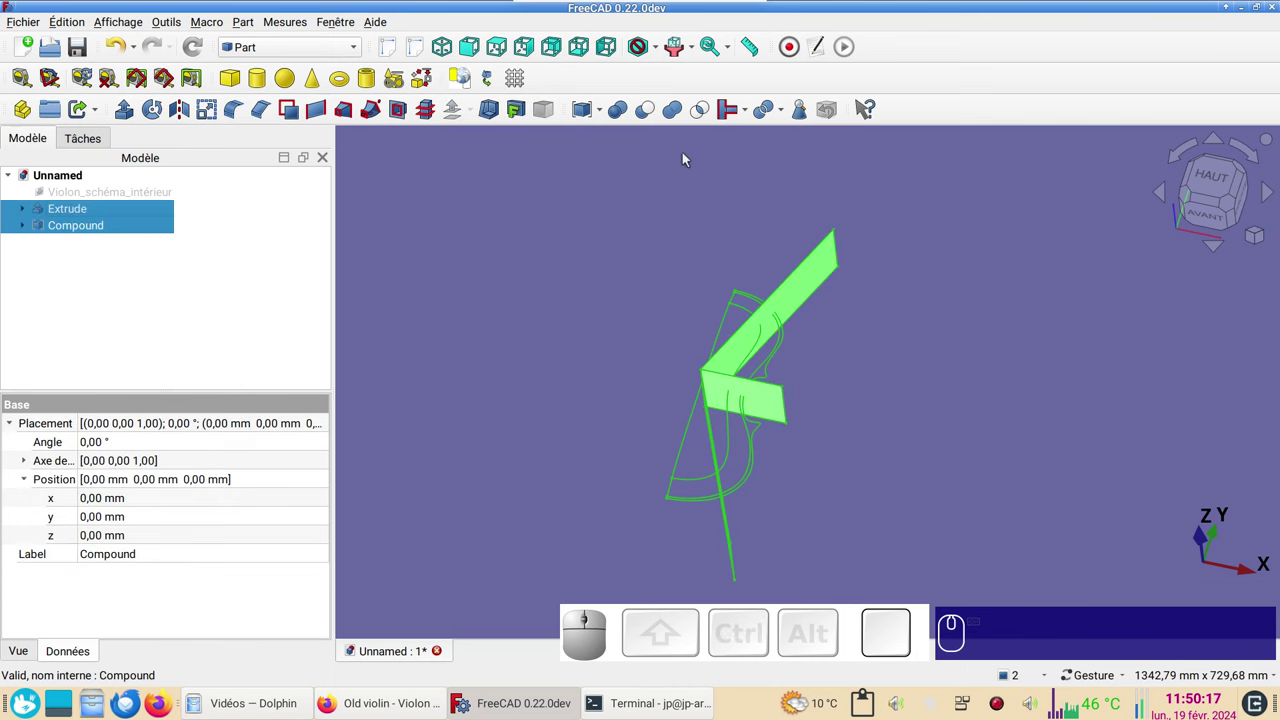
{"action": "left_click", "coordinate": [787, 116]}
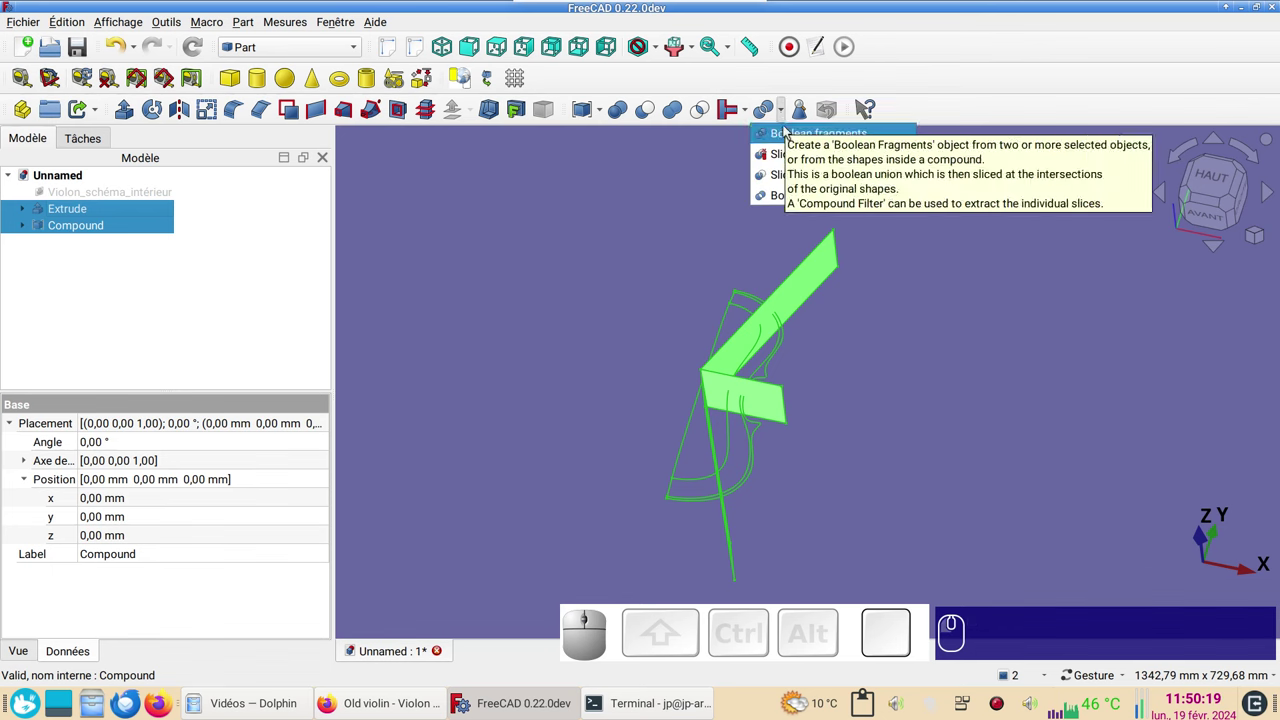
- Slice the Compound apart by the Extrude surface and expand the Exploded Slice pieces
{"action": "left_click", "coordinate": [794, 162]}
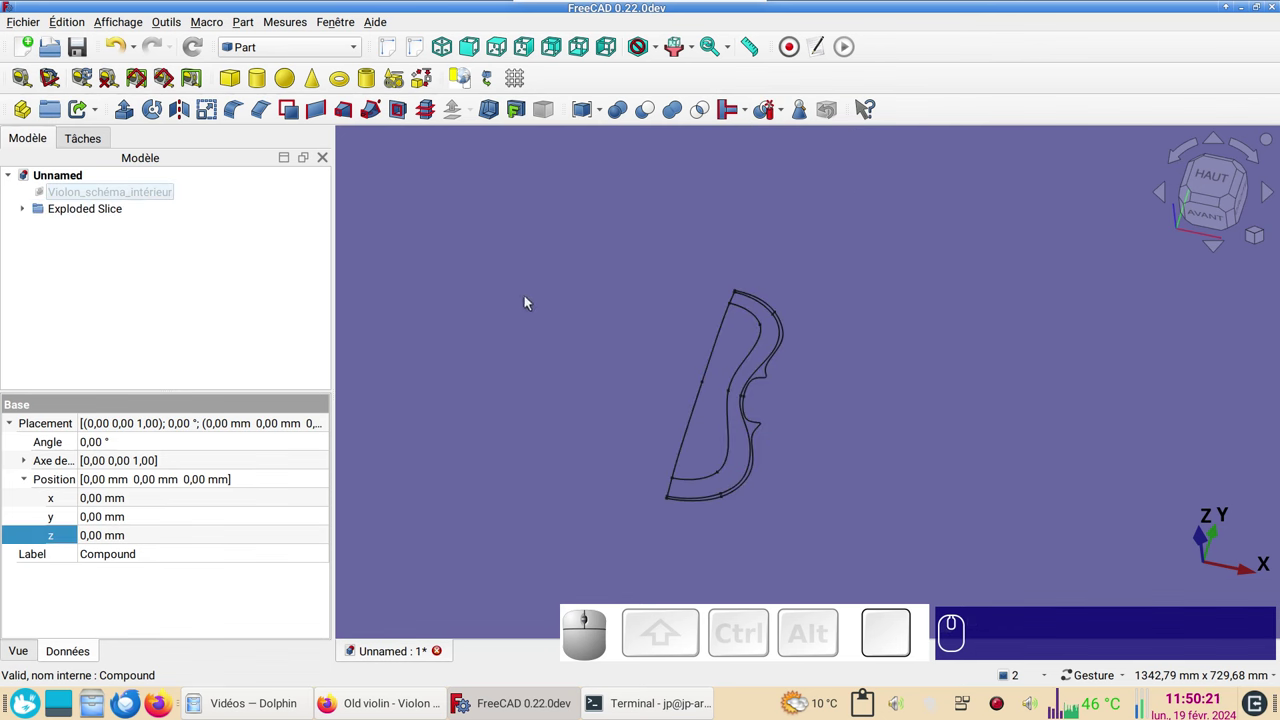
{"action": "left_click", "coordinate": [1219, 186]}
{"action": "left_click_drag", "start_coordinate": [867, 433], "coordinate": [887, 368]}
{"action": "scroll", "scroll_direction": "up", "scroll_amount": 3}
{"action": "left_click_drag", "start_coordinate": [880, 371], "coordinate": [930, 425]}
{"action": "scroll", "scroll_direction": "down", "scroll_amount": 3}
{"action": "left_click_drag", "start_coordinate": [901, 482], "coordinate": [338, 321]}
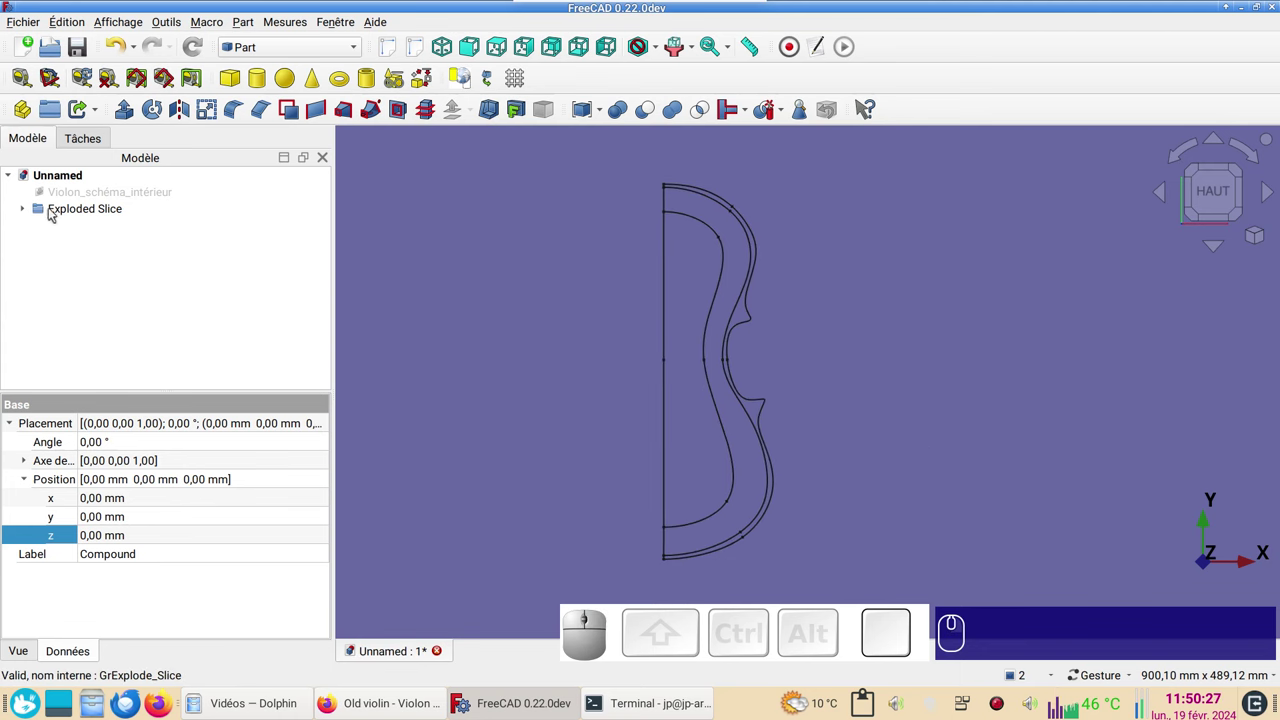
{"action": "left_click", "coordinate": [29, 213]}
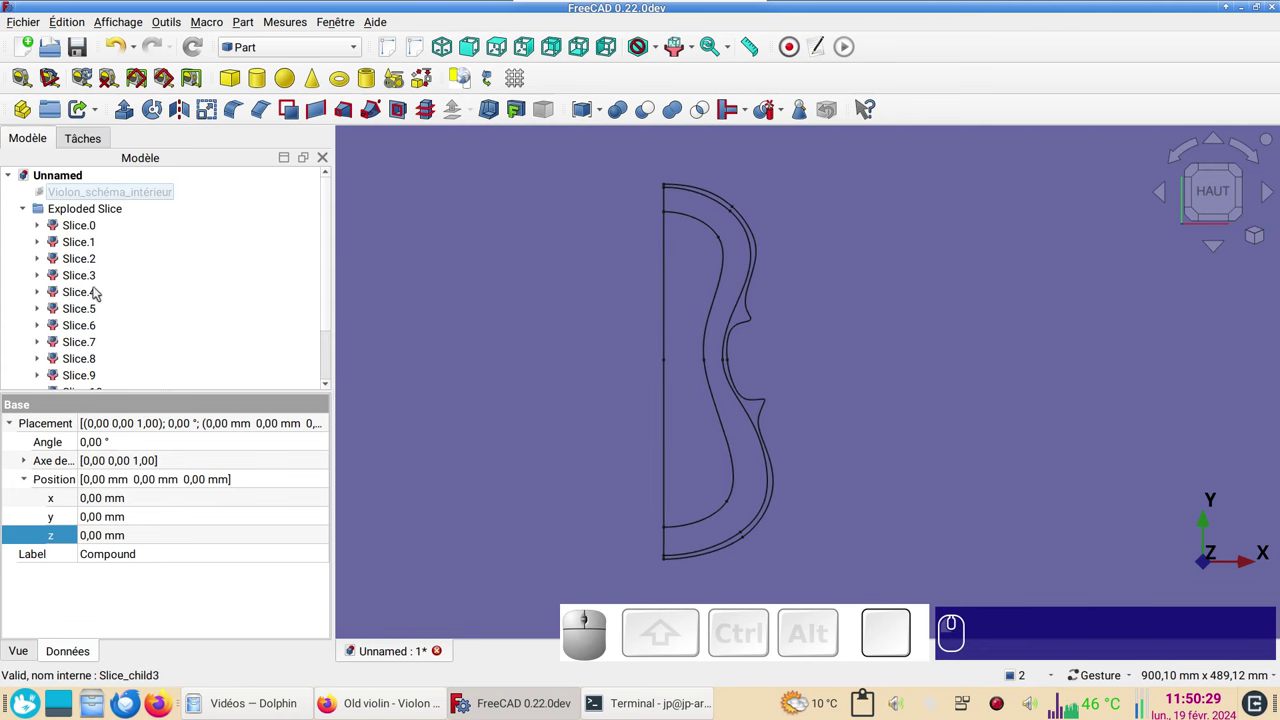
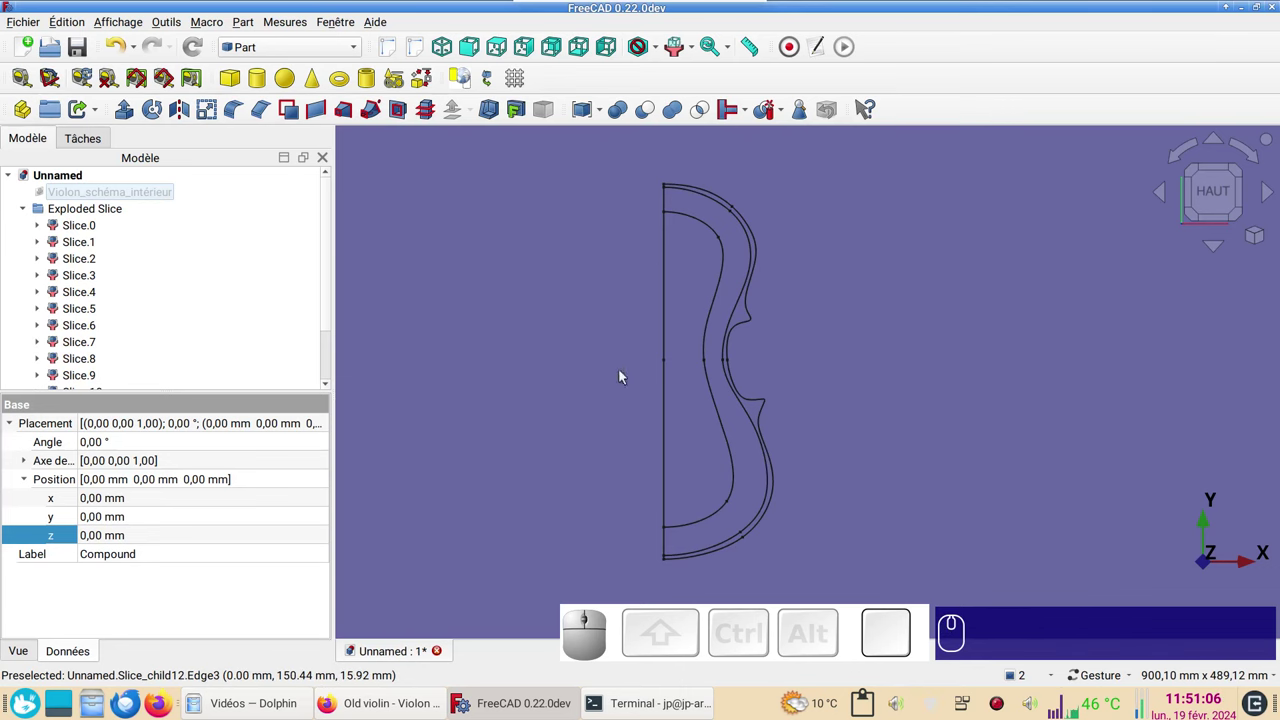
- Switch to Sketcher, dig down to the Extrude surface in the tree and show it again
{"action": "left_click", "coordinate": [292, 54]}
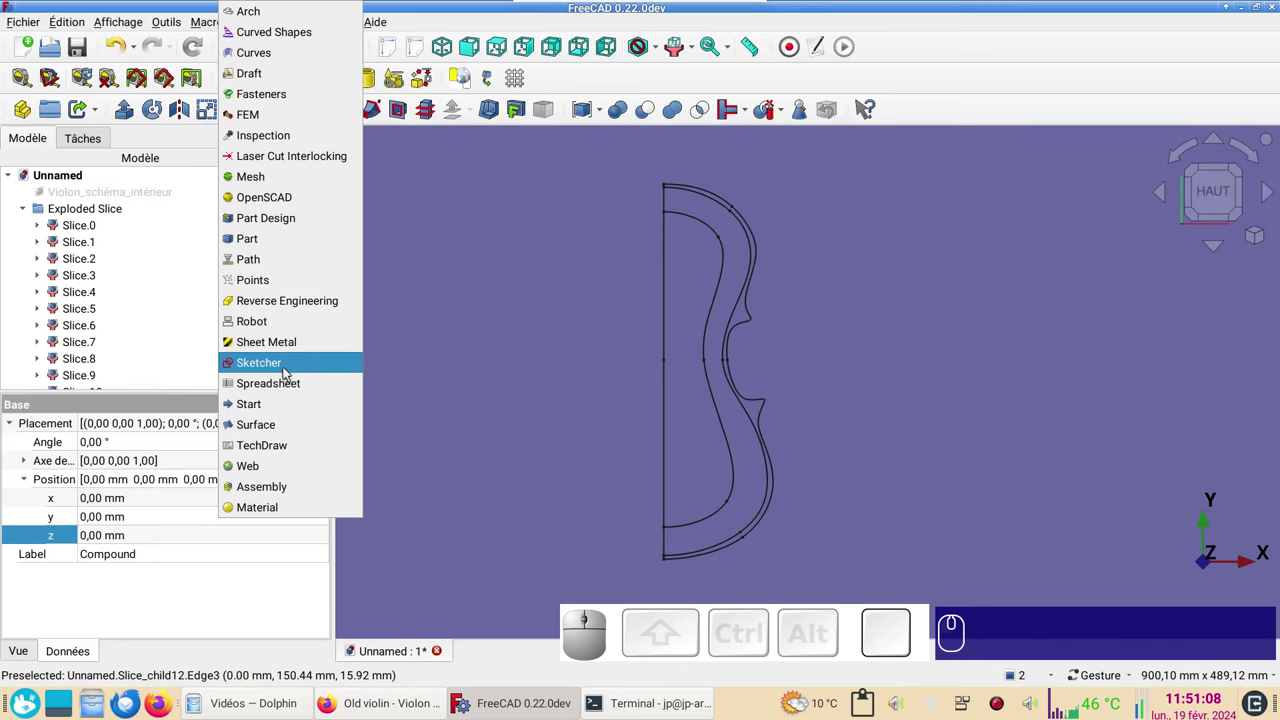
{"action": "left_click", "coordinate": [290, 372]}
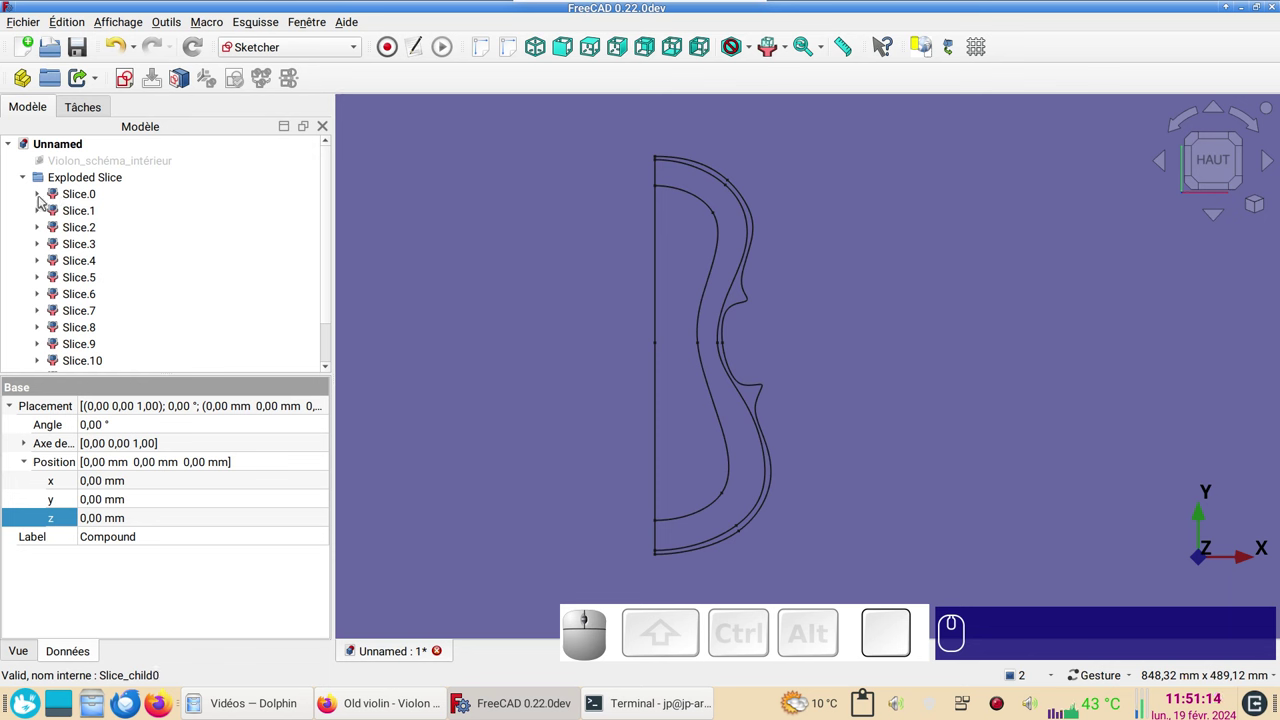
{"action": "left_click", "coordinate": [42, 197]}
{"action": "left_click", "coordinate": [61, 215]}
{"action": "left_click", "coordinate": [72, 248]}
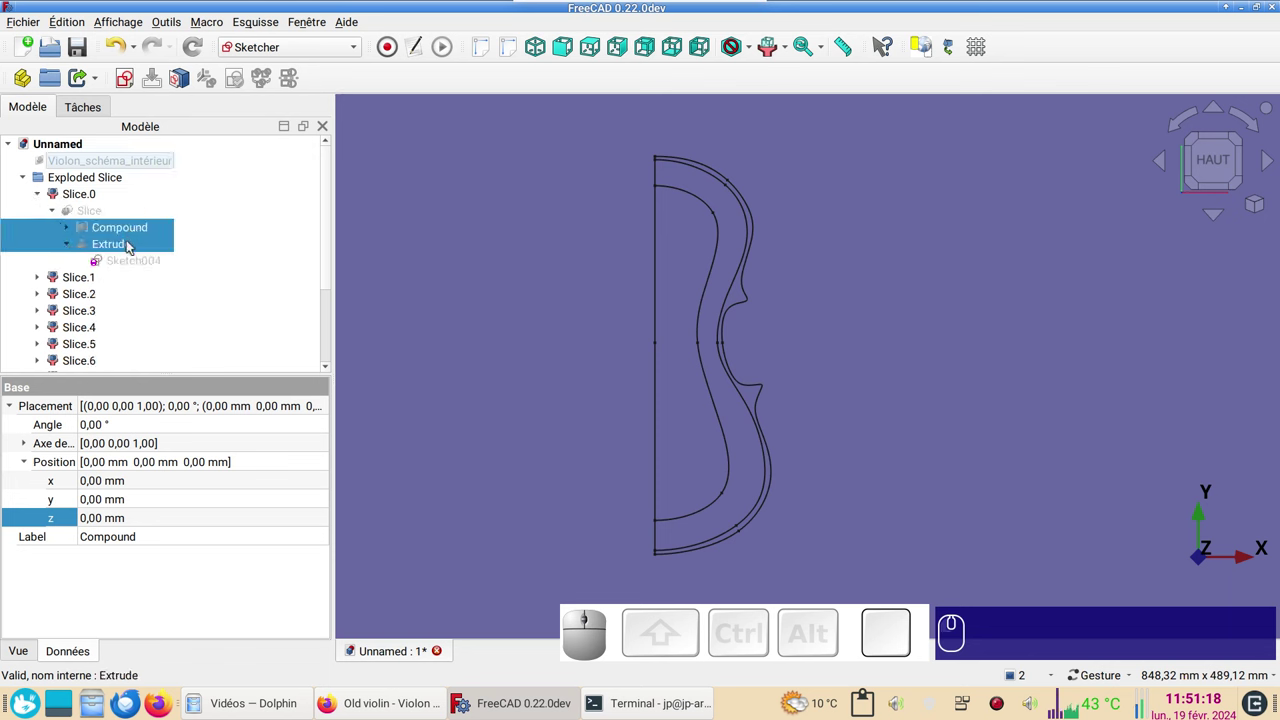
{"action": "left_click", "coordinate": [131, 246]}
{"action": "key", "text": "space"}
- Start a new sketch attached to a face of the Extrude surface
{"action": "left_click_drag", "start_coordinate": [902, 529], "coordinate": [901, 486]}
{"action": "left_click", "coordinate": [905, 492]}
{"action": "left_click", "coordinate": [659, 477]}
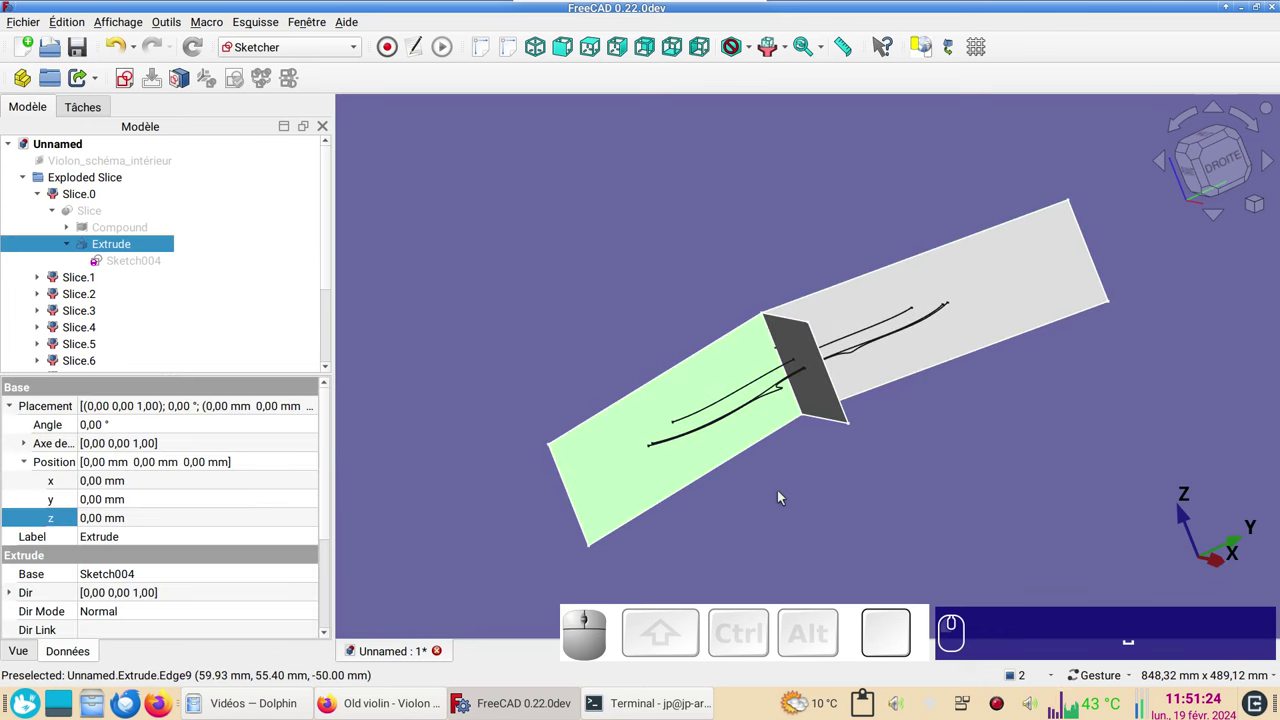
{"action": "left_click", "coordinate": [126, 77]}
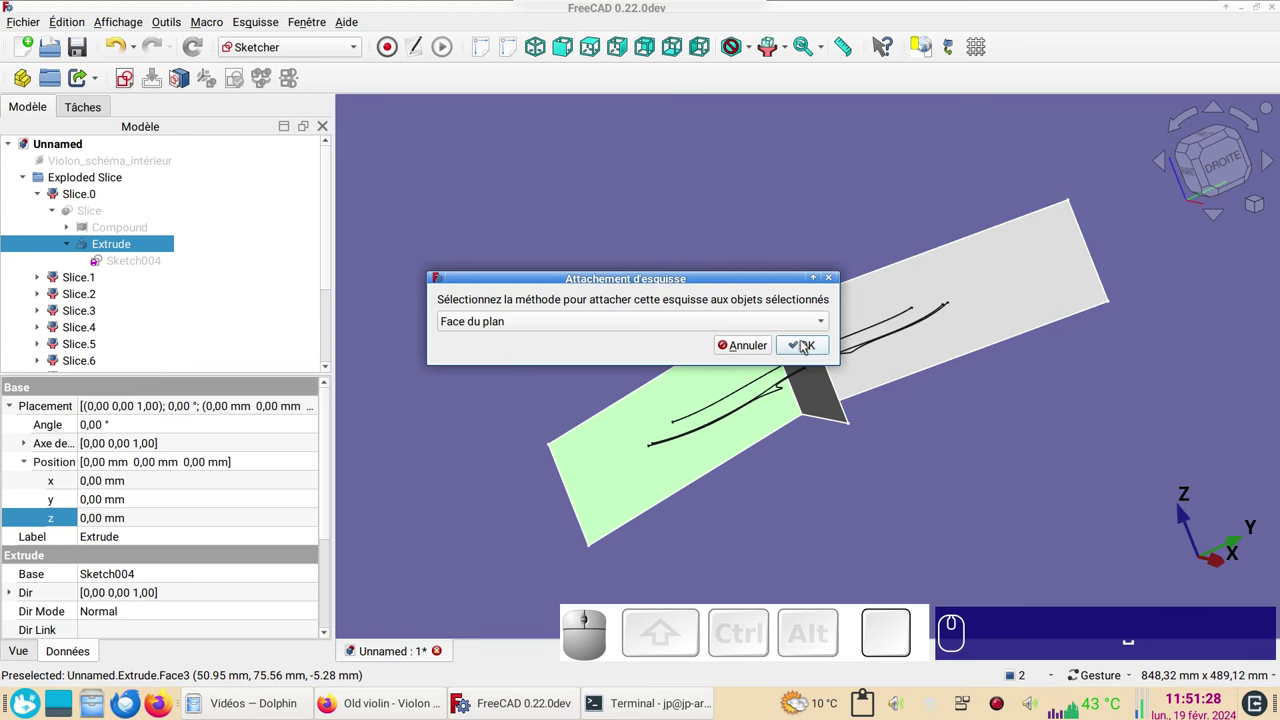
- Confirm the flat-face attachment and orient the view down onto the slice outlines
{"action": "left_click", "coordinate": [806, 345]}
{"action": "left_click", "coordinate": [24, 139]}
{"action": "left_click", "coordinate": [131, 277]}
{"action": "key", "text": "space"}
{"action": "key", "text": "space"}
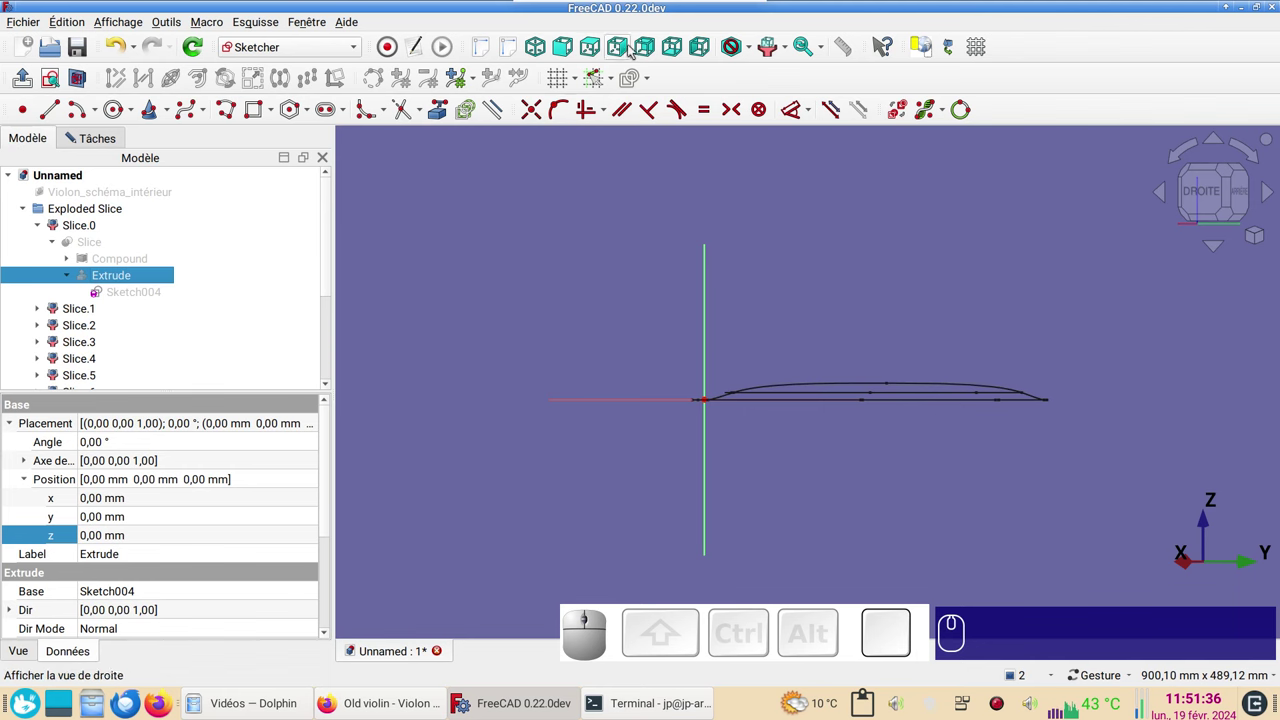
{"action": "key", "text": "KP_2"}
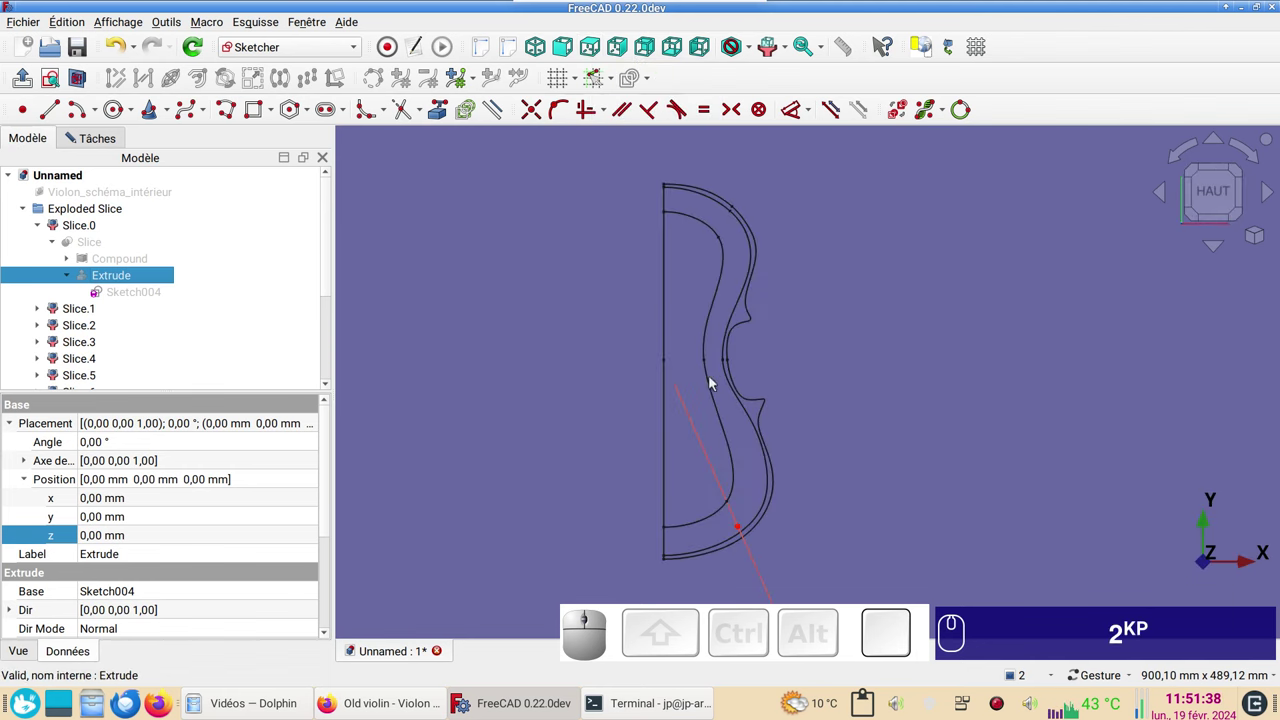
{"action": "left_click_drag", "start_coordinate": [860, 532], "coordinate": [764, 432]}
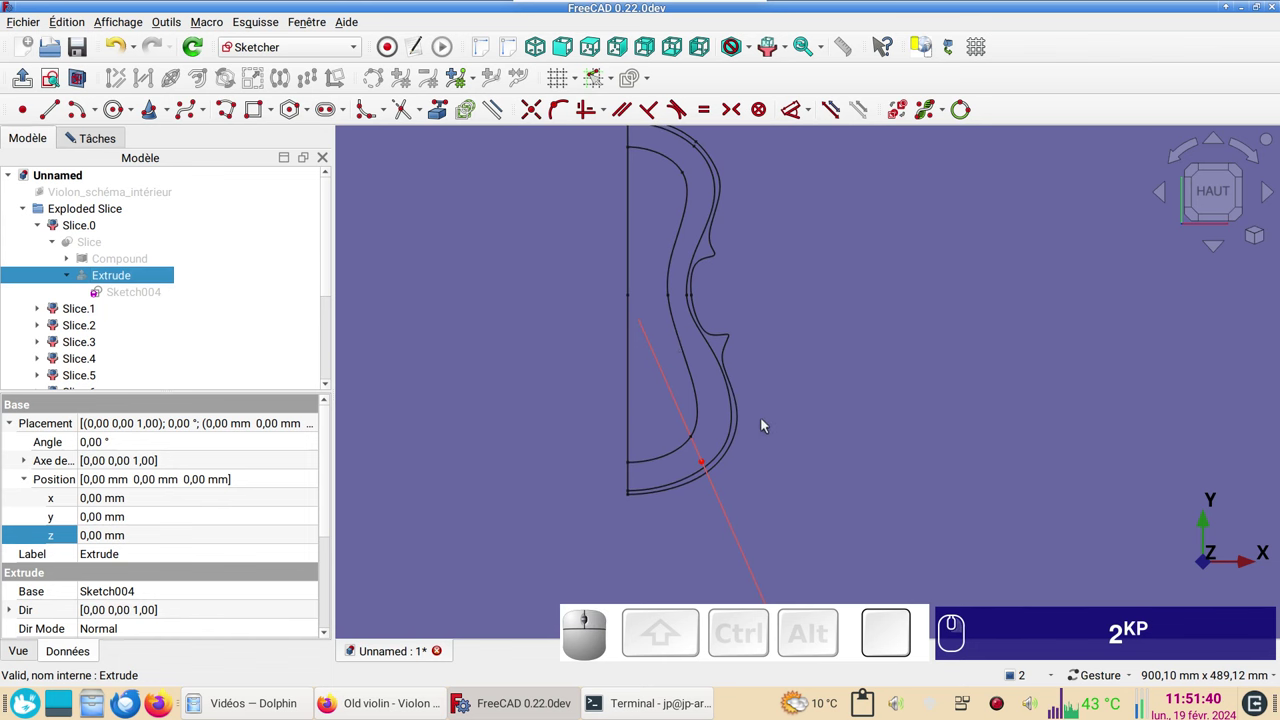
- Link the red cutting line's crossings with the inner outline curves as external references
{"action": "left_click", "coordinate": [449, 116]}
{"action": "scroll", "scroll_direction": "up", "scroll_amount": 3}
{"action": "scroll", "scroll_direction": "up", "scroll_amount": 3}
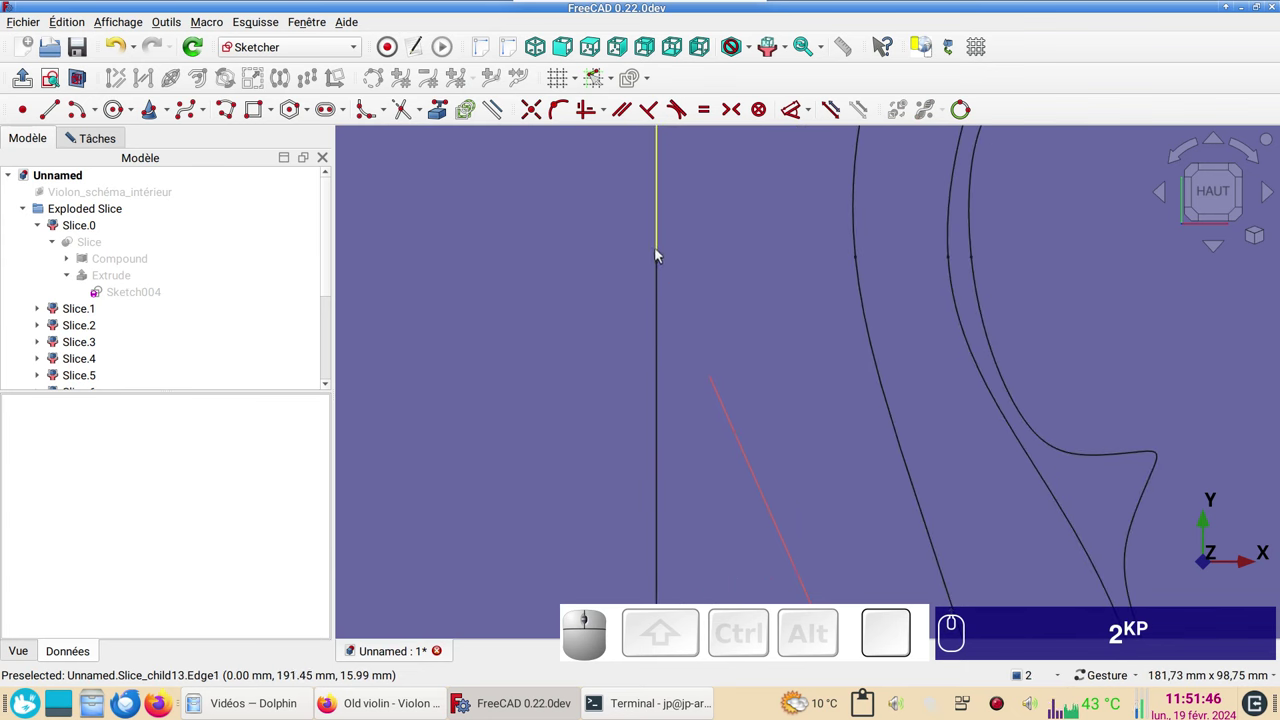
{"action": "left_click", "coordinate": [659, 261]}
{"action": "left_click_drag", "start_coordinate": [793, 426], "coordinate": [538, 116]}
{"action": "right_click", "coordinate": [648, 356]}
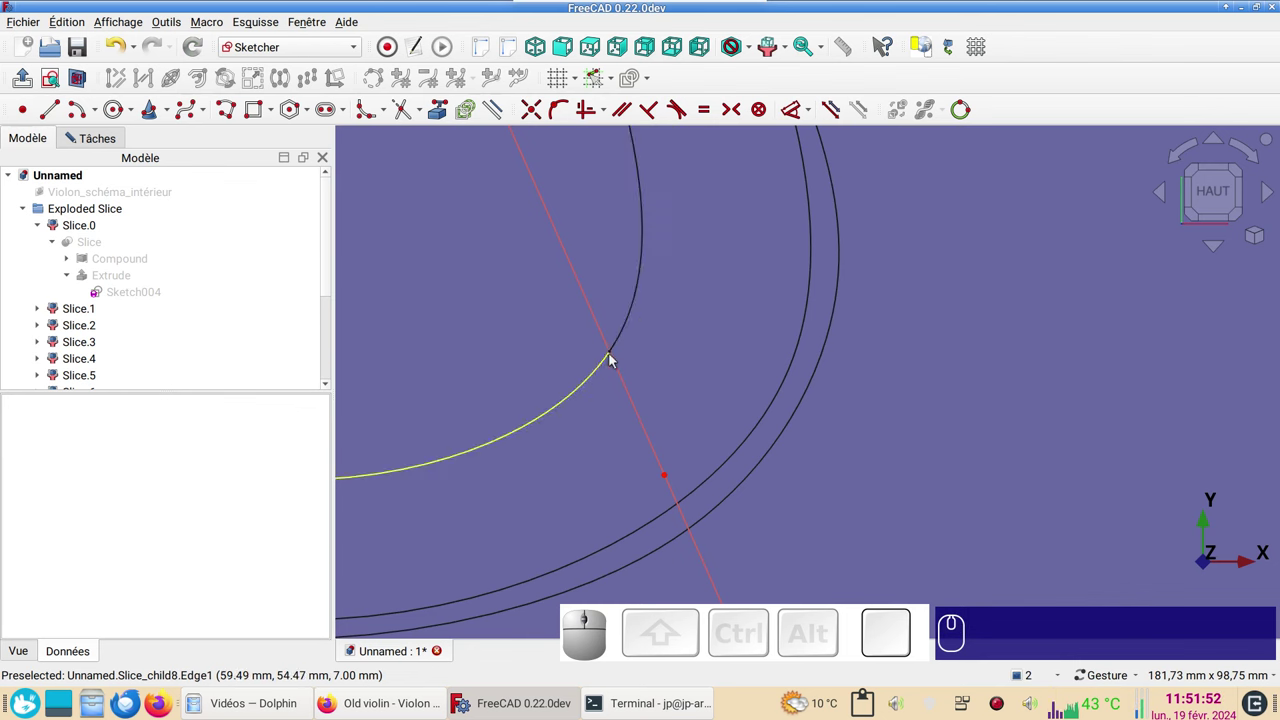
{"action": "left_click", "coordinate": [613, 354]}
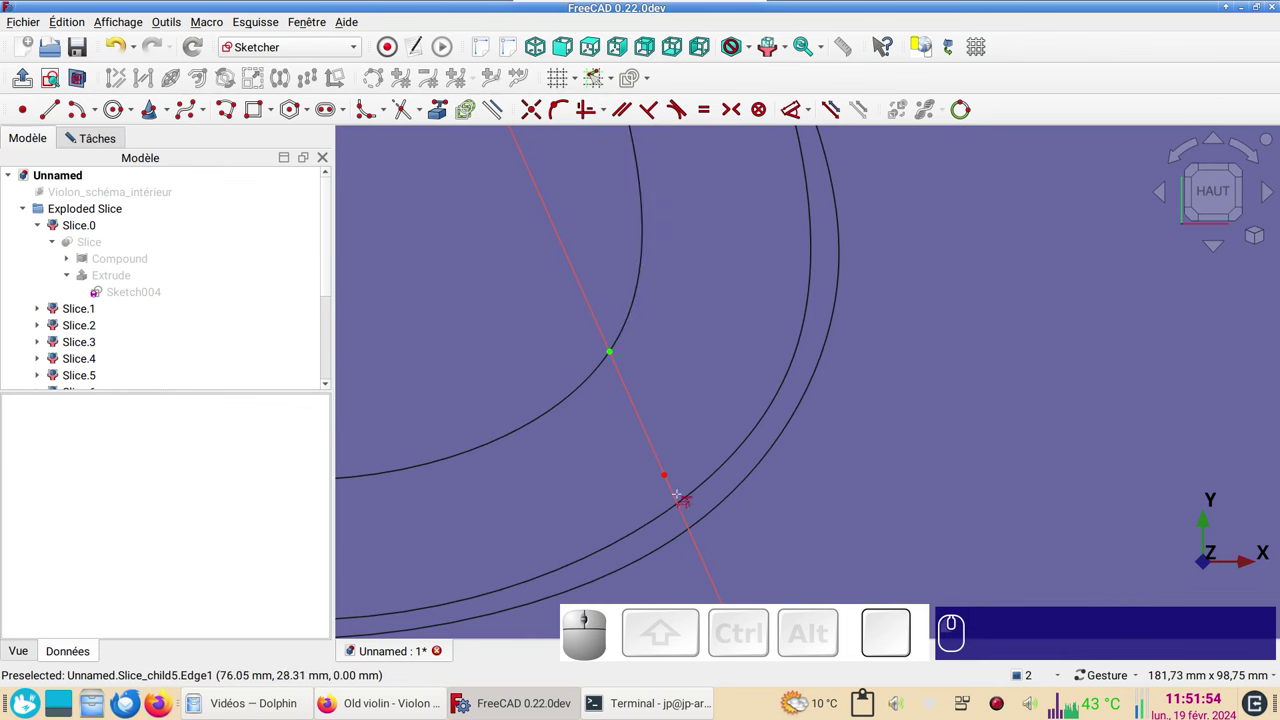
{"action": "left_click", "coordinate": [679, 507]}
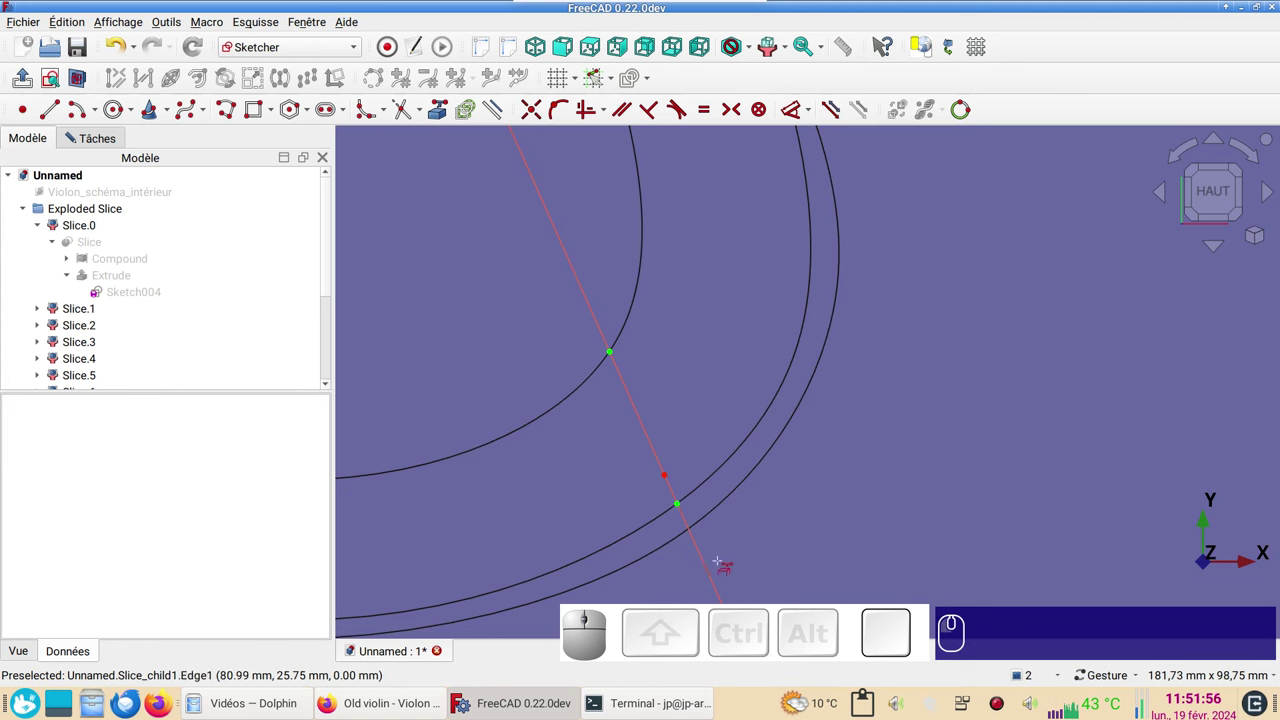
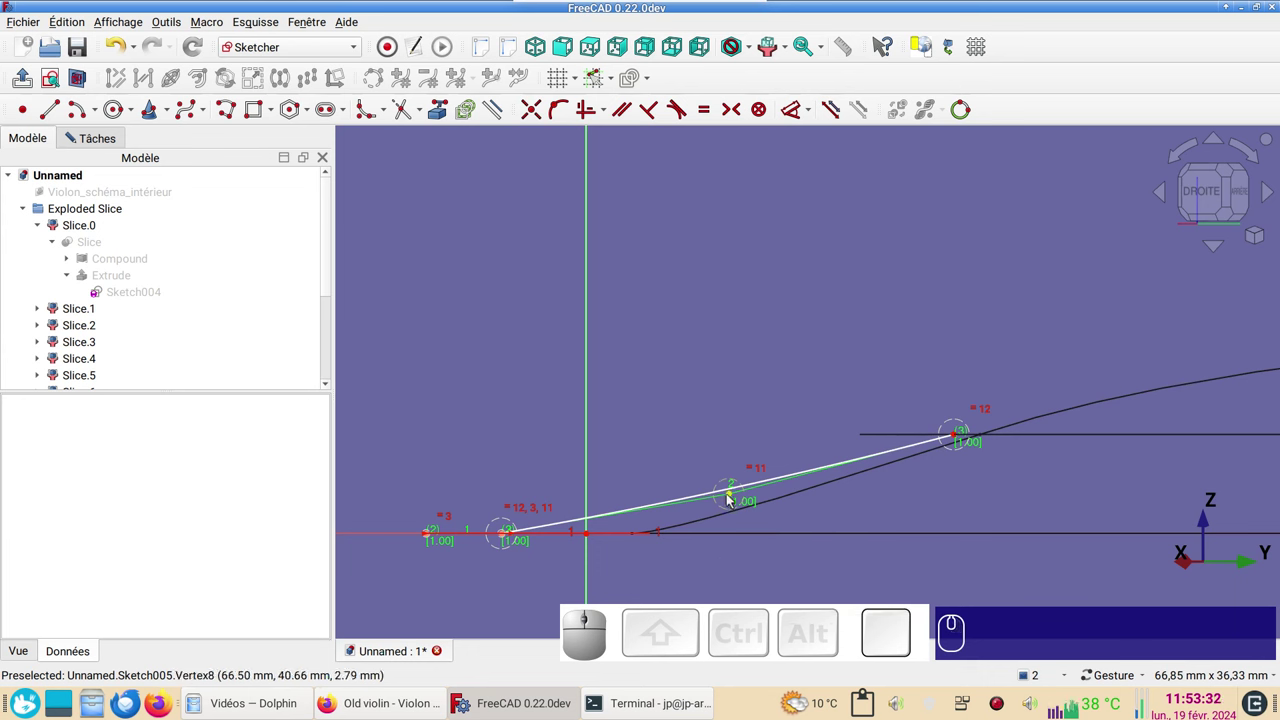
- Constrain the spline's edge poles to the reference points and drag them toward the arch
{"action": "left_click", "coordinate": [731, 498]}
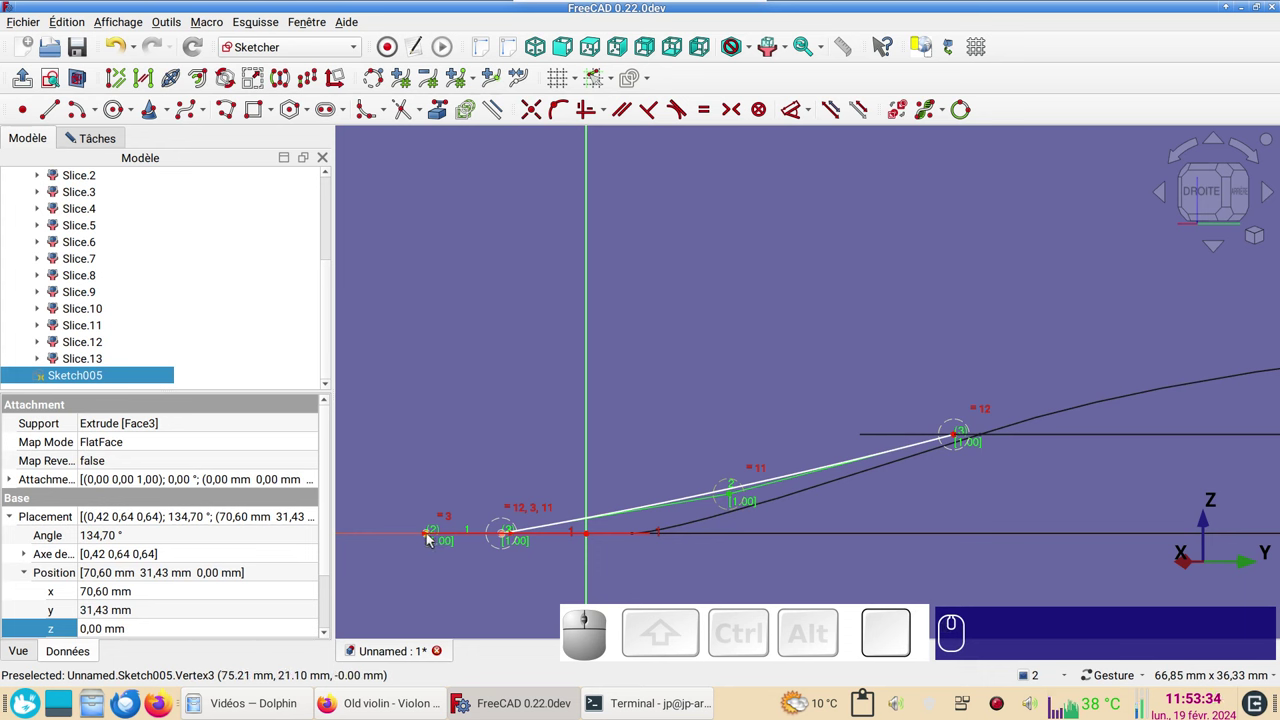
{"action": "left_click", "coordinate": [431, 538]}
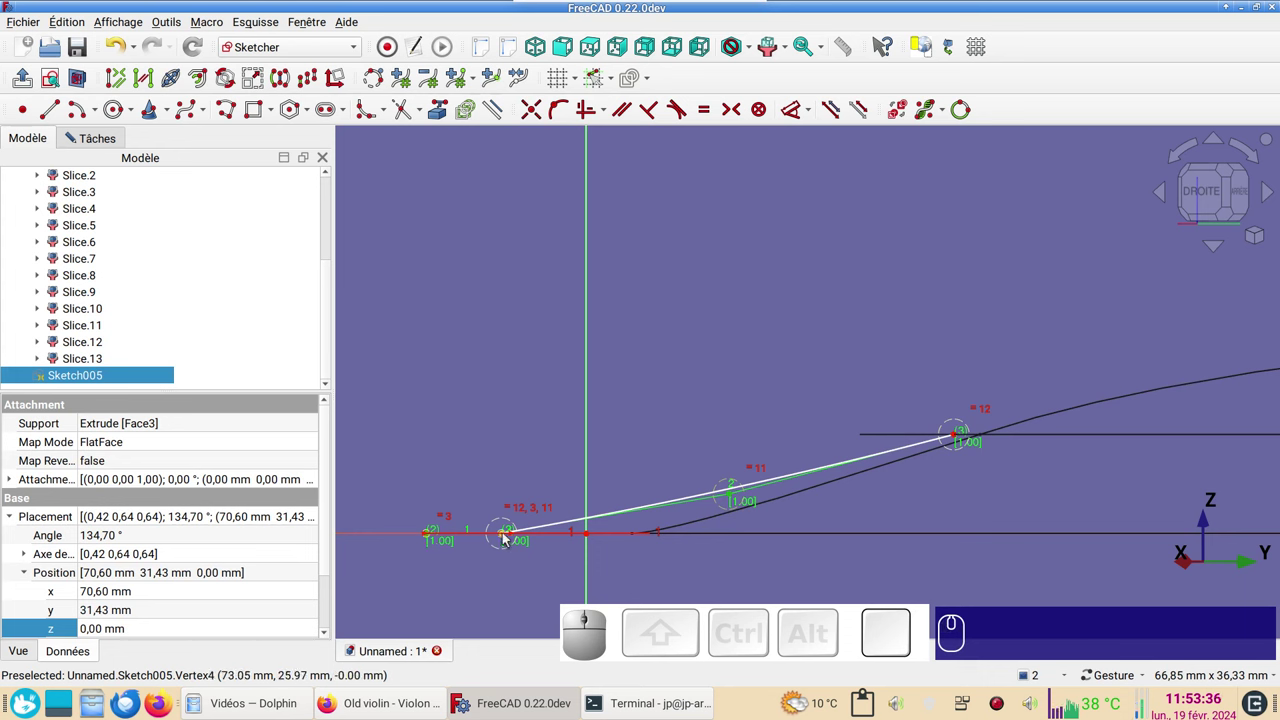
{"action": "left_click", "coordinate": [507, 537]}
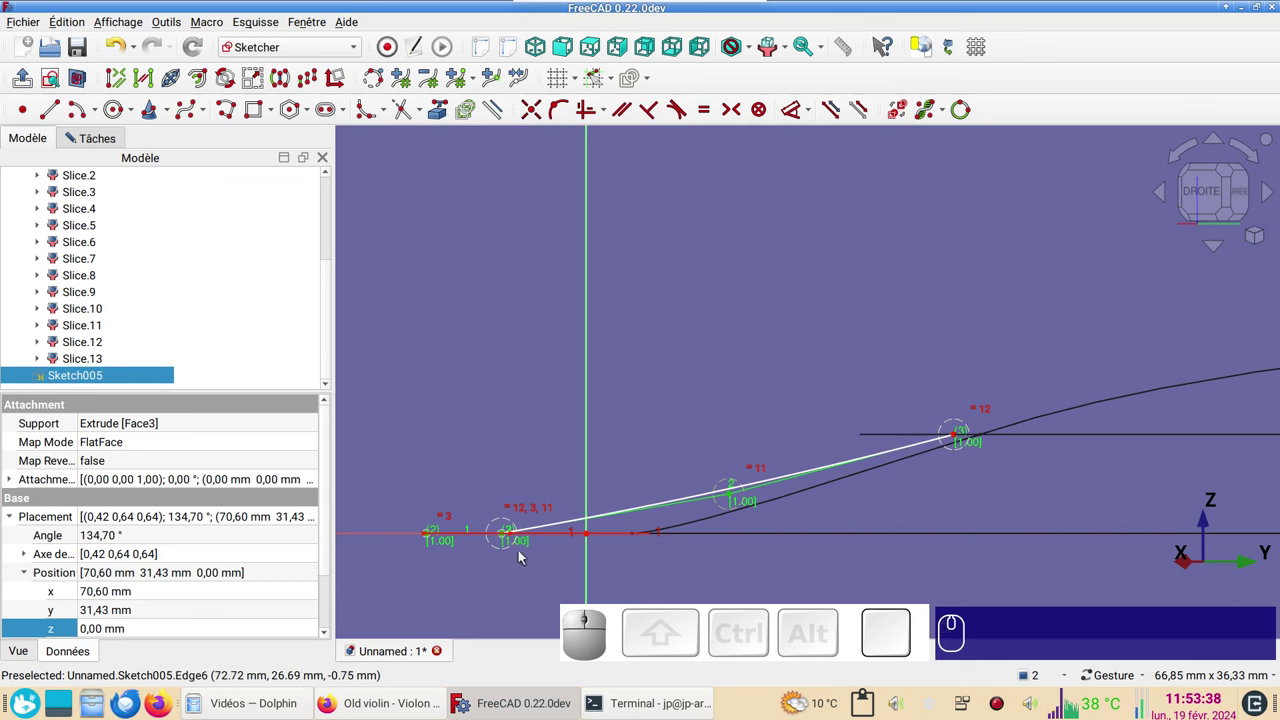
{"action": "key", "text": "s"}
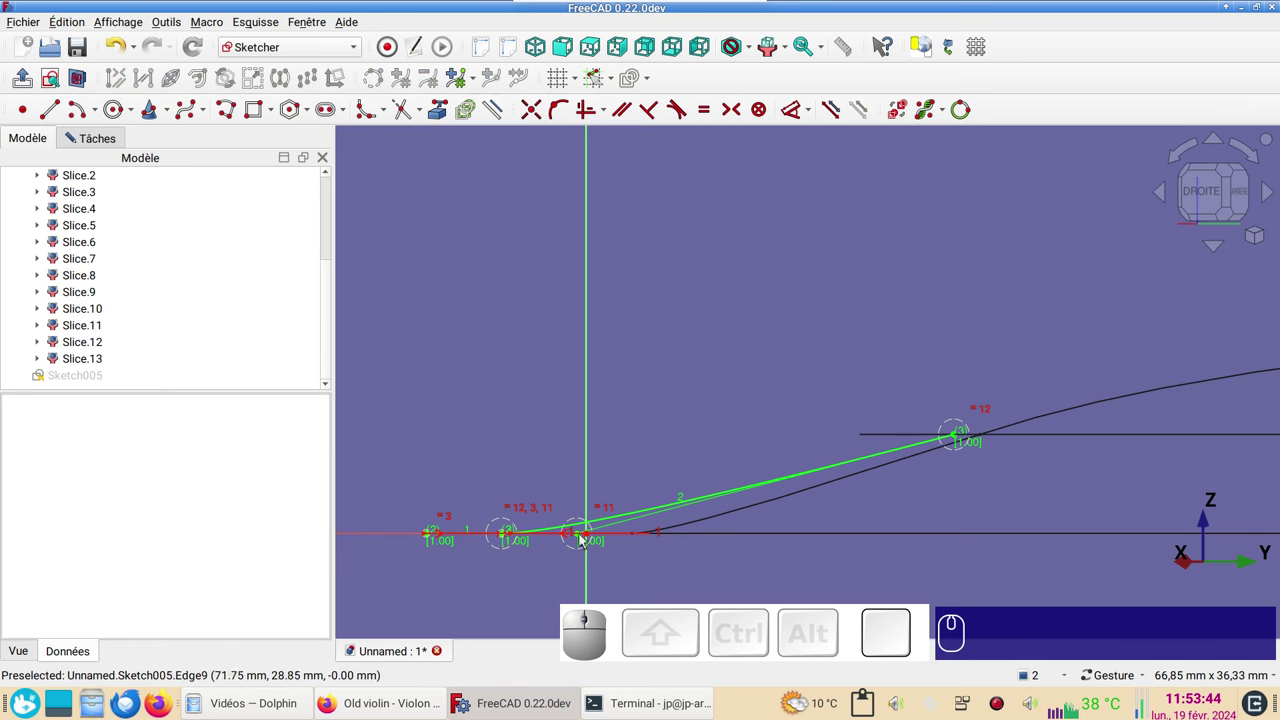
{"action": "left_click_drag", "start_coordinate": [958, 520], "coordinate": [564, 530]}
{"action": "scroll", "scroll_direction": "down", "scroll_amount": 3}
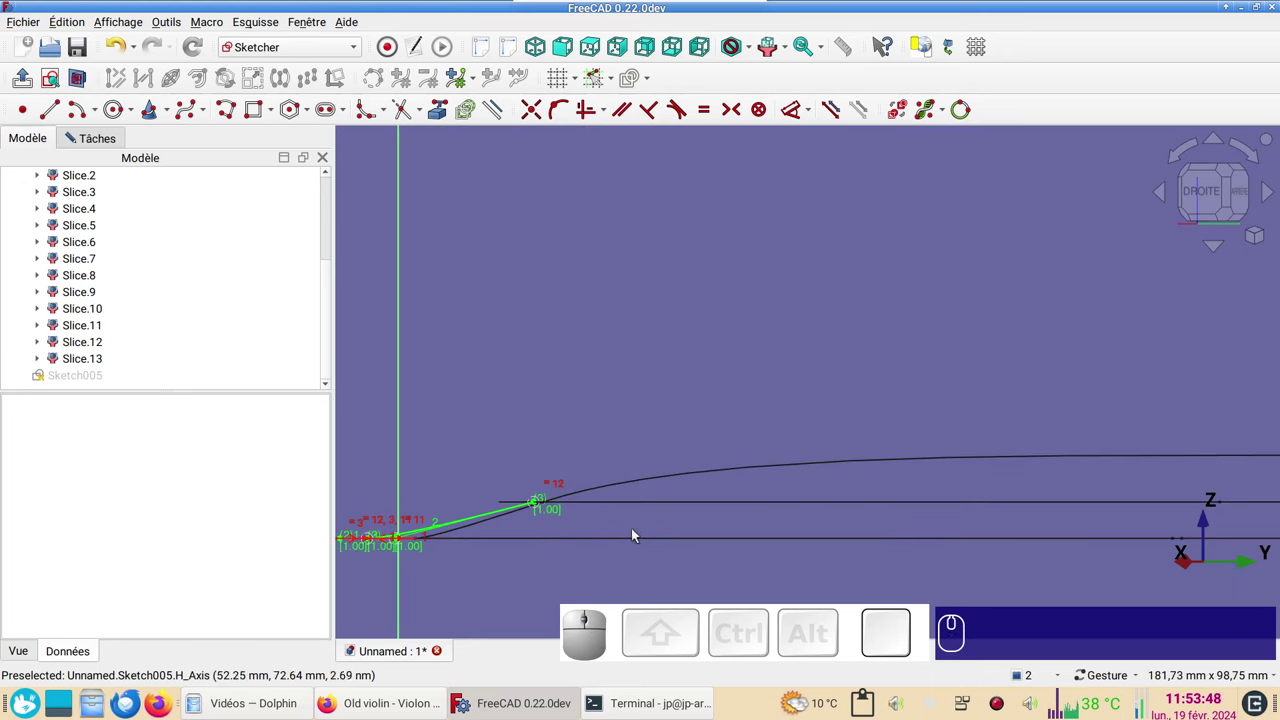
{"action": "scroll", "scroll_direction": "down", "scroll_amount": 3}
{"action": "scroll", "scroll_direction": "up", "scroll_amount": 3}
{"action": "left_click_drag", "start_coordinate": [795, 533], "coordinate": [588, 530]}
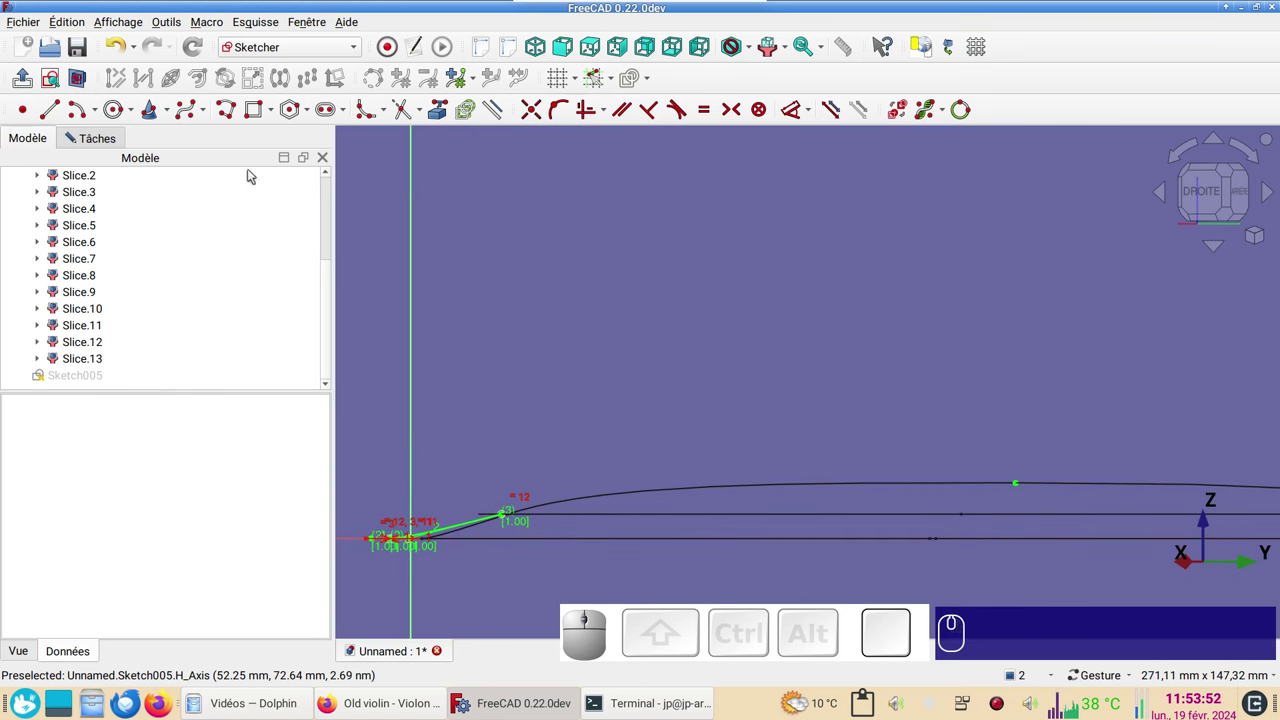
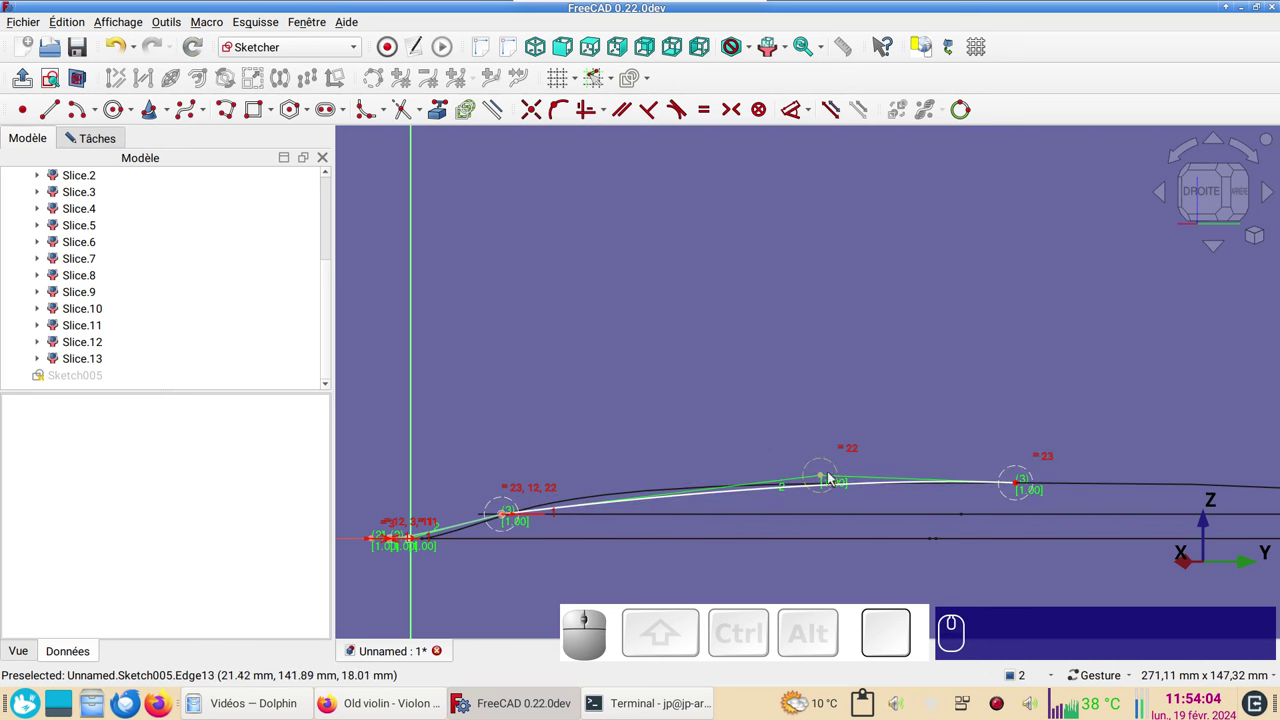
- Pull the poles at the steep bend so the spline hugs the black arch curve
{"action": "left_click_drag", "start_coordinate": [826, 483], "coordinate": [443, 520]}
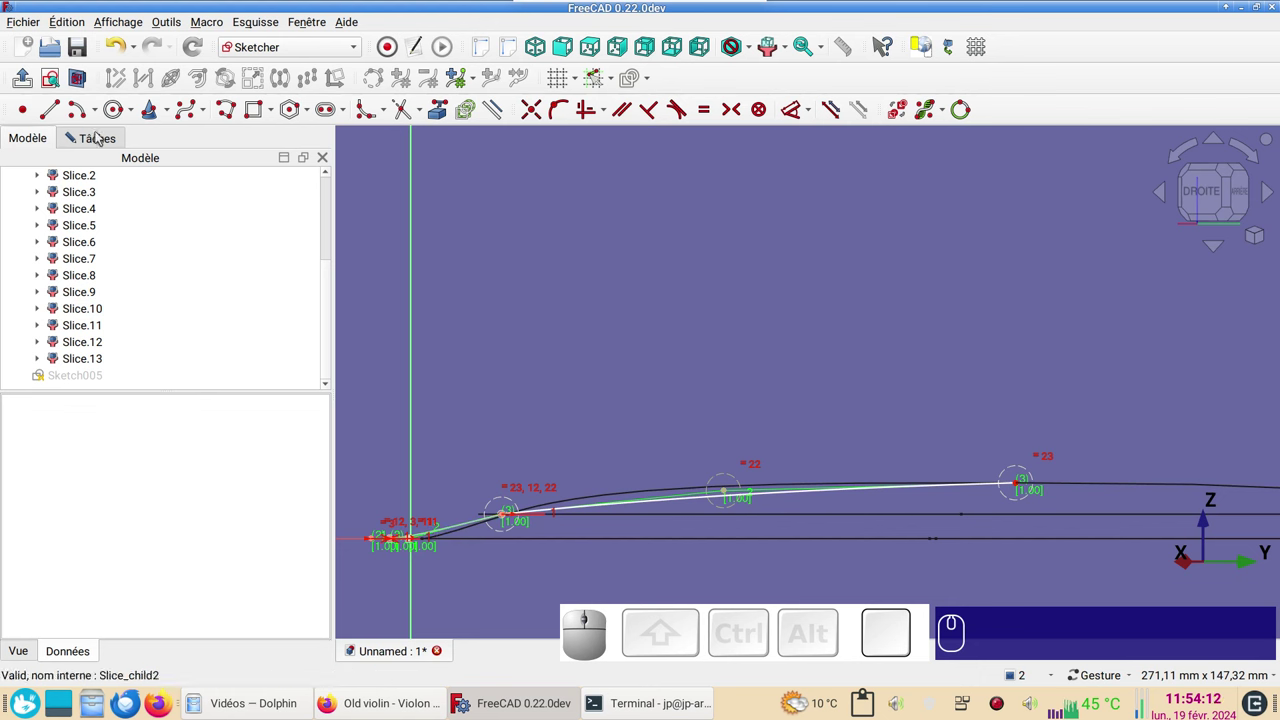
{"action": "left_click", "coordinate": [49, 113]}
{"action": "scroll", "scroll_direction": "up", "scroll_amount": 3}
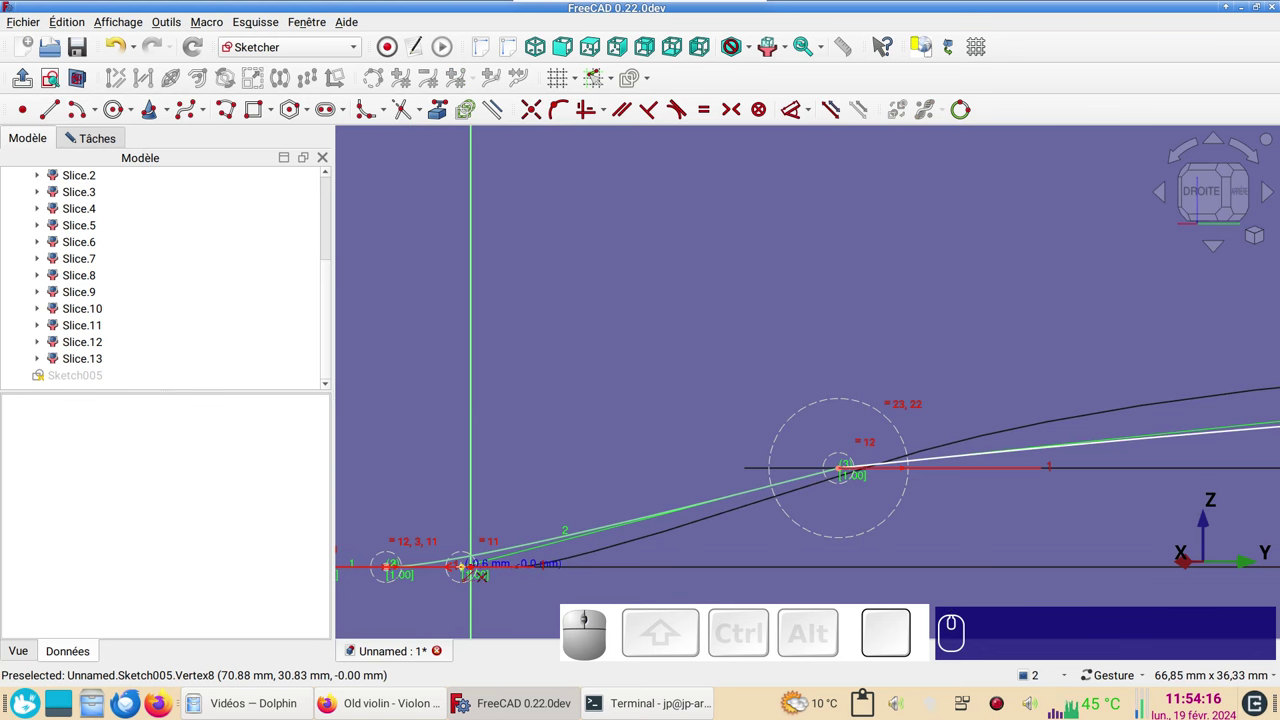
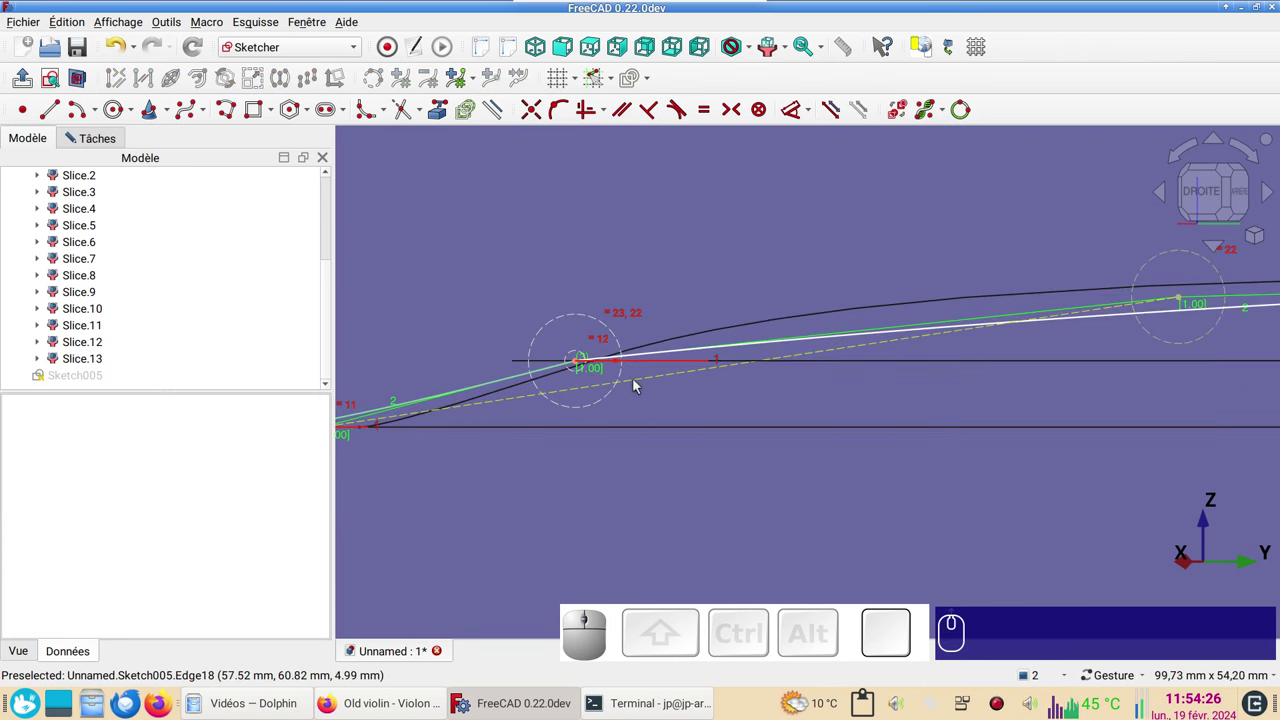
{"action": "left_click", "coordinate": [638, 384]}
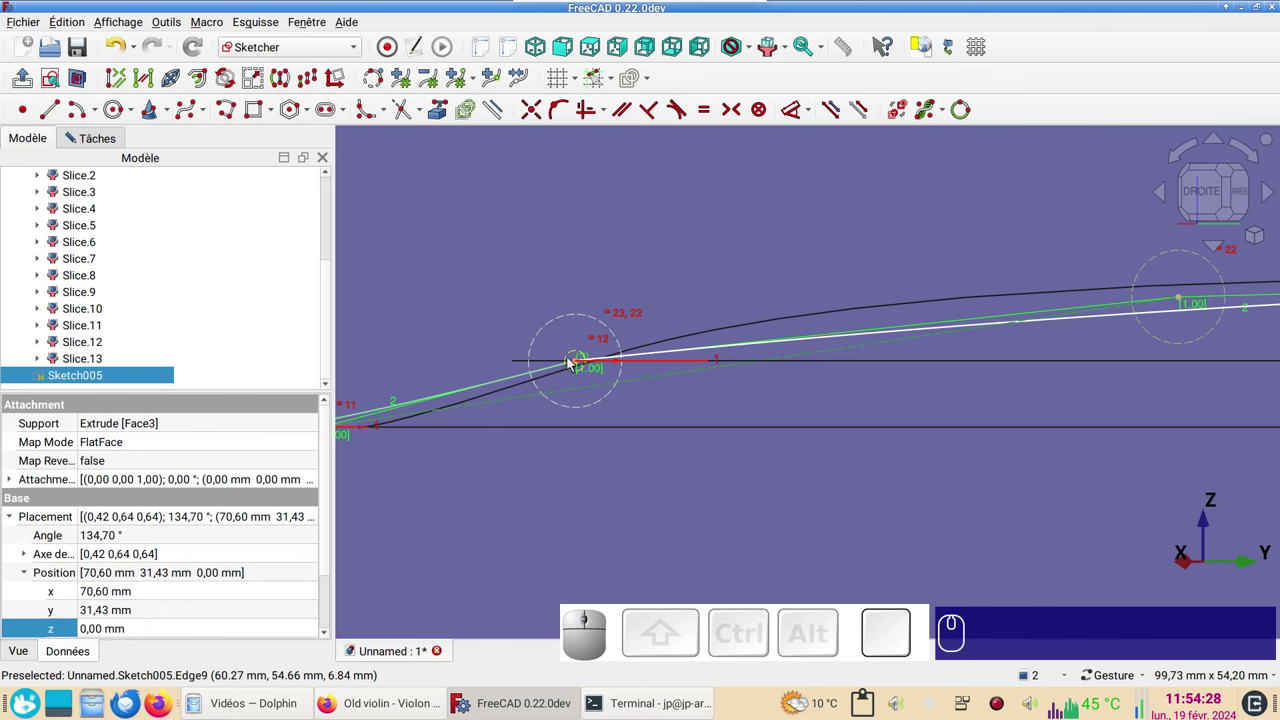
{"action": "left_click", "coordinate": [578, 365]}
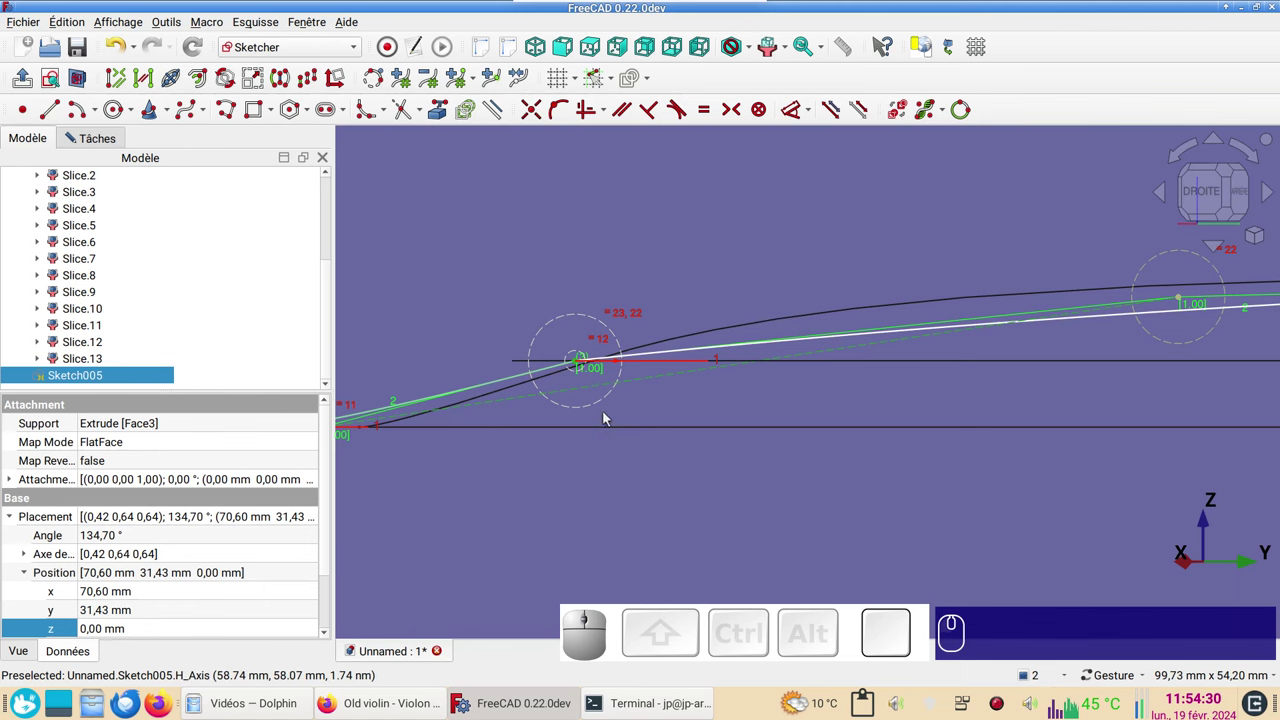
{"action": "key", "text": "o"}
{"action": "scroll", "scroll_direction": "down", "scroll_amount": 3}
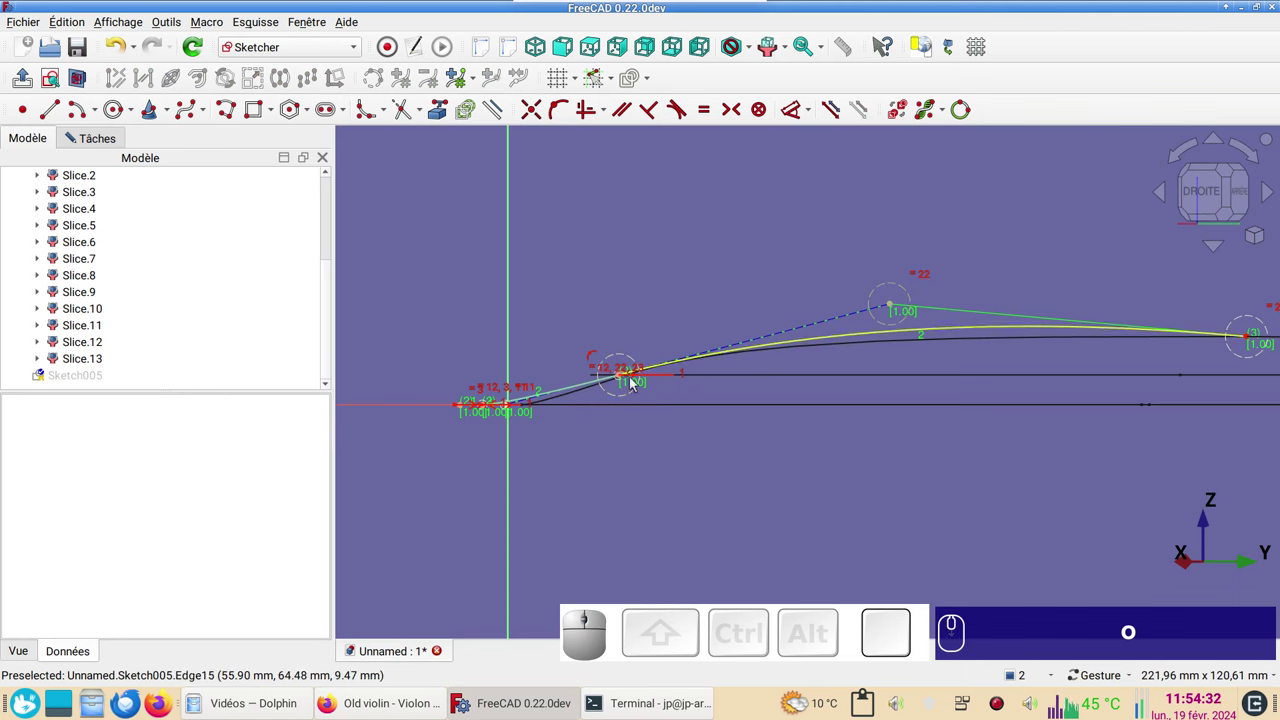
- Fine-tune the last spline poles along the arch and close Sketch005 from the Tasks panel
{"action": "left_click_drag", "start_coordinate": [924, 409], "coordinate": [644, 316]}
{"action": "left_click", "coordinate": [632, 308]}
{"action": "left_click", "coordinate": [990, 339]}
{"action": "type", "text": "oh"}
{"action": "scroll", "scroll_direction": "down", "scroll_amount": 3}
{"action": "right_click", "coordinate": [624, 438]}
{"action": "scroll", "scroll_direction": "up", "scroll_amount": 3}
{"action": "scroll", "scroll_direction": "down", "scroll_amount": 3}
{"action": "left_click_drag", "start_coordinate": [862, 425], "coordinate": [472, 261]}
{"action": "left_click", "coordinate": [104, 132]}
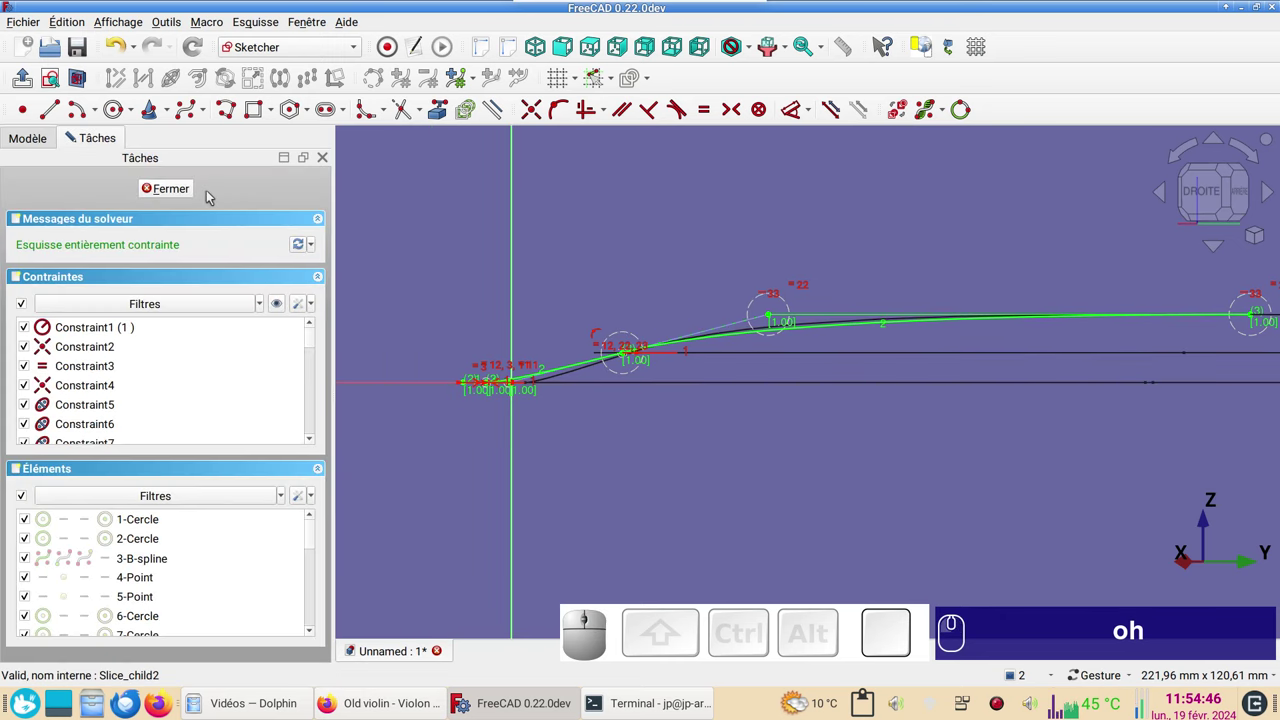
{"action": "left_click", "coordinate": [183, 187]}
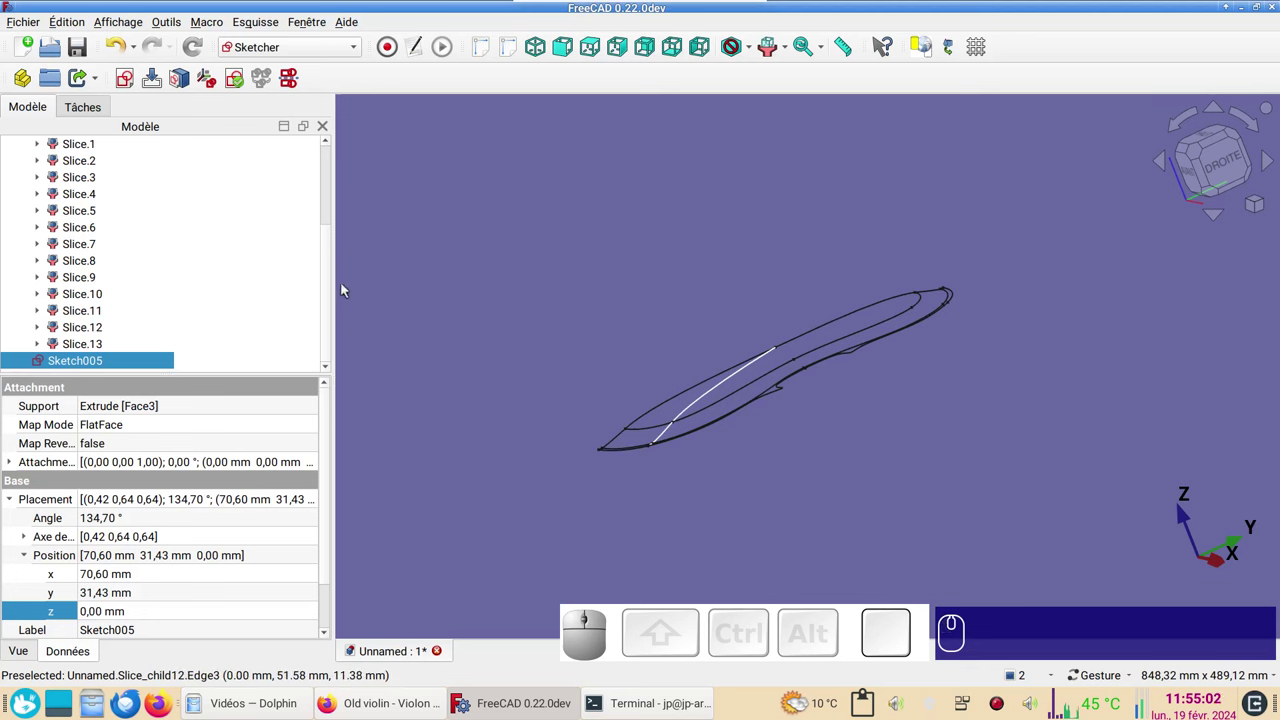
- Attach a new sketch in 'Plane face' mode to the end face of the Extrude cutting plane
{"action": "left_click", "coordinate": [332, 312]}
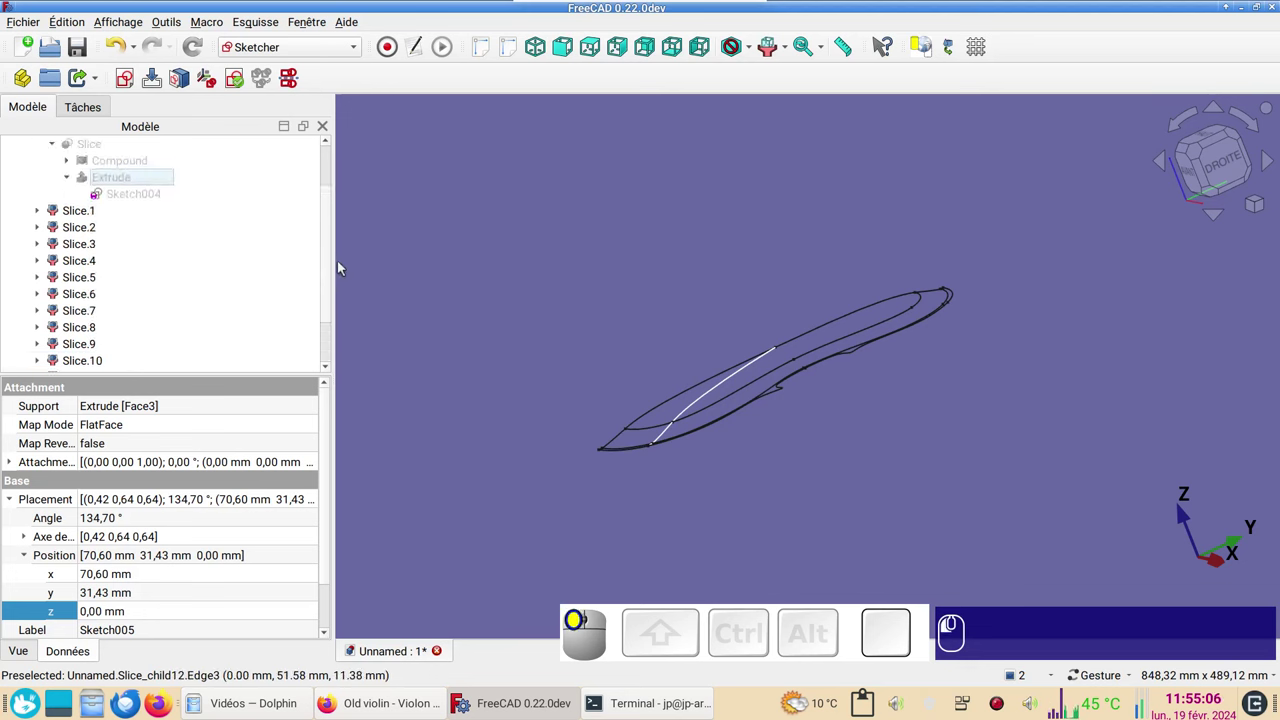
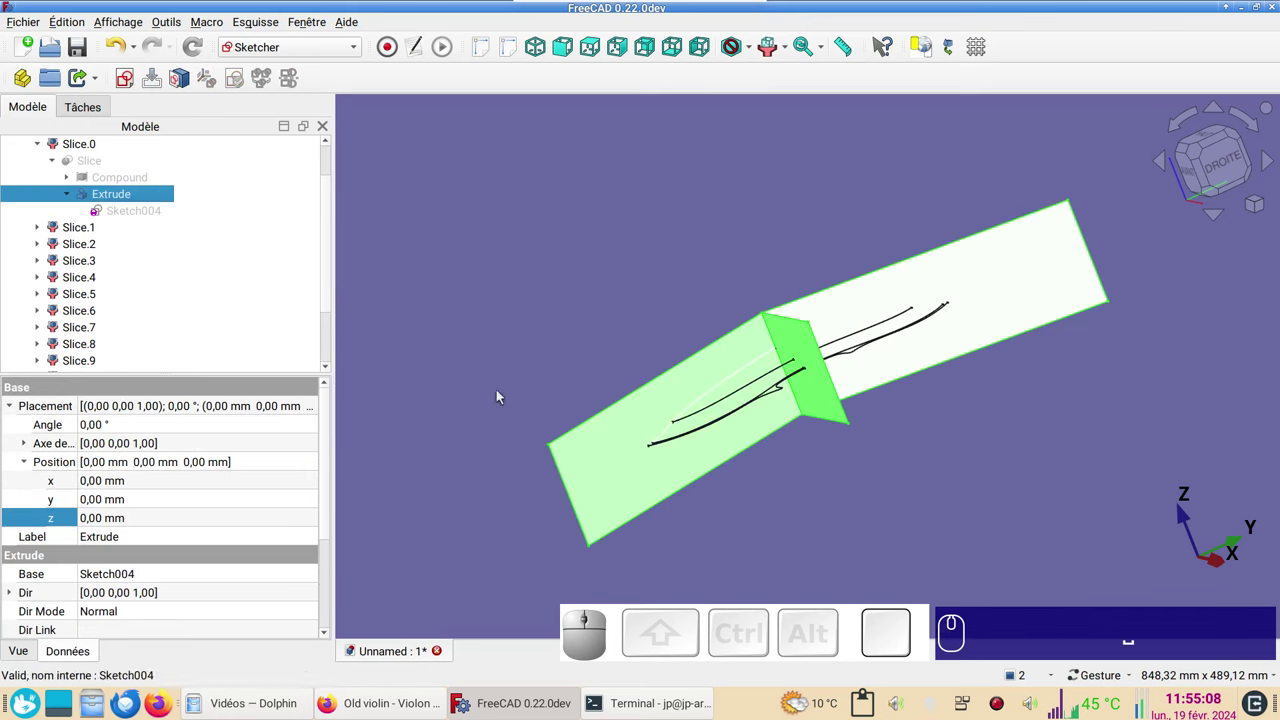
{"action": "left_click", "coordinate": [880, 474]}
{"action": "left_click", "coordinate": [944, 492]}
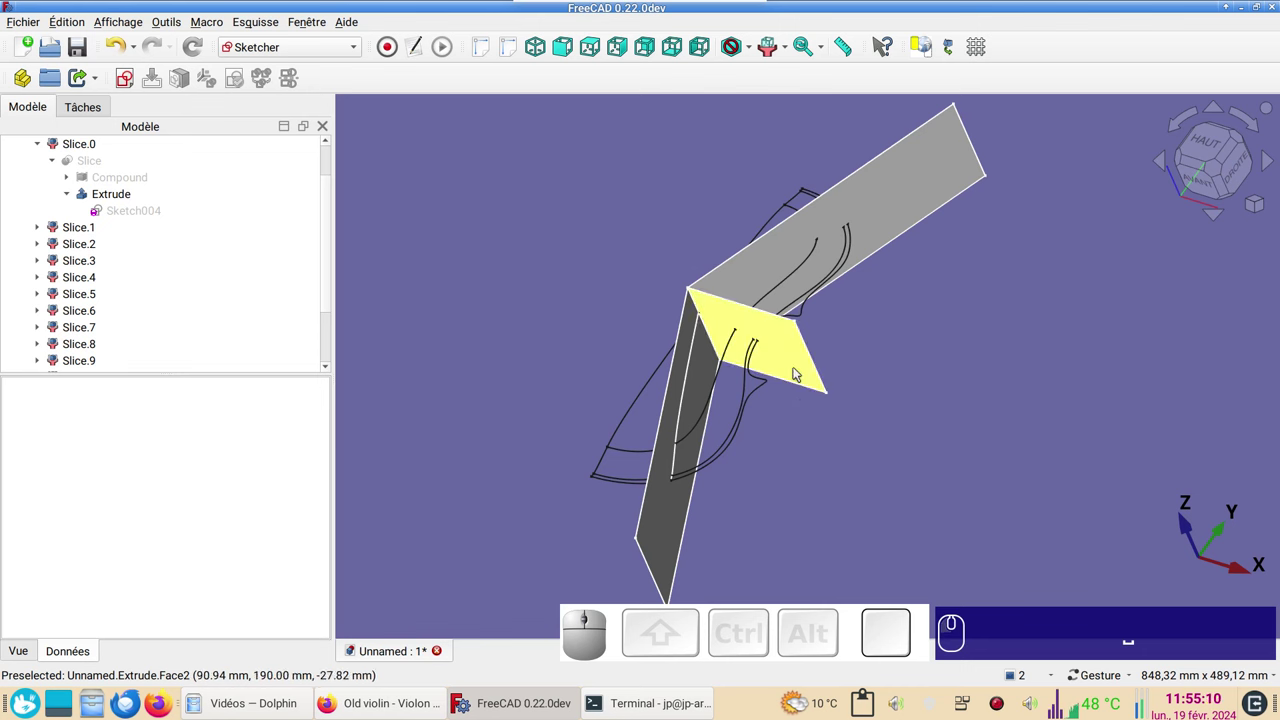
{"action": "left_click_drag", "start_coordinate": [942, 437], "coordinate": [808, 400]}
{"action": "left_click", "coordinate": [799, 407]}
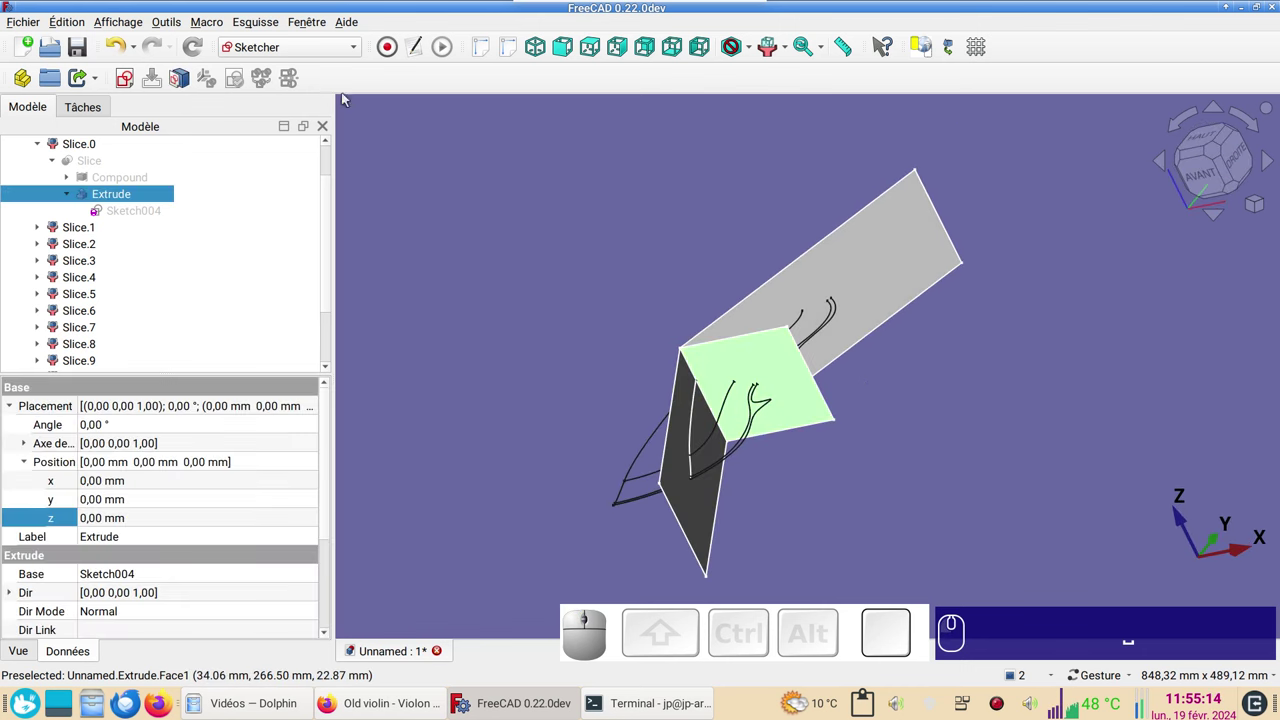
{"action": "left_click", "coordinate": [137, 86]}
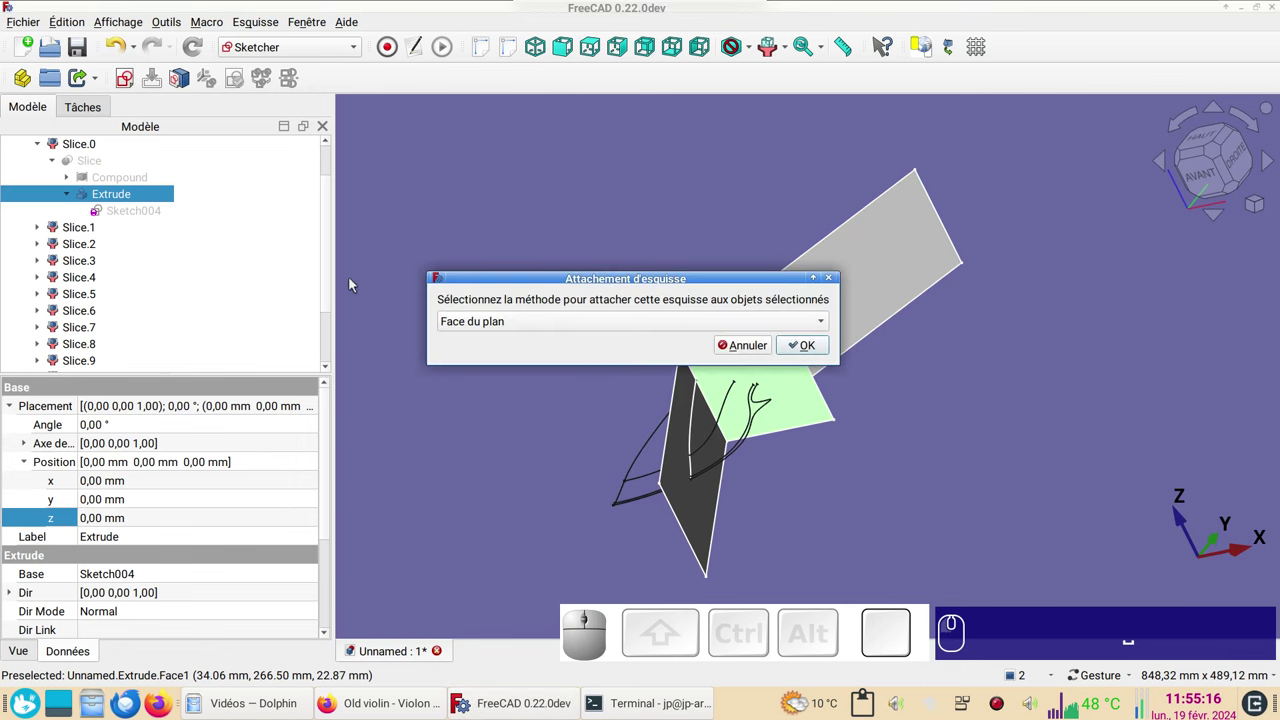
{"action": "left_click", "coordinate": [809, 356]}
{"action": "left_click", "coordinate": [35, 146]}
{"action": "left_click", "coordinate": [116, 229]}
{"action": "key", "text": "space"}
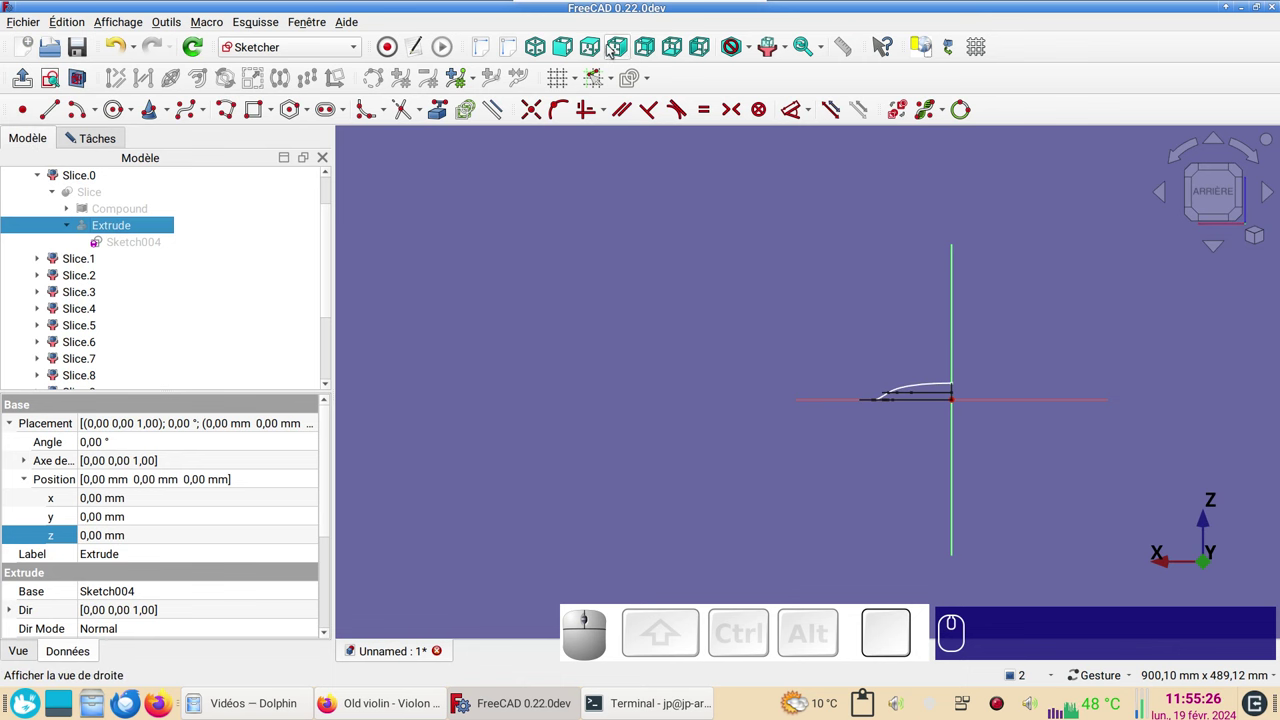
- Link the outer outline crossing on the Extrude face as external geometry and face the sketch plane
{"action": "key", "text": "KP_2"}
{"action": "scroll", "scroll_direction": "up", "scroll_amount": 3}
{"action": "left_click_drag", "start_coordinate": [609, 396], "coordinate": [460, 362]}
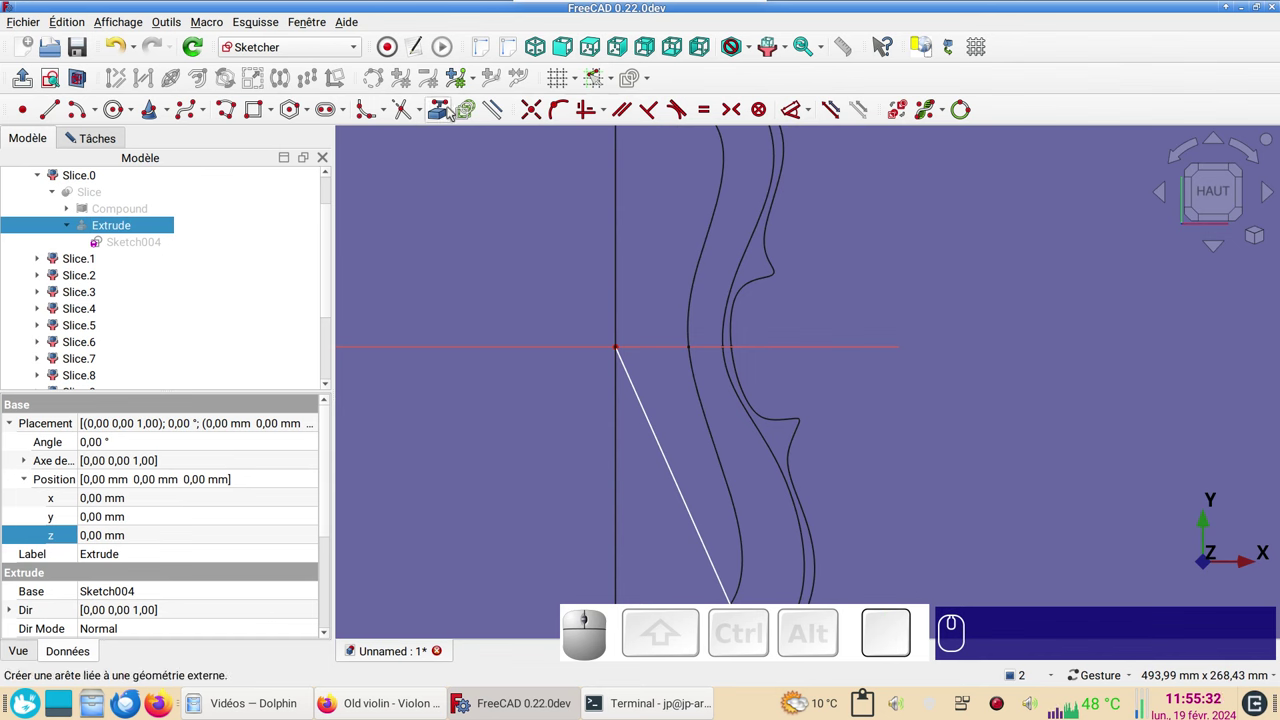
{"action": "left_click", "coordinate": [450, 112]}
{"action": "scroll", "scroll_direction": "up", "scroll_amount": 3}
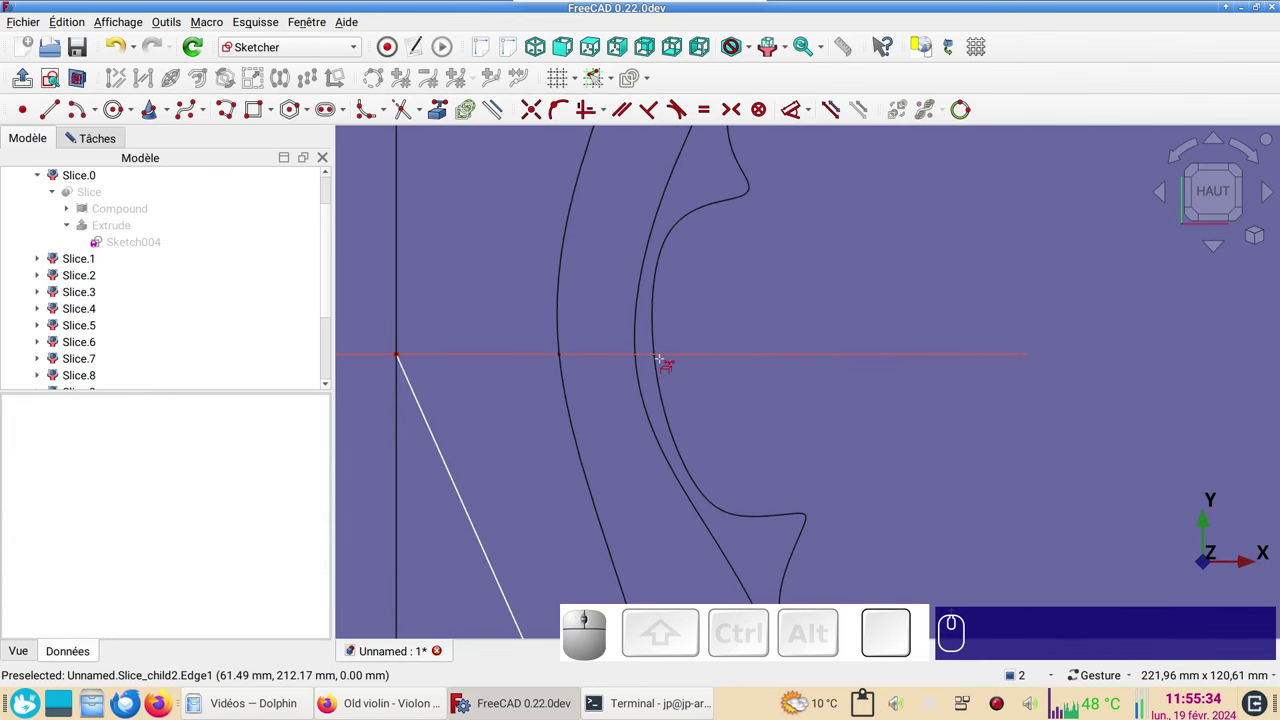
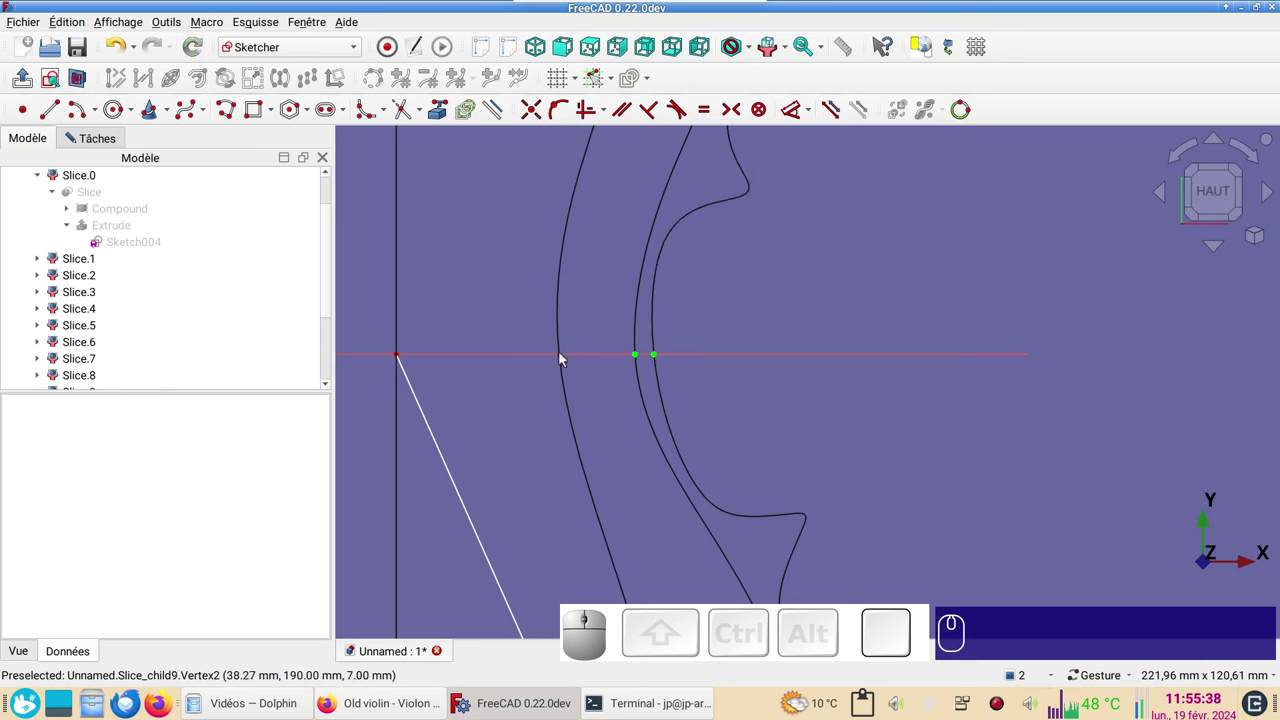
{"action": "left_click", "coordinate": [562, 357]}
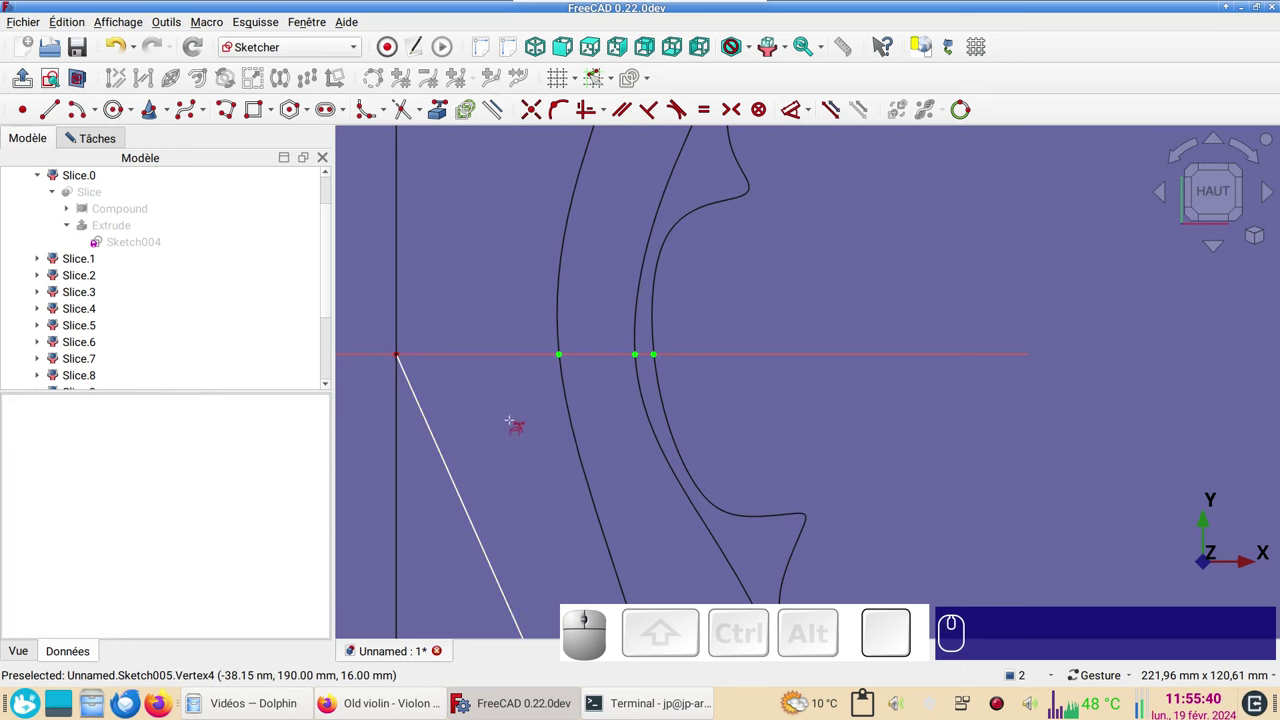
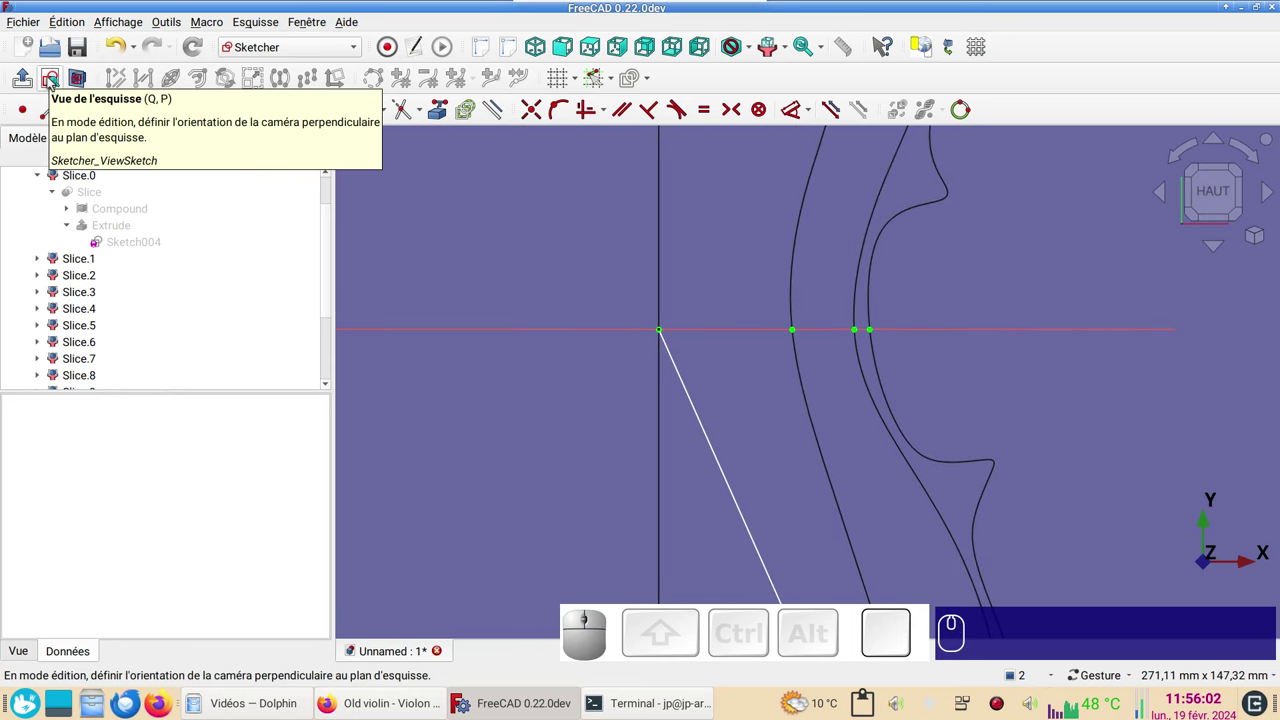
{"action": "left_click", "coordinate": [56, 82]}
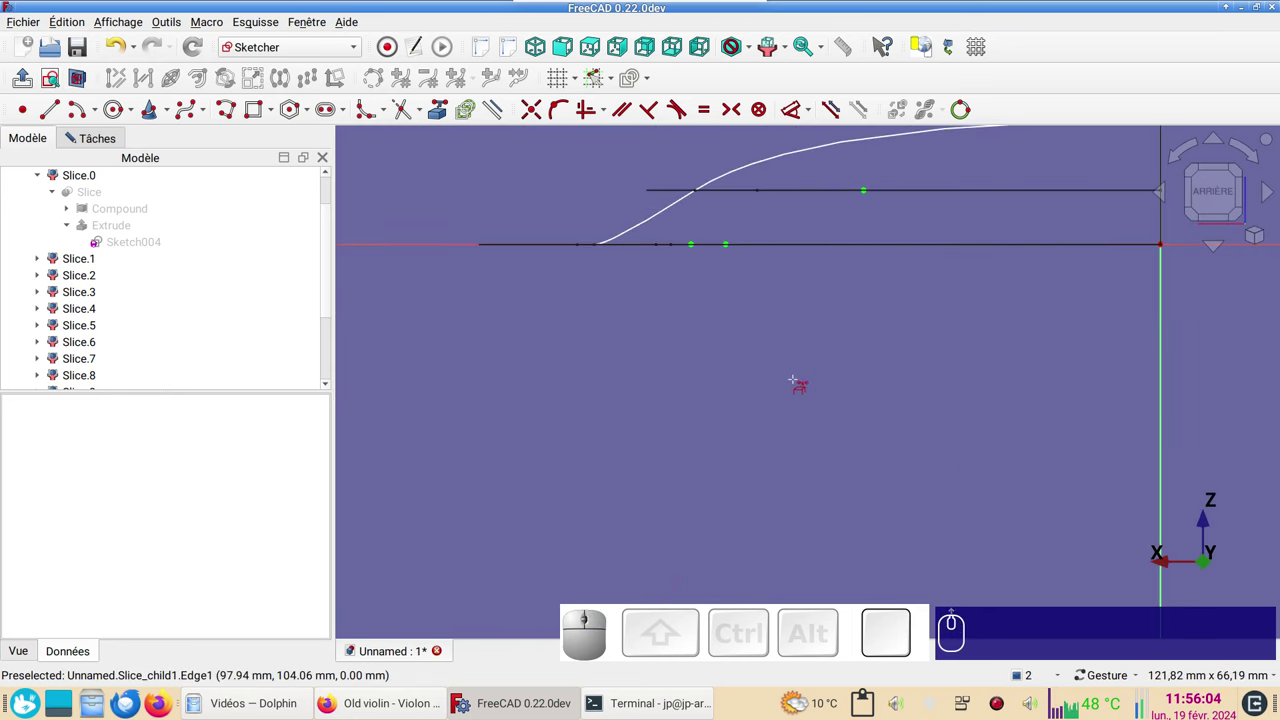
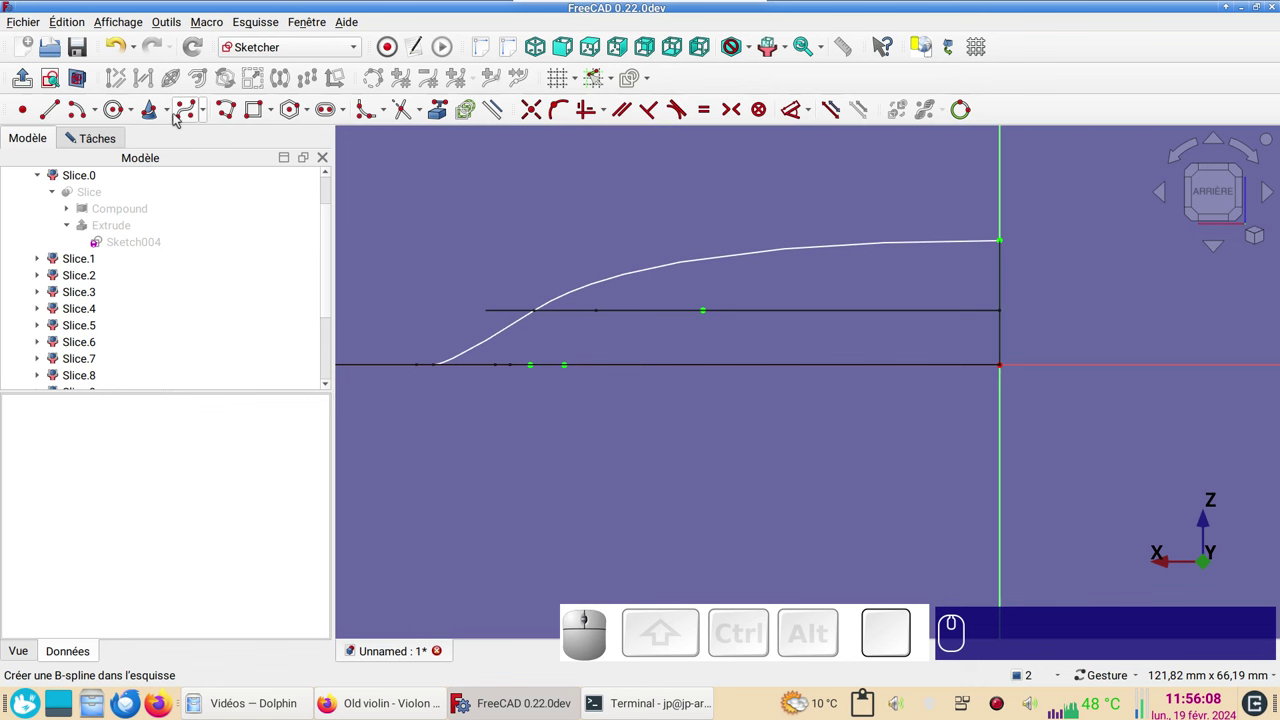
- Draw the first B-spline from the rim and lock its end pole onto the baseline
{"action": "left_click", "coordinate": [187, 116]}
{"action": "scroll", "scroll_direction": "up", "scroll_amount": 3}
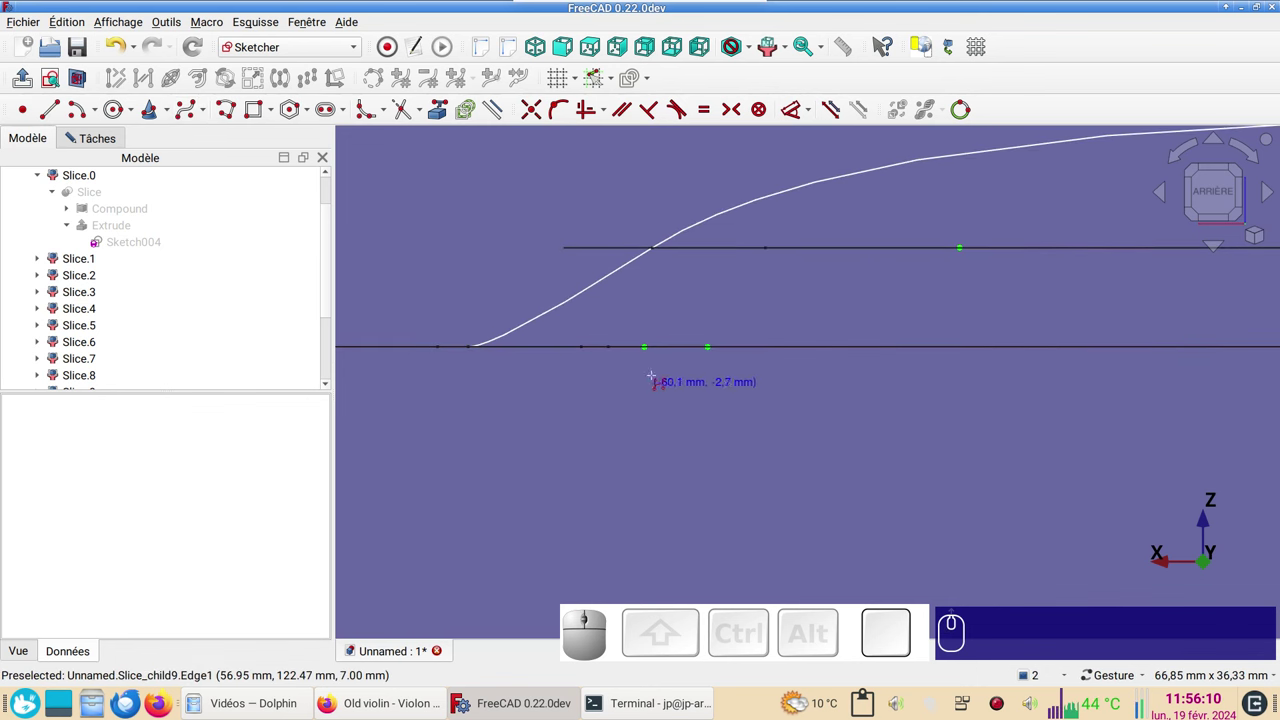
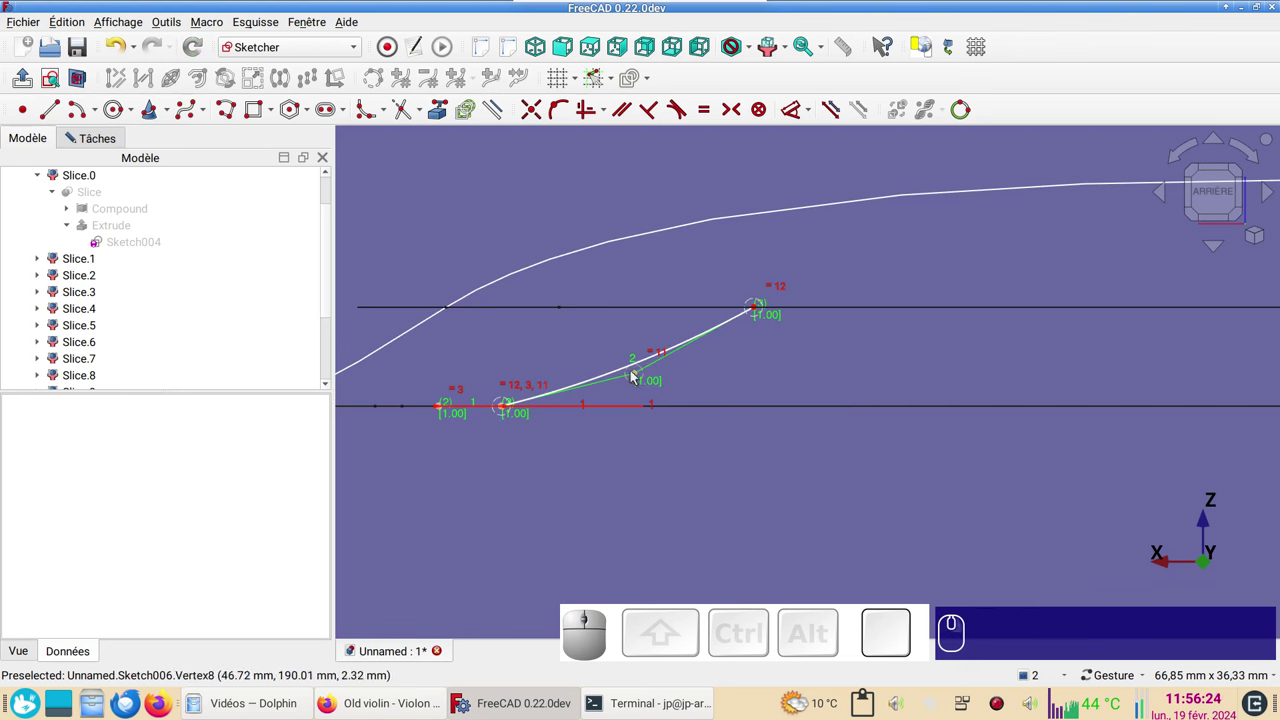
{"action": "left_click", "coordinate": [642, 376]}
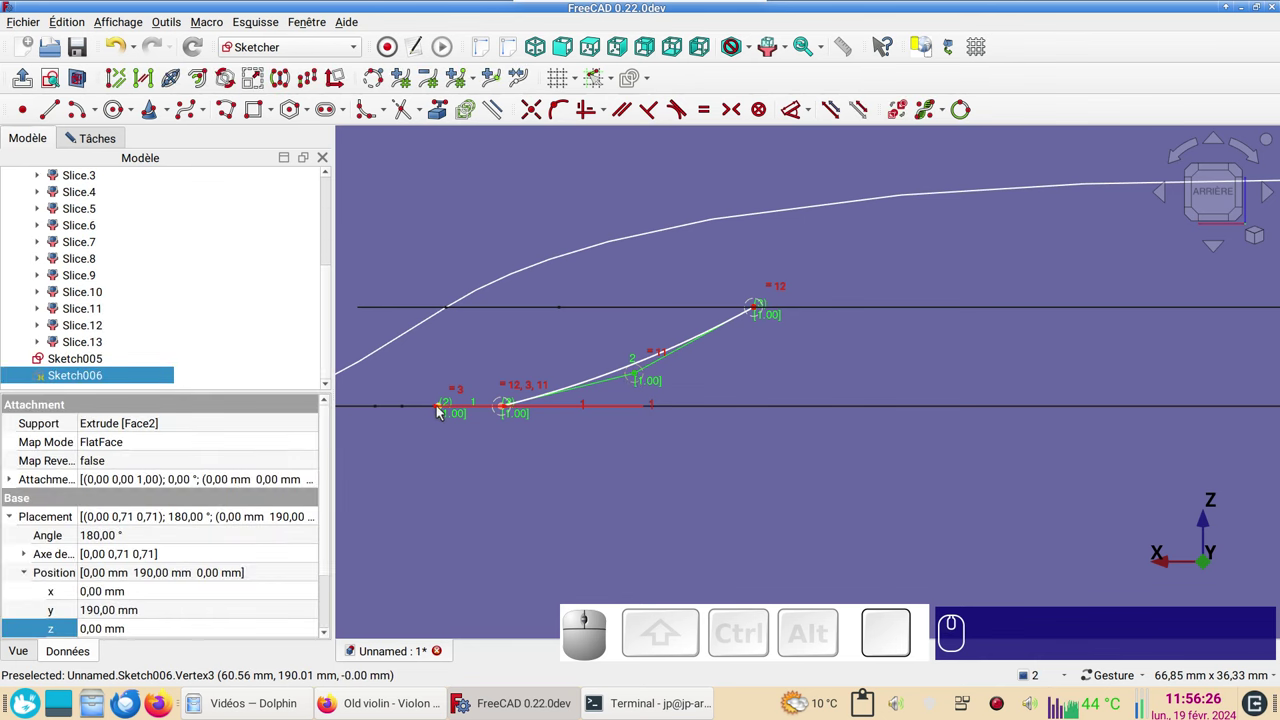
{"action": "left_click", "coordinate": [444, 410]}
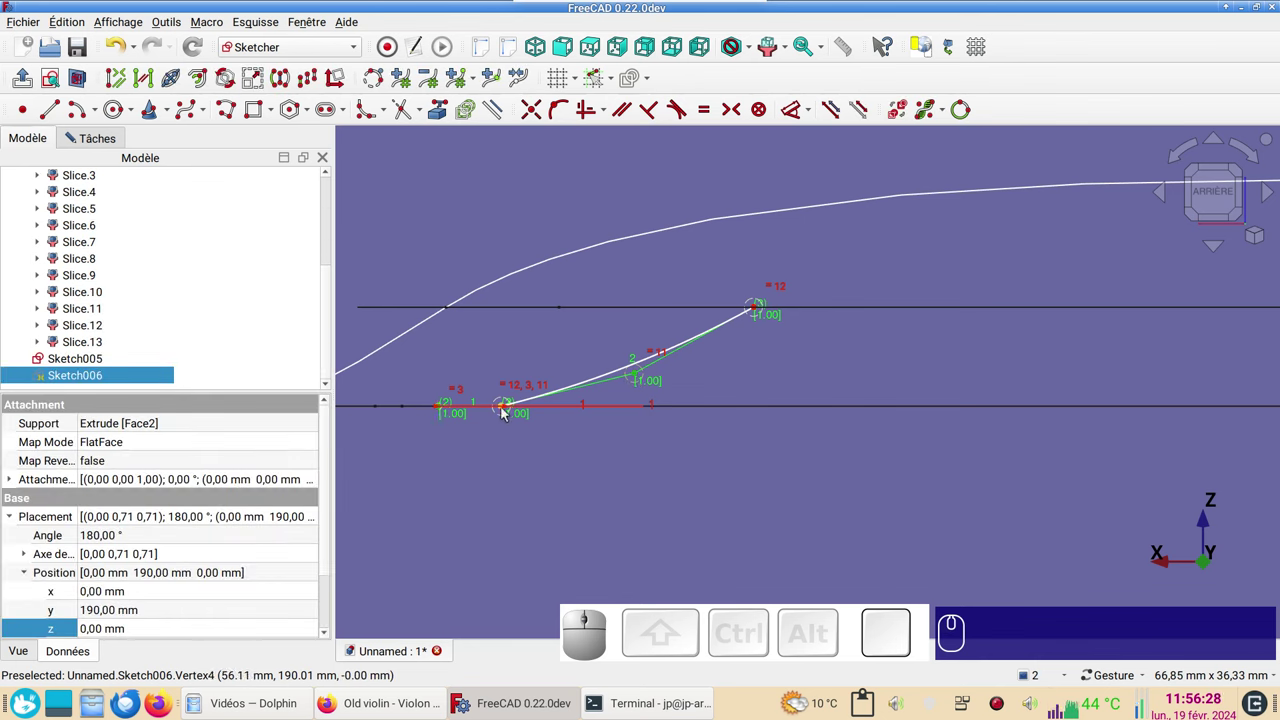
{"action": "left_click", "coordinate": [508, 411]}
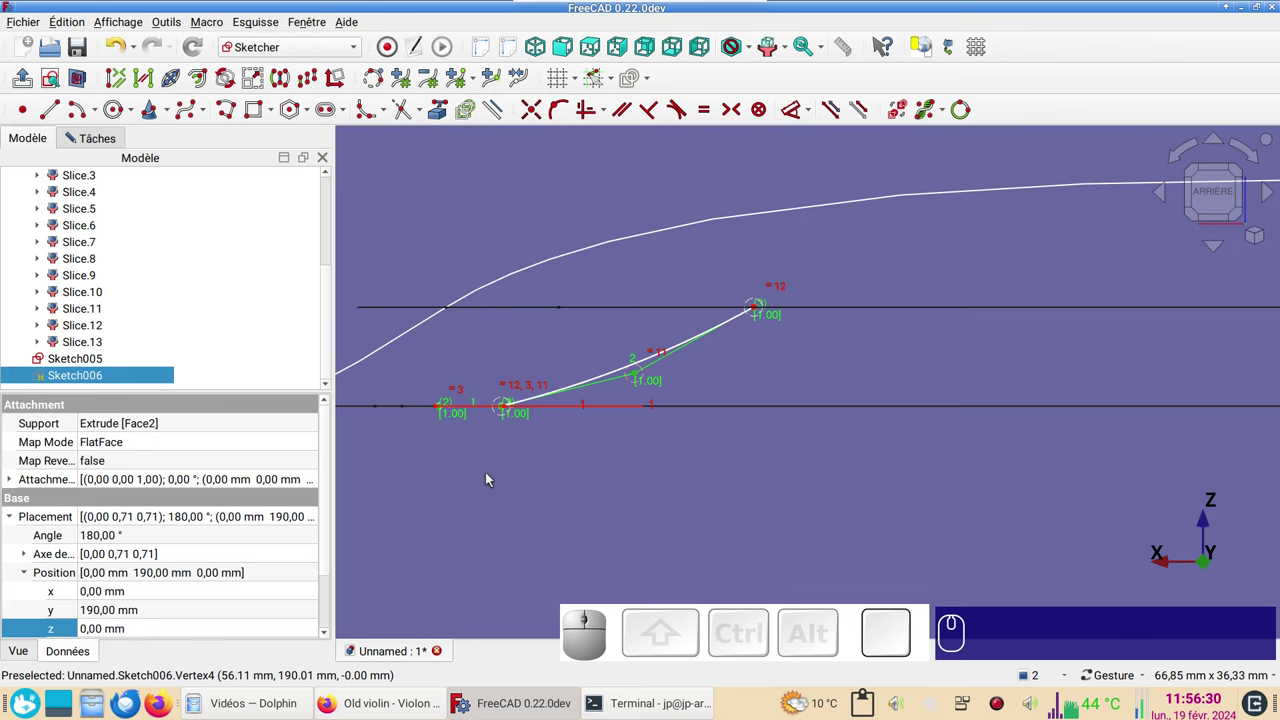
{"action": "key", "text": "s"}
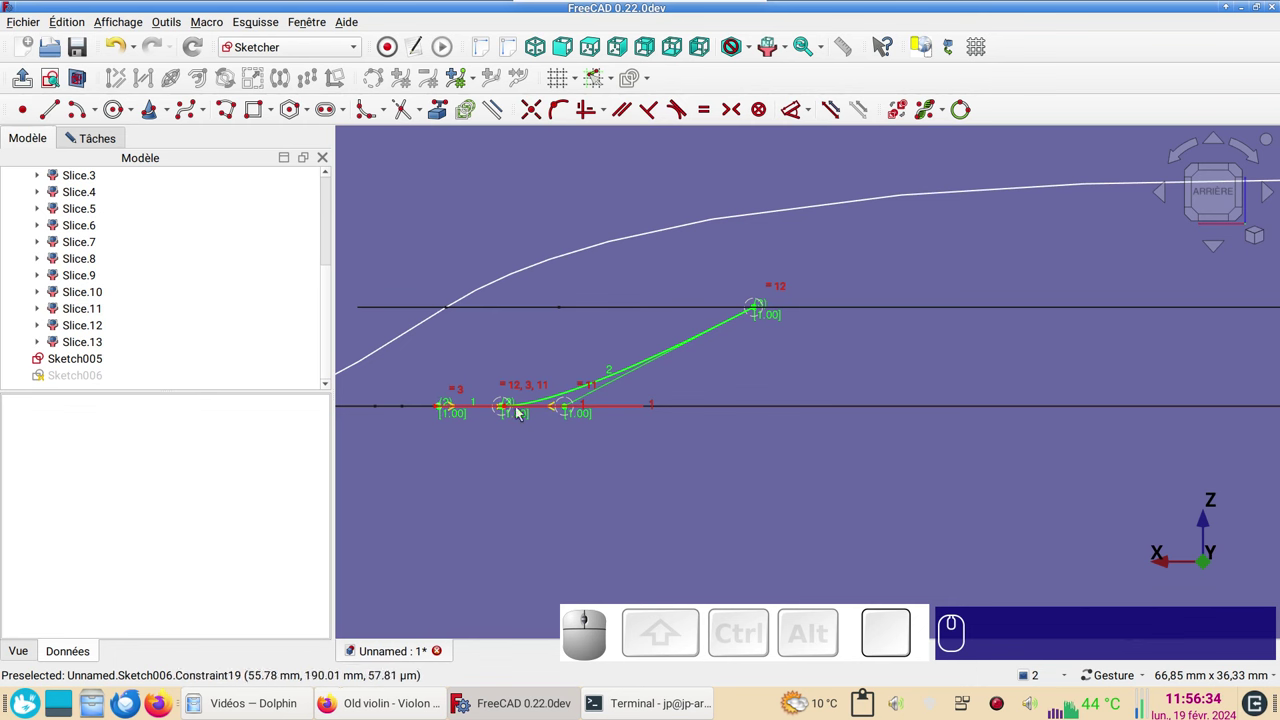
{"action": "left_click_drag", "start_coordinate": [866, 364], "coordinate": [651, 416]}
{"action": "scroll", "scroll_direction": "down", "scroll_amount": 3}
{"action": "scroll", "scroll_direction": "up", "scroll_amount": 3}
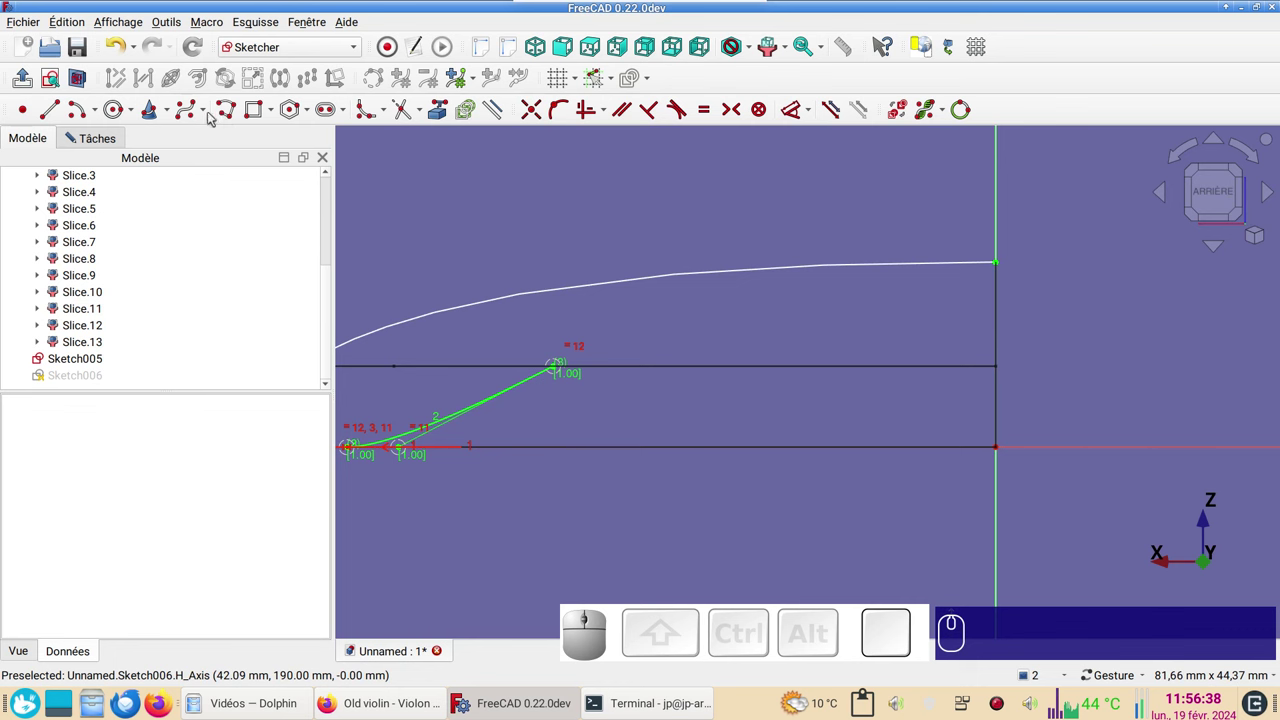
- Add a second B-spline from the first curve's end up to the profile's top point, fitted to the white arch
{"action": "left_click", "coordinate": [190, 123]}
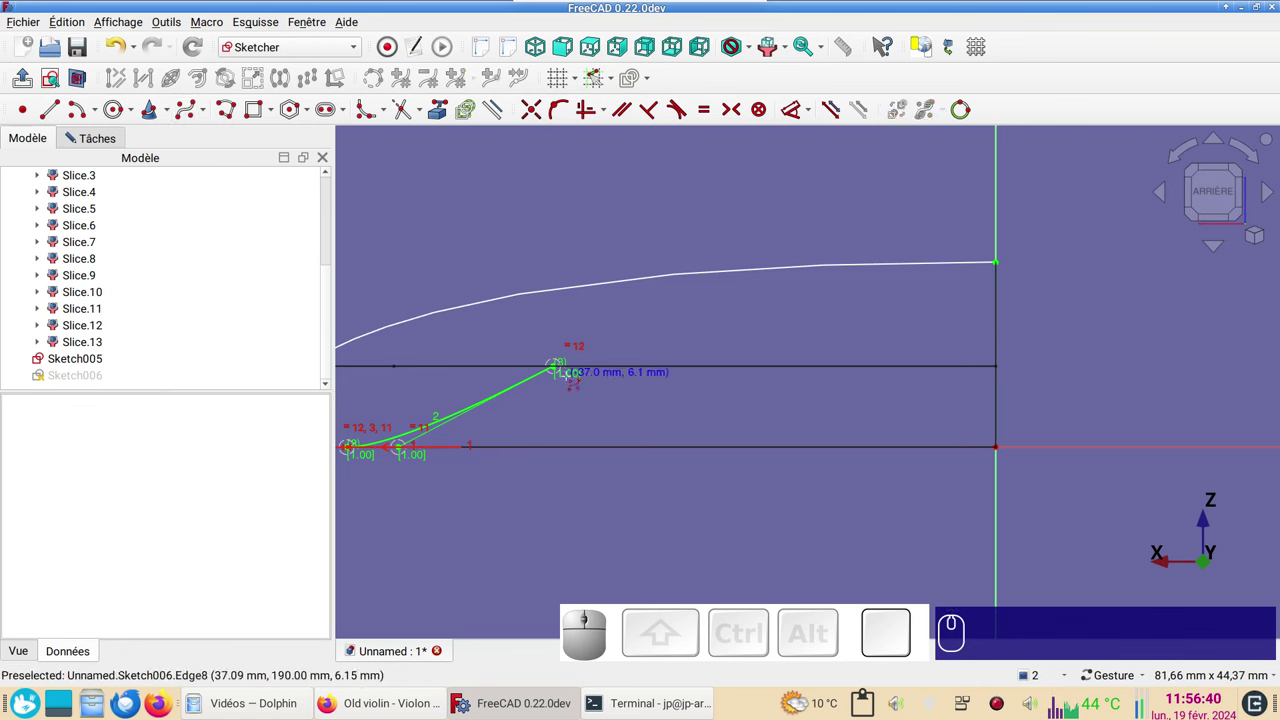
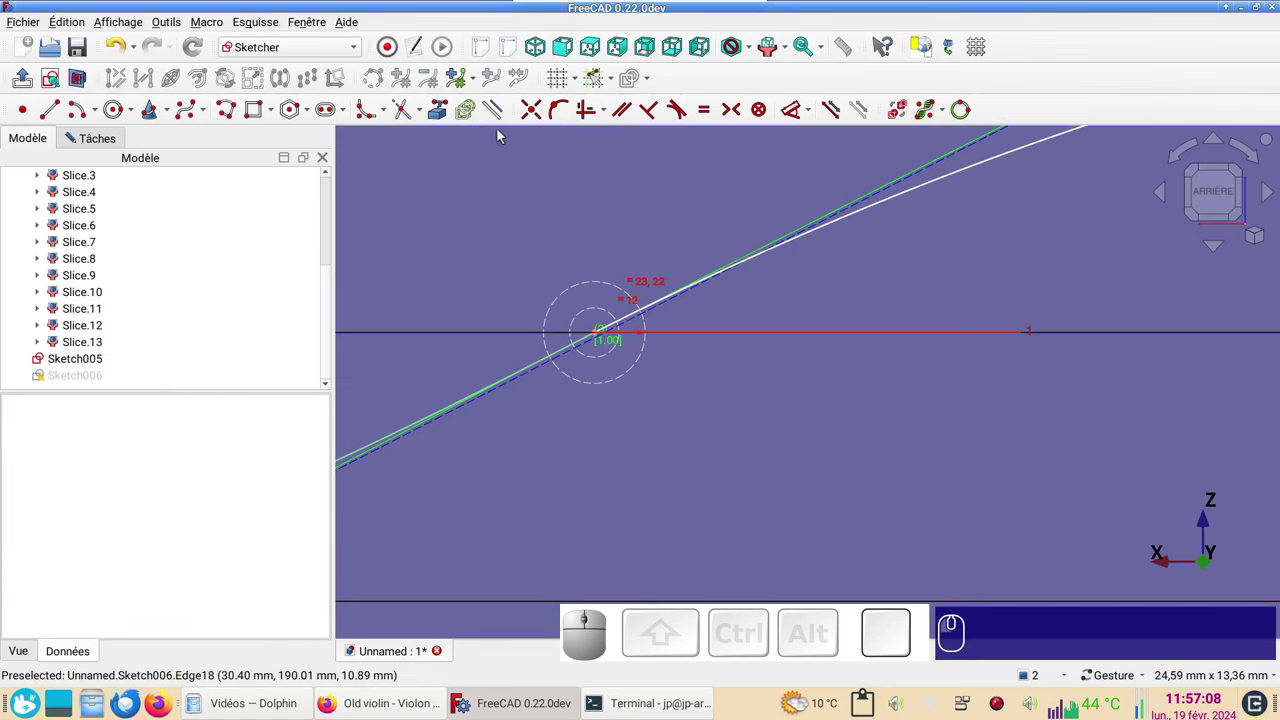
{"action": "scroll", "scroll_direction": "up", "scroll_amount": 3}
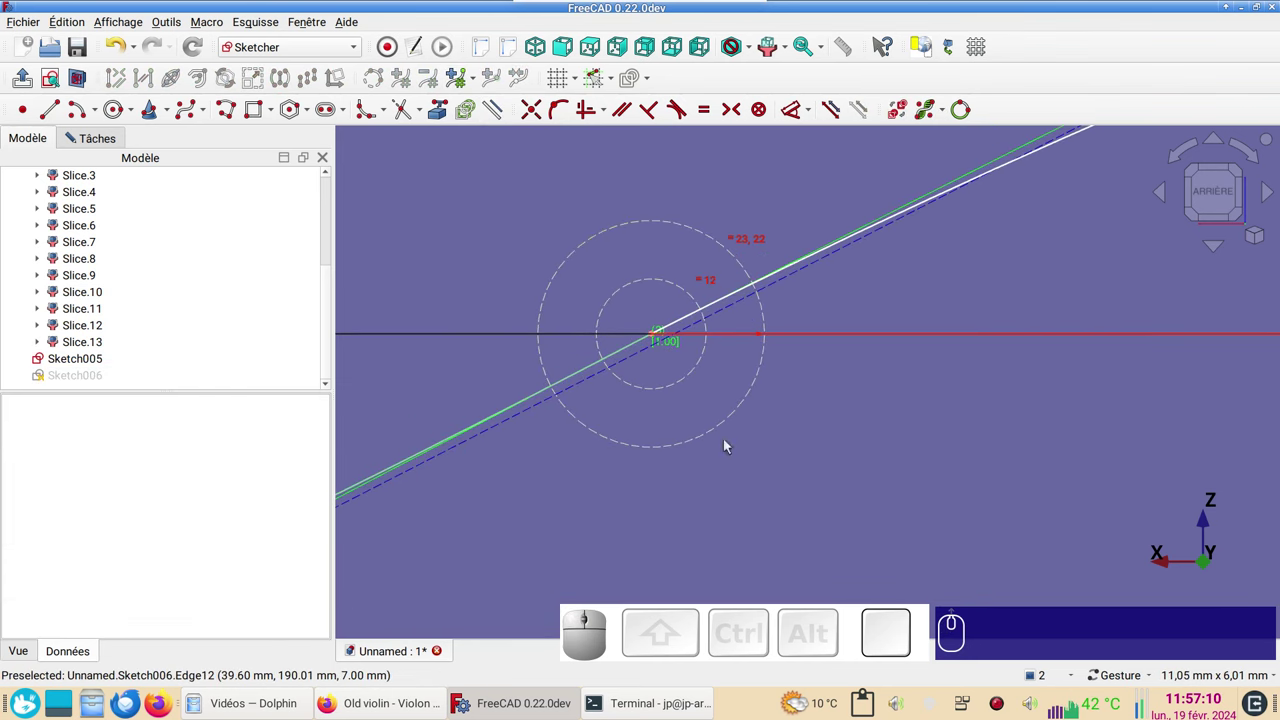
{"action": "left_click", "coordinate": [644, 360]}
{"action": "left_click", "coordinate": [660, 341]}
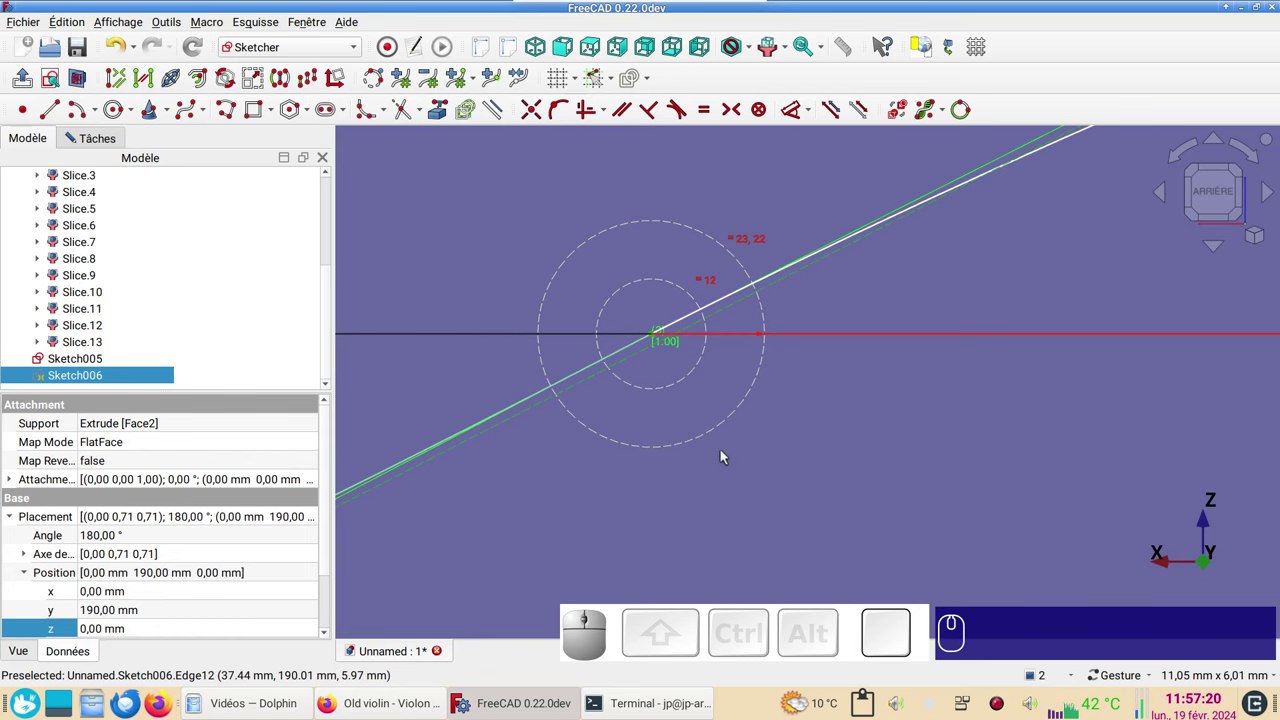
{"action": "key", "text": "o"}
{"action": "scroll", "scroll_direction": "down", "scroll_amount": 3}
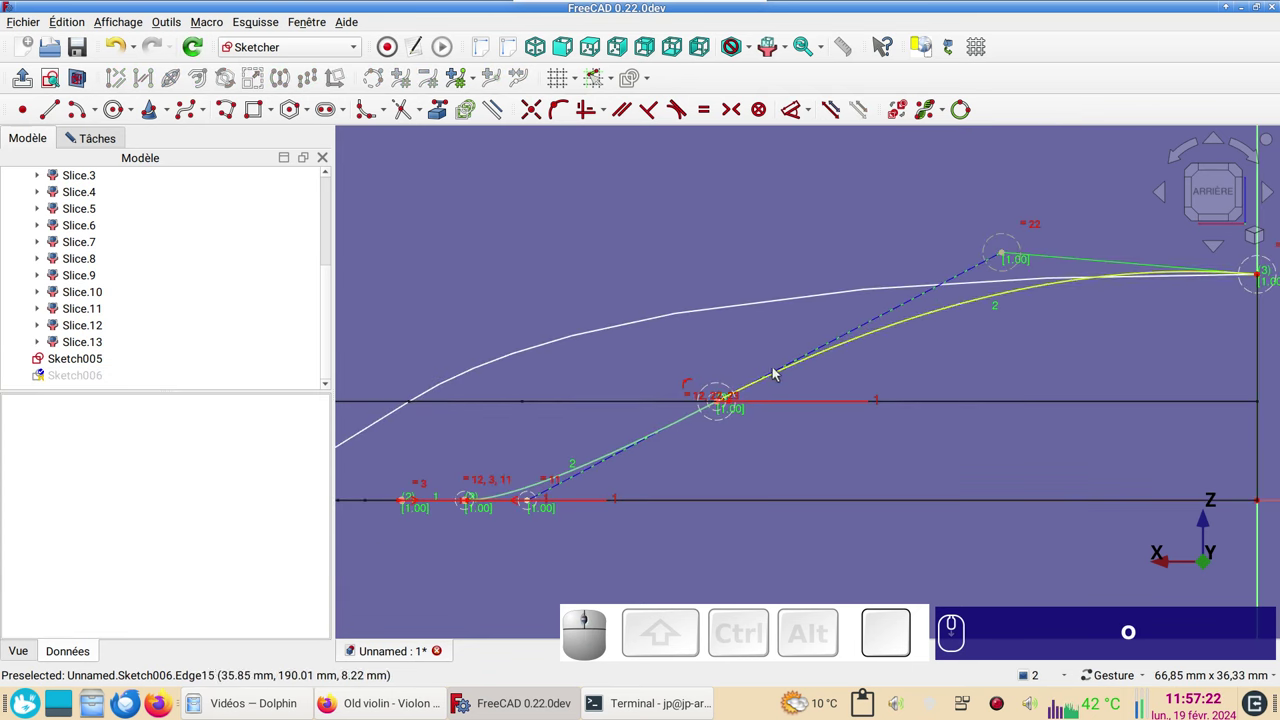
{"action": "left_click_drag", "start_coordinate": [923, 366], "coordinate": [780, 268]}
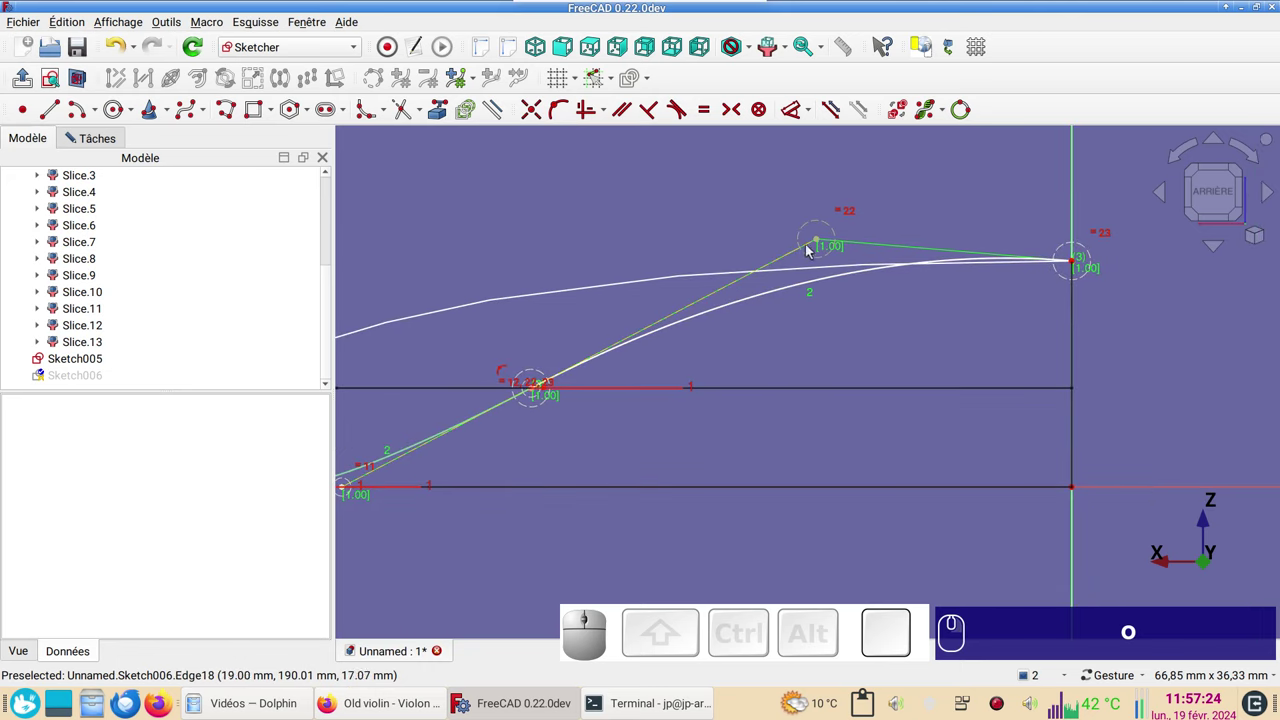
{"action": "left_click", "coordinate": [827, 245]}
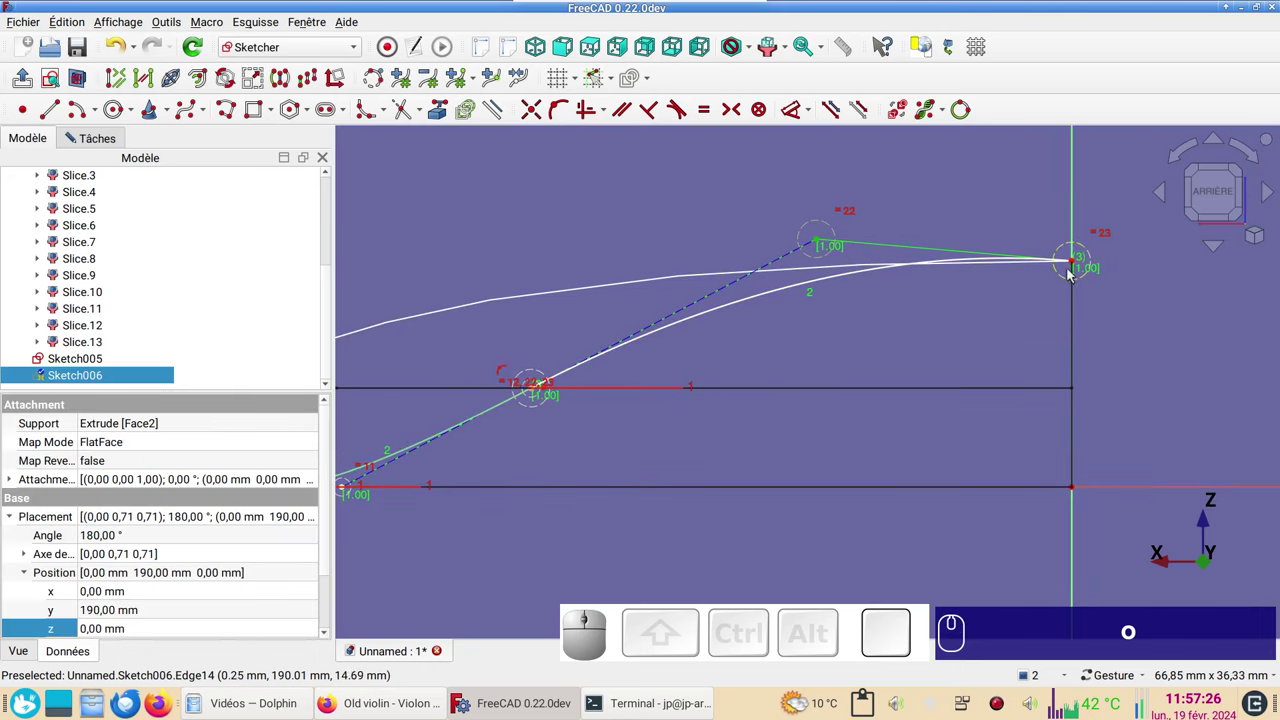
{"action": "left_click", "coordinate": [1078, 266]}
{"action": "type", "text": "oh"}
{"action": "scroll", "scroll_direction": "down", "scroll_amount": 3}
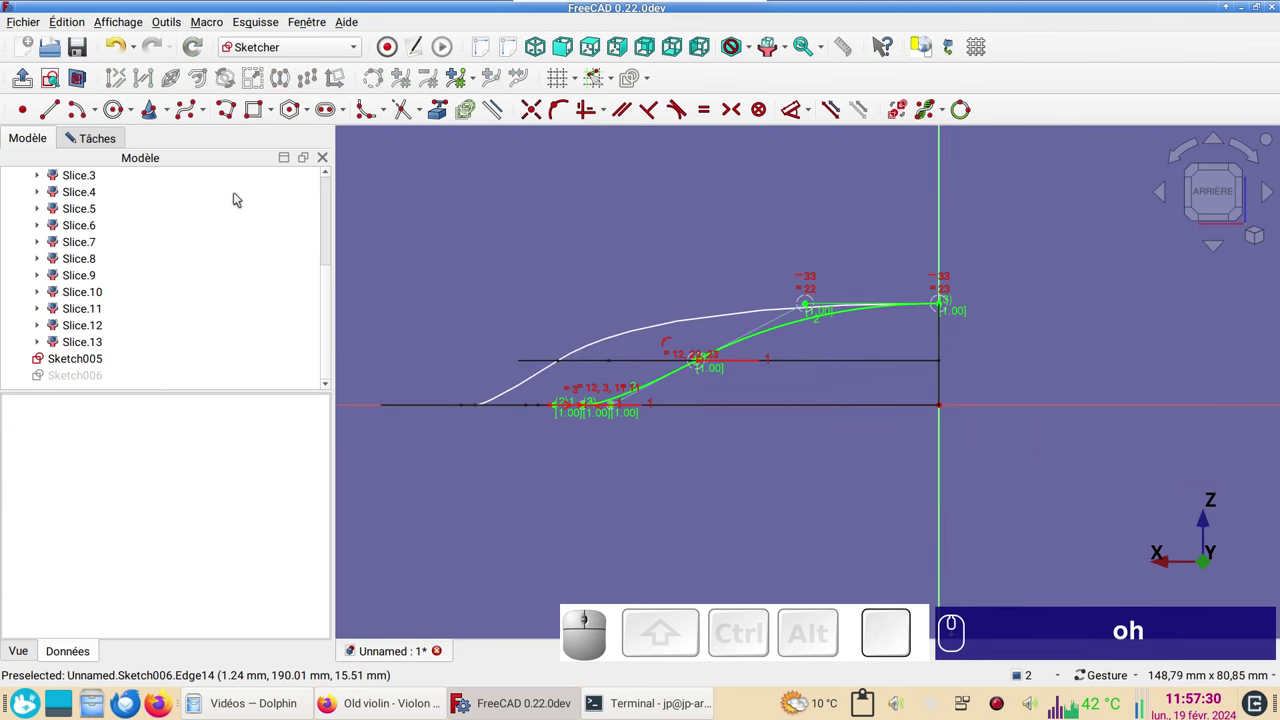
- Close Sketch006 and reveal the first slice's extruded plane in the 3D view
{"action": "left_click", "coordinate": [97, 141]}
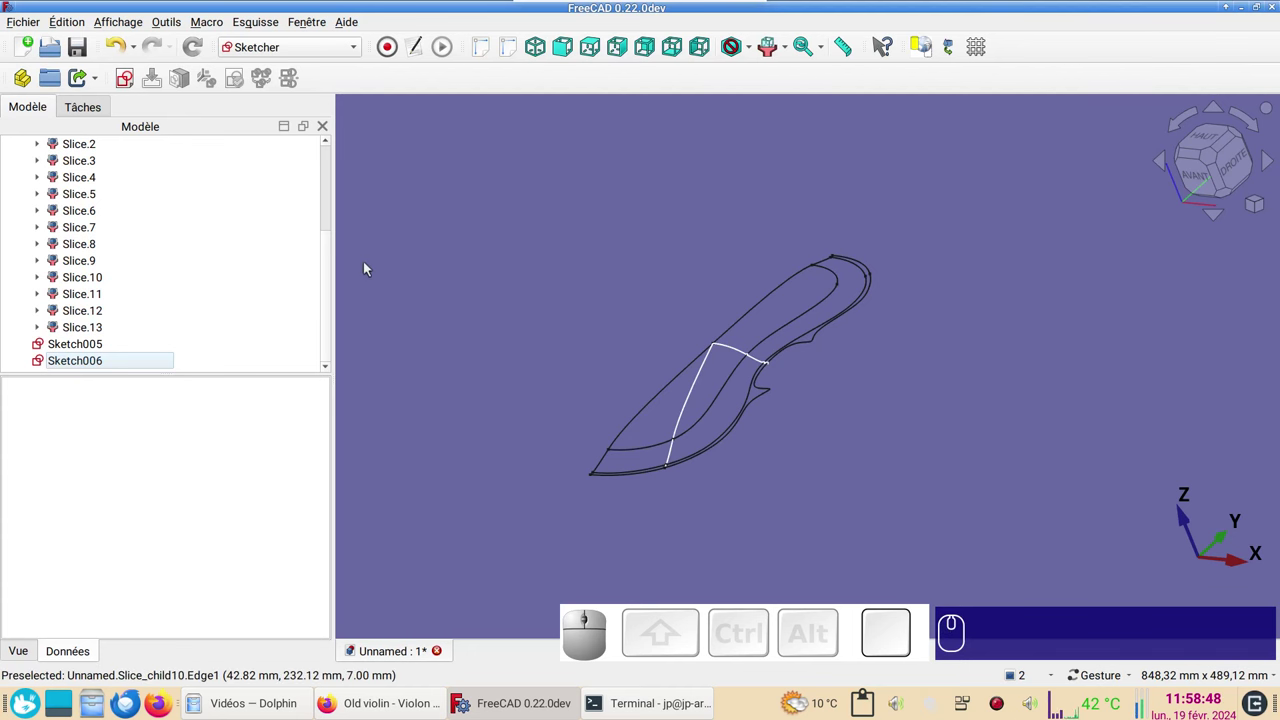
{"action": "left_click_drag", "start_coordinate": [337, 262], "coordinate": [151, 247]}
{"action": "left_click", "coordinate": [123, 254]}
{"action": "key", "text": "space"}
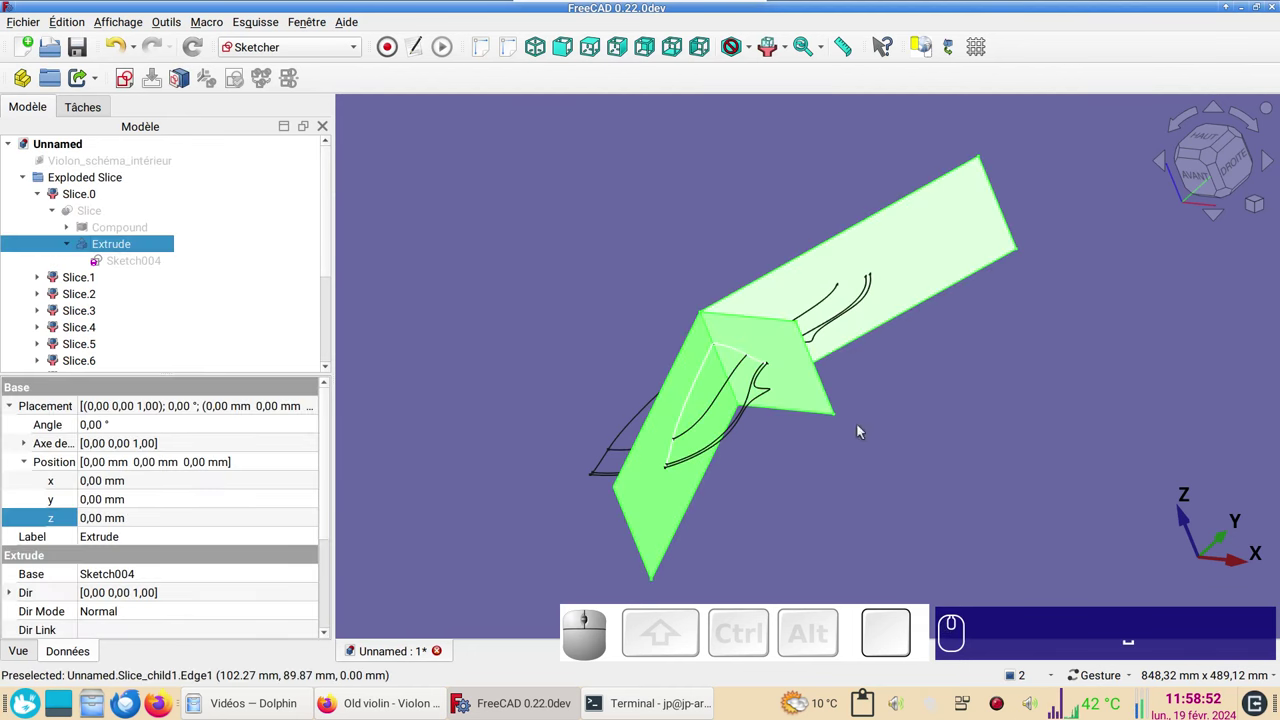
{"action": "left_click", "coordinate": [942, 453]}
- Create Sketch007 on the slice plane face and look down on the violin outline
{"action": "left_click", "coordinate": [922, 282]}
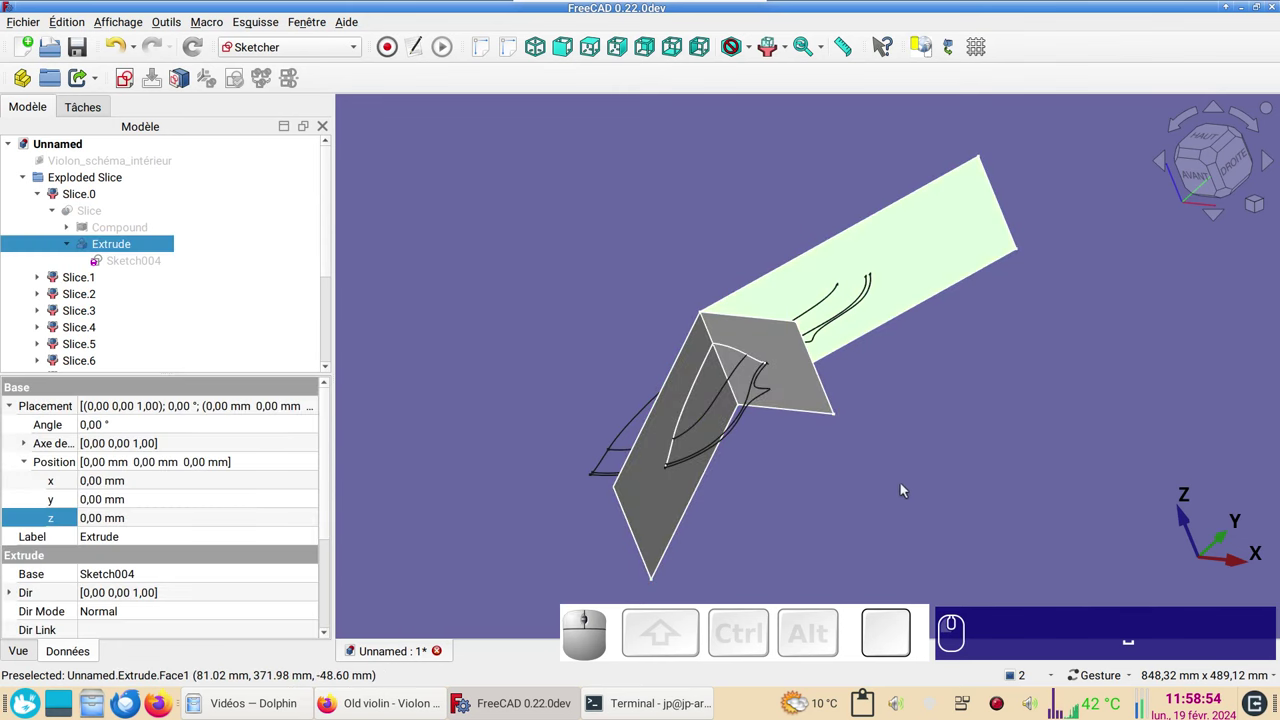
{"action": "left_click", "coordinate": [131, 81]}
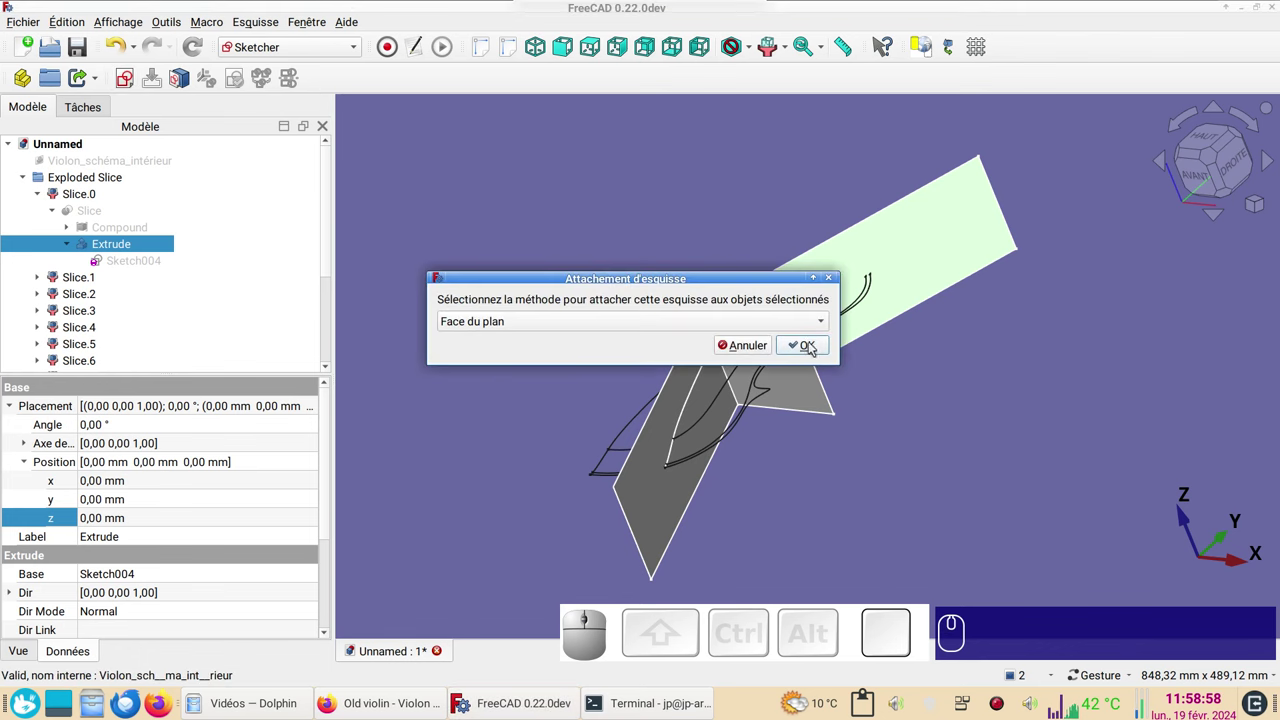
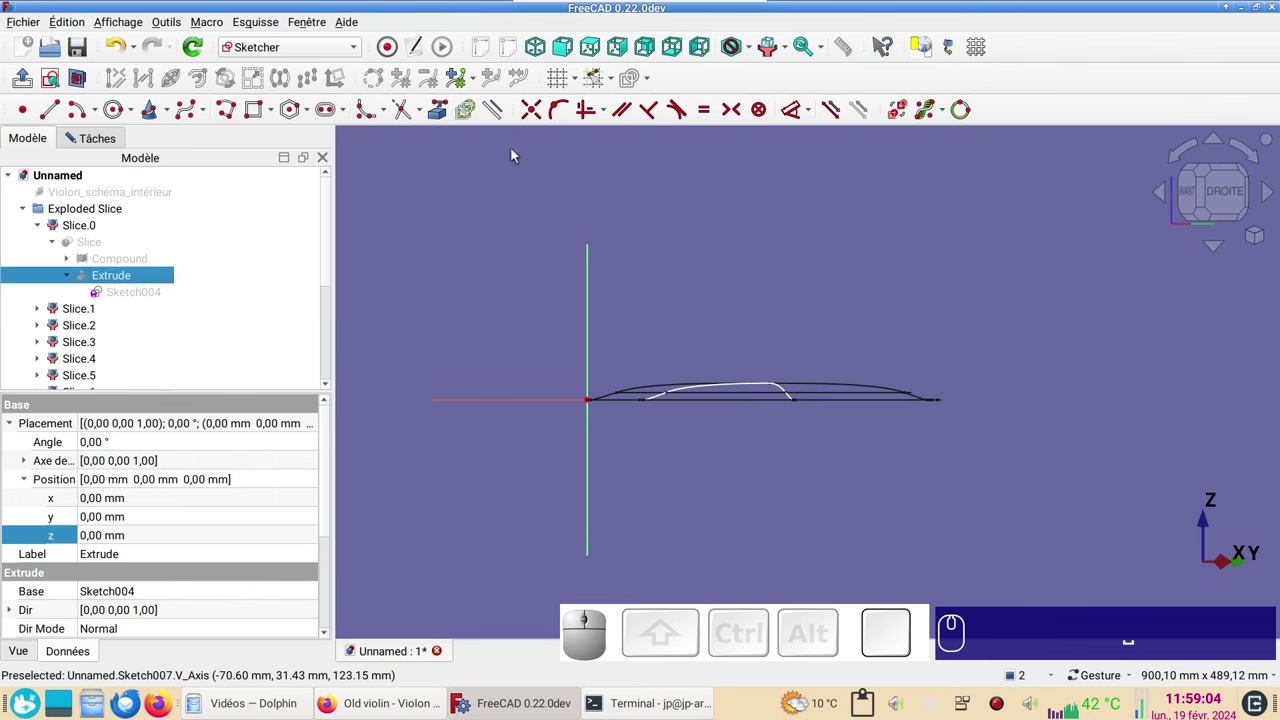
{"action": "key", "text": "KP_2"}
{"action": "scroll", "scroll_direction": "up", "scroll_amount": 3}
{"action": "left_click_drag", "start_coordinate": [650, 290], "coordinate": [344, 270]}
- Link the three outline crossing points along the cutting line as external references
{"action": "left_click", "coordinate": [447, 110]}
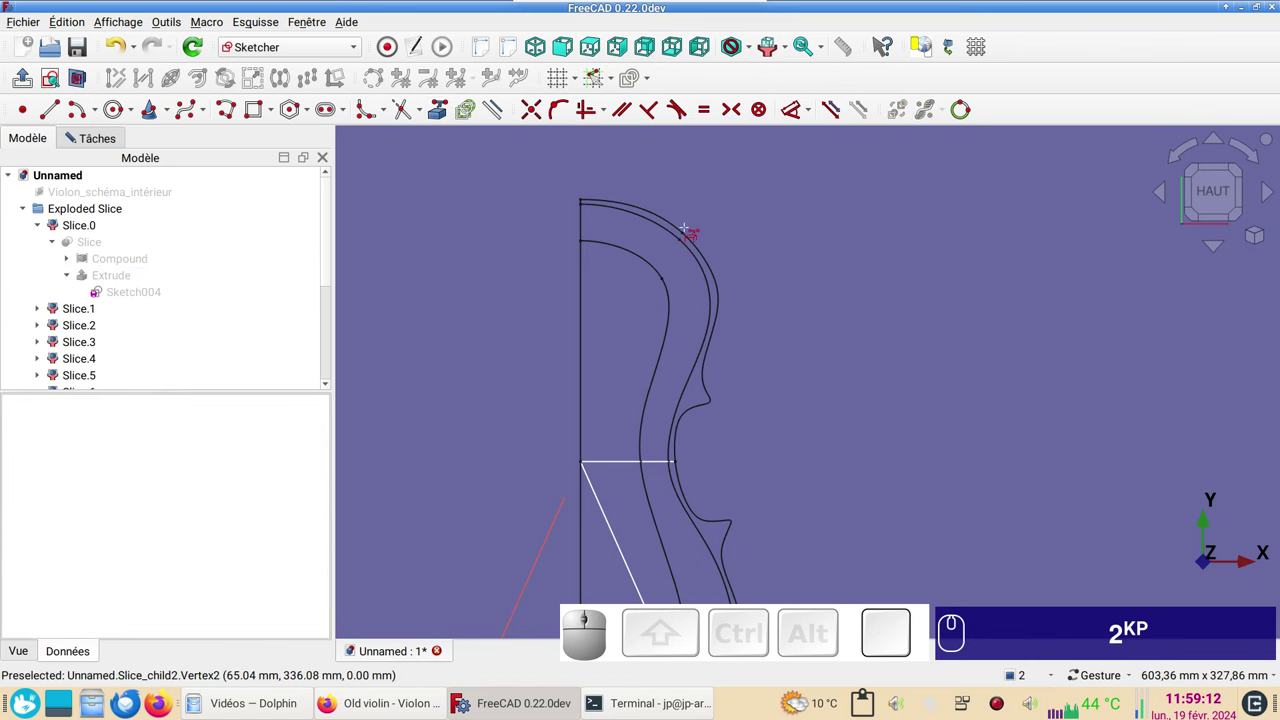
{"action": "left_click", "coordinate": [686, 235]}
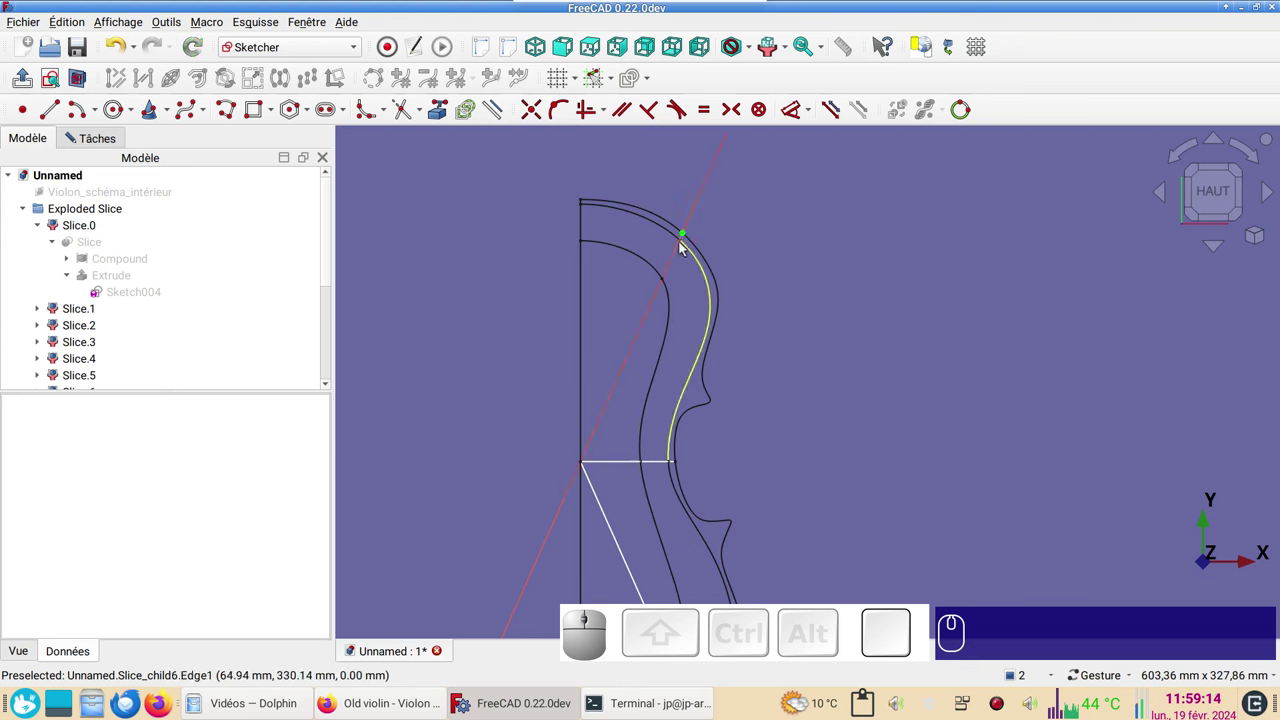
{"action": "left_click", "coordinate": [686, 243]}
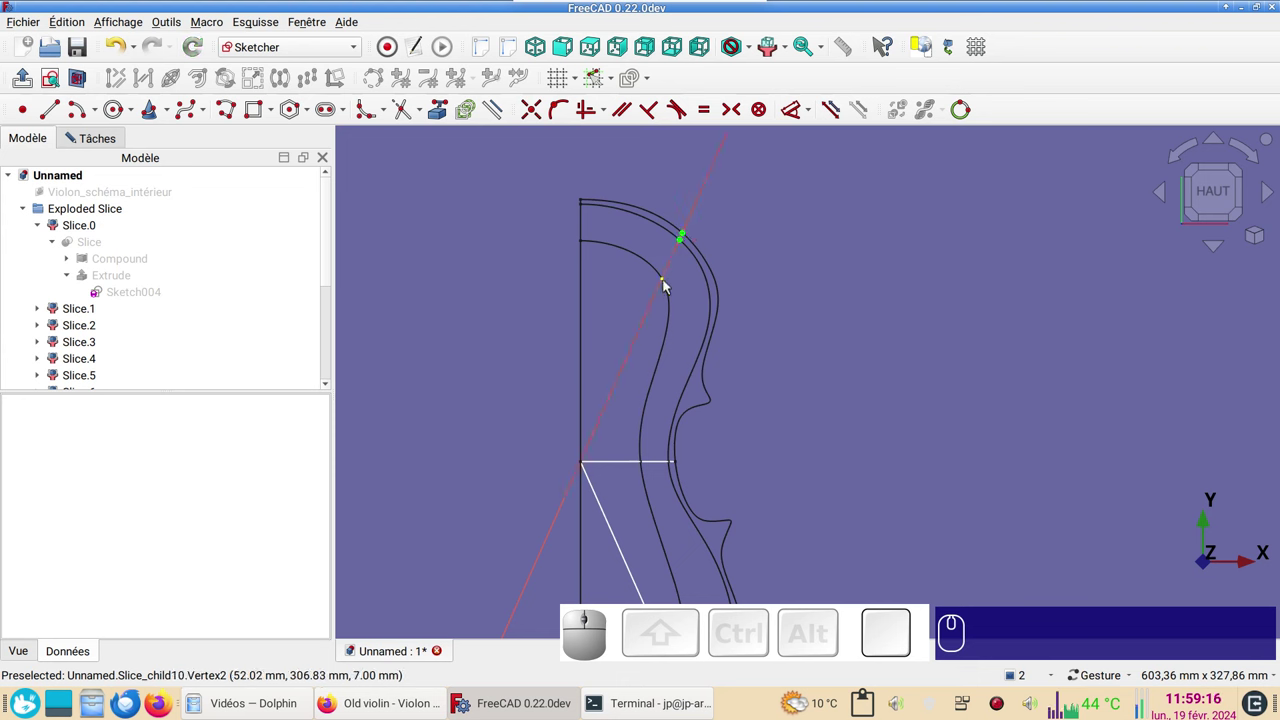
{"action": "left_click", "coordinate": [670, 281]}
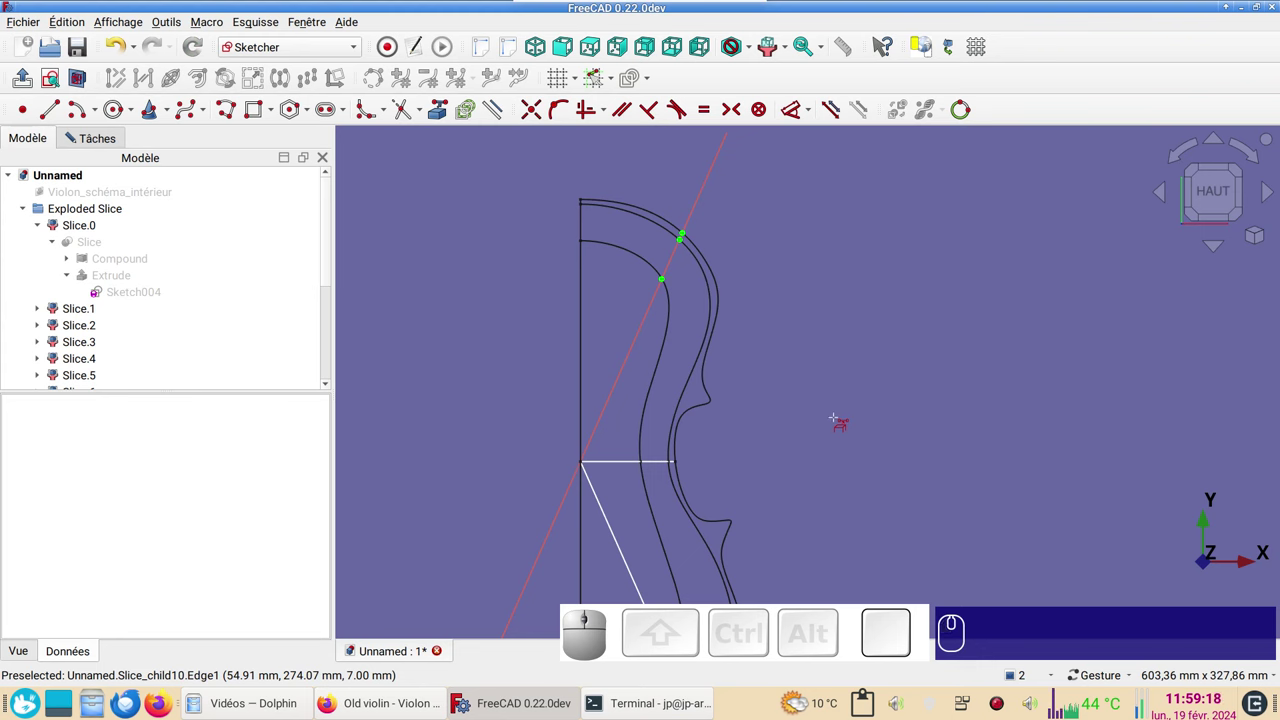
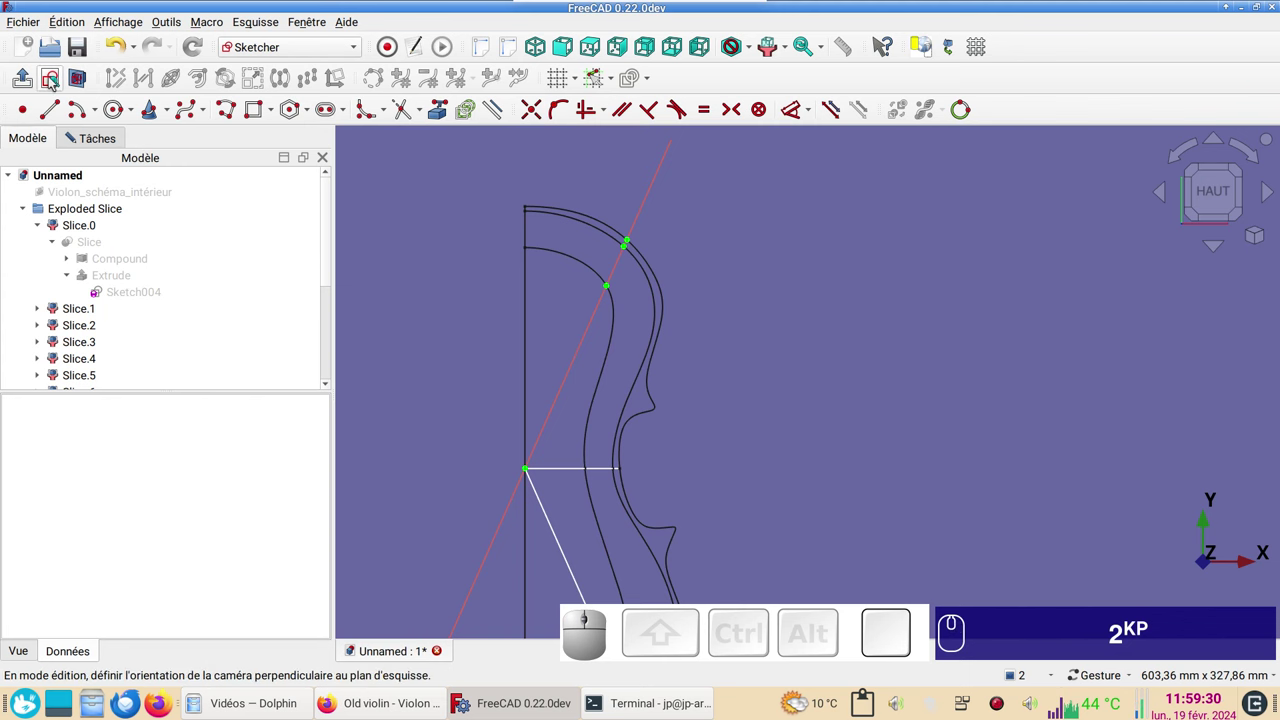
- Draw a B-spline from the rim point up the arch and lock a pole onto the baseline
{"action": "left_click", "coordinate": [57, 83]}
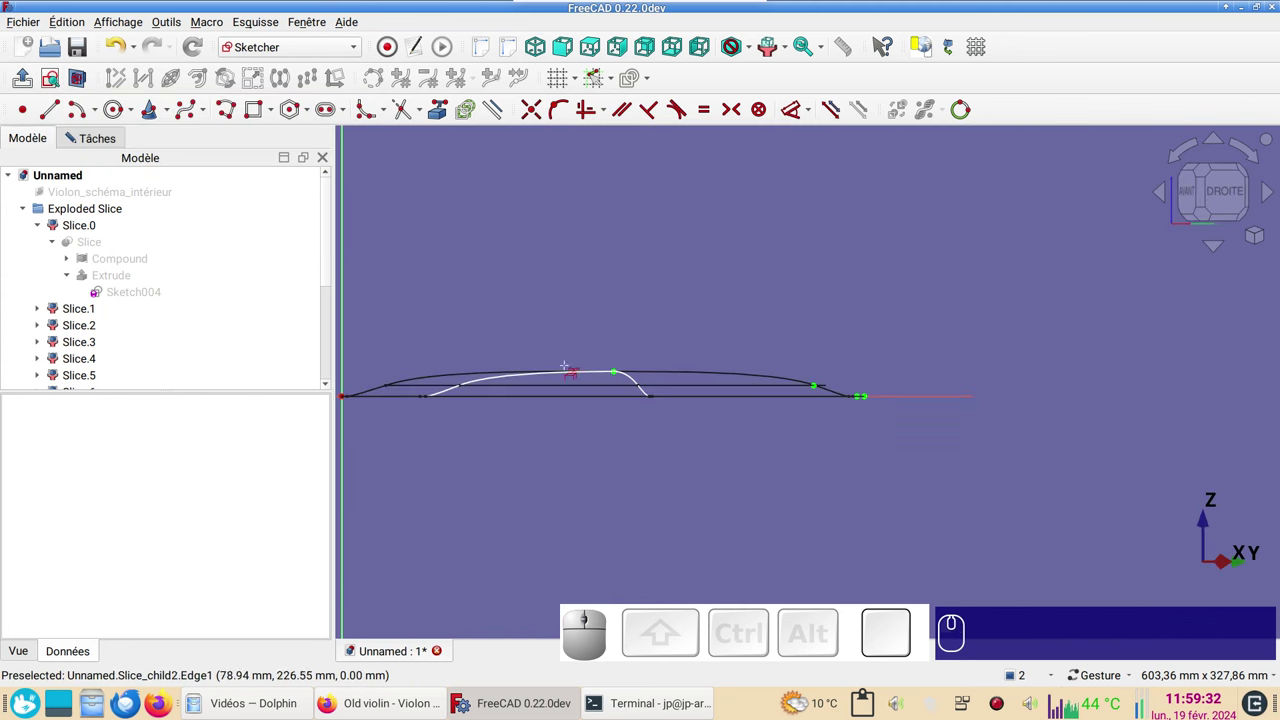
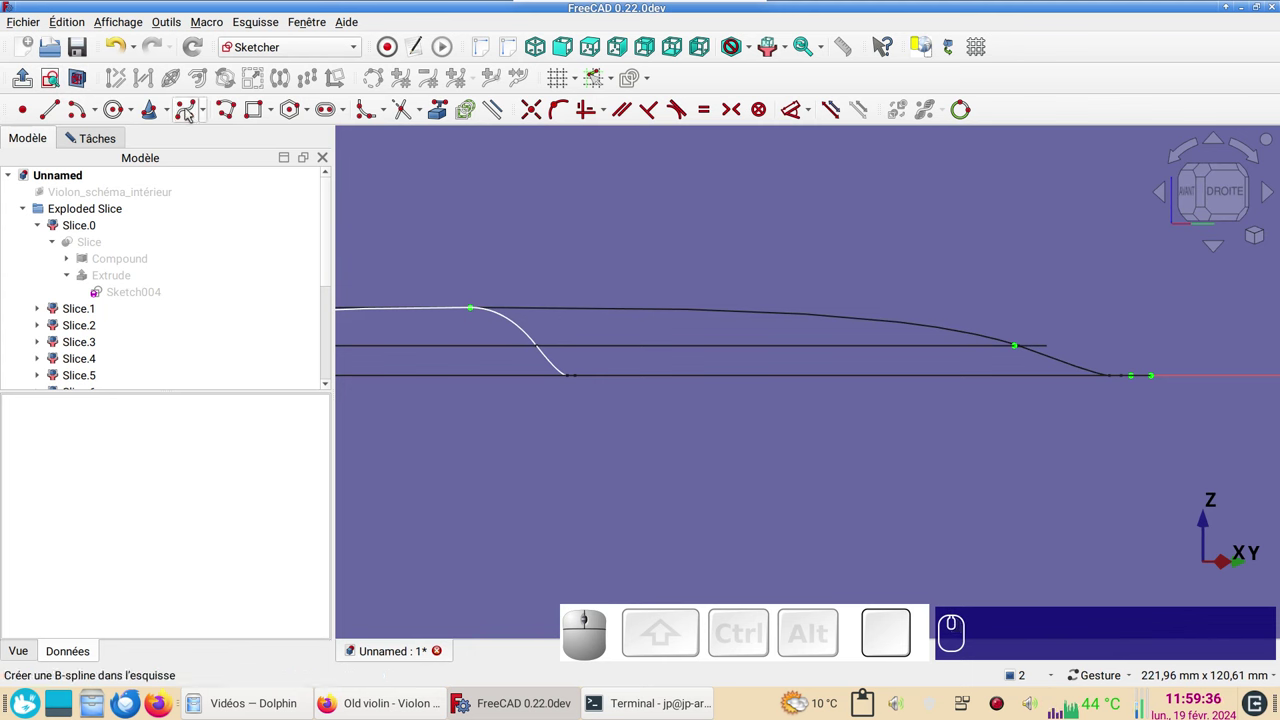
{"action": "left_click", "coordinate": [191, 111]}
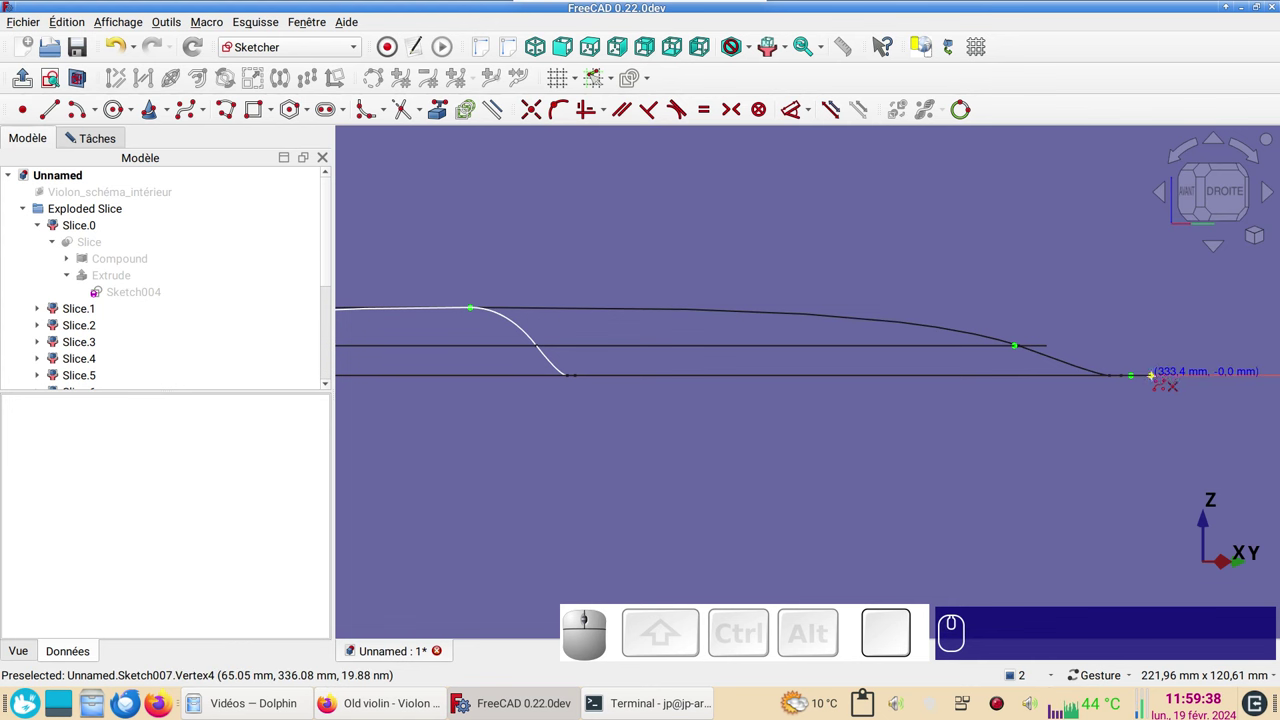
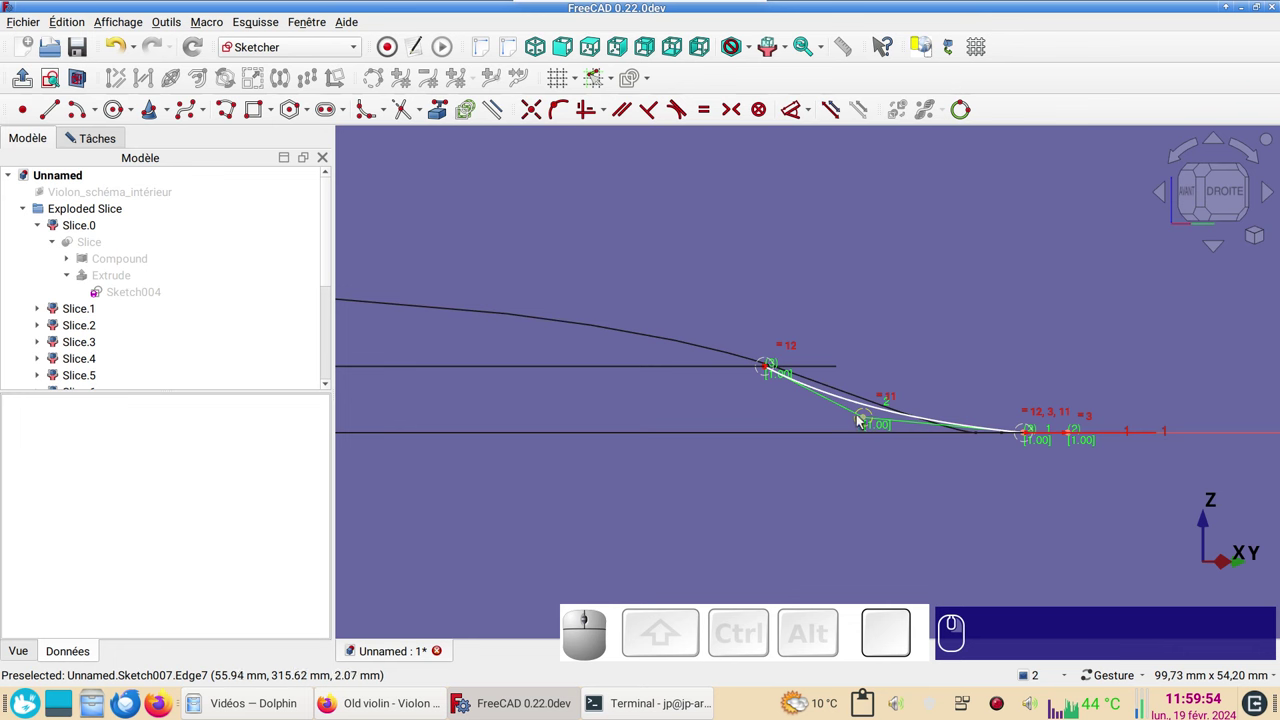
{"action": "left_click", "coordinate": [870, 421]}
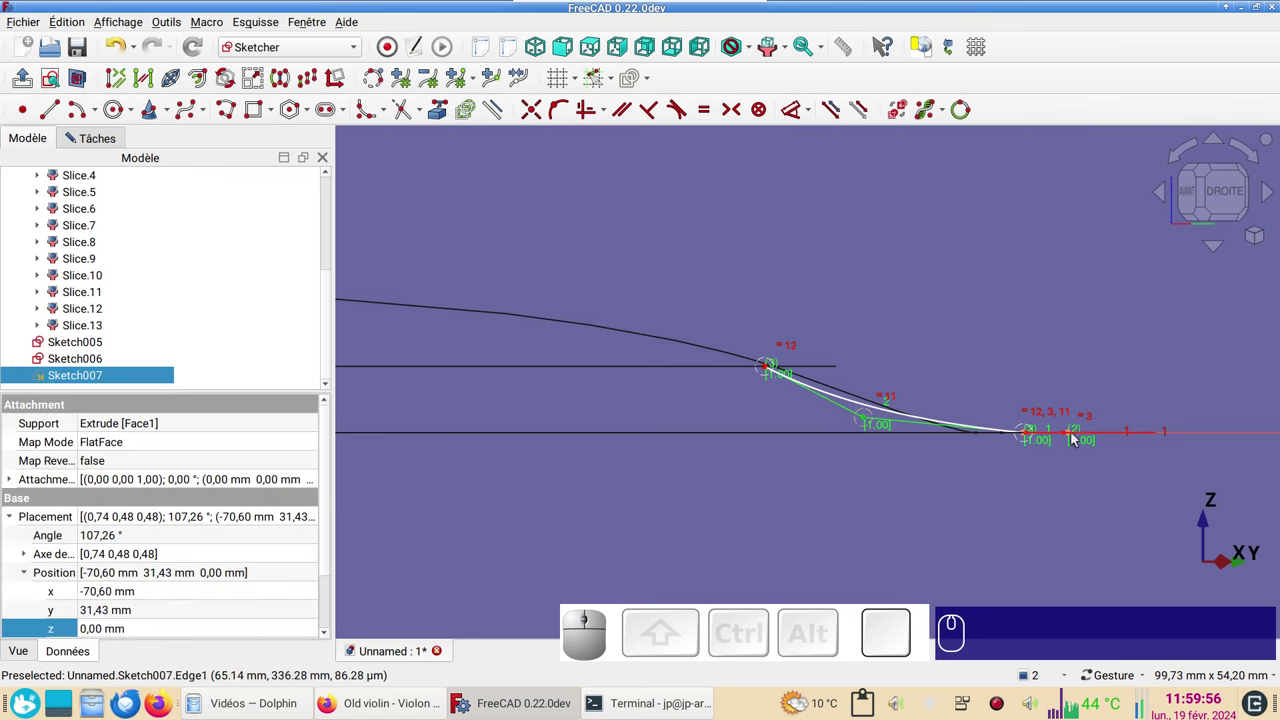
{"action": "left_click", "coordinate": [1071, 435]}
{"action": "left_click", "coordinate": [1031, 436]}
{"action": "key", "text": "s"}
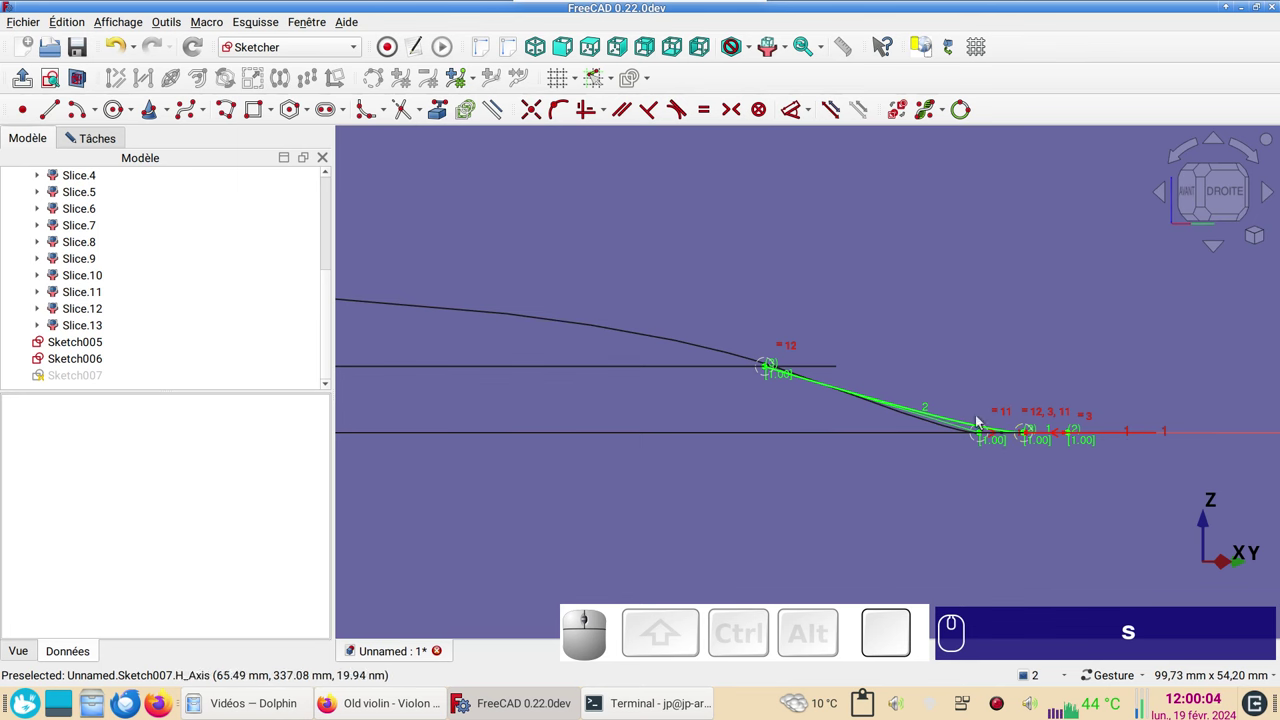
{"action": "scroll", "scroll_direction": "up", "scroll_amount": 3}
{"action": "scroll", "scroll_direction": "down", "scroll_amount": 3}
{"action": "left_click_drag", "start_coordinate": [659, 411], "coordinate": [949, 470]}
{"action": "scroll", "scroll_direction": "down", "scroll_amount": 3}
{"action": "scroll", "scroll_direction": "up", "scroll_amount": 3}
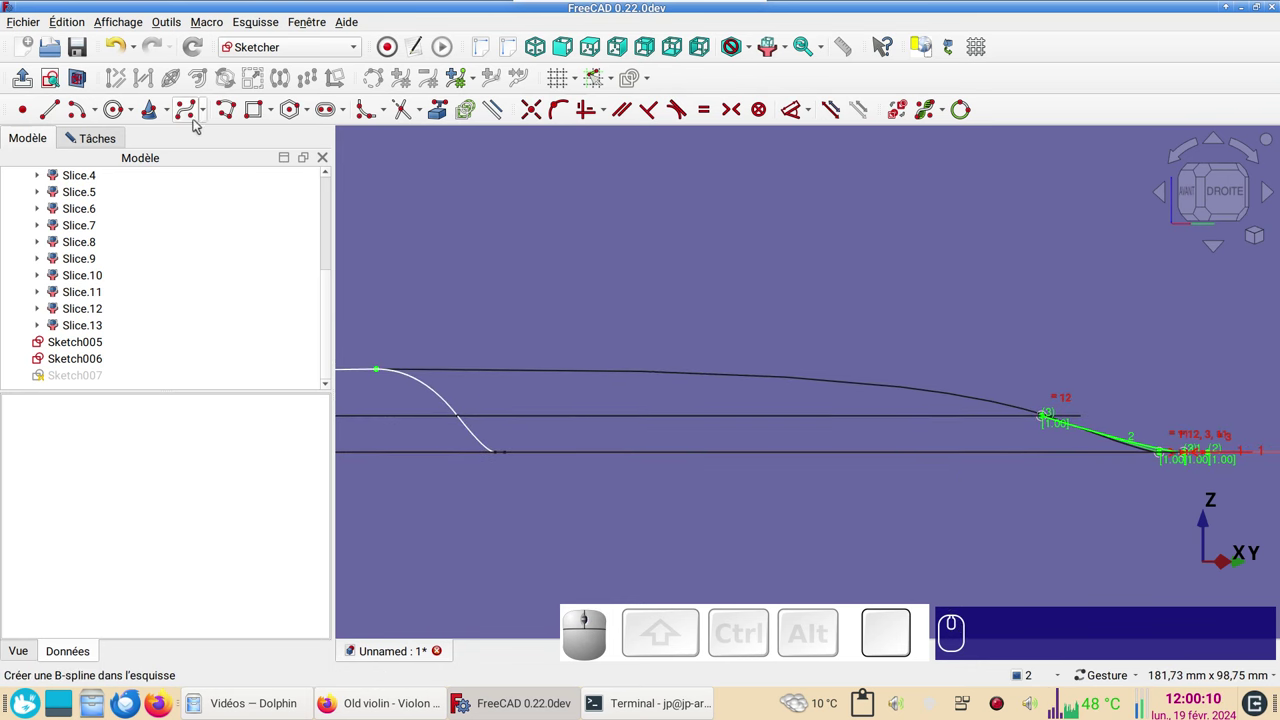
- Add a second joined B-spline segment and turn the straight helper line into construction geometry
{"action": "left_click", "coordinate": [193, 115]}
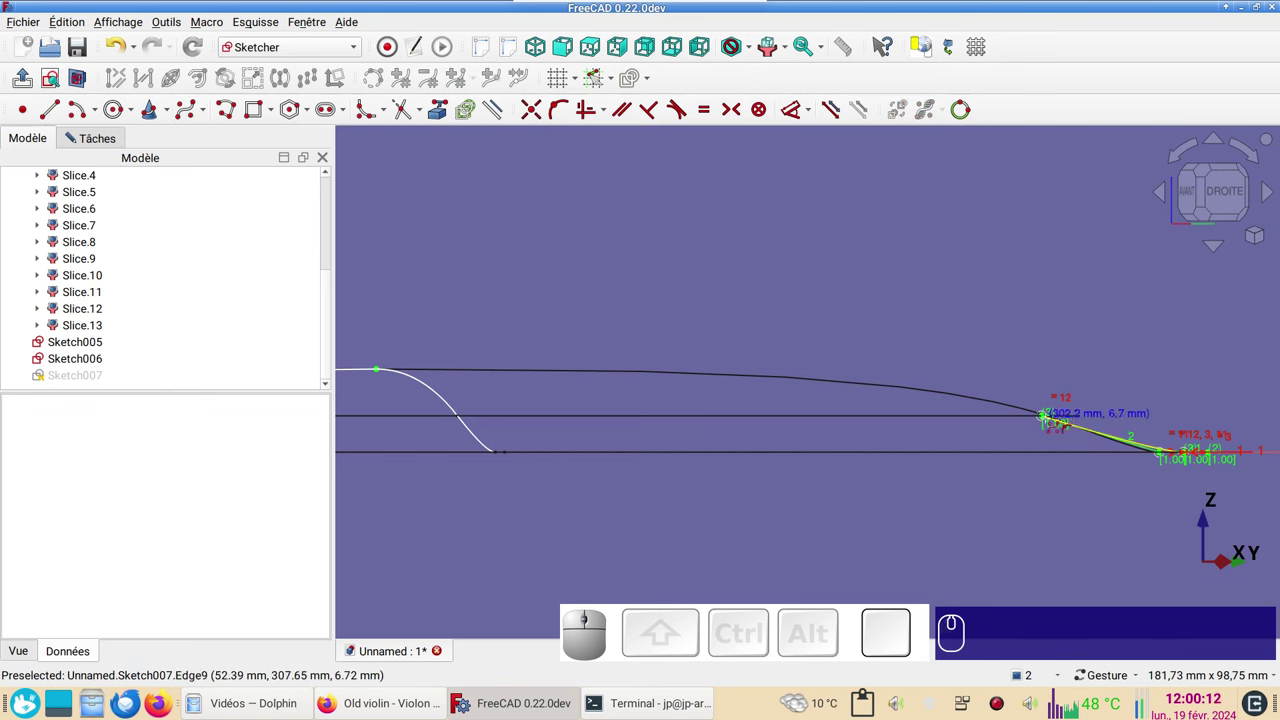
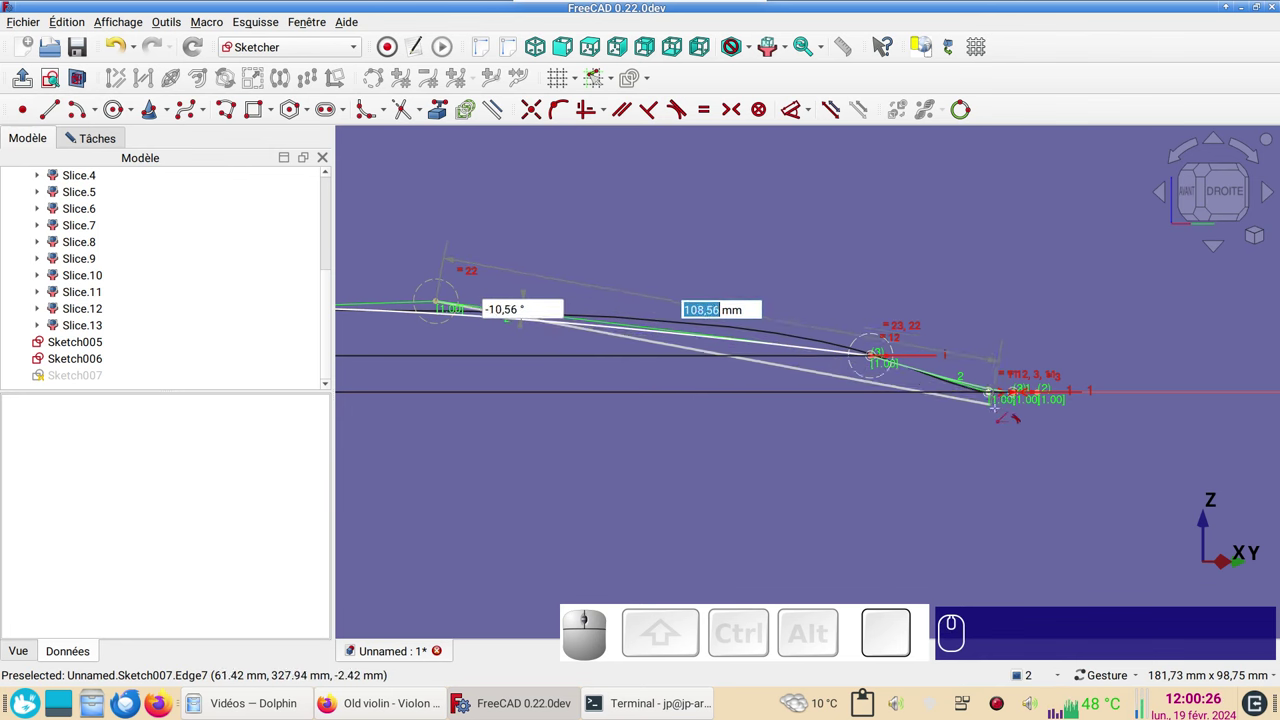
{"action": "scroll", "scroll_direction": "up", "scroll_amount": 3}
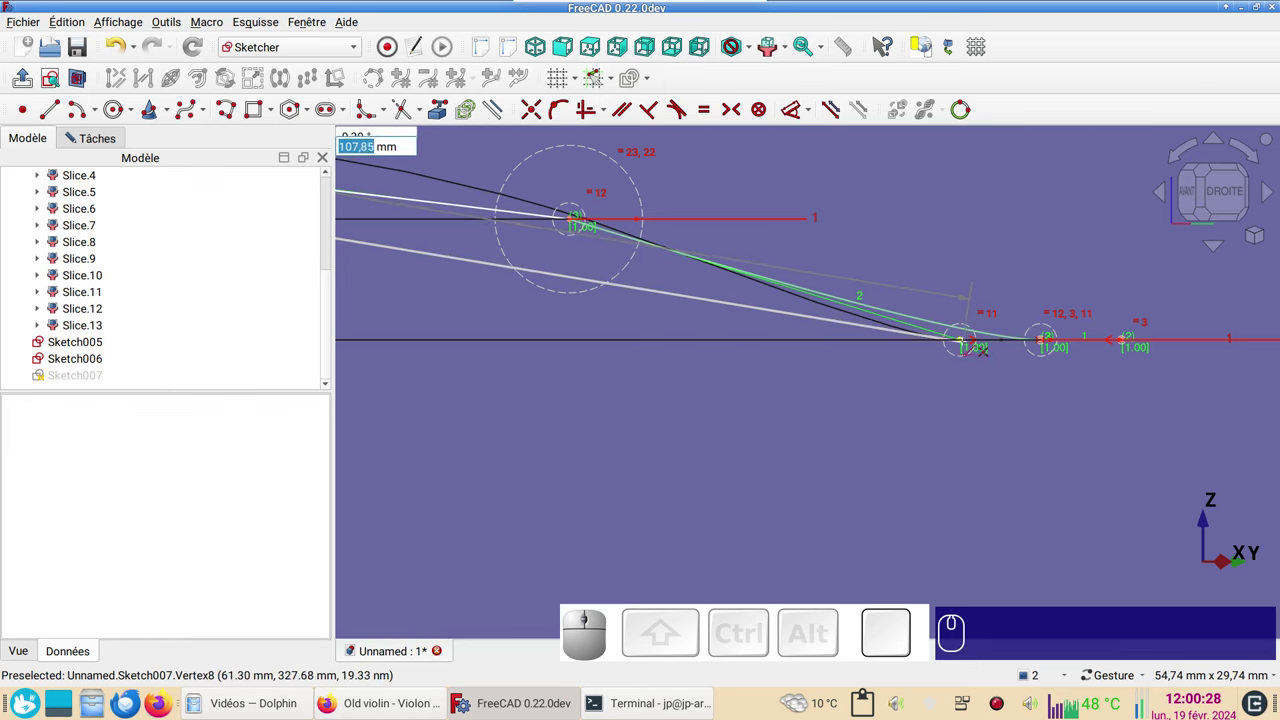
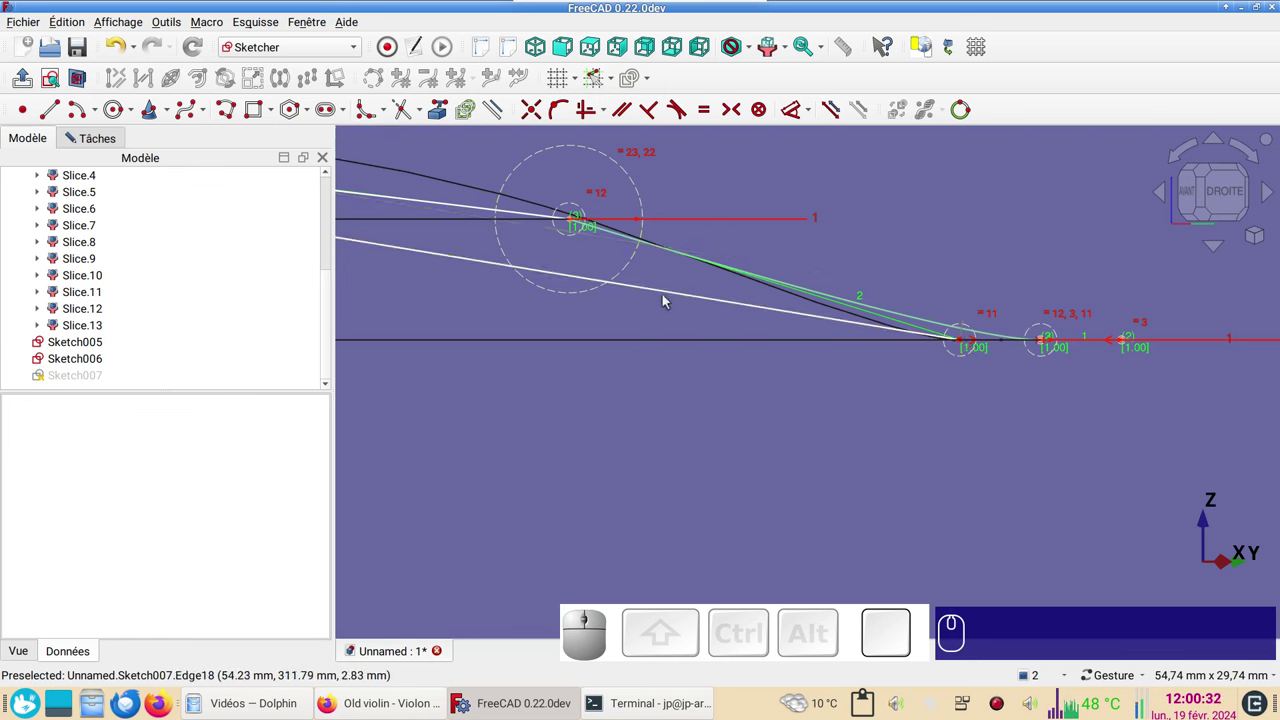
{"action": "left_click", "coordinate": [672, 295]}
{"action": "left_click", "coordinate": [503, 122]}
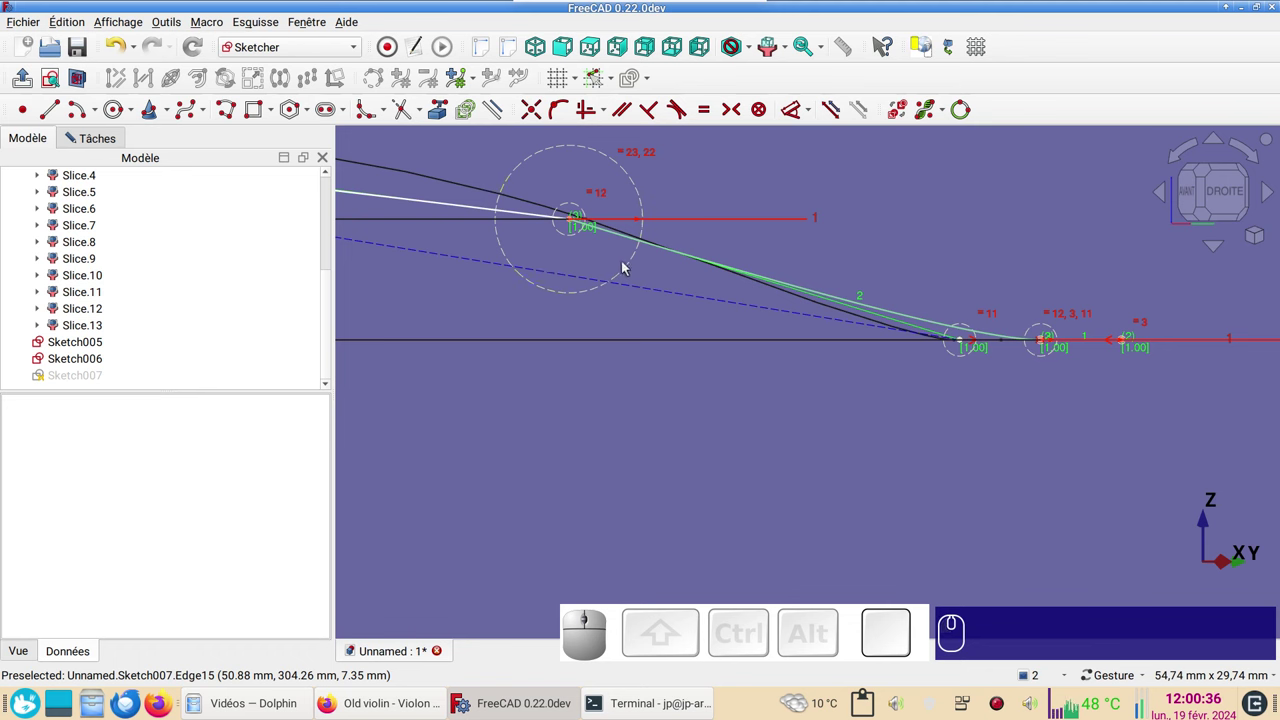
{"action": "left_click", "coordinate": [645, 294]}
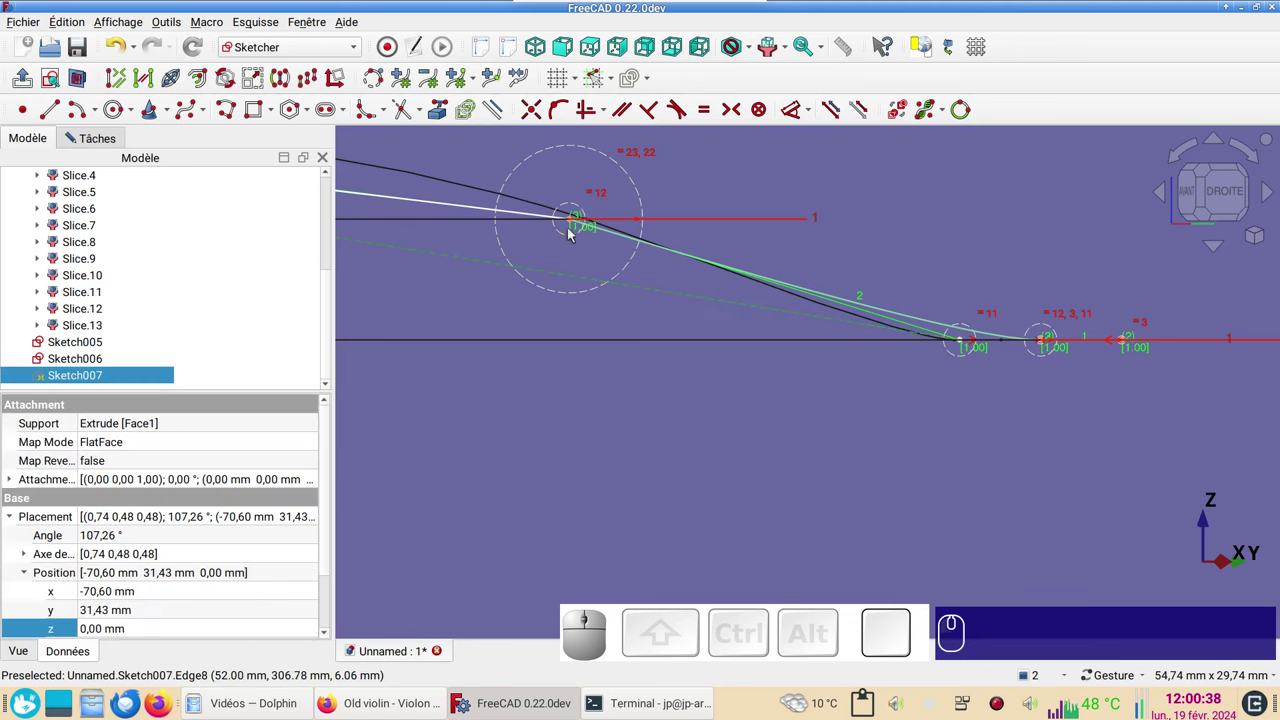
{"action": "left_click", "coordinate": [572, 225]}
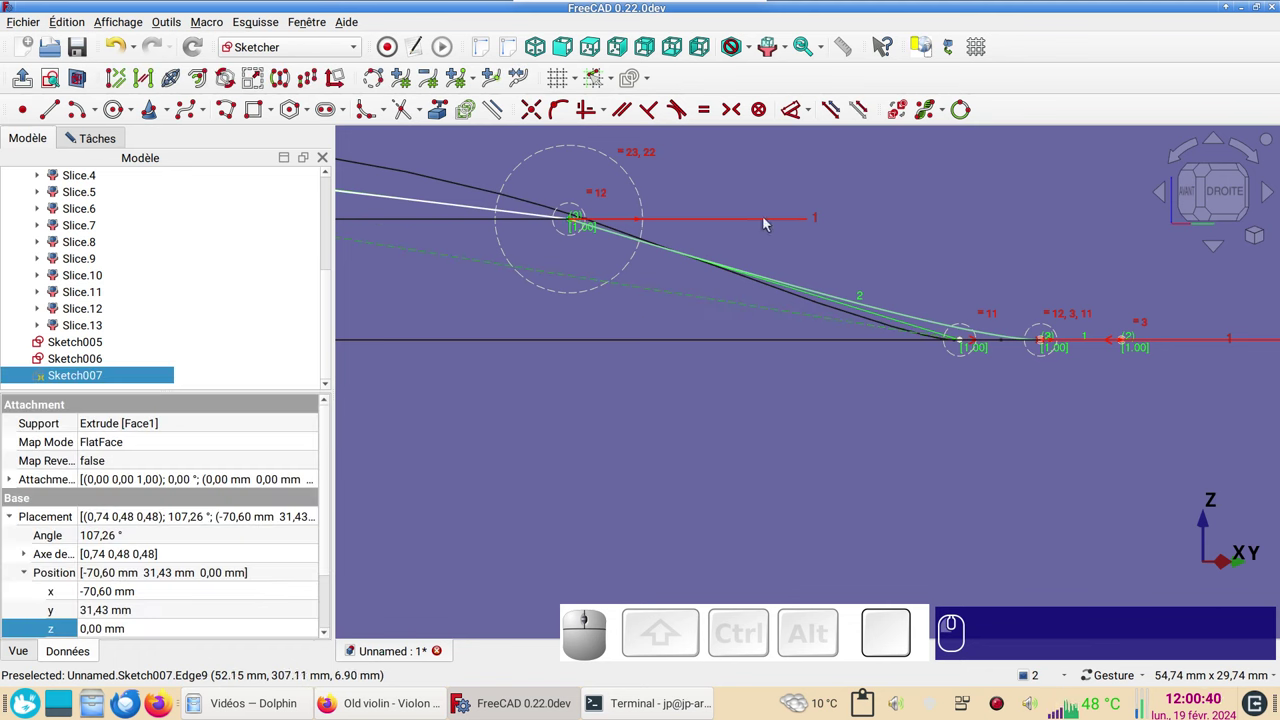
{"action": "key", "text": "o"}
{"action": "scroll", "scroll_direction": "down", "scroll_amount": 3}
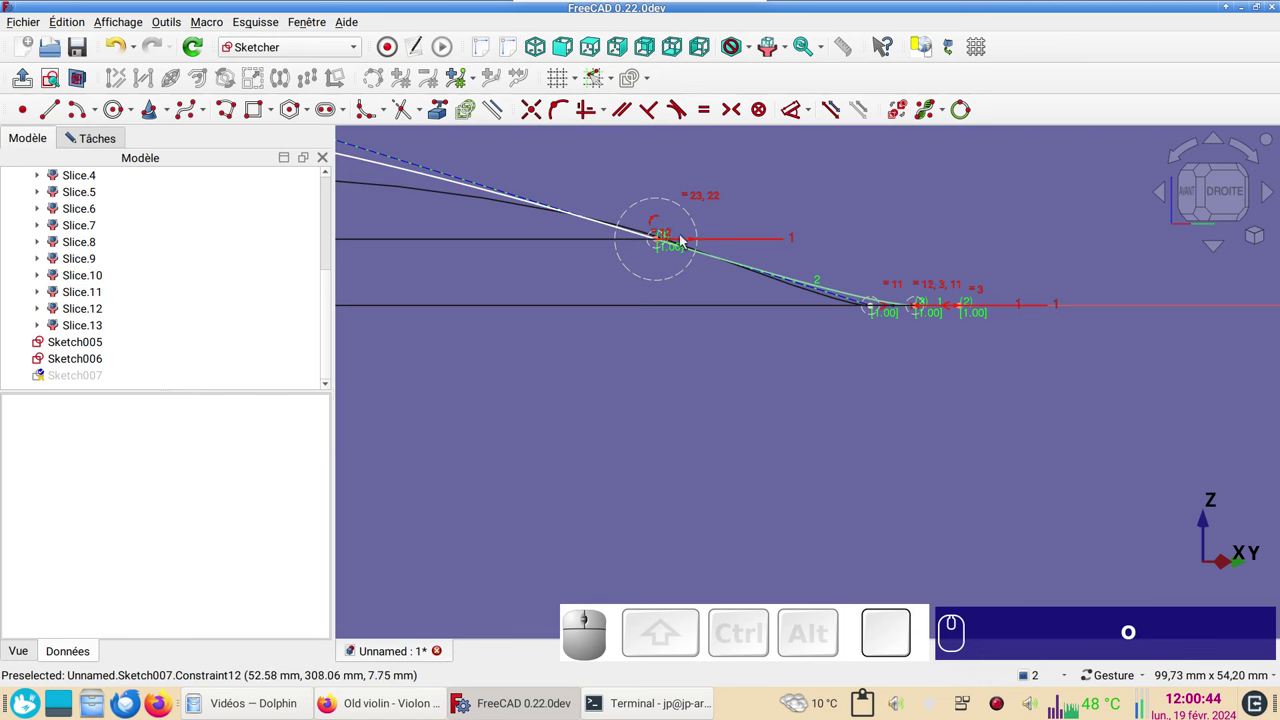
- Fit the spline's left end to the arch profile and finish editing Sketch007
{"action": "left_click_drag", "start_coordinate": [885, 228], "coordinate": [940, 290]}
{"action": "scroll", "scroll_direction": "down", "scroll_amount": 3}
{"action": "left_click_drag", "start_coordinate": [790, 239], "coordinate": [857, 330]}
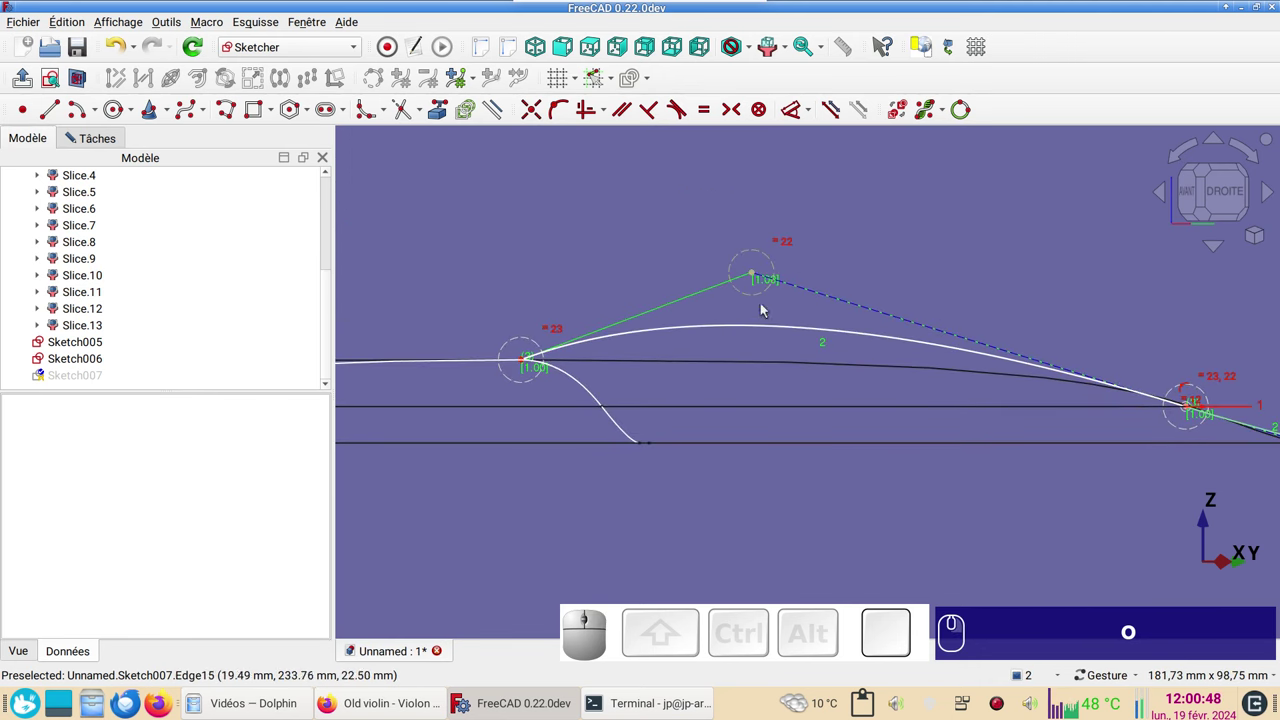
{"action": "left_click", "coordinate": [753, 277]}
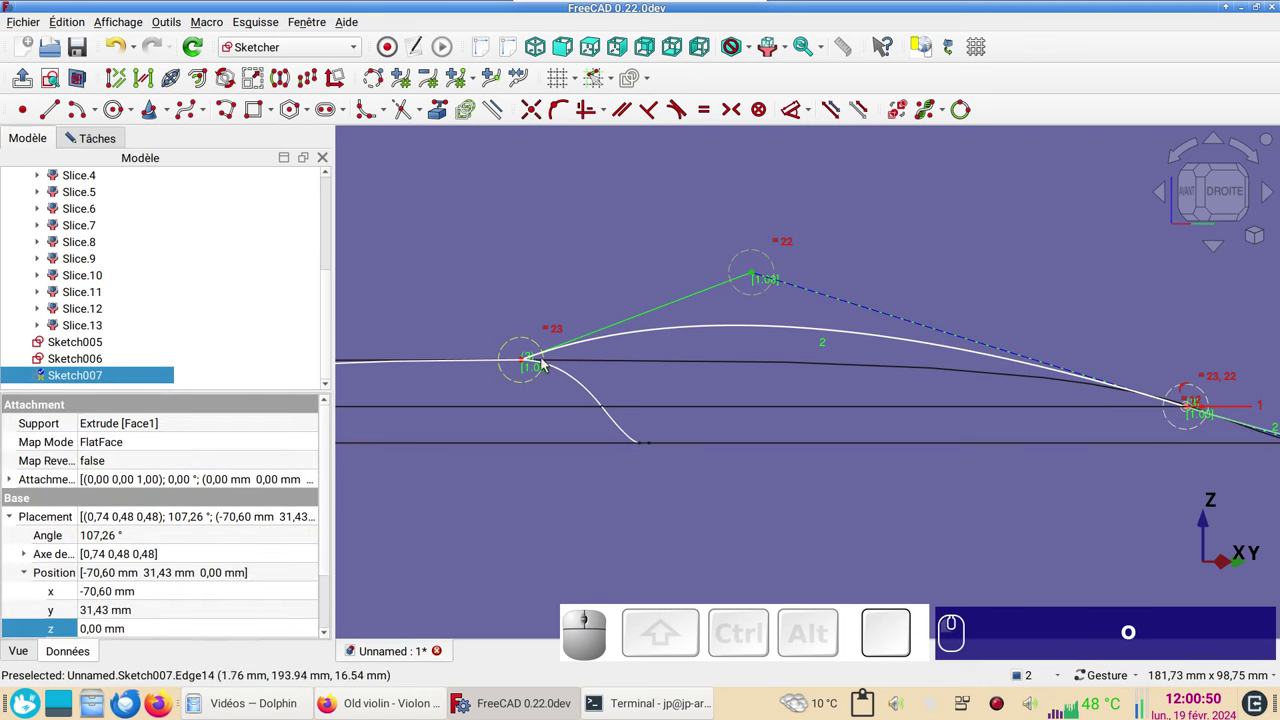
{"action": "left_click", "coordinate": [524, 365]}
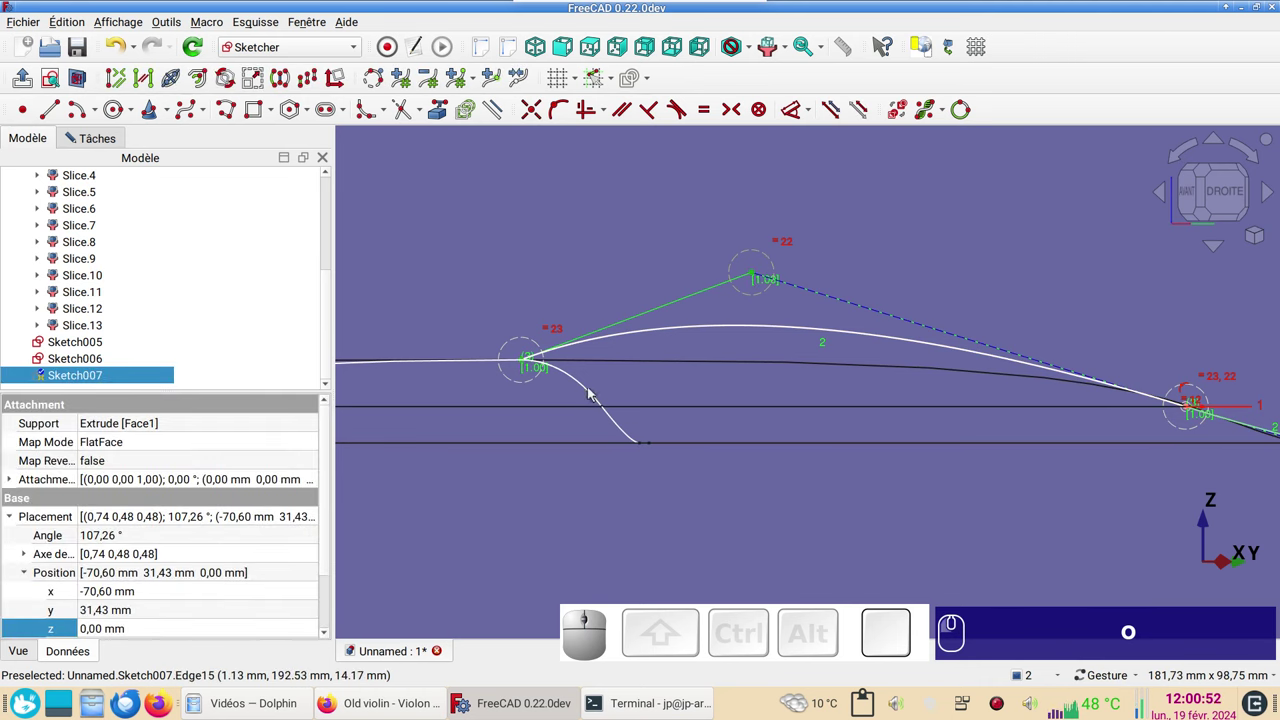
{"action": "type", "text": "oh"}
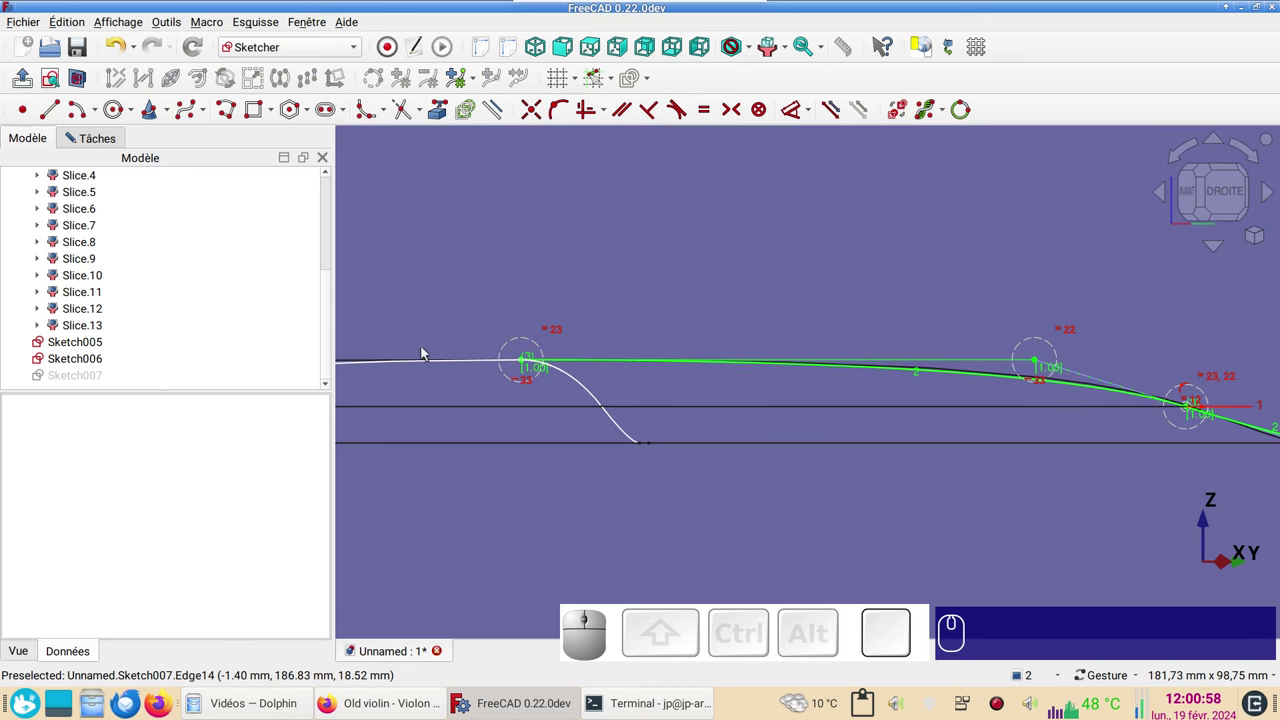
{"action": "scroll", "scroll_direction": "down", "scroll_amount": 3}
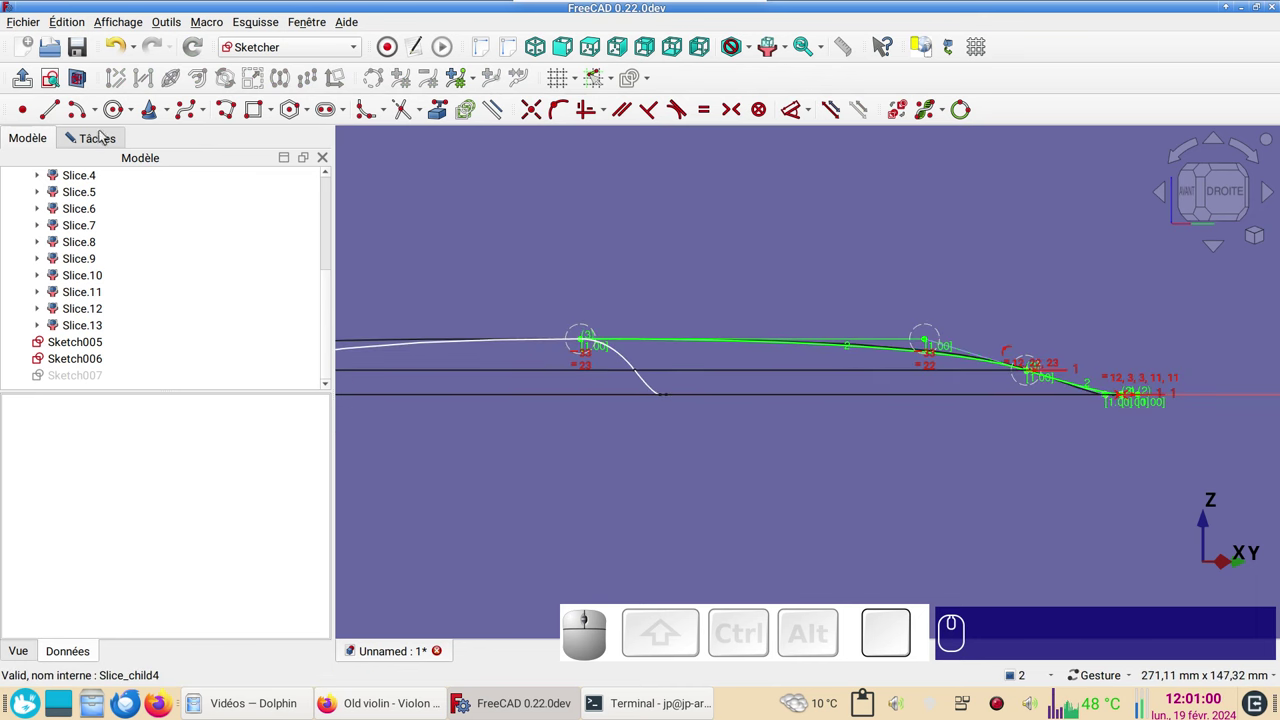
{"action": "scroll", "scroll_direction": "up", "scroll_amount": 3}
{"action": "scroll", "scroll_direction": "down", "scroll_amount": 3}
{"action": "left_click_drag", "start_coordinate": [862, 457], "coordinate": [884, 486]}
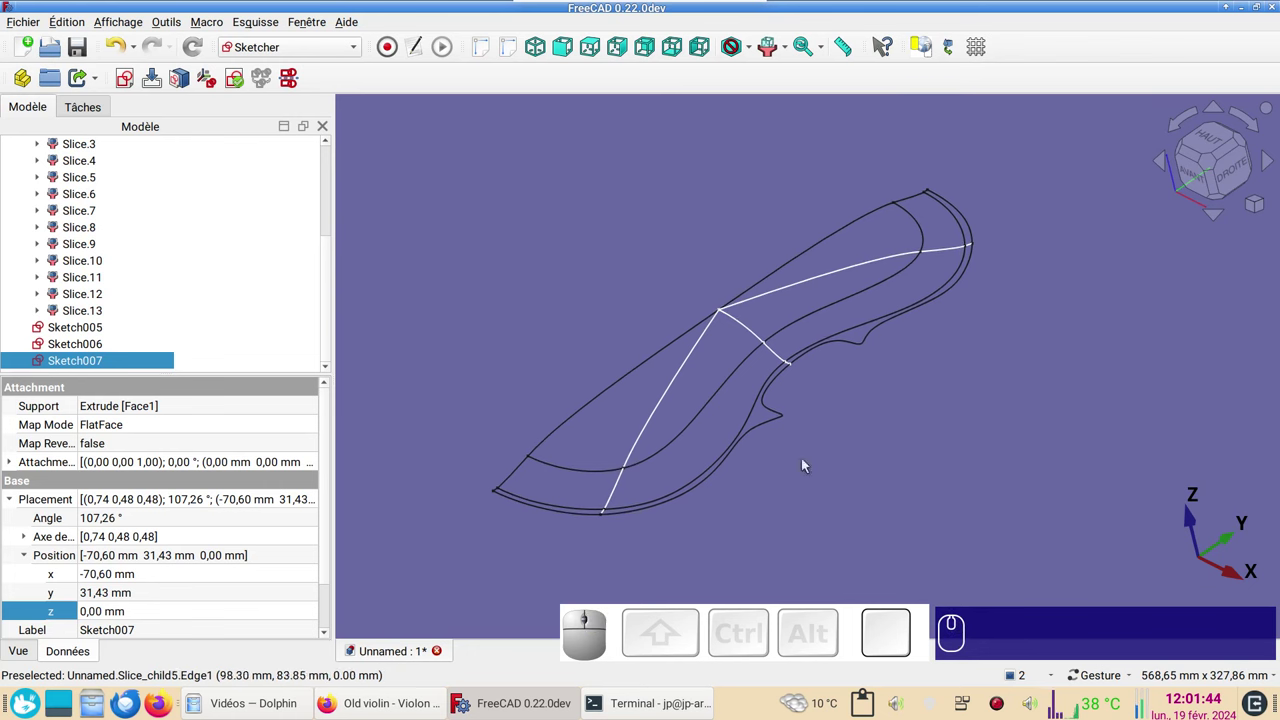
- Switch to the Curves workbench and select the four boundary curves of the lower corner patch
{"action": "left_click", "coordinate": [320, 50]}
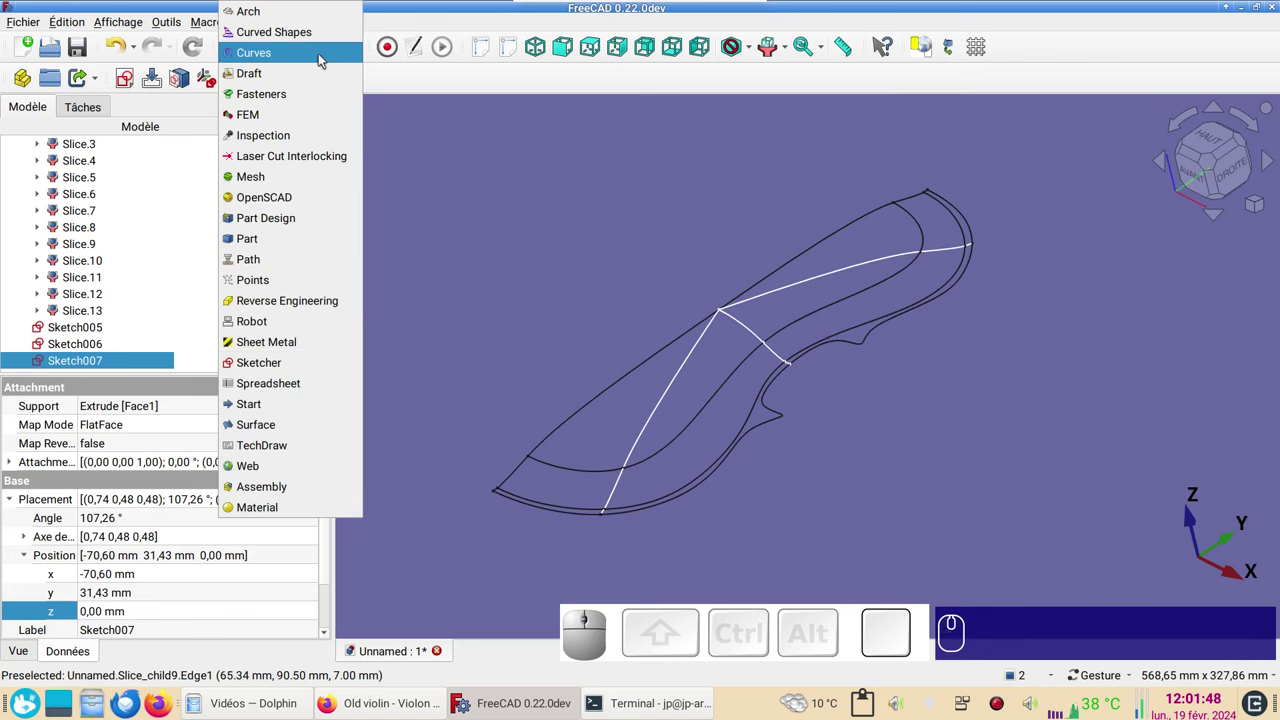
{"action": "left_click", "coordinate": [325, 61]}
{"action": "scroll", "scroll_direction": "up", "scroll_amount": 3}
{"action": "left_click_drag", "start_coordinate": [484, 337], "coordinate": [488, 338]}
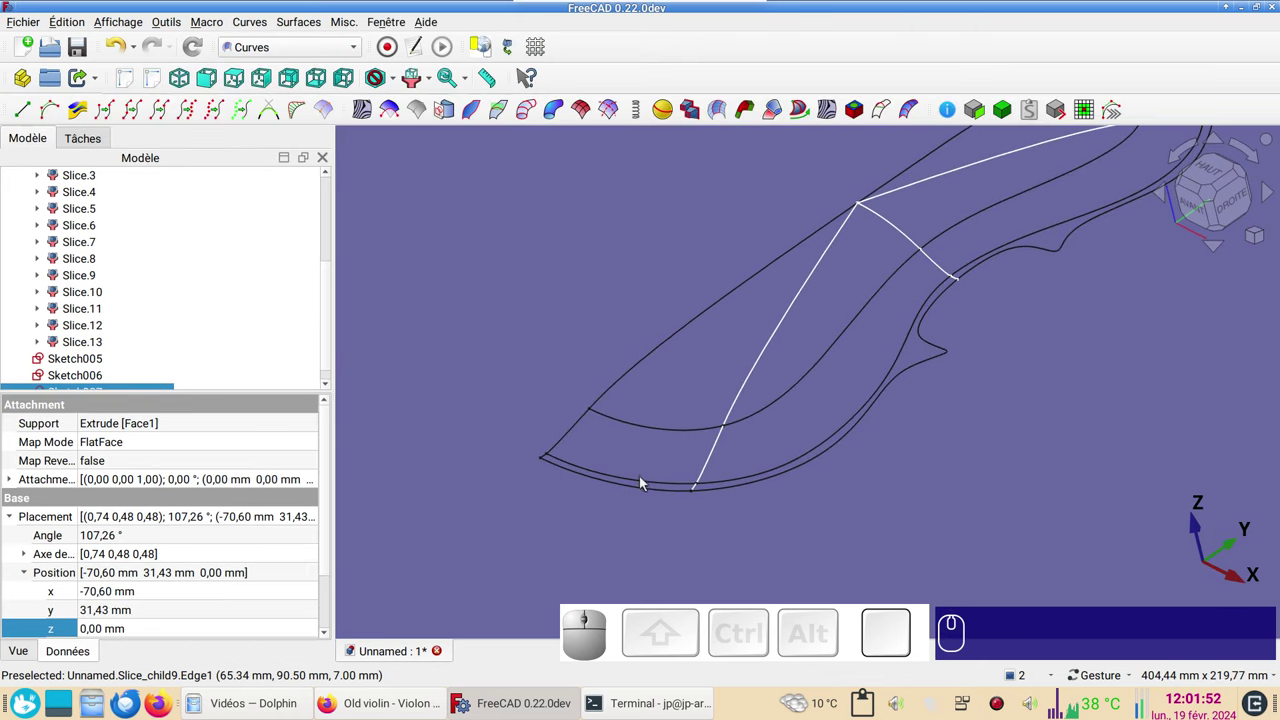
{"action": "left_click", "coordinate": [642, 484]}
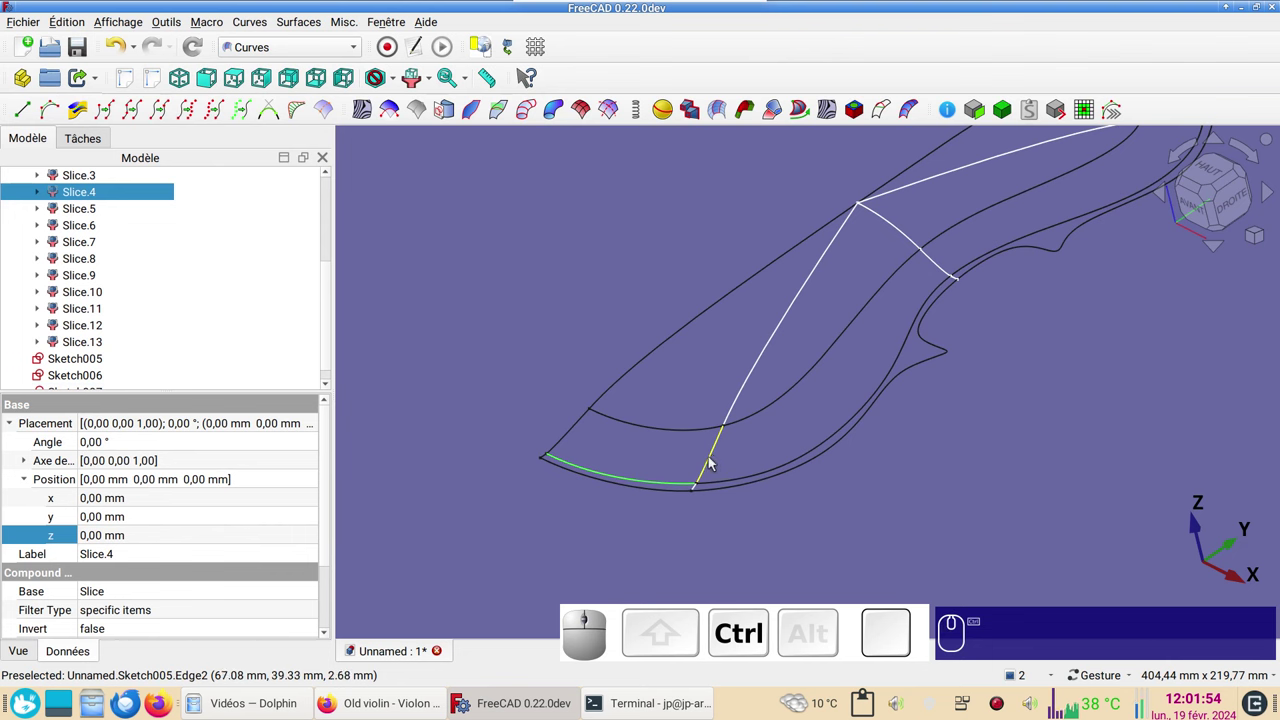
{"action": "left_click", "coordinate": [713, 461]}
{"action": "left_click", "coordinate": [698, 434]}
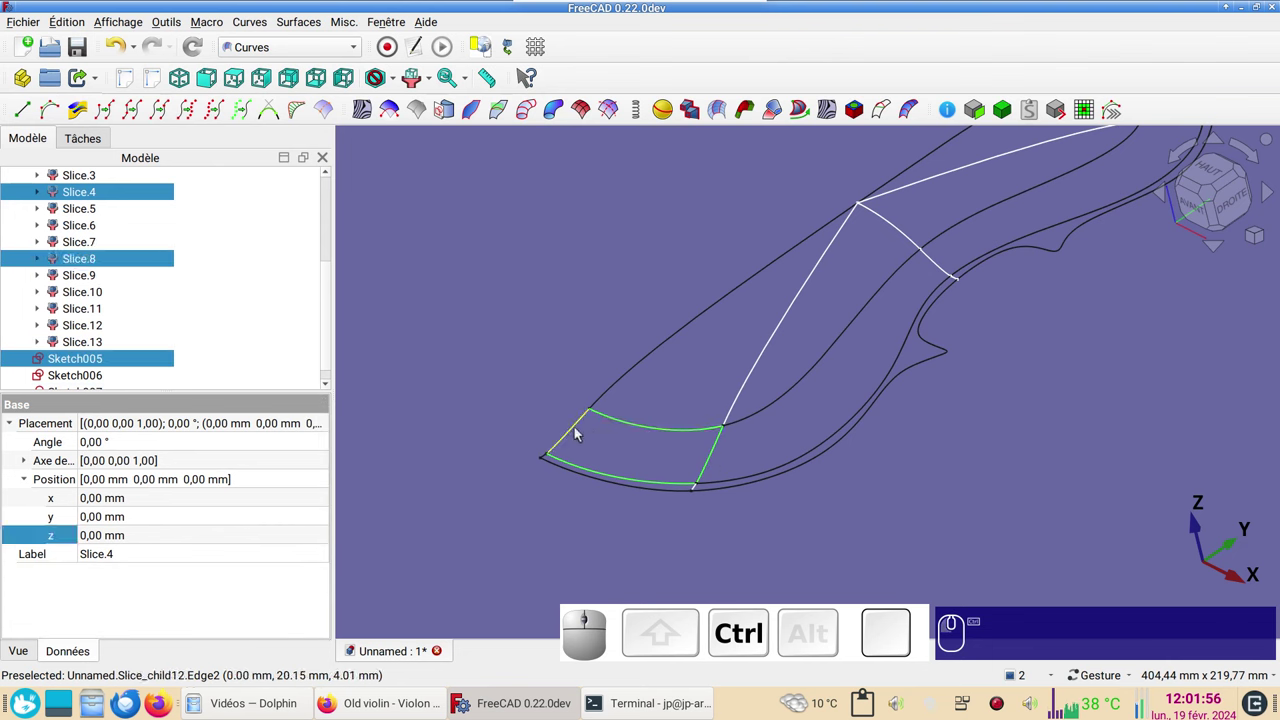
{"action": "left_click", "coordinate": [577, 432]}
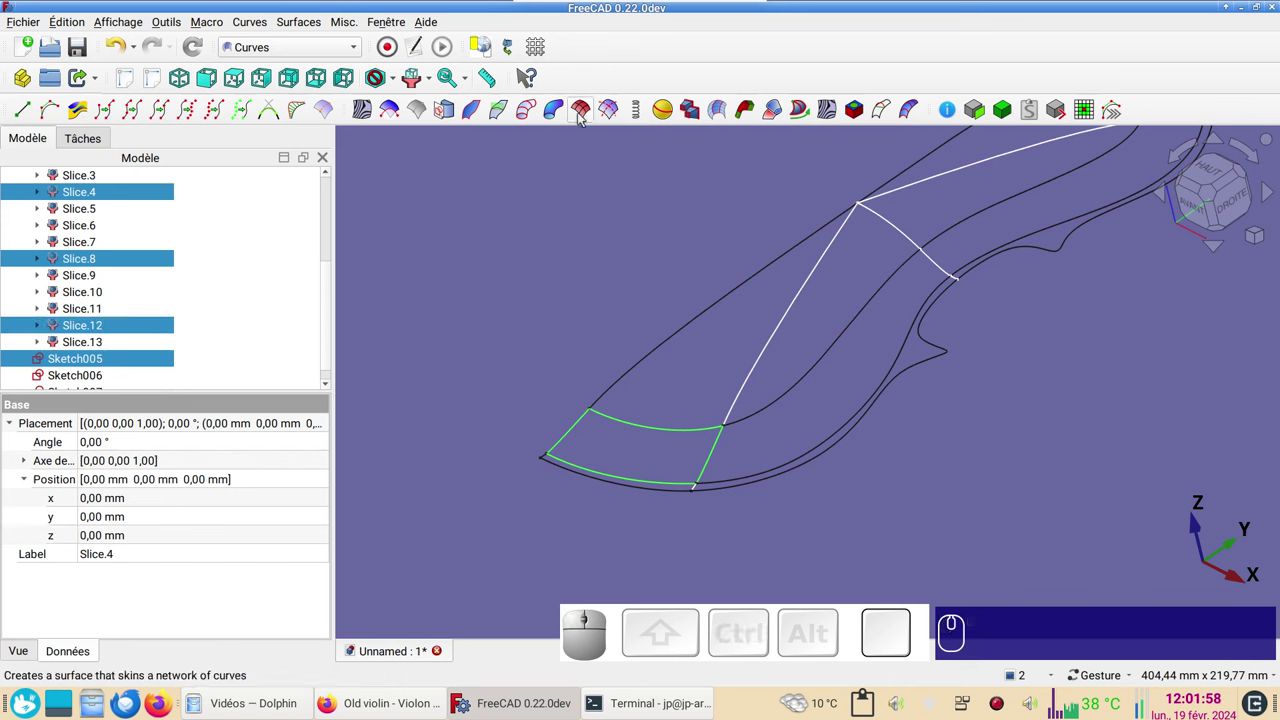
- Create a Gordon surface over the selected curves and start saving the document under a new name
{"action": "left_click", "coordinate": [586, 117]}
{"action": "left_click_drag", "start_coordinate": [332, 301], "coordinate": [295, 365]}
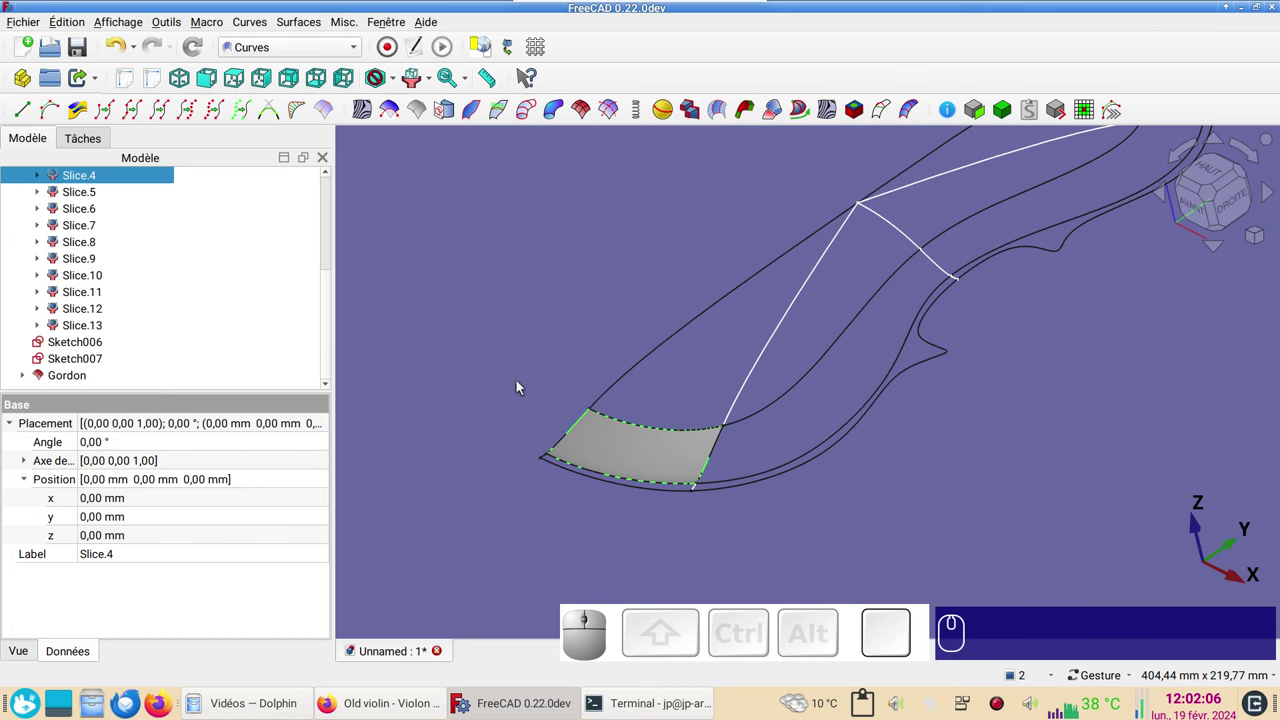
{"action": "key", "text": "ctrl+s"}
- Save the document as violon_half_demo.FCStd beside the original file
{"action": "left_click", "coordinate": [373, 207]}
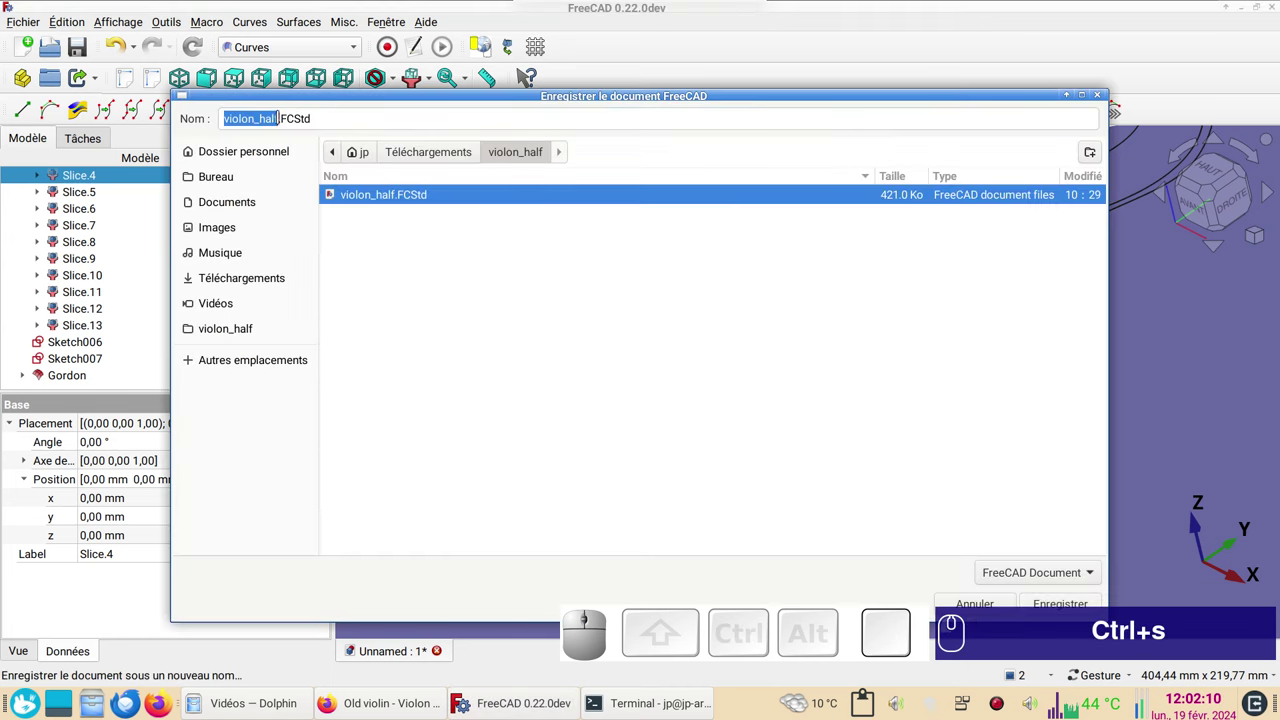
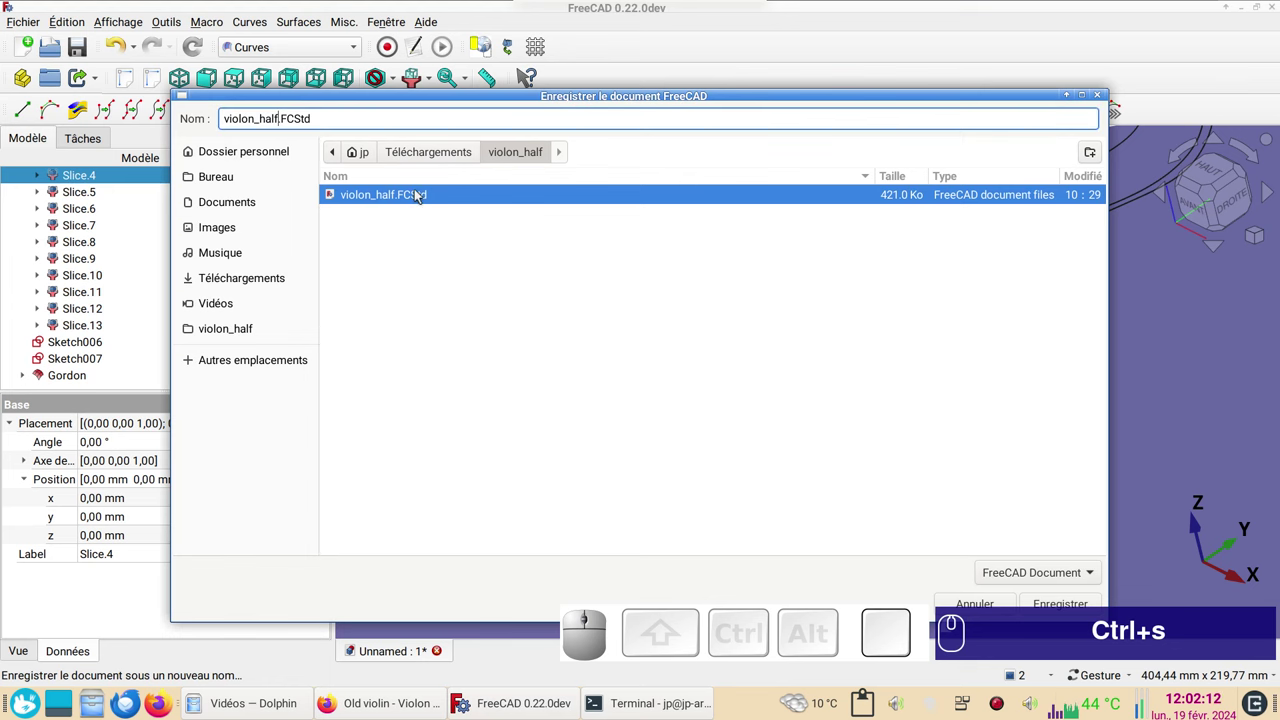
{"action": "type", "text": "_"}
{"action": "type", "text": "d"}
{"action": "type", "text": "emo"}
{"action": "key", "text": "Return"}
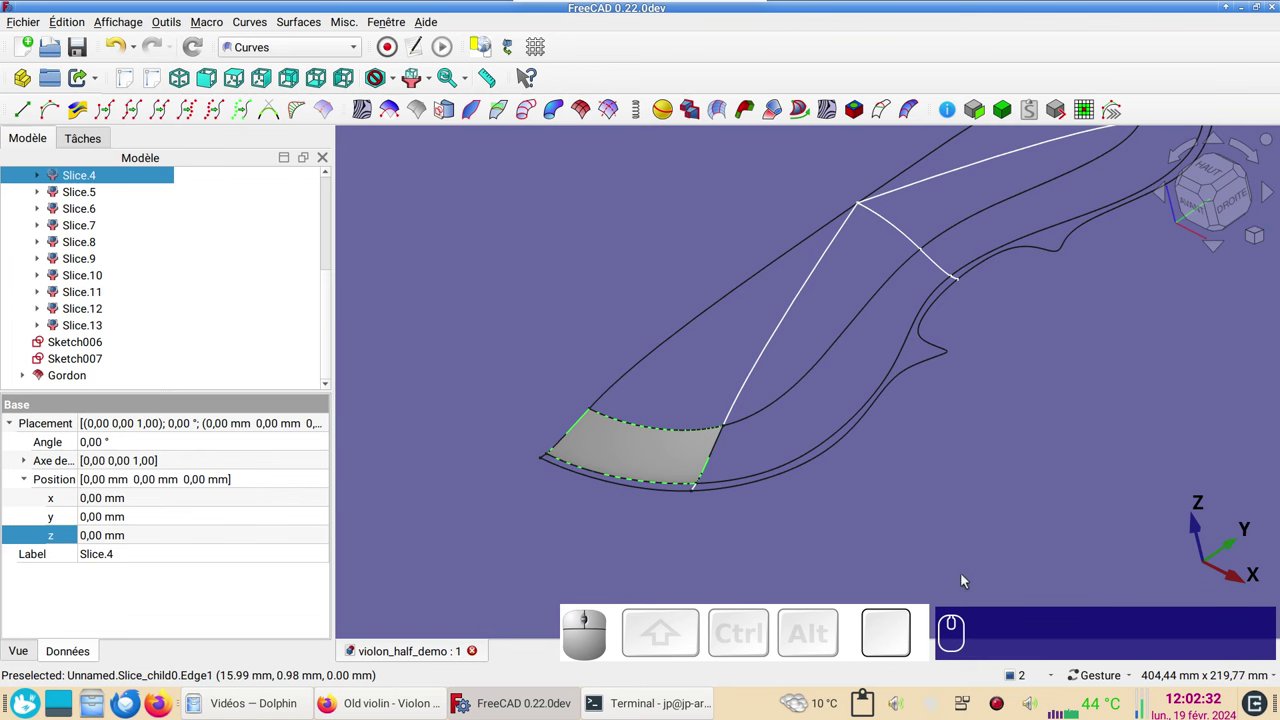
{"action": "left_click", "coordinate": [1065, 712]}
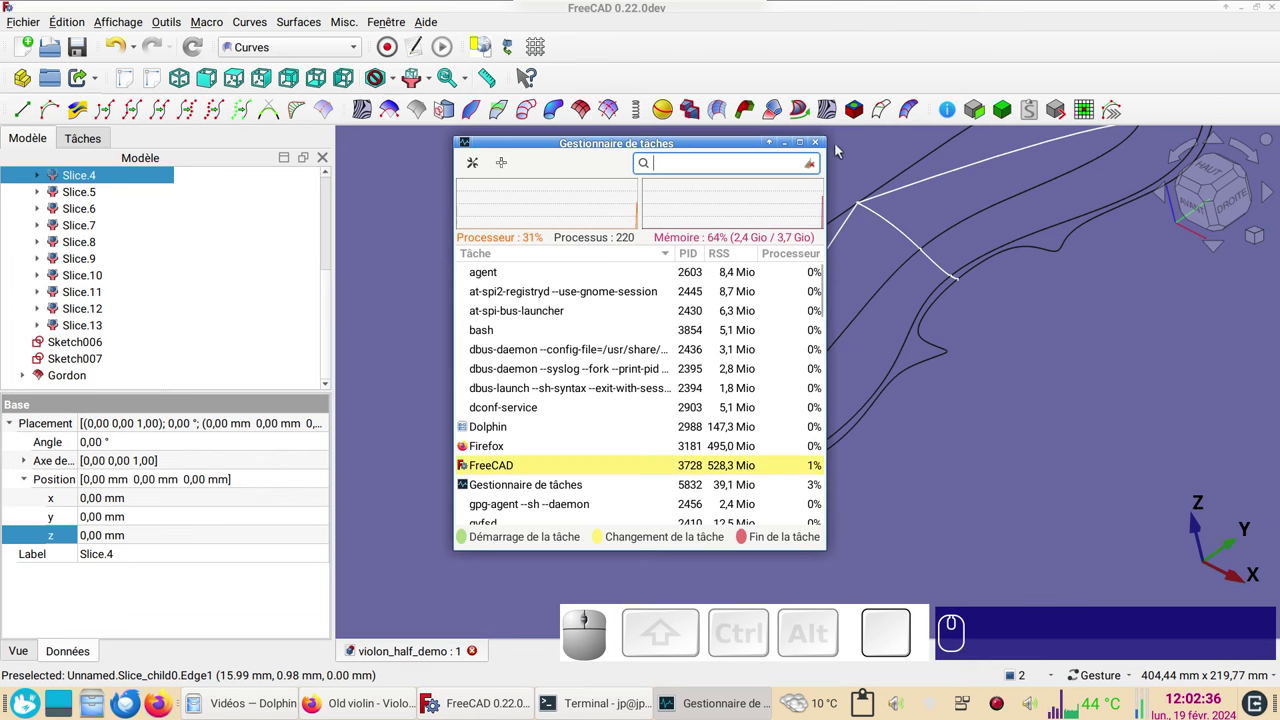
{"action": "left_click", "coordinate": [827, 146]}
{"action": "scroll", "scroll_direction": "up", "scroll_amount": 3}
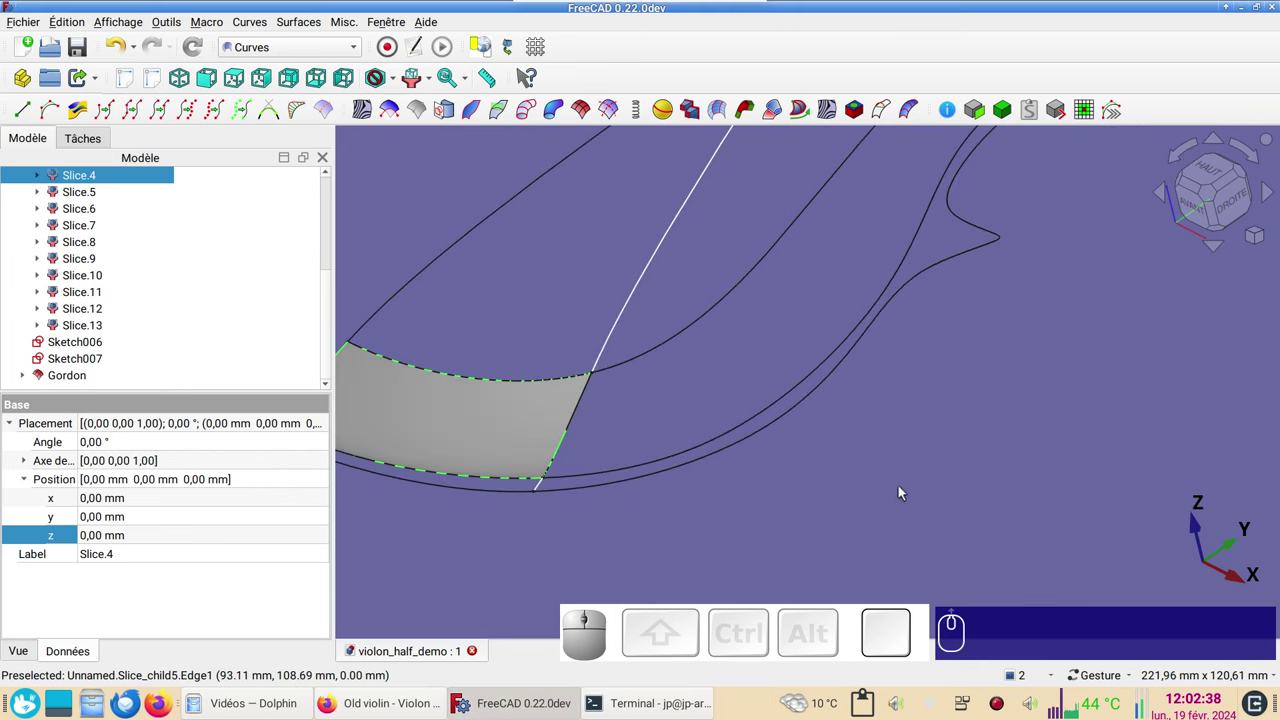
{"action": "scroll", "scroll_direction": "down", "scroll_amount": 3}
{"action": "left_click_drag", "start_coordinate": [1014, 489], "coordinate": [650, 302]}
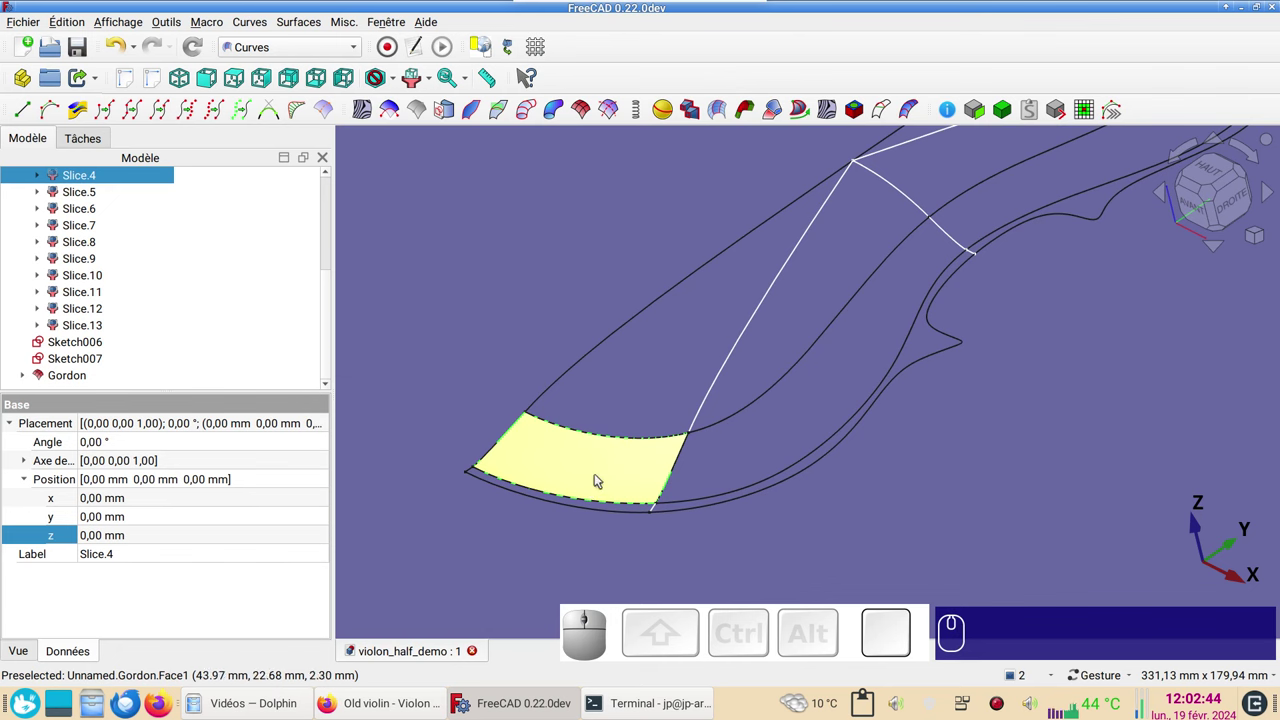
{"action": "left_click", "coordinate": [618, 481]}
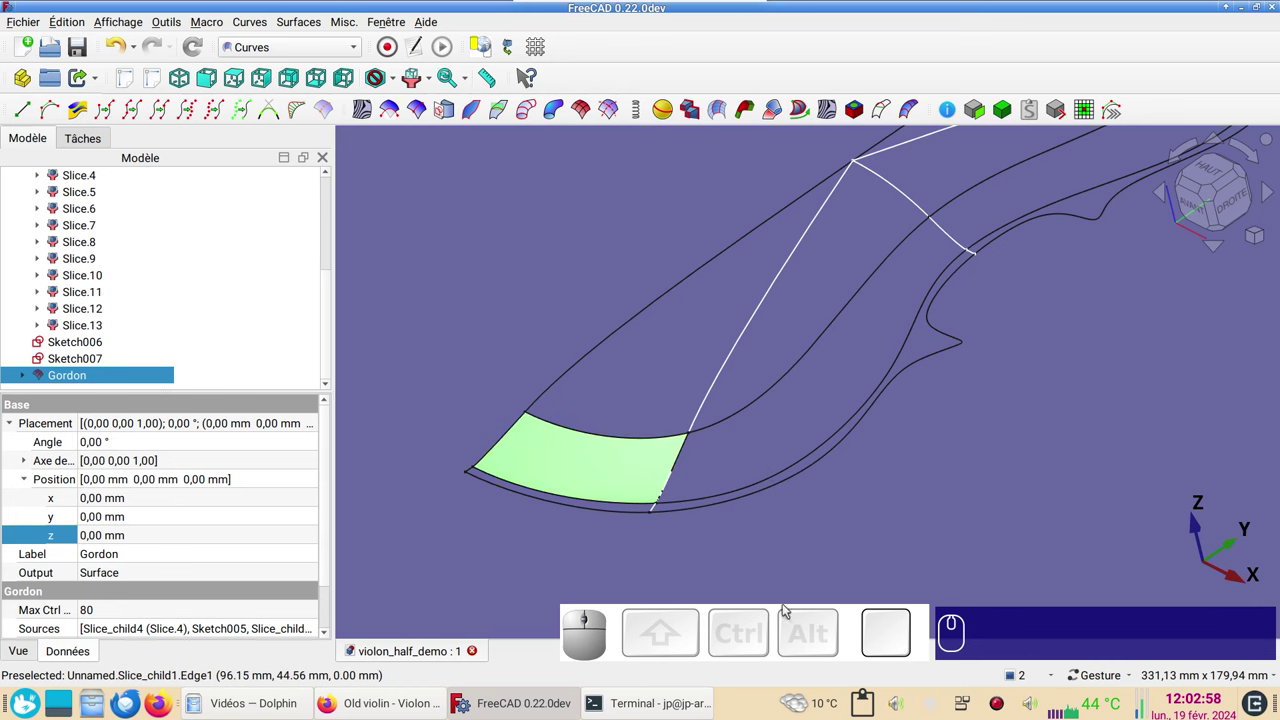
- Build Gordon001 from the four boundary curves of the neighbouring patch
{"action": "left_click", "coordinate": [612, 472]}
{"action": "key", "text": "space"}
{"action": "left_click_drag", "start_coordinate": [976, 528], "coordinate": [756, 539]}
{"action": "left_click", "coordinate": [675, 514]}
{"action": "left_click", "coordinate": [588, 496]}
{"action": "left_click", "coordinate": [668, 434]}
{"action": "left_click", "coordinate": [856, 264]}
{"action": "left_click", "coordinate": [590, 111]}
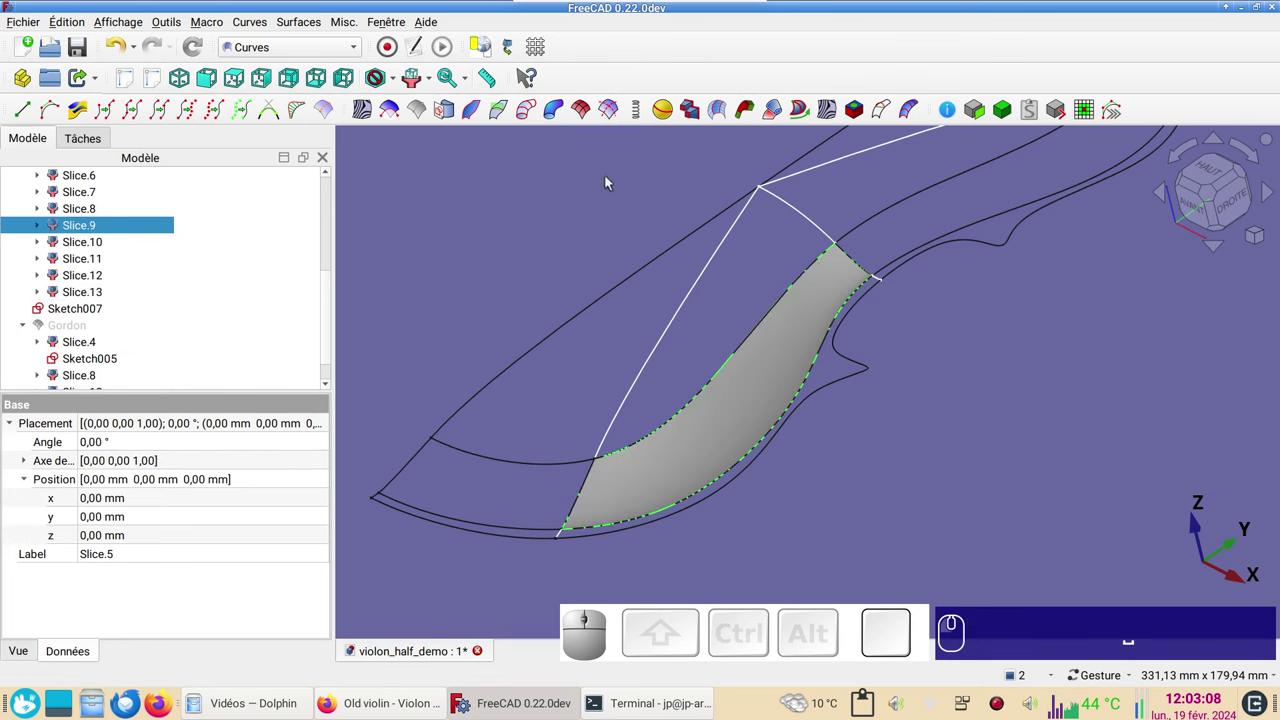
- Hide Gordon001 and bring the upper part of the outline into view
{"action": "left_click", "coordinate": [763, 384]}
{"action": "key", "text": "space"}
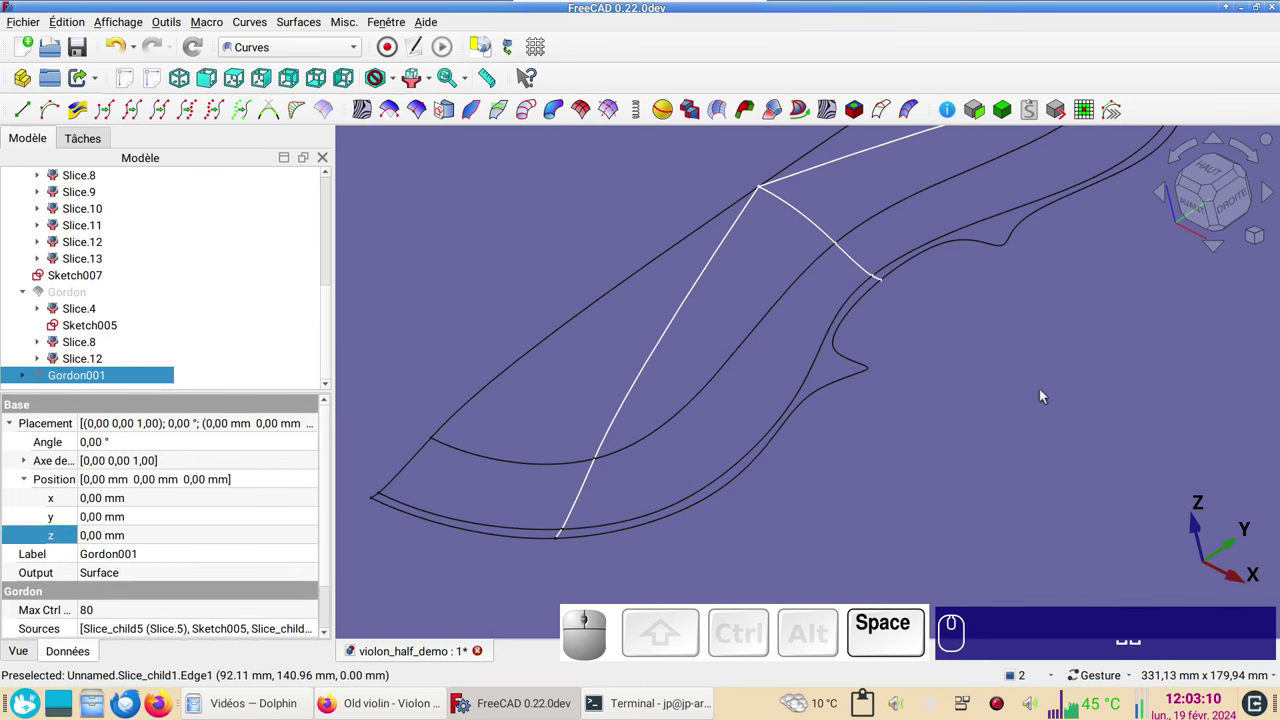
{"action": "left_click_drag", "start_coordinate": [1146, 396], "coordinate": [677, 522]}
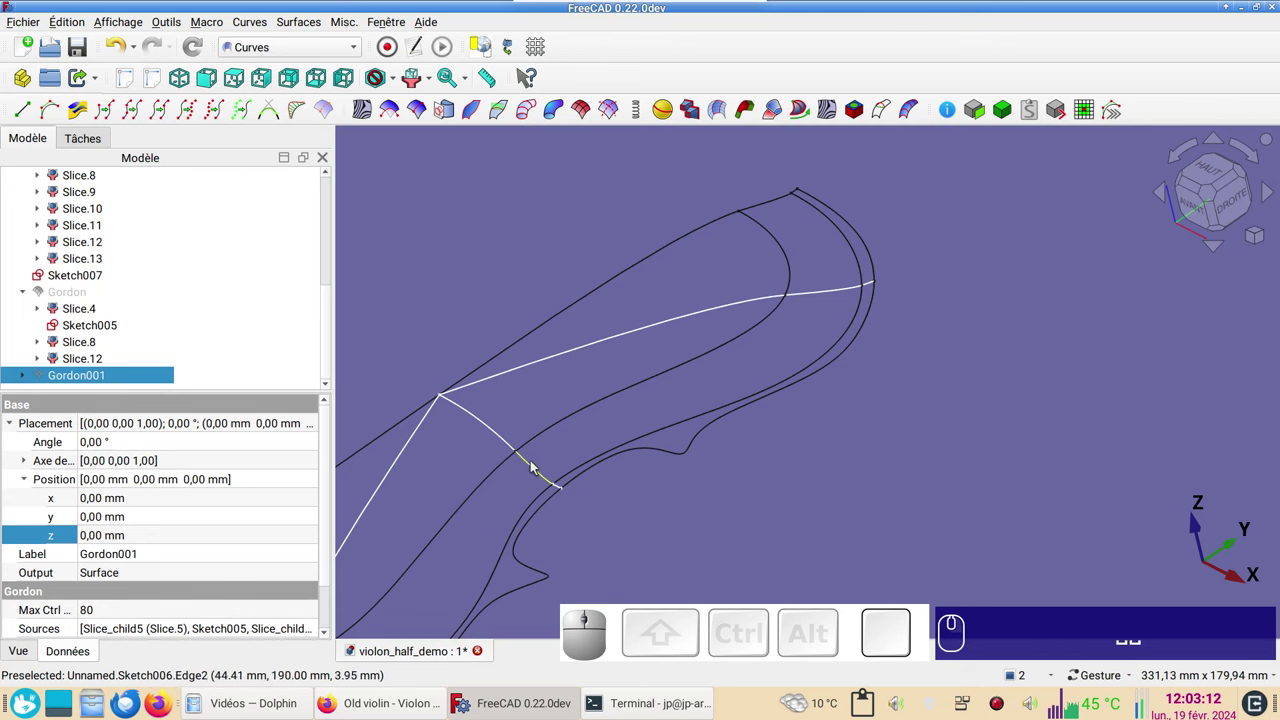
{"action": "left_click", "coordinate": [535, 470]}
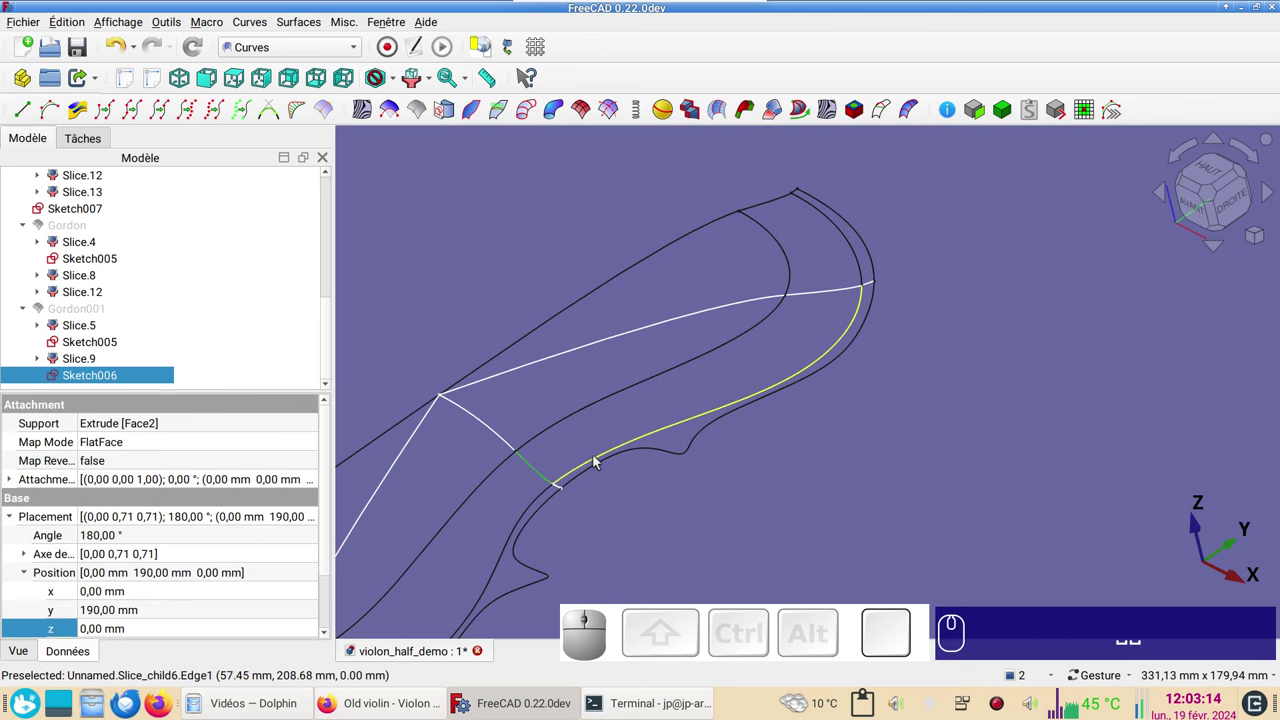
{"action": "left_click", "coordinate": [598, 460]}
{"action": "left_click", "coordinate": [586, 417]}
{"action": "left_click", "coordinate": [840, 291]}
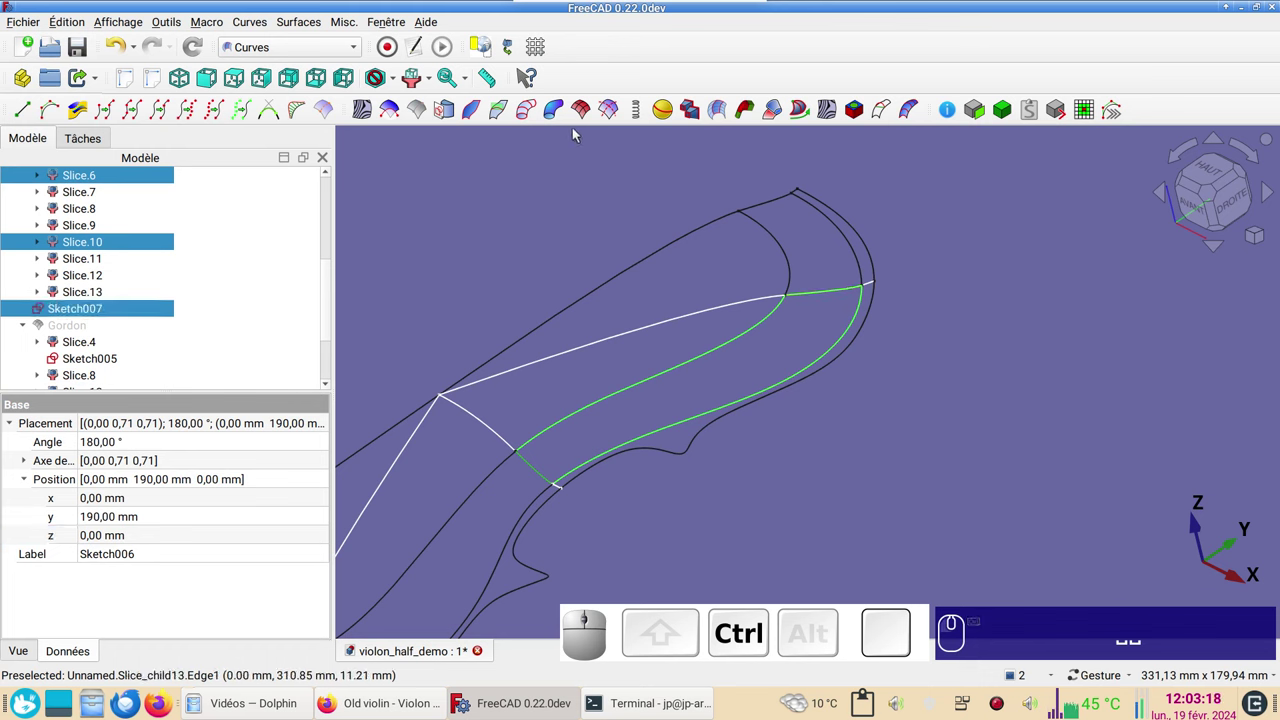
{"action": "left_click", "coordinate": [580, 115]}
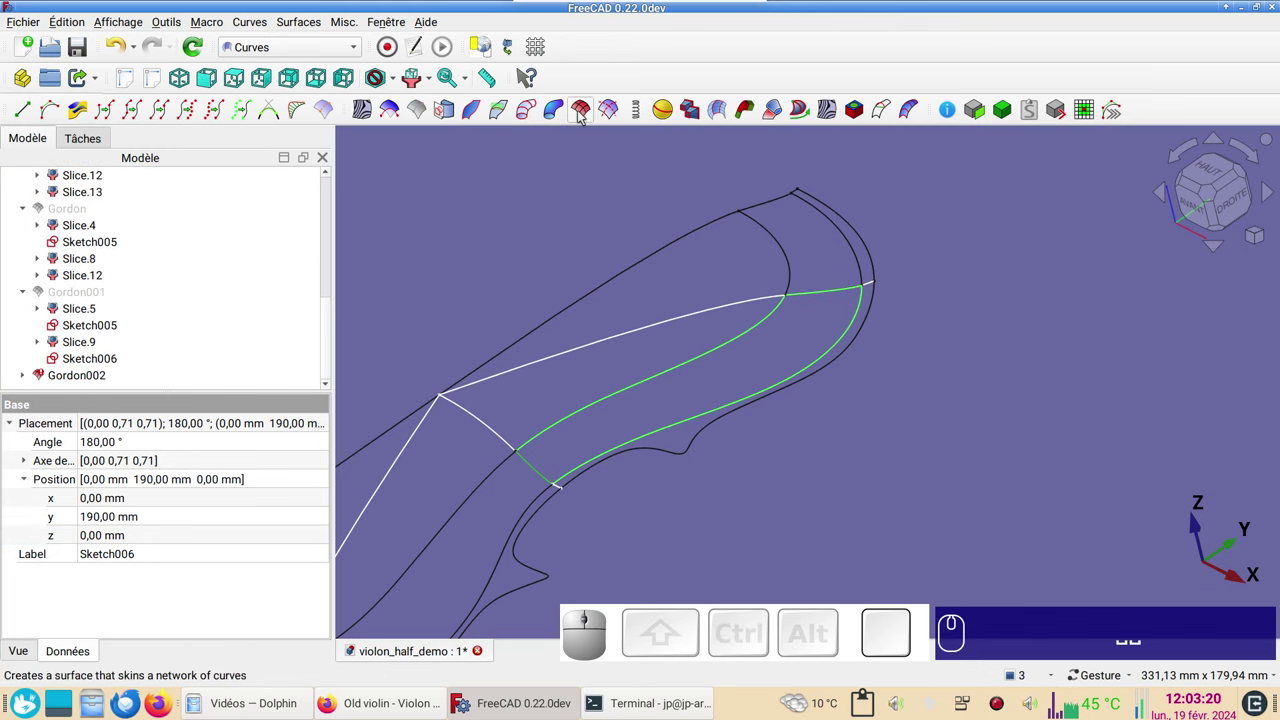
{"action": "left_click", "coordinate": [126, 55]}
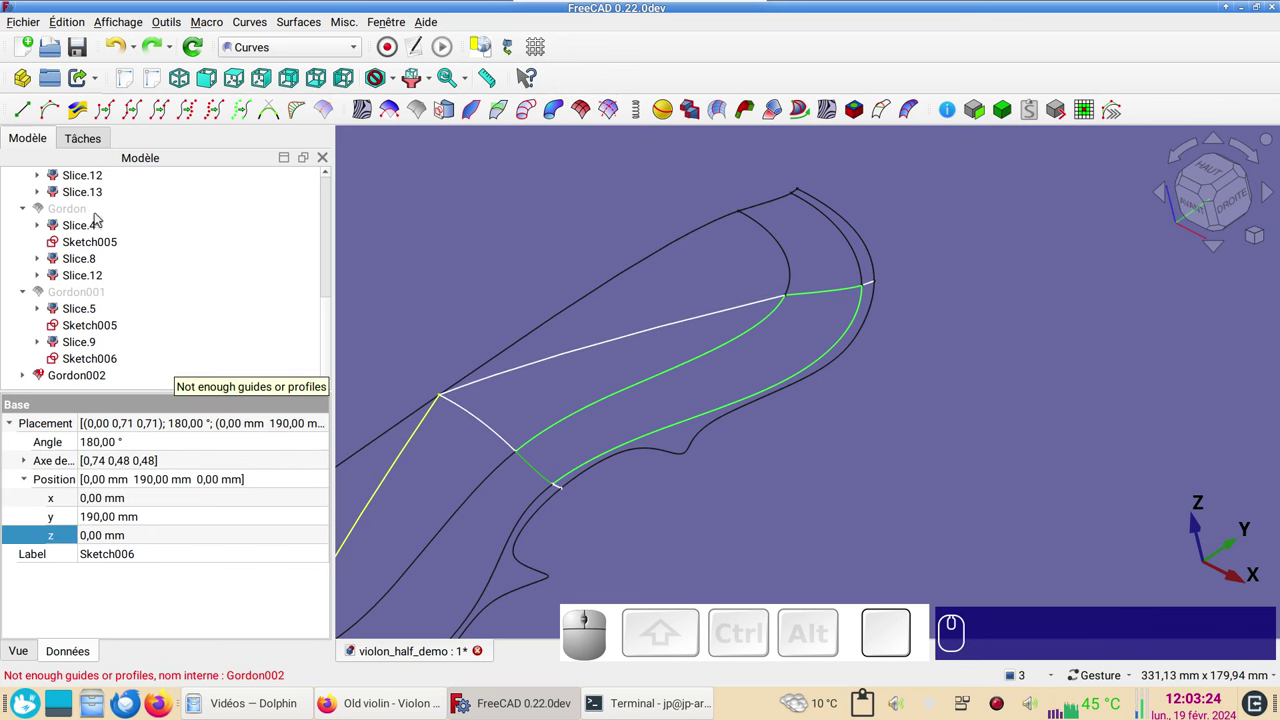
{"action": "left_click", "coordinate": [156, 46]}
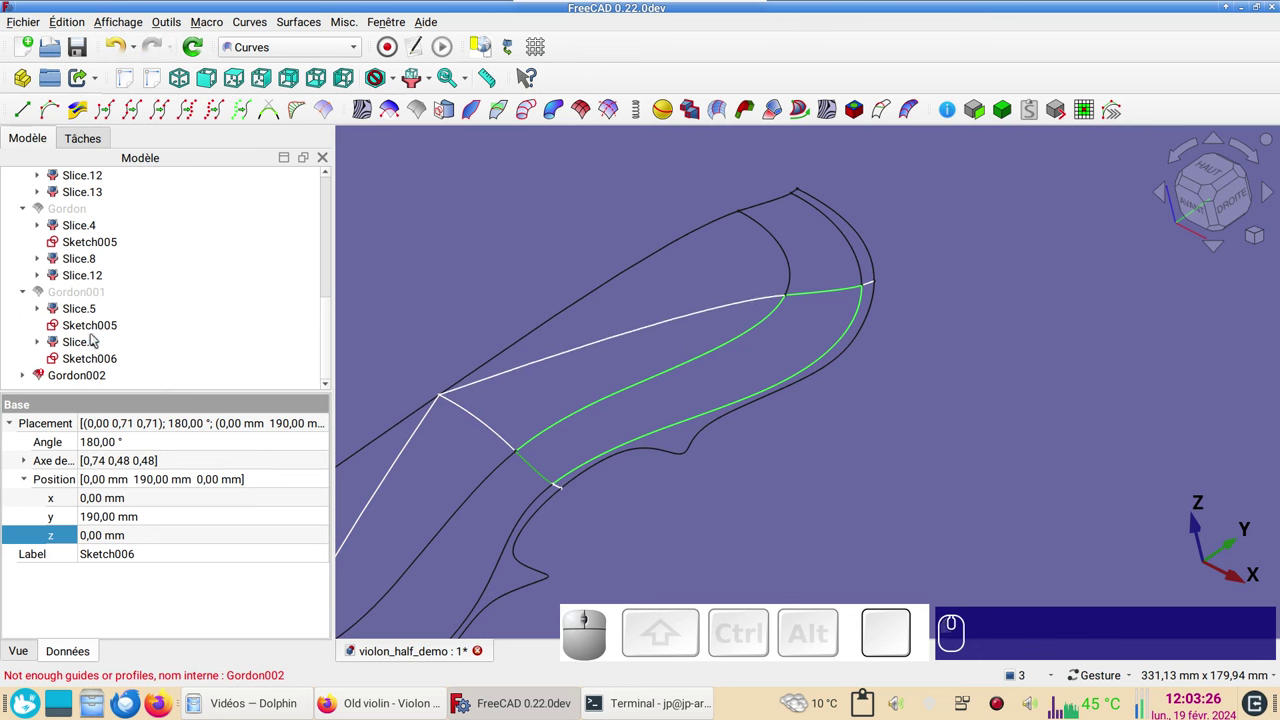
{"action": "left_click", "coordinate": [84, 379]}
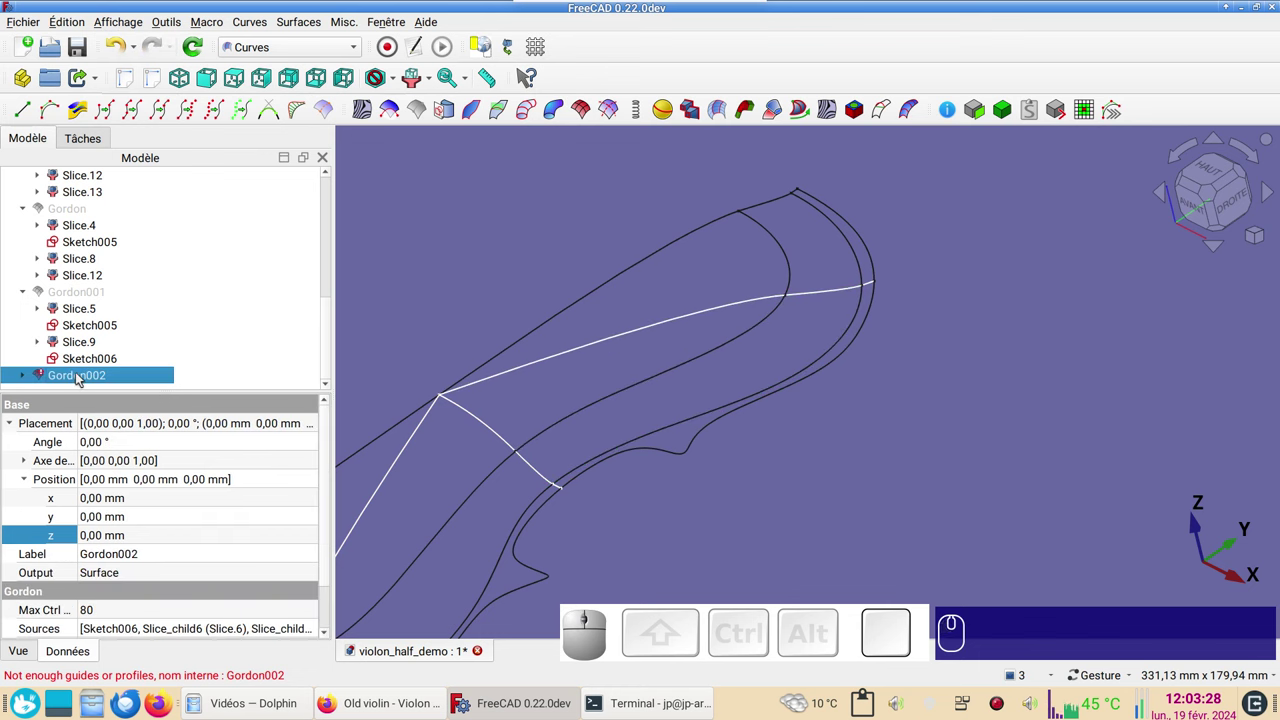
{"action": "key", "text": "Delete"}
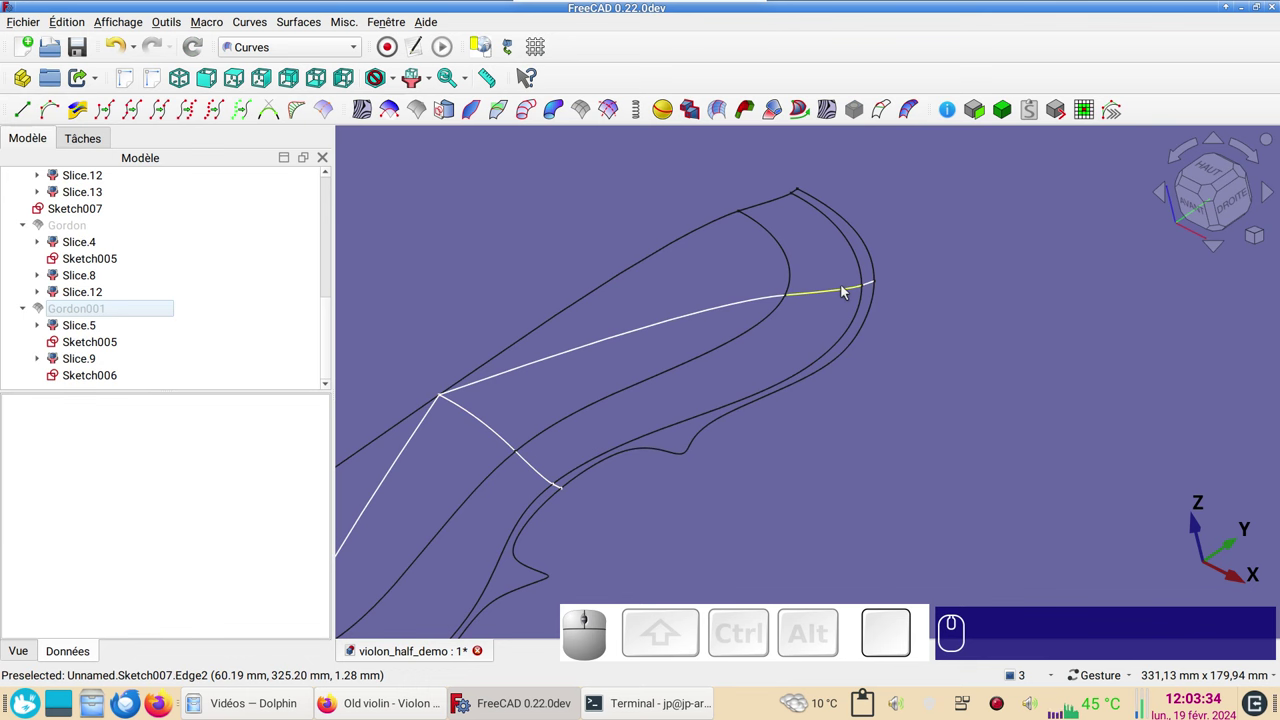
{"action": "left_click", "coordinate": [847, 294]}
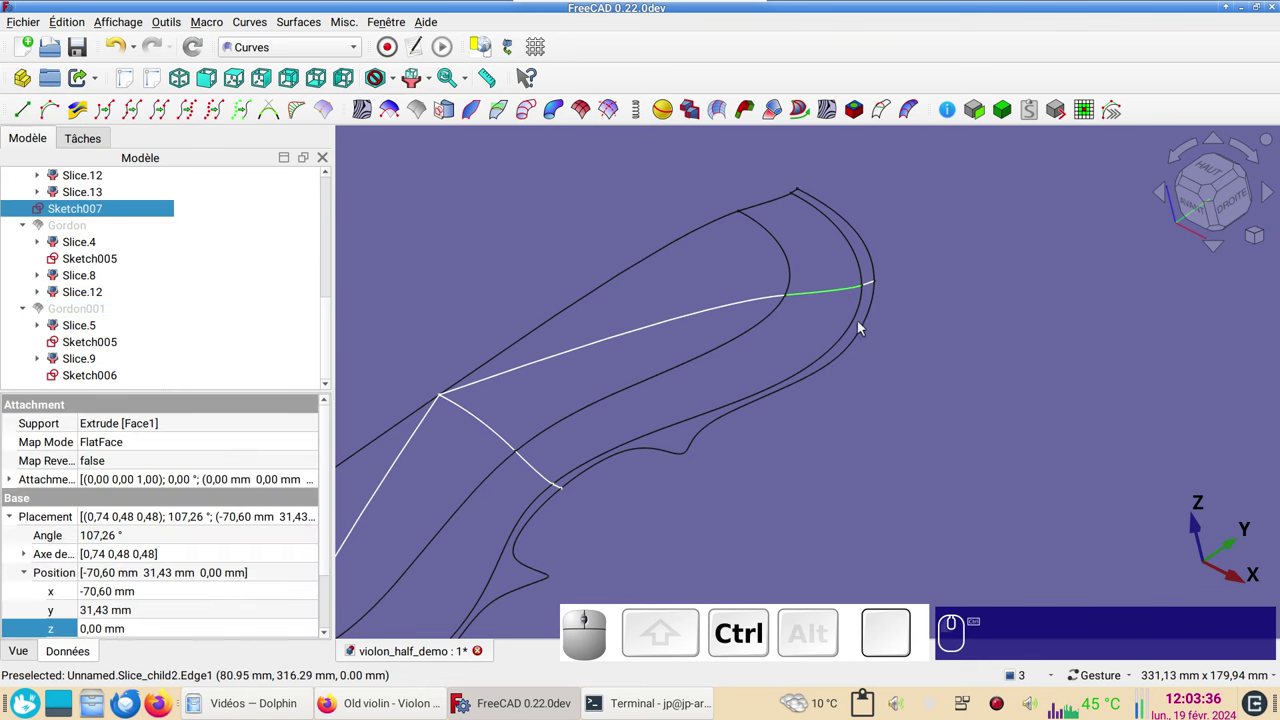
{"action": "left_click", "coordinate": [859, 329]}
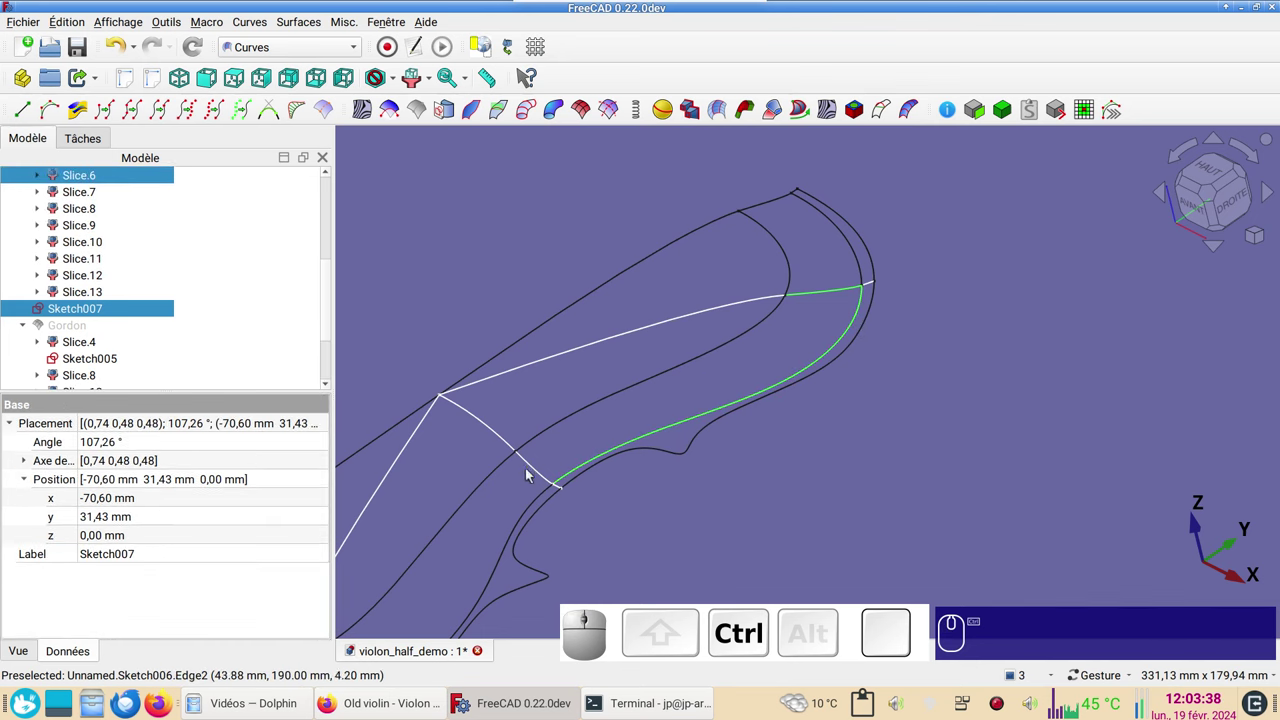
{"action": "left_click", "coordinate": [544, 477]}
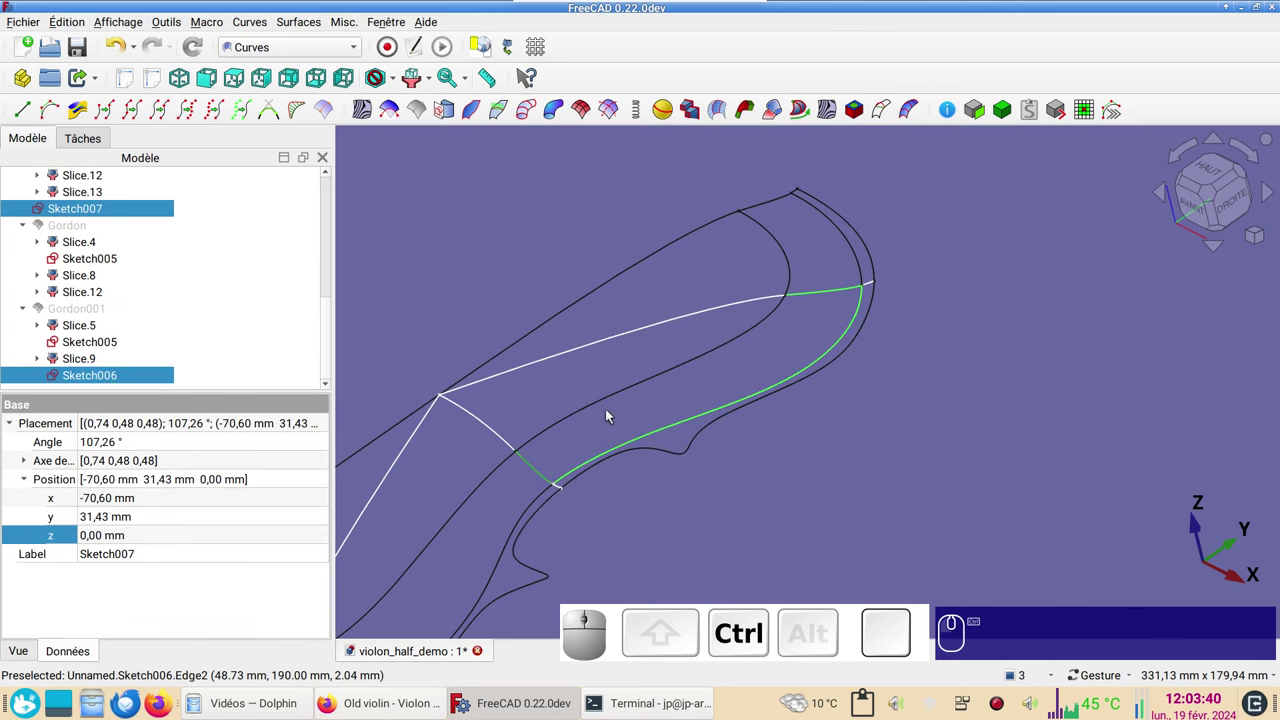
{"action": "left_click", "coordinate": [616, 403]}
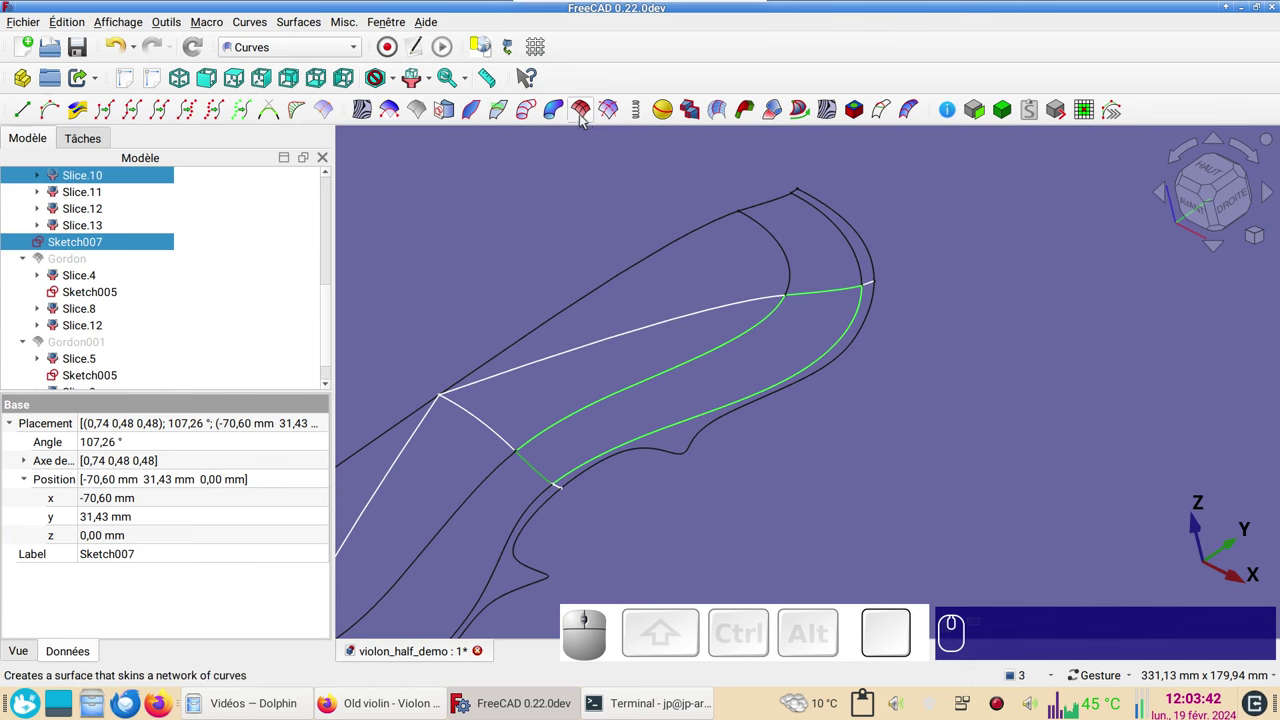
{"action": "left_click", "coordinate": [586, 117]}
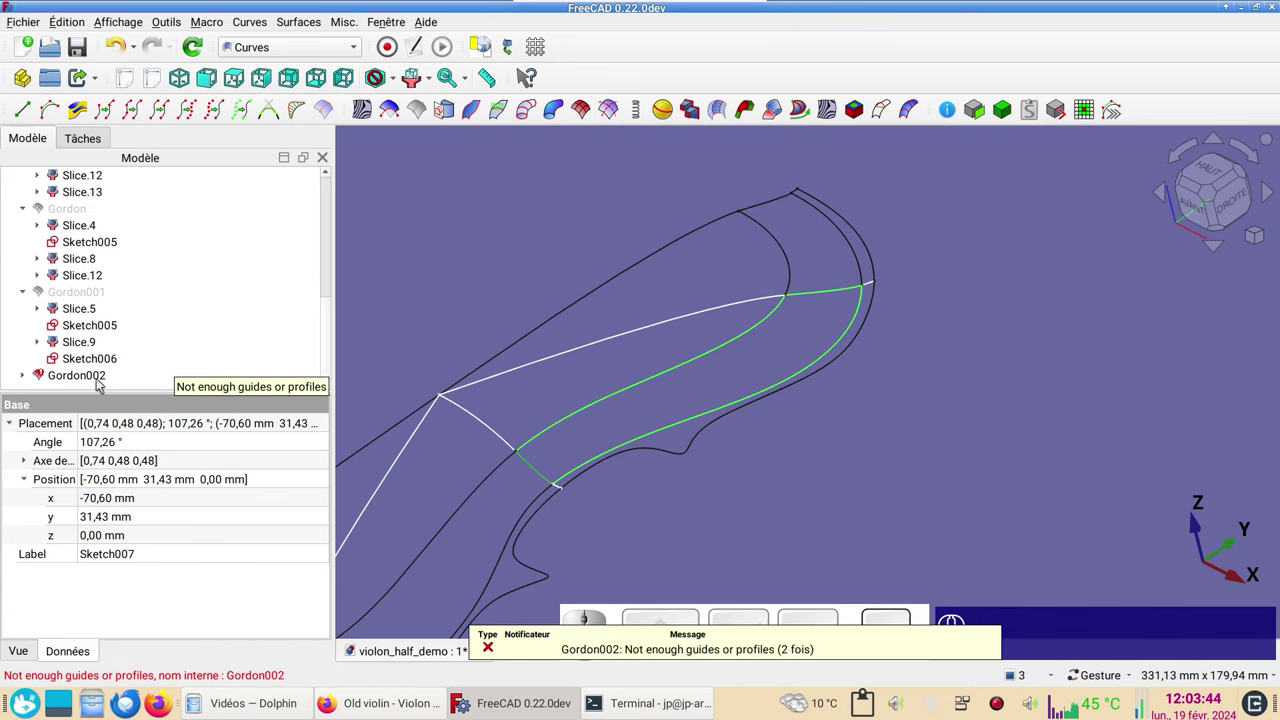
{"action": "left_click", "coordinate": [102, 387]}
{"action": "key", "text": "Delete"}
{"action": "scroll", "scroll_direction": "up", "scroll_amount": 3}
{"action": "right_click", "coordinate": [992, 352]}
{"action": "middle_click", "coordinate": [1001, 425]}
{"action": "left_click_drag", "start_coordinate": [1082, 445], "coordinate": [880, 343]}
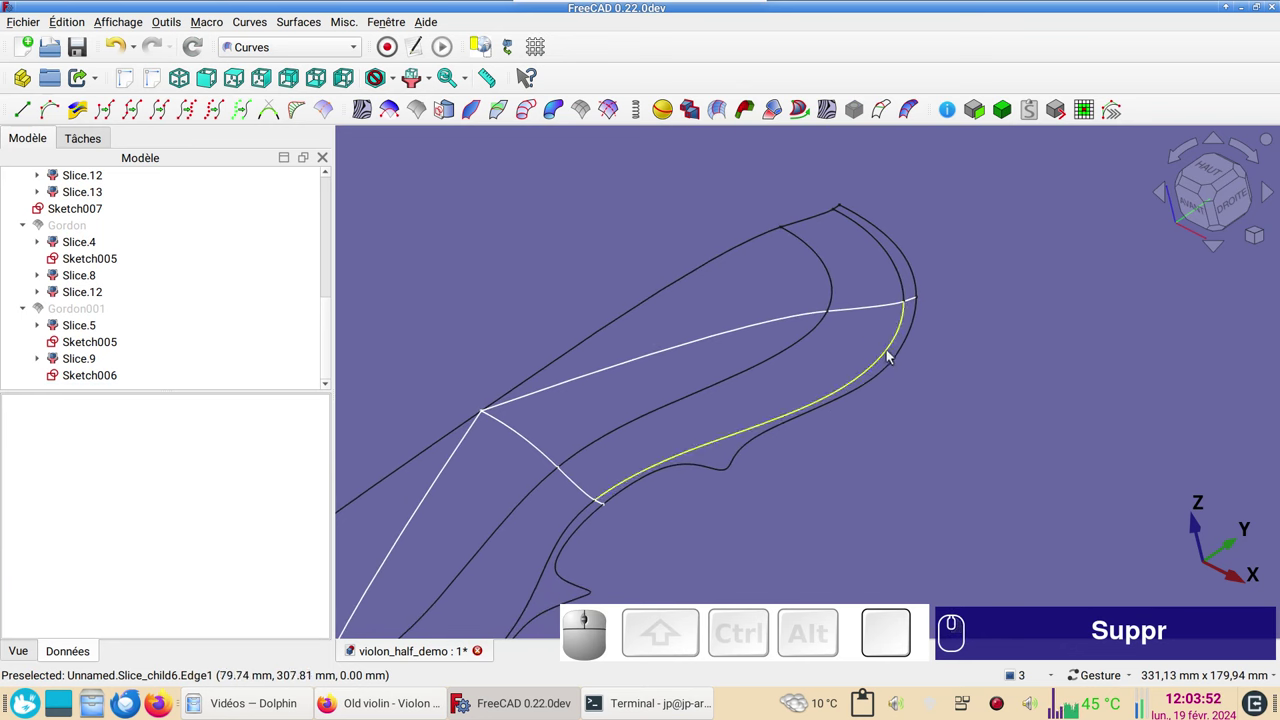
- Build Gordon002 from Slice.6, Sketch006, Slice.10 and Sketch007 edges
{"action": "left_click", "coordinate": [895, 356]}
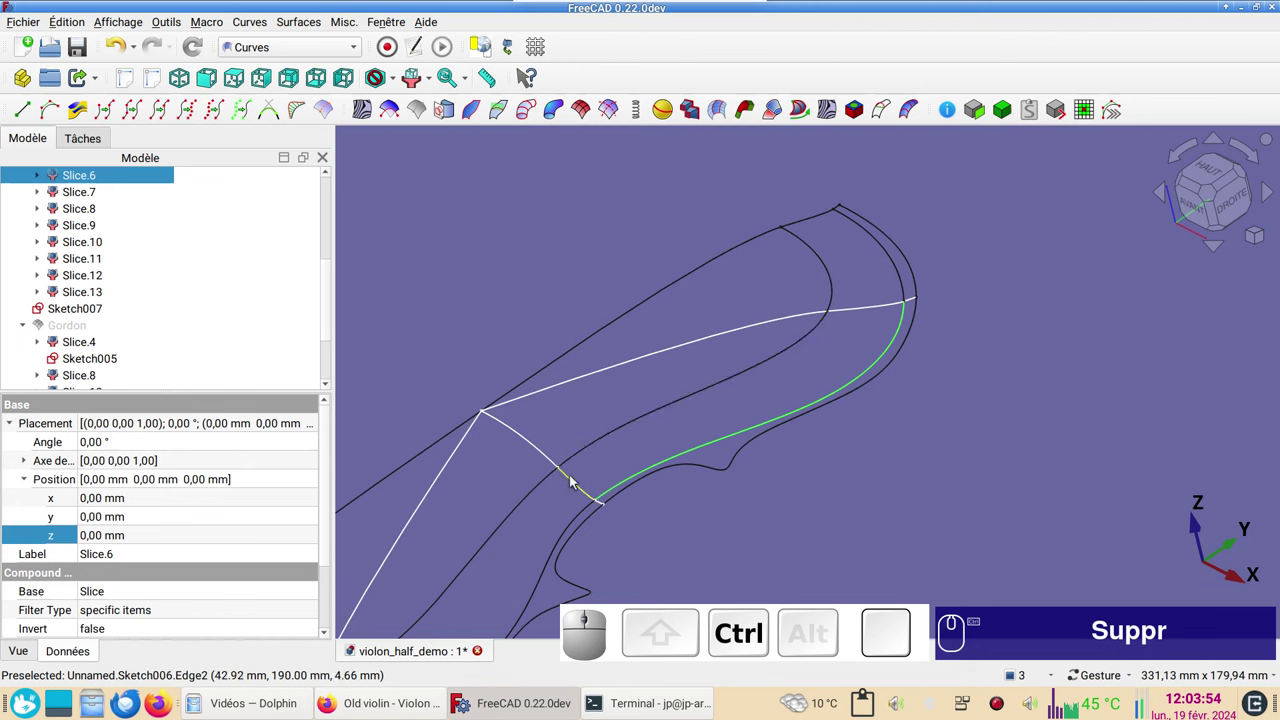
{"action": "left_click", "coordinate": [582, 482]}
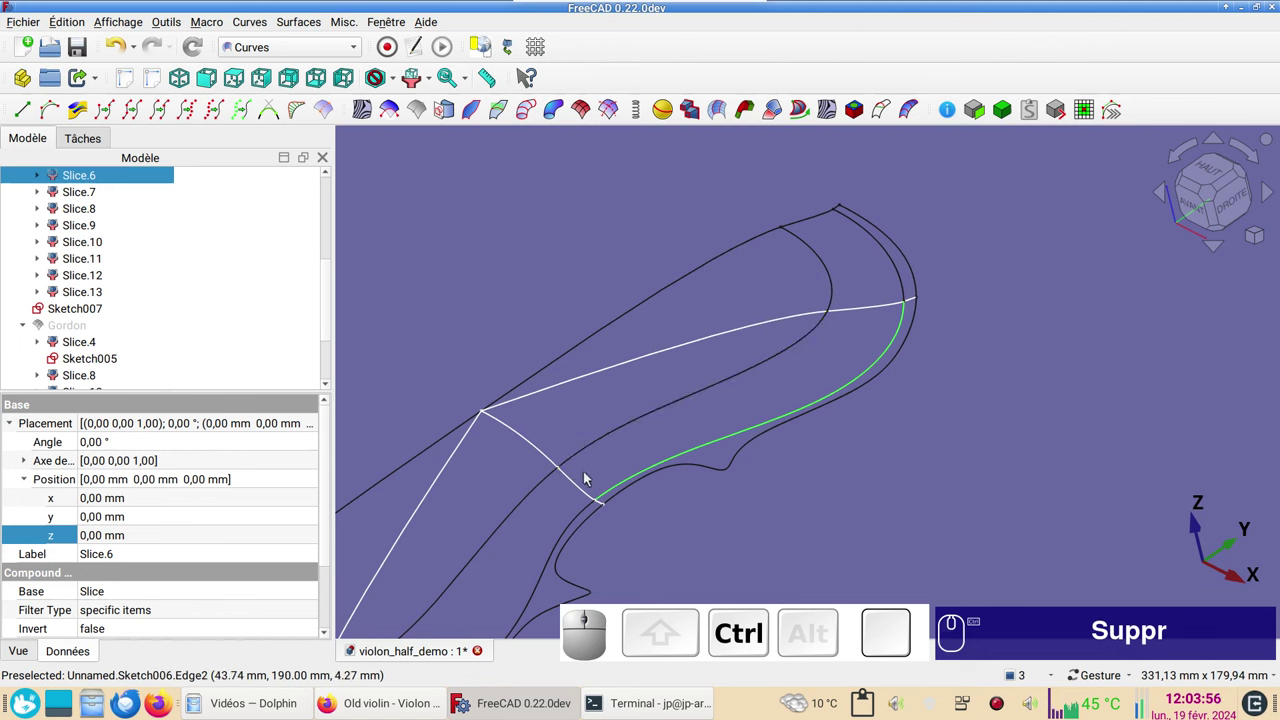
{"action": "left_click", "coordinate": [574, 487]}
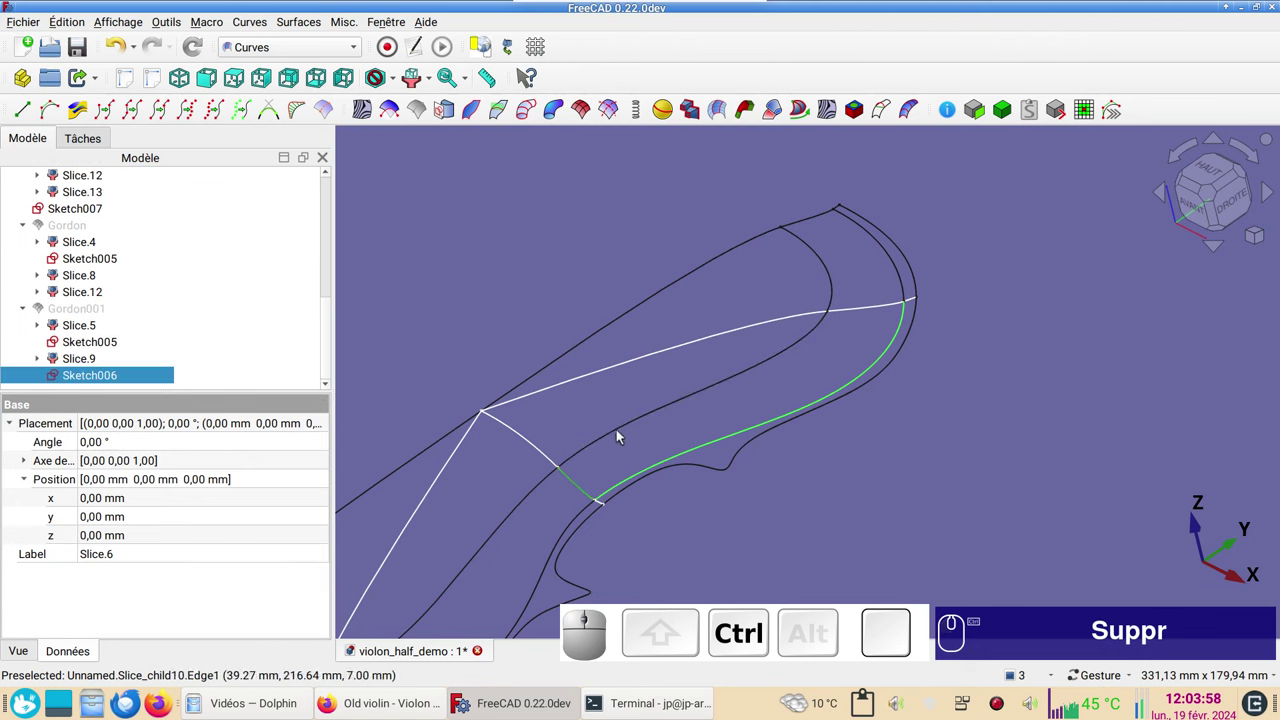
{"action": "left_click", "coordinate": [625, 435]}
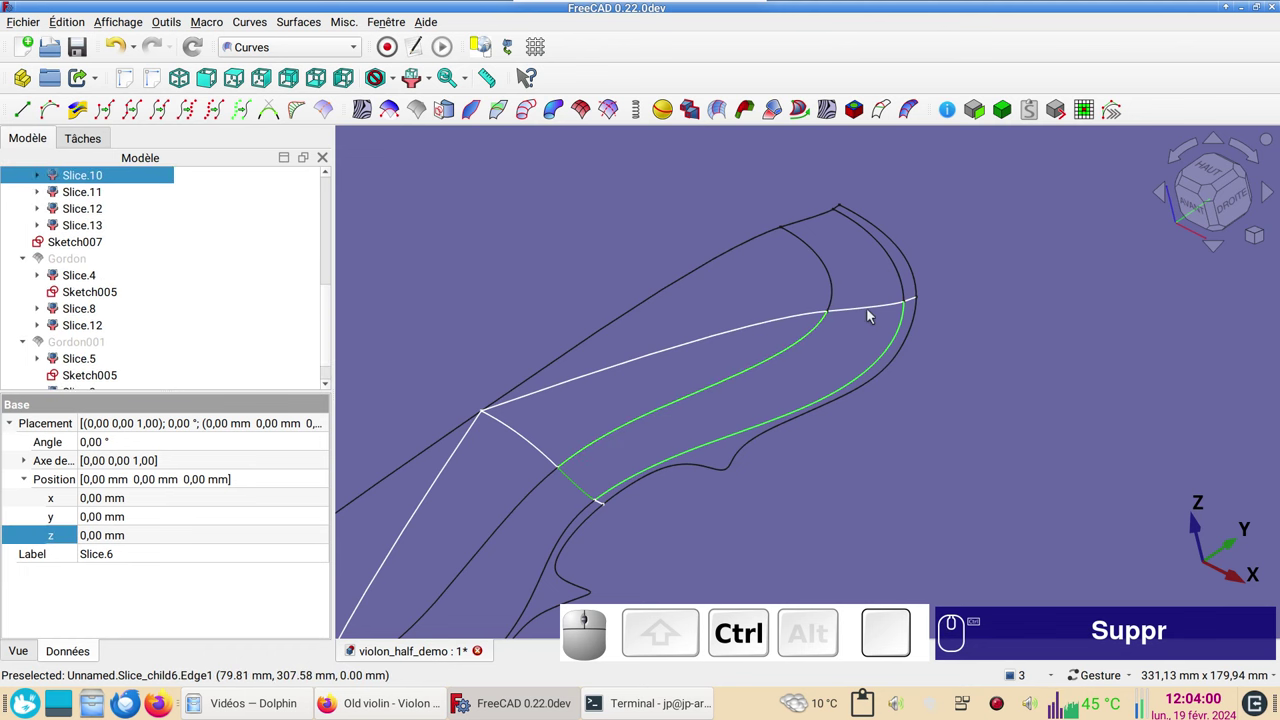
{"action": "left_click", "coordinate": [870, 313]}
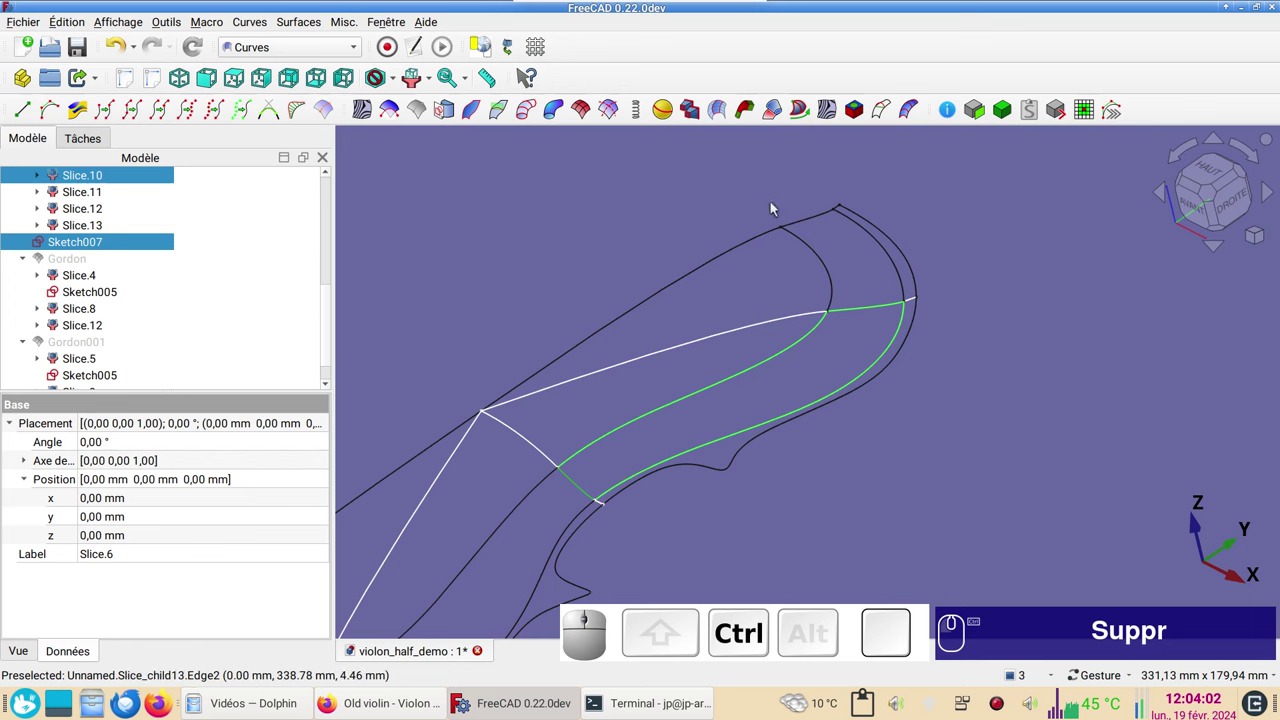
{"action": "left_click", "coordinate": [589, 116]}
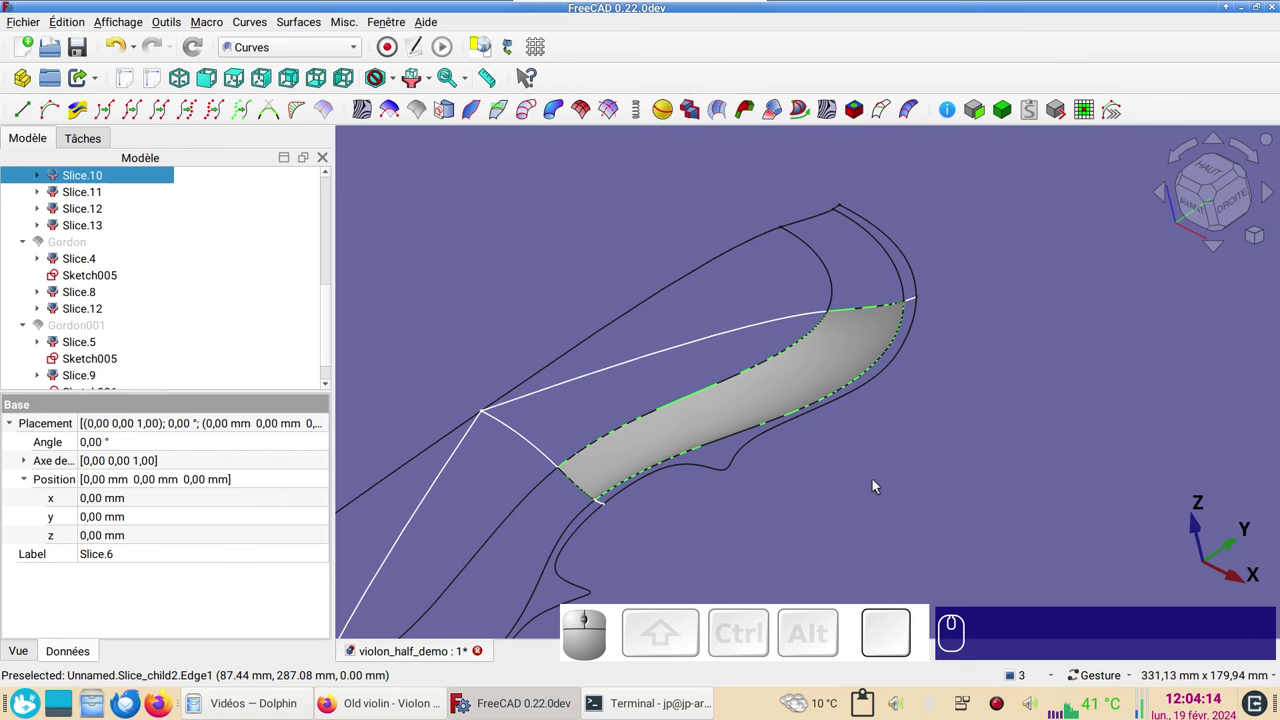
- Hide Gordon002 and start selecting the corner patch's short bounding curve
{"action": "left_click", "coordinate": [809, 393]}
{"action": "key", "text": "space"}
{"action": "left_click", "coordinate": [883, 310]}
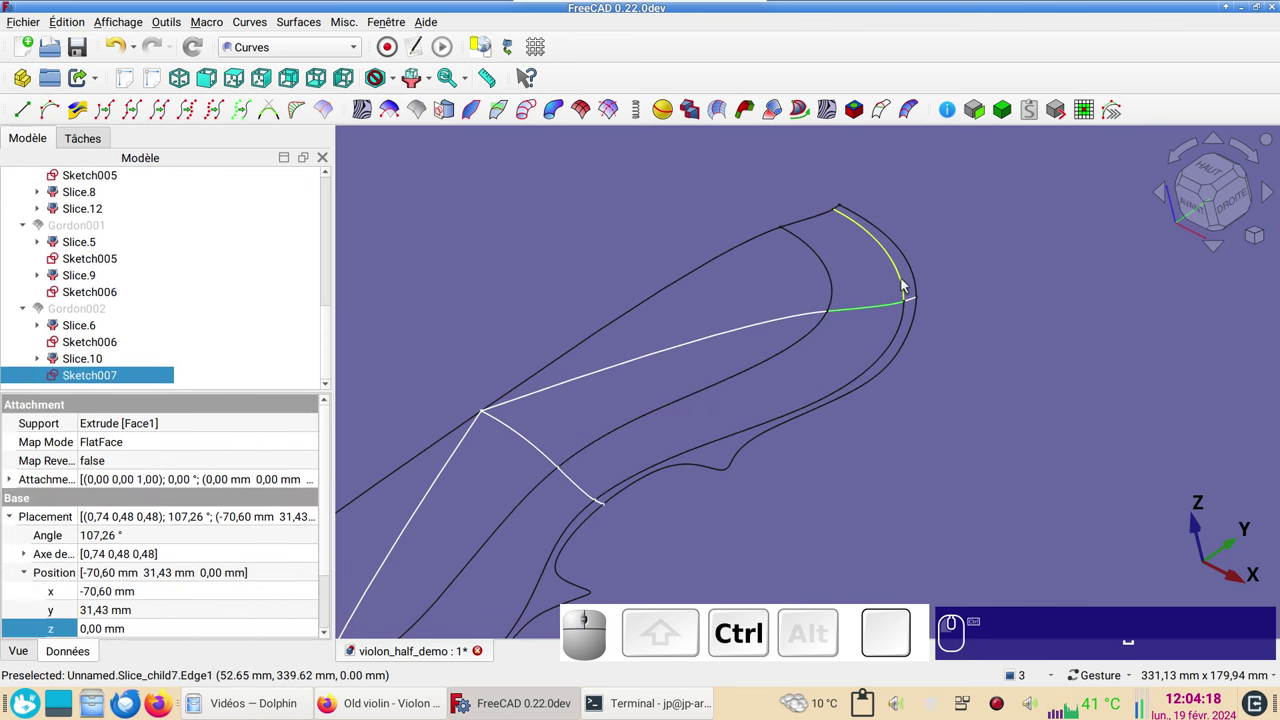
- Attempt a Gordon surface over the corner patch and delete the failed result
{"action": "left_click", "coordinate": [911, 284]}
{"action": "left_click", "coordinate": [823, 220]}
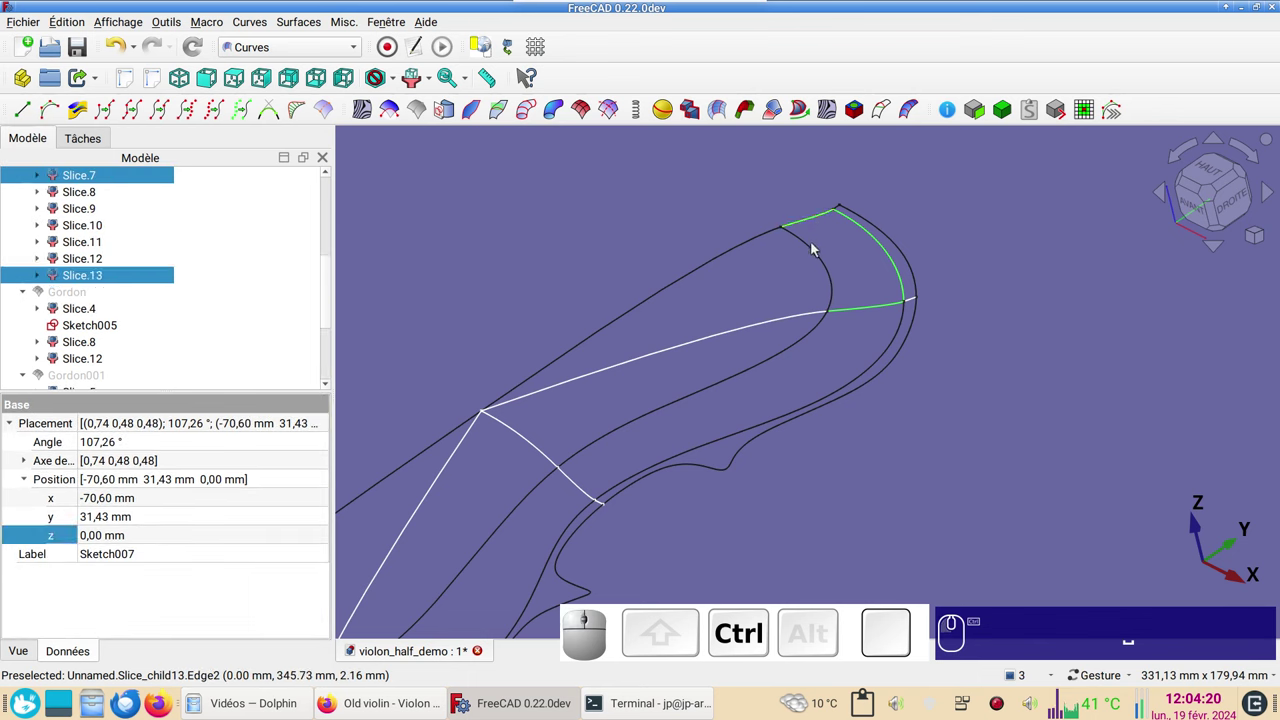
{"action": "left_click", "coordinate": [818, 251]}
{"action": "left_click", "coordinate": [592, 121]}
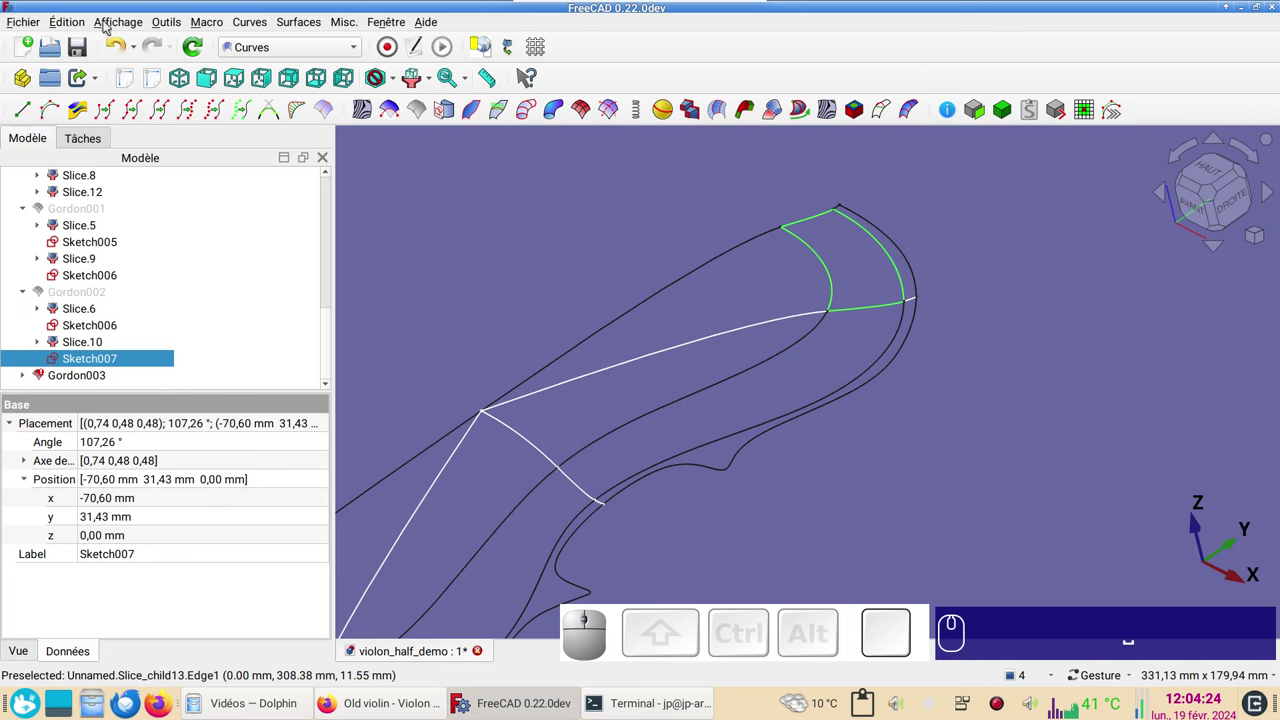
{"action": "left_click", "coordinate": [72, 373]}
{"action": "key", "text": "Delete"}
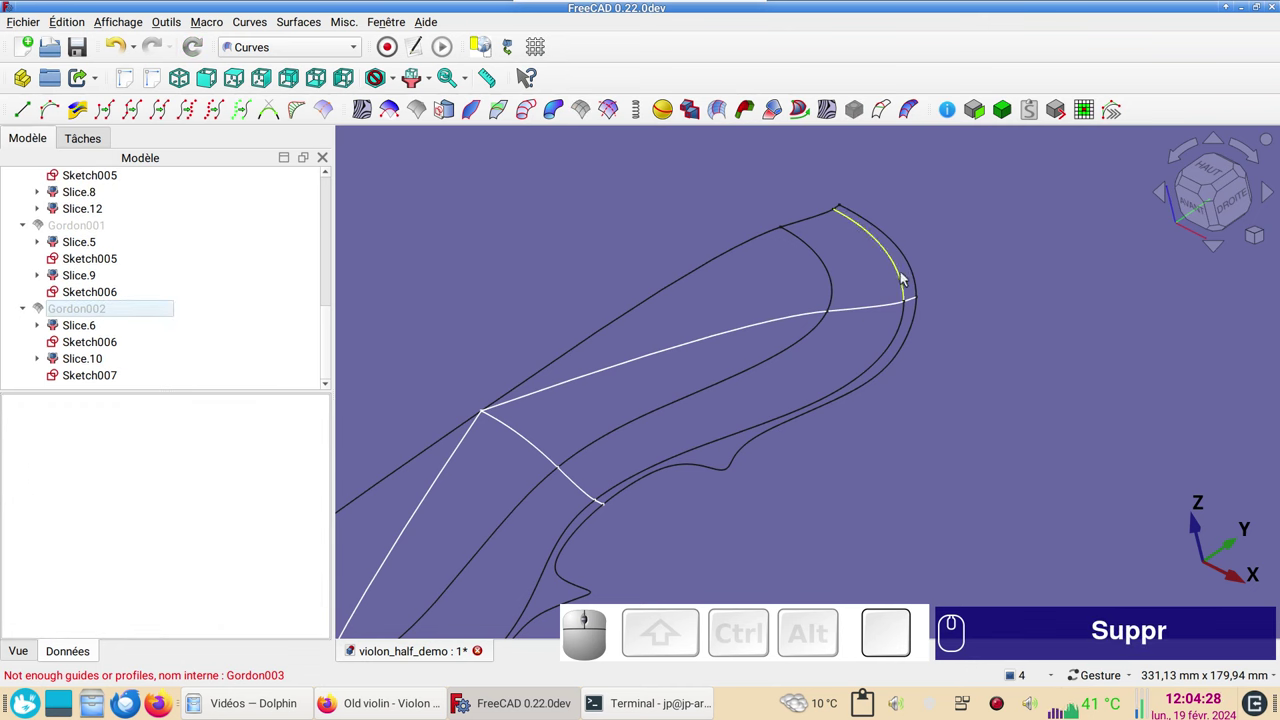
- Rebuild the corner patch as Gordon003 from the four curves in order, then hide it
{"action": "left_click", "coordinate": [909, 276]}
{"action": "left_click", "coordinate": [891, 311]}
{"action": "left_click", "coordinate": [832, 290]}
{"action": "left_click", "coordinate": [826, 222]}
{"action": "left_click", "coordinate": [593, 113]}
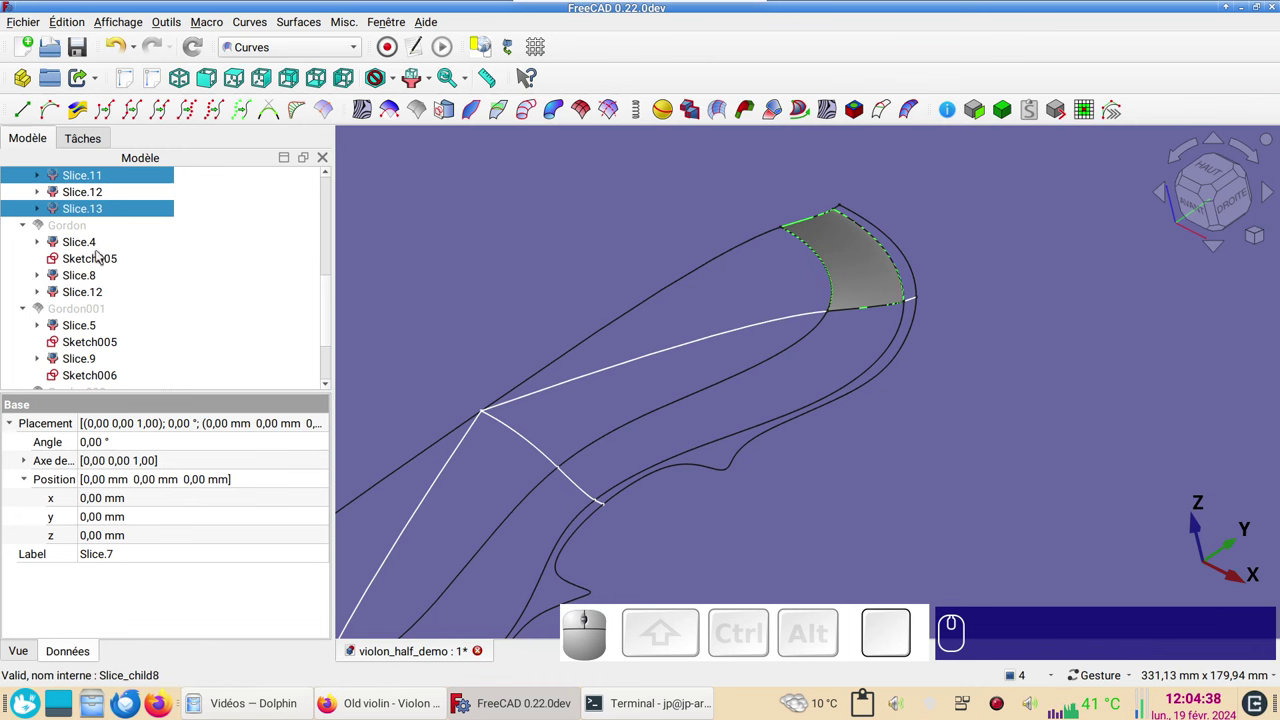
{"action": "left_click", "coordinate": [871, 275]}
{"action": "key", "text": "space"}
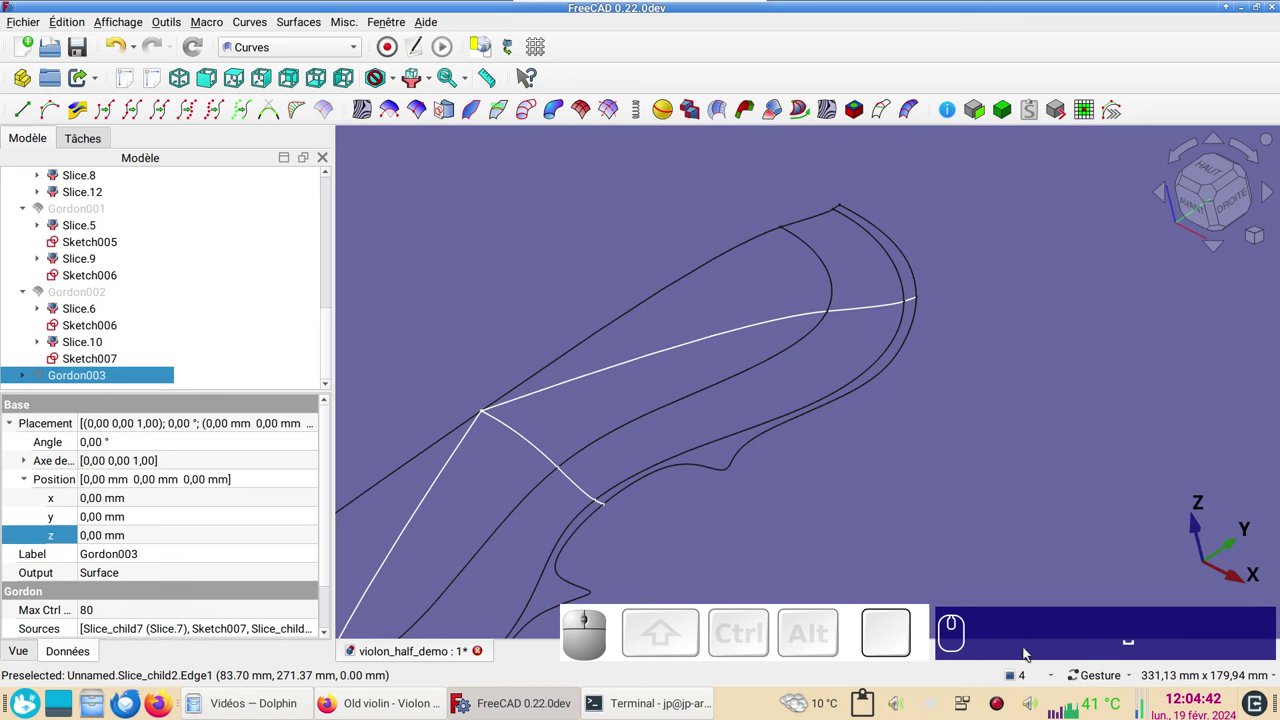
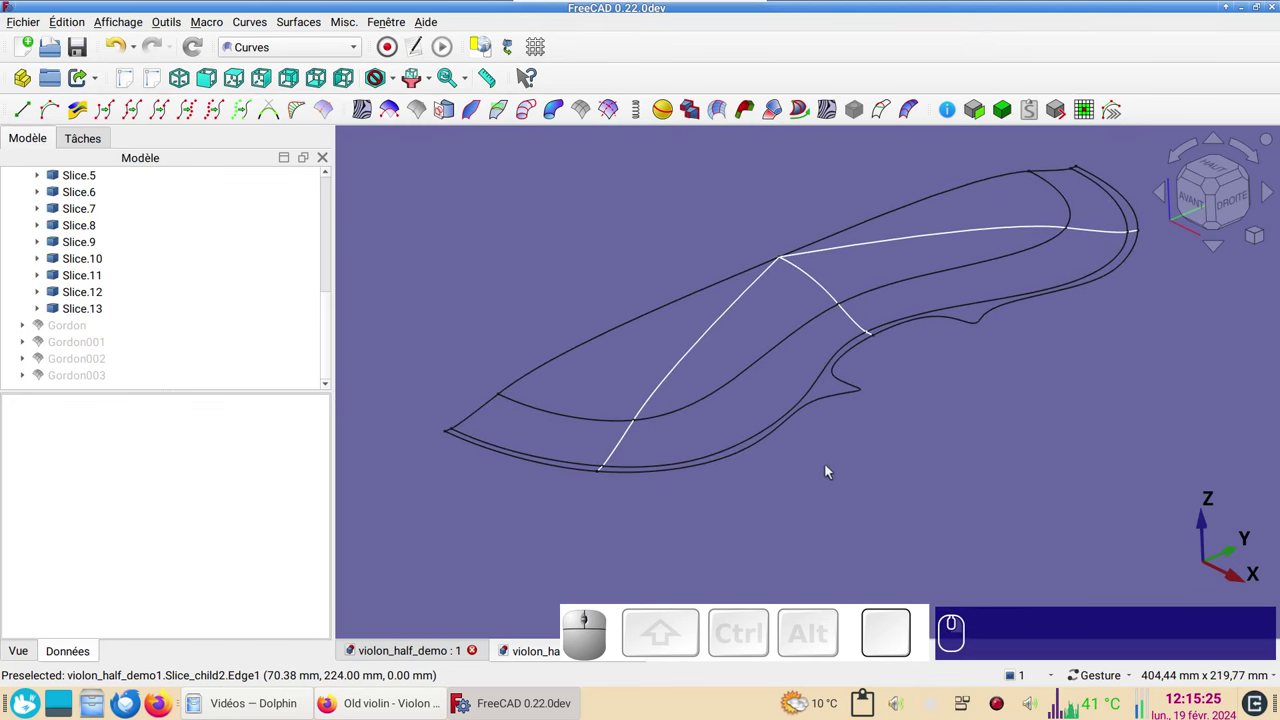
- Switch to the Surface workbench and start a Filling surface
{"action": "left_click", "coordinate": [282, 57]}
{"action": "left_click", "coordinate": [320, 431]}
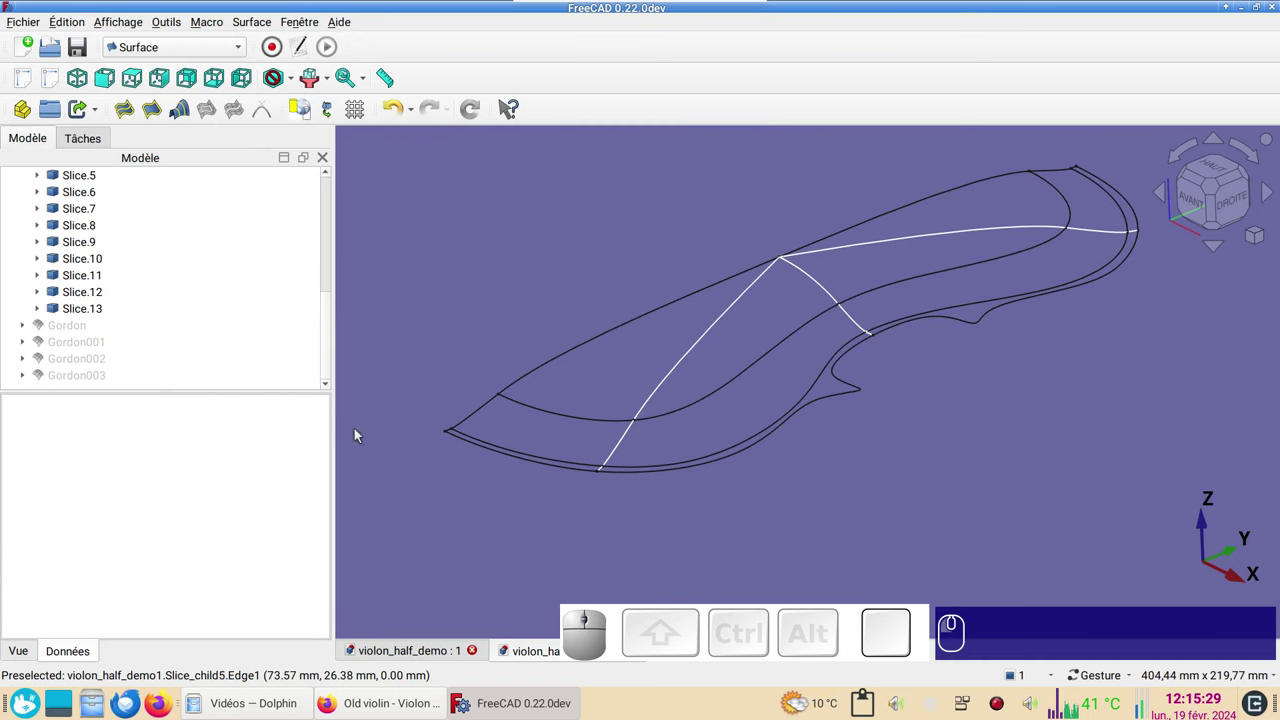
{"action": "scroll", "scroll_direction": "up", "scroll_amount": 3}
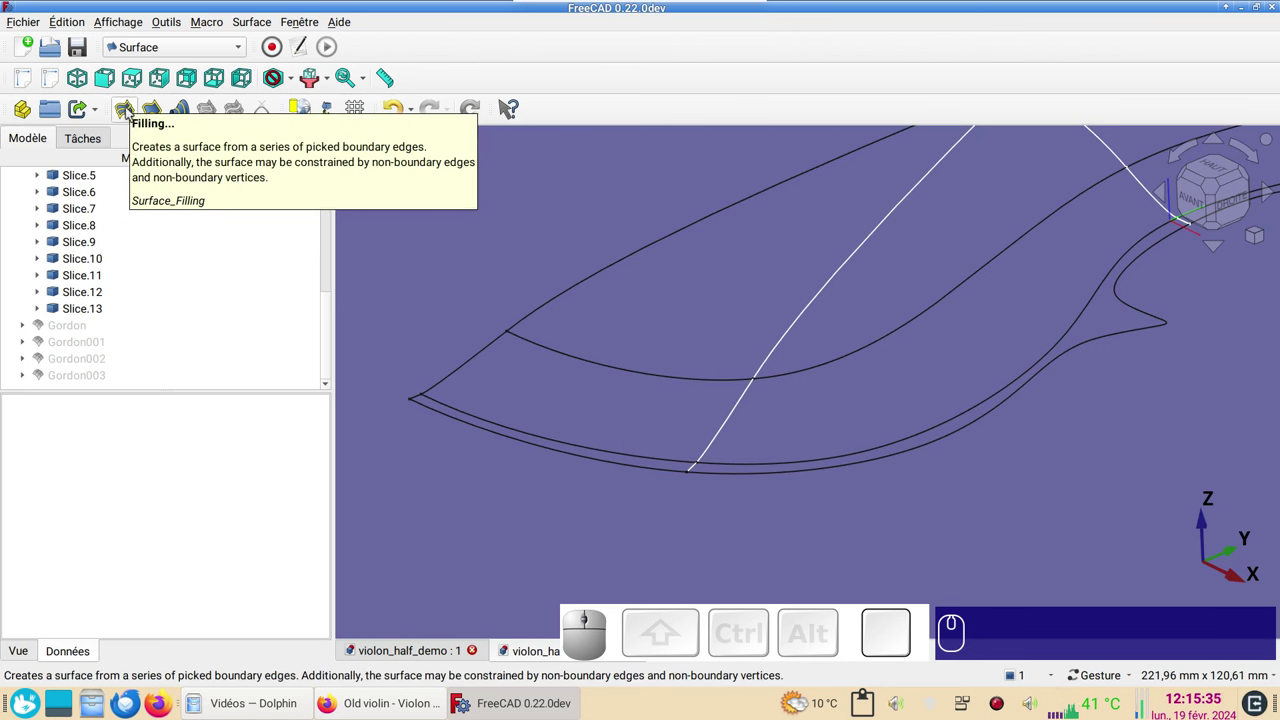
{"action": "left_click", "coordinate": [128, 112]}
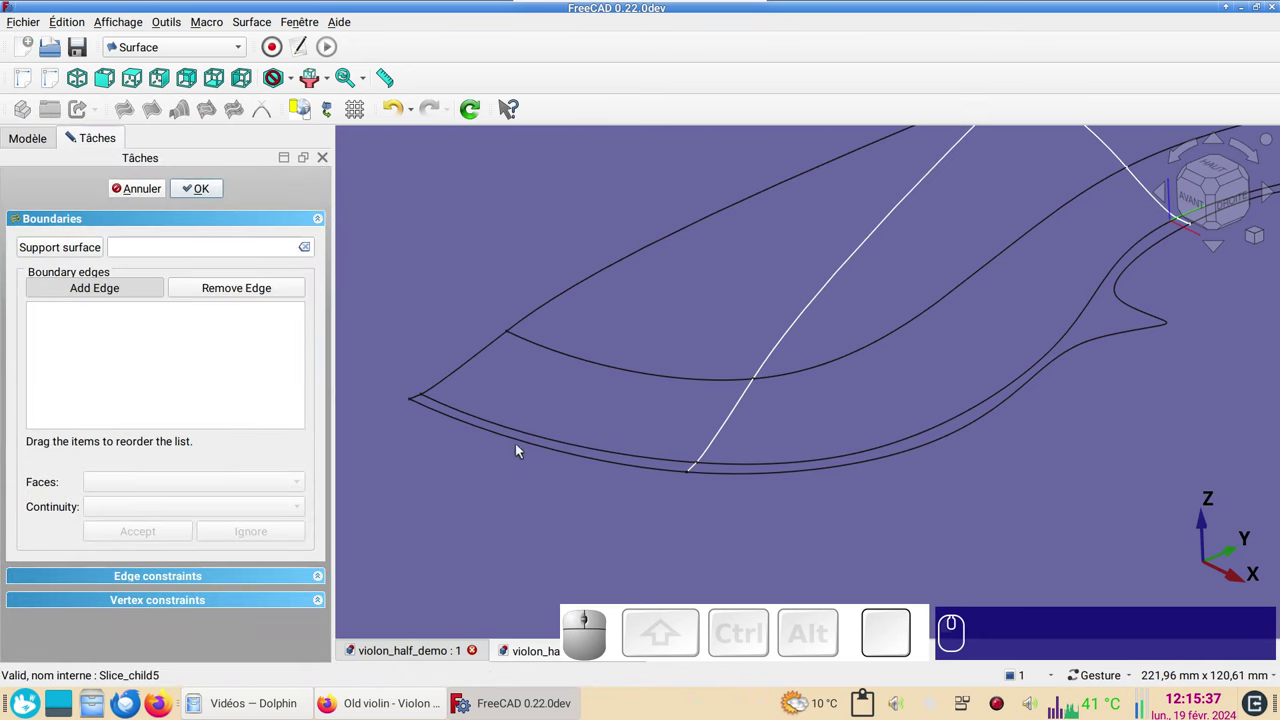
- Fill the lower strip bounded by Slice.0, Sketch005, Slice.4 and Slice.12 edges
{"action": "left_click", "coordinate": [538, 449]}
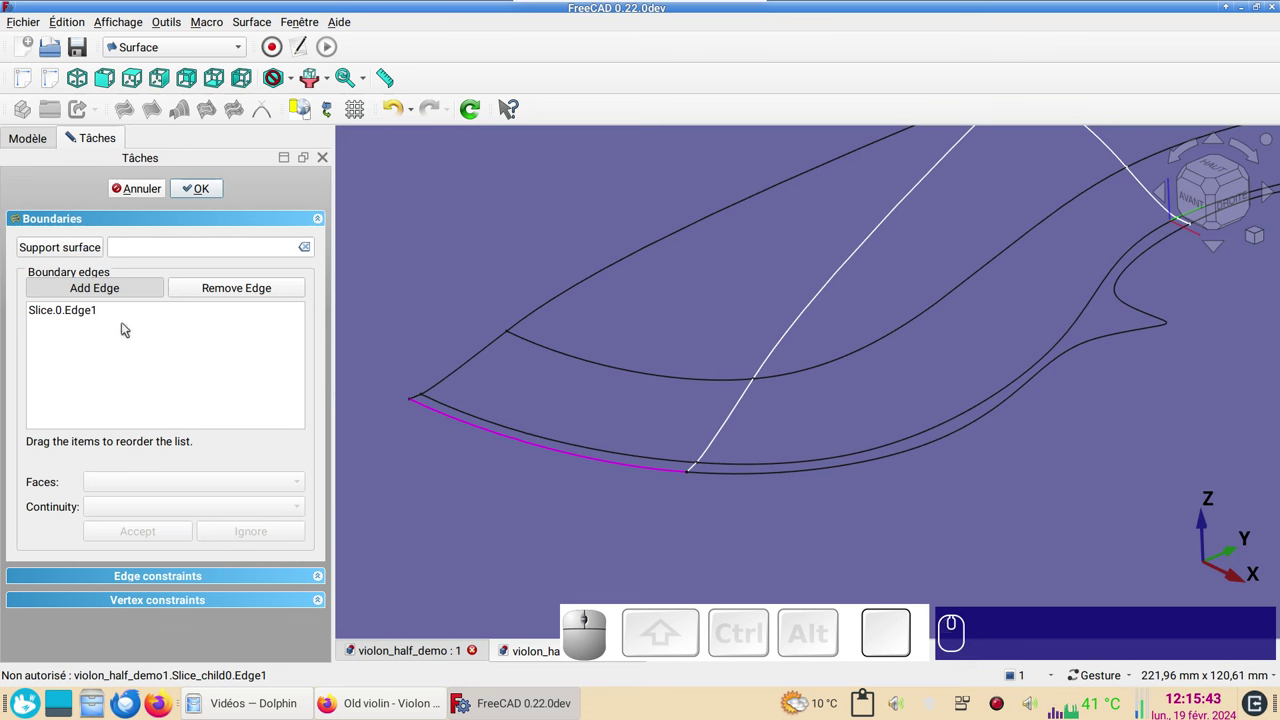
{"action": "scroll", "scroll_direction": "up", "scroll_amount": 3}
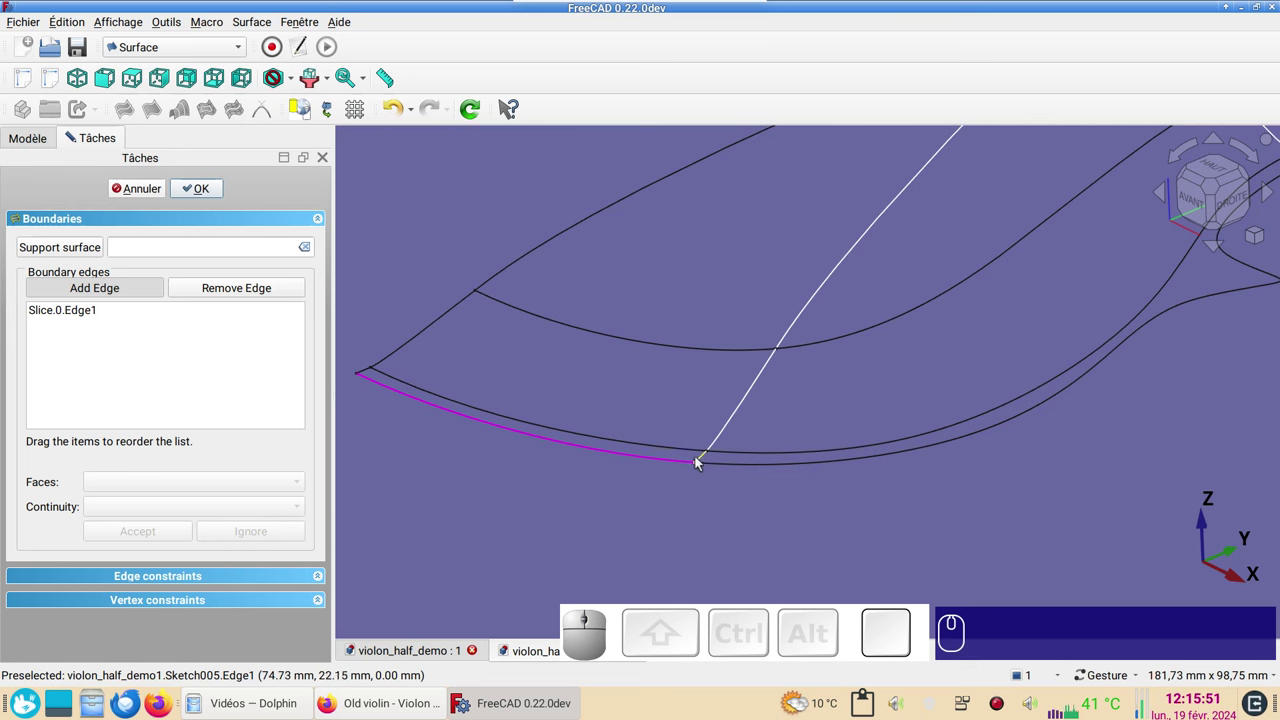
{"action": "left_click", "coordinate": [704, 463]}
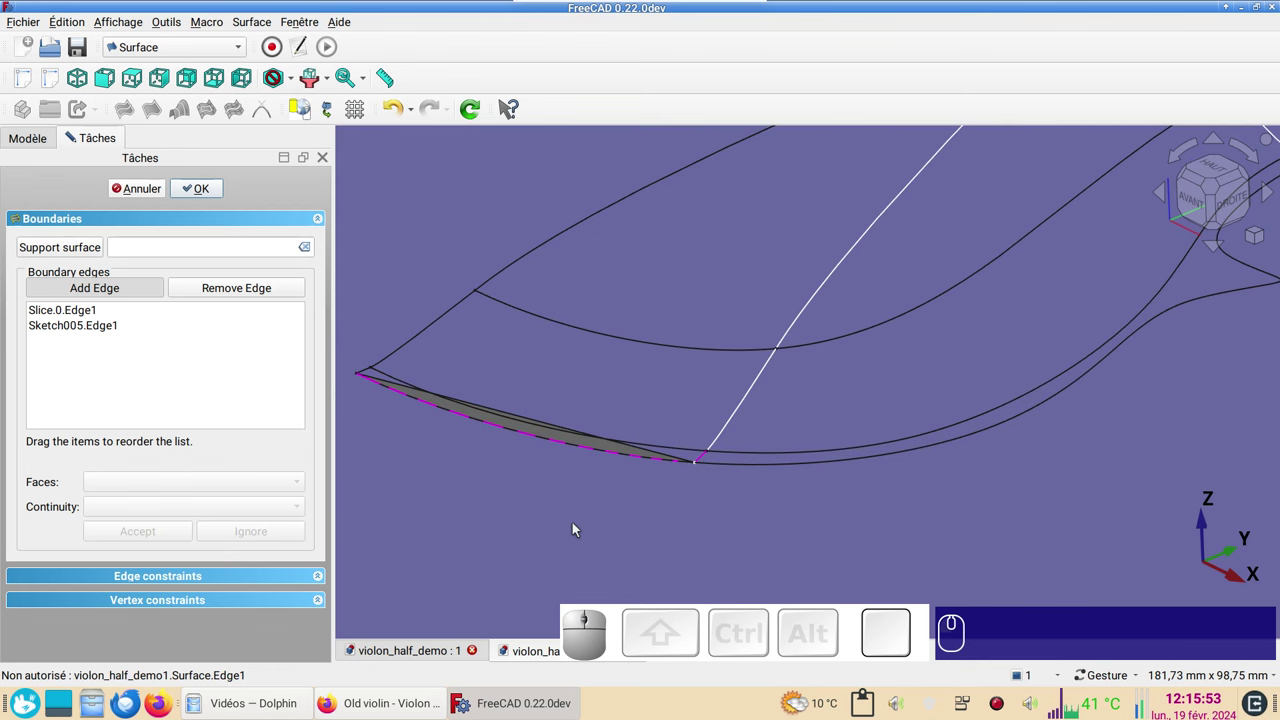
{"action": "left_click", "coordinate": [681, 454]}
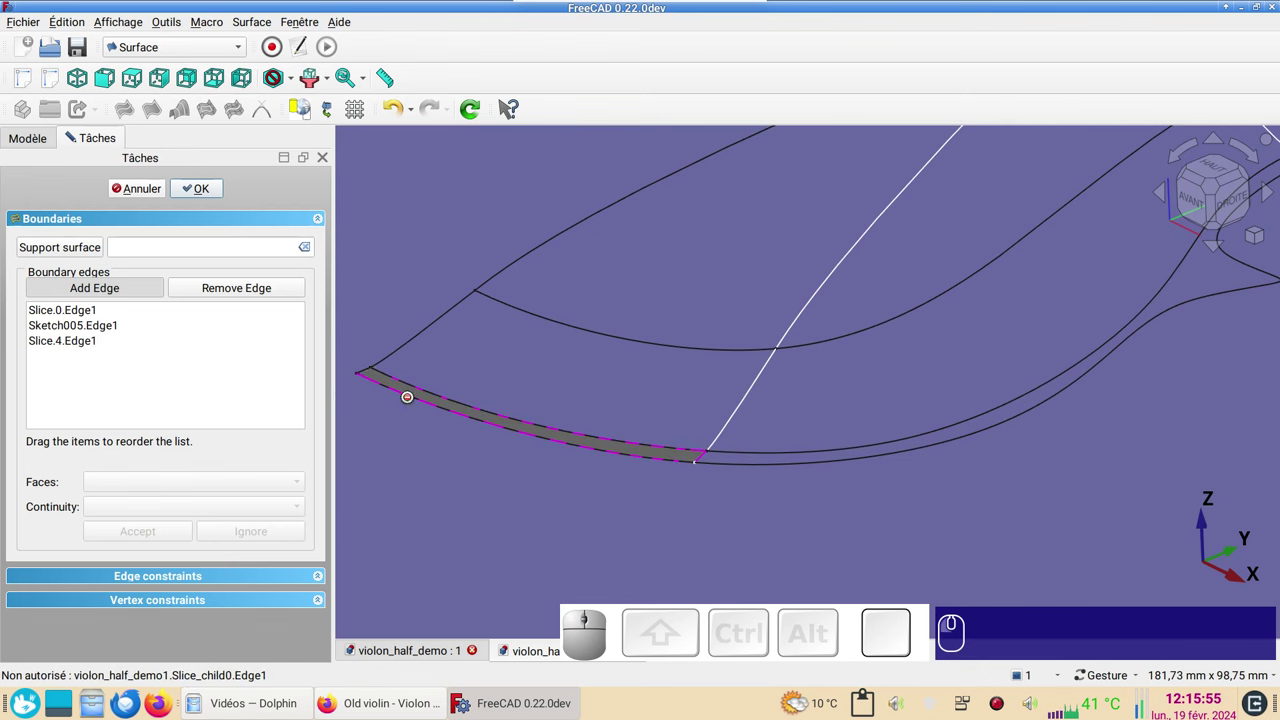
{"action": "left_click", "coordinate": [370, 371]}
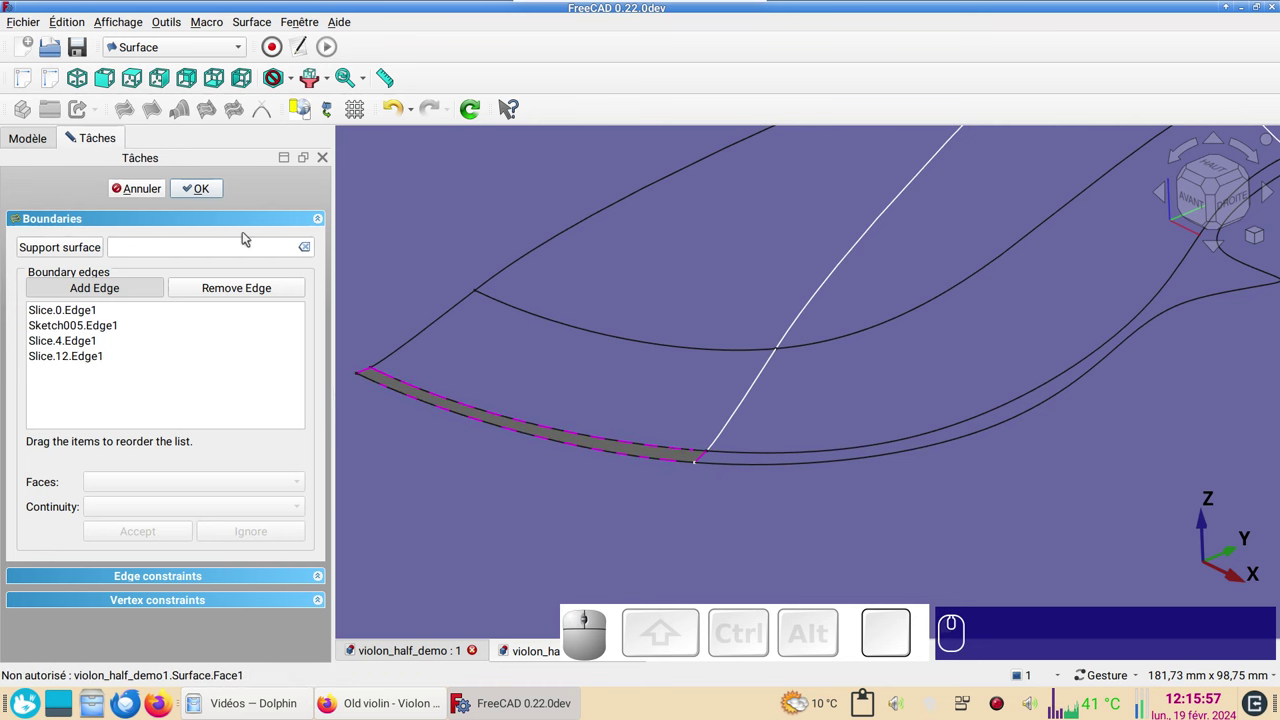
{"action": "left_click", "coordinate": [204, 194]}
{"action": "left_click_drag", "start_coordinate": [917, 521], "coordinate": [580, 534]}
{"action": "scroll", "scroll_direction": "down", "scroll_amount": 3}
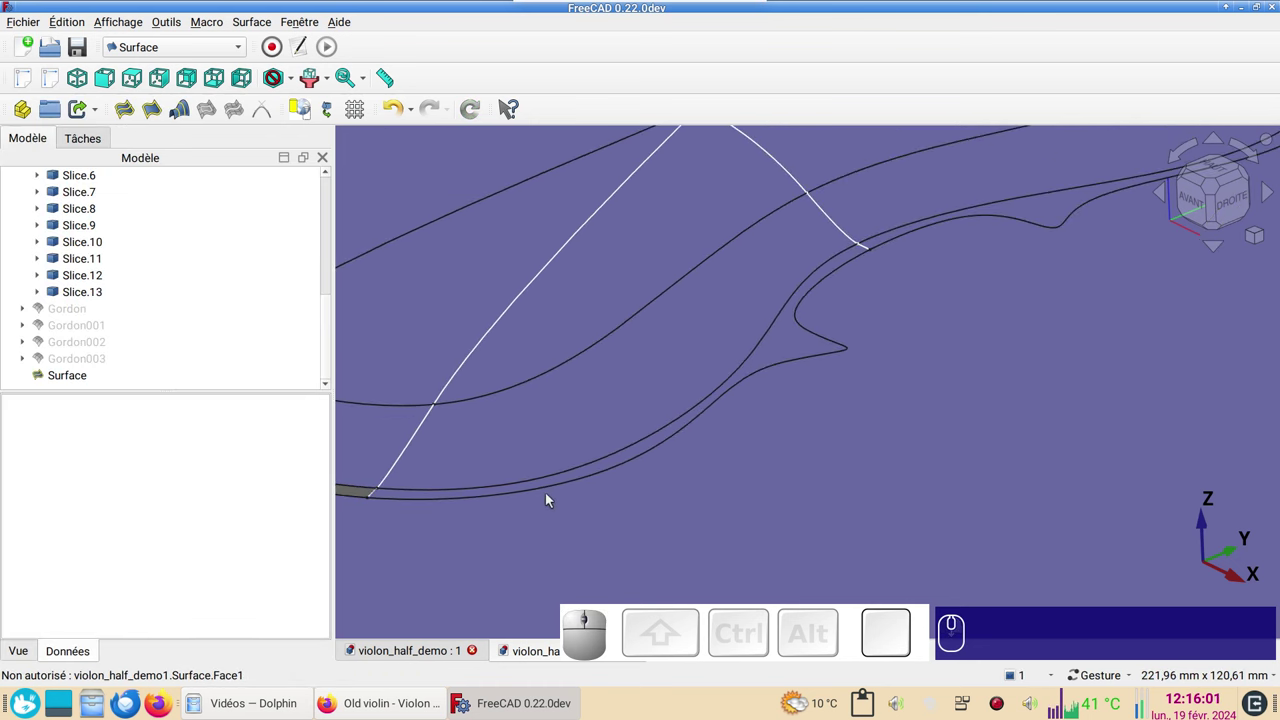
- Fill Surface001 from Slice.2, the previous surface's edge, the outer outline and the last edge
{"action": "left_click", "coordinate": [129, 117]}
{"action": "left_click", "coordinate": [438, 501]}
{"action": "left_click", "coordinate": [377, 495]}
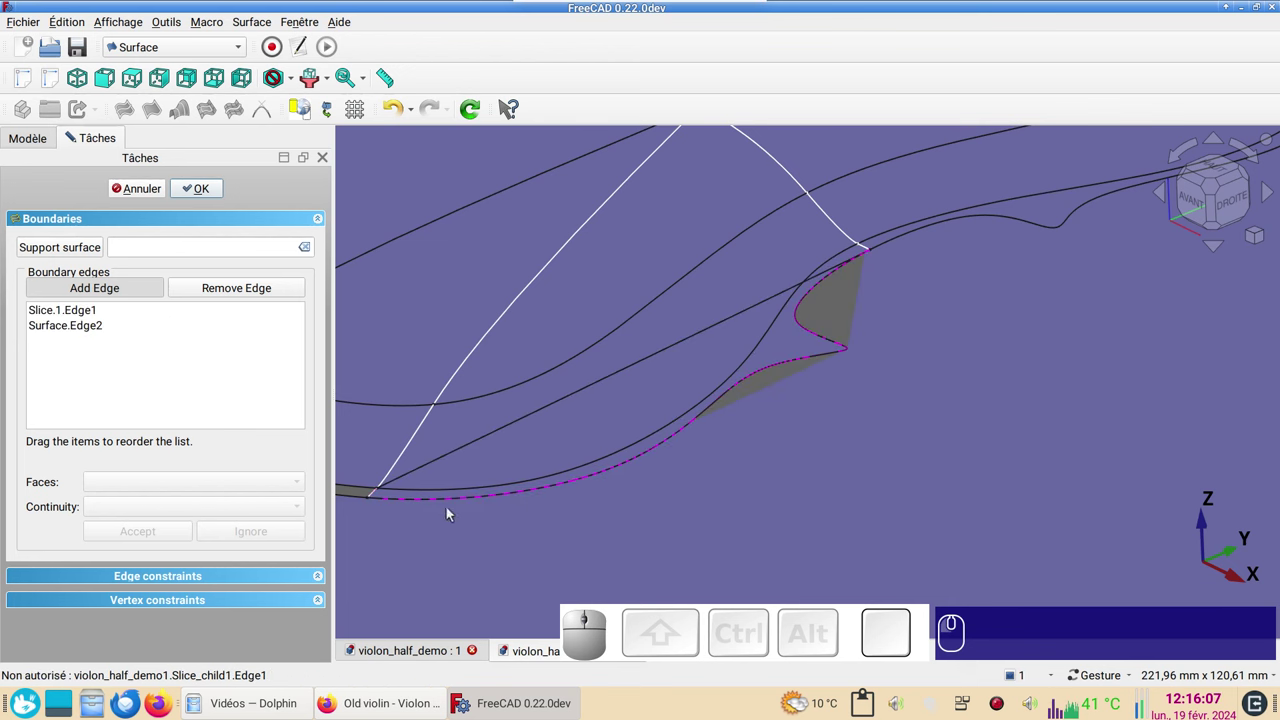
{"action": "left_click", "coordinate": [468, 492]}
{"action": "left_click", "coordinate": [874, 251]}
{"action": "left_click", "coordinate": [206, 188]}
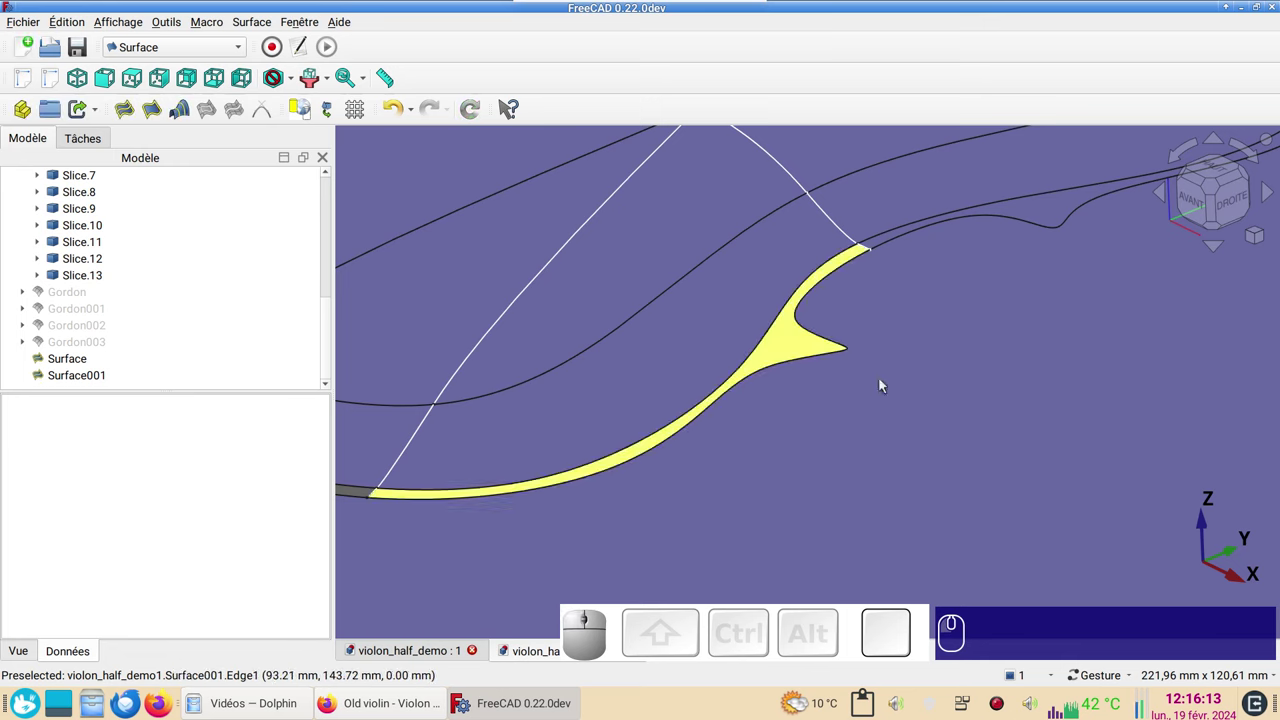
- Start a third filling bounded by Slice.2, the neighbouring surface edge, Slice.6 and Sketch007
{"action": "left_click_drag", "start_coordinate": [1010, 393], "coordinate": [599, 430]}
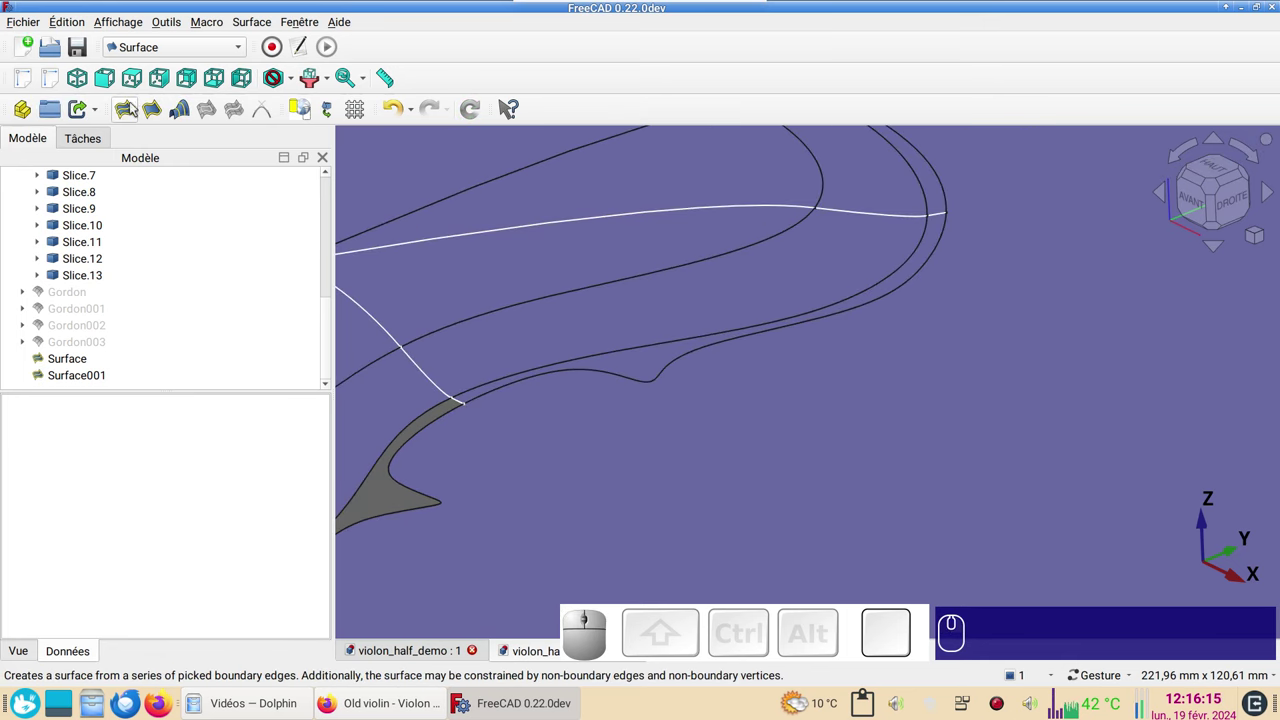
{"action": "left_click", "coordinate": [129, 105]}
{"action": "left_click", "coordinate": [524, 389]}
{"action": "left_click", "coordinate": [464, 407]}
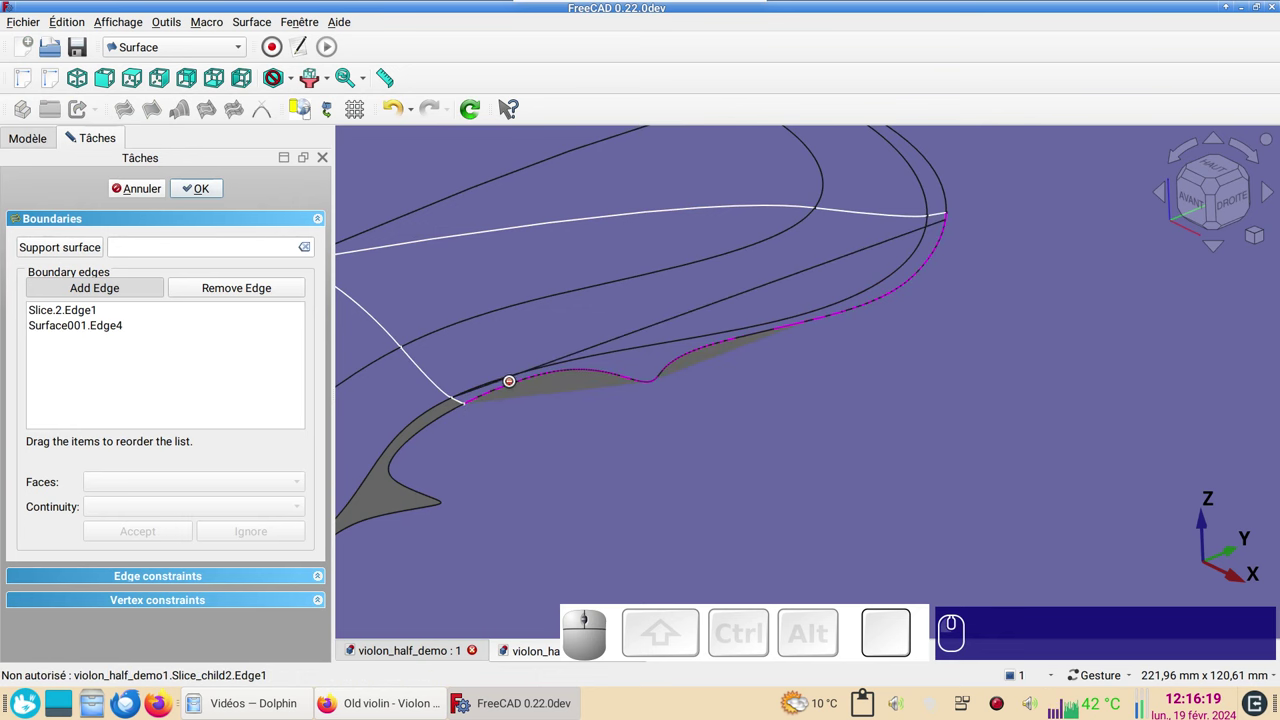
{"action": "left_click", "coordinate": [680, 341]}
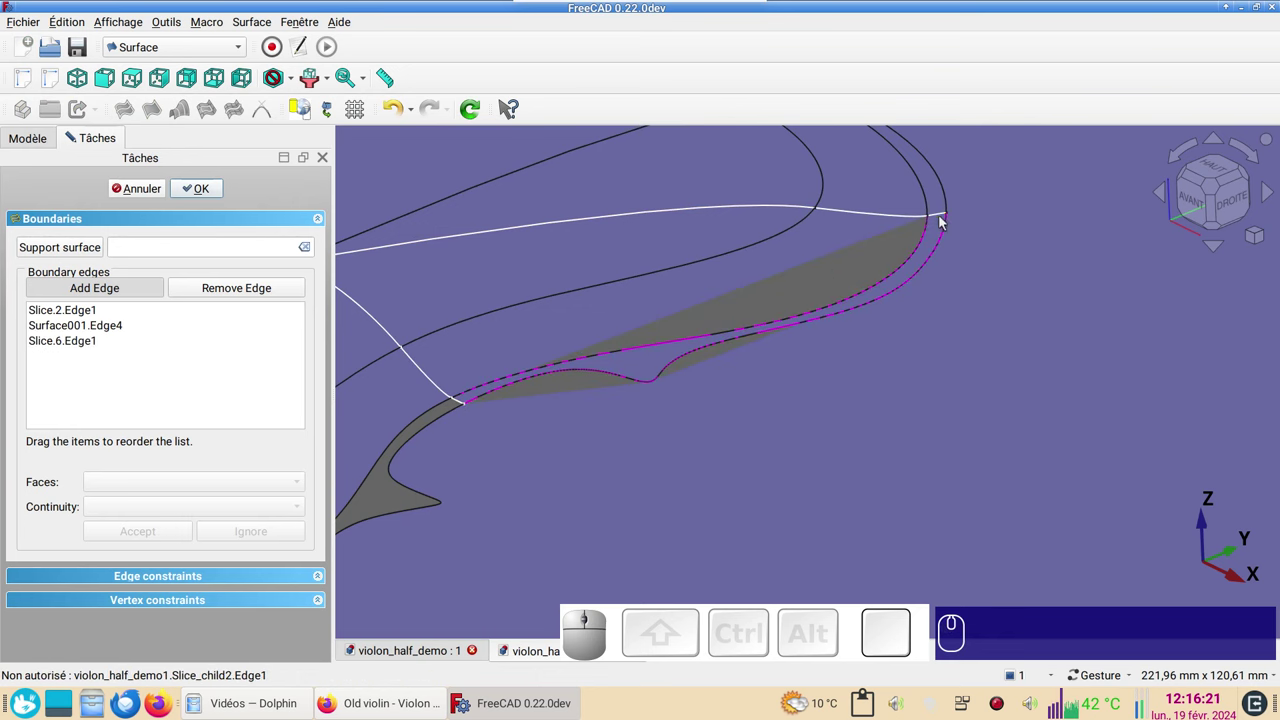
{"action": "left_click", "coordinate": [943, 219]}
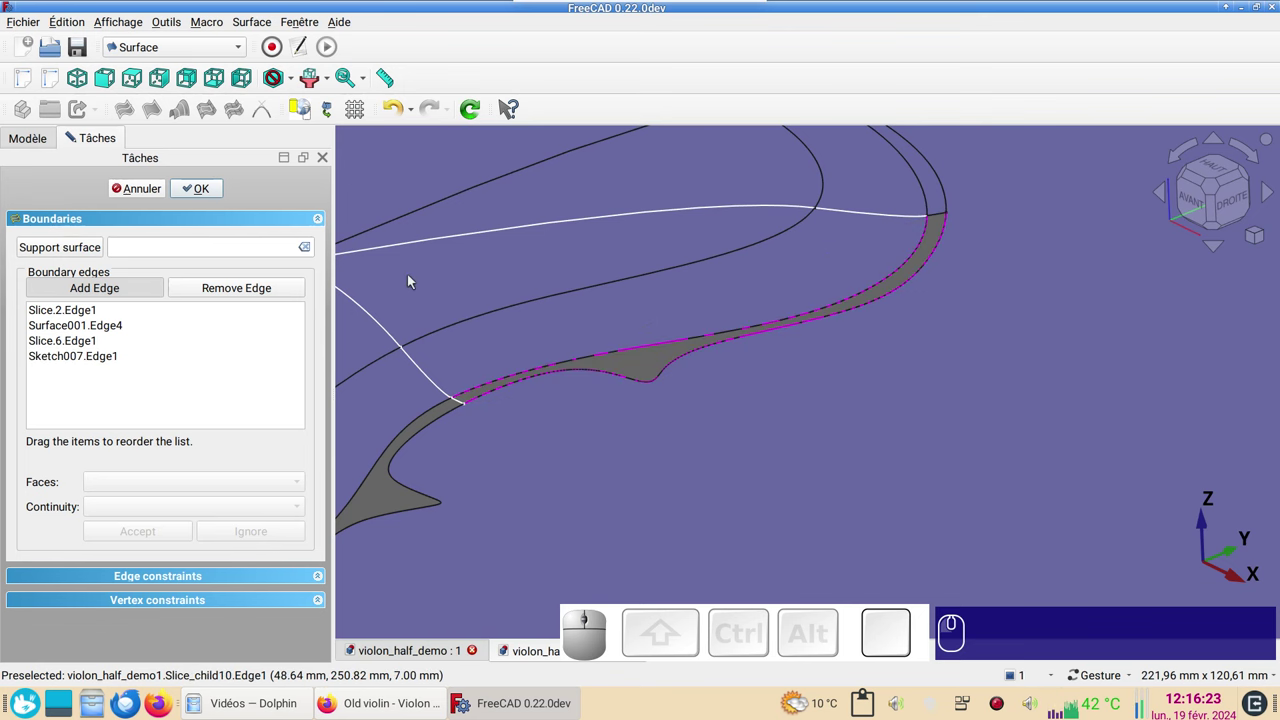
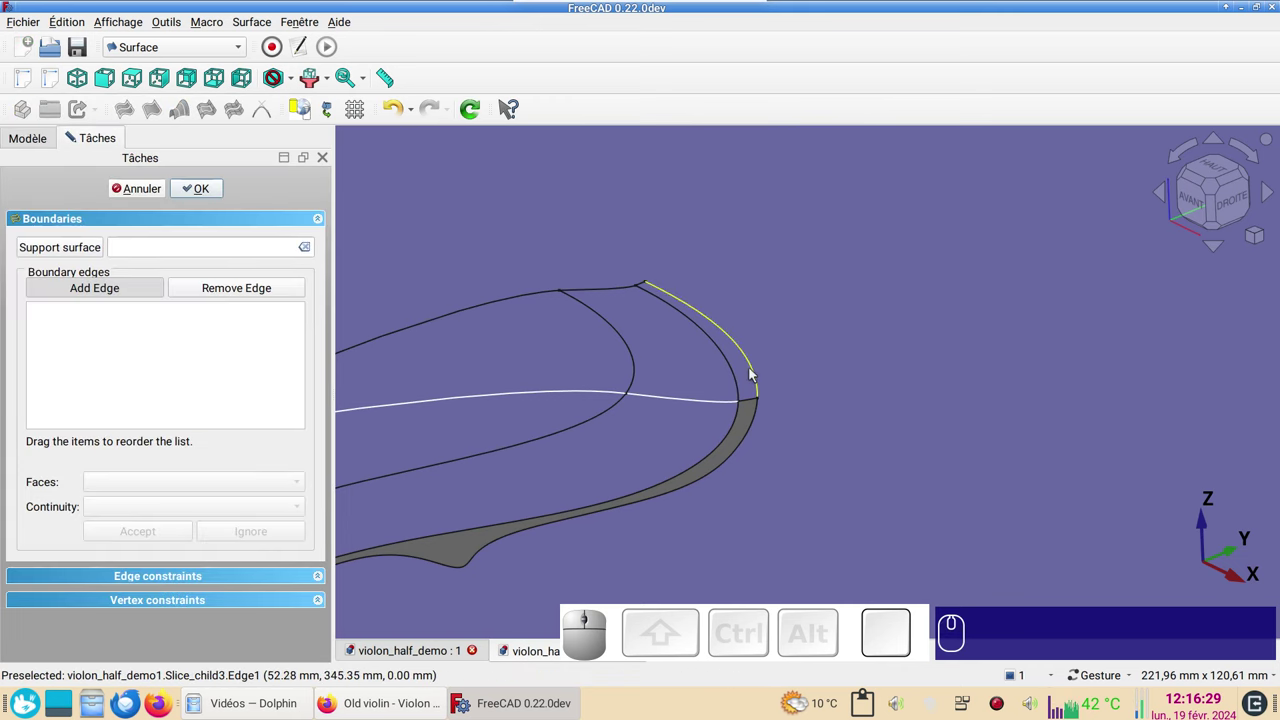
- Fill the upper corner gap with Slice.3, Surface002's border edge and Slice.7
{"action": "left_click", "coordinate": [760, 374]}
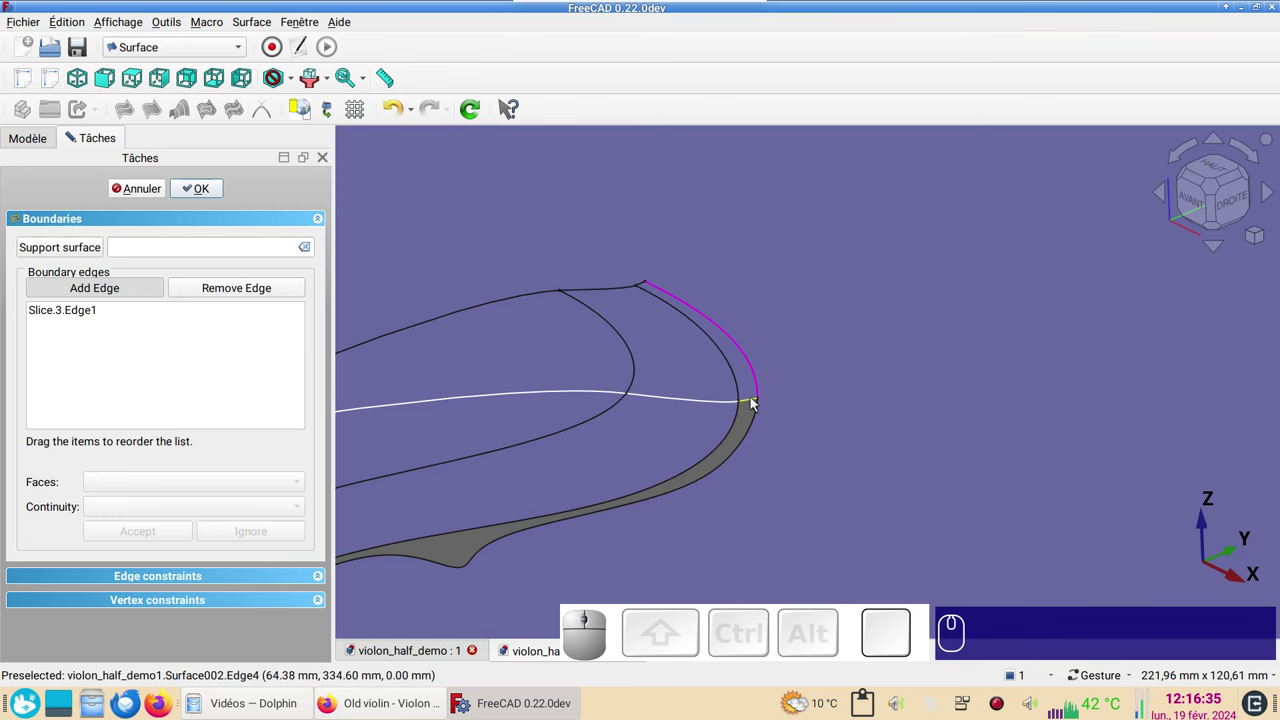
{"action": "left_click", "coordinate": [759, 404]}
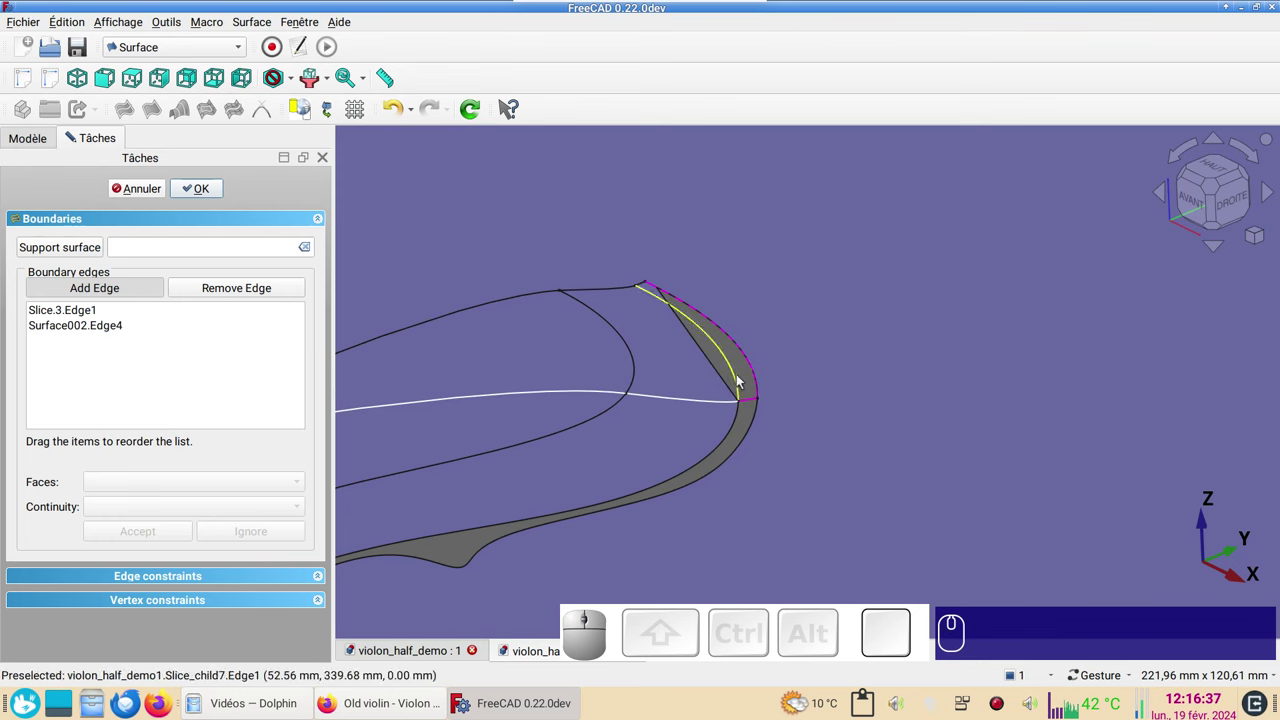
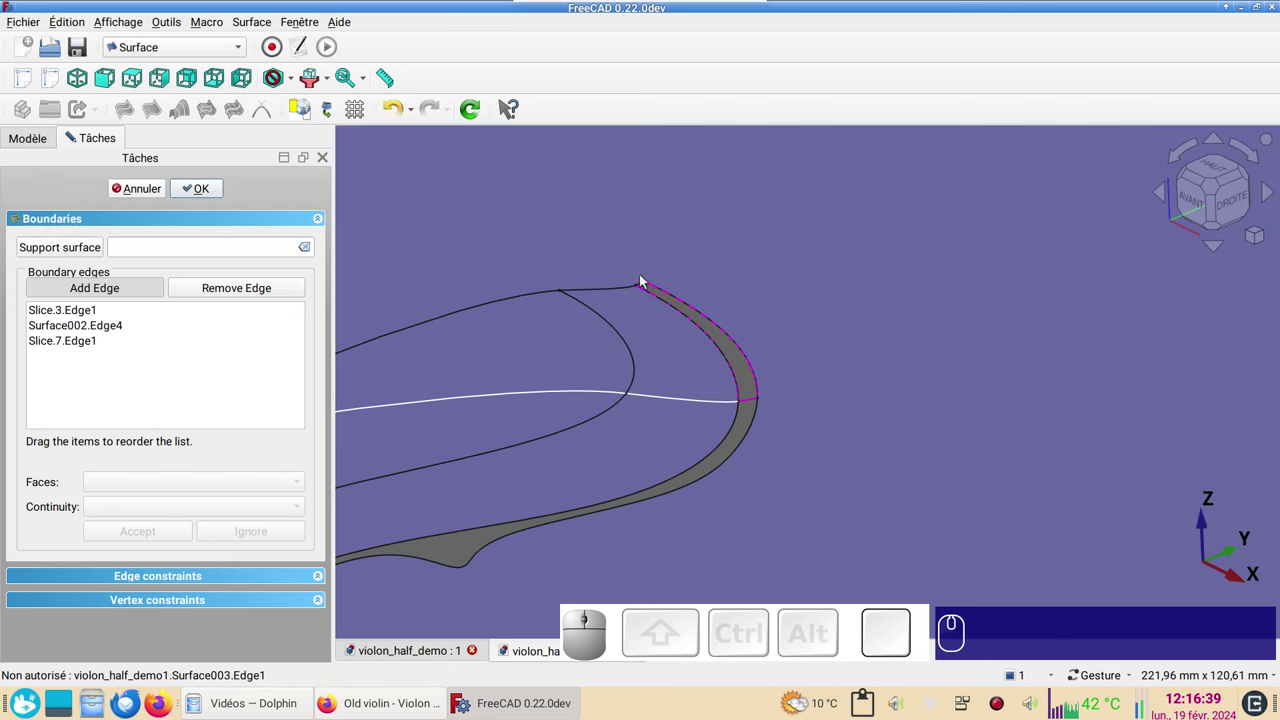
{"action": "left_click", "coordinate": [650, 287]}
{"action": "left_click", "coordinate": [206, 187]}
- Orbit out and tilt the view to inspect the whole half top with its rim strip
{"action": "scroll", "scroll_direction": "down", "scroll_amount": 3}
{"action": "scroll", "scroll_direction": "down", "scroll_amount": 3}
{"action": "left_click_drag", "start_coordinate": [748, 480], "coordinate": [996, 464]}
{"action": "left_click_drag", "start_coordinate": [1045, 484], "coordinate": [894, 472]}
{"action": "scroll", "scroll_direction": "up", "scroll_amount": 3}
{"action": "right_click", "coordinate": [852, 446]}
{"action": "scroll", "scroll_direction": "down", "scroll_amount": 3}
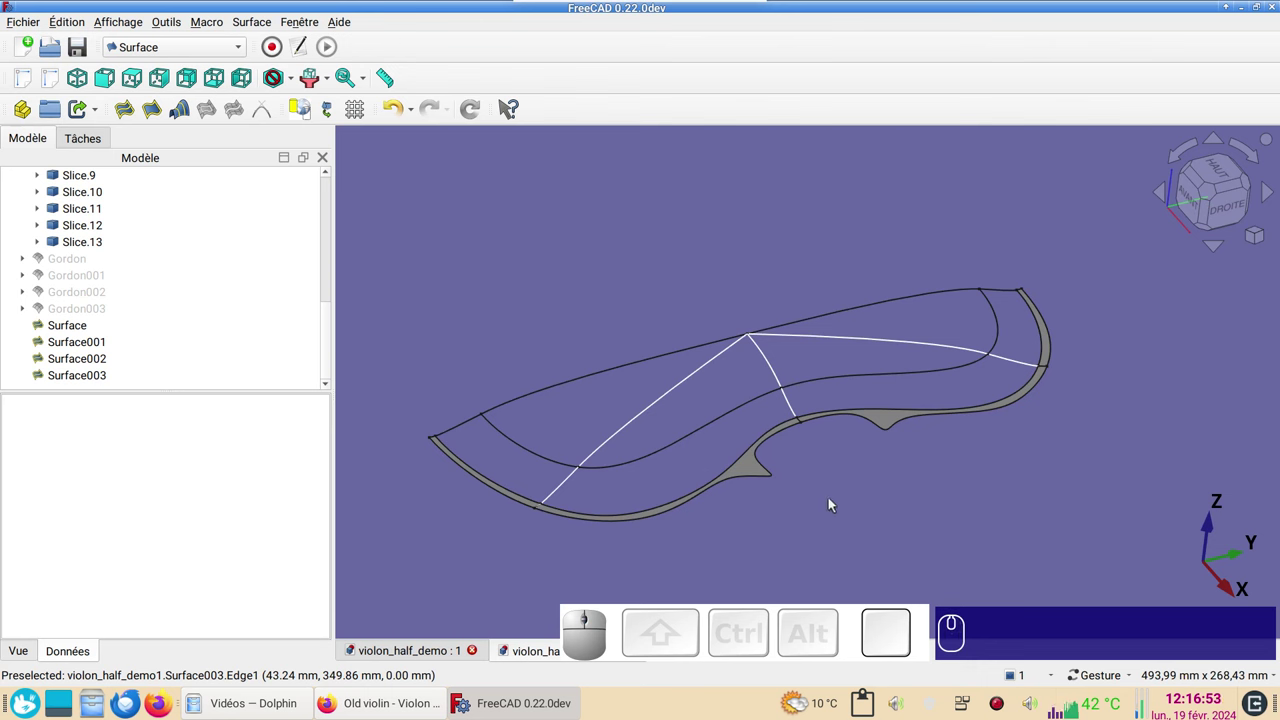
{"action": "left_click_drag", "start_coordinate": [832, 516], "coordinate": [478, 327]}
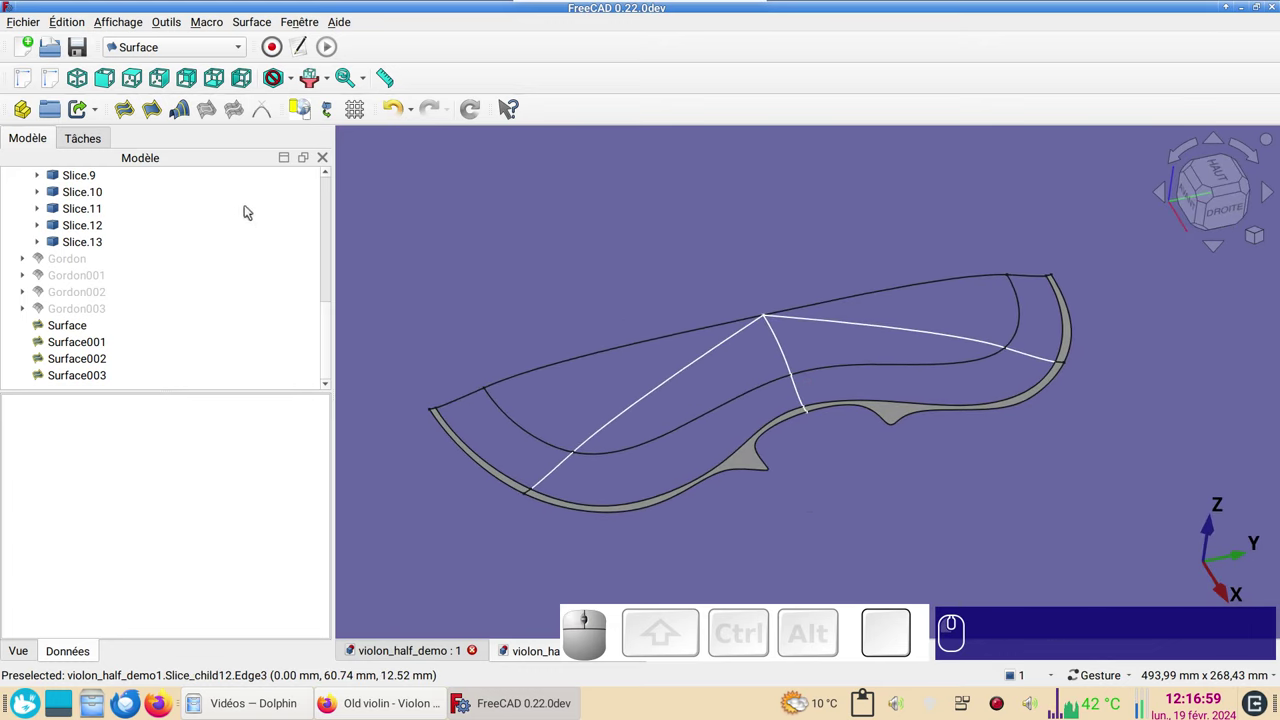
- Fill the lower-bout corner patch bounded by Slice.8, Sketch005 Edge3 and Slice.12 Edge3
{"action": "left_click", "coordinate": [133, 109]}
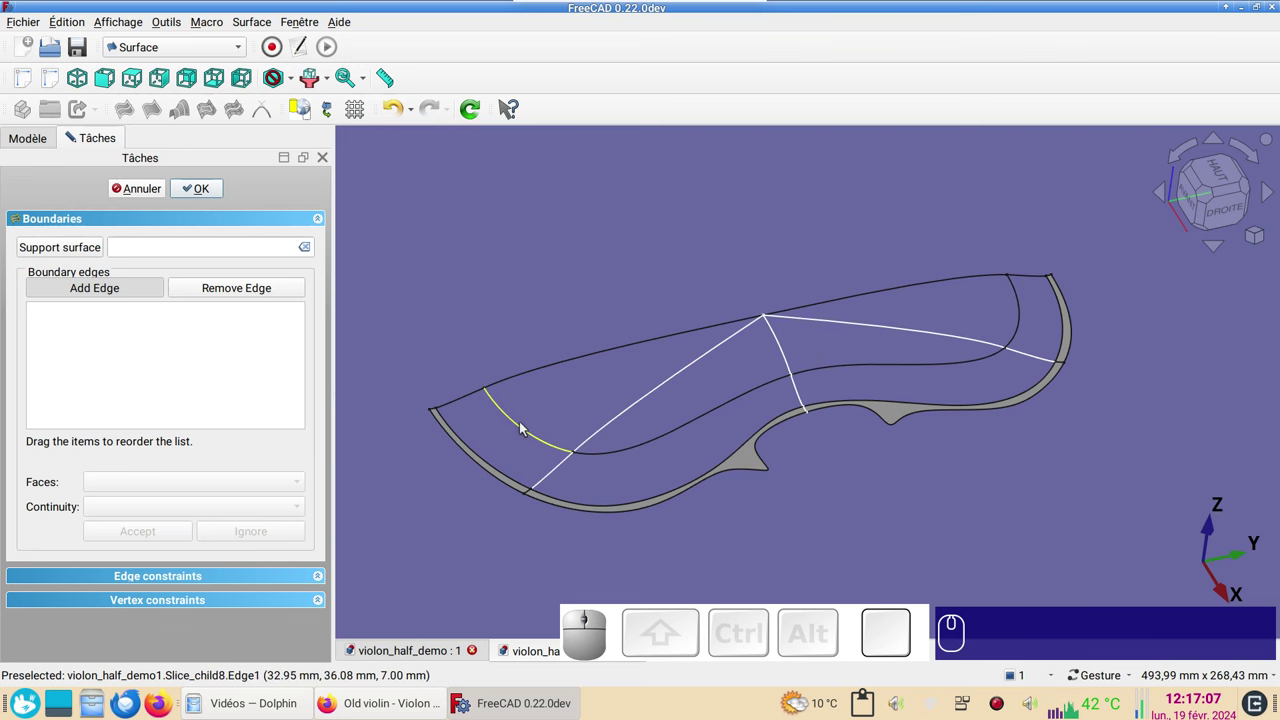
{"action": "left_click", "coordinate": [529, 428]}
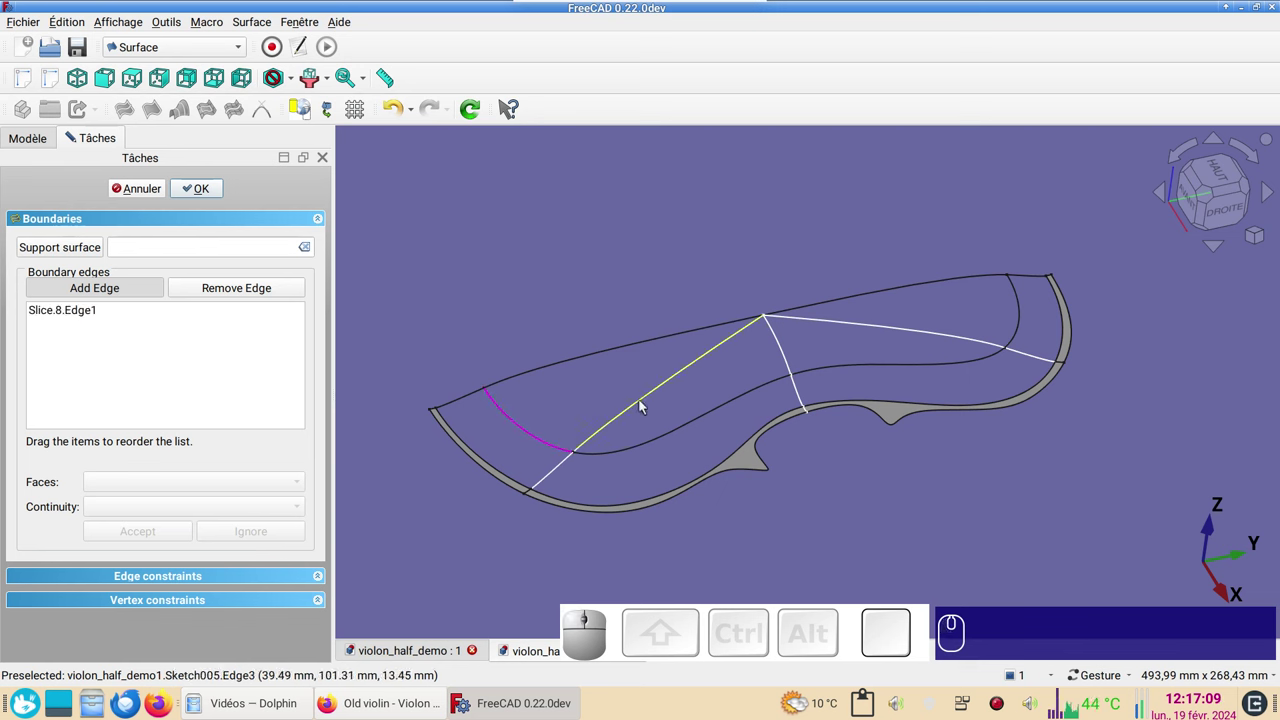
{"action": "left_click", "coordinate": [648, 407]}
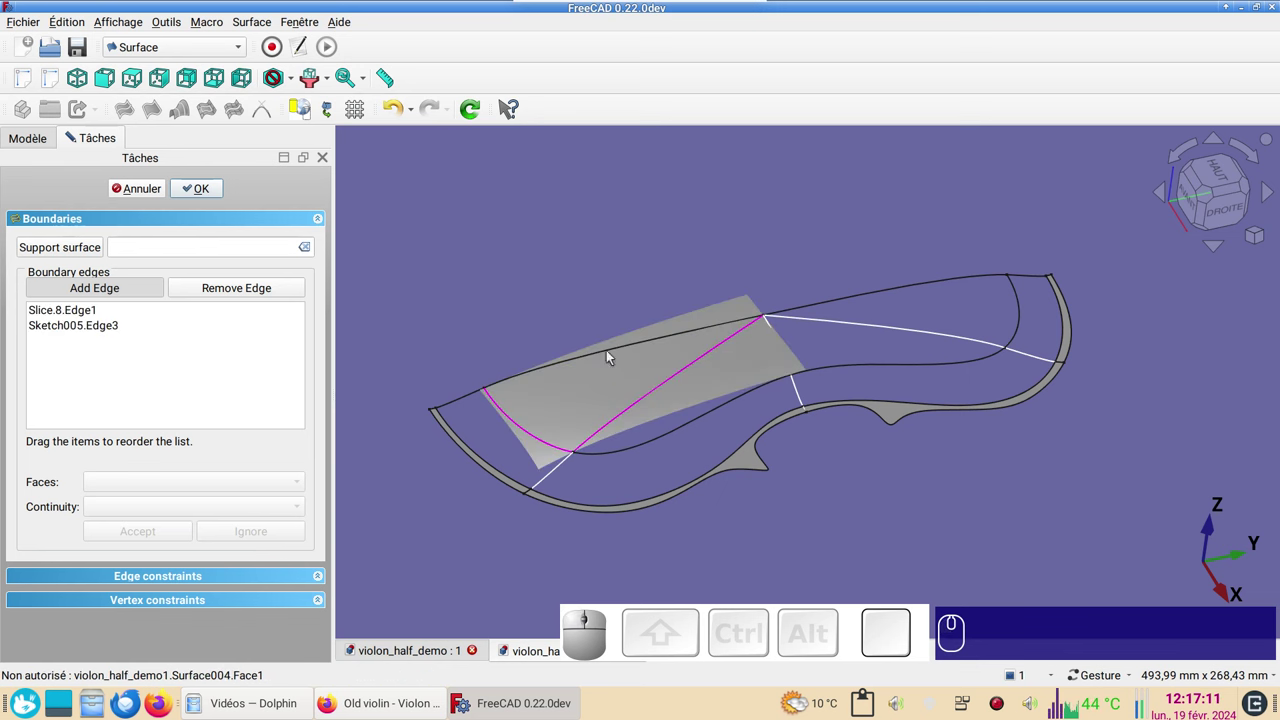
{"action": "left_click", "coordinate": [612, 355]}
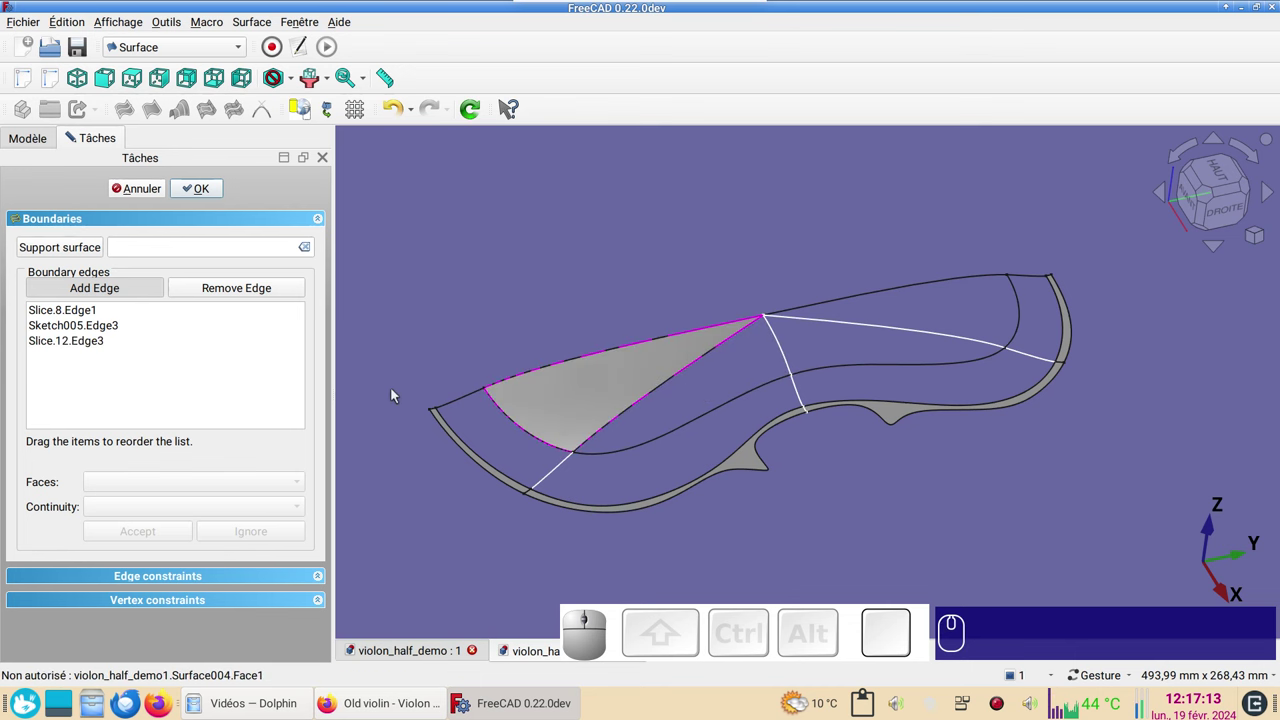
{"action": "left_click_drag", "start_coordinate": [402, 529], "coordinate": [268, 308]}
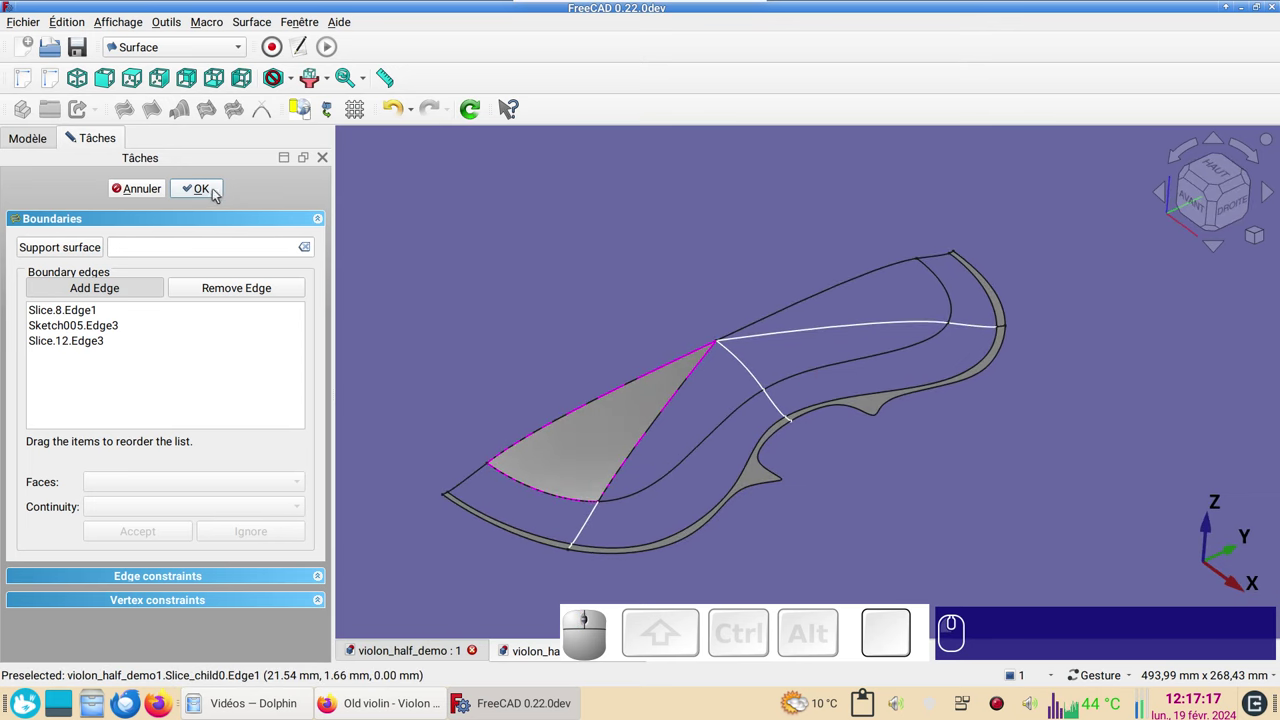
{"action": "left_click", "coordinate": [208, 189]}
- Hide Surface004 and start Surface005 with the Slice.9 curve as first boundary
{"action": "left_click", "coordinate": [578, 445]}
{"action": "key", "text": "space"}
{"action": "right_click", "coordinate": [920, 547]}
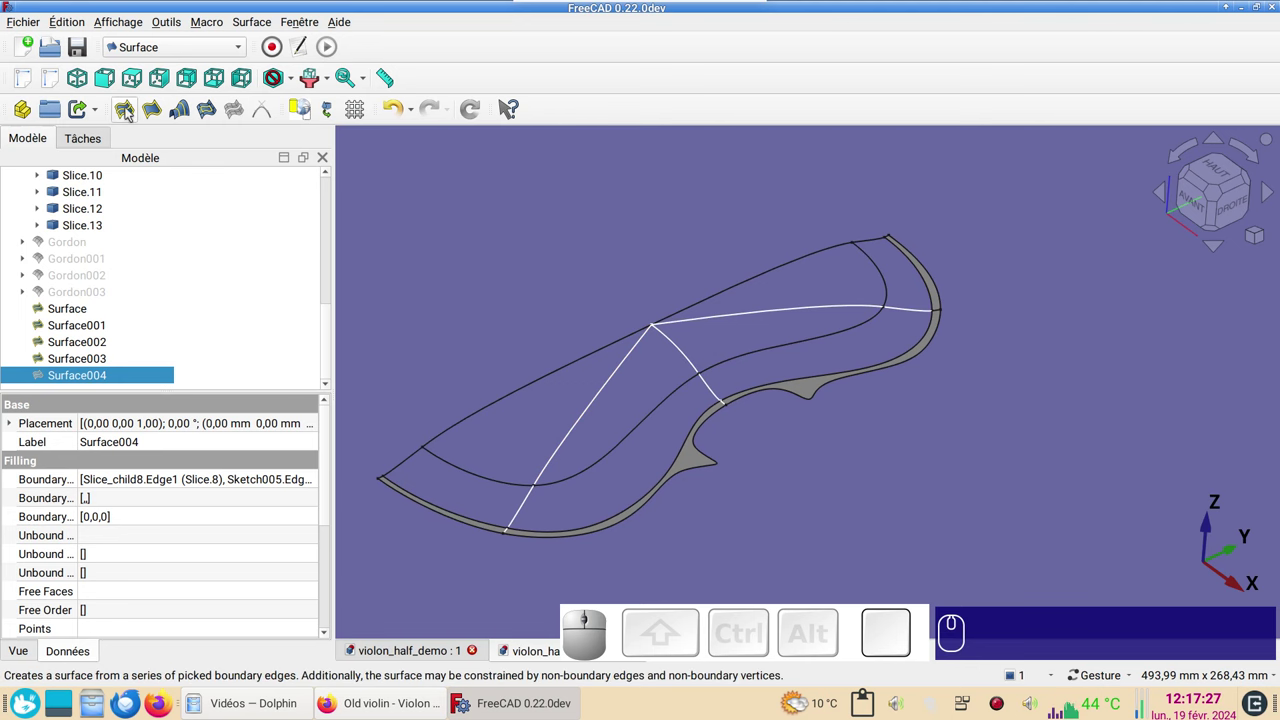
{"action": "left_click", "coordinate": [131, 114]}
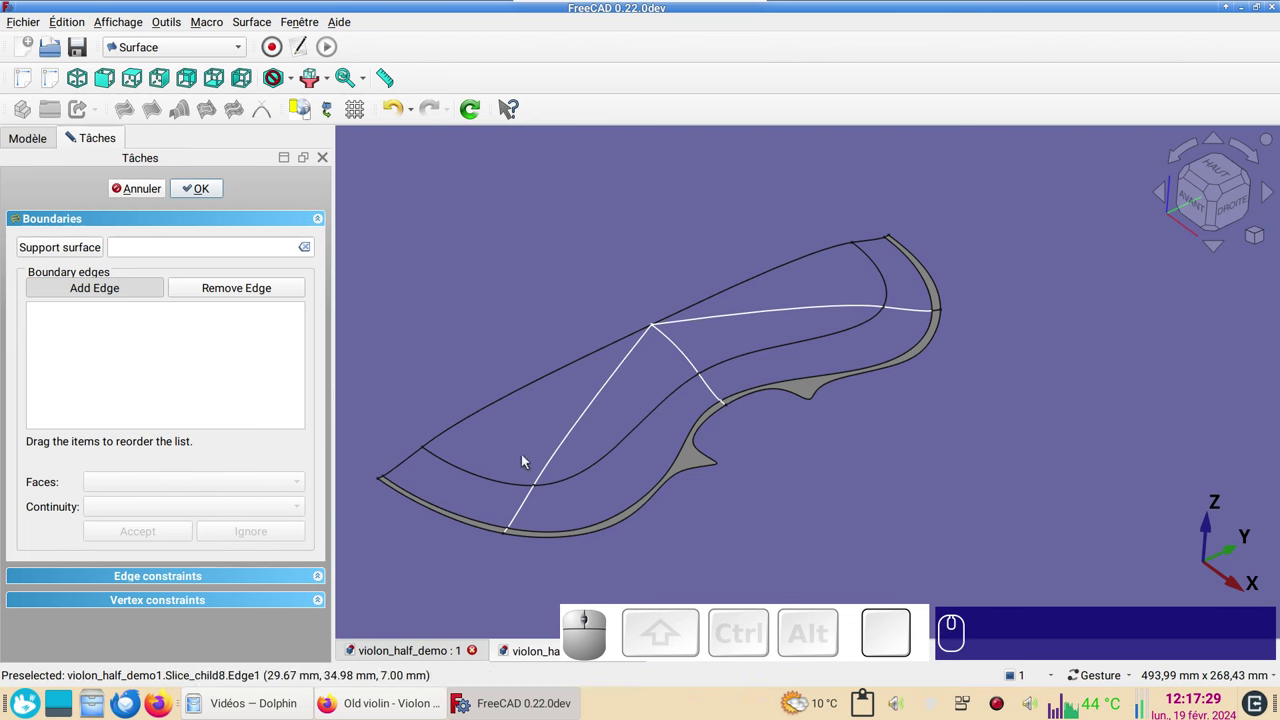
{"action": "left_click", "coordinate": [589, 478]}
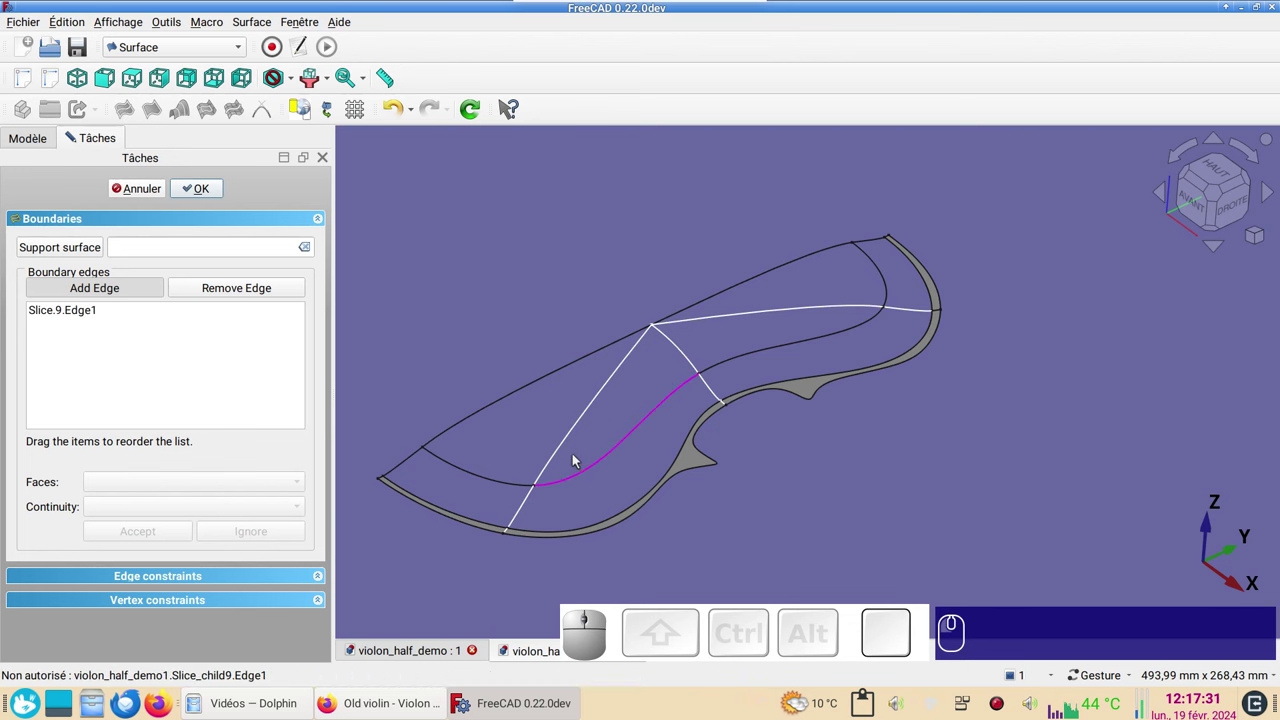
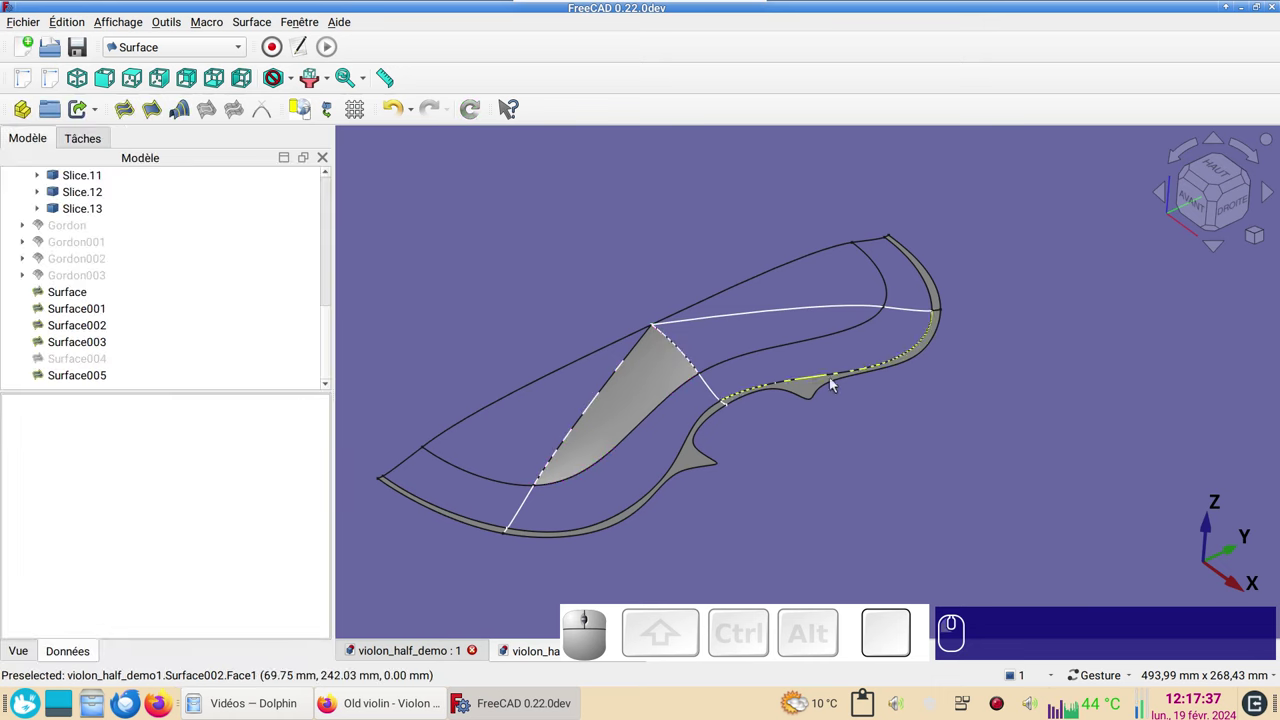
{"action": "right_click", "coordinate": [982, 448]}
- Hide Surface005 and fill the waist patch from Slice.10, Sketch006 and a third edge
{"action": "left_click", "coordinate": [499, 488]}
{"action": "key", "text": "space"}
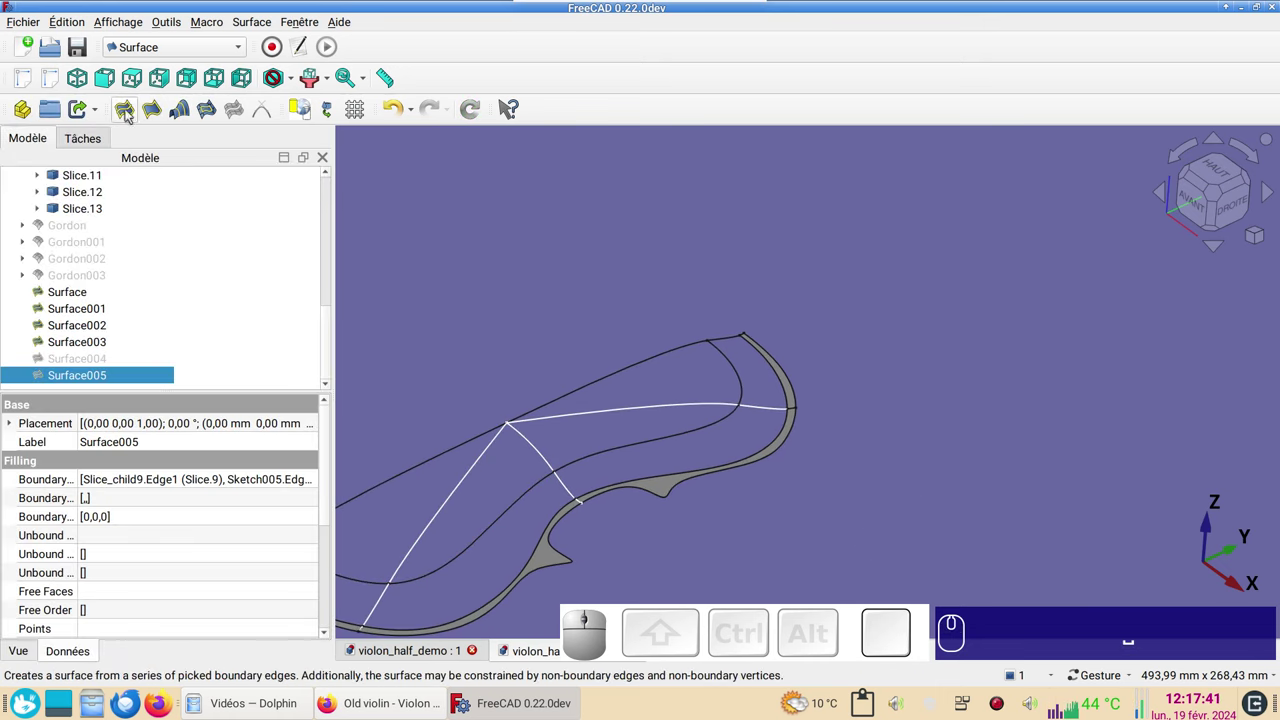
{"action": "left_click", "coordinate": [137, 113]}
{"action": "left_click", "coordinate": [588, 459]}
{"action": "left_click", "coordinate": [550, 459]}
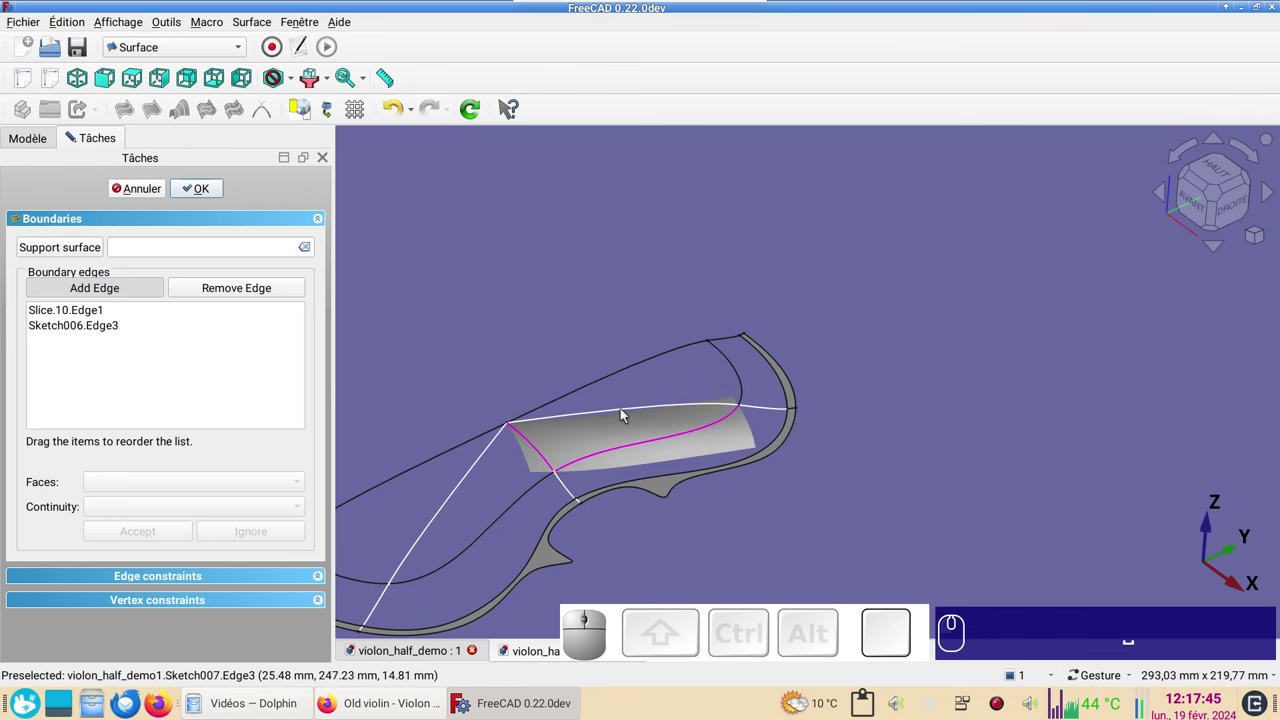
{"action": "left_click", "coordinate": [629, 415]}
{"action": "left_click", "coordinate": [213, 183]}
- Hide Surface006 and fill the upper-end patch from Slice.11, Sketch007 Edge3 and Slice.13
{"action": "left_click", "coordinate": [587, 436]}
{"action": "key", "text": "space"}
{"action": "left_click", "coordinate": [136, 111]}
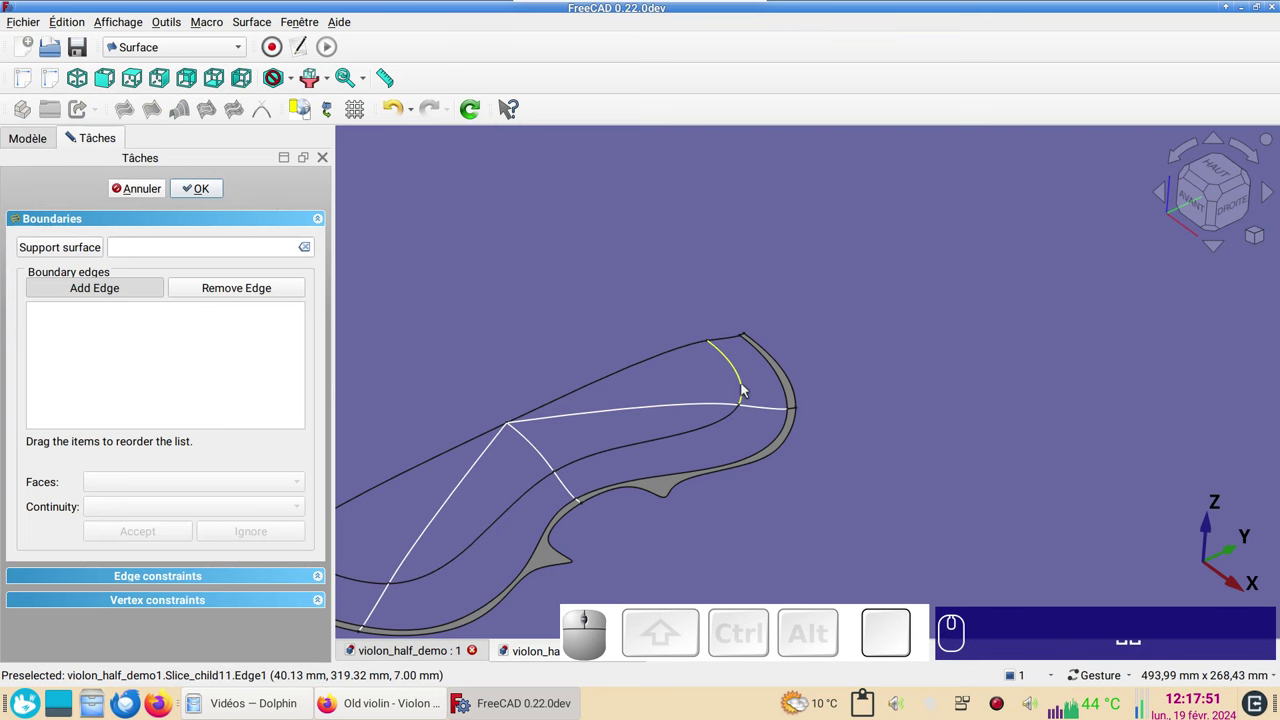
{"action": "left_click", "coordinate": [743, 388]}
{"action": "left_click", "coordinate": [722, 409]}
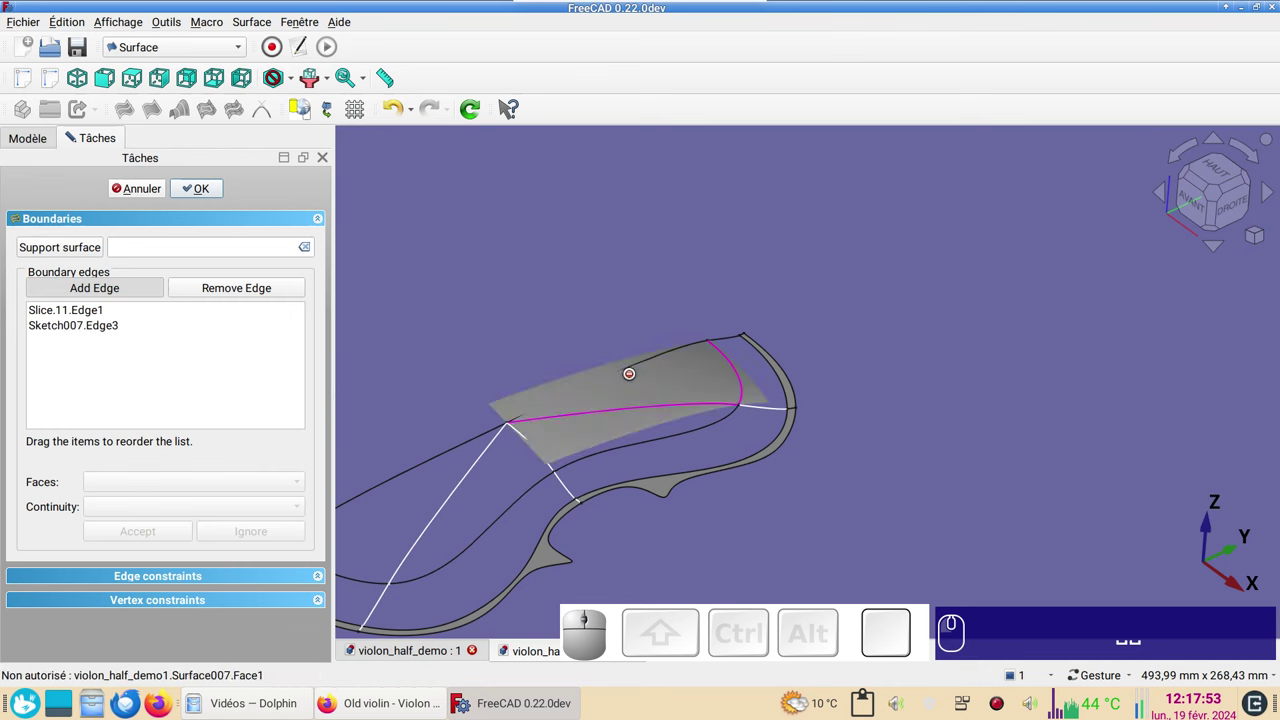
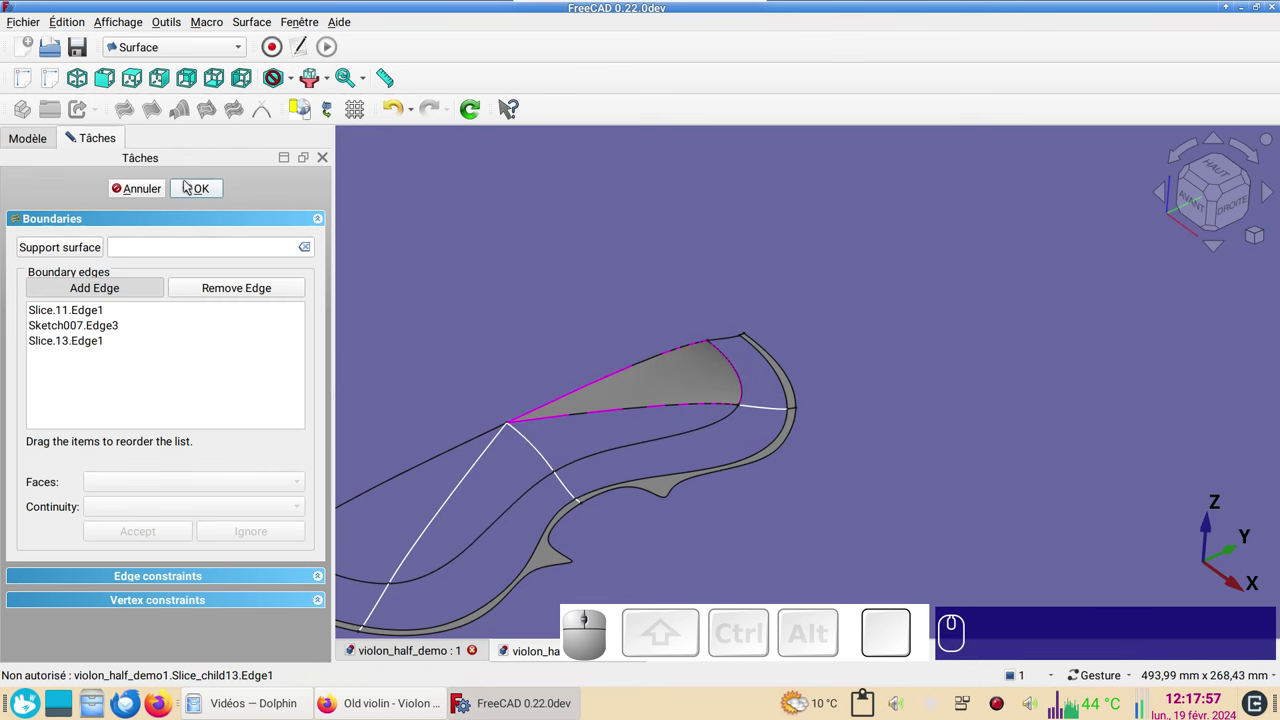
{"action": "left_click", "coordinate": [198, 186]}
{"action": "scroll", "scroll_direction": "down", "scroll_amount": 3}
{"action": "left_click", "coordinate": [718, 396]}
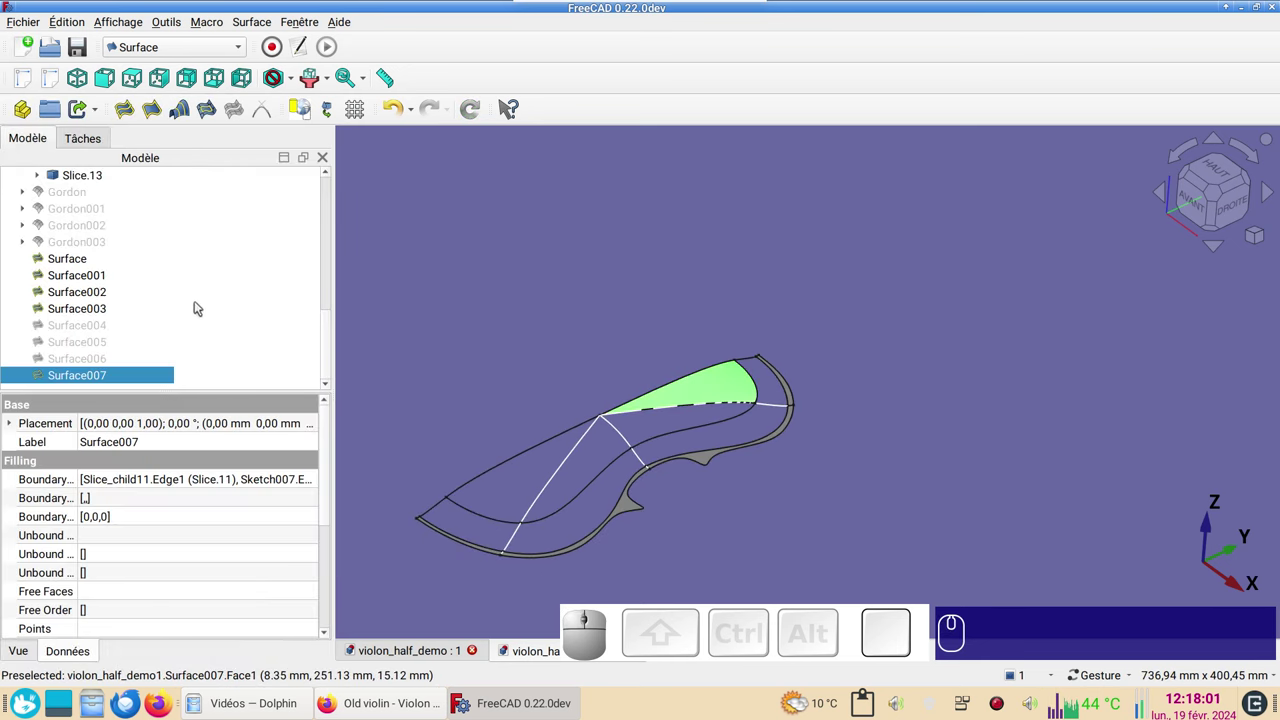
- Show all hidden filling surfaces and the four Gordon patches to reveal the complete half top
{"action": "left_click", "coordinate": [95, 360]}
{"action": "key", "text": "space"}
{"action": "left_click", "coordinate": [94, 348]}
{"action": "key", "text": "space"}
{"action": "left_click", "coordinate": [94, 334]}
{"action": "key", "text": "space"}
{"action": "left_click", "coordinate": [97, 243]}
{"action": "key", "text": "space"}
{"action": "left_click", "coordinate": [101, 232]}
{"action": "key", "text": "space"}
{"action": "left_click", "coordinate": [101, 209]}
{"action": "key", "text": "space"}
{"action": "left_click", "coordinate": [82, 194]}
{"action": "key", "text": "space"}
{"action": "scroll", "scroll_direction": "up", "scroll_amount": 3}
{"action": "scroll", "scroll_direction": "down", "scroll_amount": 3}
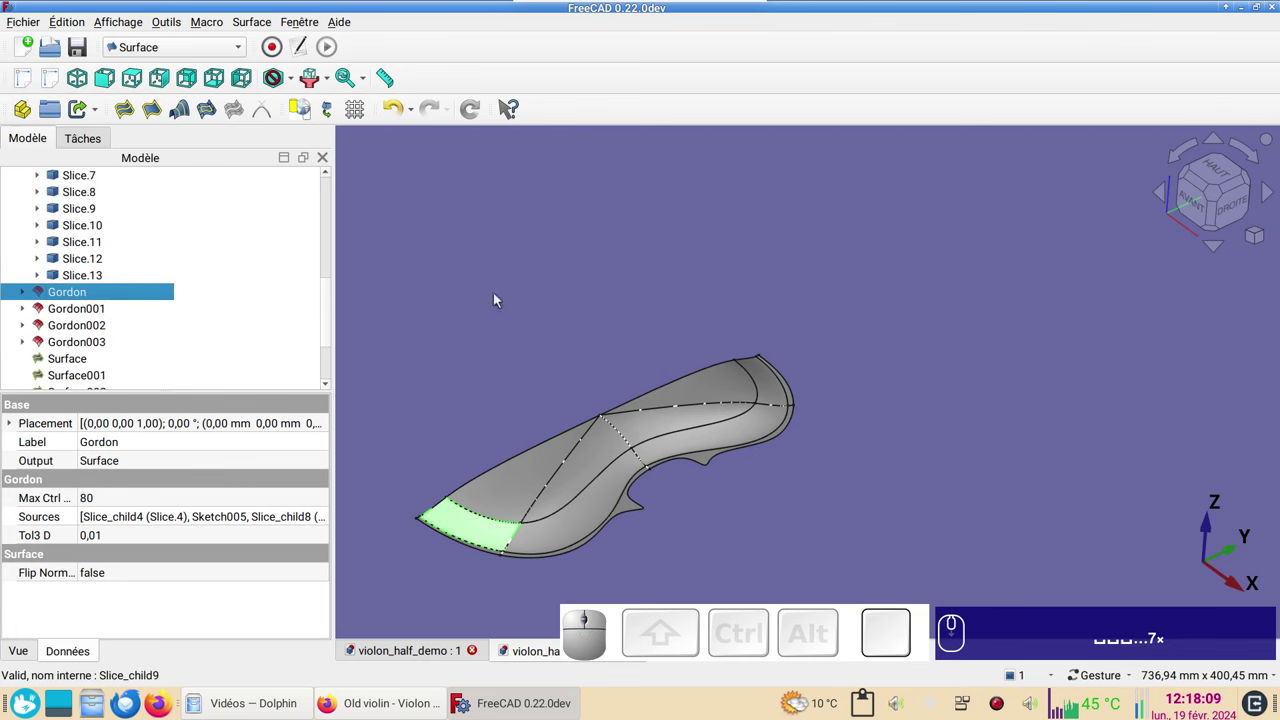
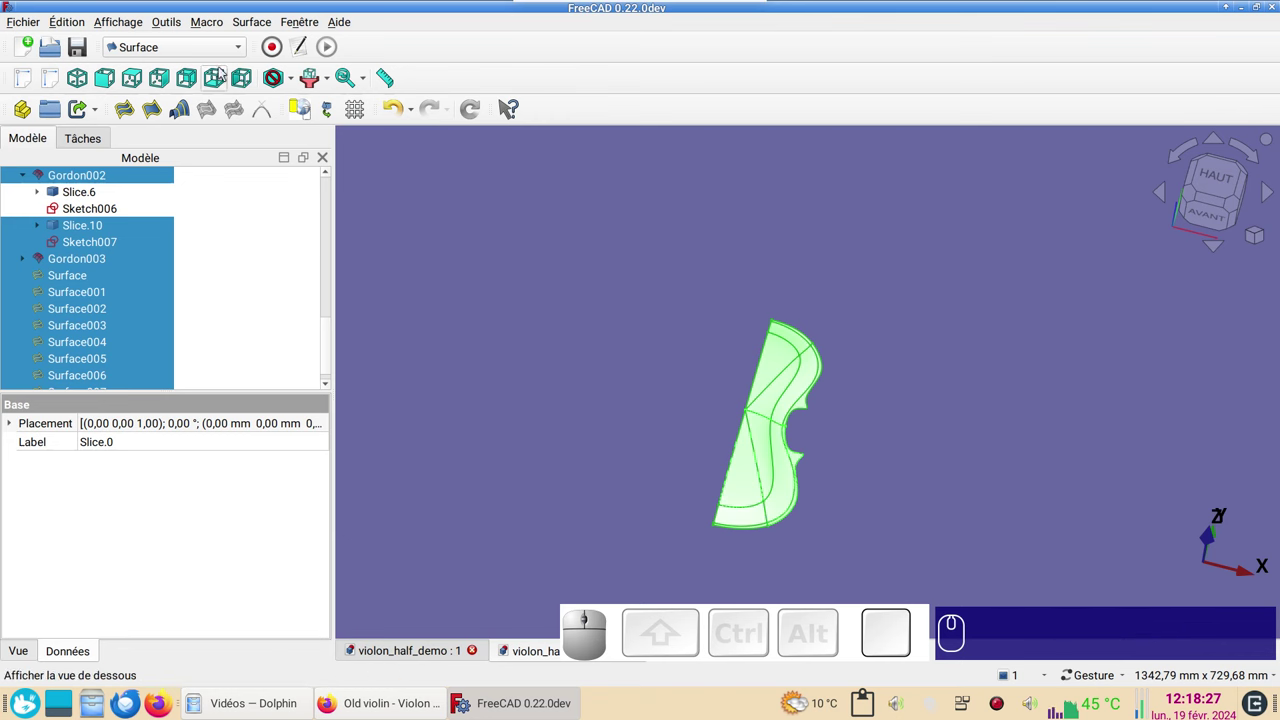
- In the Part workbench, mirror the half top across the YZ plane to form the full violin top
{"action": "left_click", "coordinate": [197, 39]}
{"action": "left_click", "coordinate": [172, 240]}
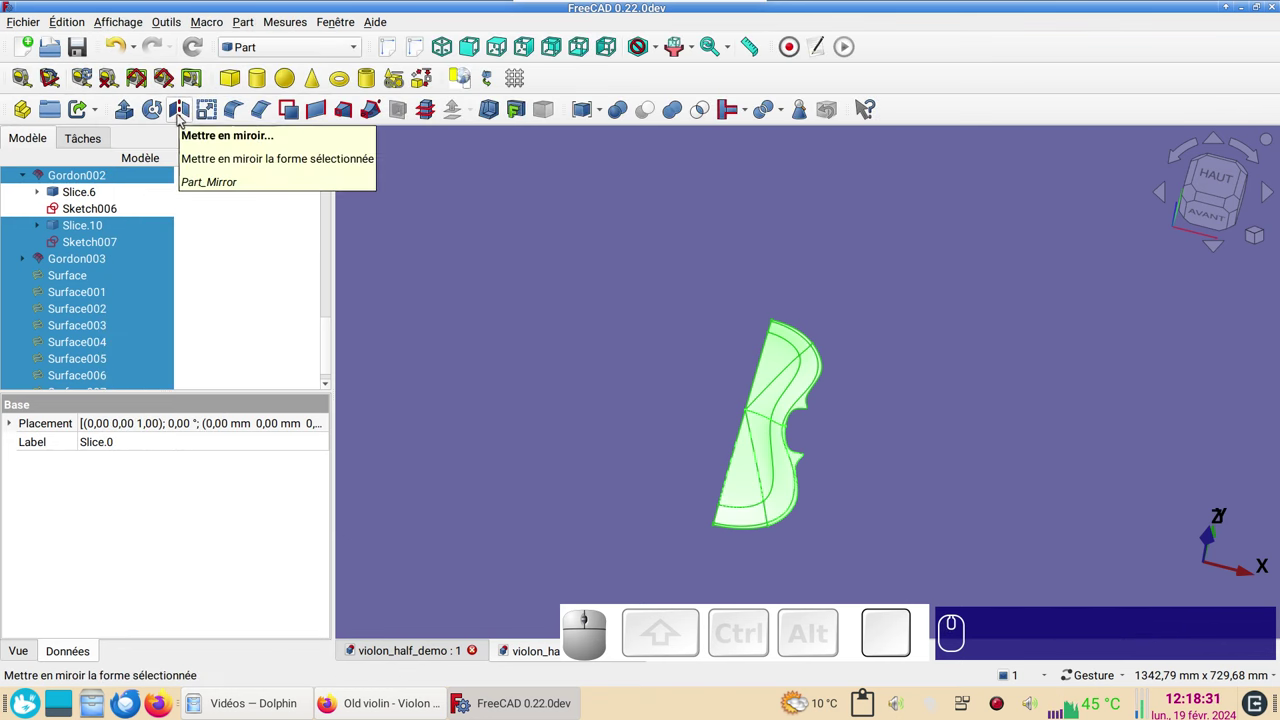
{"action": "left_click", "coordinate": [184, 121]}
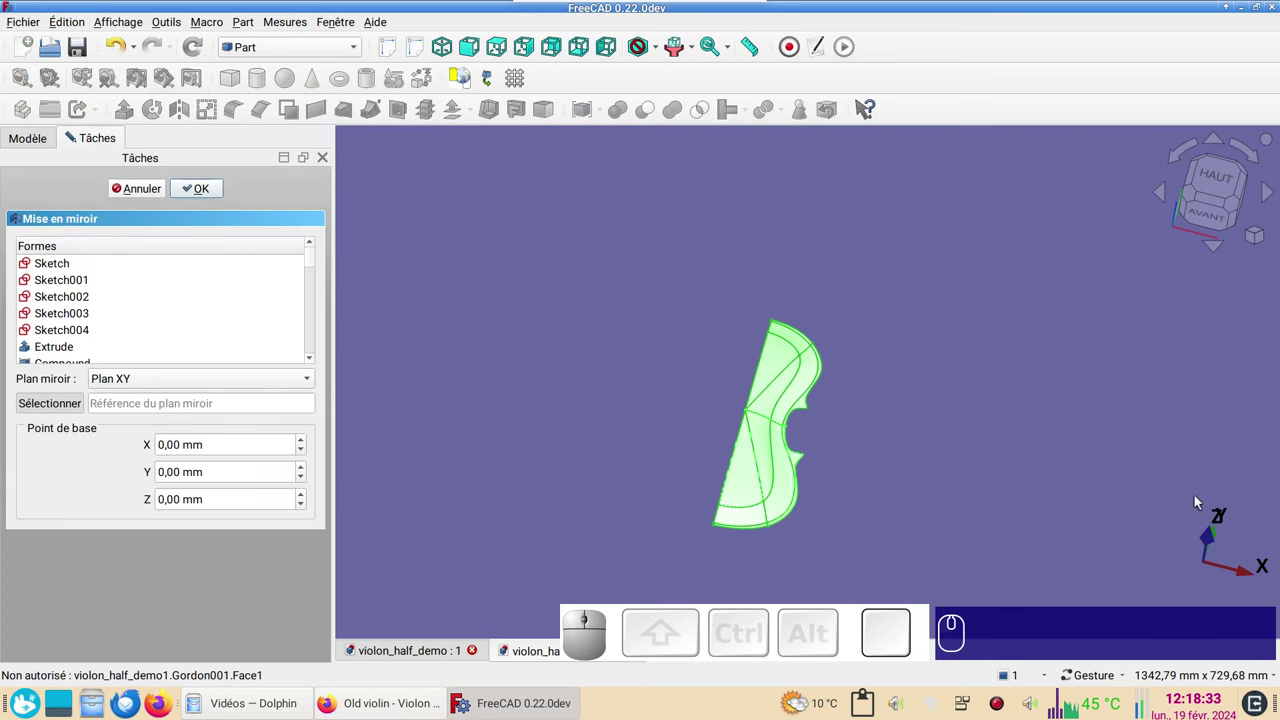
{"action": "left_click", "coordinate": [263, 387]}
{"action": "left_click", "coordinate": [243, 421]}
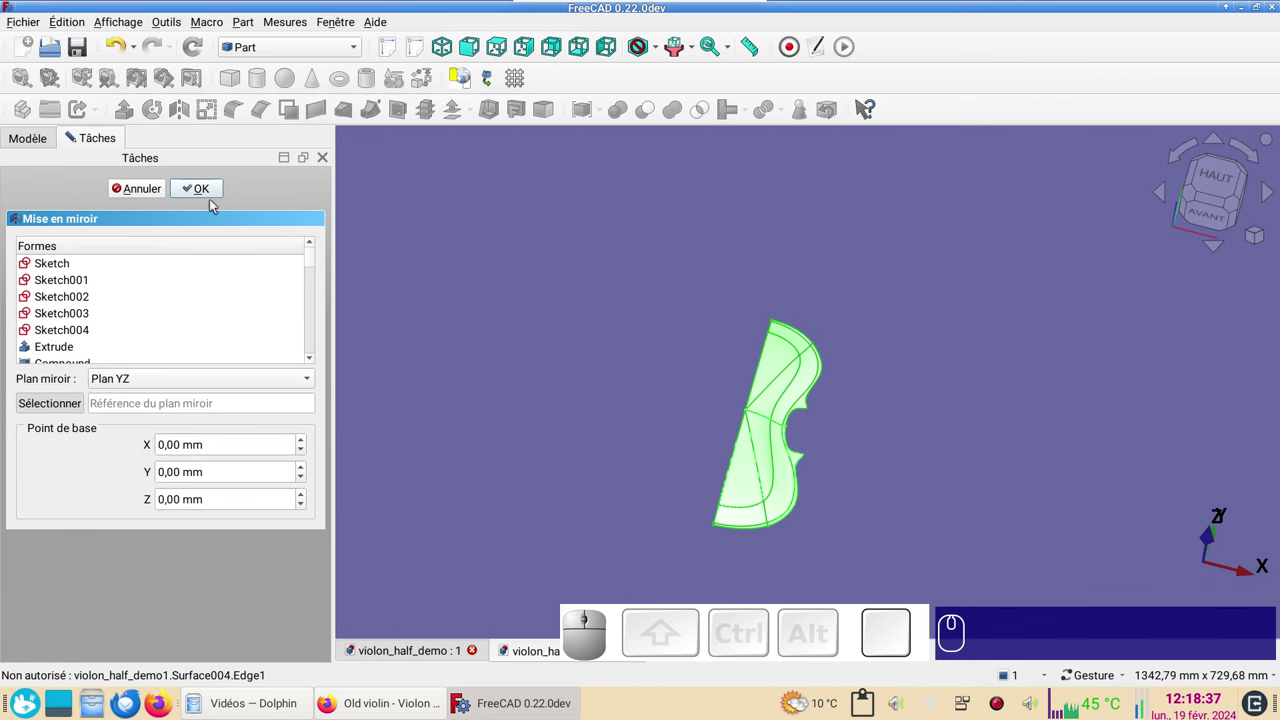
{"action": "left_click", "coordinate": [203, 191]}
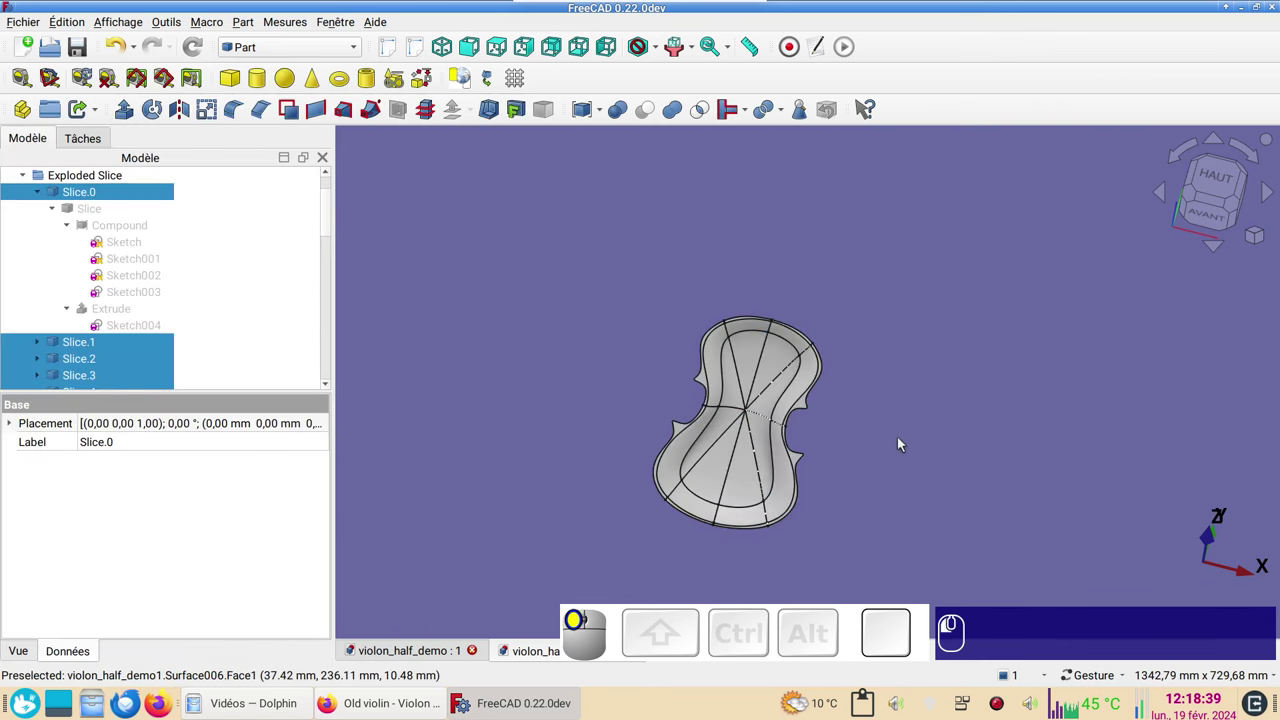
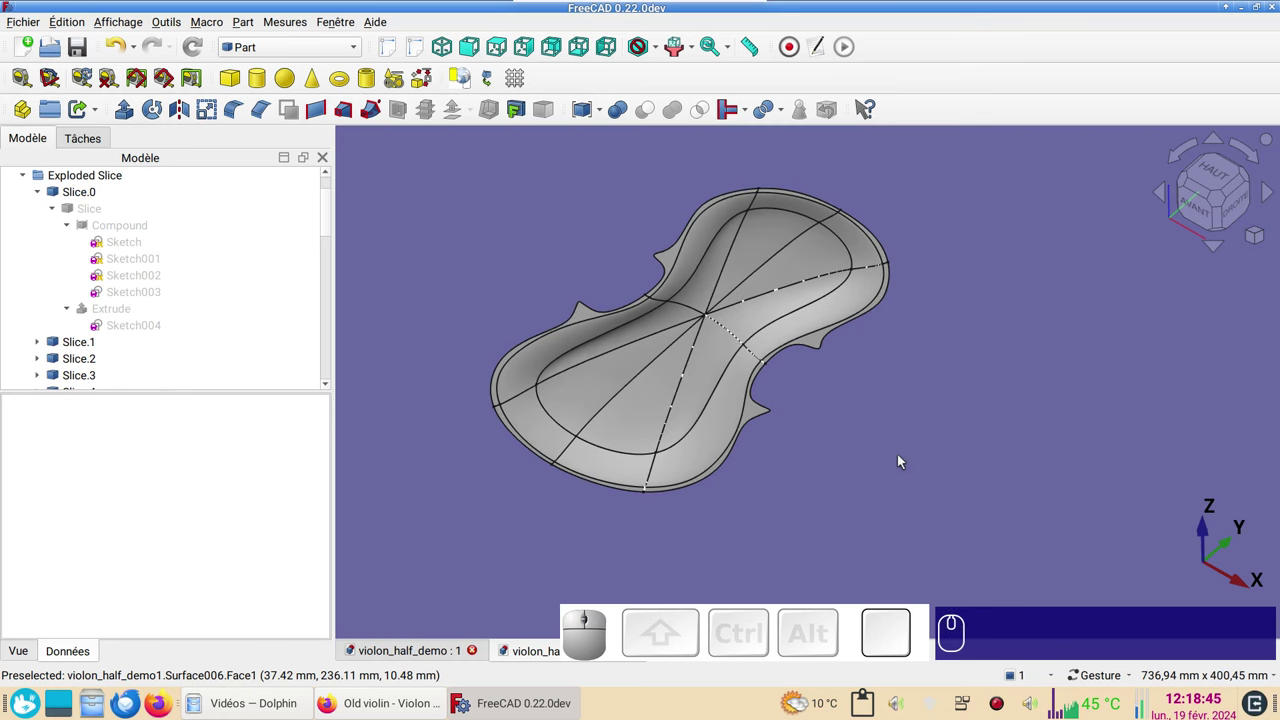
- Inspect the mirrored violin top edge-on, switching draw styles and orbiting around it
{"action": "key", "text": "v"}
{"action": "key", "text": "KP_6"}
{"action": "left_click_drag", "start_coordinate": [969, 368], "coordinate": [952, 349]}
{"action": "key", "text": "v"}
{"action": "key", "text": "KP_1"}
{"action": "left_click_drag", "start_coordinate": [948, 448], "coordinate": [490, 345]}
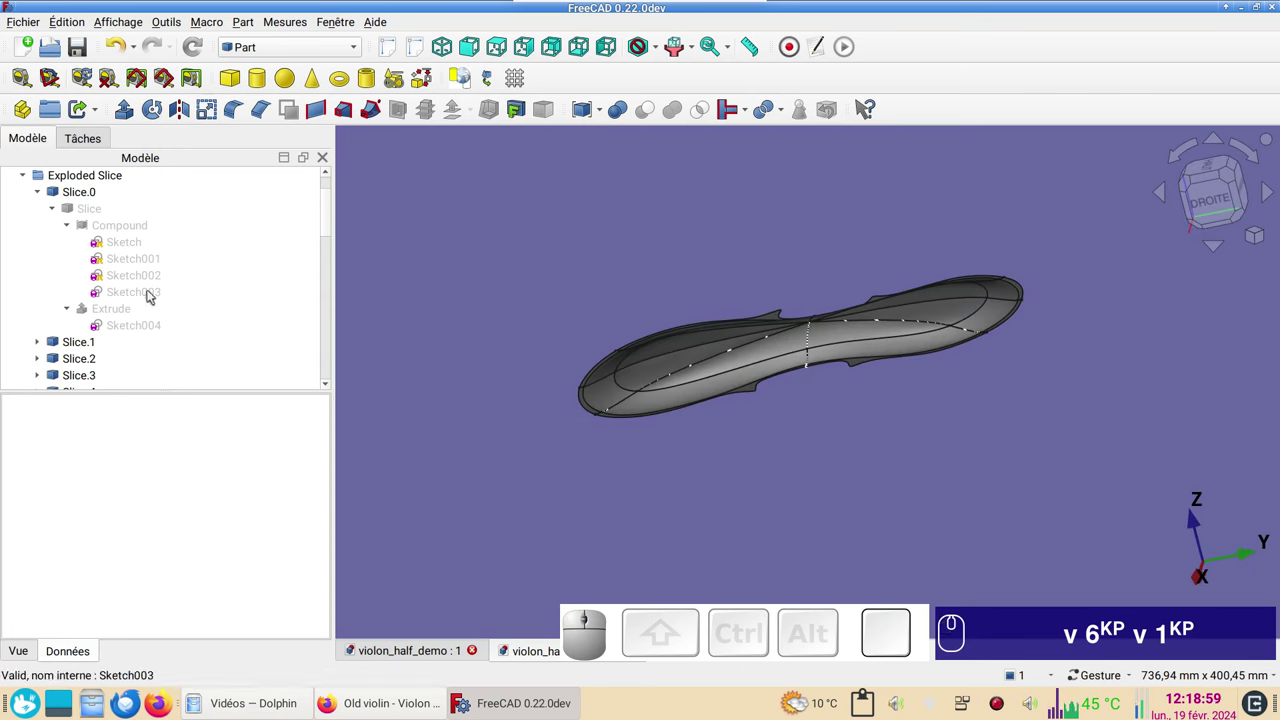
- Show Sketch003 of the first slice in the 3D view and toggle Sketch002's visibility back and forth
{"action": "left_click", "coordinate": [157, 298]}
{"action": "key", "text": "space"}
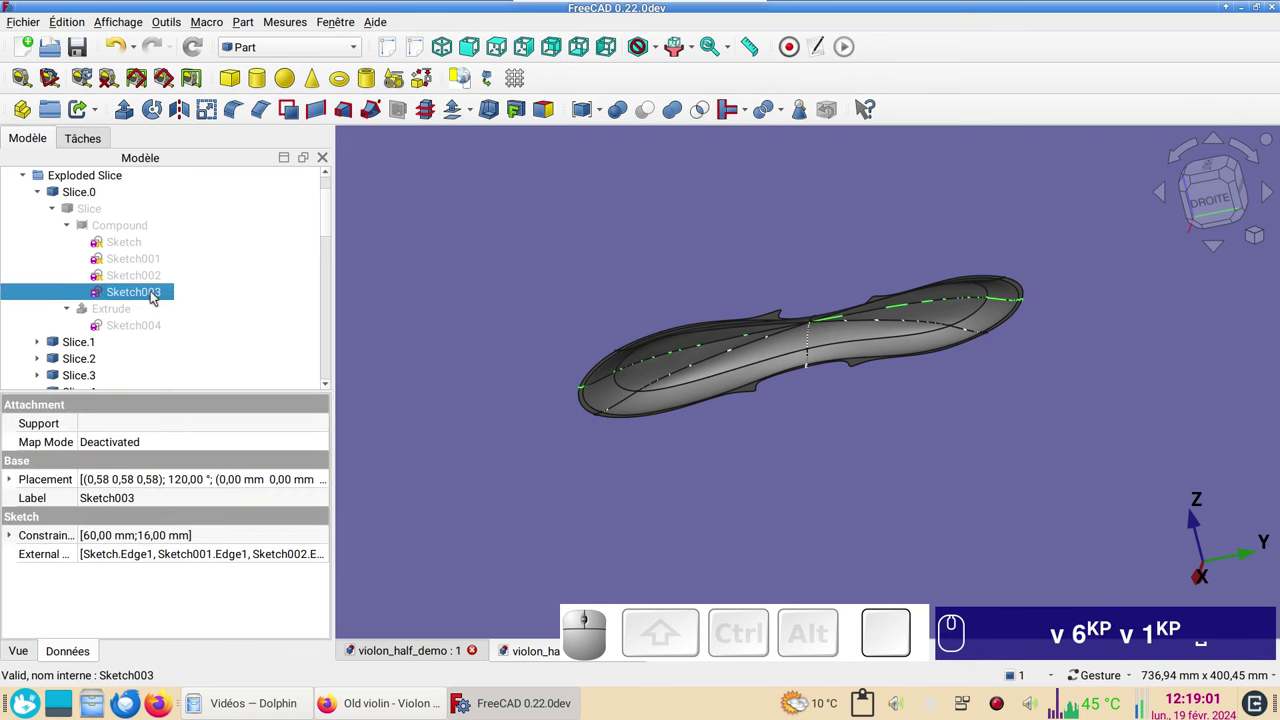
{"action": "left_click", "coordinate": [150, 282]}
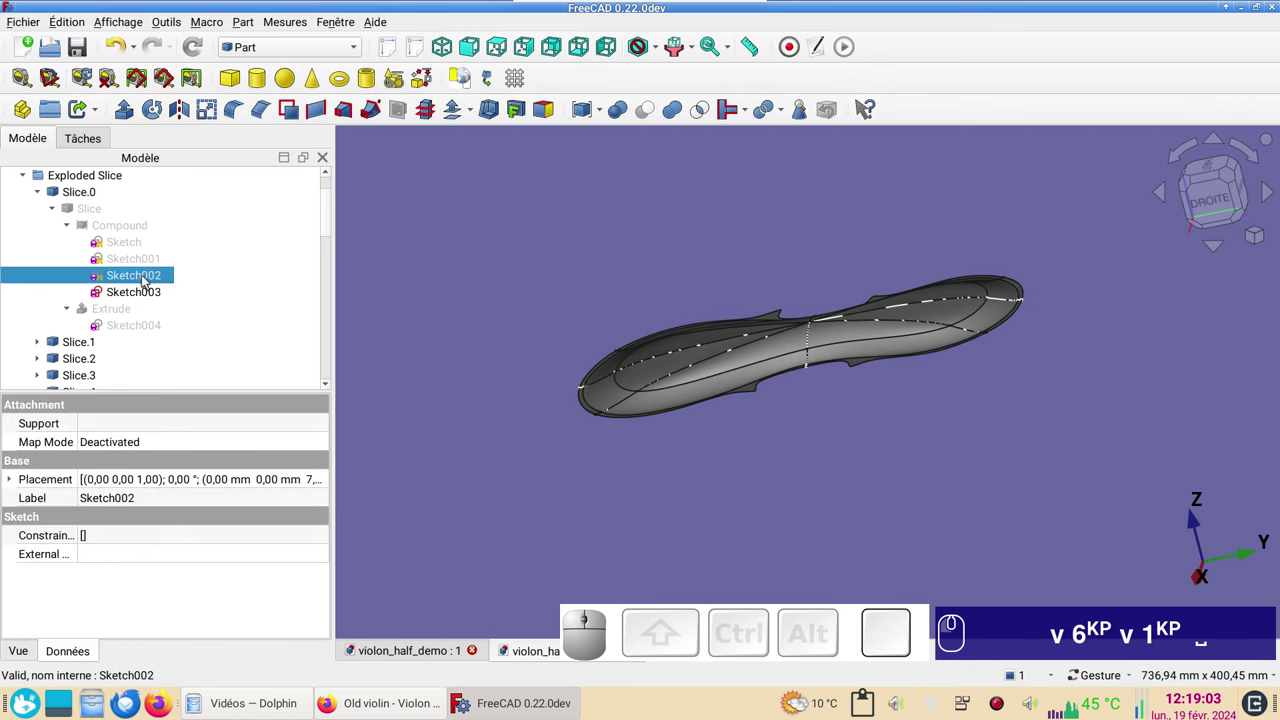
{"action": "key", "text": "space"}
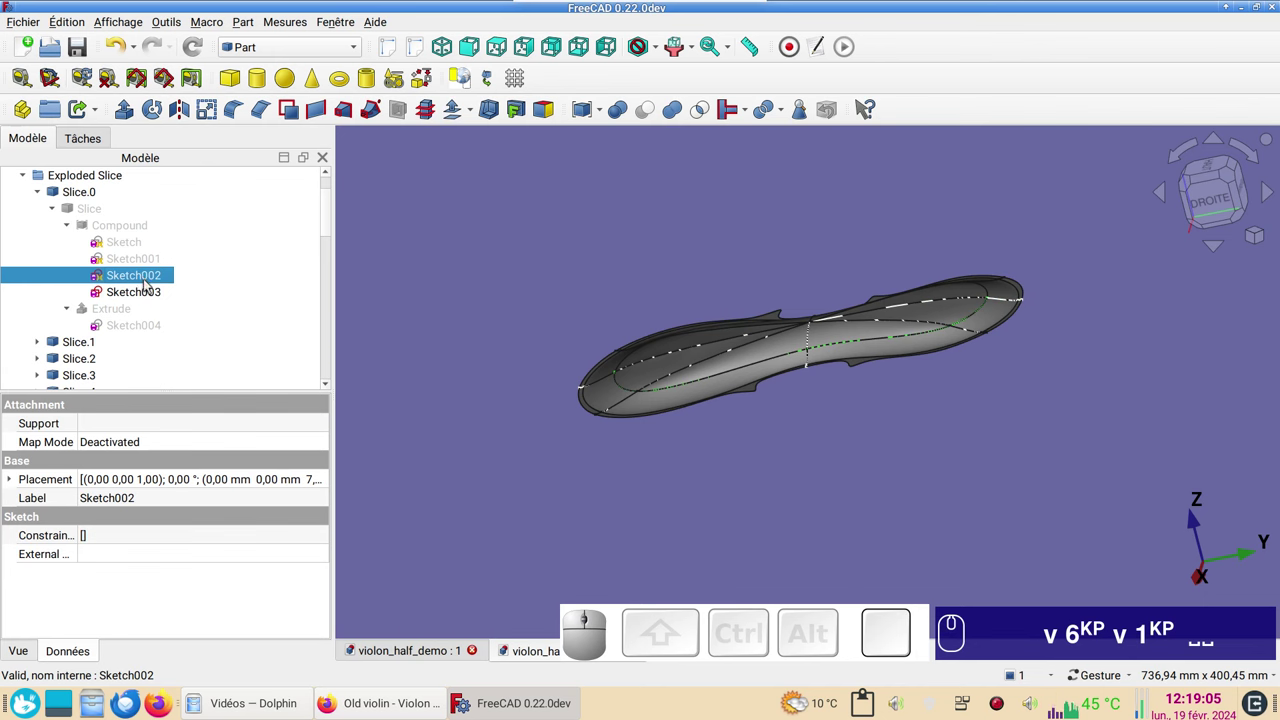
{"action": "key", "text": "space"}
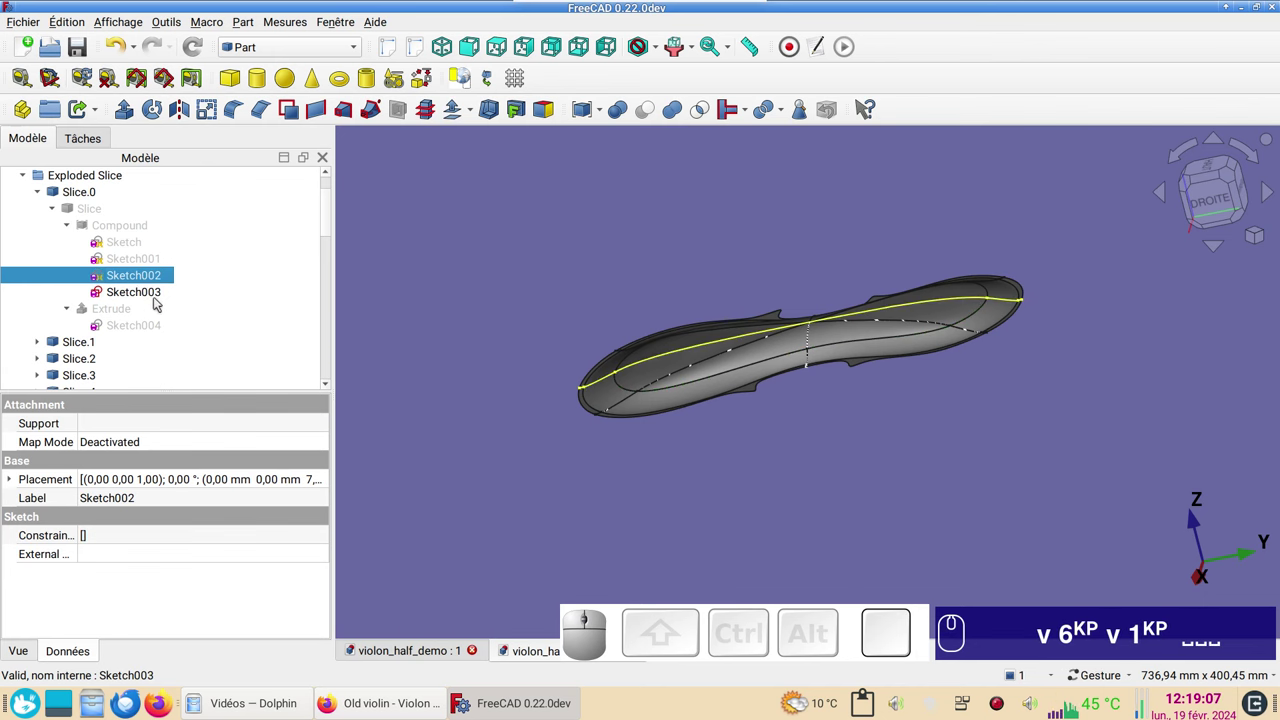
- Edit Sketch003's 60 mm length dimension to 80 mm and view the recomputed arched top
{"action": "left_click", "coordinate": [157, 295]}
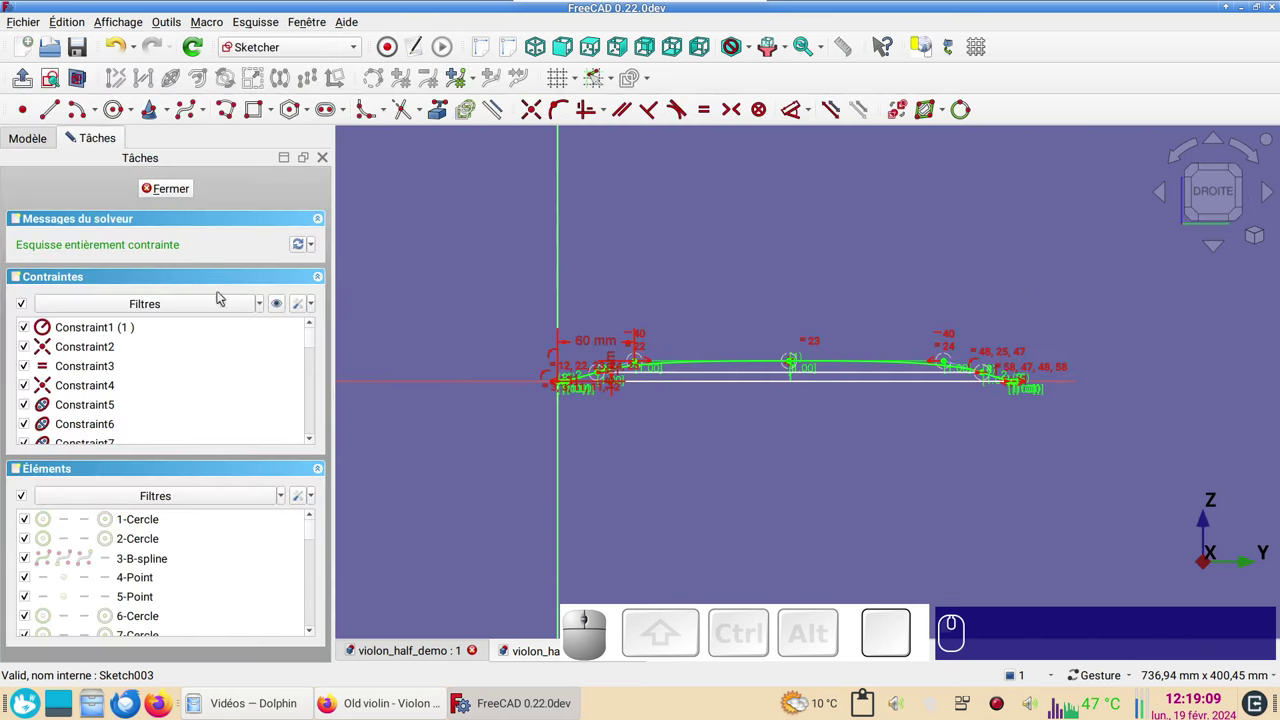
{"action": "scroll", "scroll_direction": "up", "scroll_amount": 3}
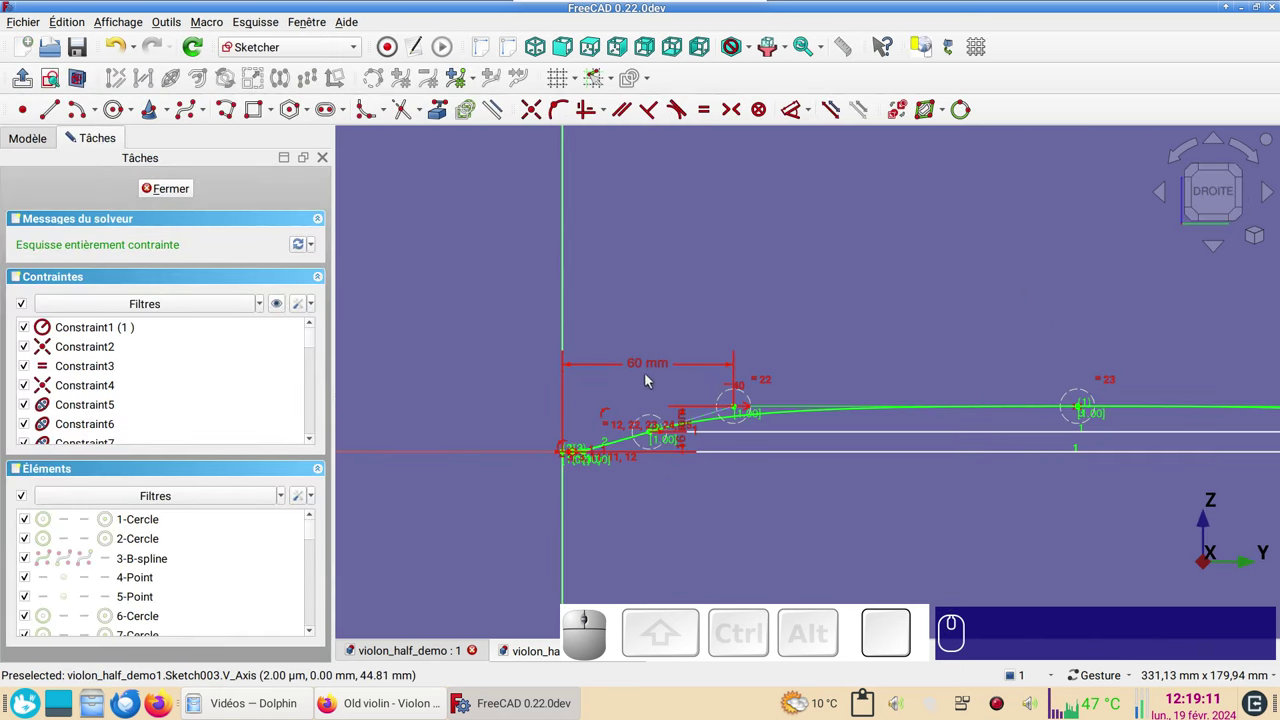
{"action": "left_click", "coordinate": [637, 370]}
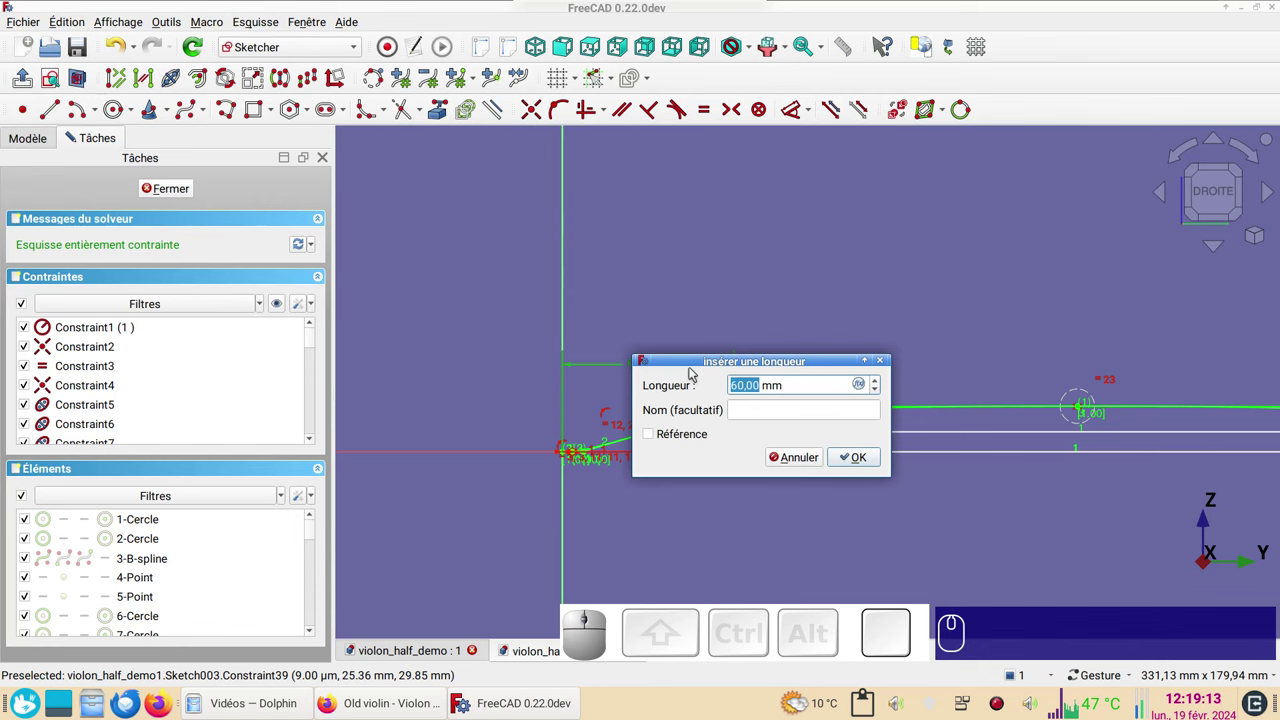
{"action": "key", "text": "KP_8"}
{"action": "key", "text": "KP_0"}
{"action": "key", "text": "KP_Enter"}
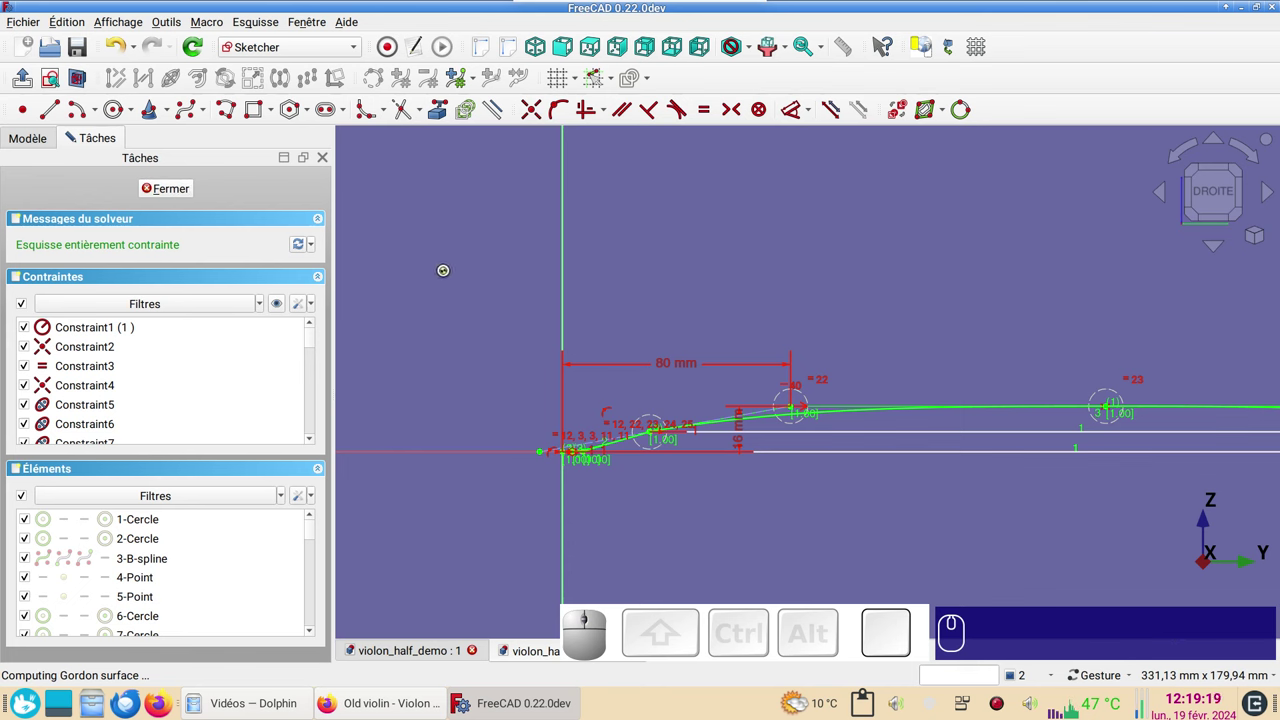
{"action": "scroll", "scroll_direction": "down", "scroll_amount": 3}
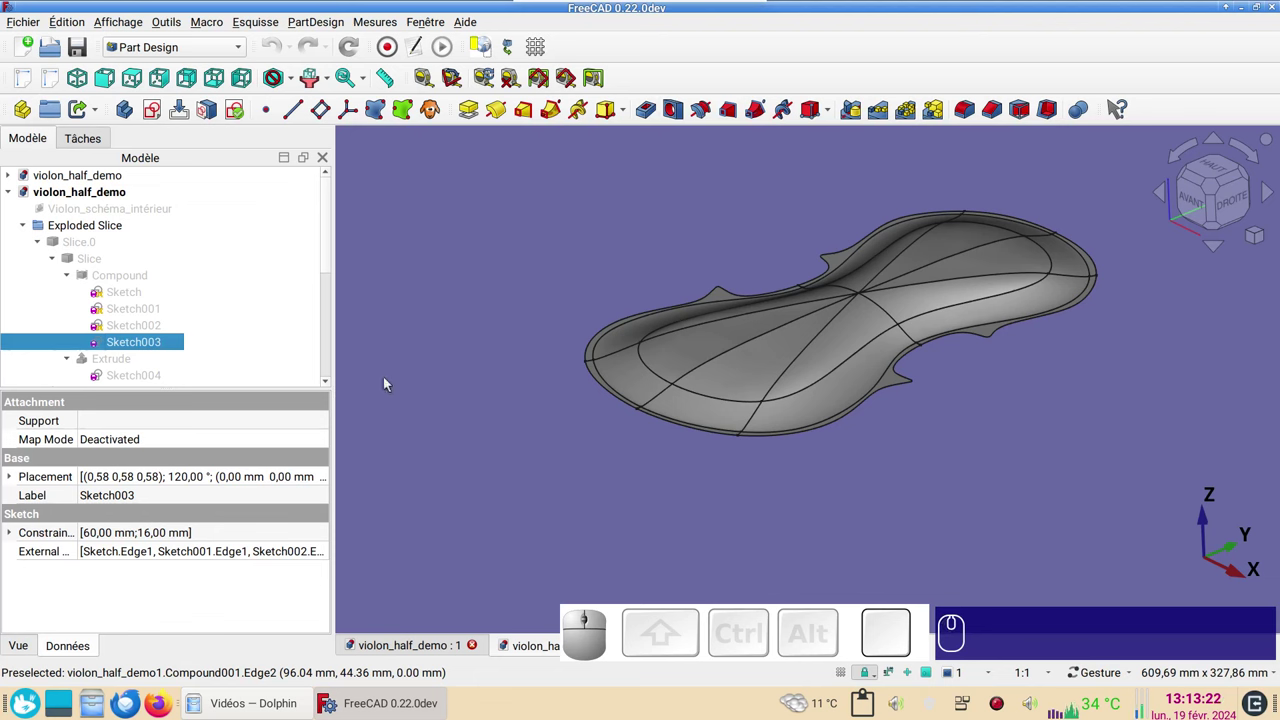
- Reopen Sketch003 and delete the constraint at the curve's left end
{"action": "left_click", "coordinate": [171, 345]}
{"action": "scroll", "scroll_direction": "up", "scroll_amount": 3}
{"action": "left_click_drag", "start_coordinate": [792, 403], "coordinate": [712, 421]}
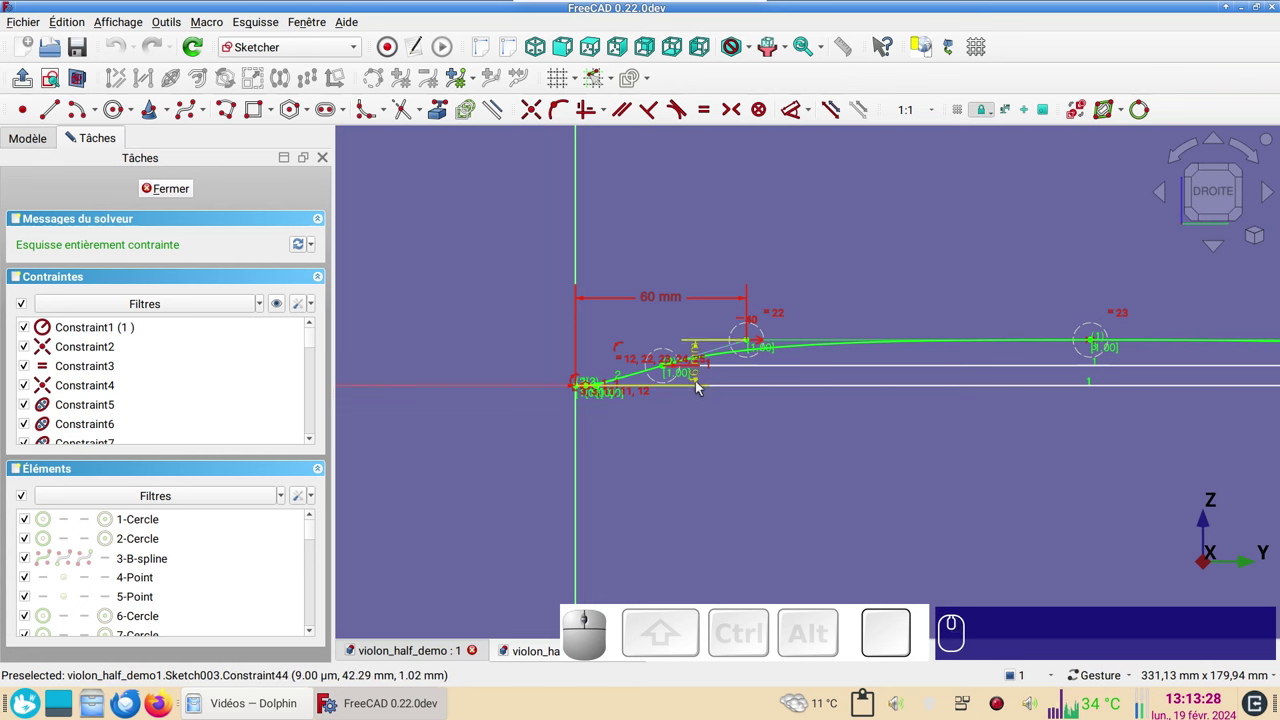
{"action": "left_click", "coordinate": [700, 390]}
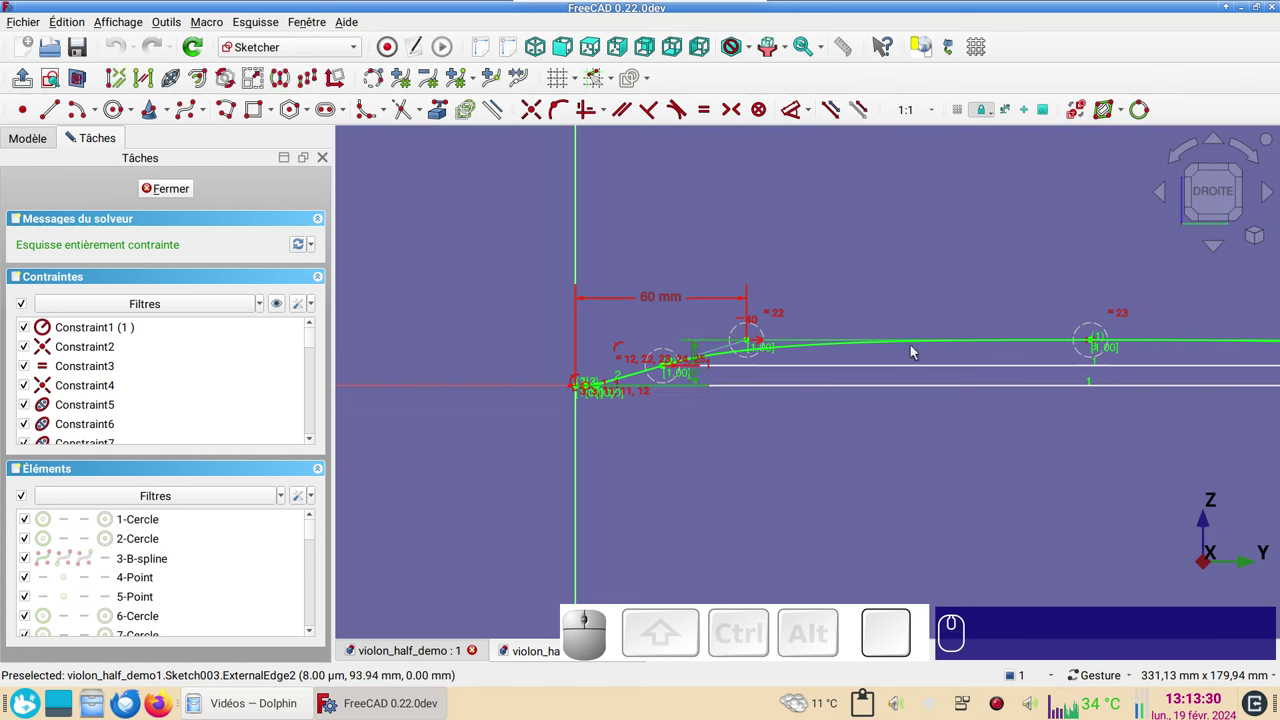
{"action": "key", "text": "Delete"}
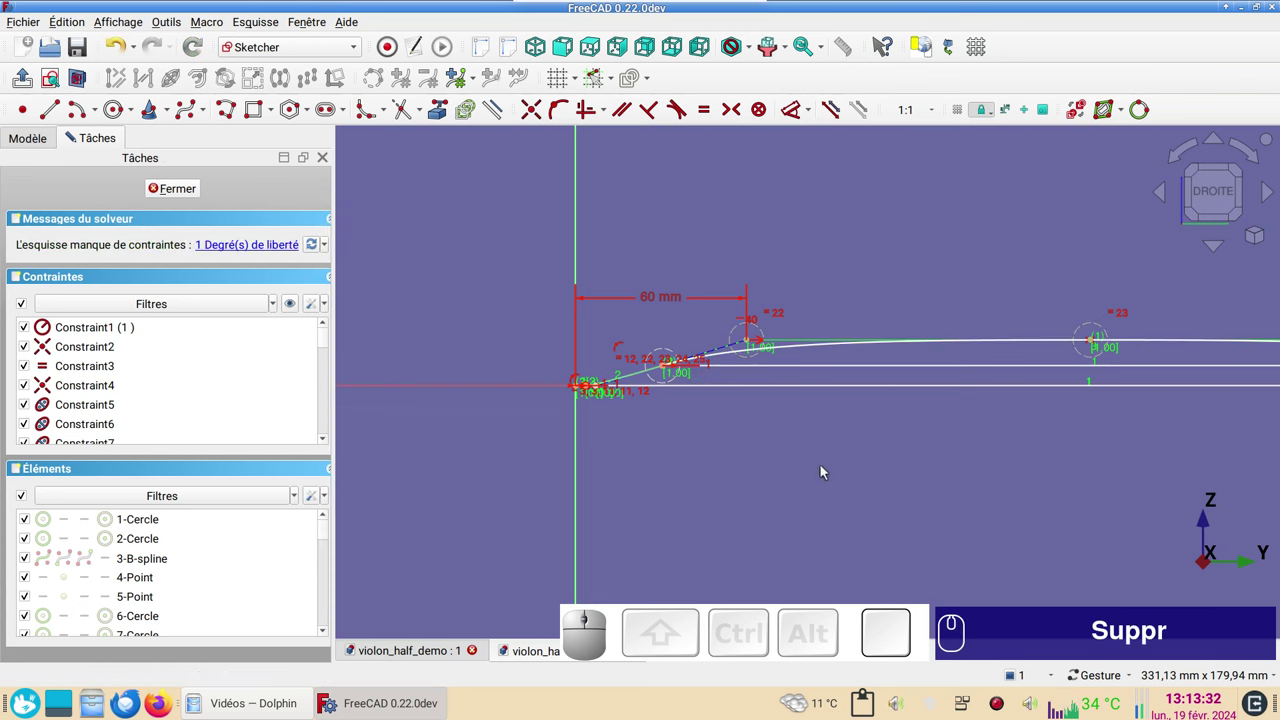
{"action": "scroll", "scroll_direction": "up", "scroll_amount": 3}
{"action": "right_click", "coordinate": [594, 322]}
{"action": "right_click", "coordinate": [740, 463]}
- Re-constrain the curve's end point and reopen the 60 mm length dimension for editing
{"action": "scroll", "scroll_direction": "up", "scroll_amount": 3}
{"action": "left_click_drag", "start_coordinate": [683, 314], "coordinate": [790, 462]}
{"action": "scroll", "scroll_direction": "up", "scroll_amount": 3}
{"action": "left_click_drag", "start_coordinate": [760, 337], "coordinate": [794, 465]}
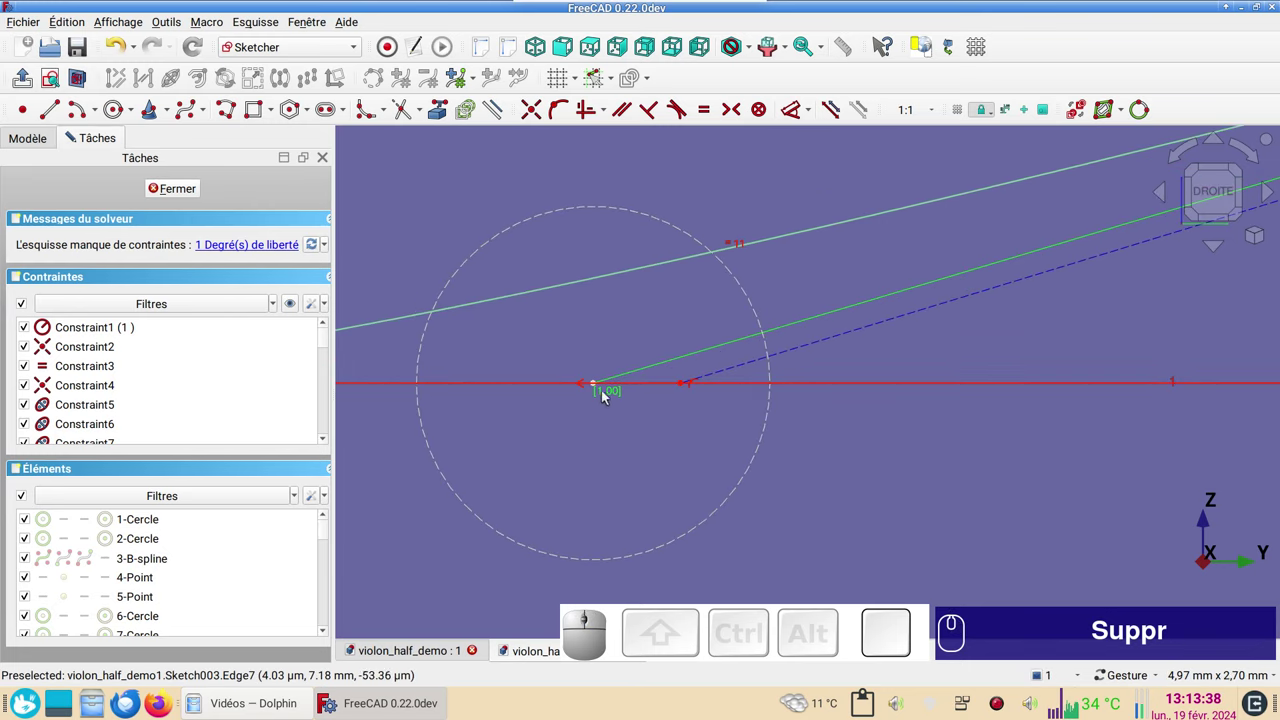
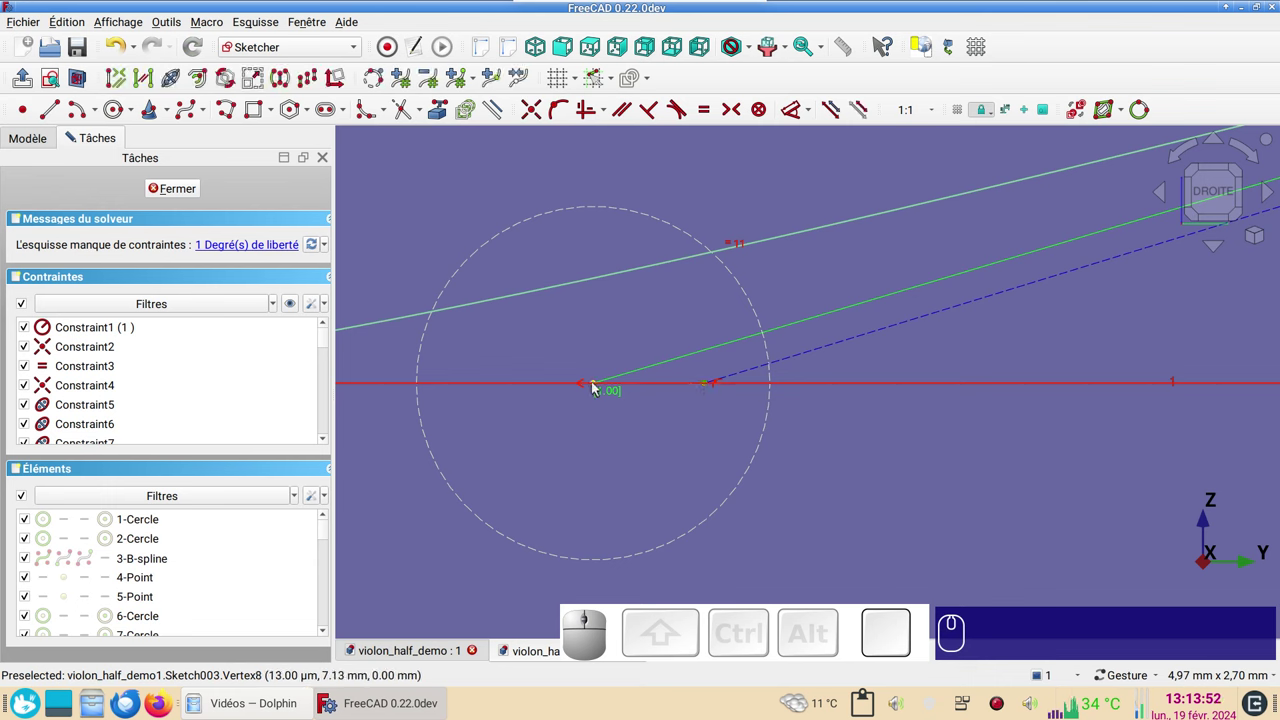
{"action": "left_click", "coordinate": [596, 390]}
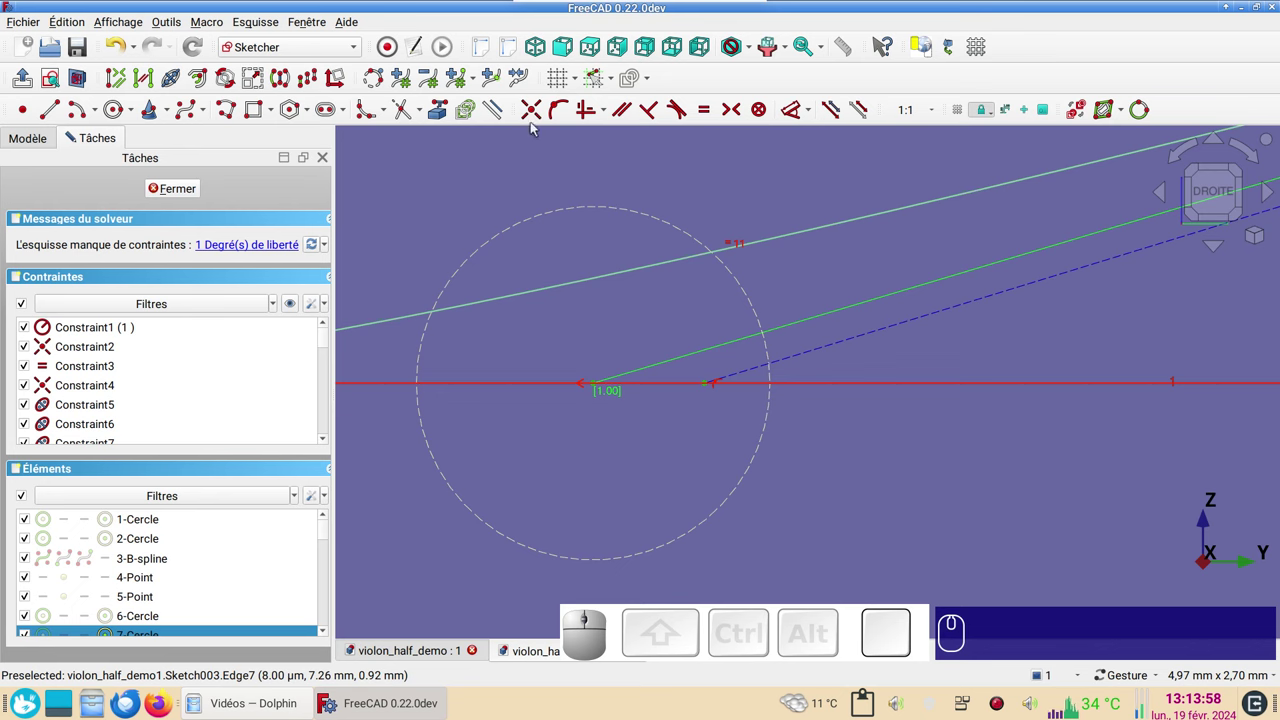
{"action": "key", "text": "c"}
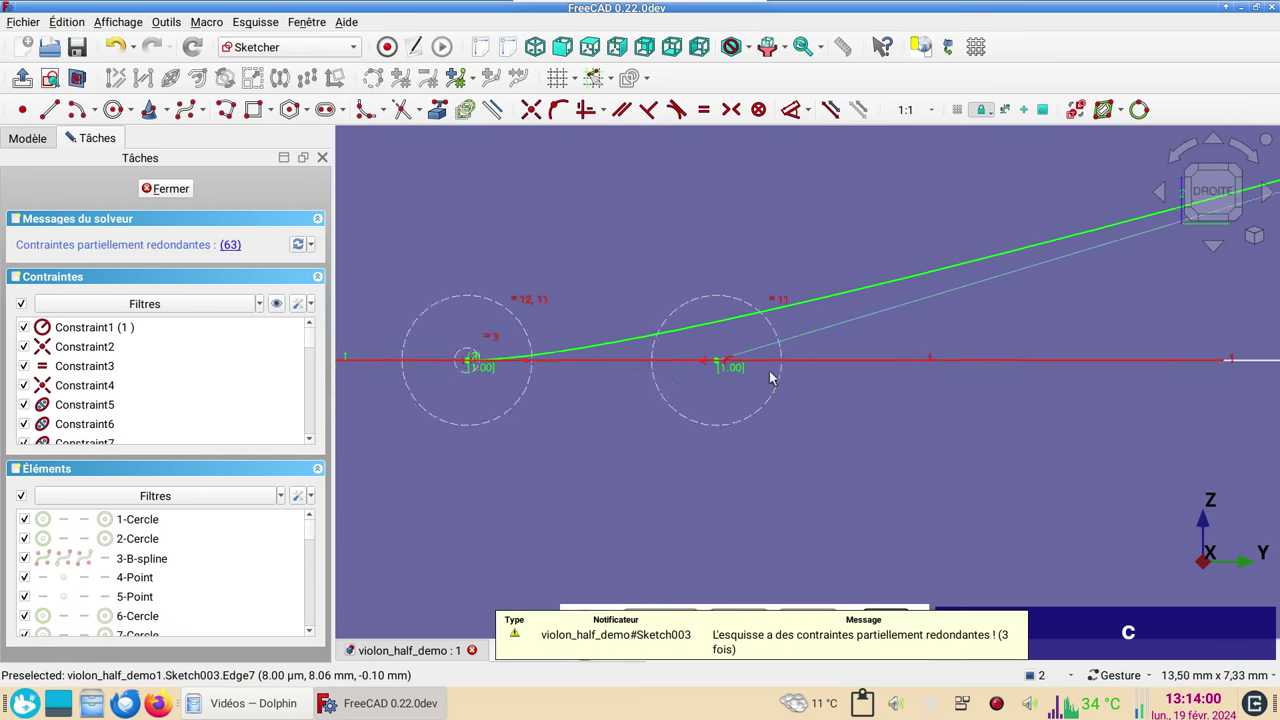
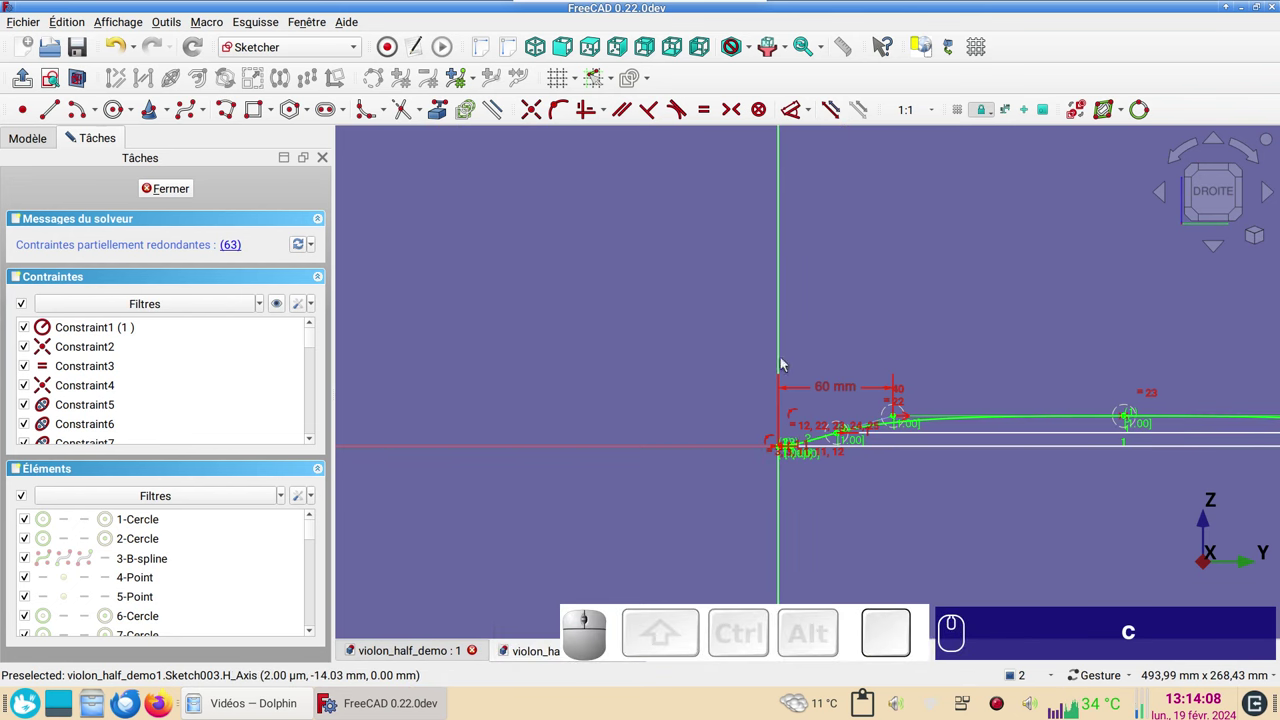
{"action": "scroll", "scroll_direction": "up", "scroll_amount": 3}
{"action": "left_click", "coordinate": [786, 471]}
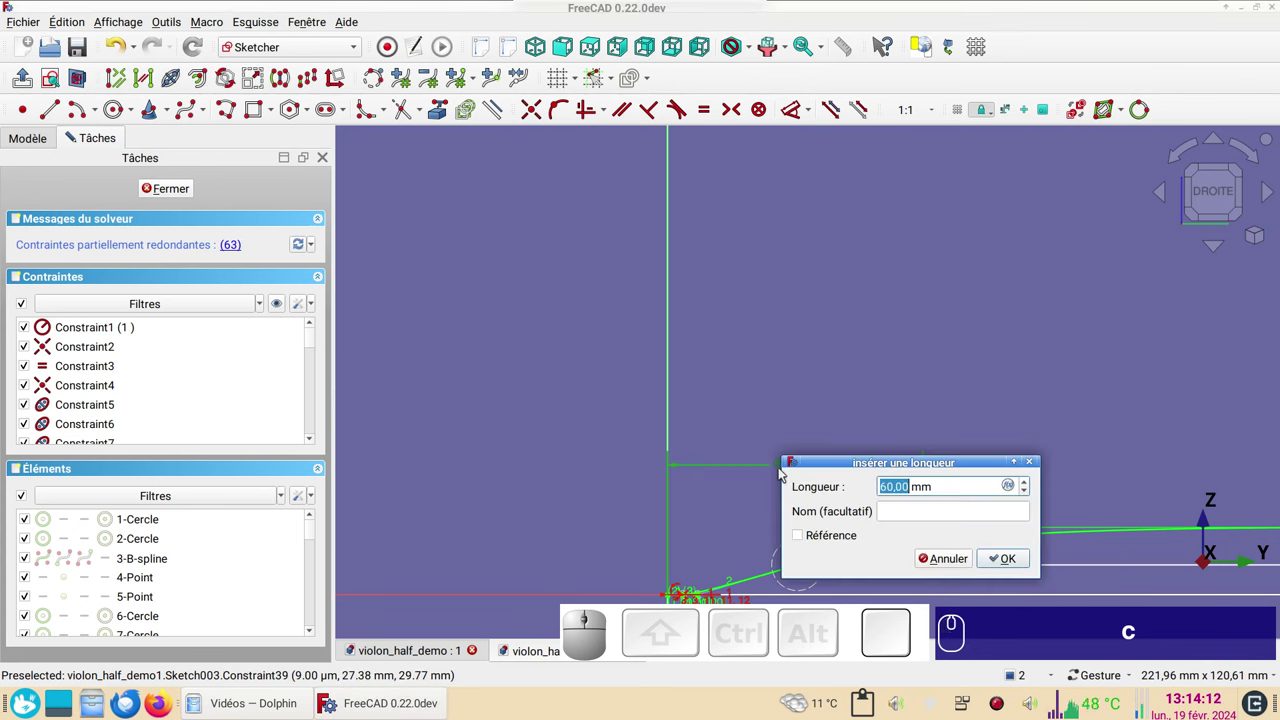
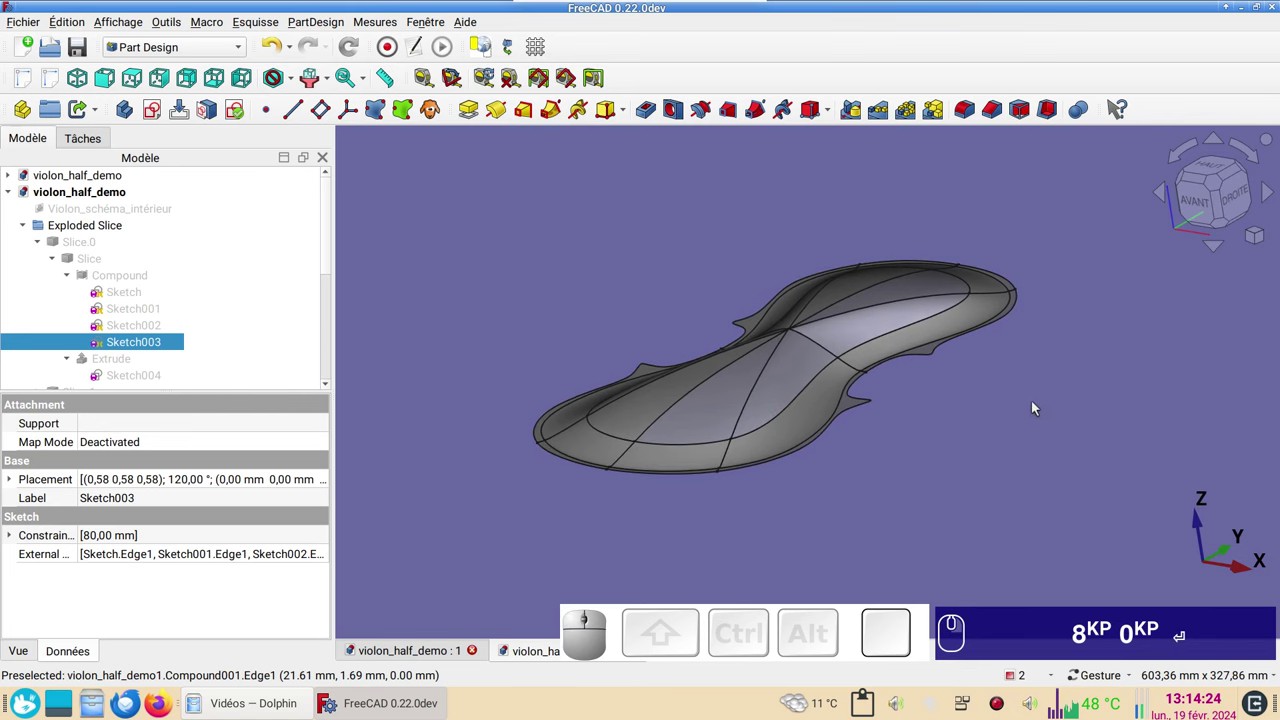
- Set Sketch002's placement height to 4 mm and check Sketch001's vertical position at z = 0
{"action": "left_click", "coordinate": [146, 327]}
{"action": "left_click", "coordinate": [17, 479]}
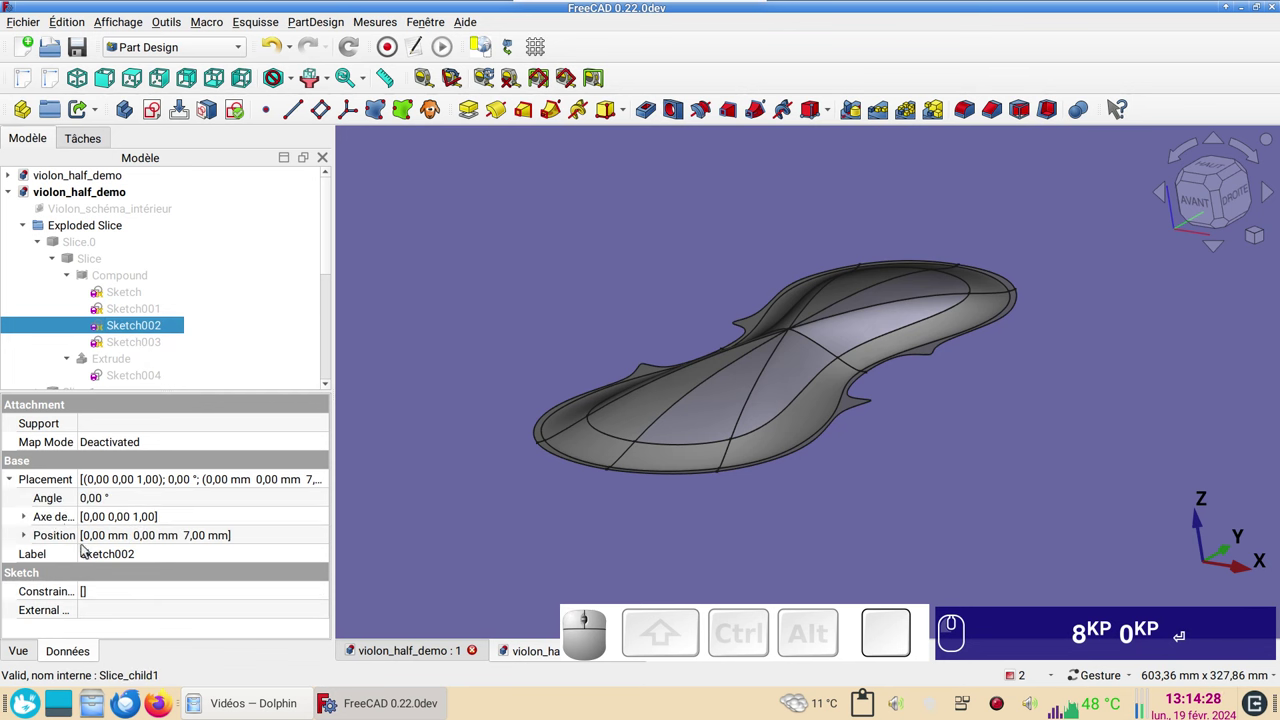
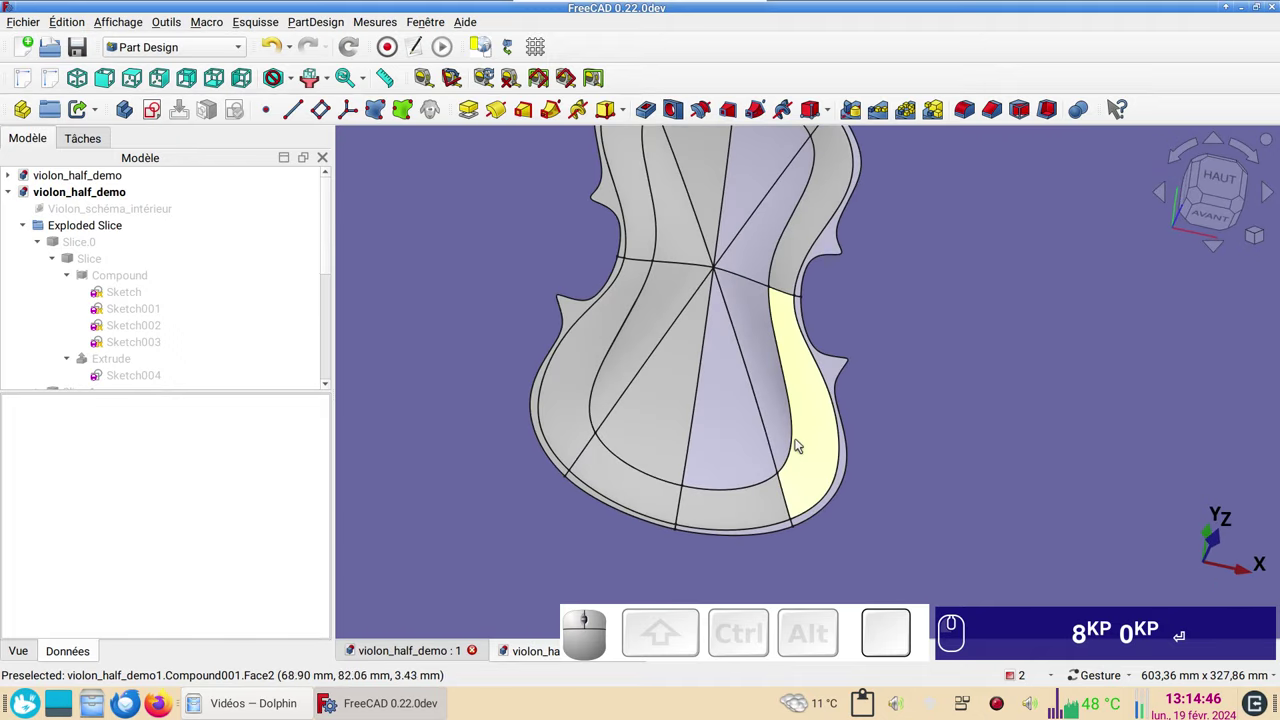
{"action": "left_click", "coordinate": [144, 297]}
{"action": "left_click", "coordinate": [146, 311]}
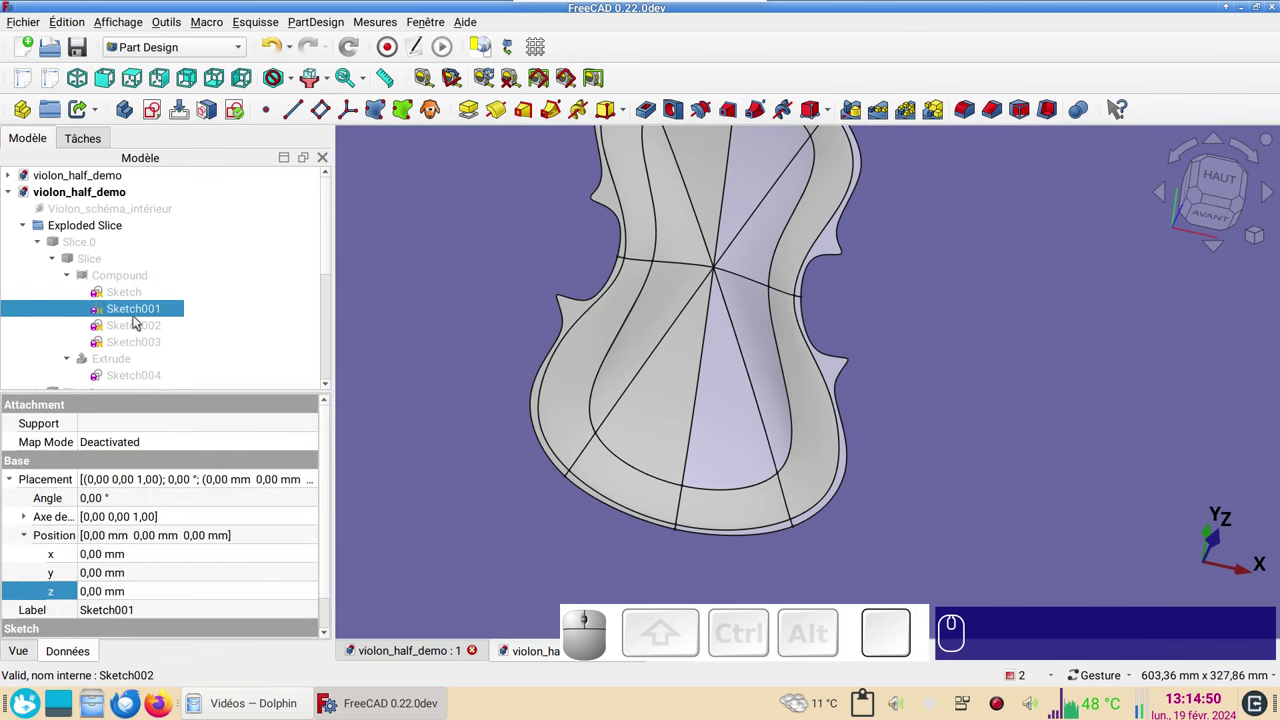
{"action": "left_click", "coordinate": [135, 331]}
{"action": "key", "text": "space"}
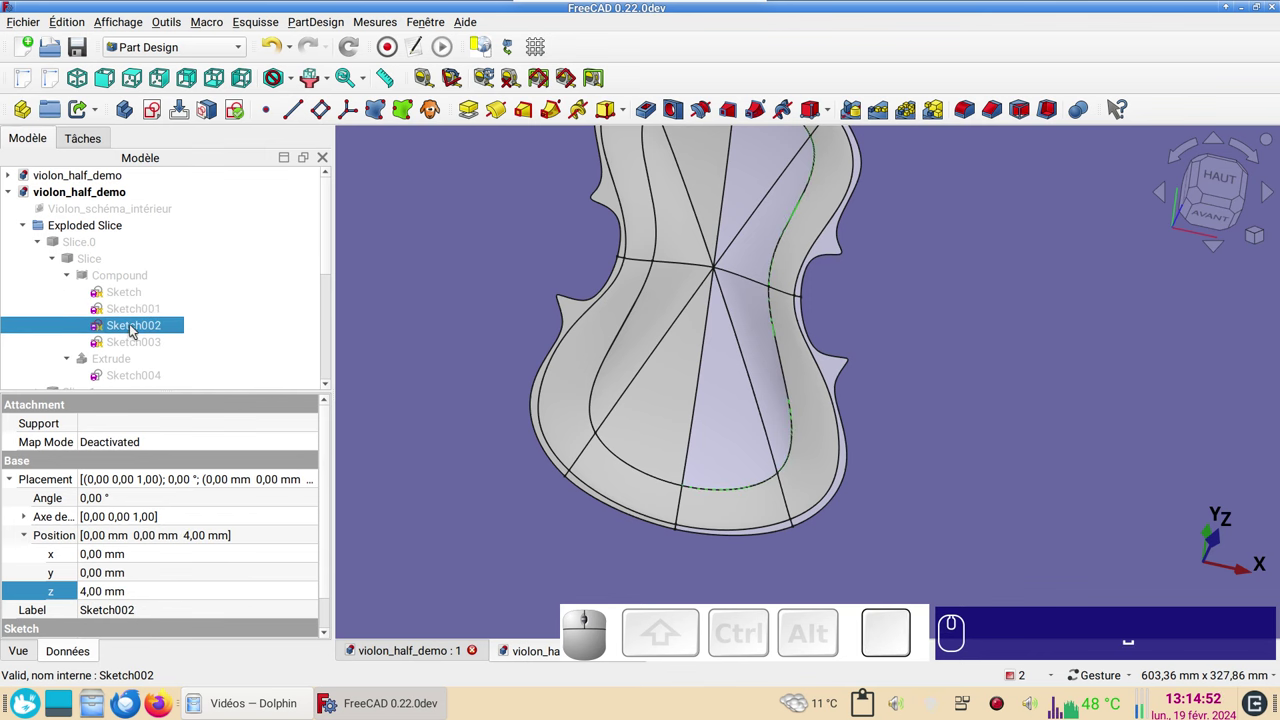
{"action": "left_click", "coordinate": [136, 327]}
{"action": "scroll", "scroll_direction": "down", "scroll_amount": 3}
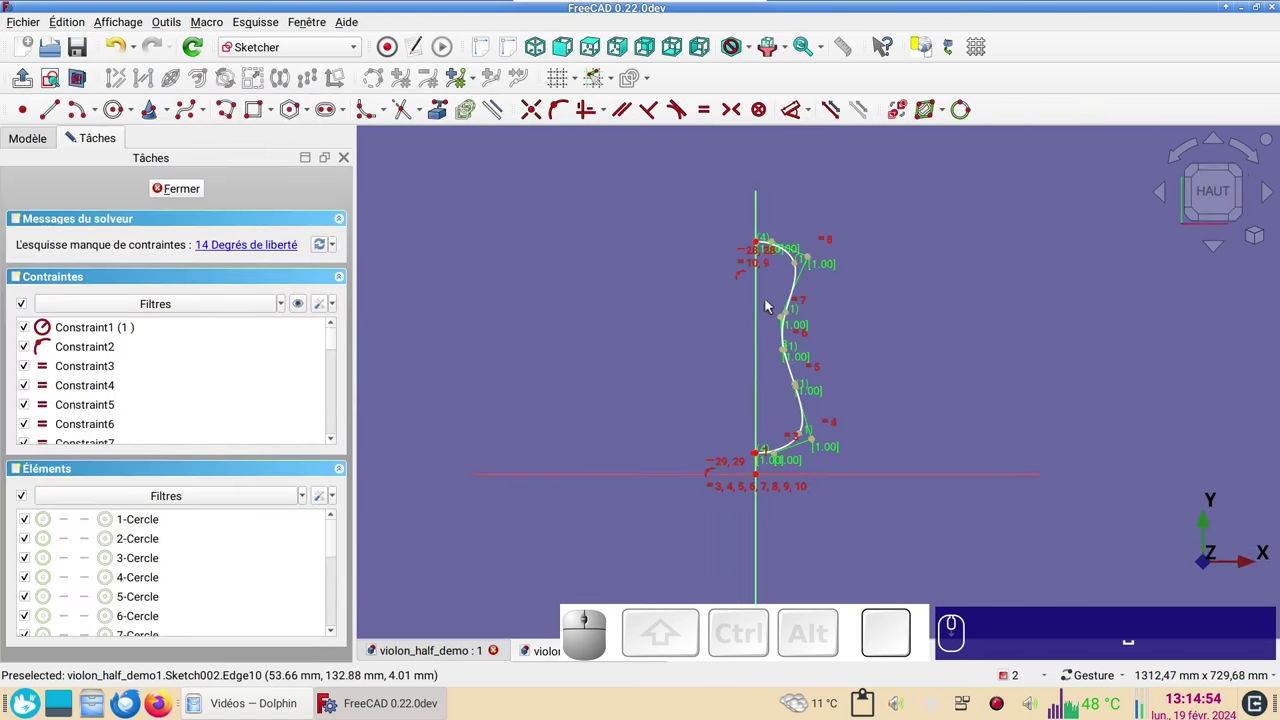
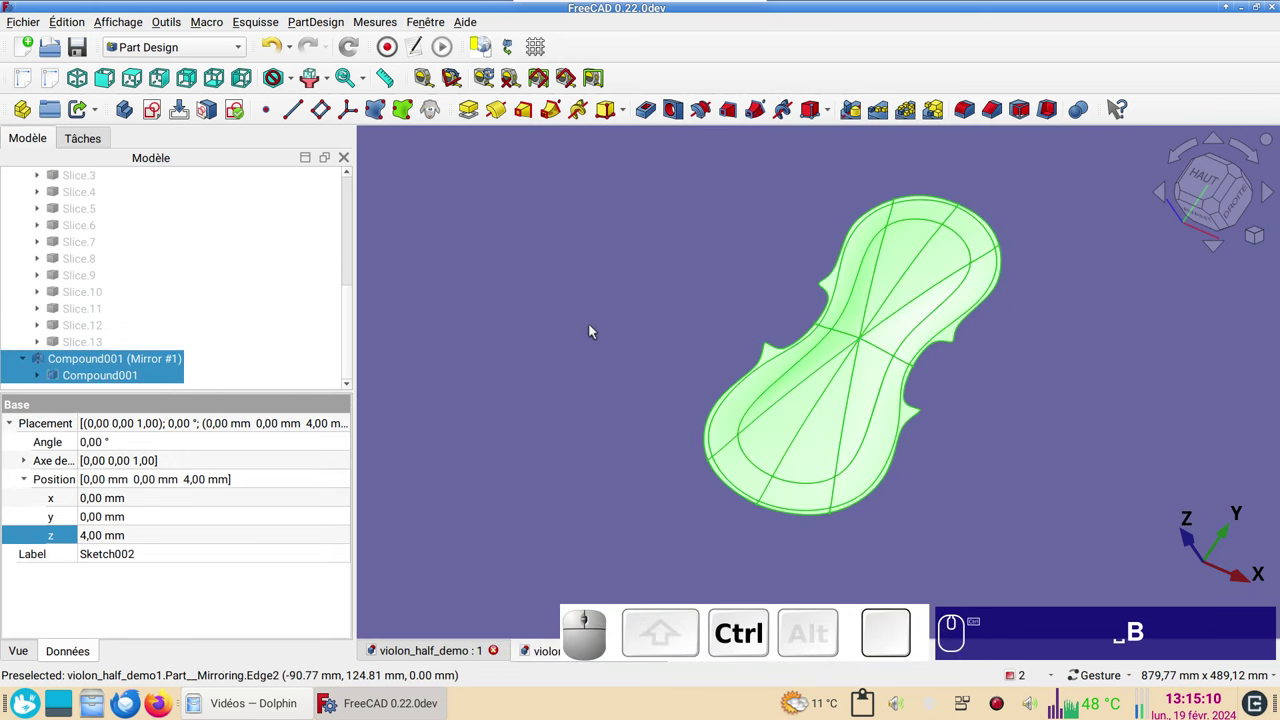
- Set the material of the mirrored Compound001 top to Bronze in the display properties
{"action": "key", "text": "ctrl+d"}
{"action": "left_click", "coordinate": [215, 311]}
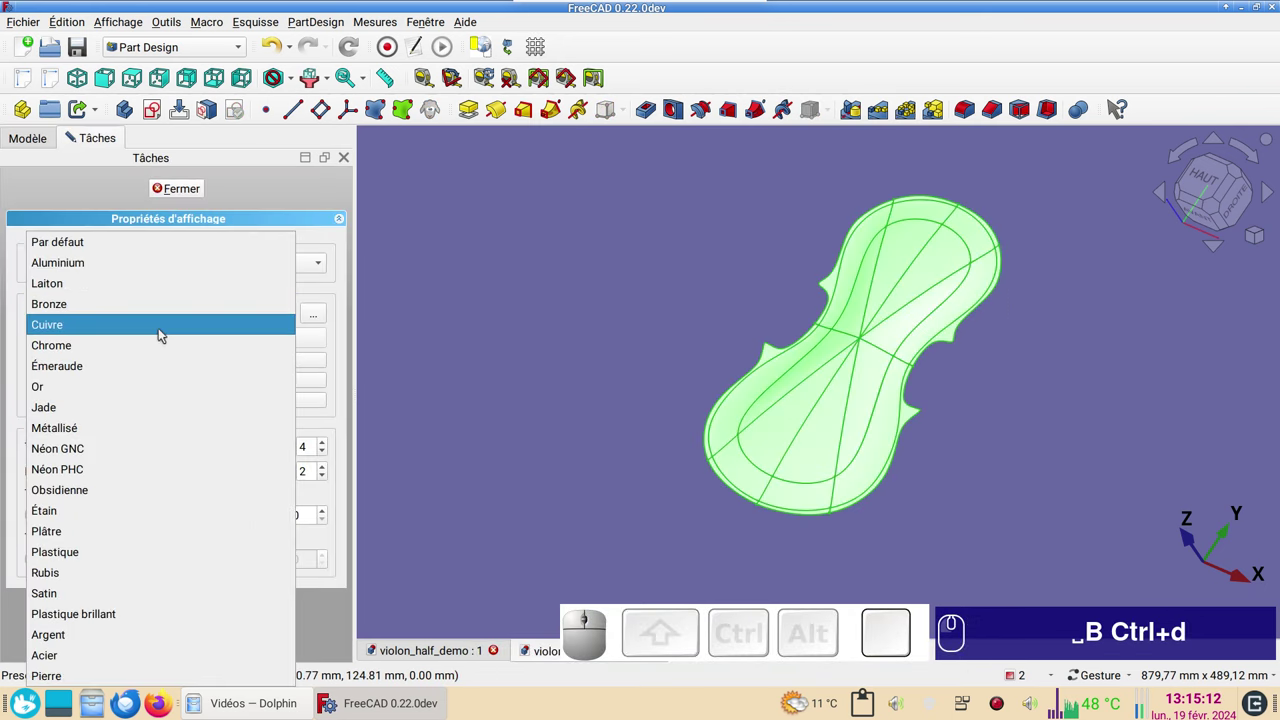
{"action": "left_click", "coordinate": [144, 314]}
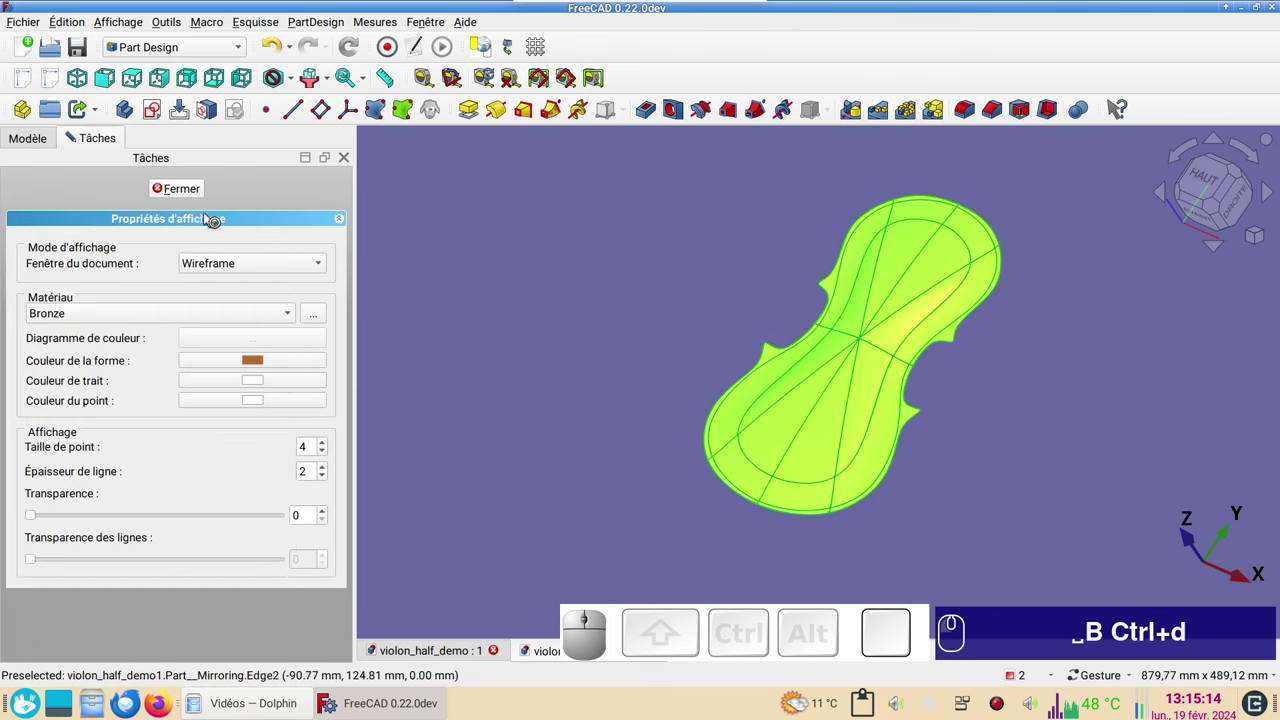
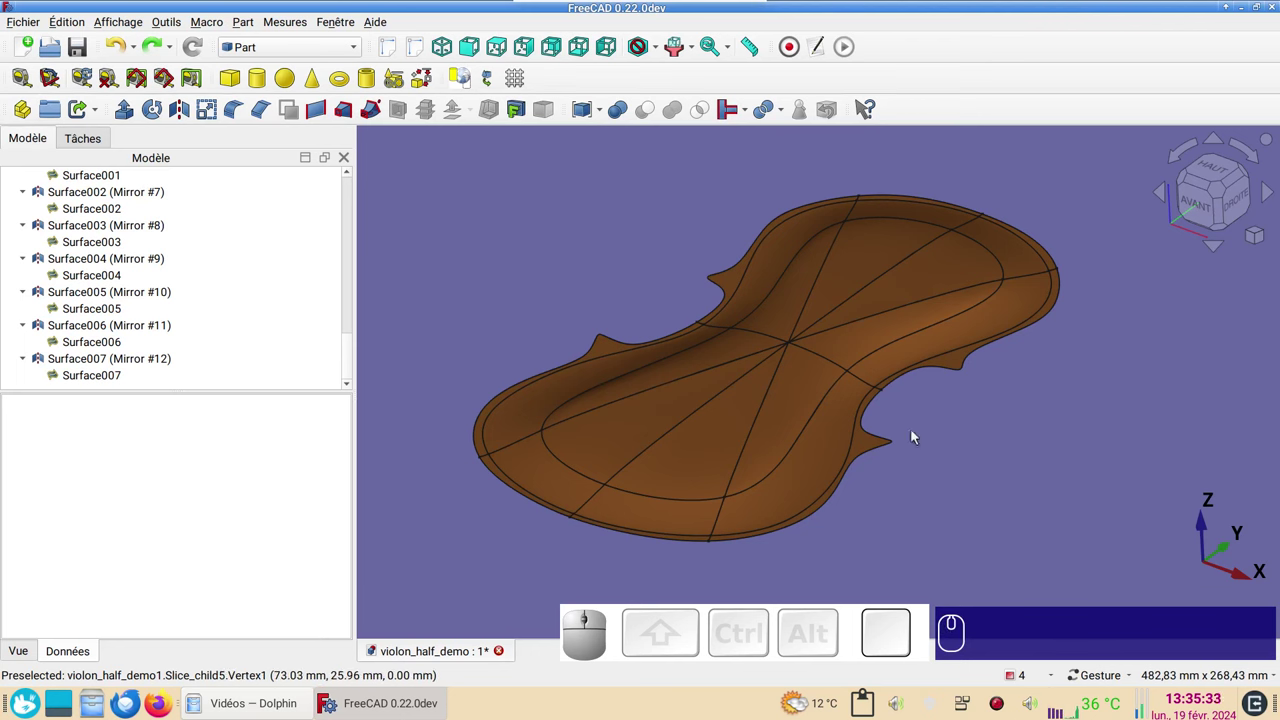
- Show the top shaded without edge lines and switch to the meshing workbench
{"action": "key", "text": "v"}
{"action": "key", "text": "KP_6"}
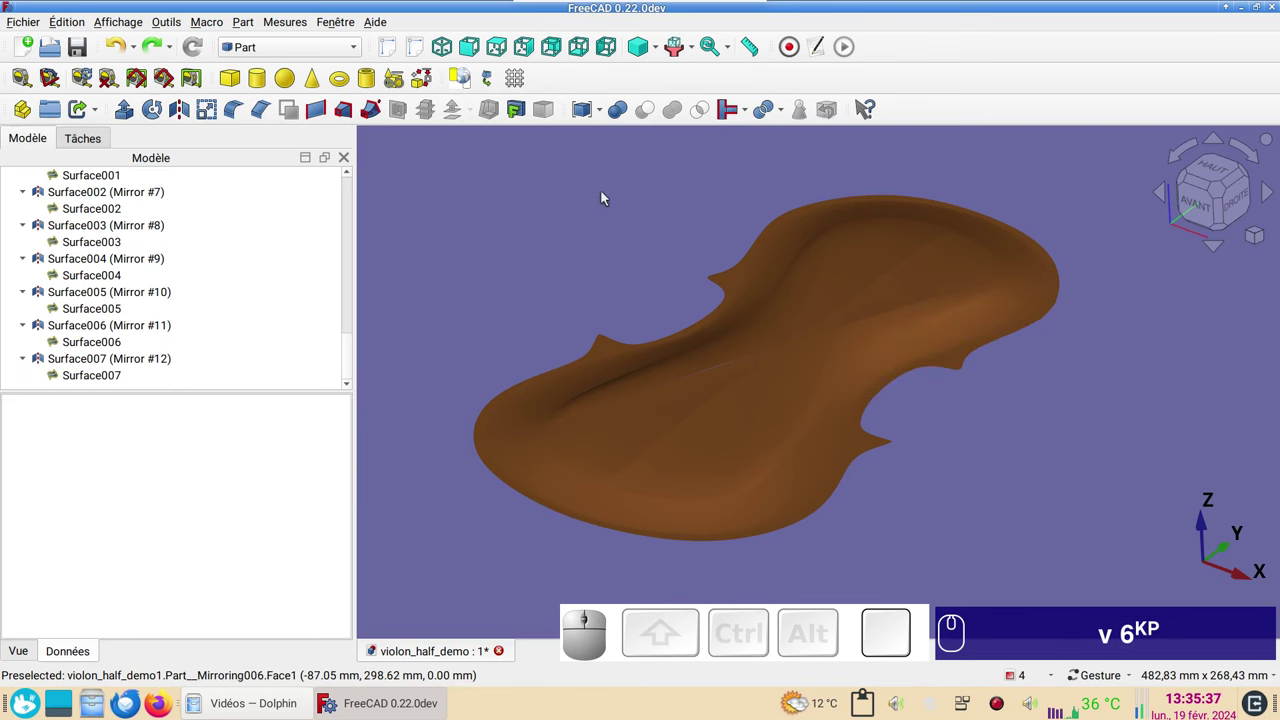
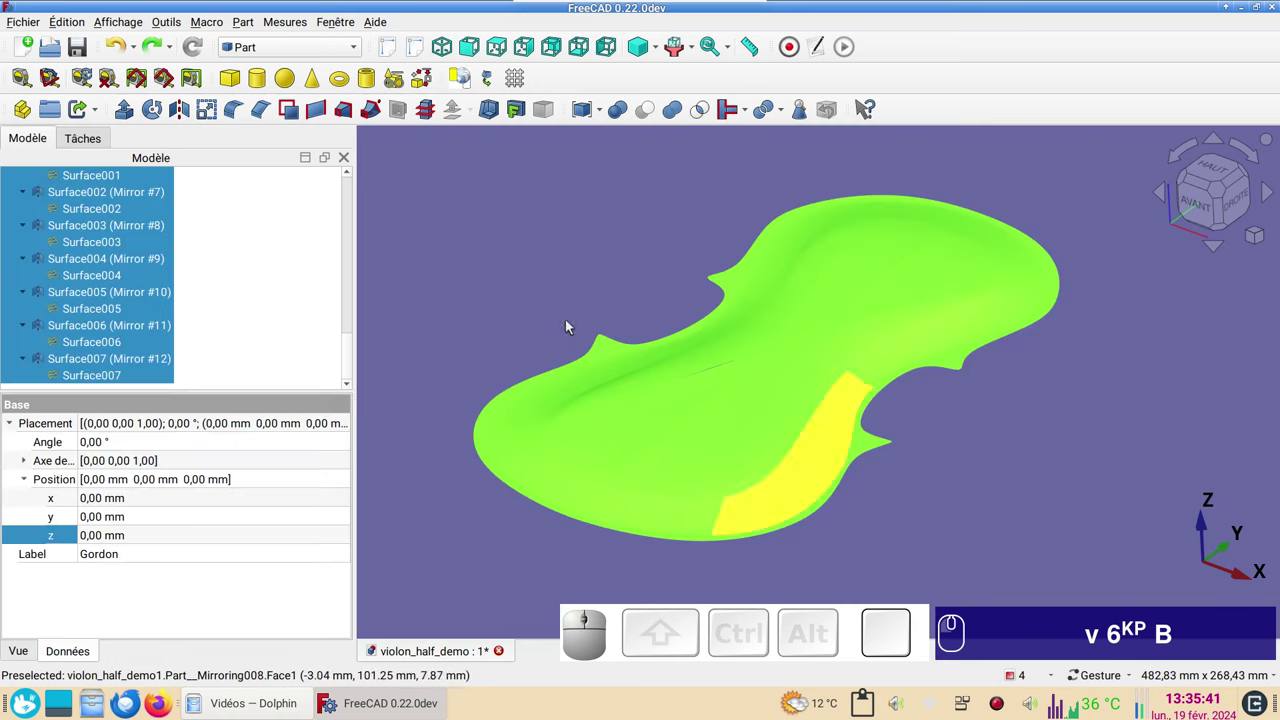
{"action": "left_click", "coordinate": [300, 55]}
{"action": "left_click", "coordinate": [300, 174]}
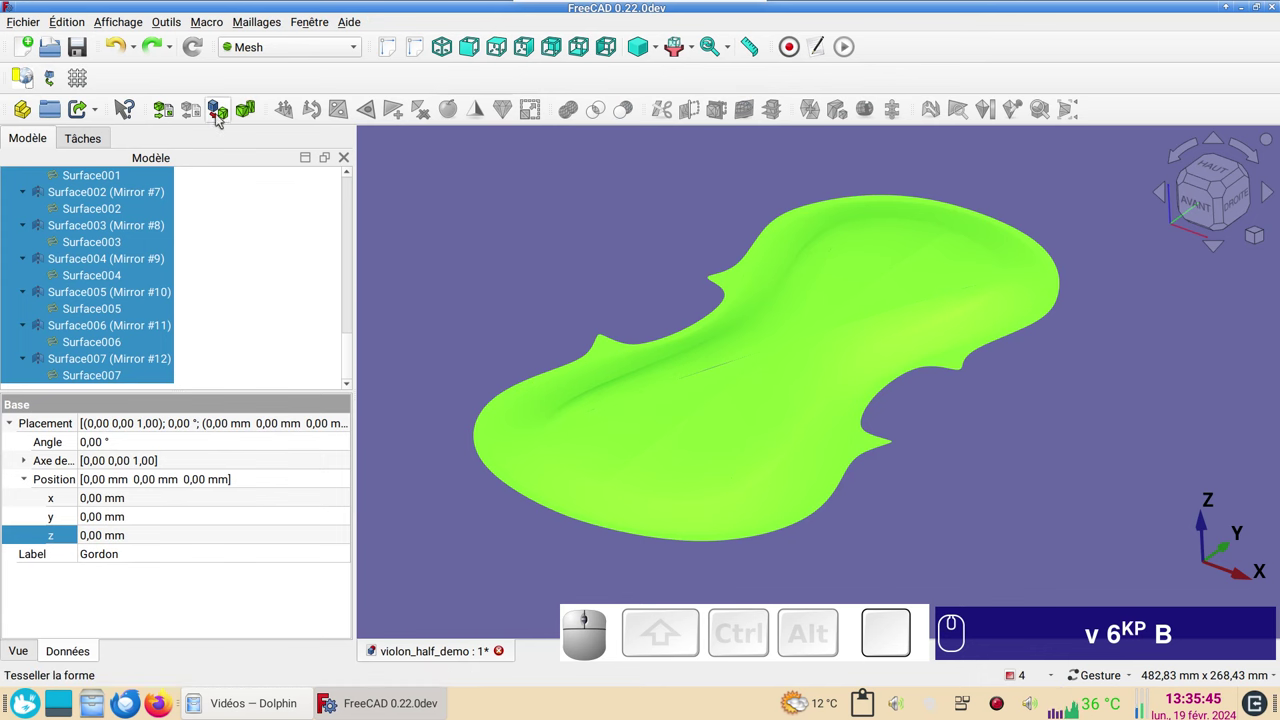
- Tessellate the top surfaces with Mefisto at 5 mm maximum edge length, creating Mesh020
{"action": "left_click", "coordinate": [221, 117]}
{"action": "left_click", "coordinate": [116, 262]}
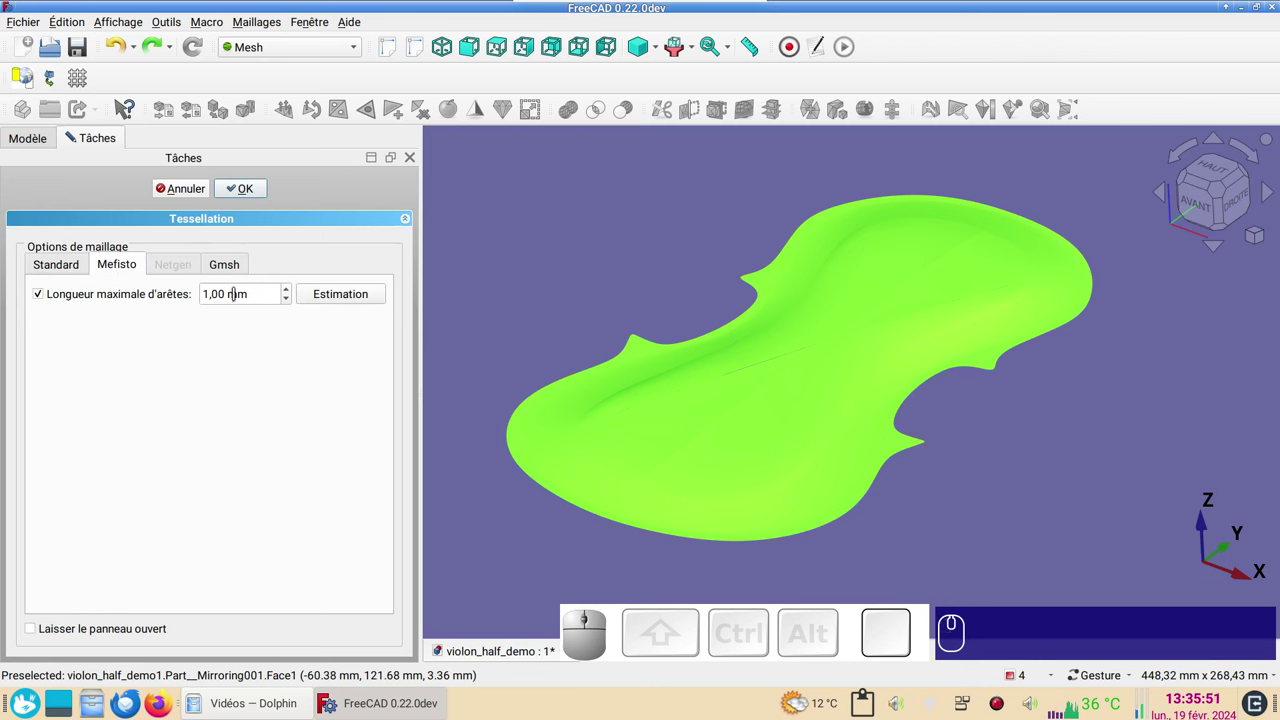
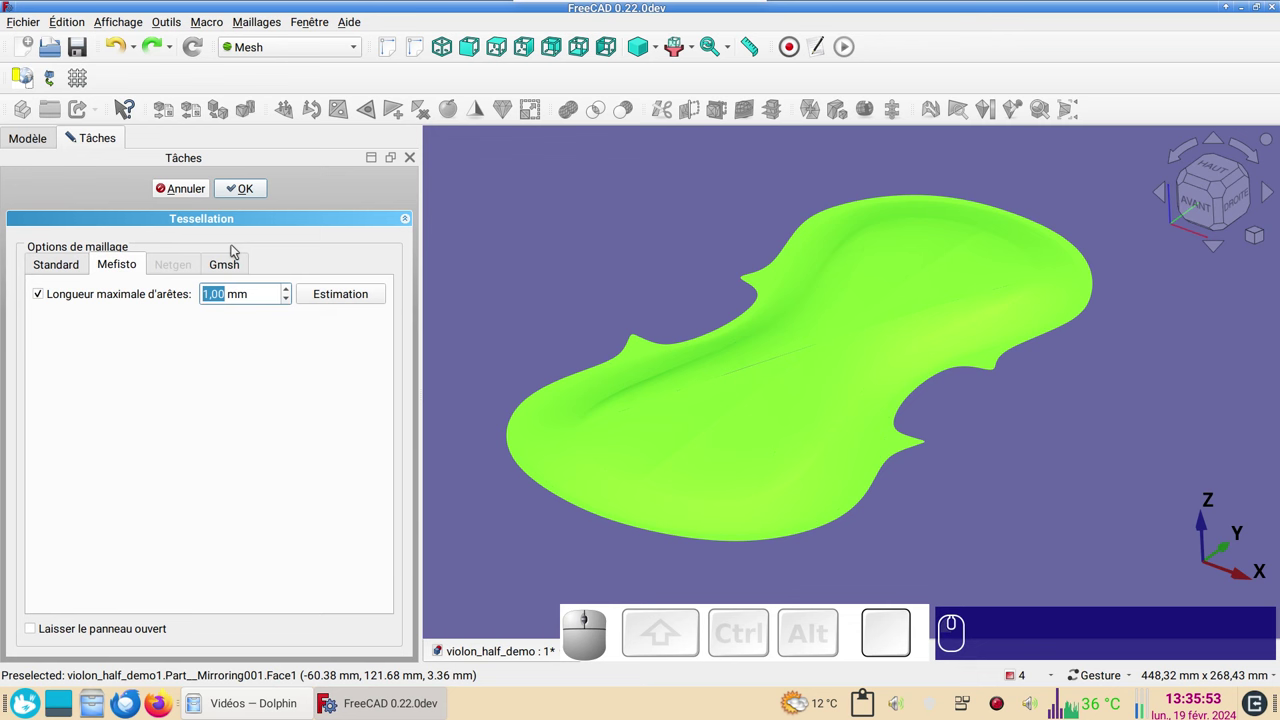
{"action": "key", "text": "KP_5"}
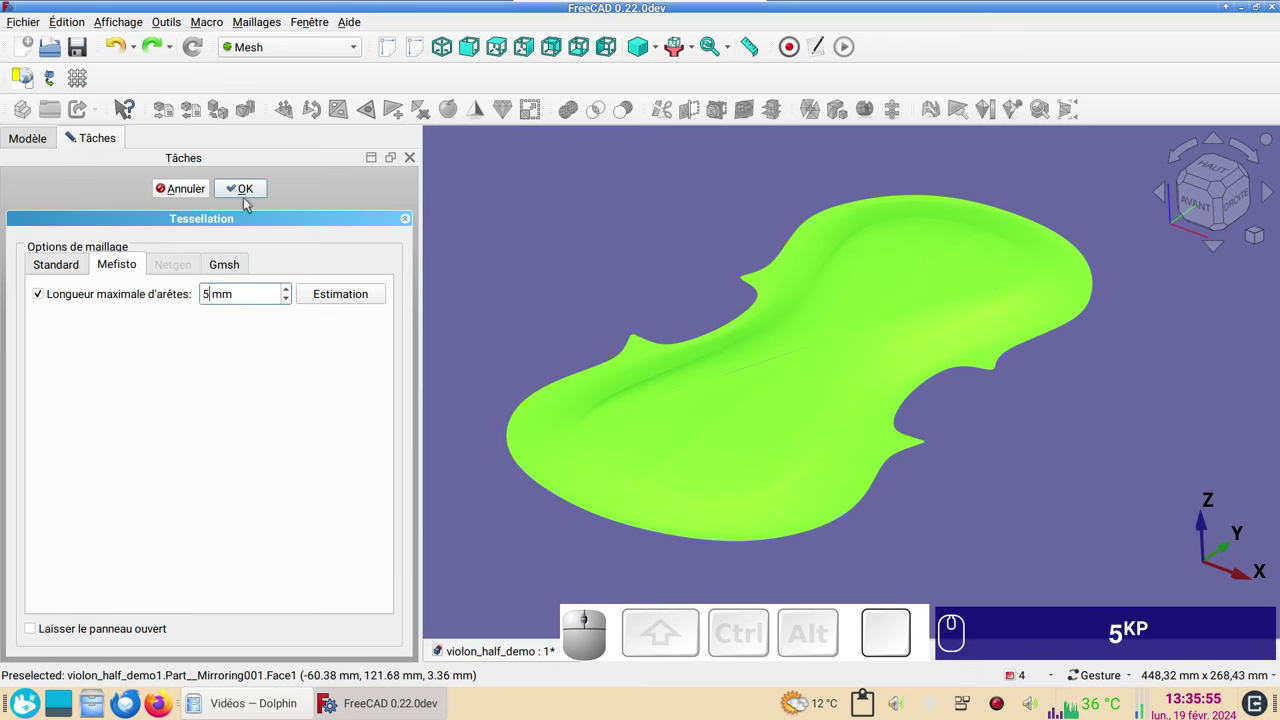
{"action": "left_click", "coordinate": [243, 188]}
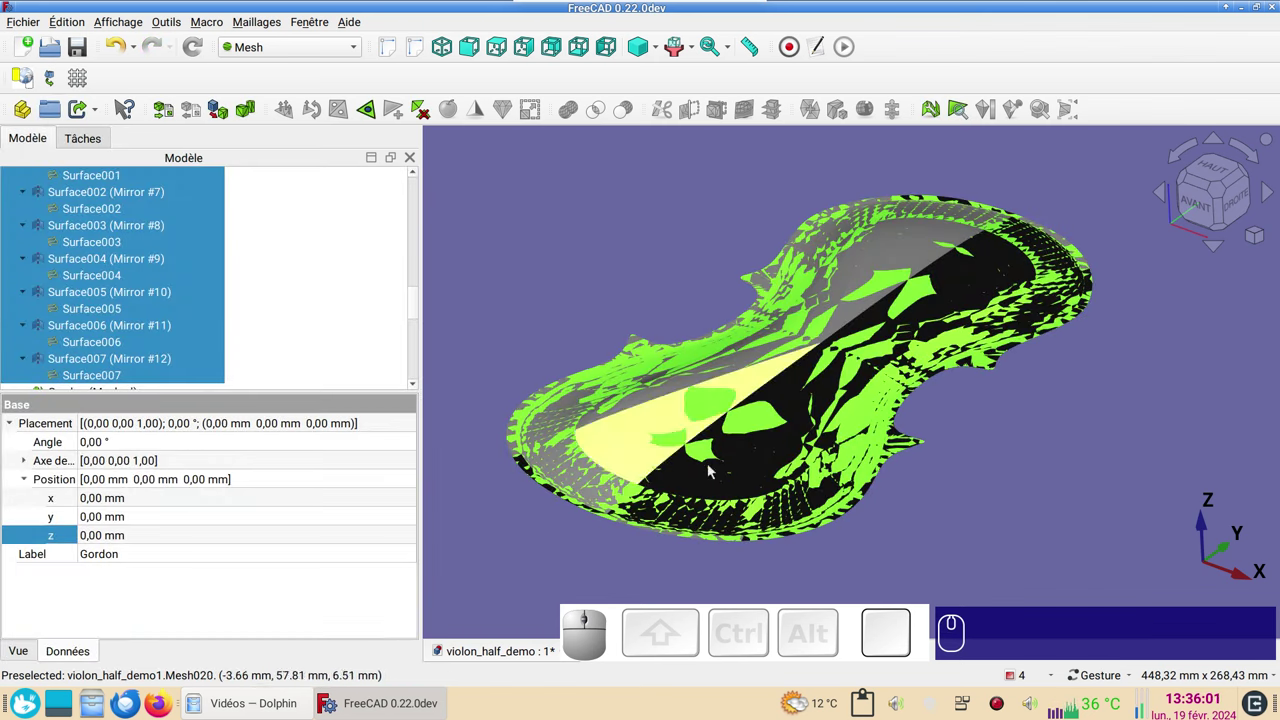
- Select all meshed pieces from Gordon (Meshed) through the last Meshed item in the tree
{"action": "left_click_drag", "start_coordinate": [420, 308], "coordinate": [243, 308]}
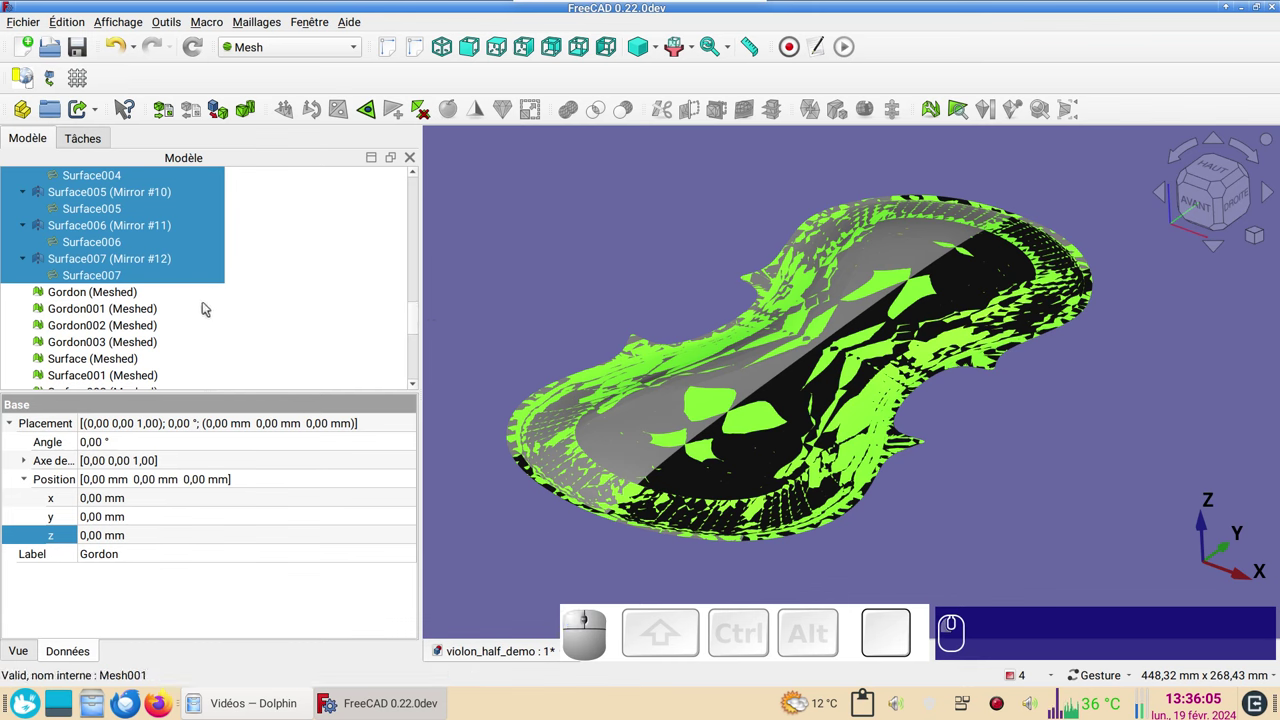
{"action": "left_click", "coordinate": [135, 291]}
{"action": "scroll", "scroll_direction": "down", "scroll_amount": 3}
{"action": "left_click", "coordinate": [172, 380]}
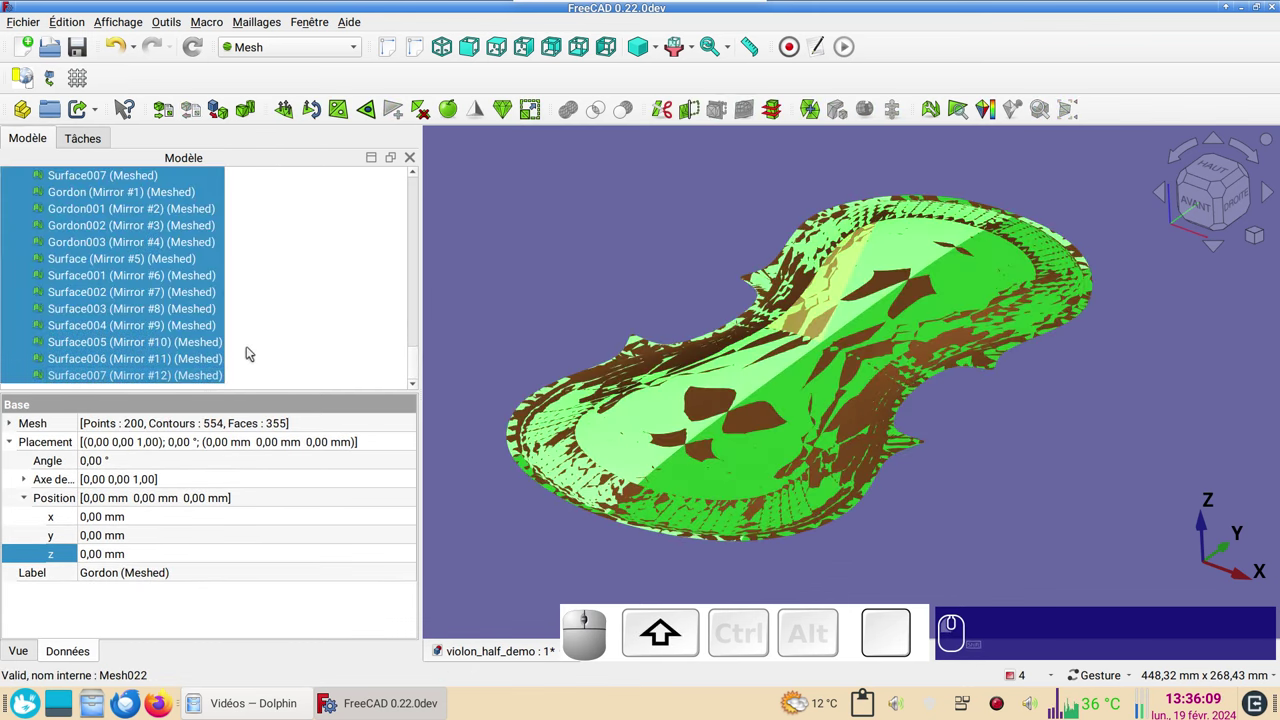
{"action": "scroll", "scroll_direction": "up", "scroll_amount": 3}
{"action": "scroll", "scroll_direction": "down", "scroll_amount": 3}
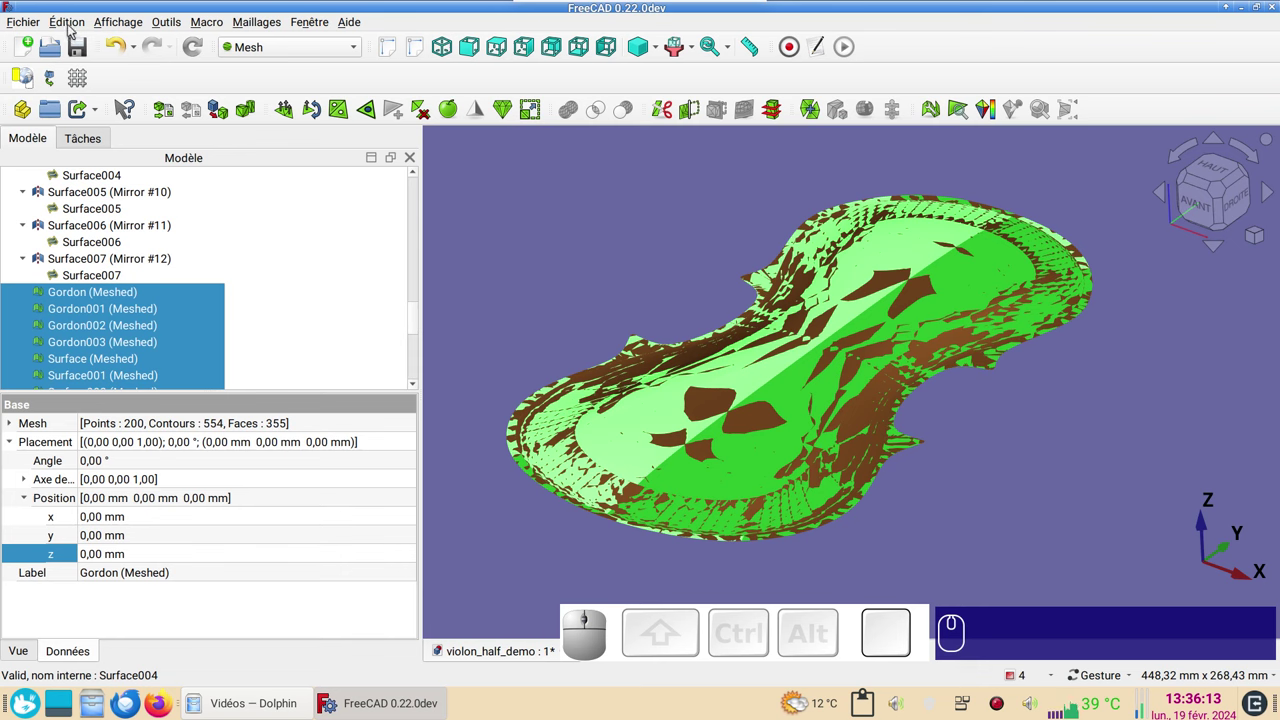
- Browse the Édition menu for a select-all command, then bring up the Fichier commands to export
{"action": "left_click", "coordinate": [74, 24]}
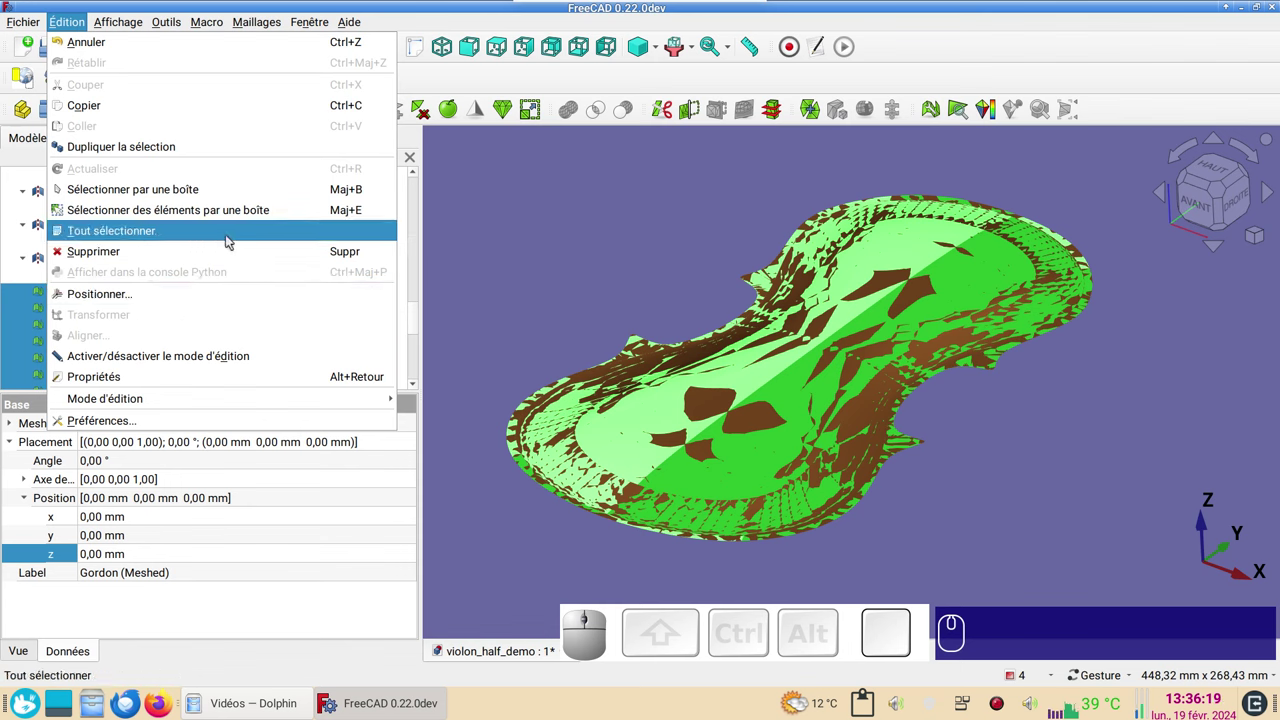
{"action": "key", "text": "Escape"}
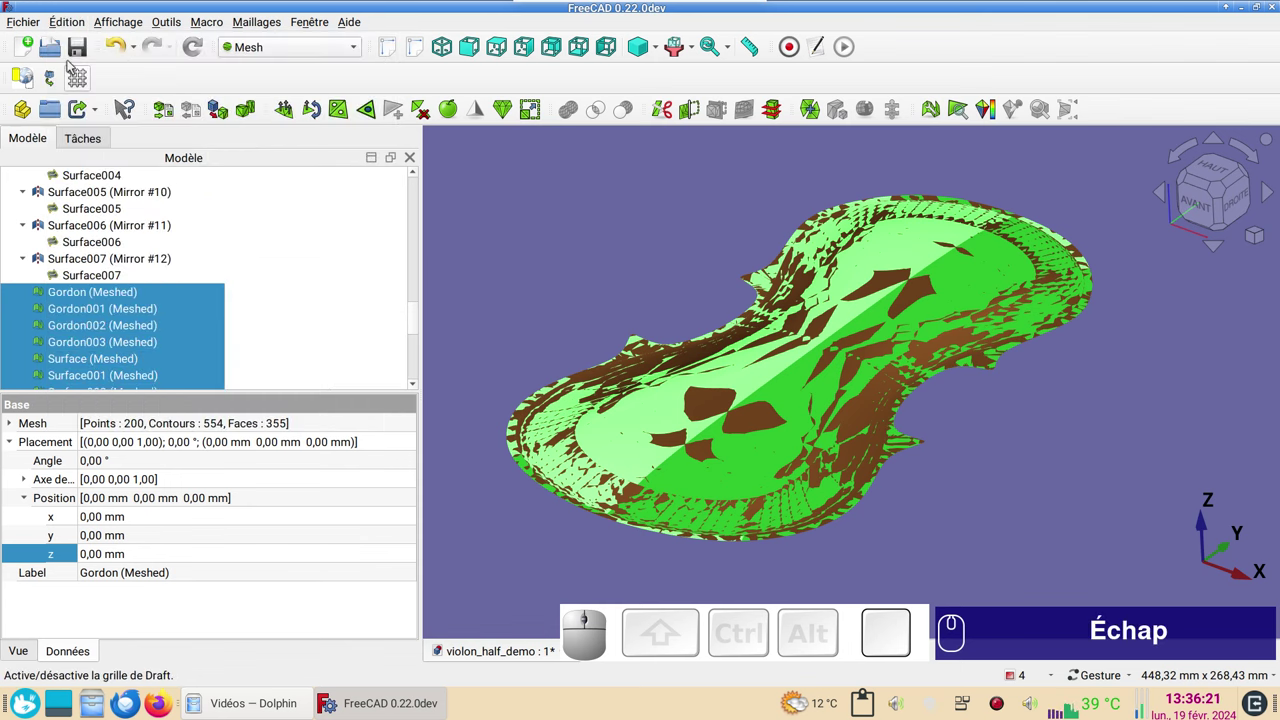
{"action": "left_click", "coordinate": [40, 25]}
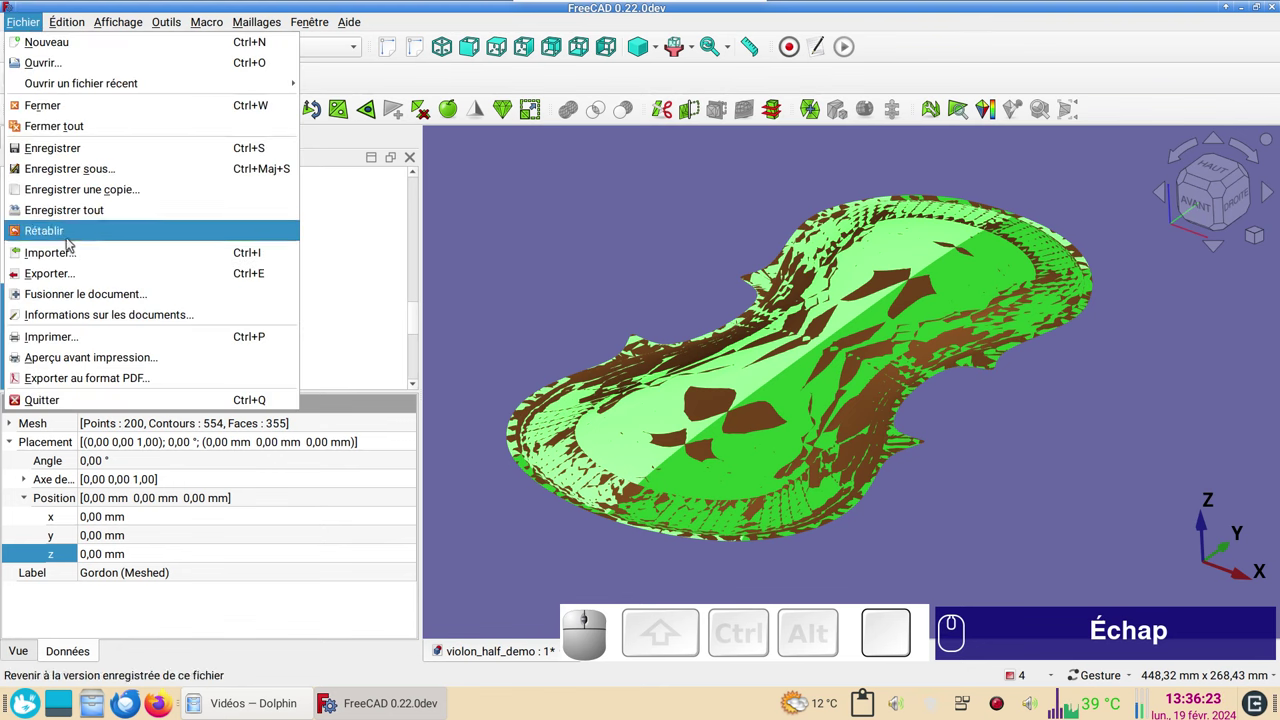
- Export the selected meshes as an STL mesh file named violon_half_demo in the violon_half folder
{"action": "left_click", "coordinate": [77, 280]}
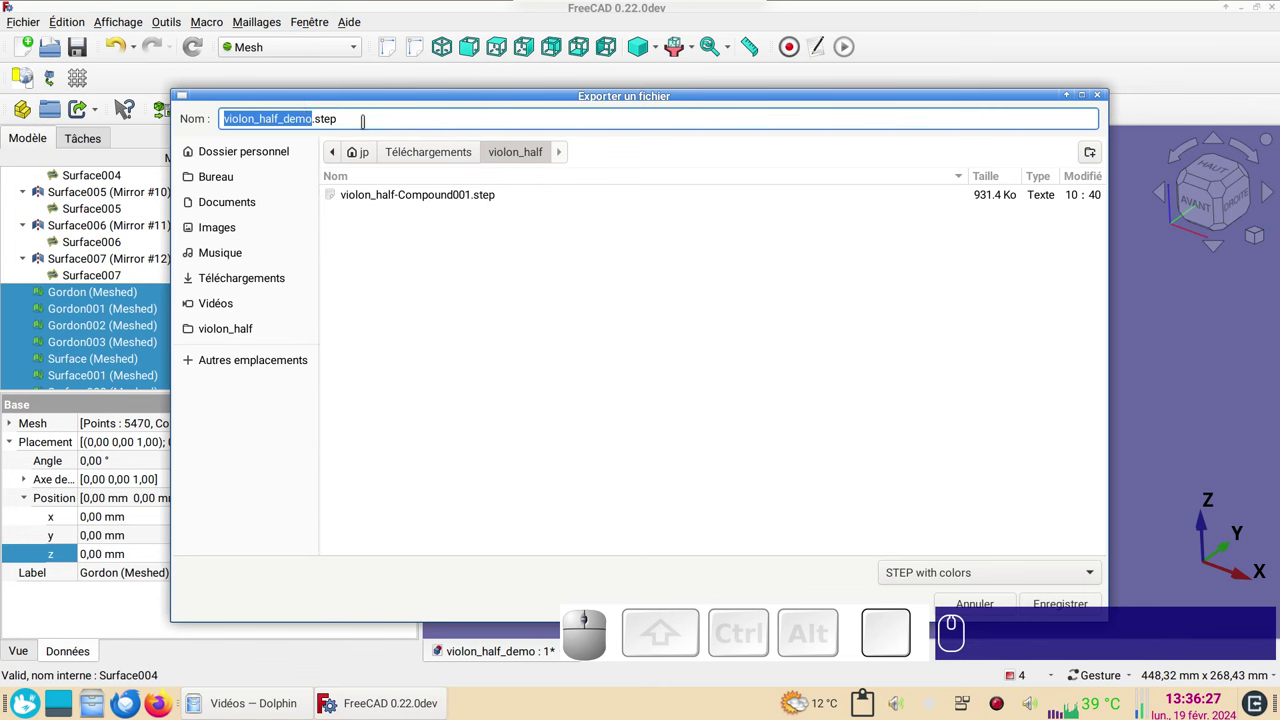
{"action": "left_click", "coordinate": [938, 574]}
{"action": "left_click", "coordinate": [948, 628]}
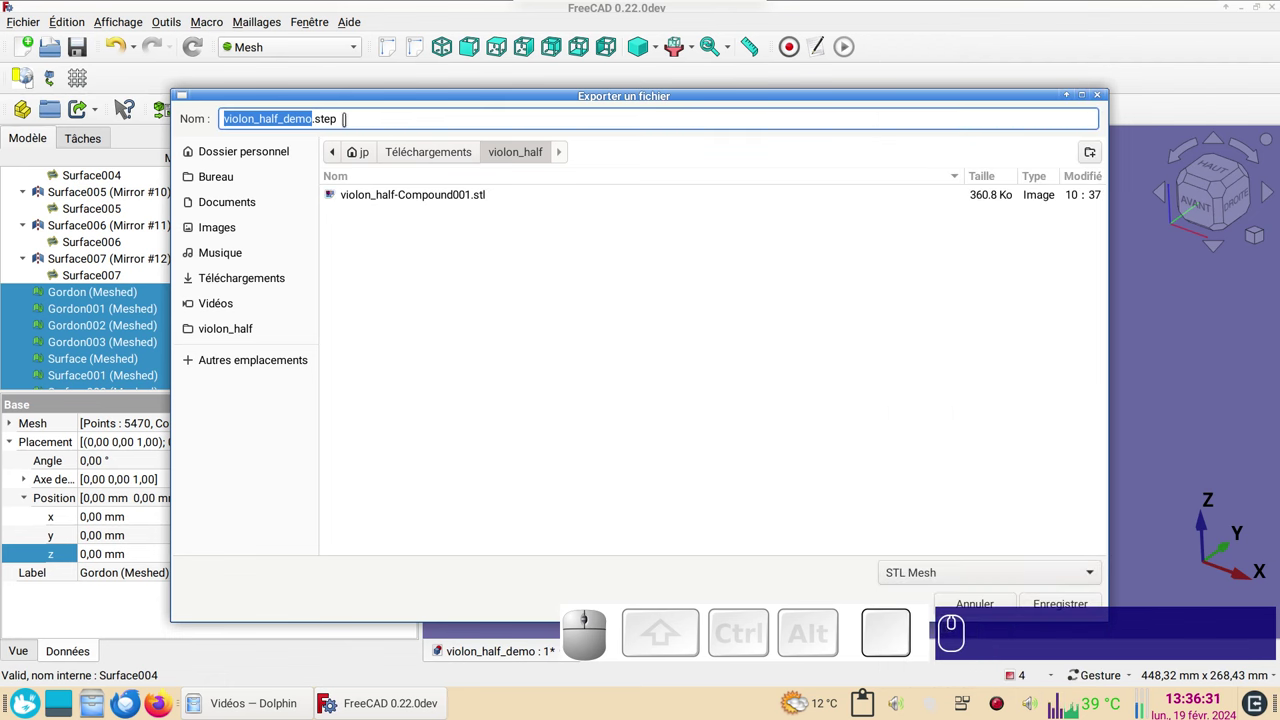
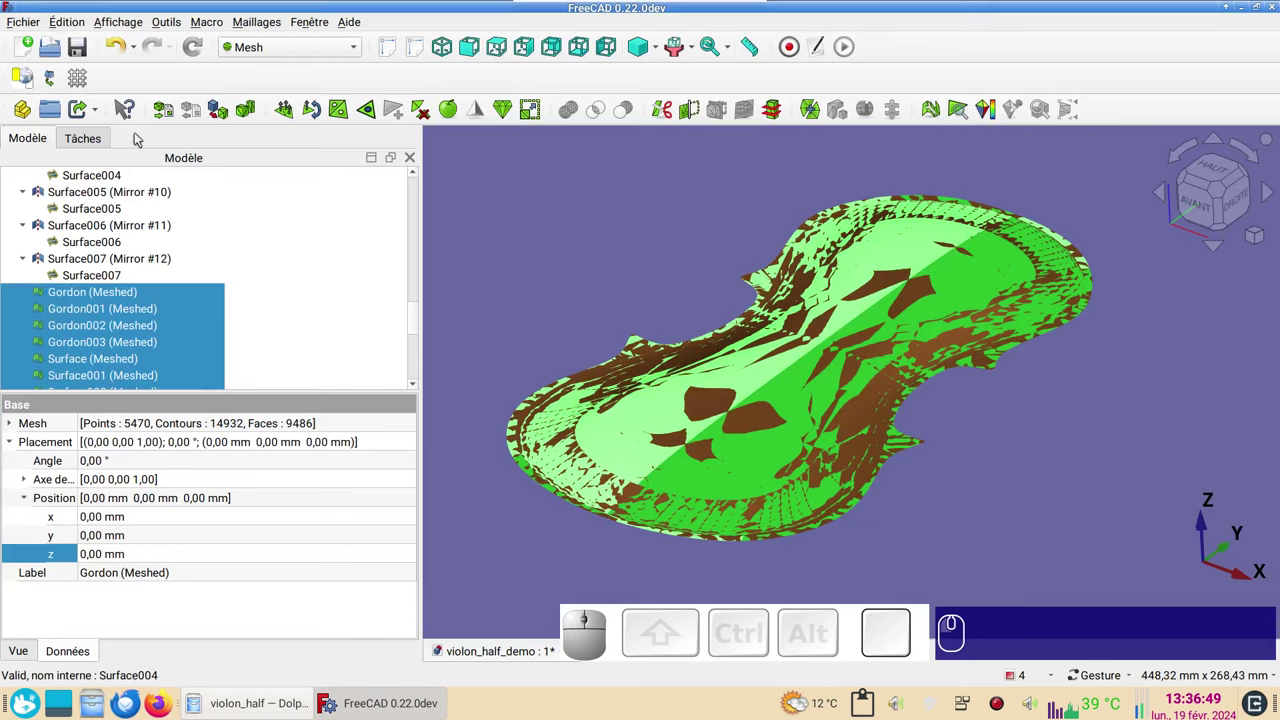
- Load the exported STL in a new document and inspect its triangles with edges shown
{"action": "left_click", "coordinate": [20, 49]}
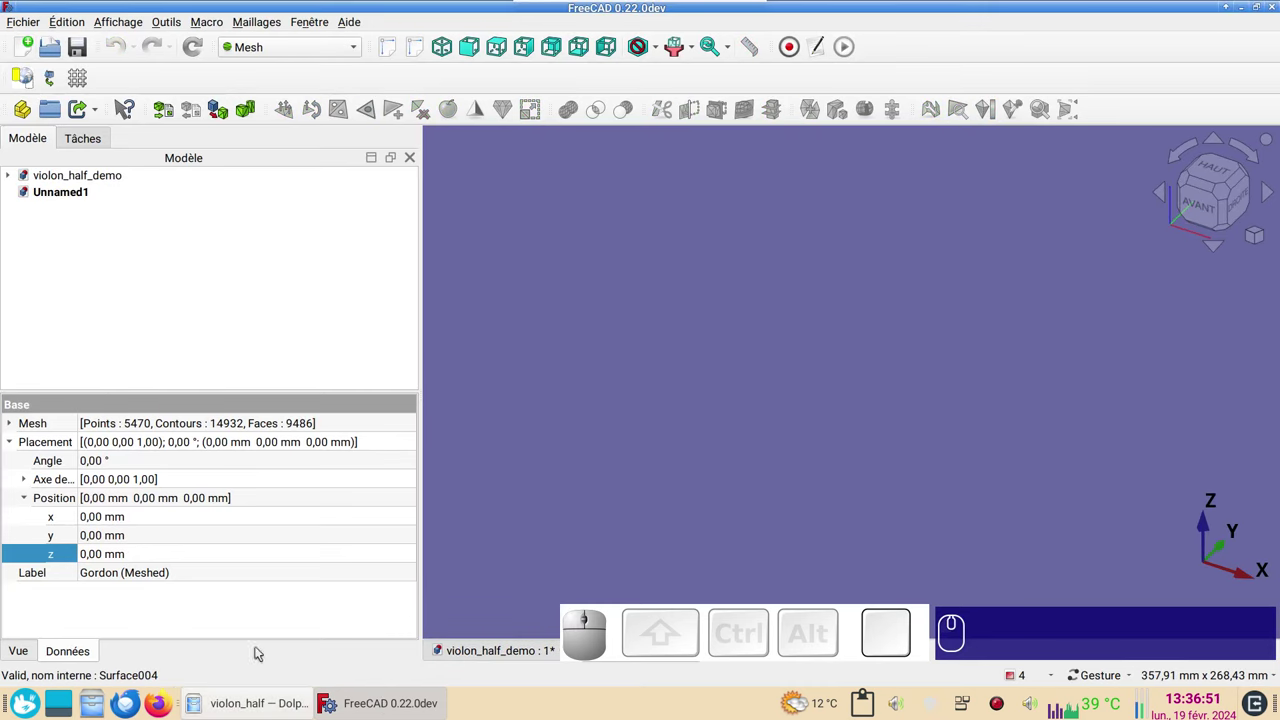
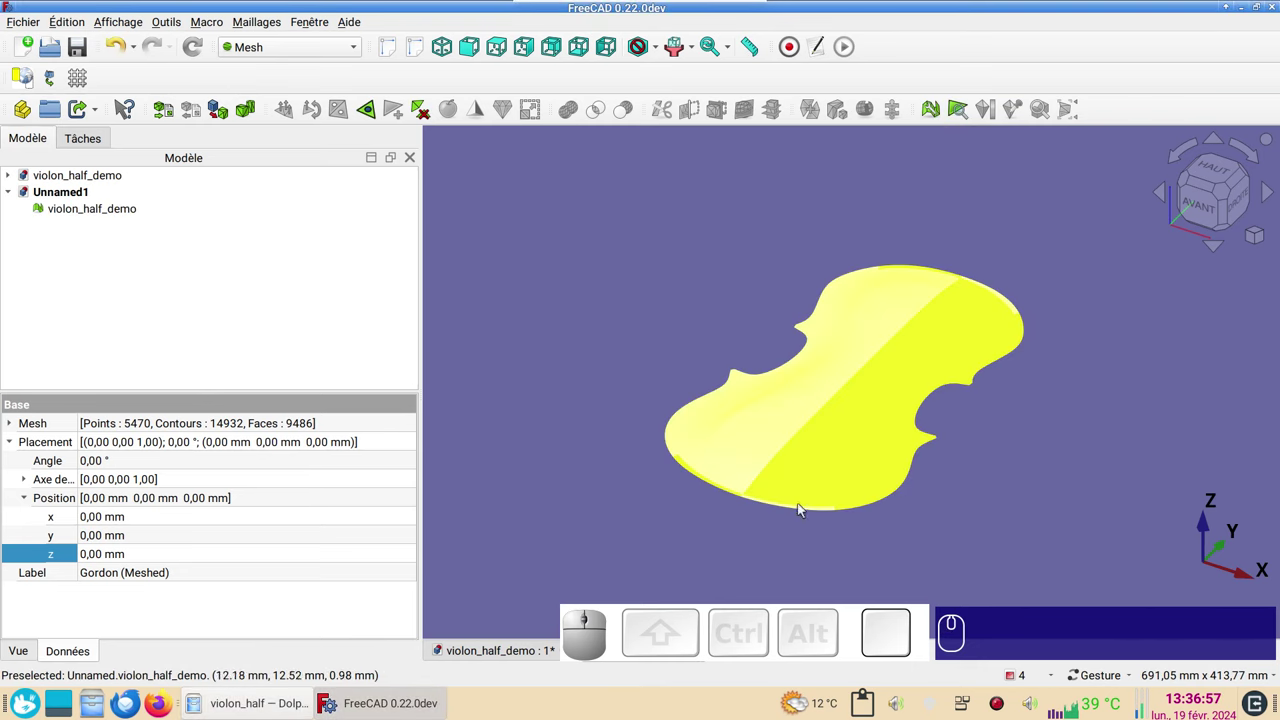
{"action": "scroll", "scroll_direction": "up", "scroll_amount": 3}
{"action": "scroll", "scroll_direction": "down", "scroll_amount": 3}
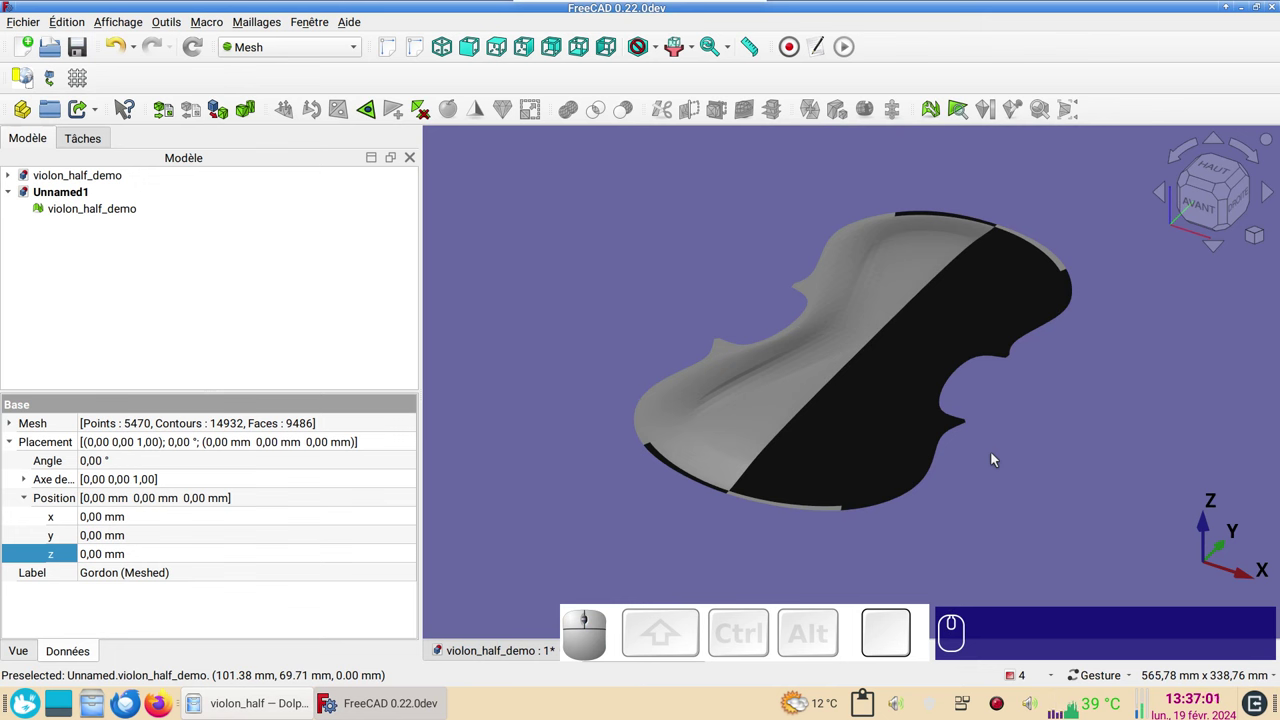
{"action": "key", "text": "v"}
{"action": "key", "text": "KP_3"}
{"action": "scroll", "scroll_direction": "up", "scroll_amount": 3}
{"action": "left_click_drag", "start_coordinate": [1054, 419], "coordinate": [1027, 426]}
{"action": "scroll", "scroll_direction": "down", "scroll_amount": 3}
{"action": "scroll", "scroll_direction": "up", "scroll_amount": 3}
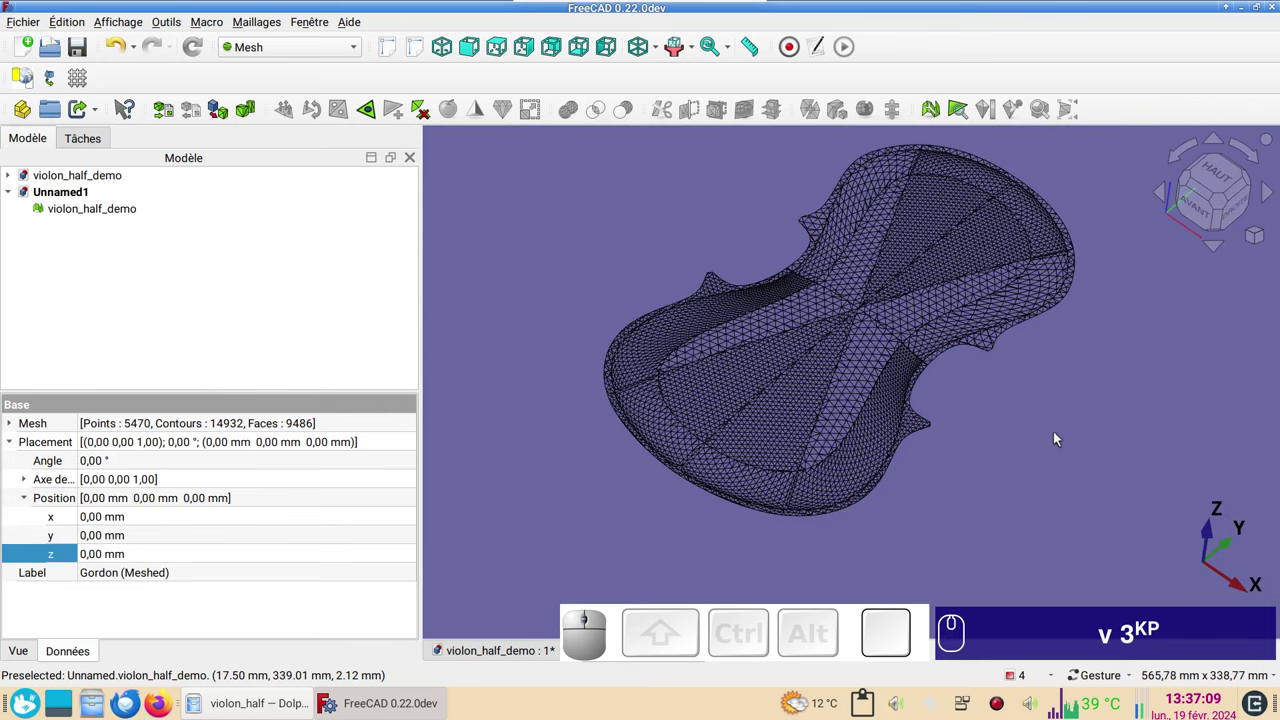
- Return to plain shaded display and switch back to the original violon_half_demo document
{"action": "key", "text": "v"}
{"action": "key", "text": "KP_1"}
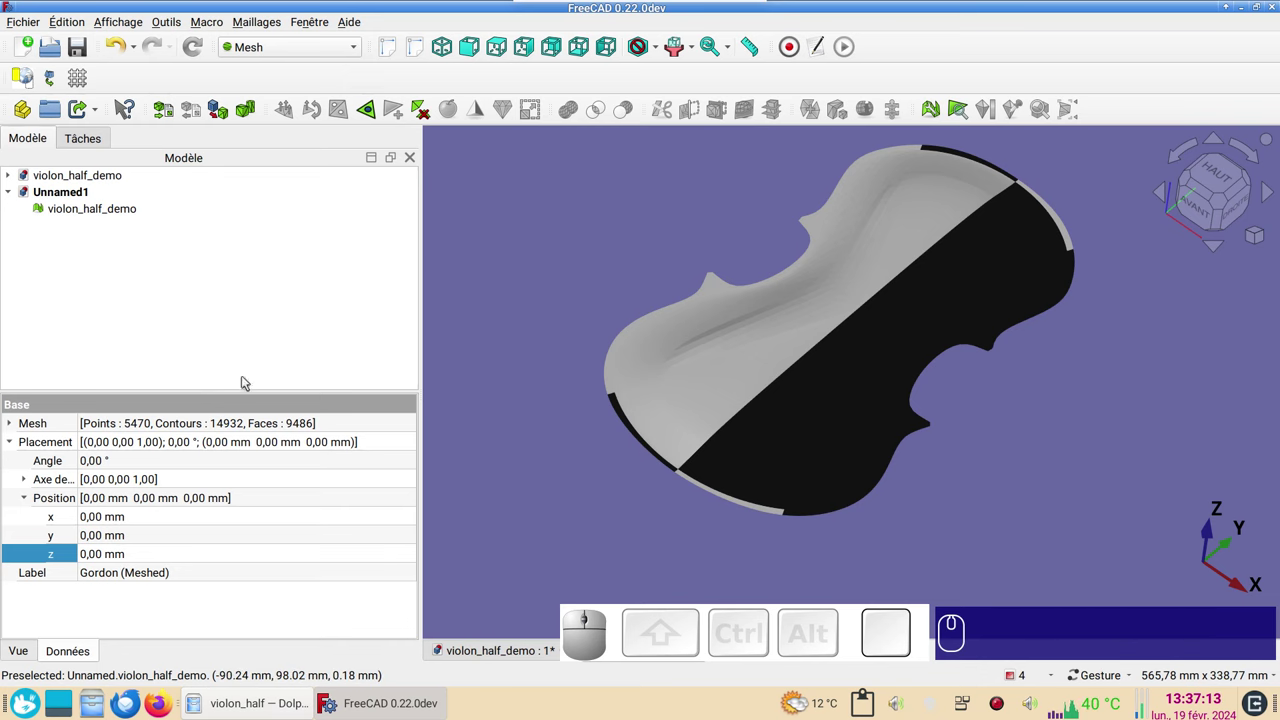
{"action": "left_click", "coordinate": [470, 656]}
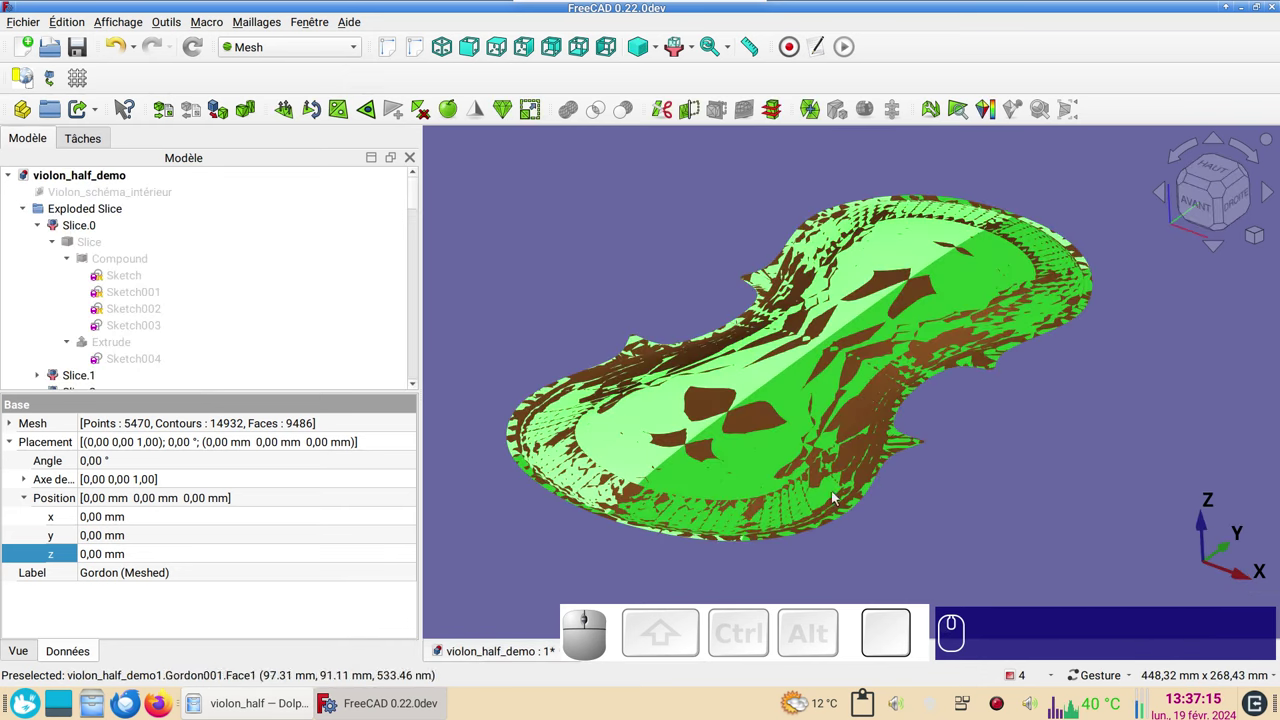
- Hide the meshes to show the bronze surfaces and switch to the Part workbench
{"action": "left_click", "coordinate": [117, 51]}
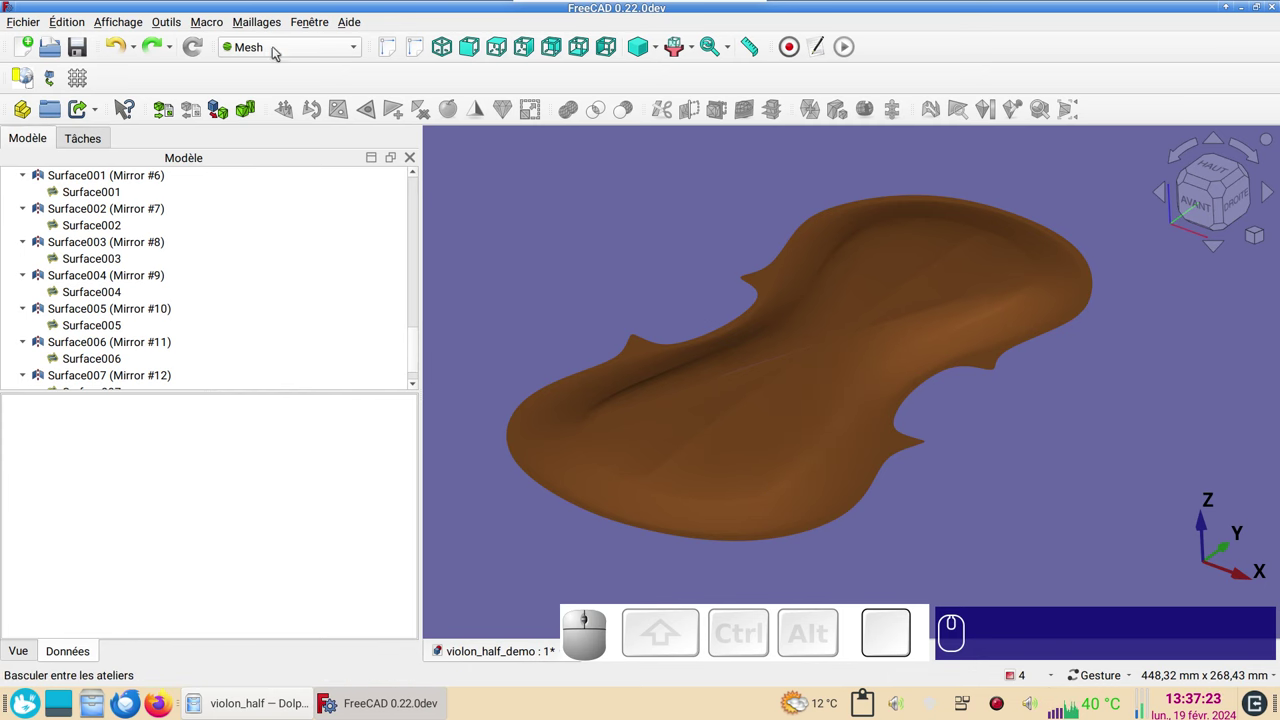
{"action": "left_click", "coordinate": [286, 54]}
{"action": "left_click", "coordinate": [285, 253]}
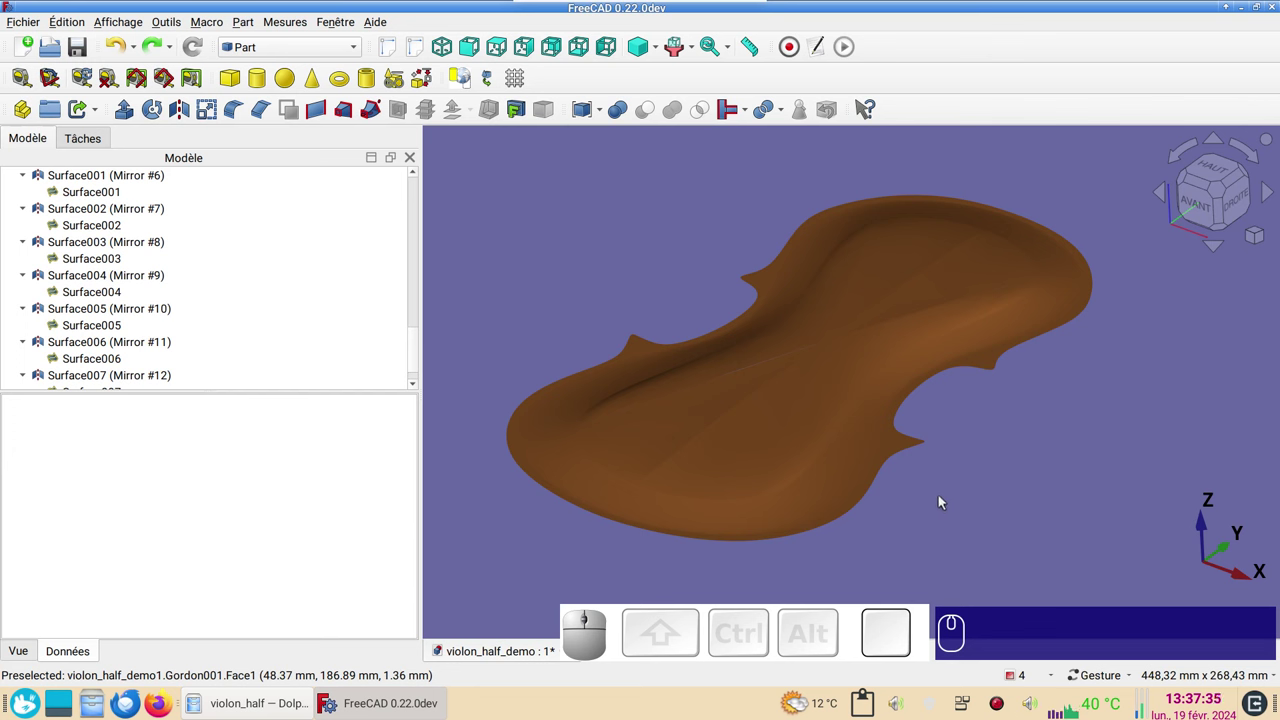
- Select the thin surface patch along the lower edge for a 3D Offset
{"action": "scroll", "scroll_direction": "up", "scroll_amount": 3}
{"action": "scroll", "scroll_direction": "down", "scroll_amount": 3}
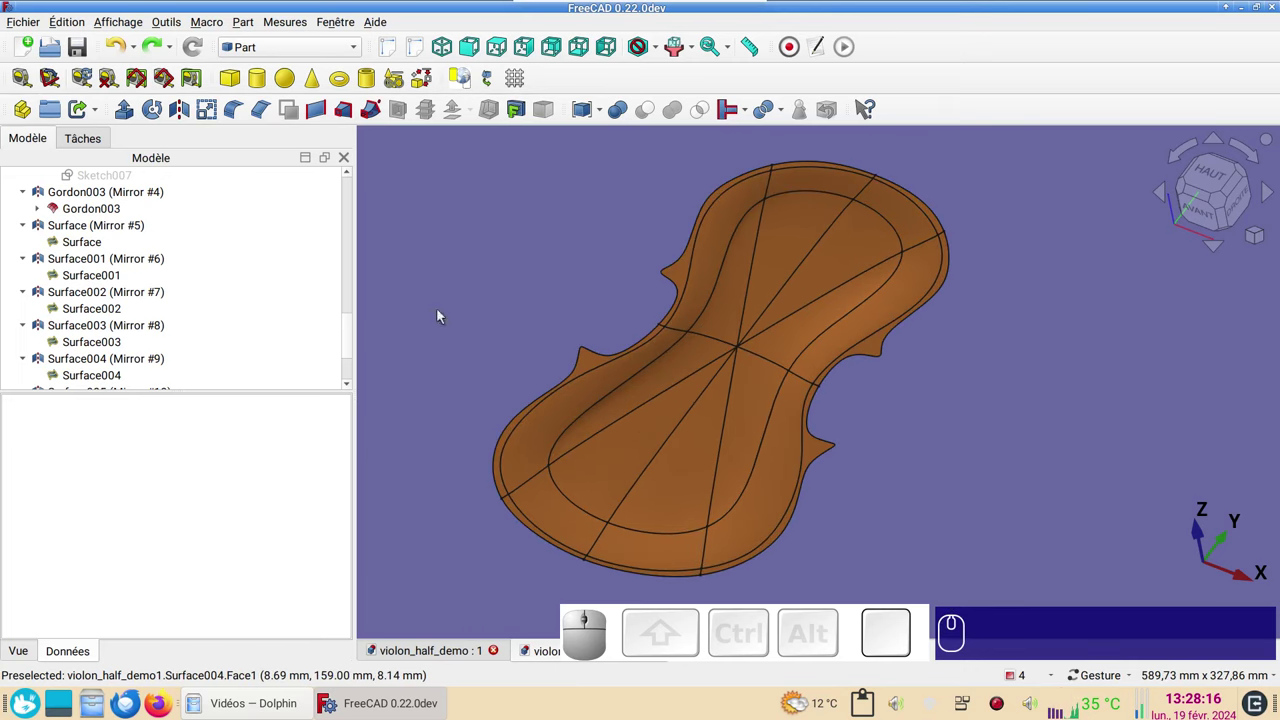
{"action": "scroll", "scroll_direction": "up", "scroll_amount": 3}
{"action": "right_click", "coordinate": [823, 542]}
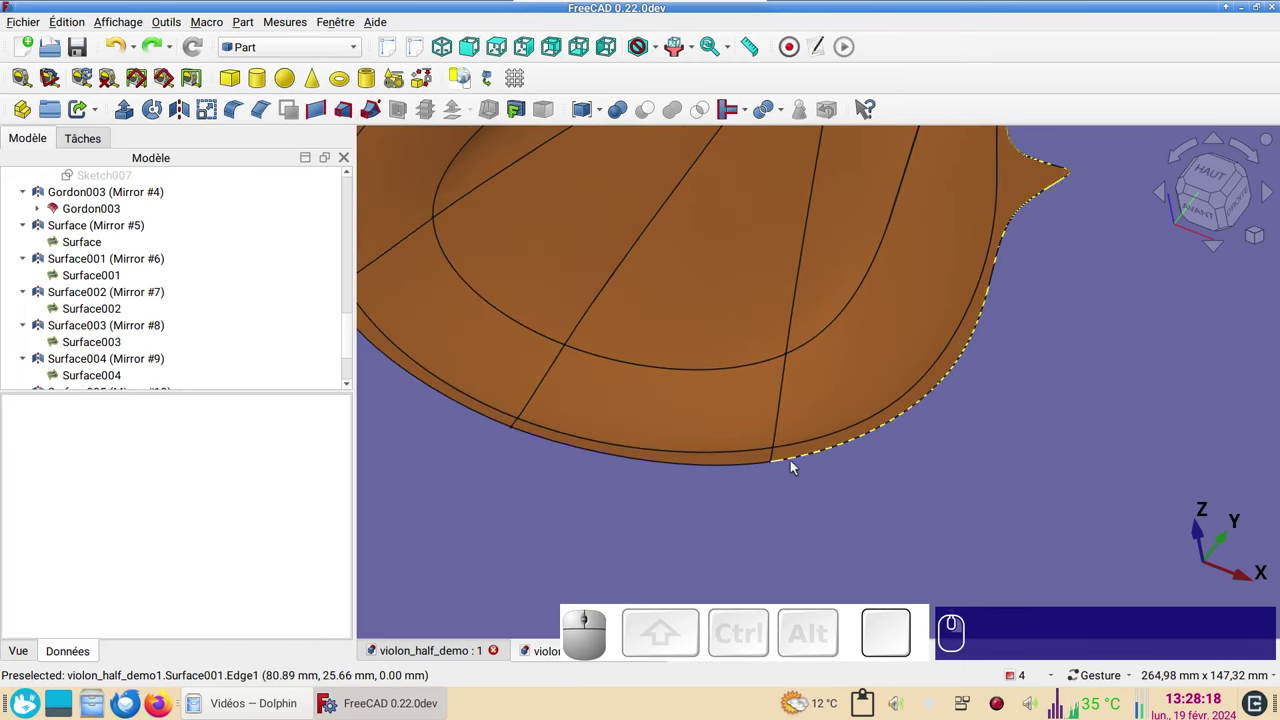
{"action": "left_click", "coordinate": [754, 461]}
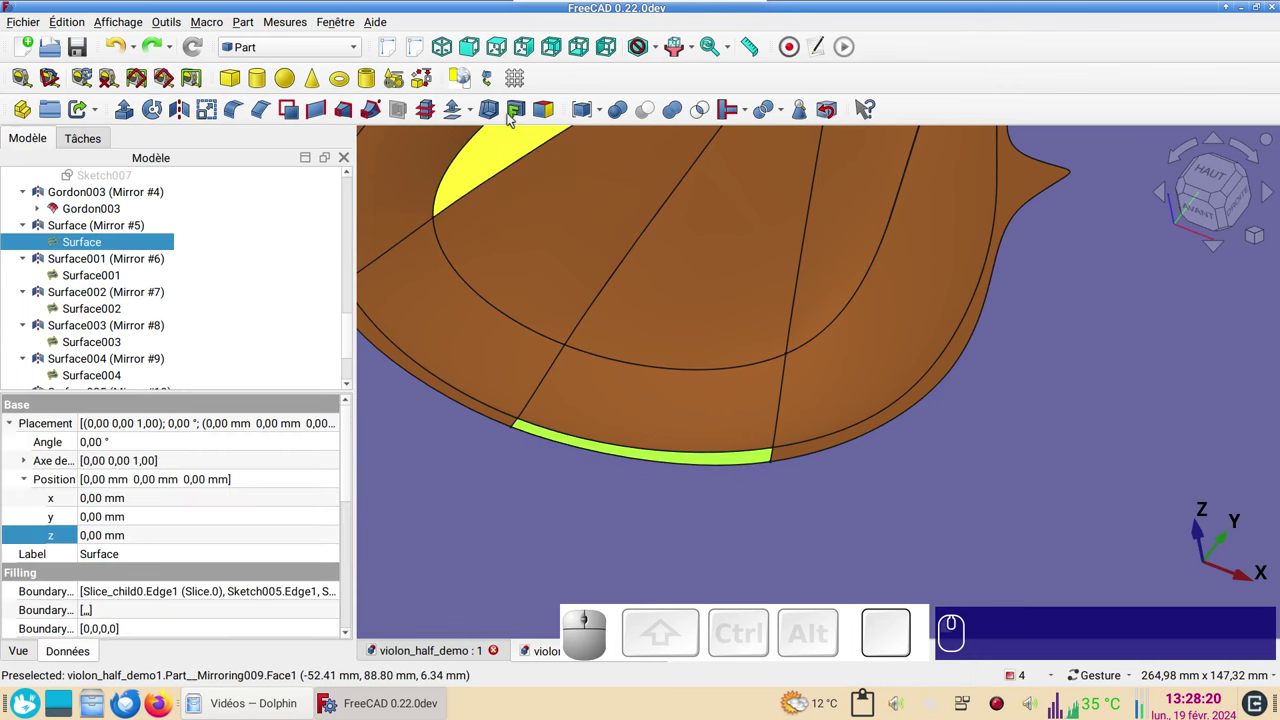
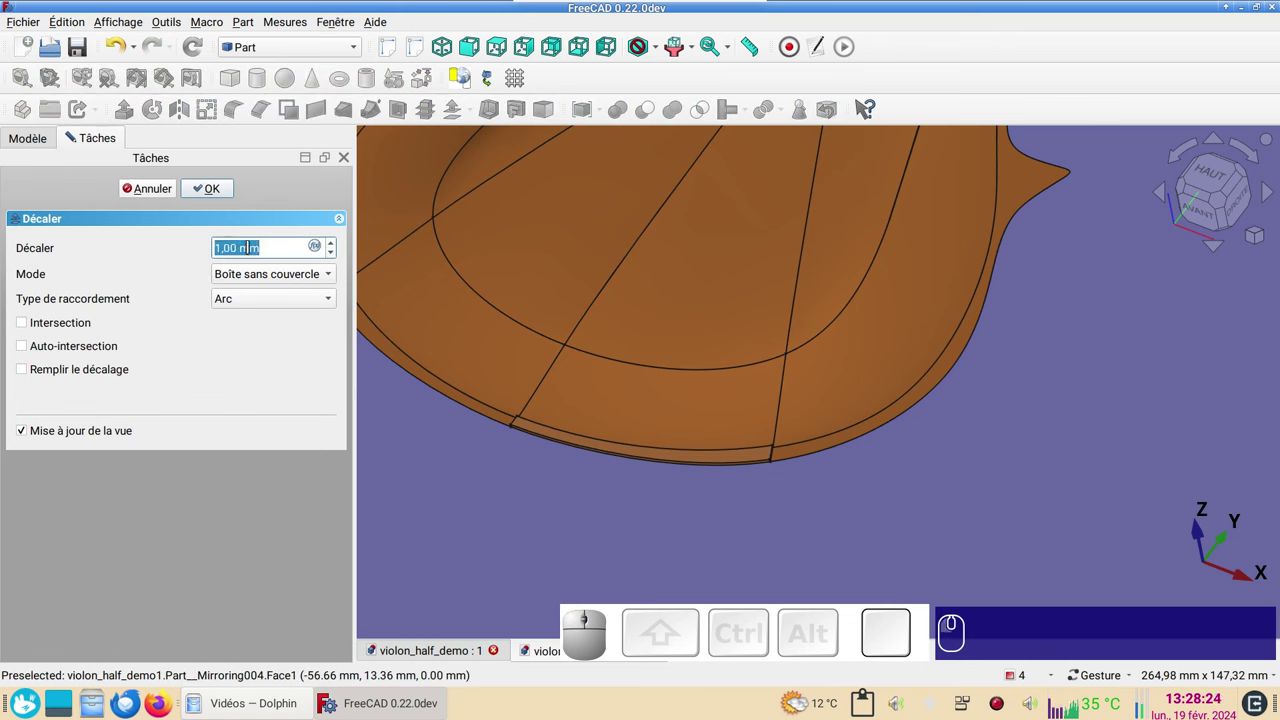
- Apply a filled 4 mm 3D offset to the edge patch, turning it into a solid strip
{"action": "key", "text": "KP_4"}
{"action": "key", "text": "KP_4"}
{"action": "left_click", "coordinate": [72, 369]}
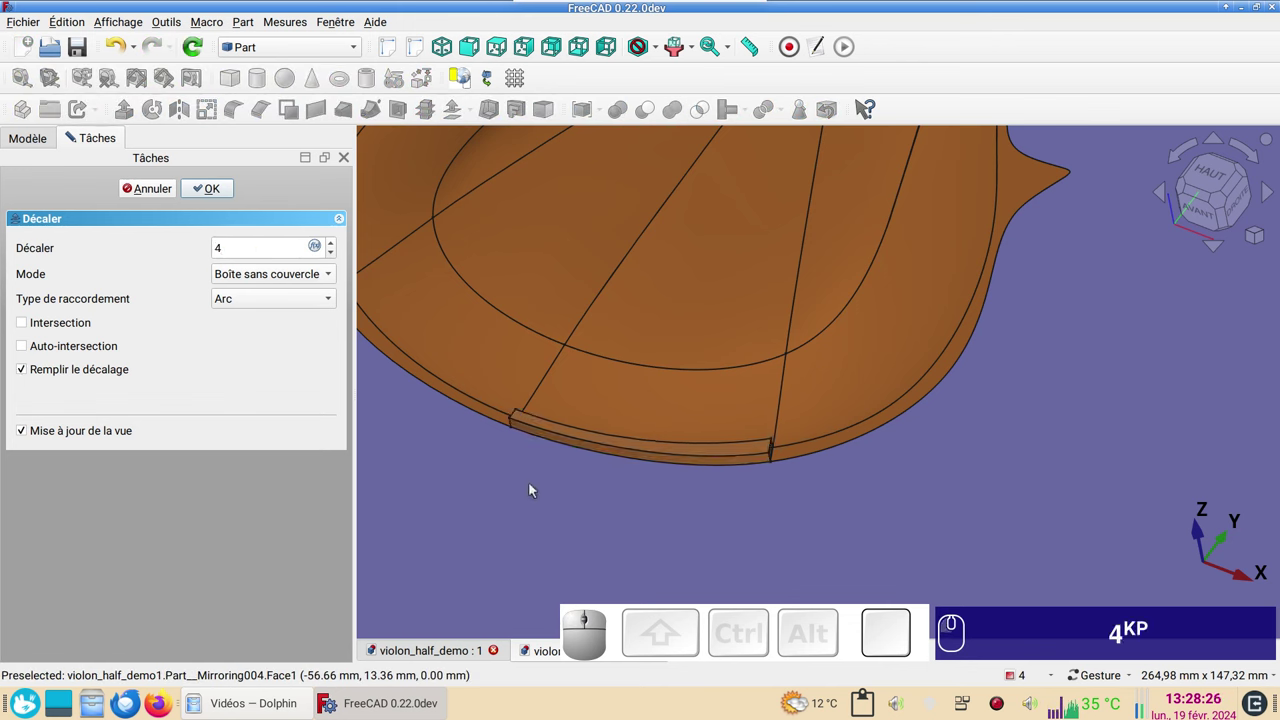
{"action": "left_click", "coordinate": [205, 181]}
{"action": "left_click", "coordinate": [214, 191]}
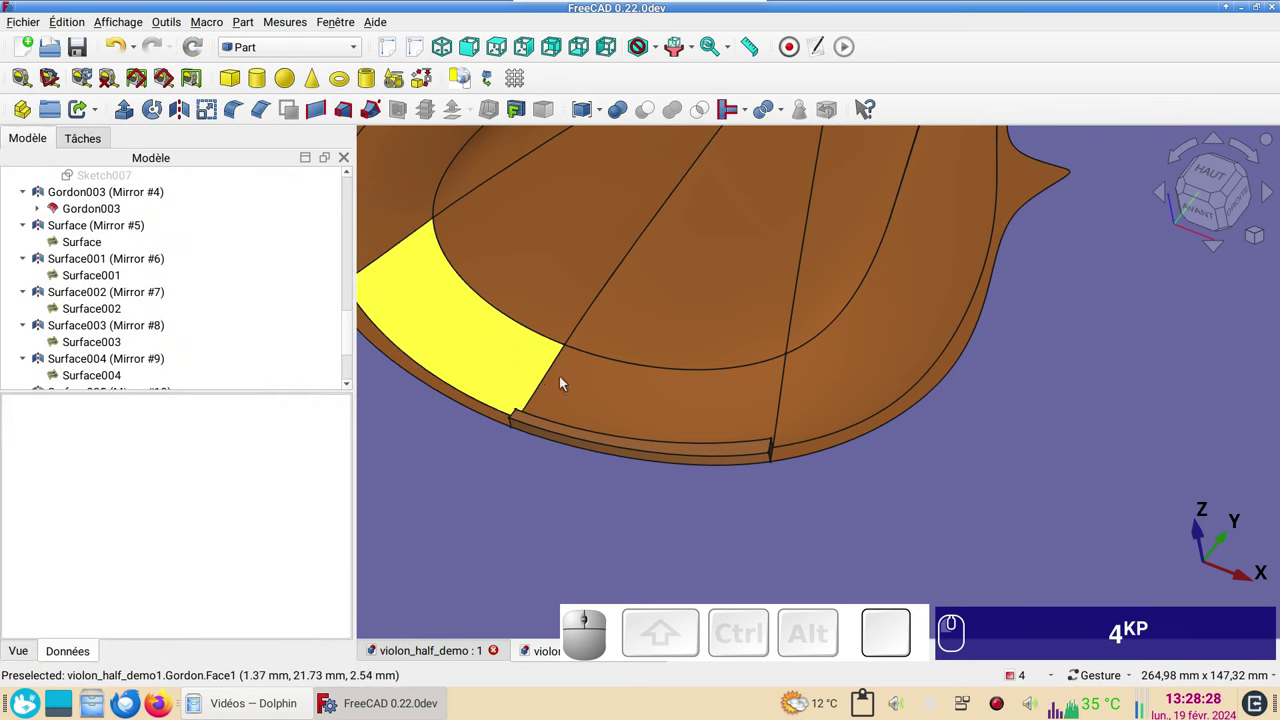
- Preview a filled -4 mm offset on the inner rim patch and inspect the slab edge-on
{"action": "left_click", "coordinate": [619, 402]}
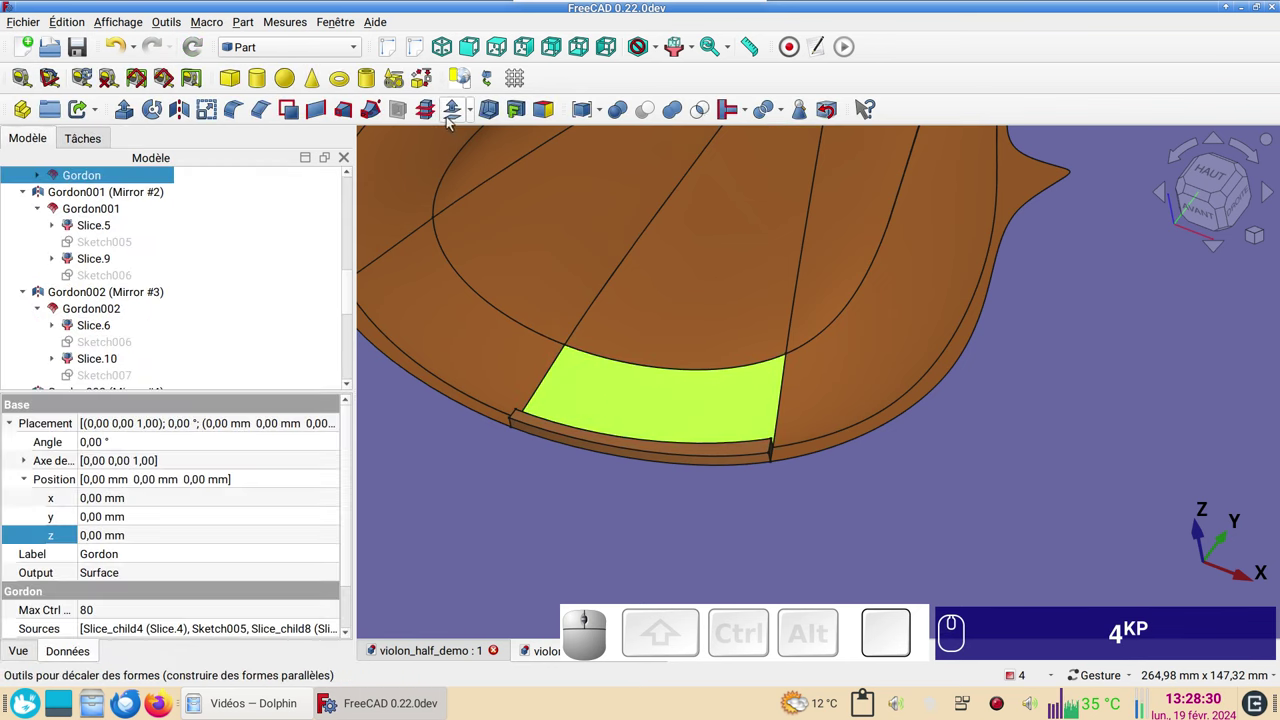
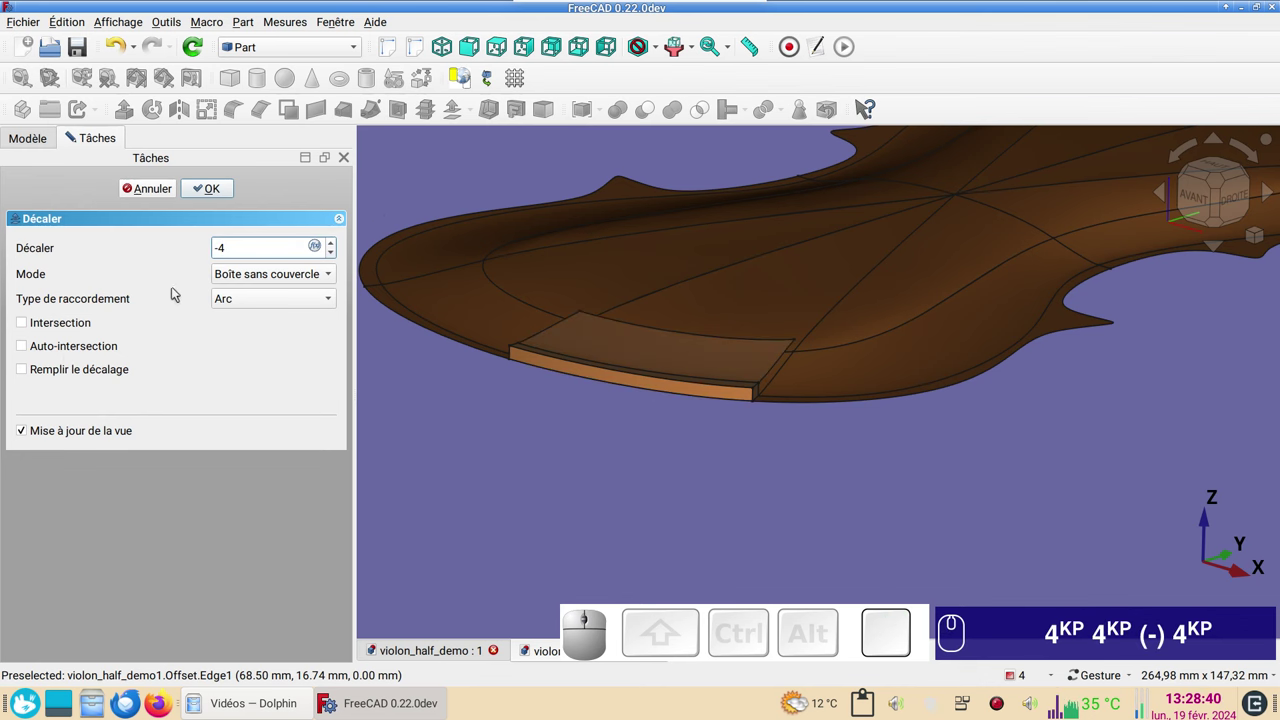
{"action": "left_click", "coordinate": [80, 379]}
{"action": "left_click_drag", "start_coordinate": [554, 469], "coordinate": [726, 399]}
{"action": "scroll", "scroll_direction": "down", "scroll_amount": 3}
{"action": "right_click", "coordinate": [1075, 446]}
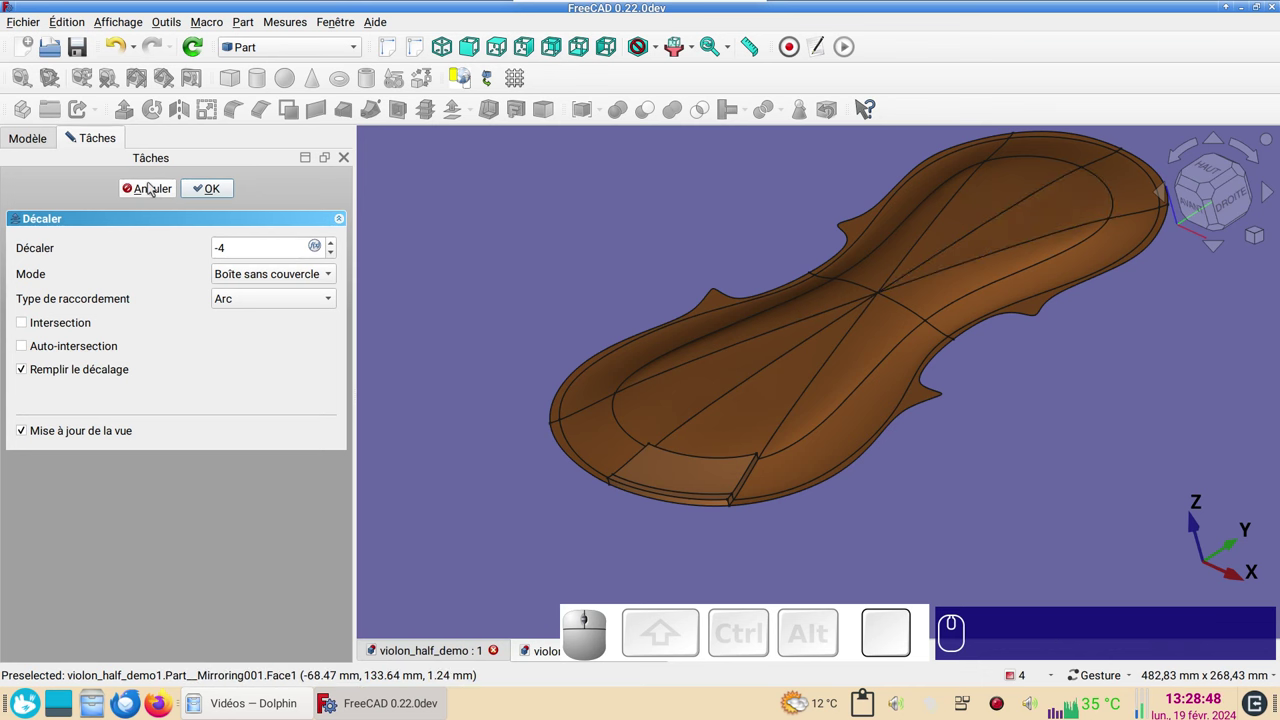
{"action": "left_click_drag", "start_coordinate": [792, 533], "coordinate": [710, 478]}
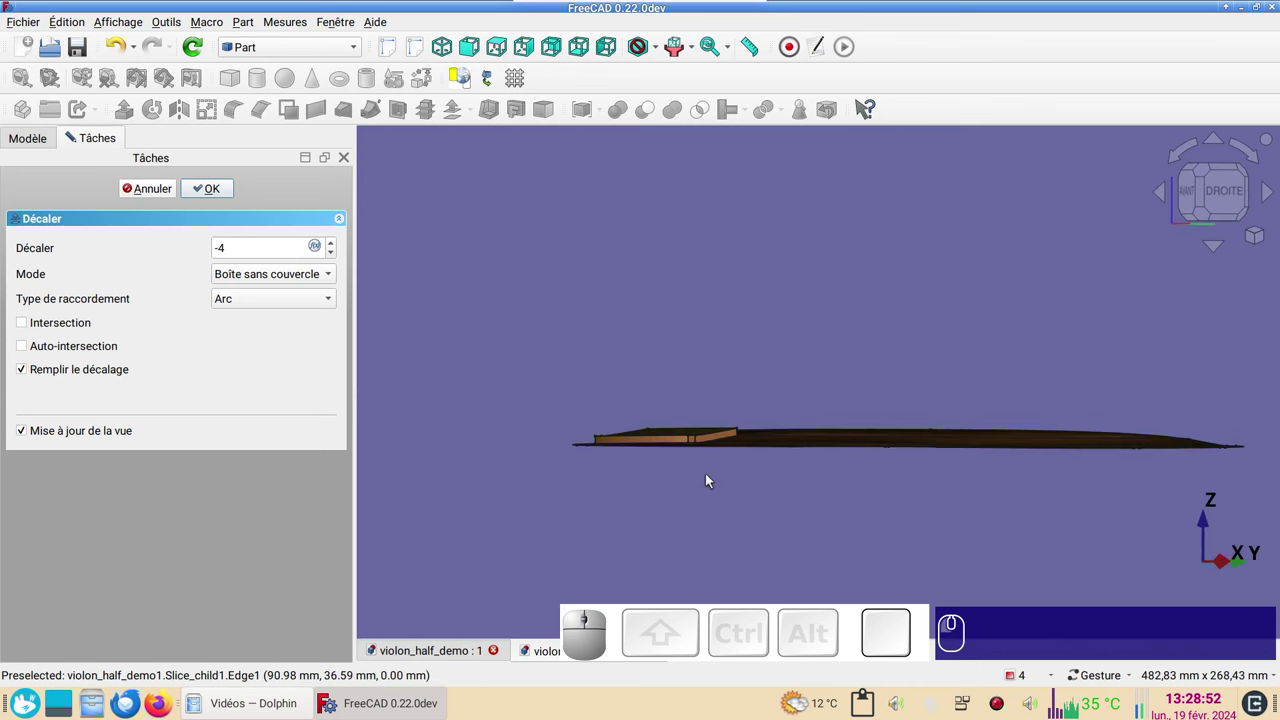